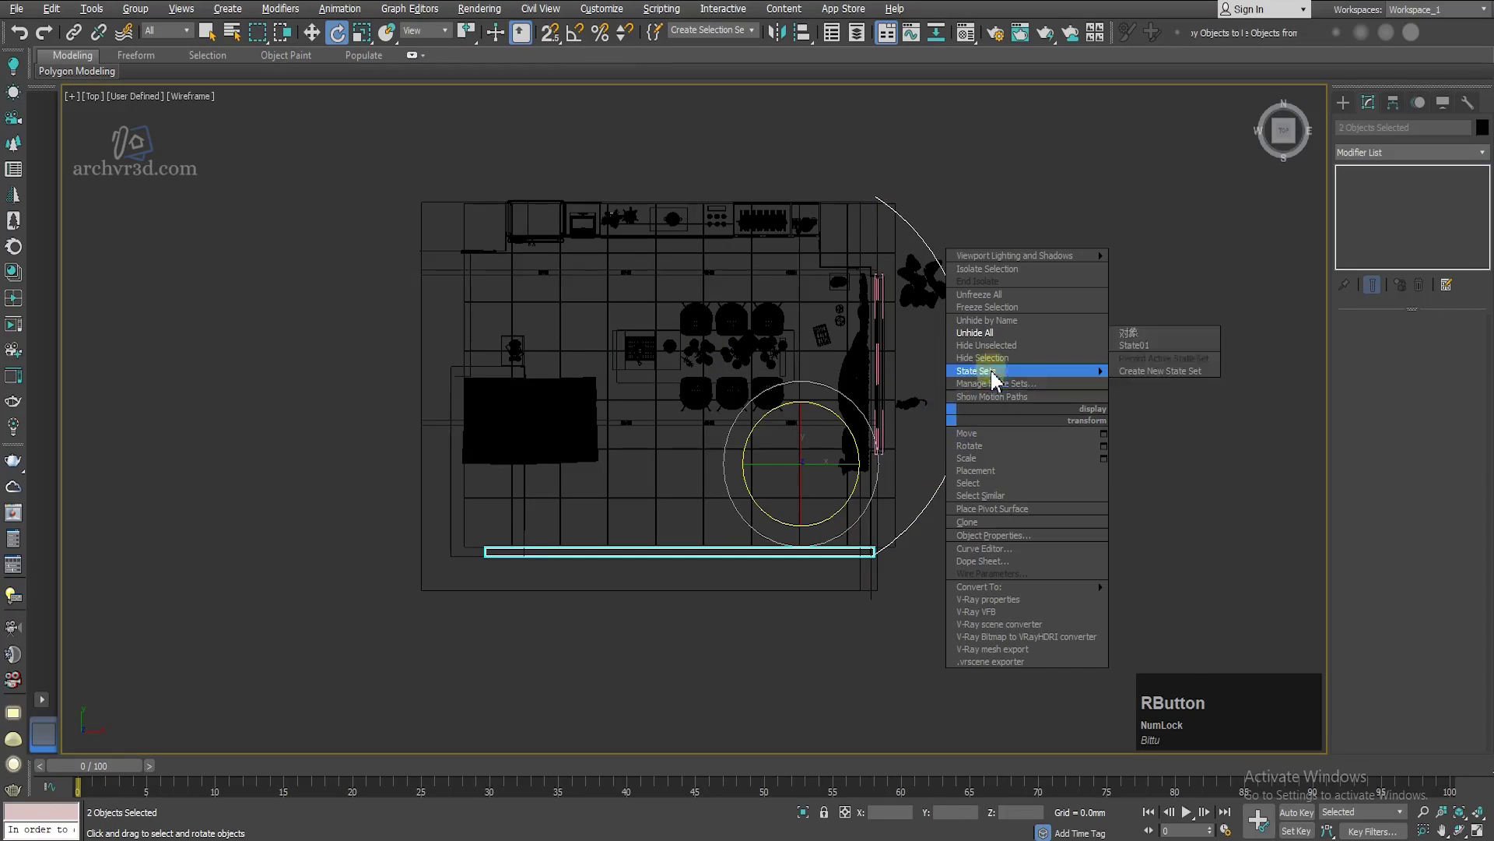
# Step: Hide the selected circle and bar, check the room in Perspective, then return to the Top view
pyautogui.click(997, 357)
pyautogui.press('alt+w')
pyautogui.press('w')
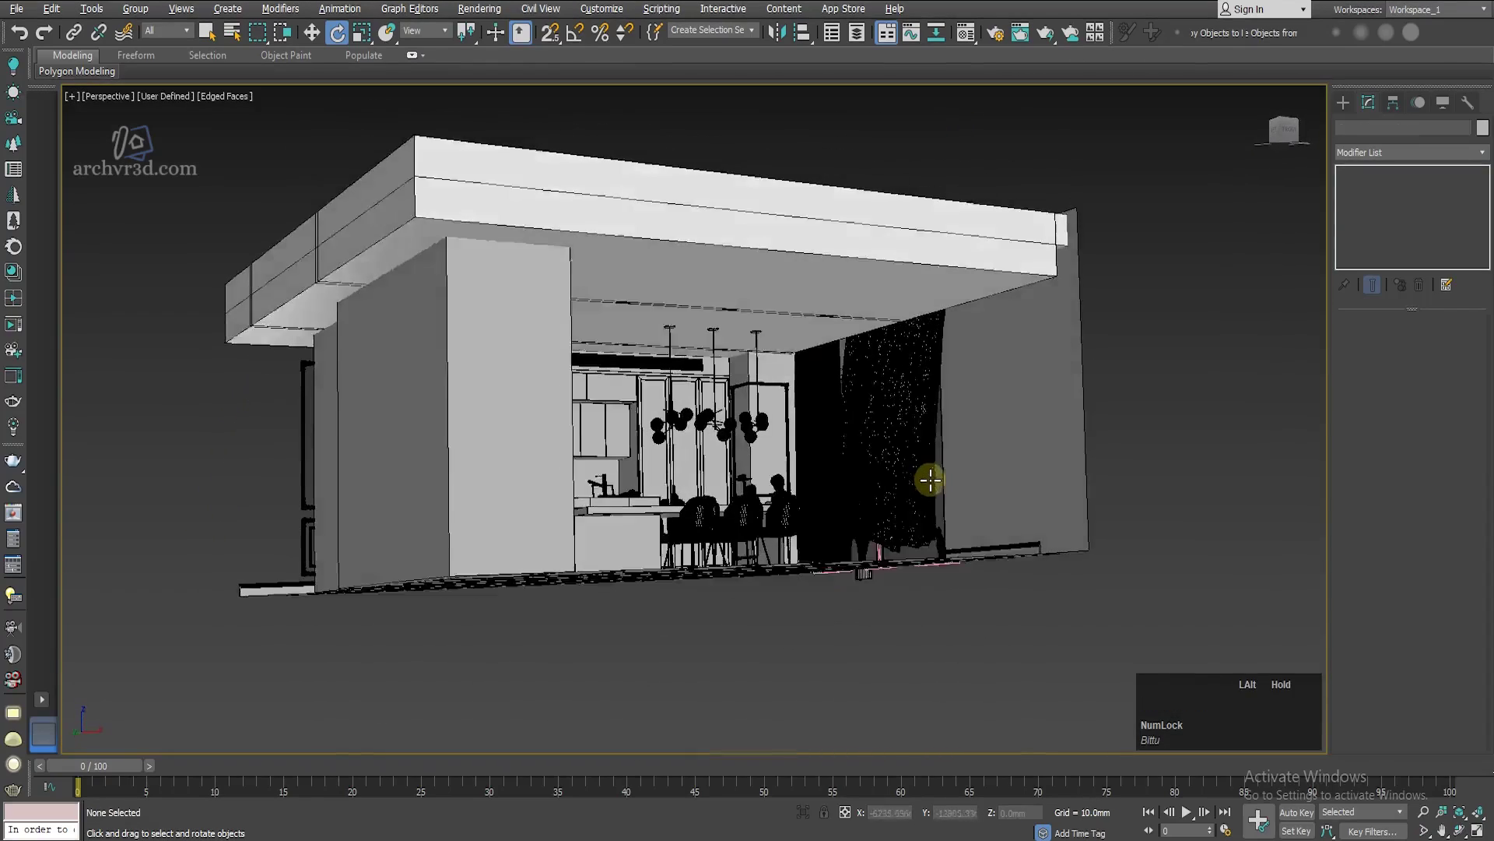
pyautogui.scroll(3)
pyautogui.scroll(-3)
pyautogui.press('alt+w')
pyautogui.press('alt+w')
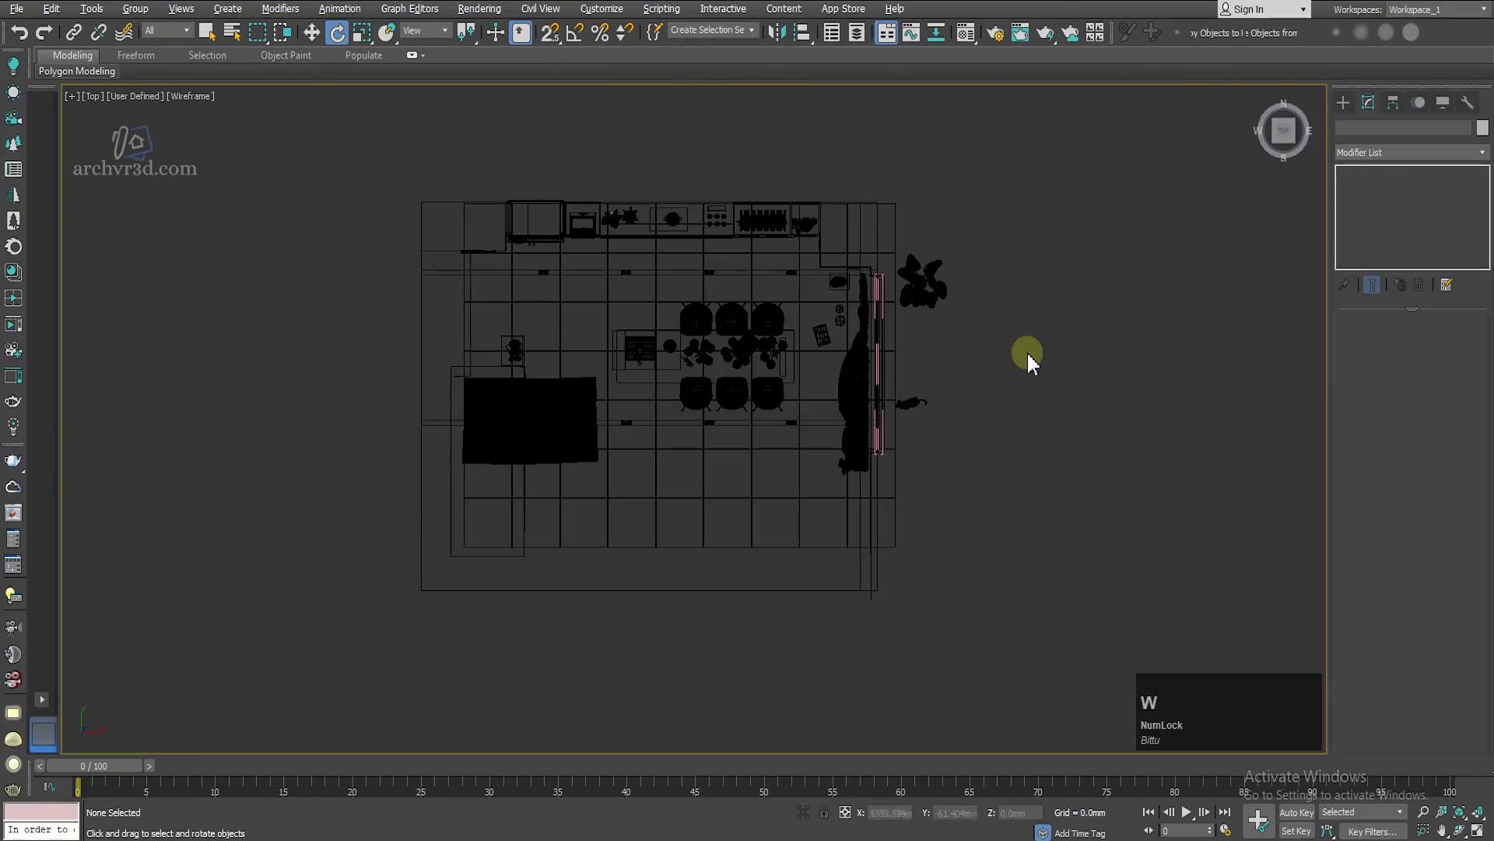
# Step: Place a VRayPhysicalCamera (VRayCam001) below the plan facing the kitchen and check it in Perspective
pyautogui.click(1347, 108)
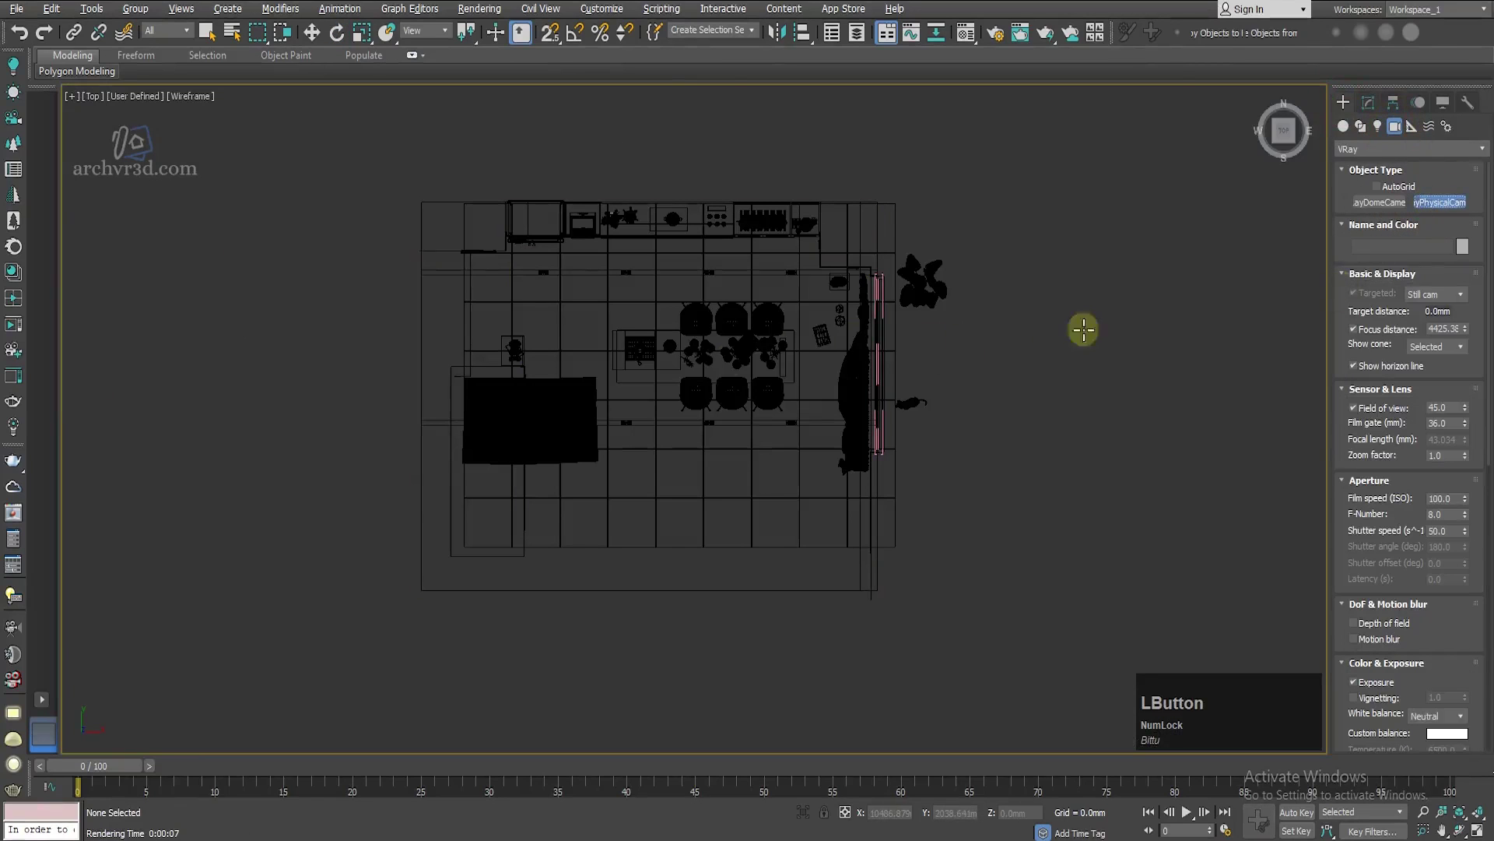
pyautogui.scroll(-3)
pyautogui.click(667, 588)
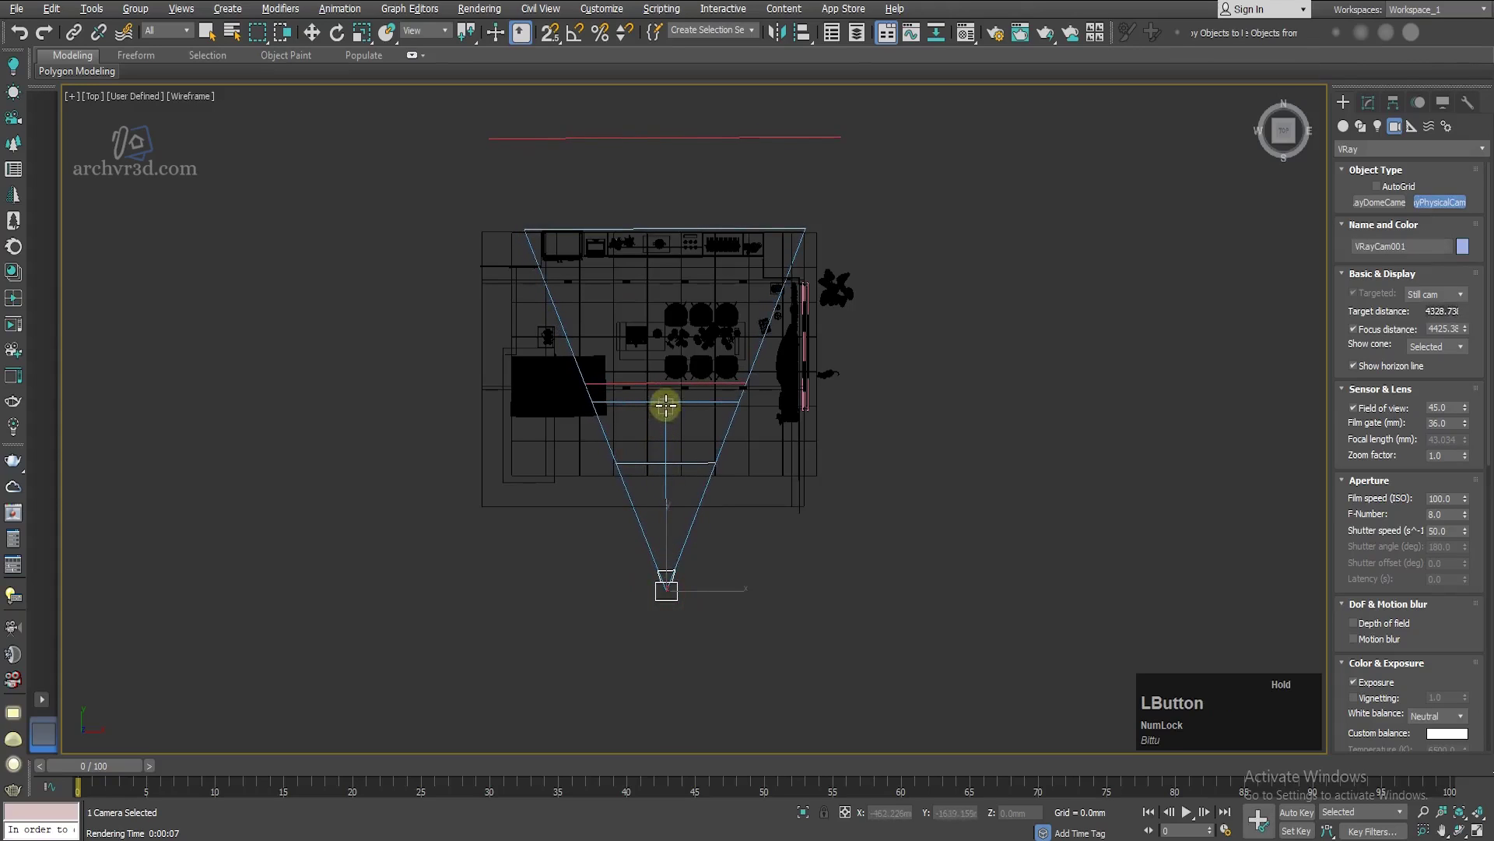
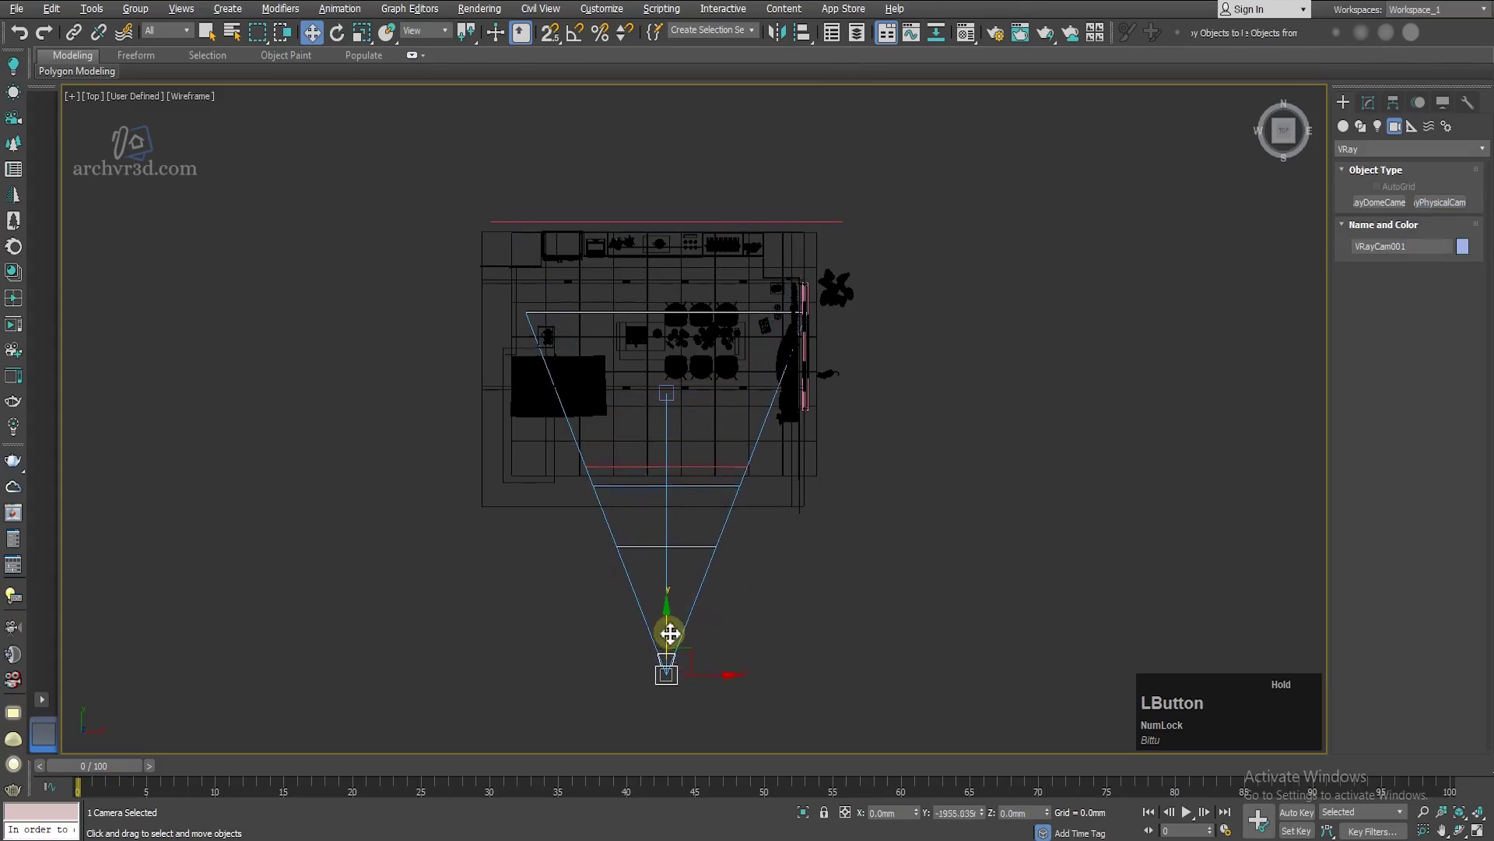
pyautogui.press('alt+w')
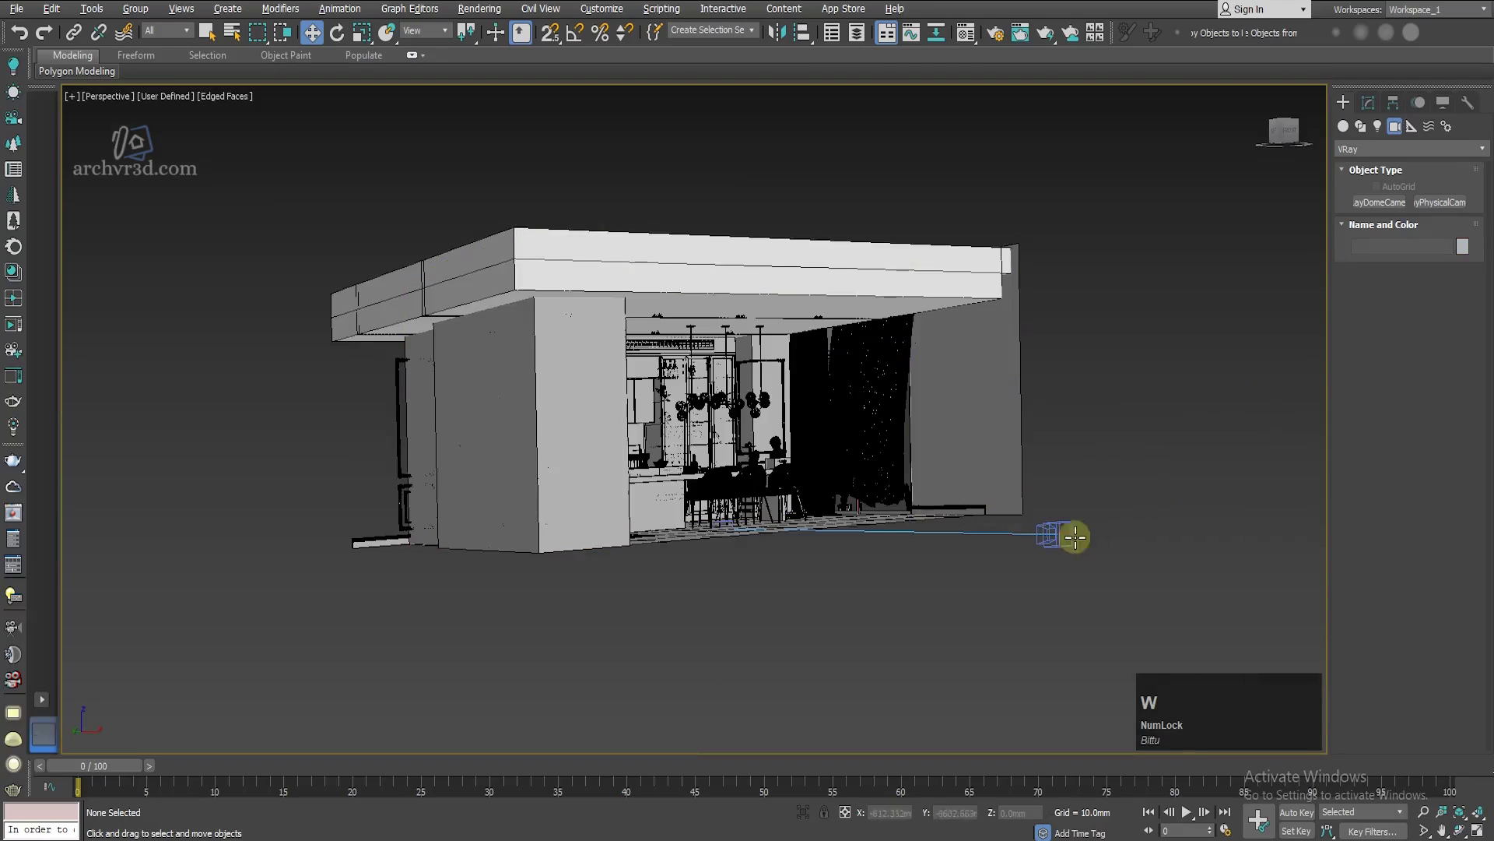
# Step: Switch the viewport to VRayCam001 and pan and zoom to frame the kitchen island and dining table
pyautogui.press('c')
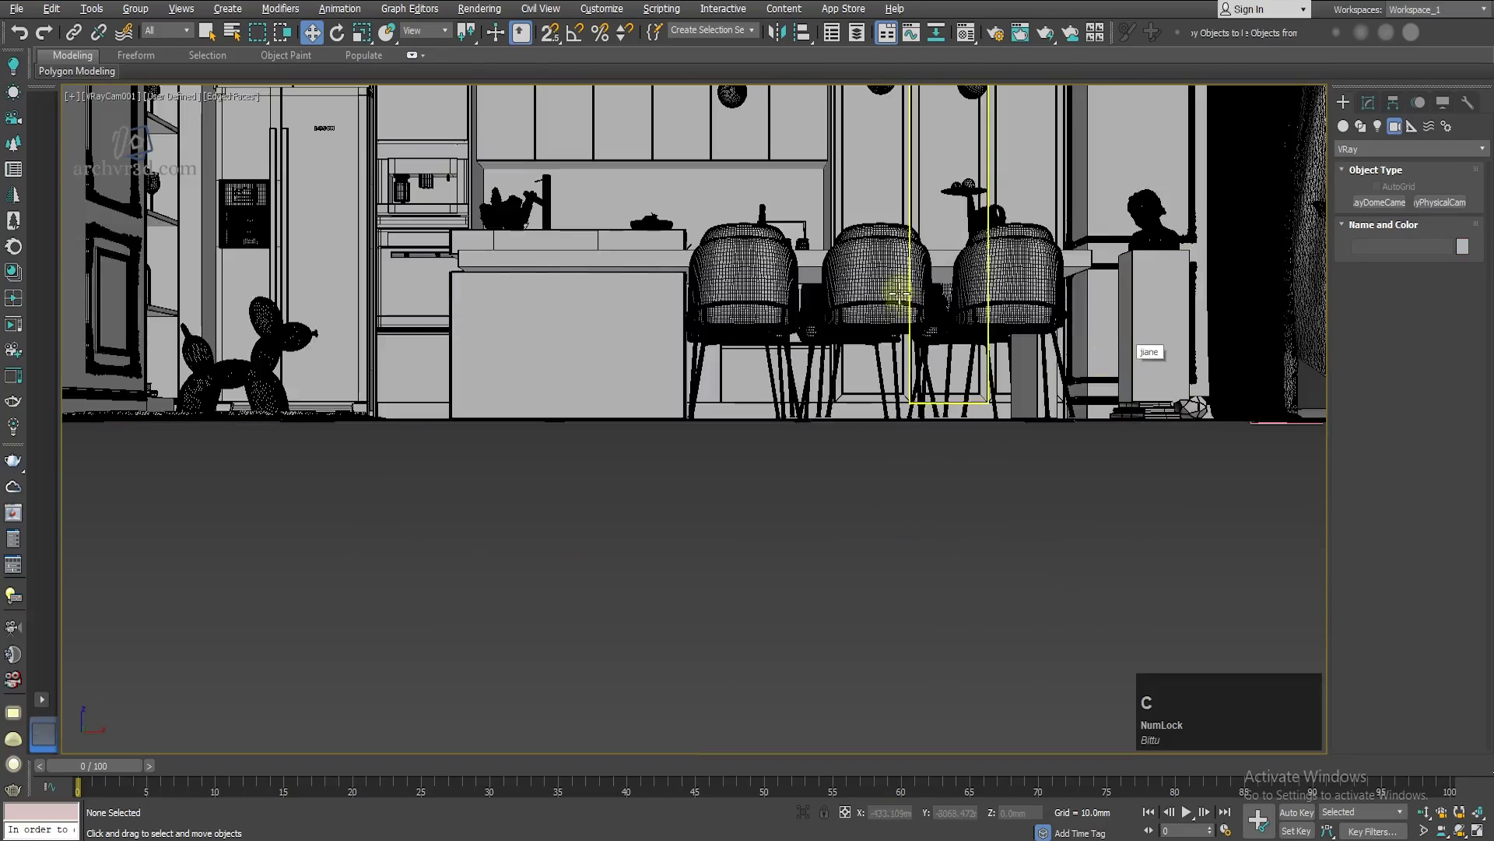
pyautogui.middleClick(894, 305)
pyautogui.scroll(-3)
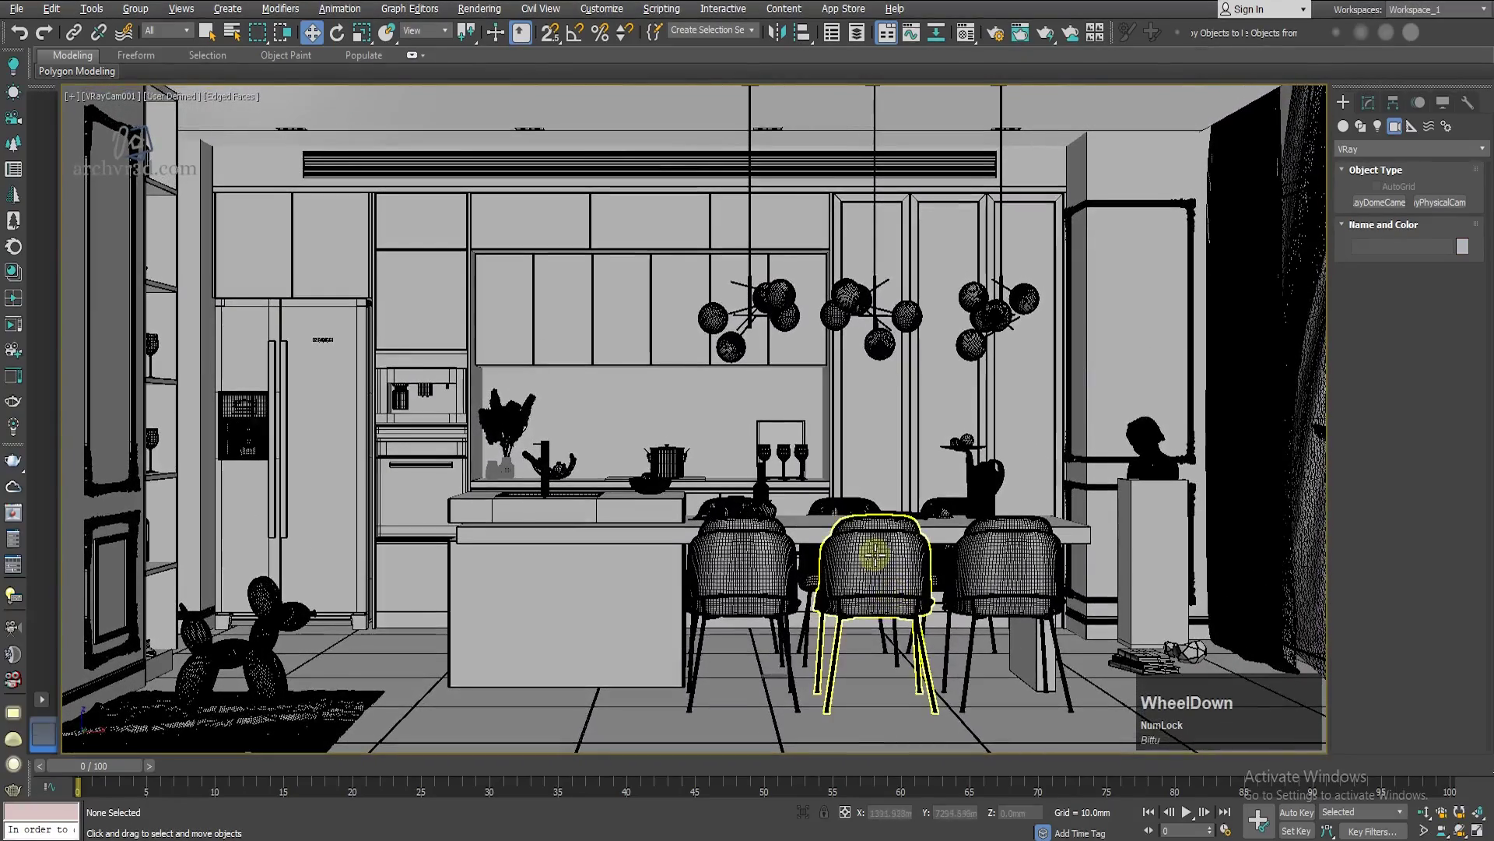
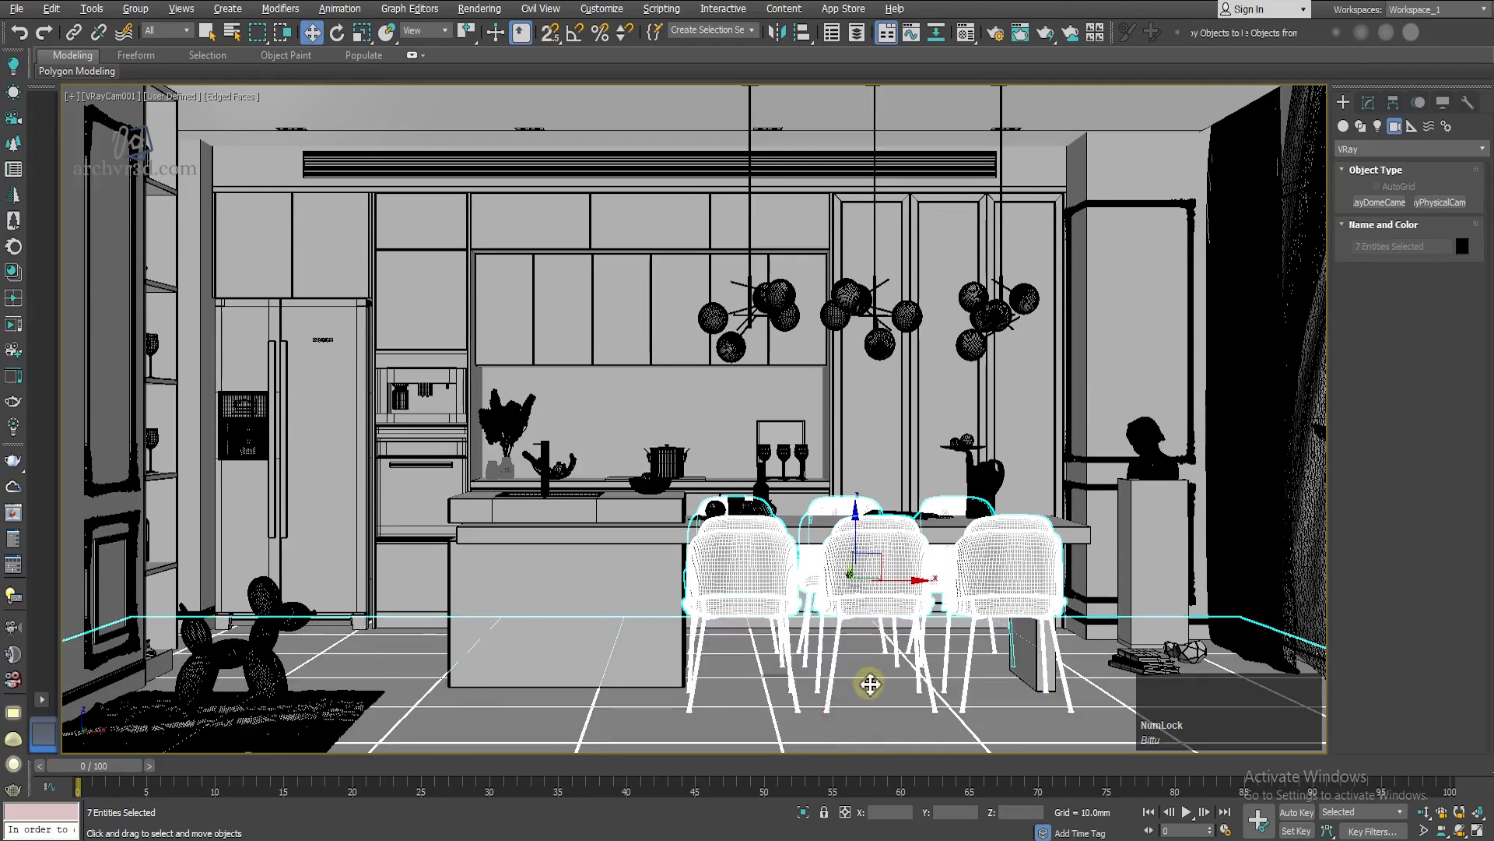
pyautogui.press('q')
pyautogui.press('w')
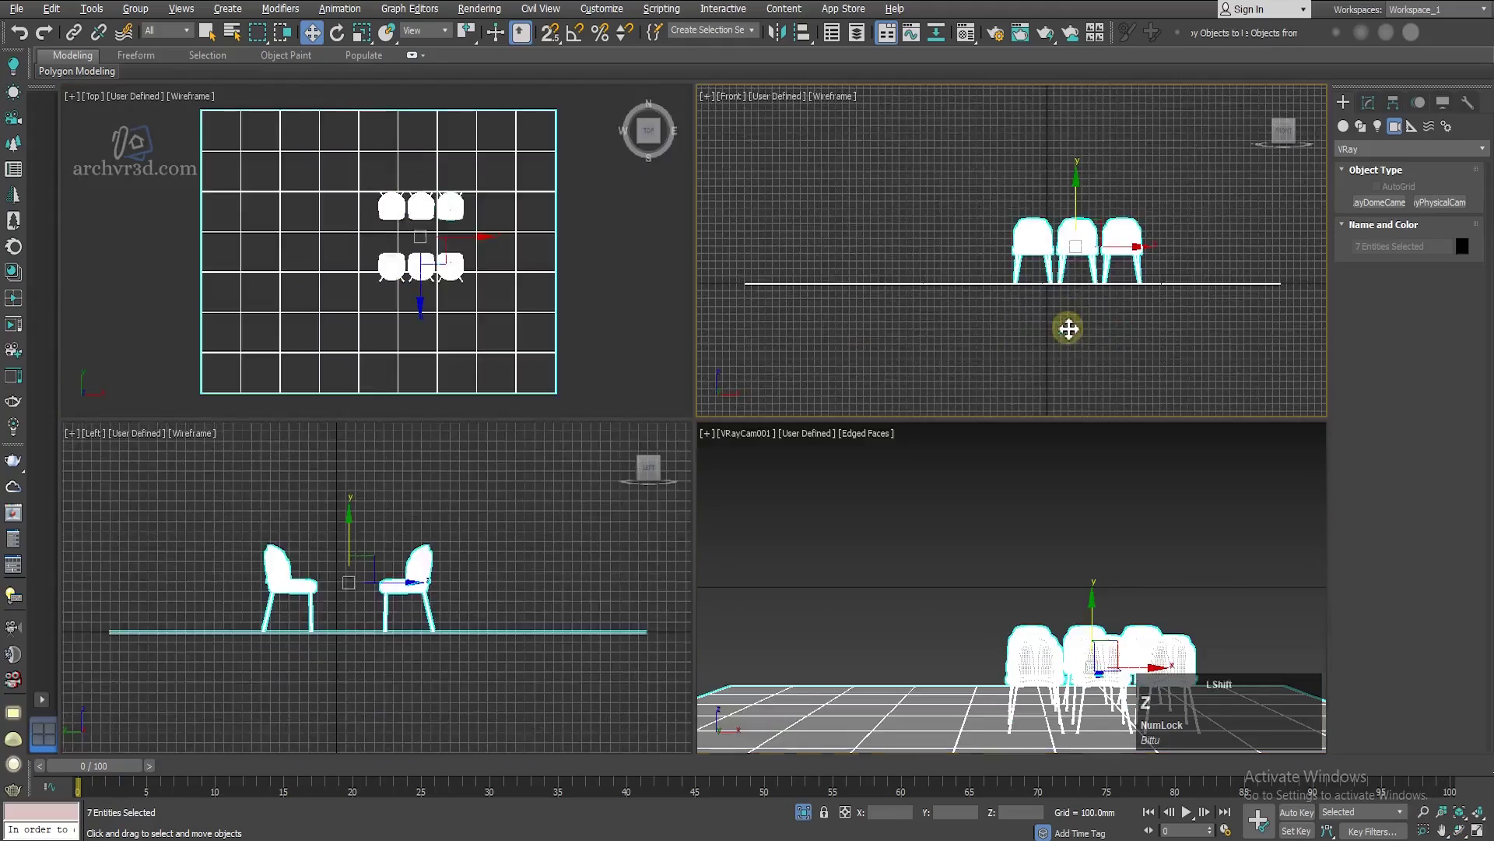
pyautogui.click(1102, 335)
pyautogui.scroll(3)
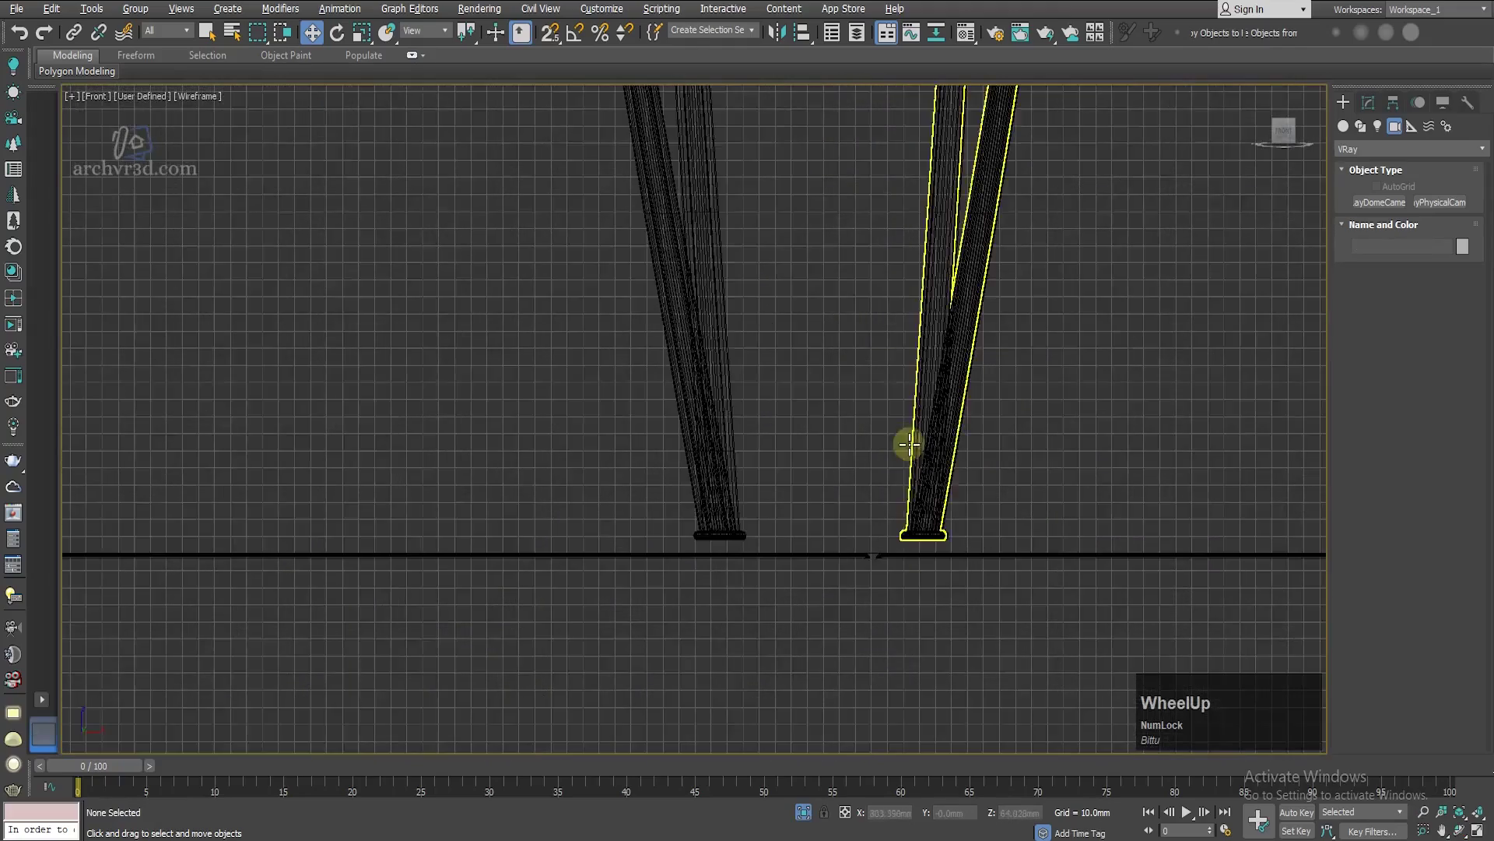
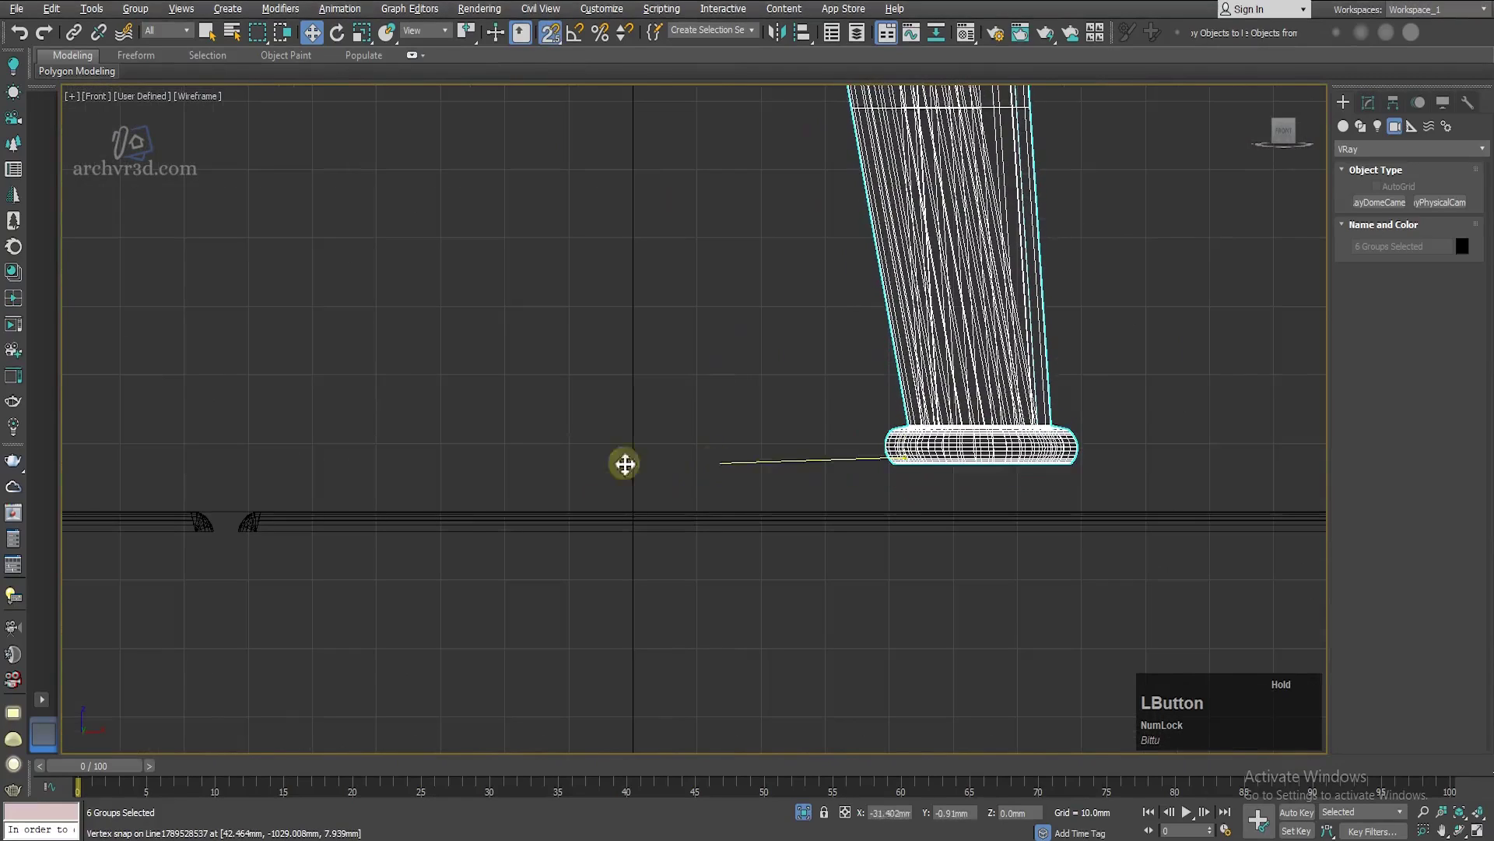
pyautogui.scroll(-3)
pyautogui.click(801, 573)
pyautogui.press('alt+w')
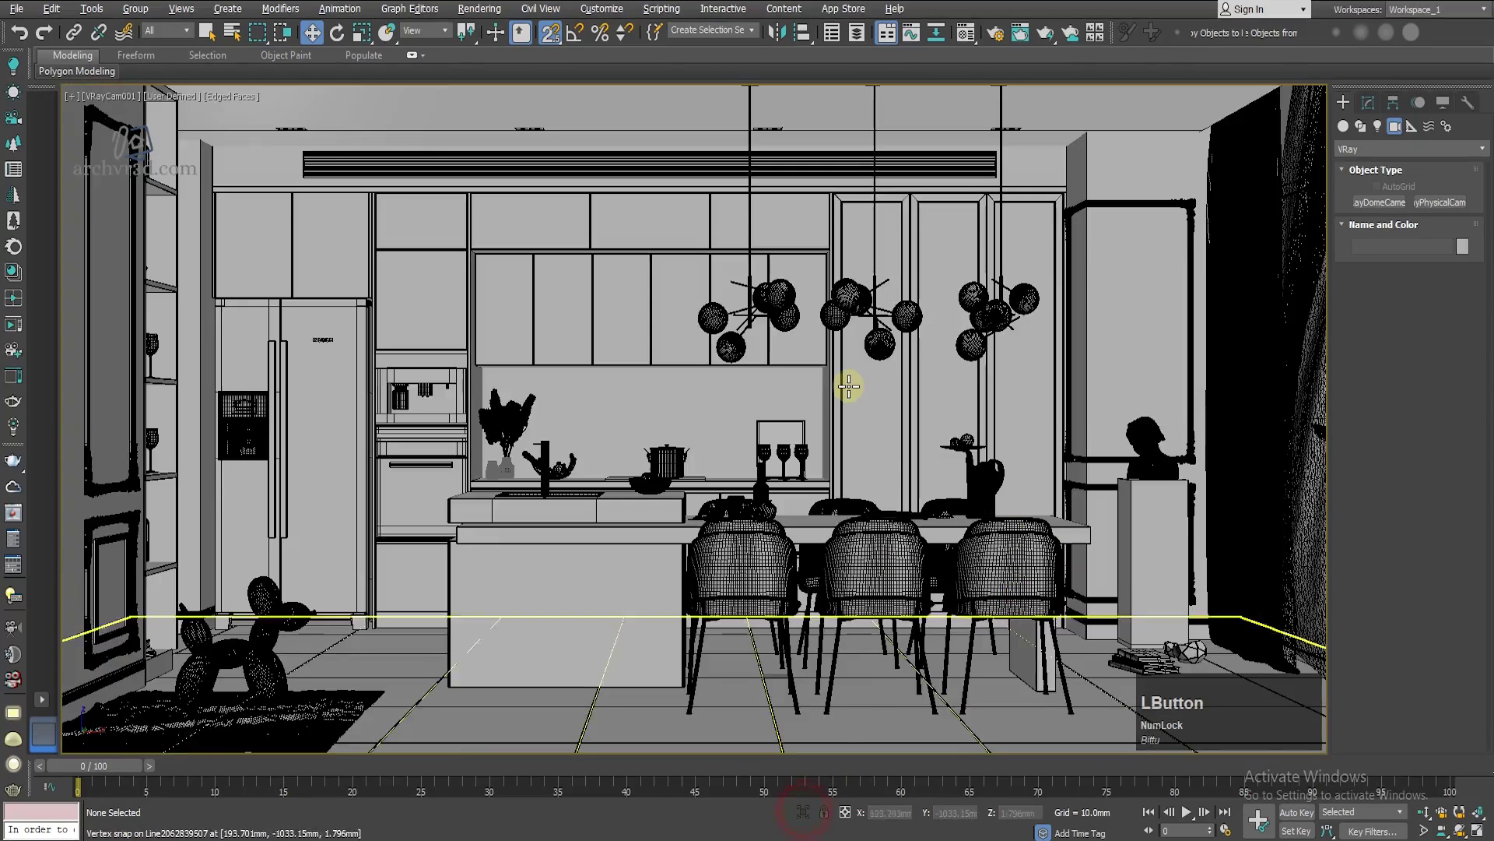
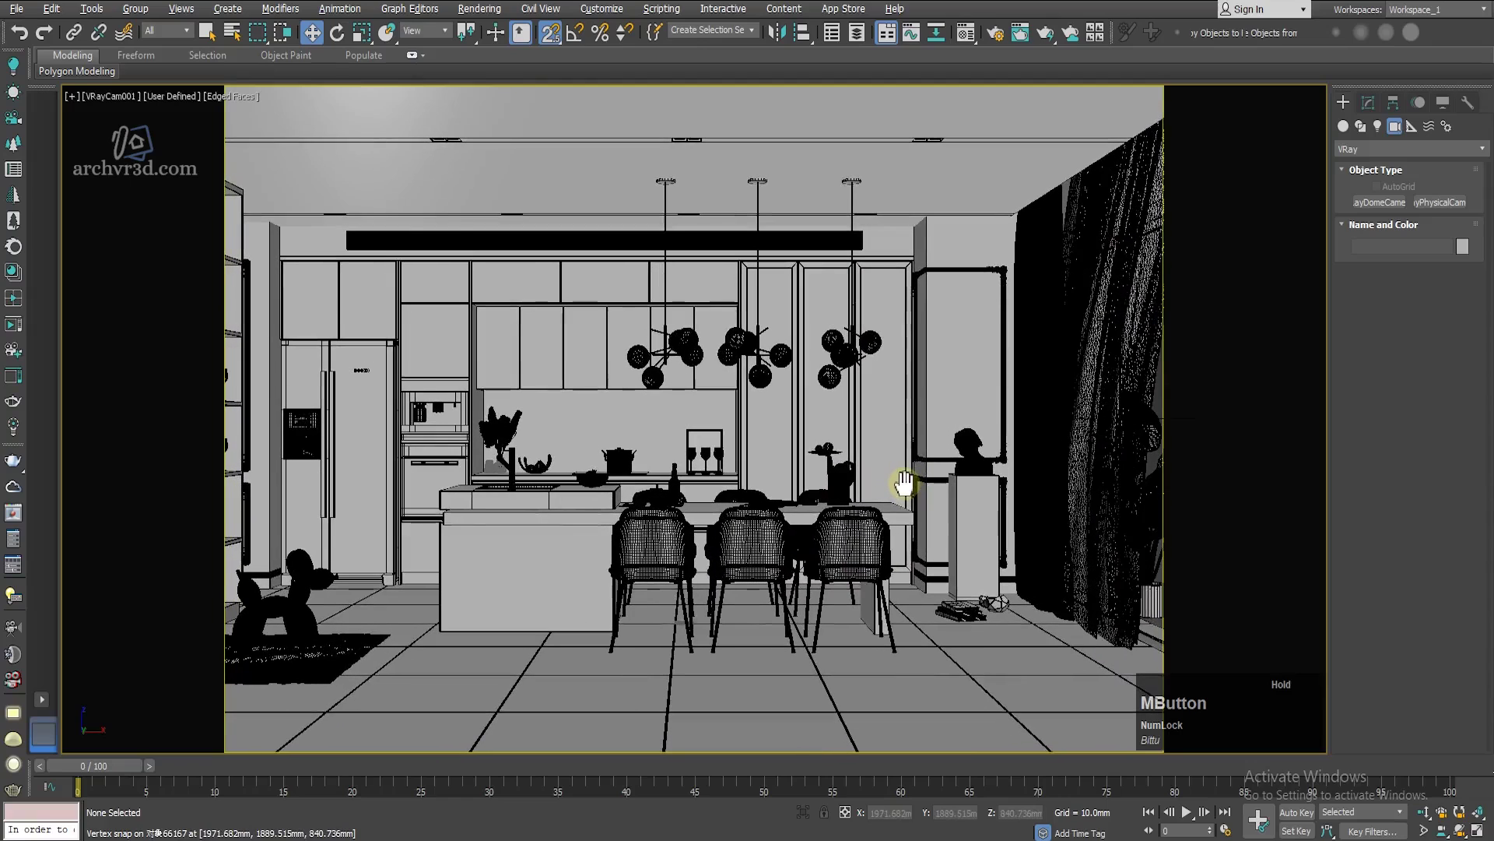
# Step: Turn on safe frames, select VRayCam001 and set its field of view to 37, then deselect it
pyautogui.write('ffff')
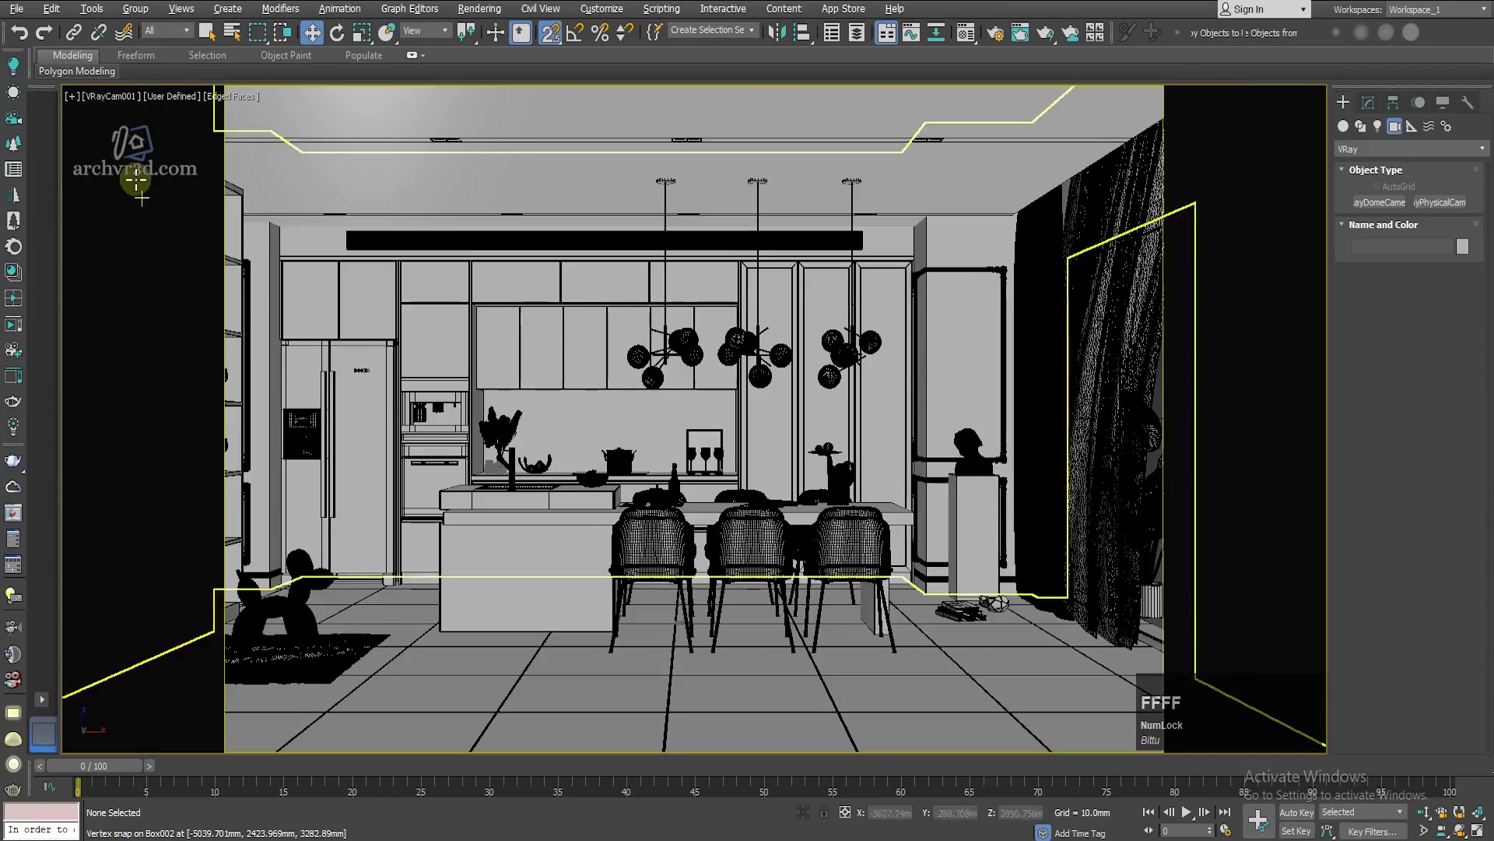
pyautogui.click(113, 105)
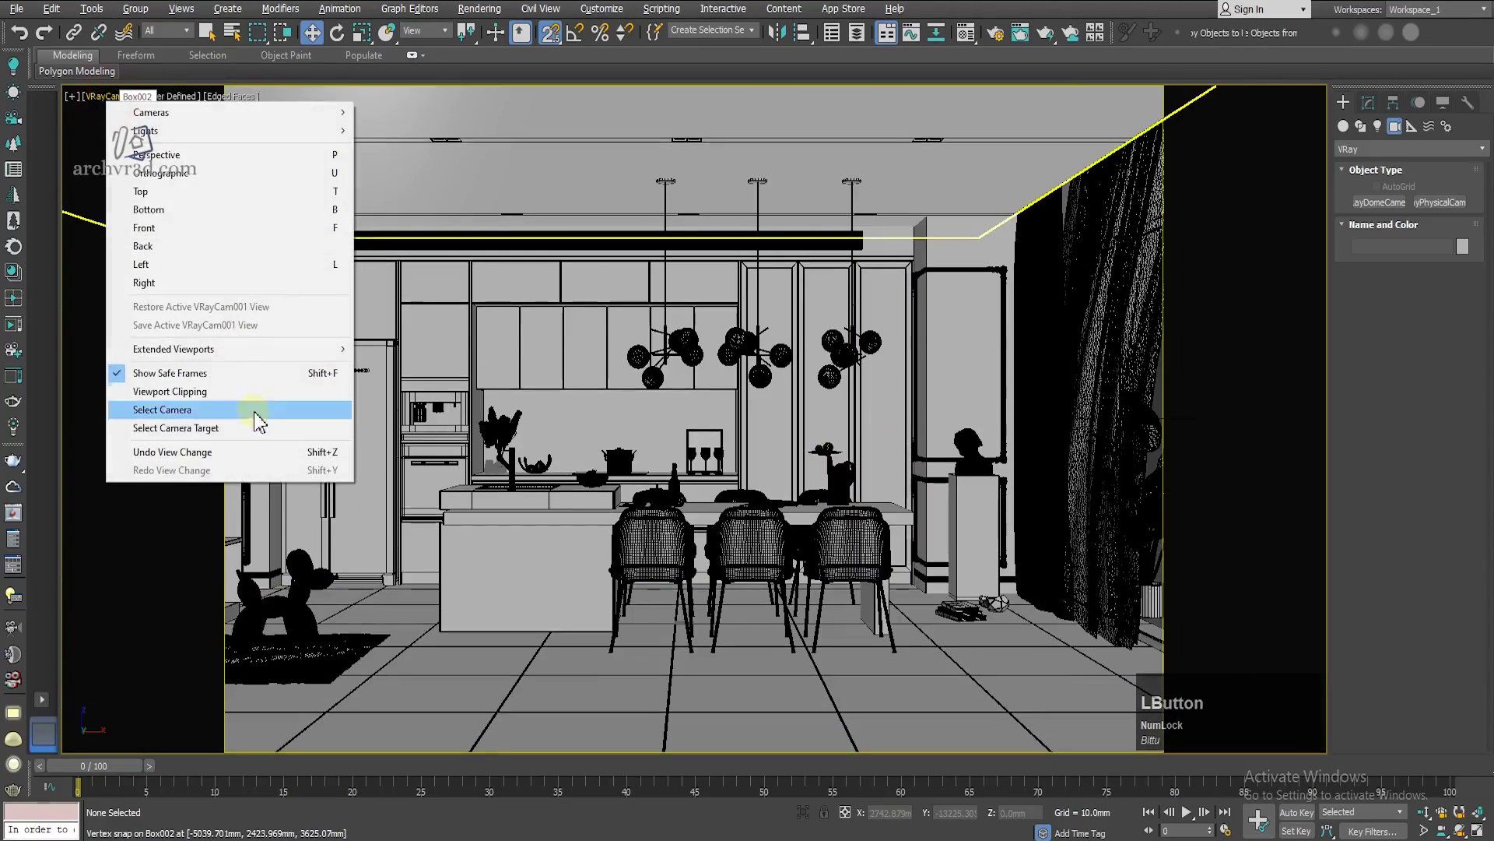
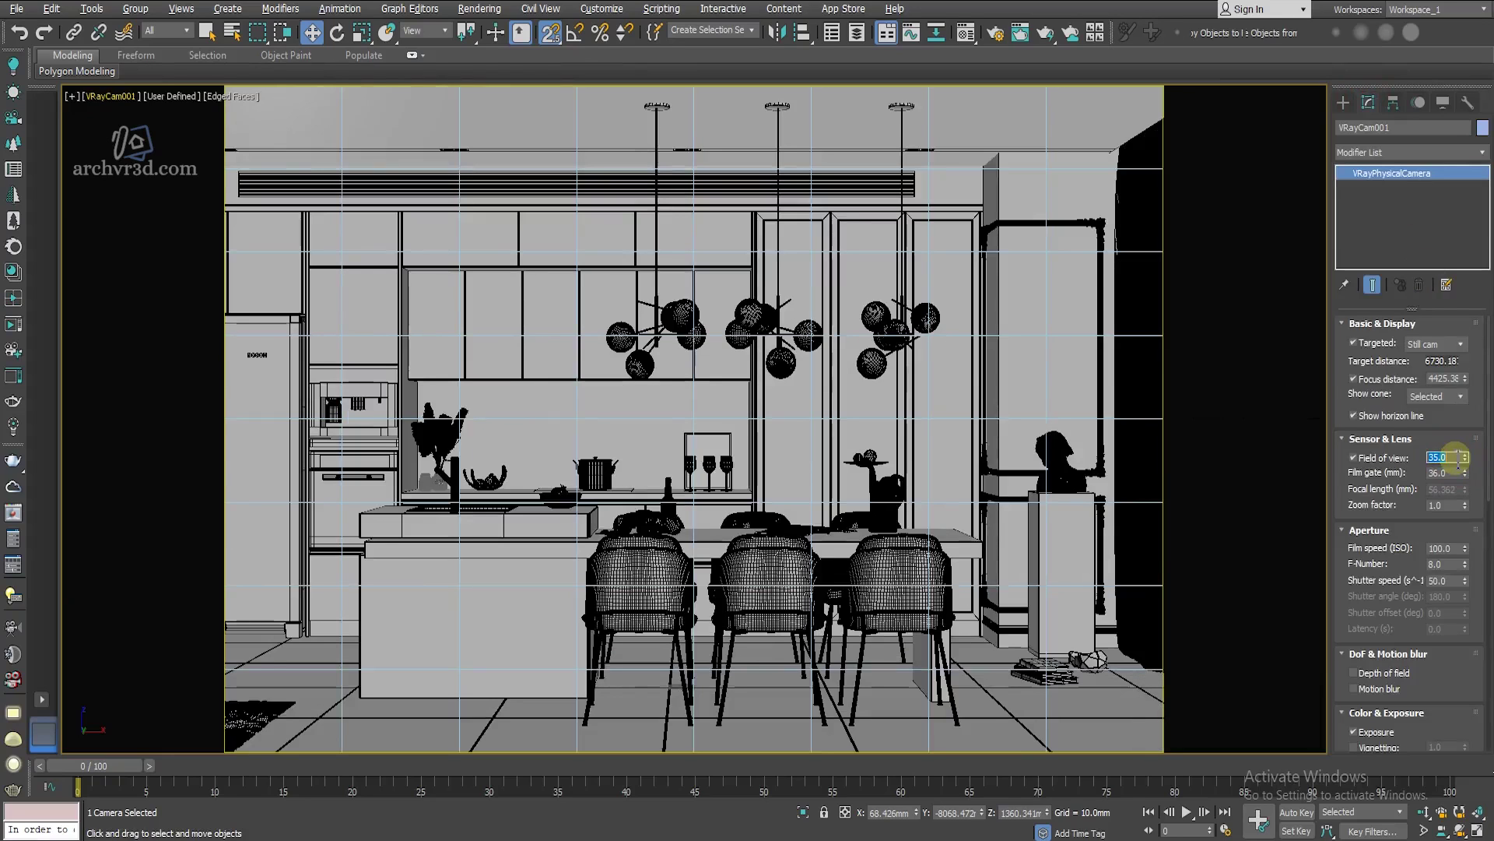
pyautogui.press('KP_3')
pyautogui.press('KP_Enter')
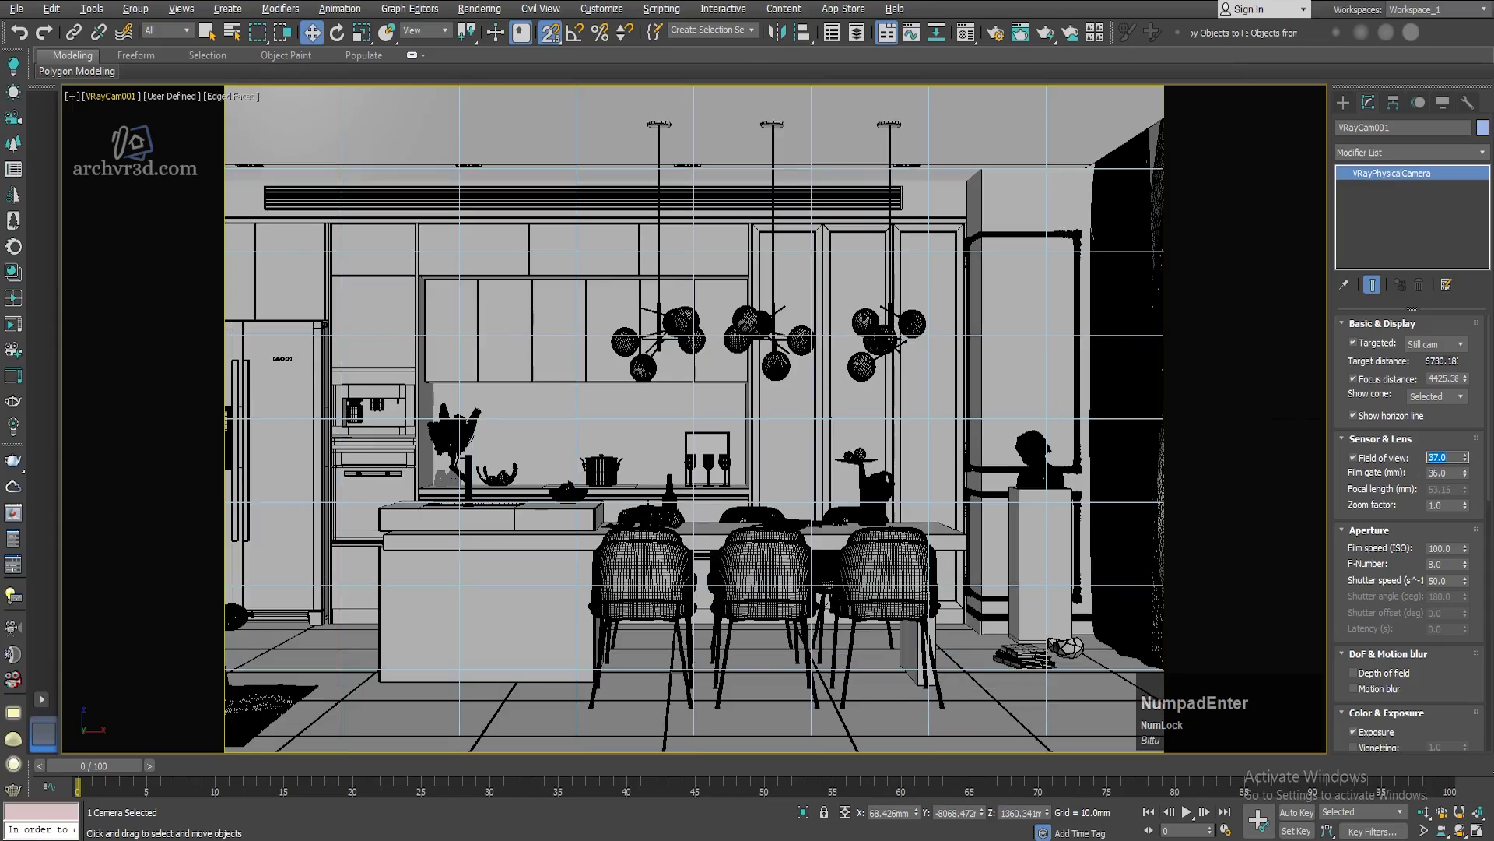
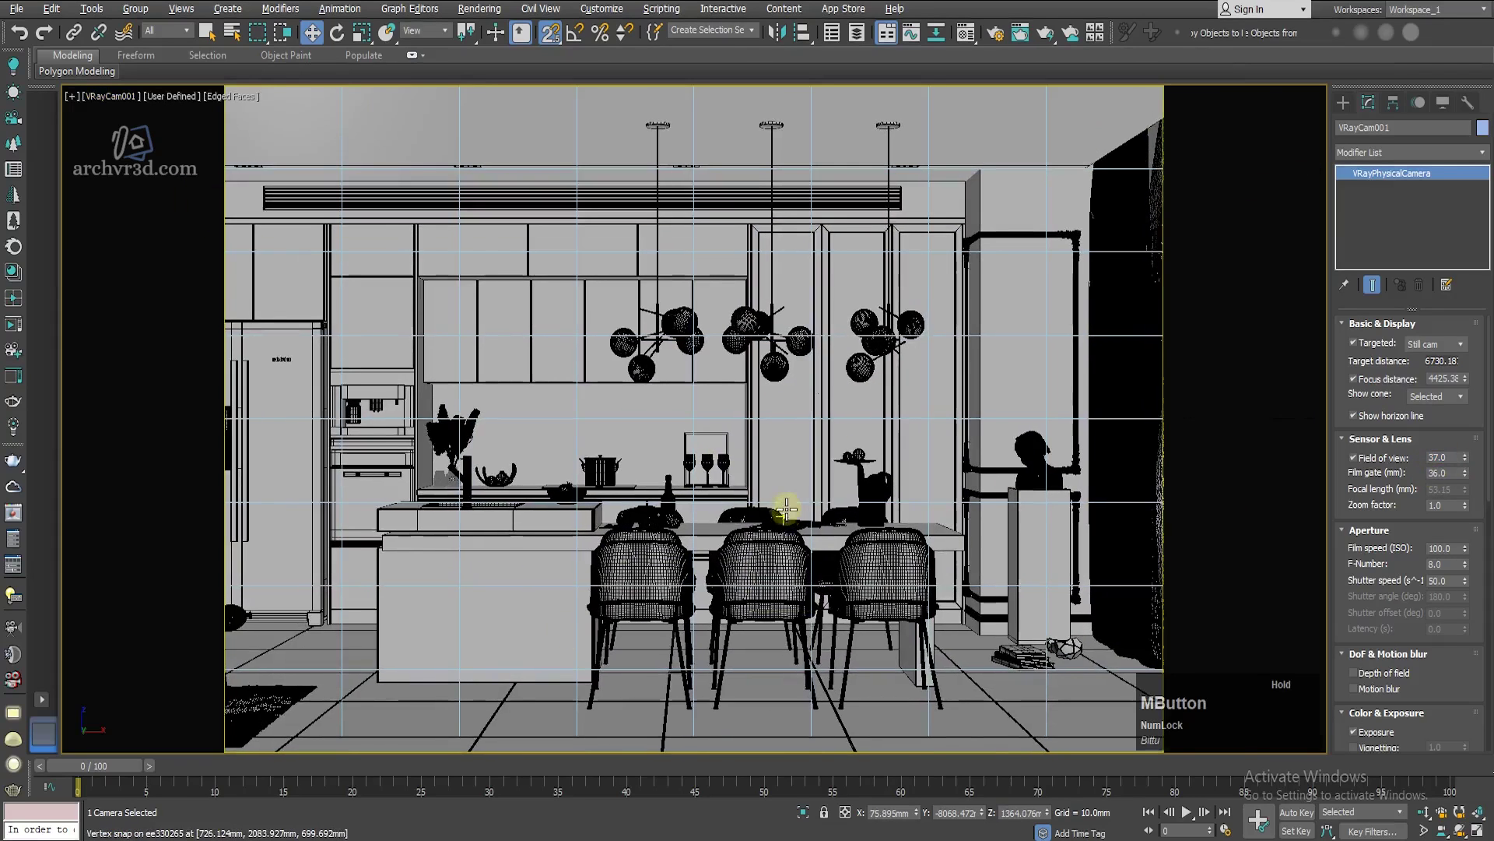
pyautogui.press('w')
pyautogui.click(615, 325)
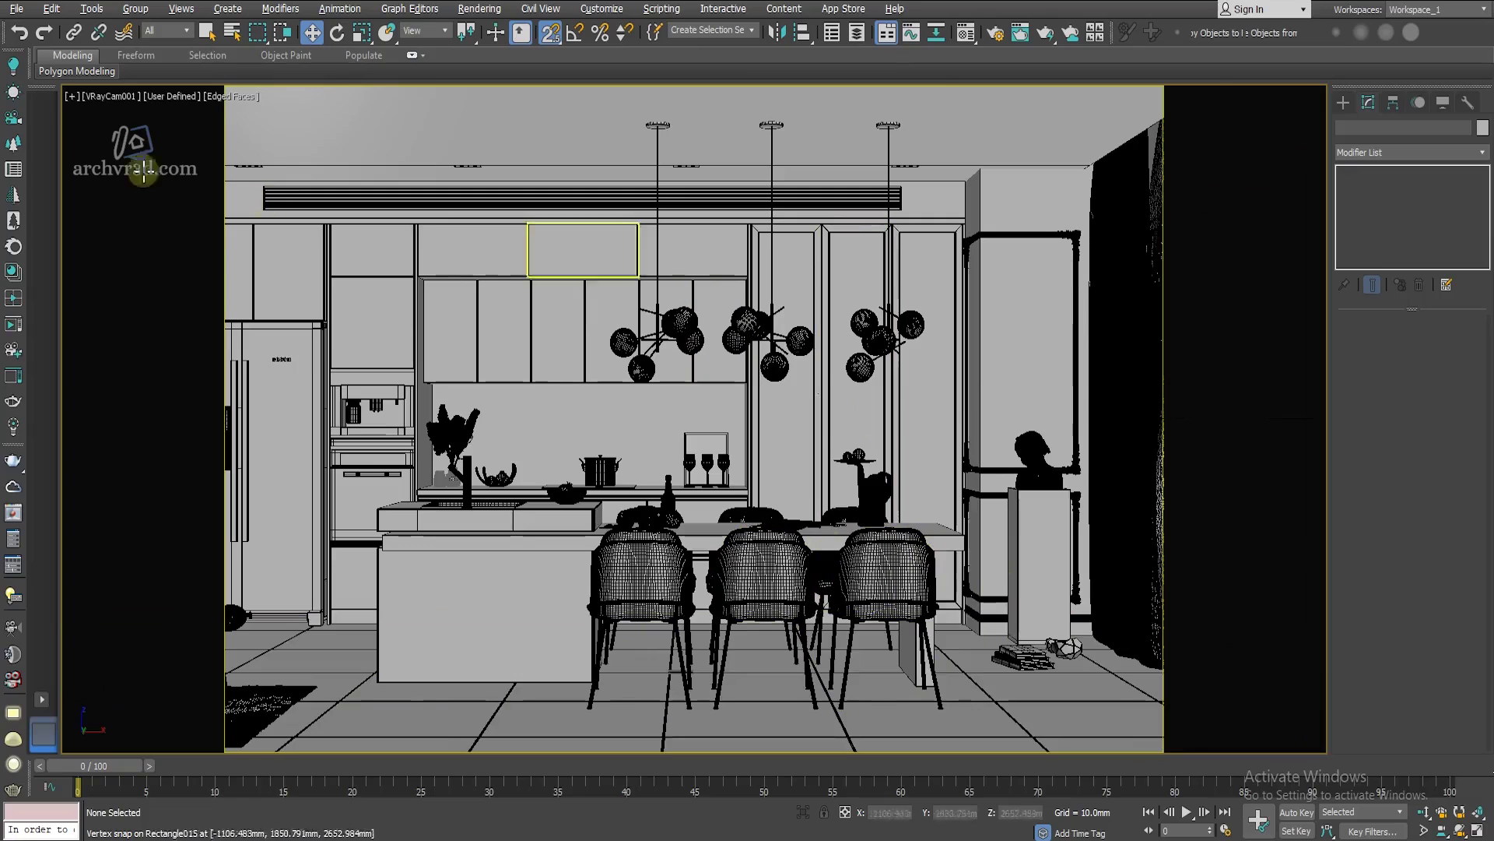
pyautogui.click(128, 105)
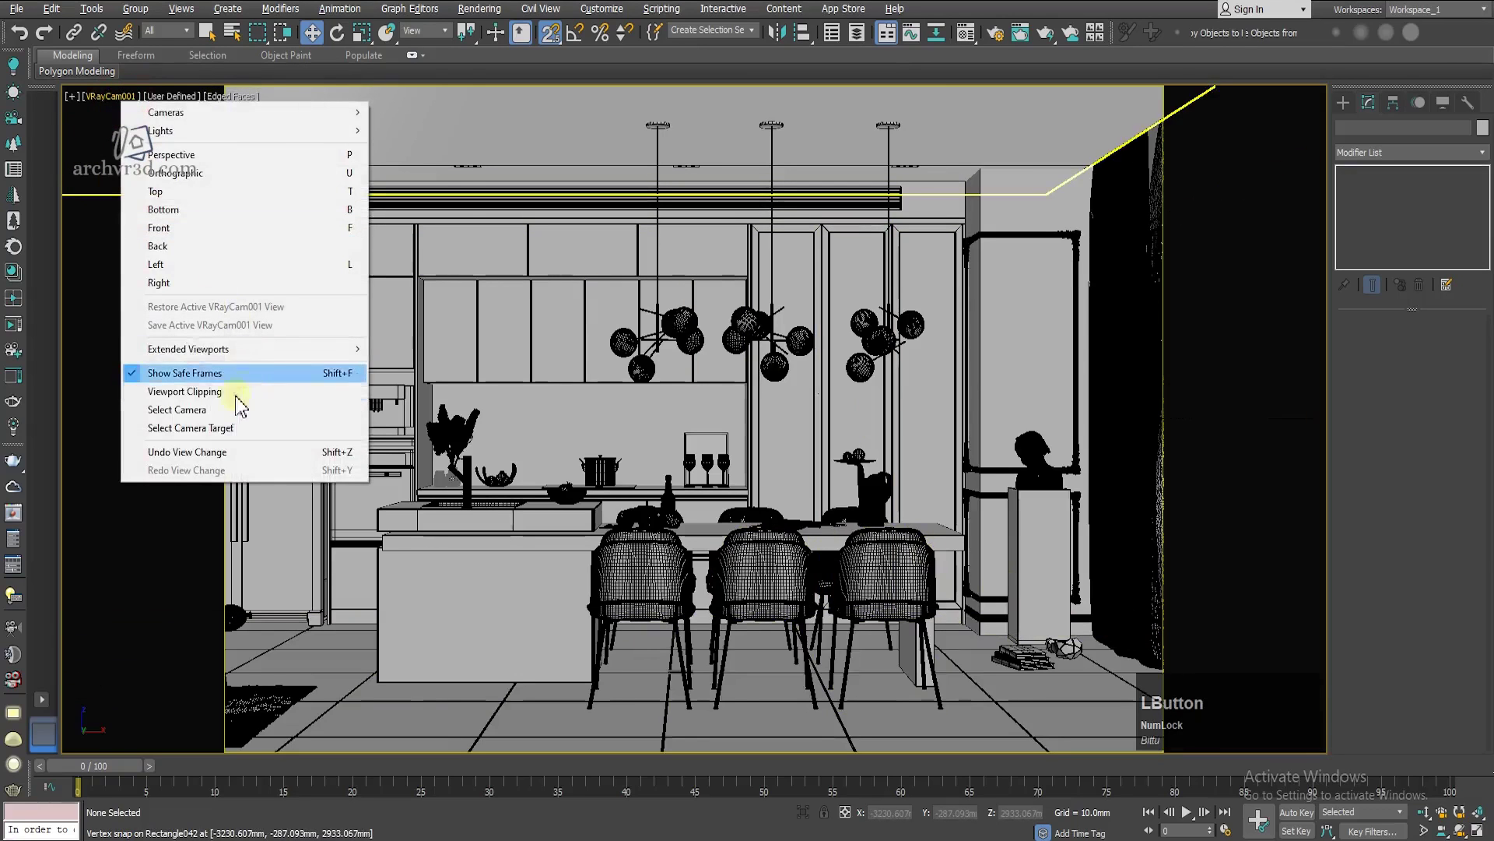
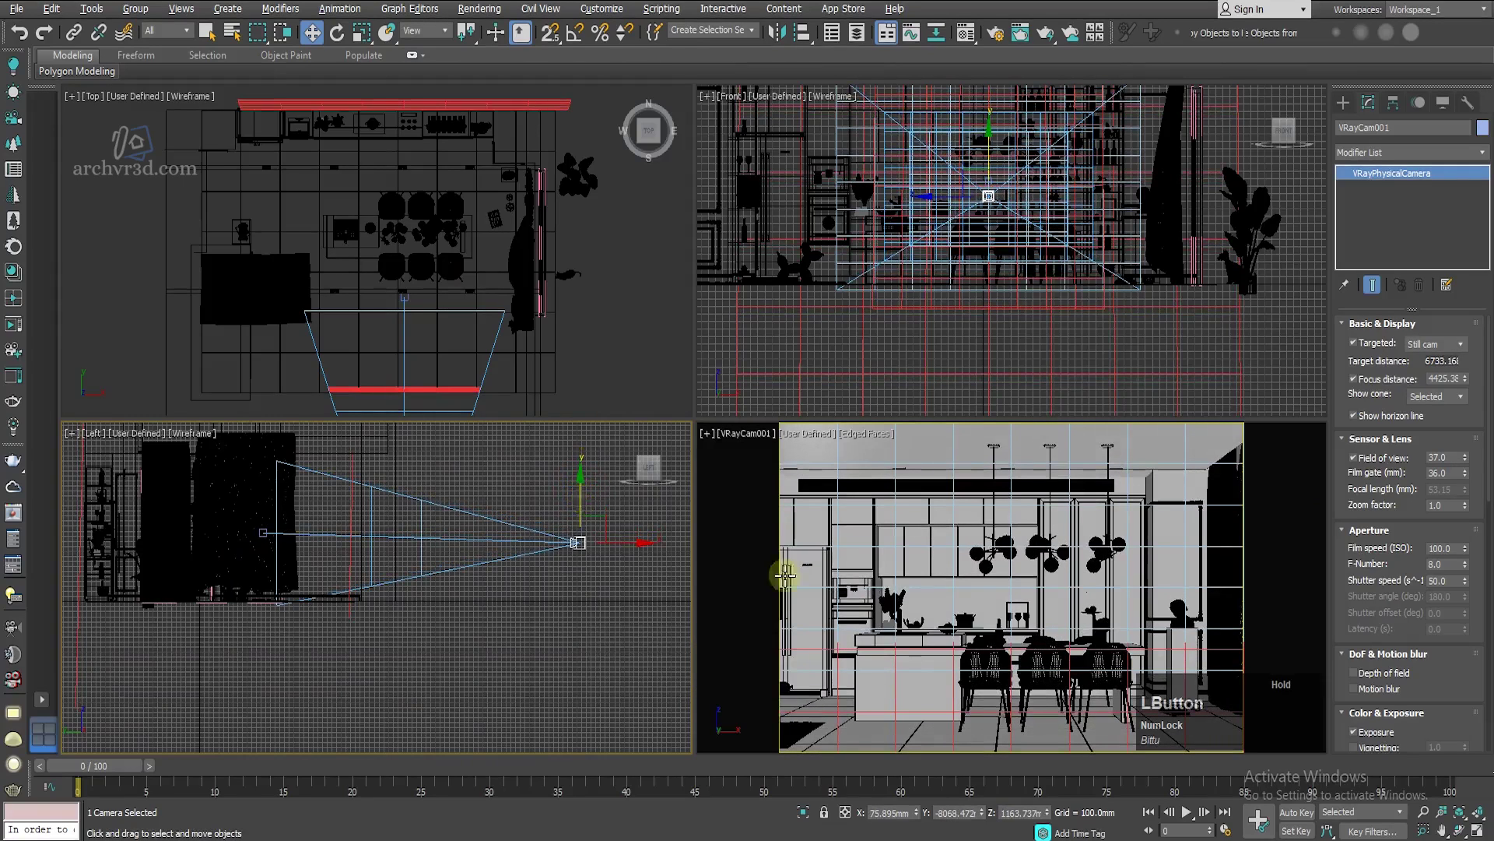
# Step: Enable automatic vertical tilt on VRayCam001, restore four views and deselect the camera
pyautogui.press('w')
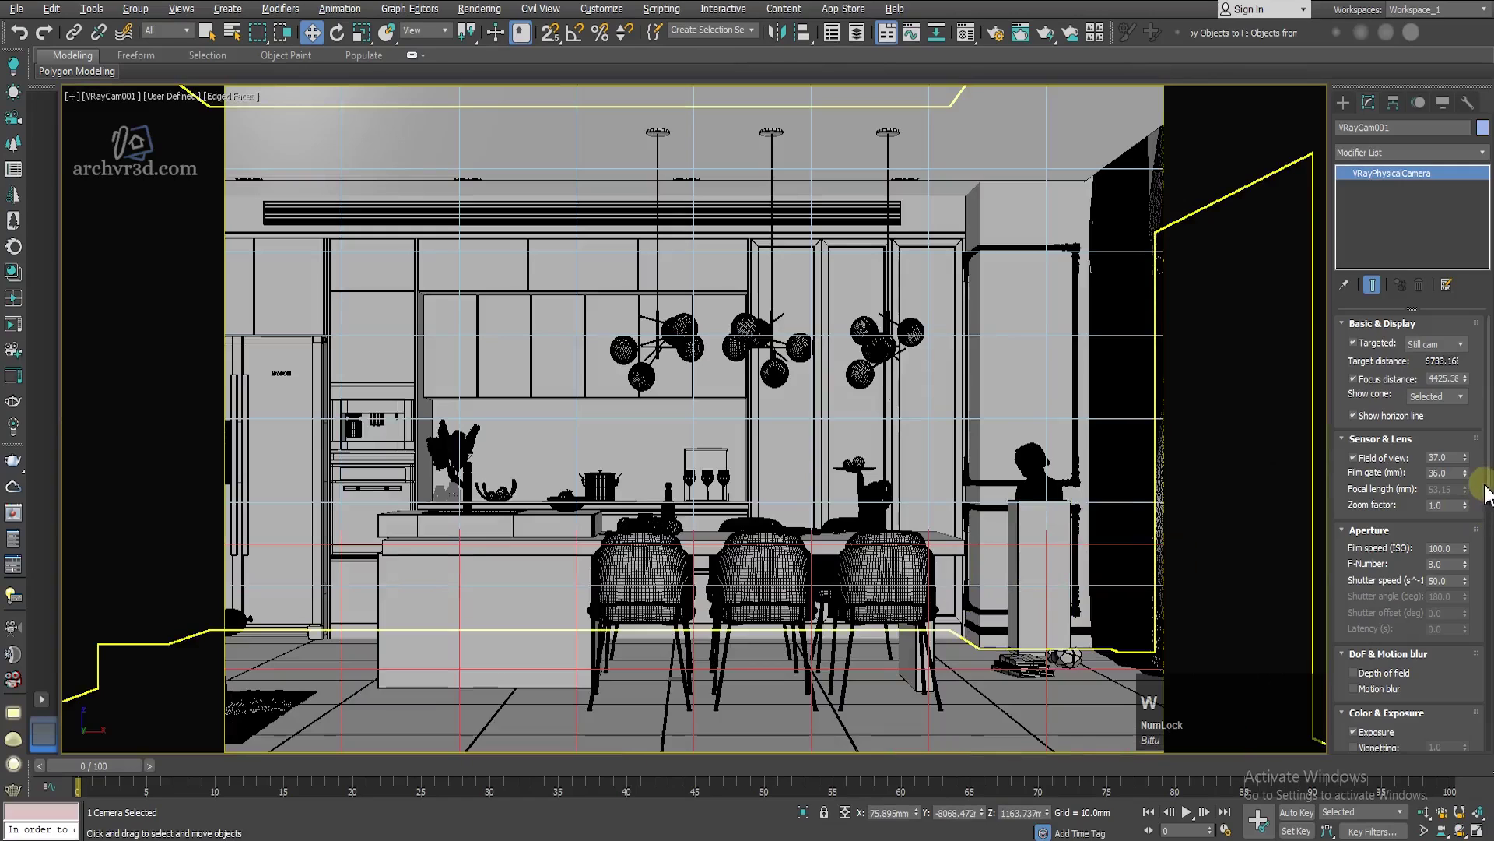
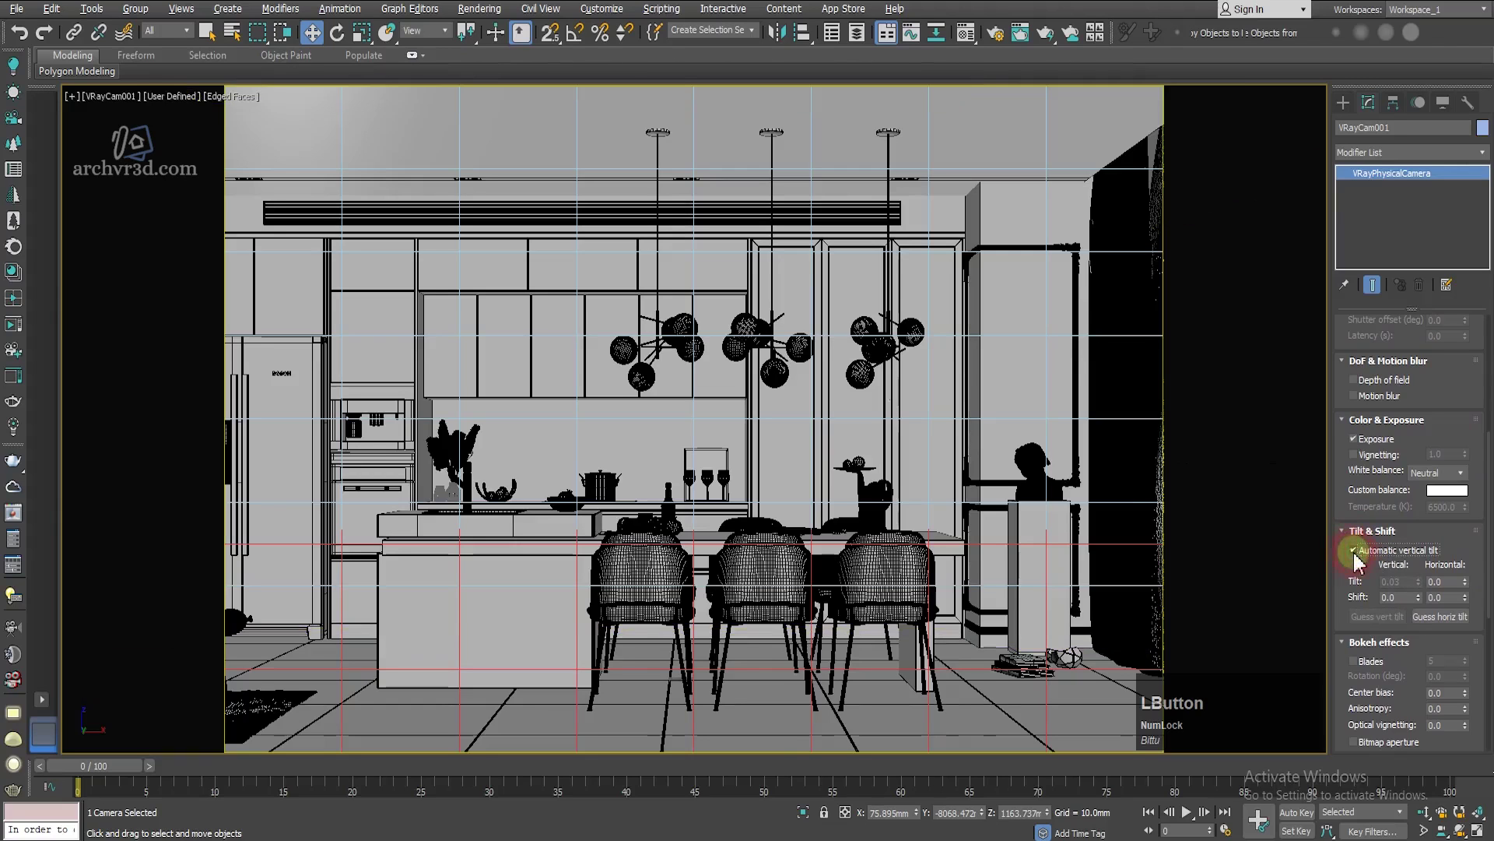
pyautogui.press('w')
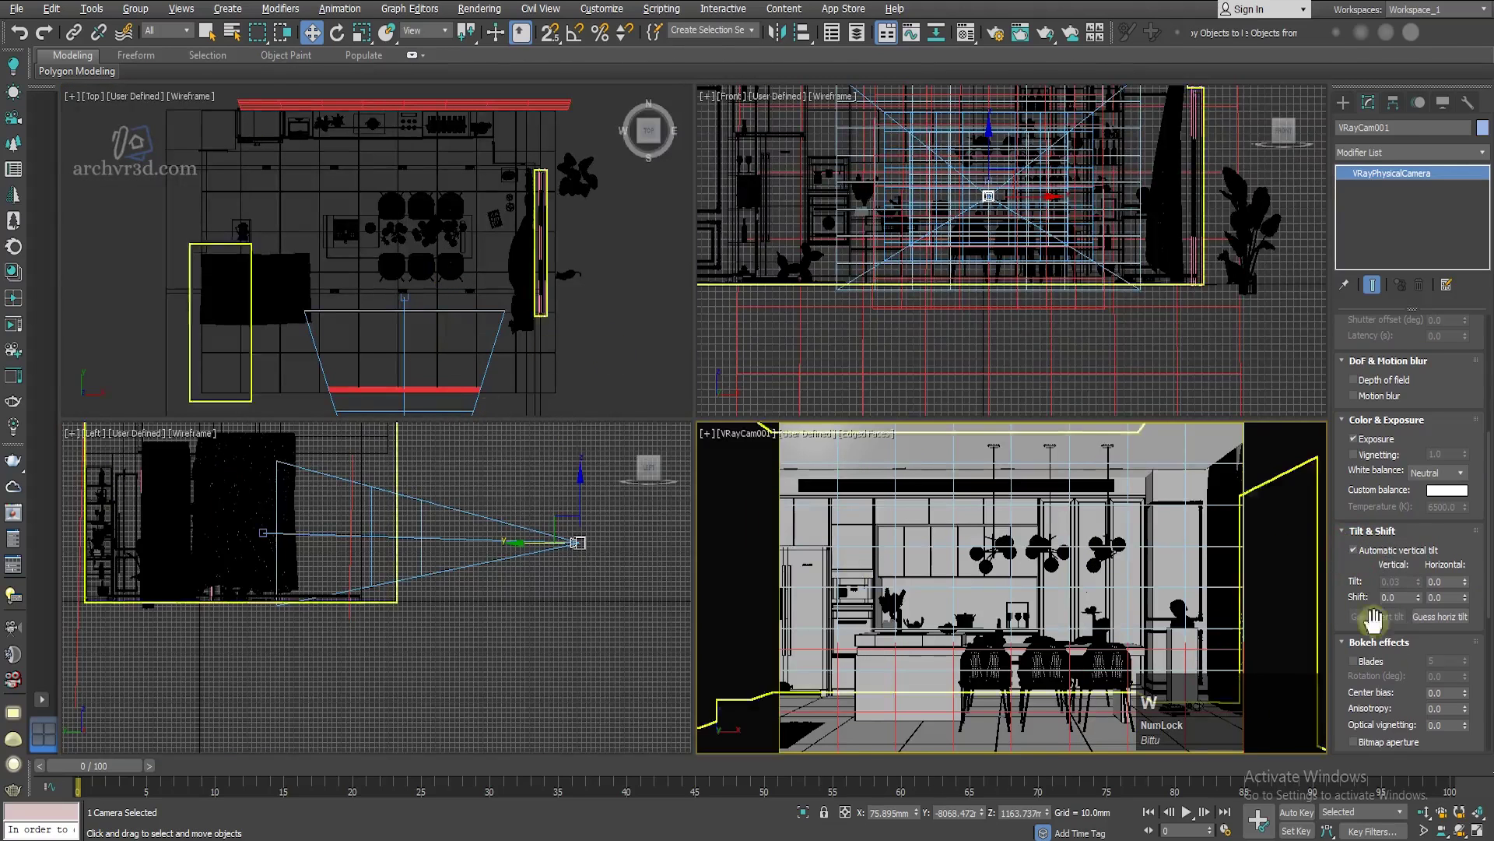
pyautogui.click(611, 305)
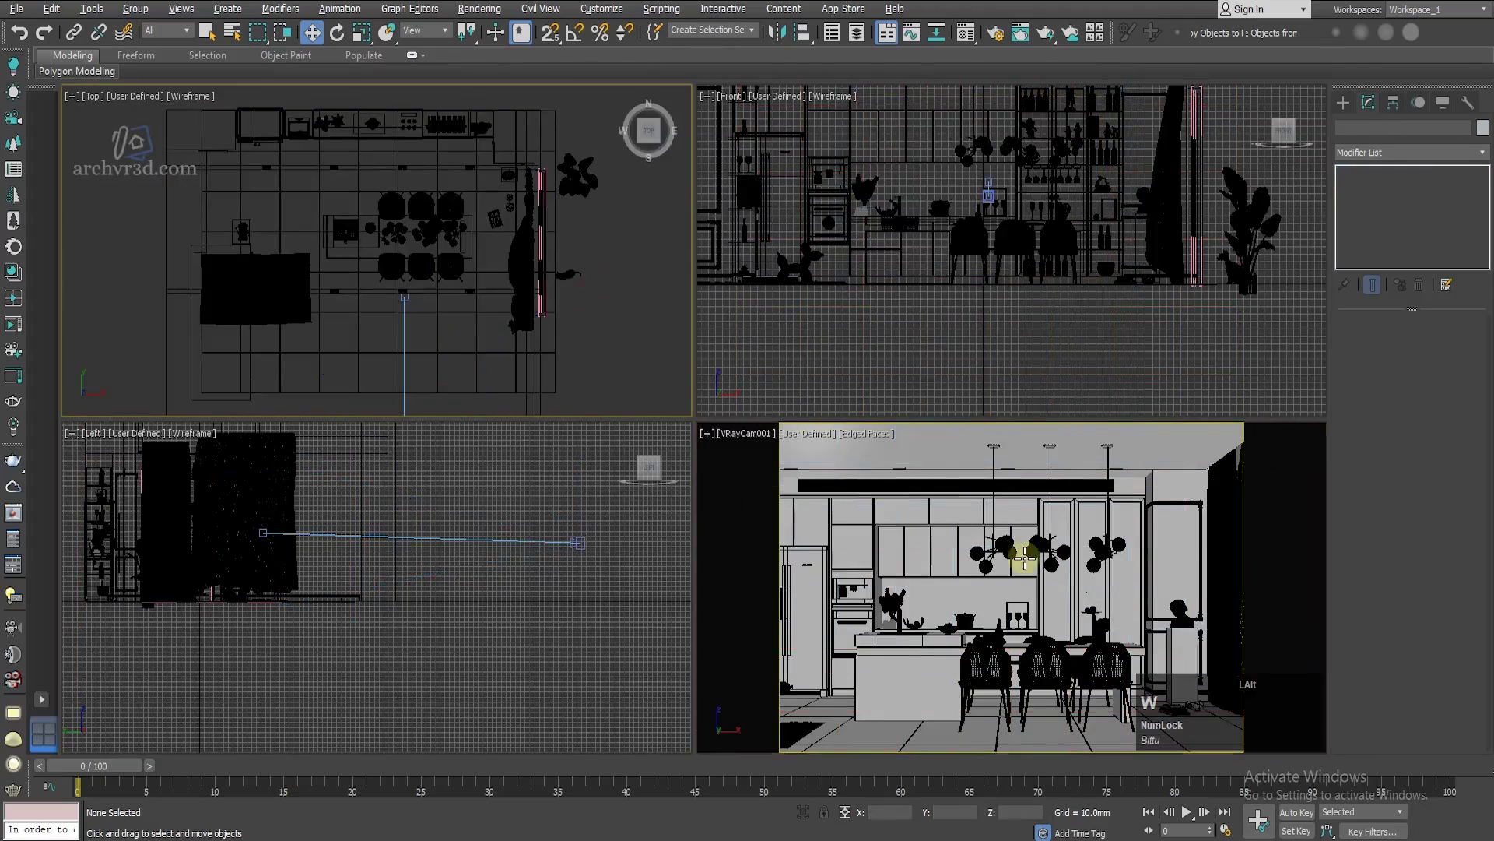
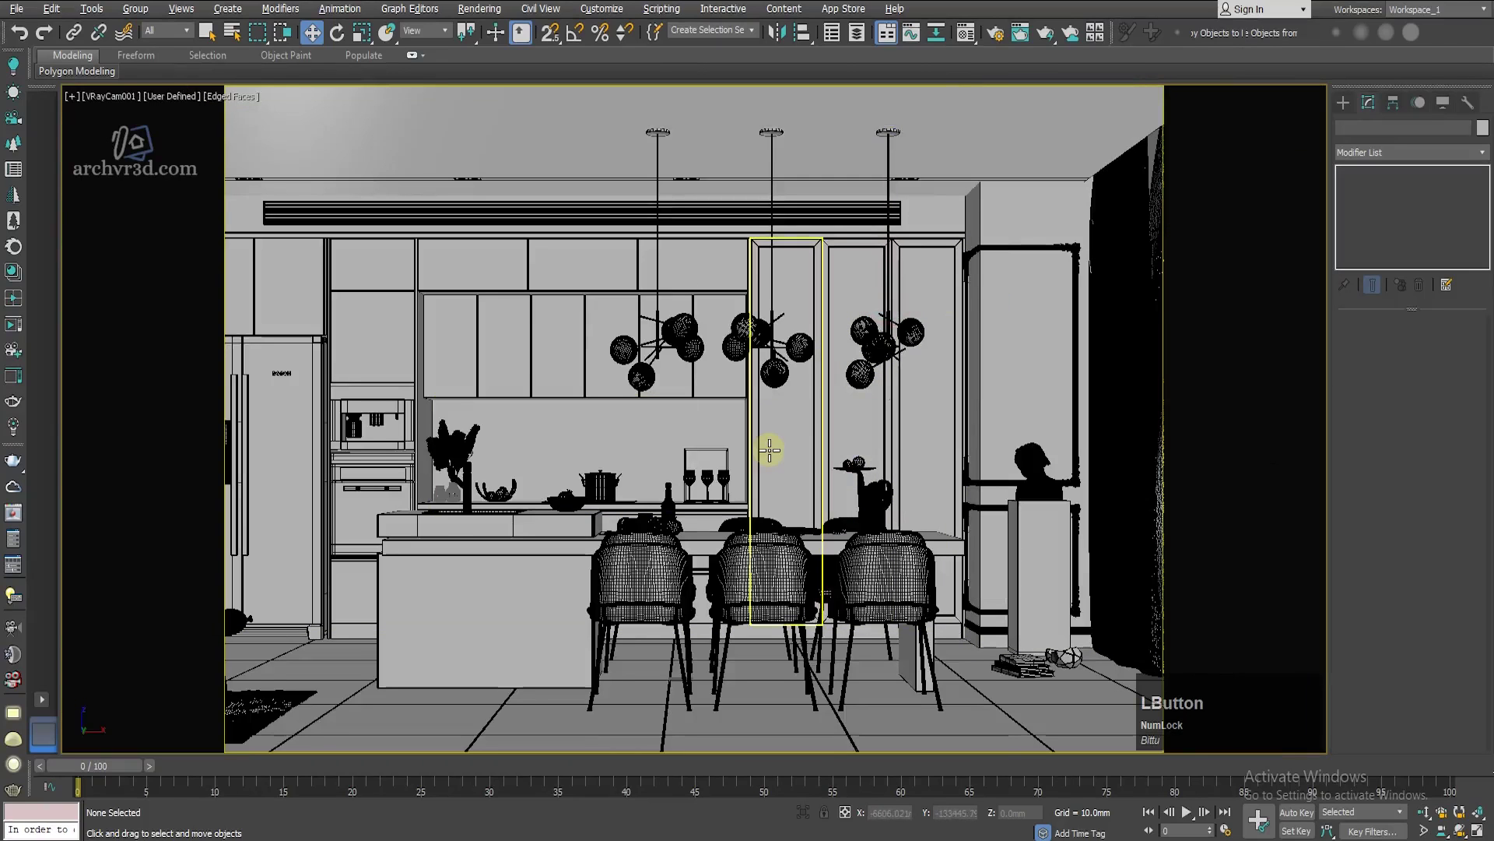
# Step: In Render Setup's V-Ray tab, set the bucket image sampler maximum subdivisions to 8
pyautogui.click(1001, 36)
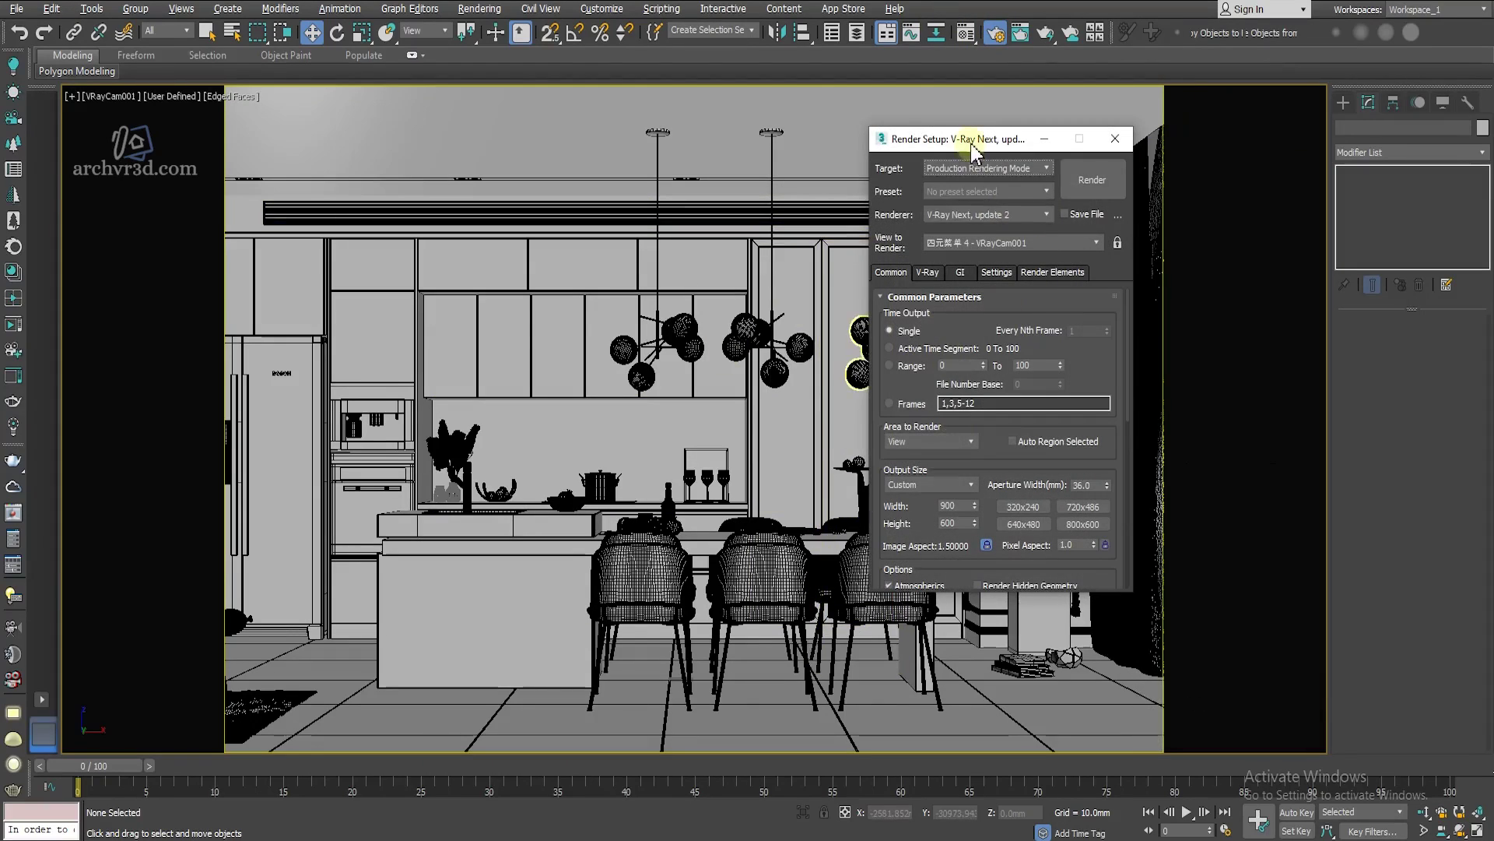
pyautogui.click(973, 144)
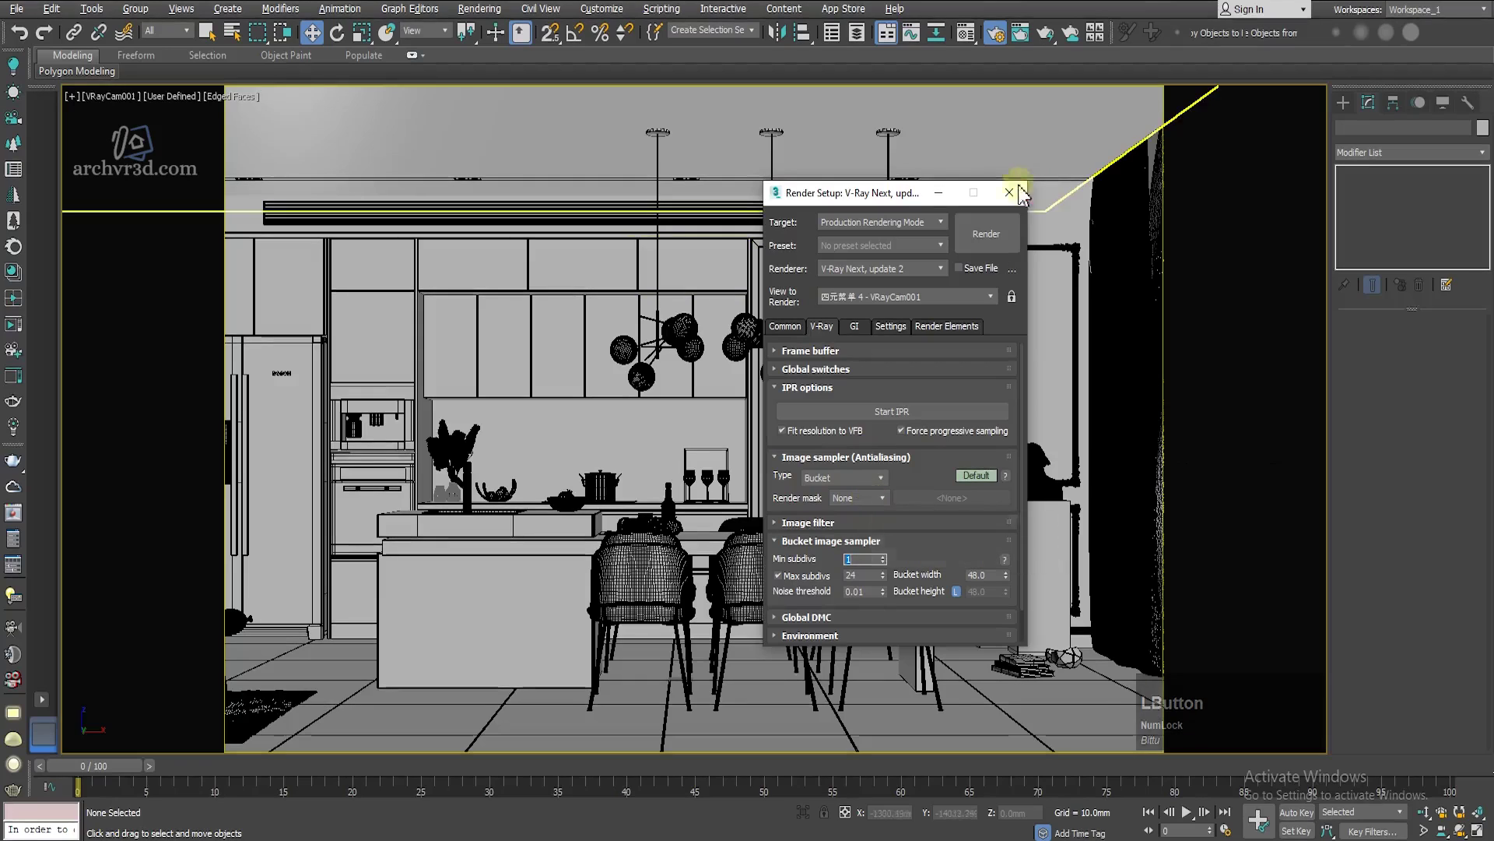
pyautogui.click(1021, 205)
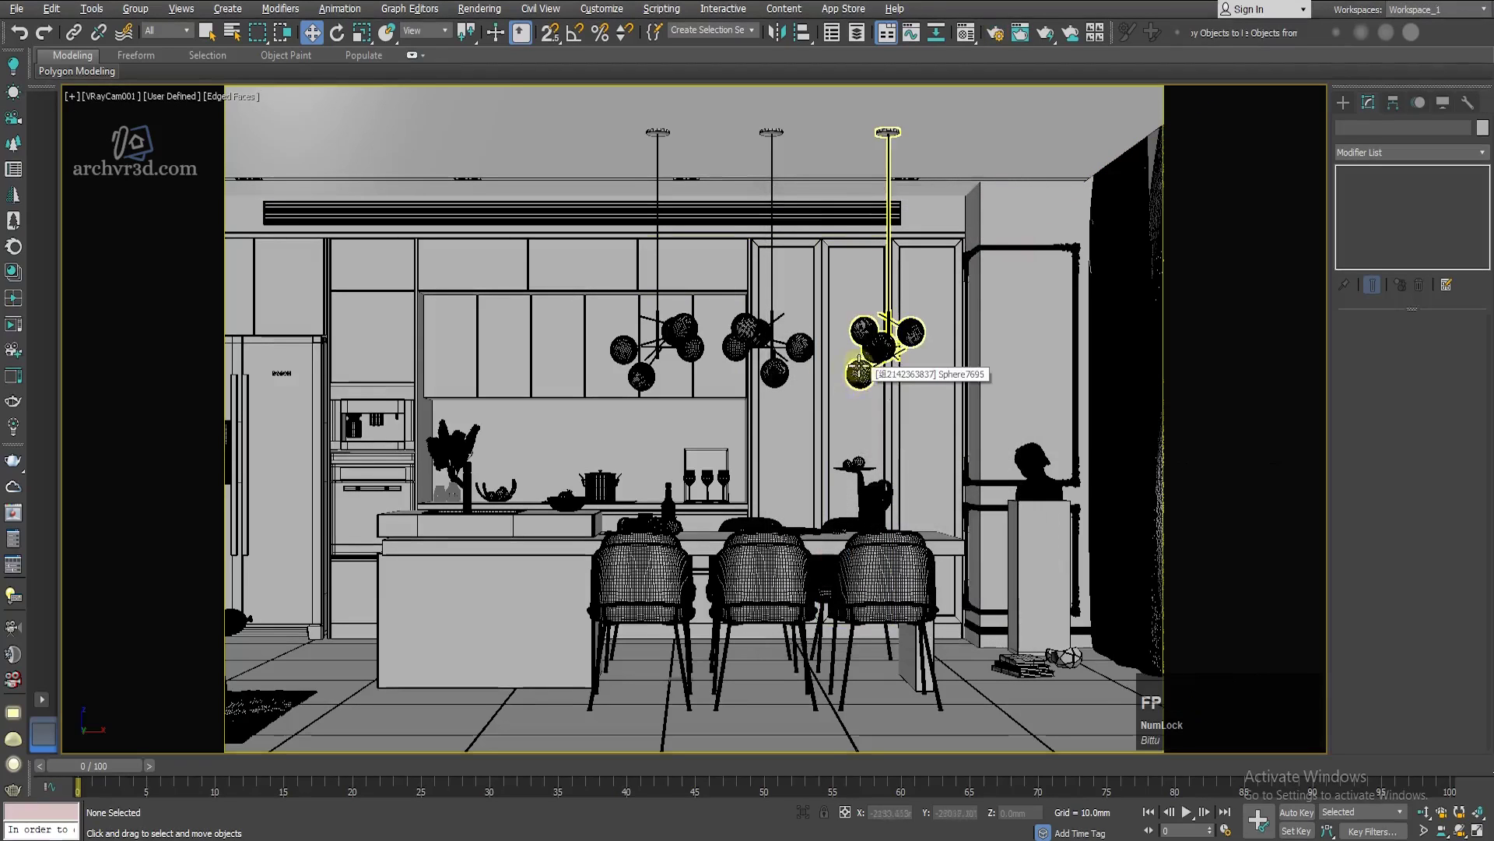
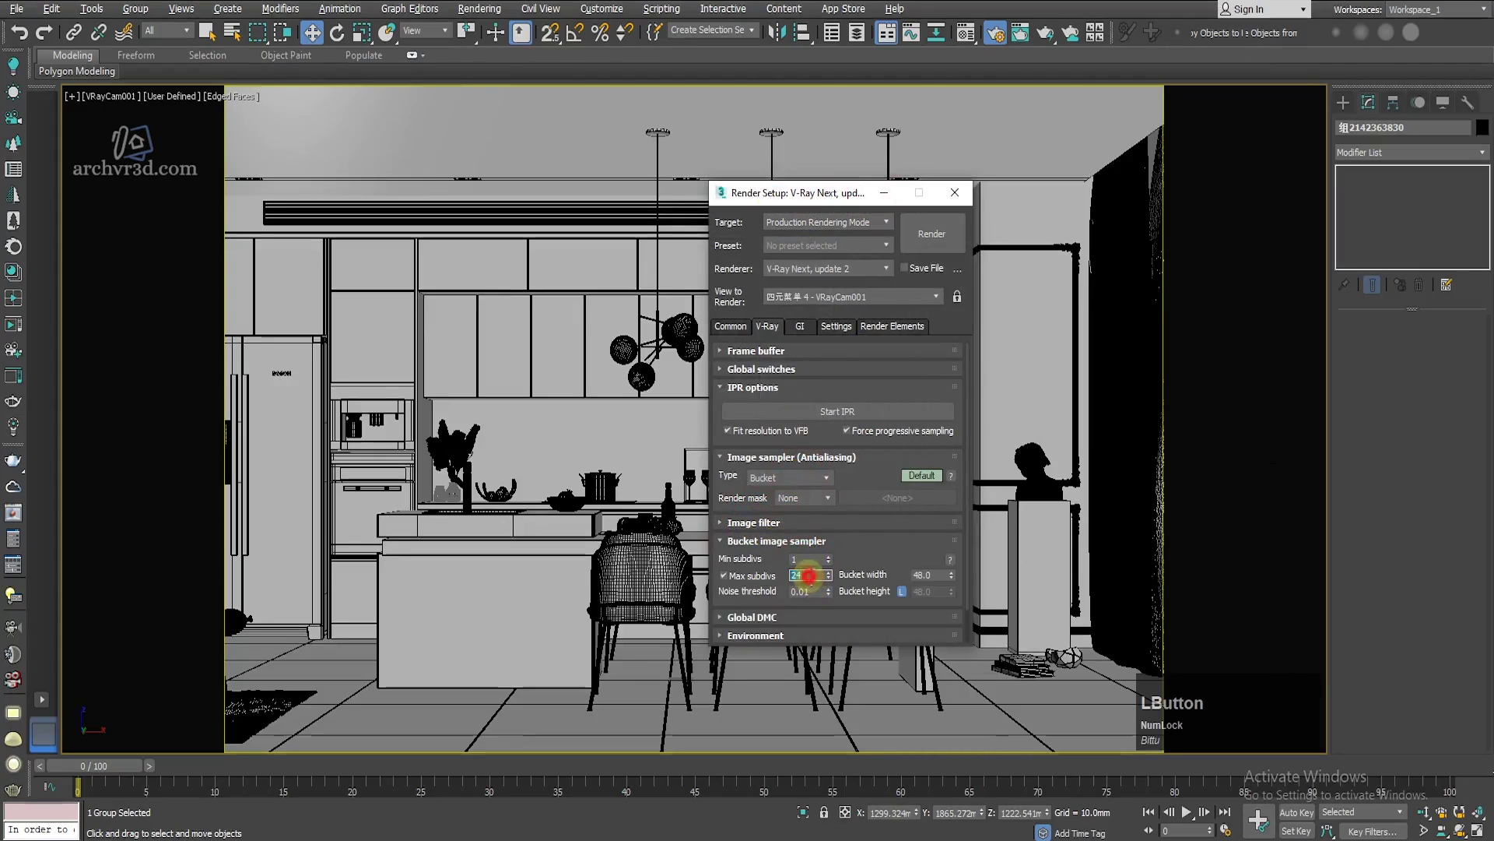
pyautogui.press('KP_8')
pyautogui.press('KP_Enter')
# Step: On the GI tab set the light cache subdivisions to 5 and close the render settings
pyautogui.click(779, 628)
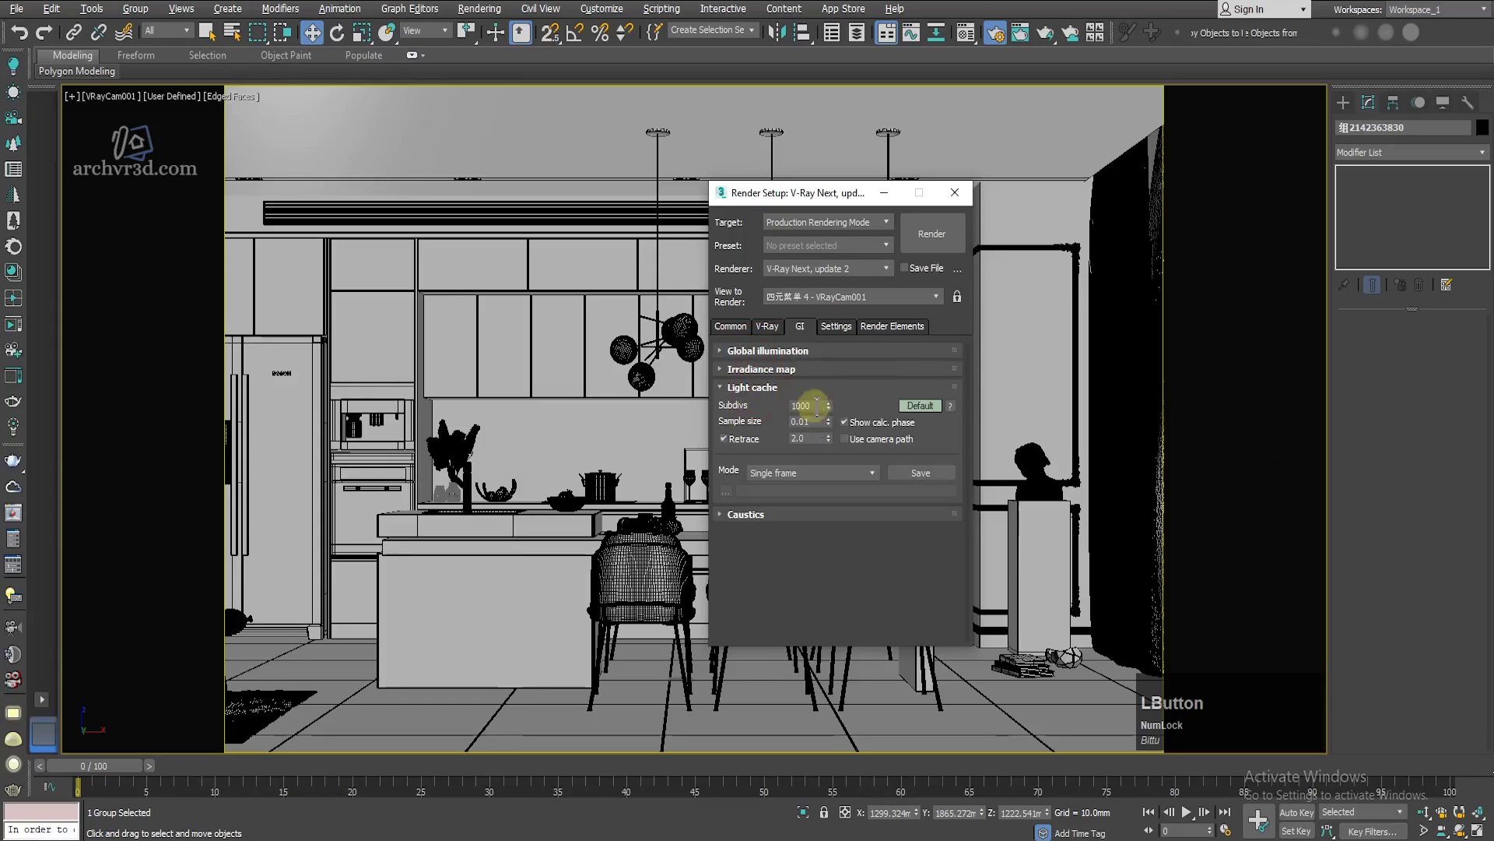
pyautogui.press('KP_5')
pyautogui.press('KP_Enter')
pyautogui.click(849, 331)
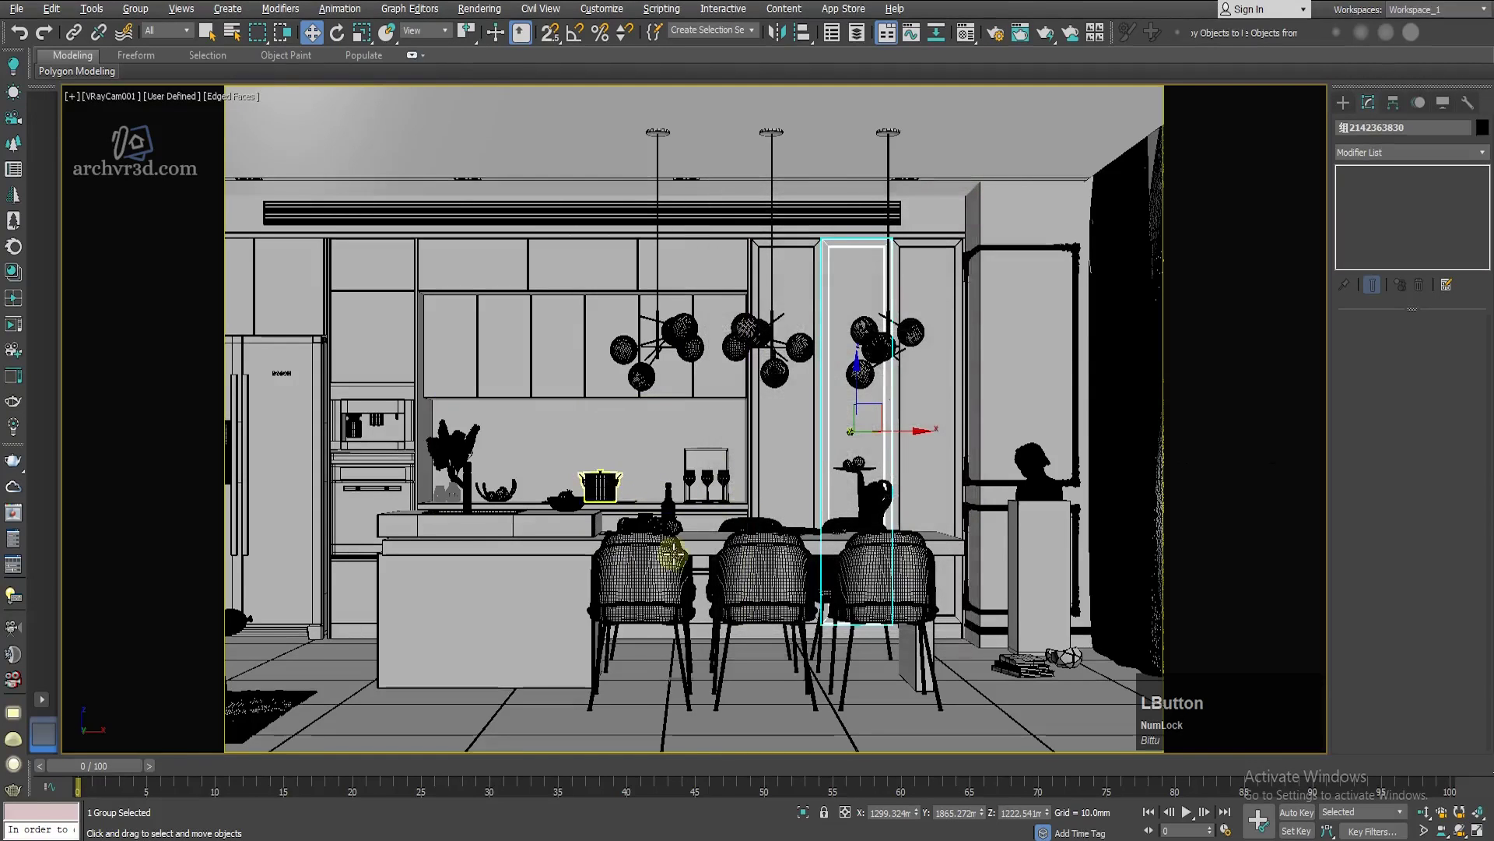
# Step: Maximize the Perspective viewport and zoom and pan to see the whole house with VRayCam001 in front
pyautogui.press('w')
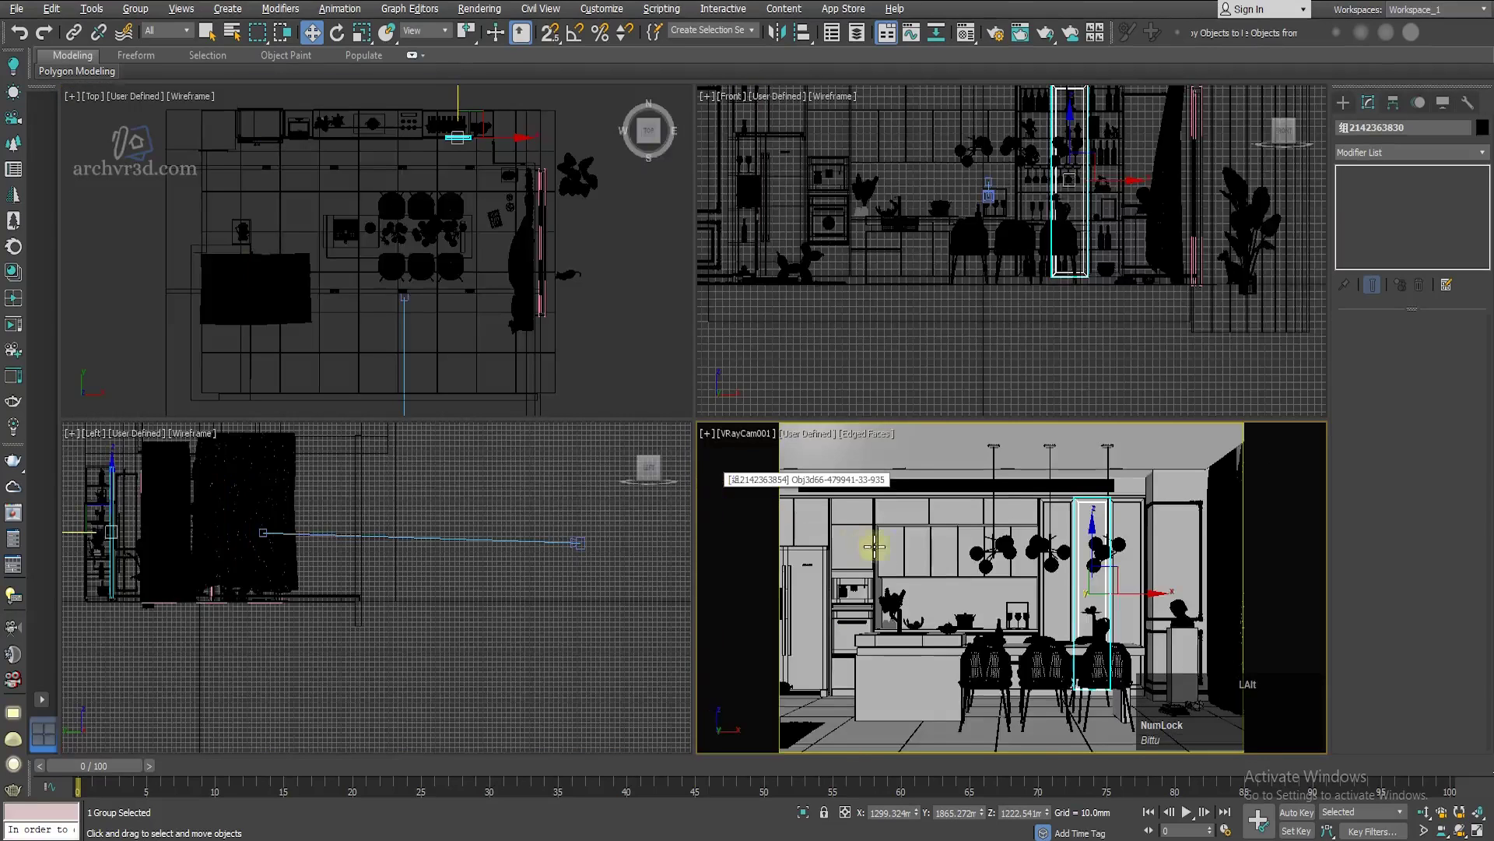
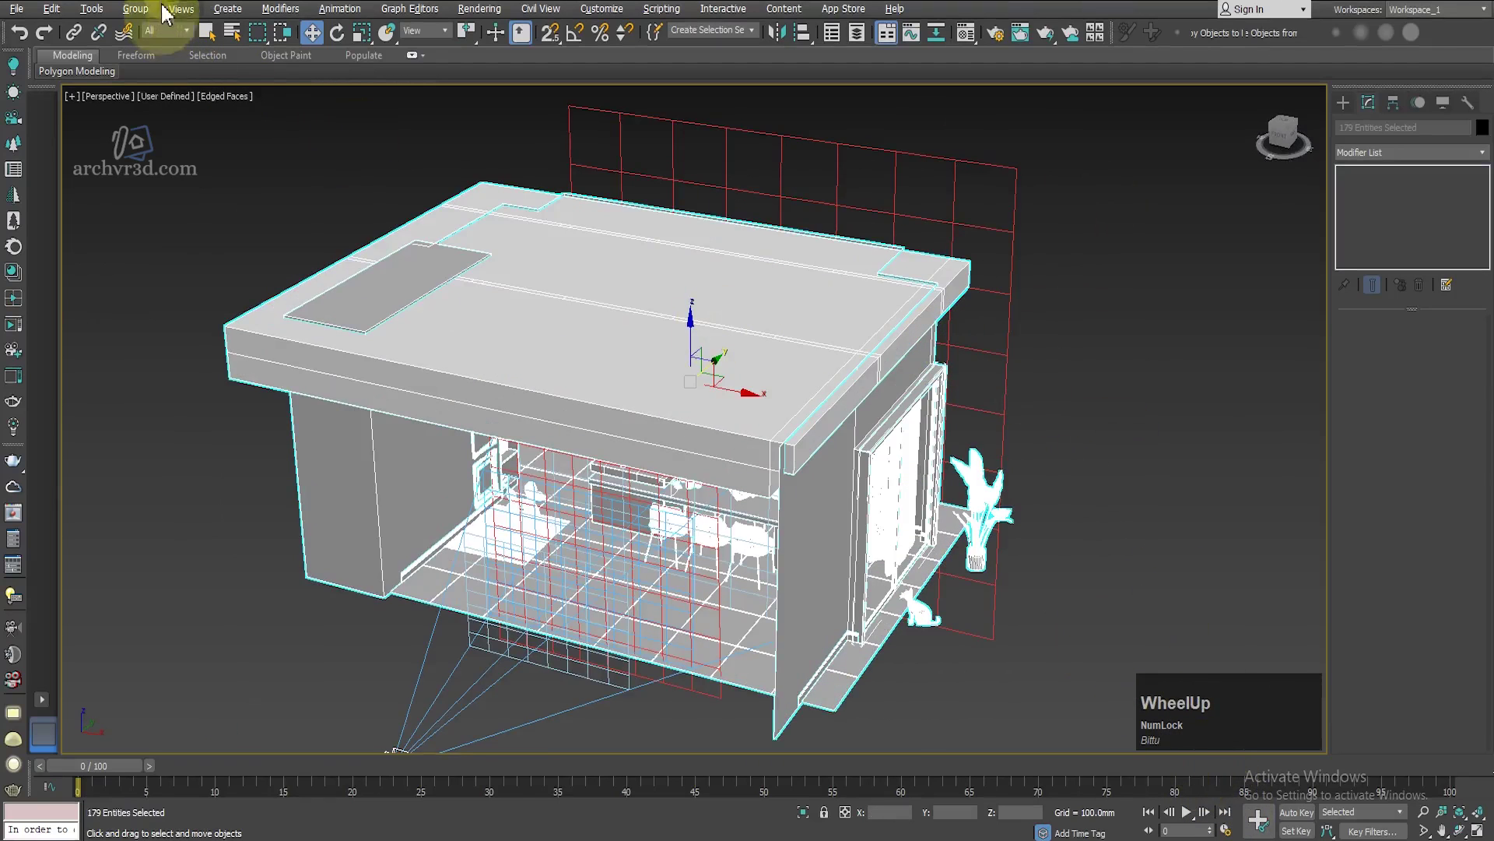
pyautogui.scroll(-3)
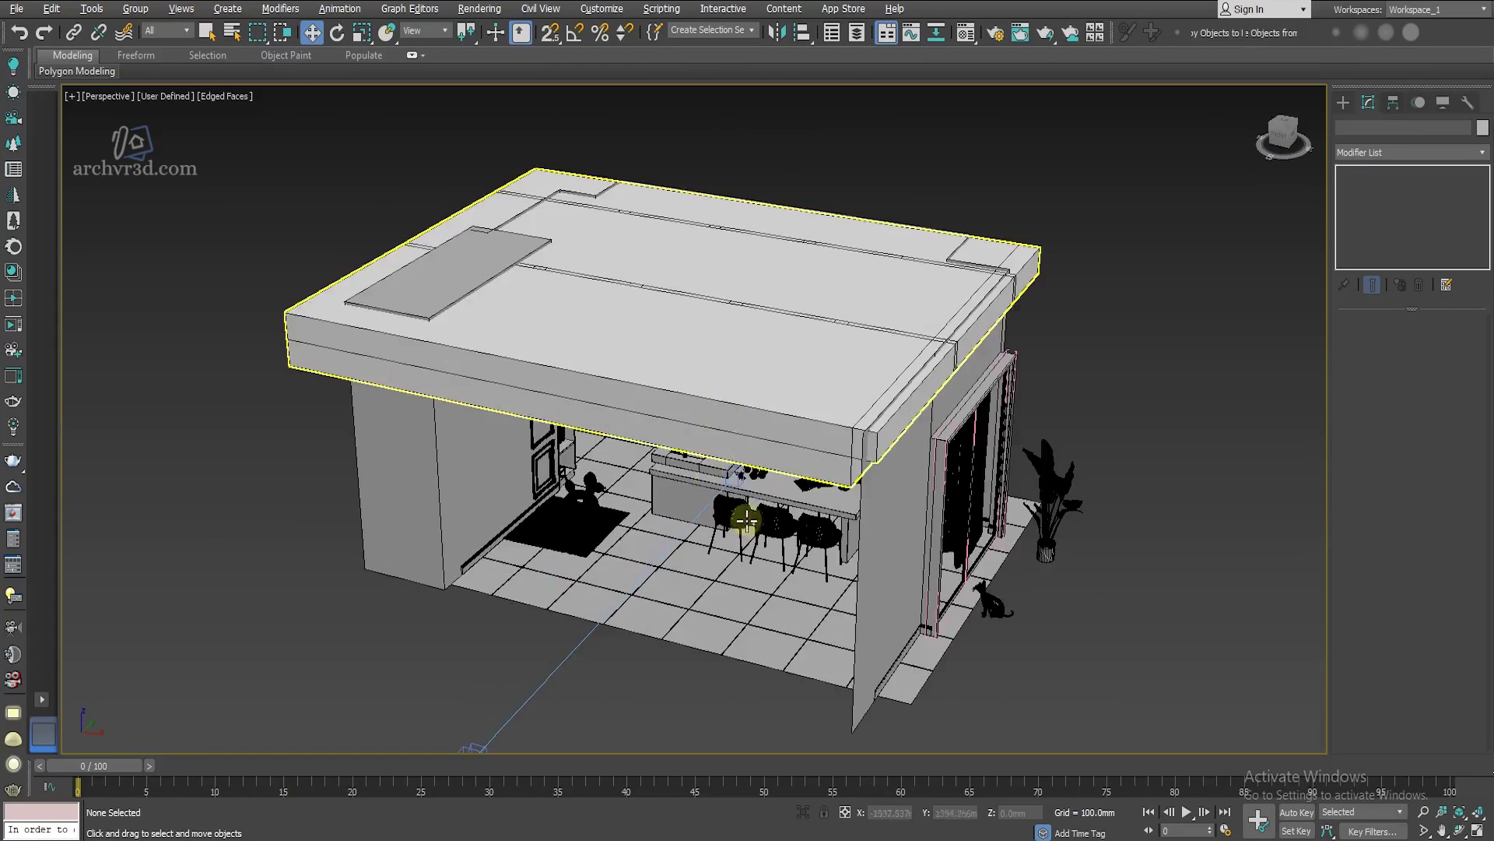
pyautogui.middleClick(774, 519)
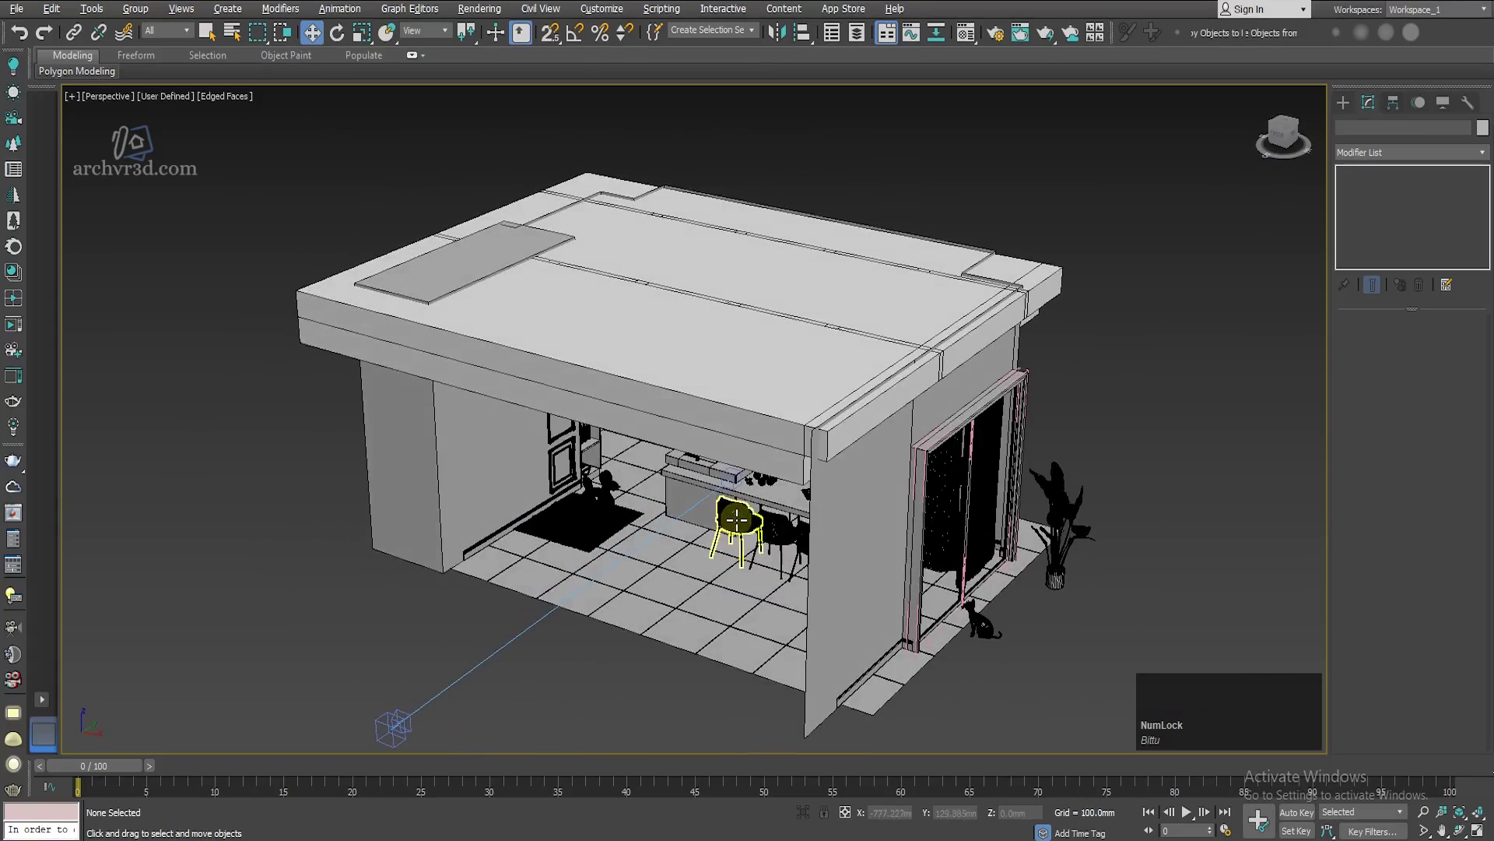
pyautogui.scroll(-3)
# Step: Bring up the Material Editor, pick the 01 - Default slot and start changing its material type
pyautogui.click(1019, 208)
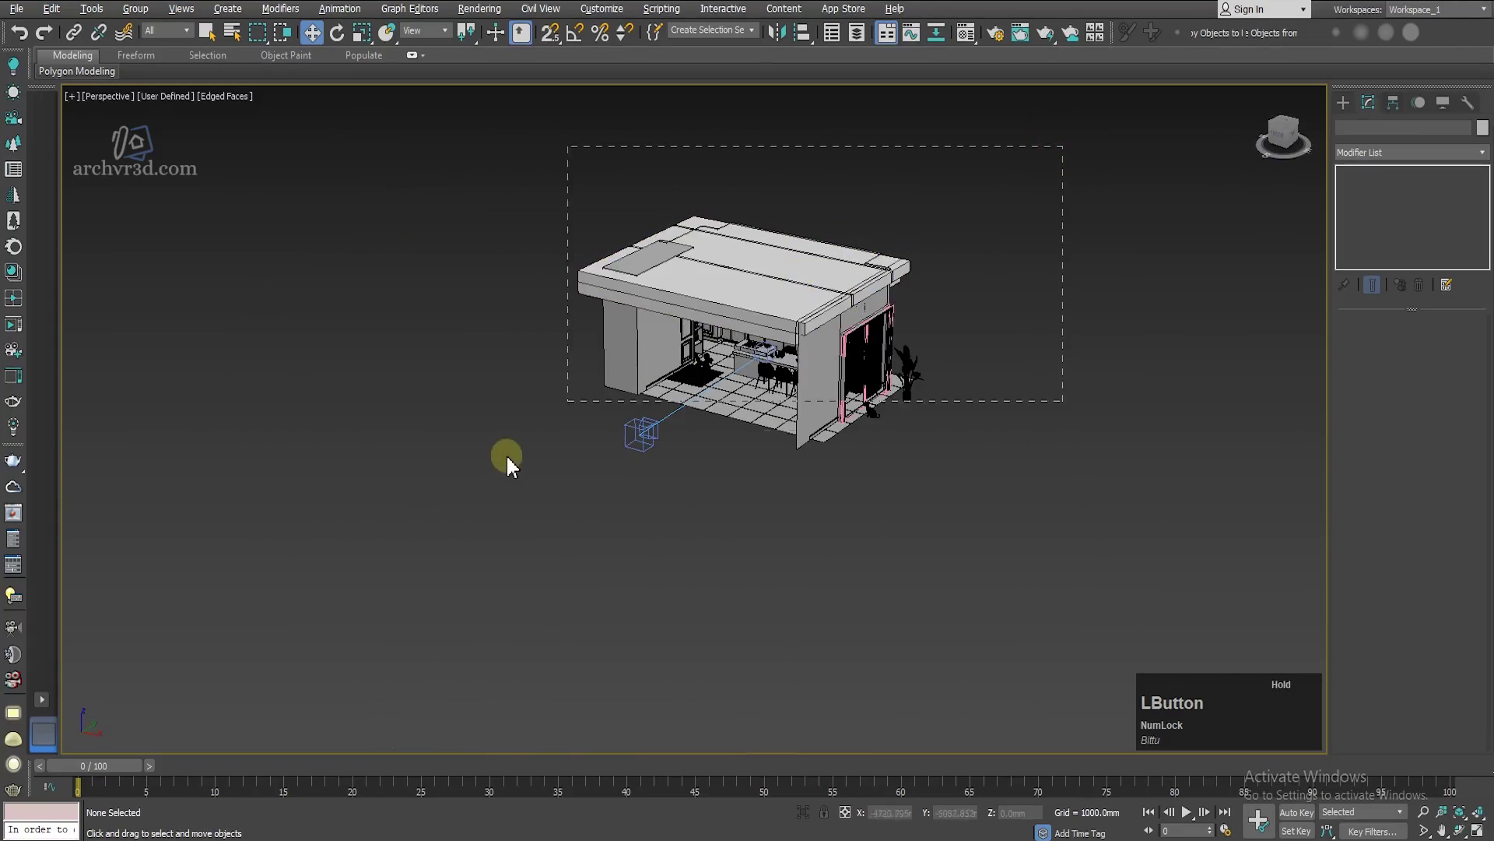
pyautogui.scroll(3)
pyautogui.press('m')
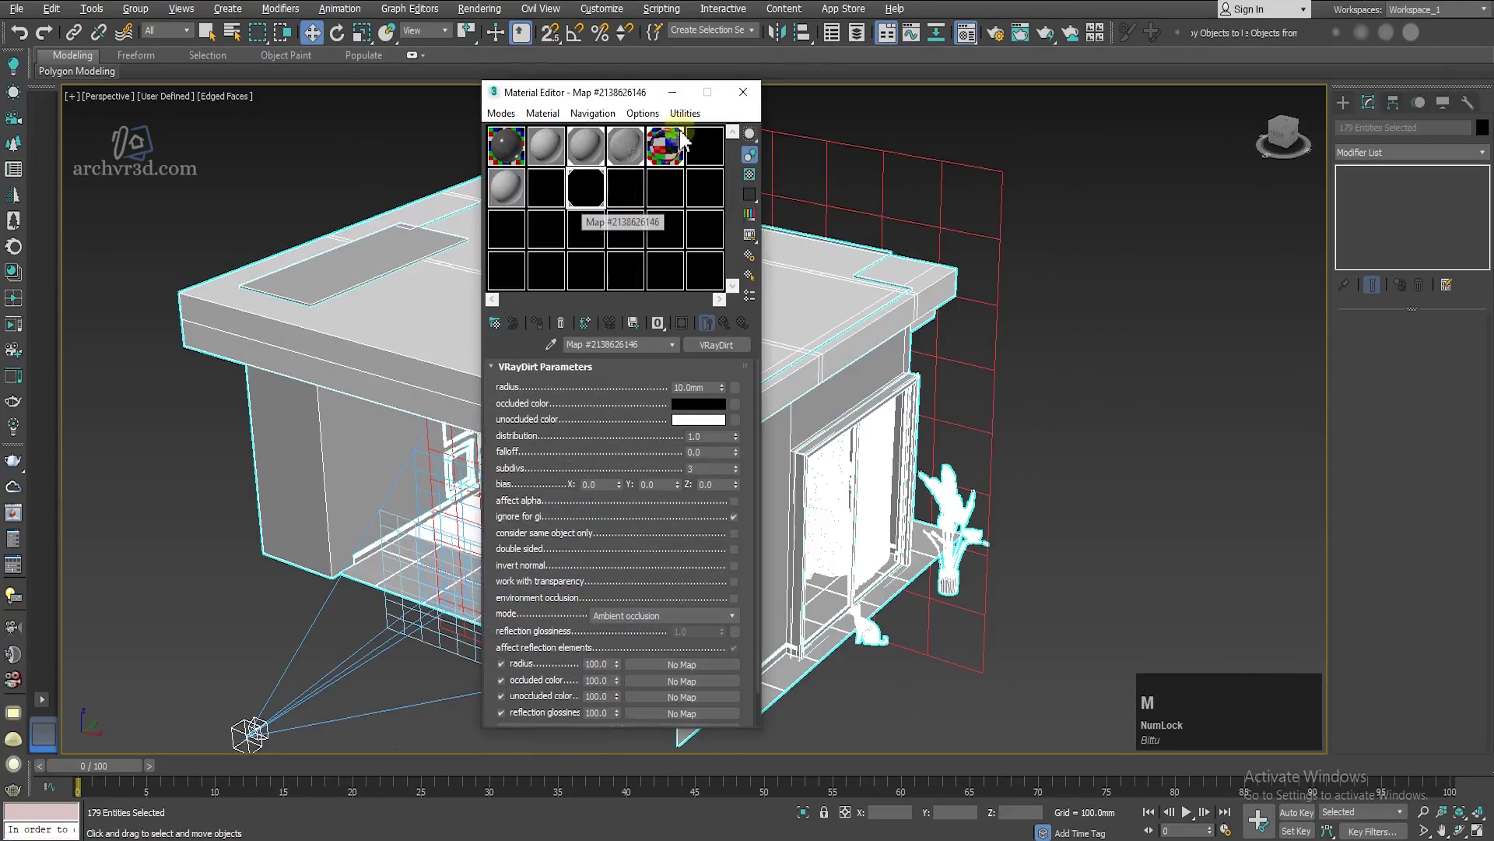
pyautogui.click(690, 119)
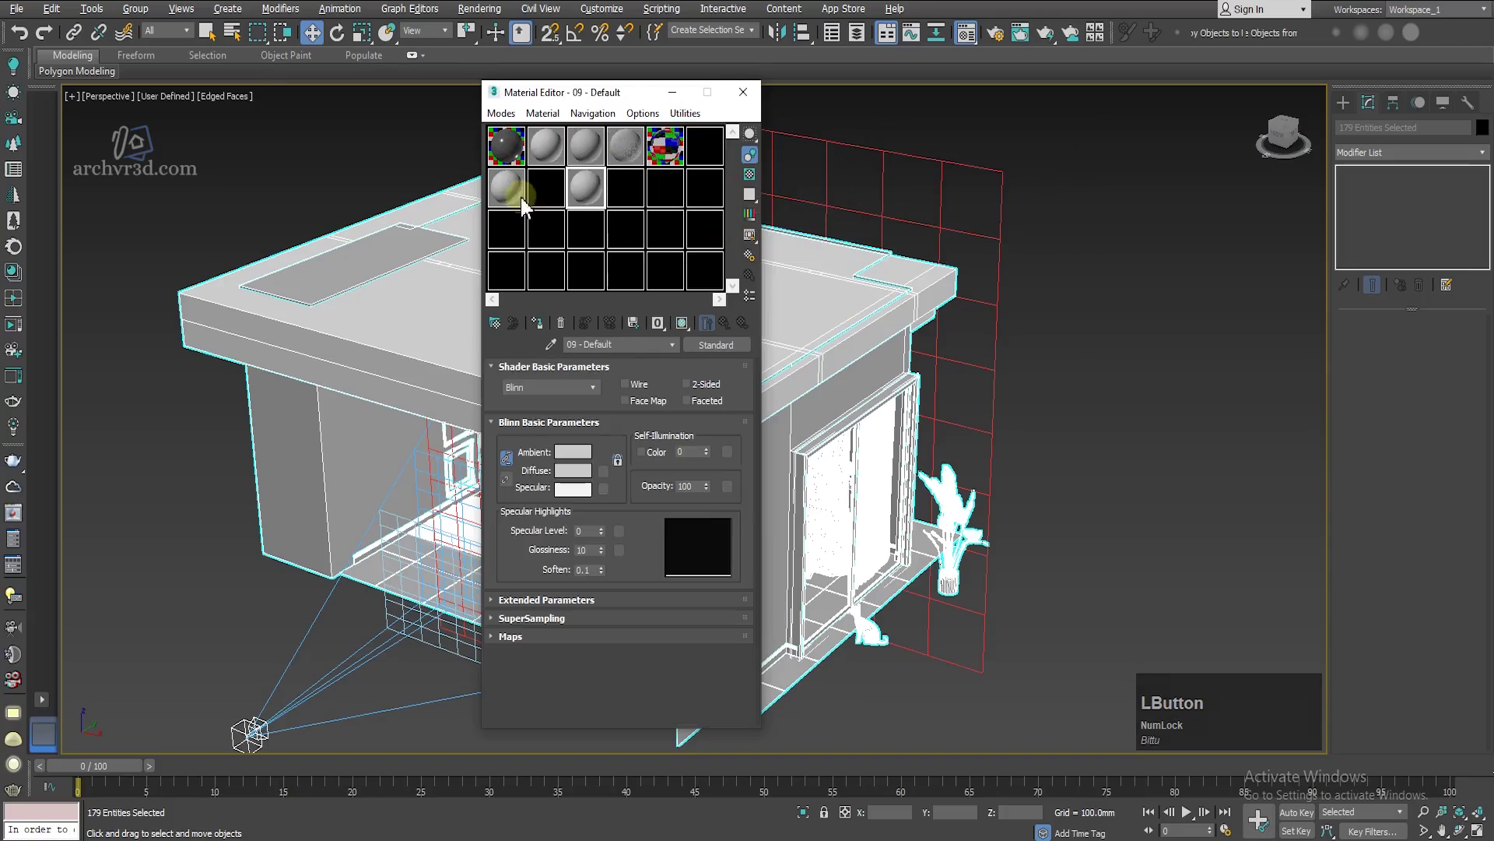
pyautogui.click(509, 153)
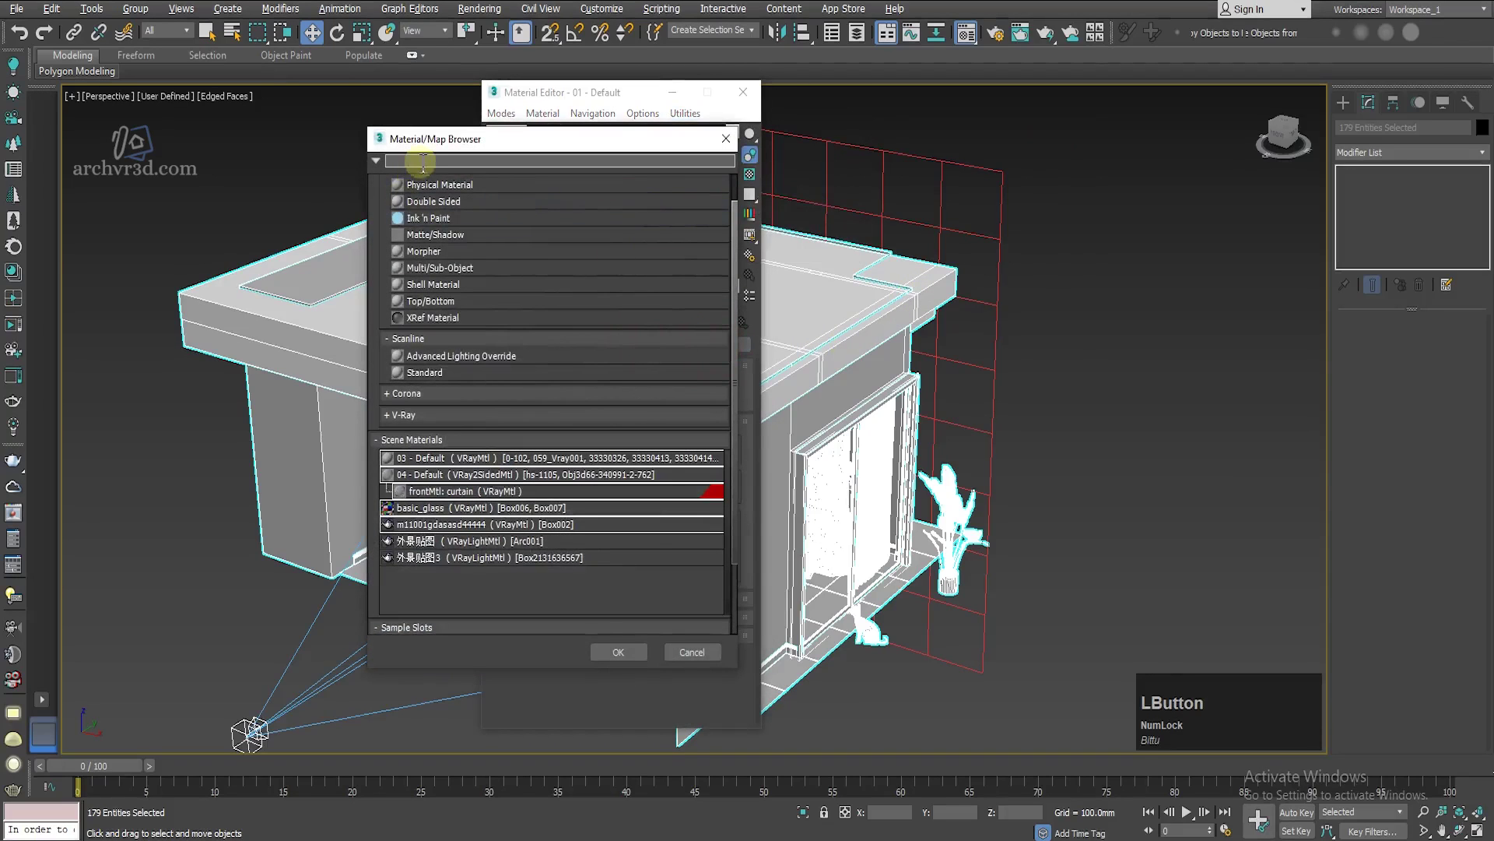
# Step: Search 'vraymtl' in the Material/Map Browser and make the slot a VRayMtl
pyautogui.write('varym')
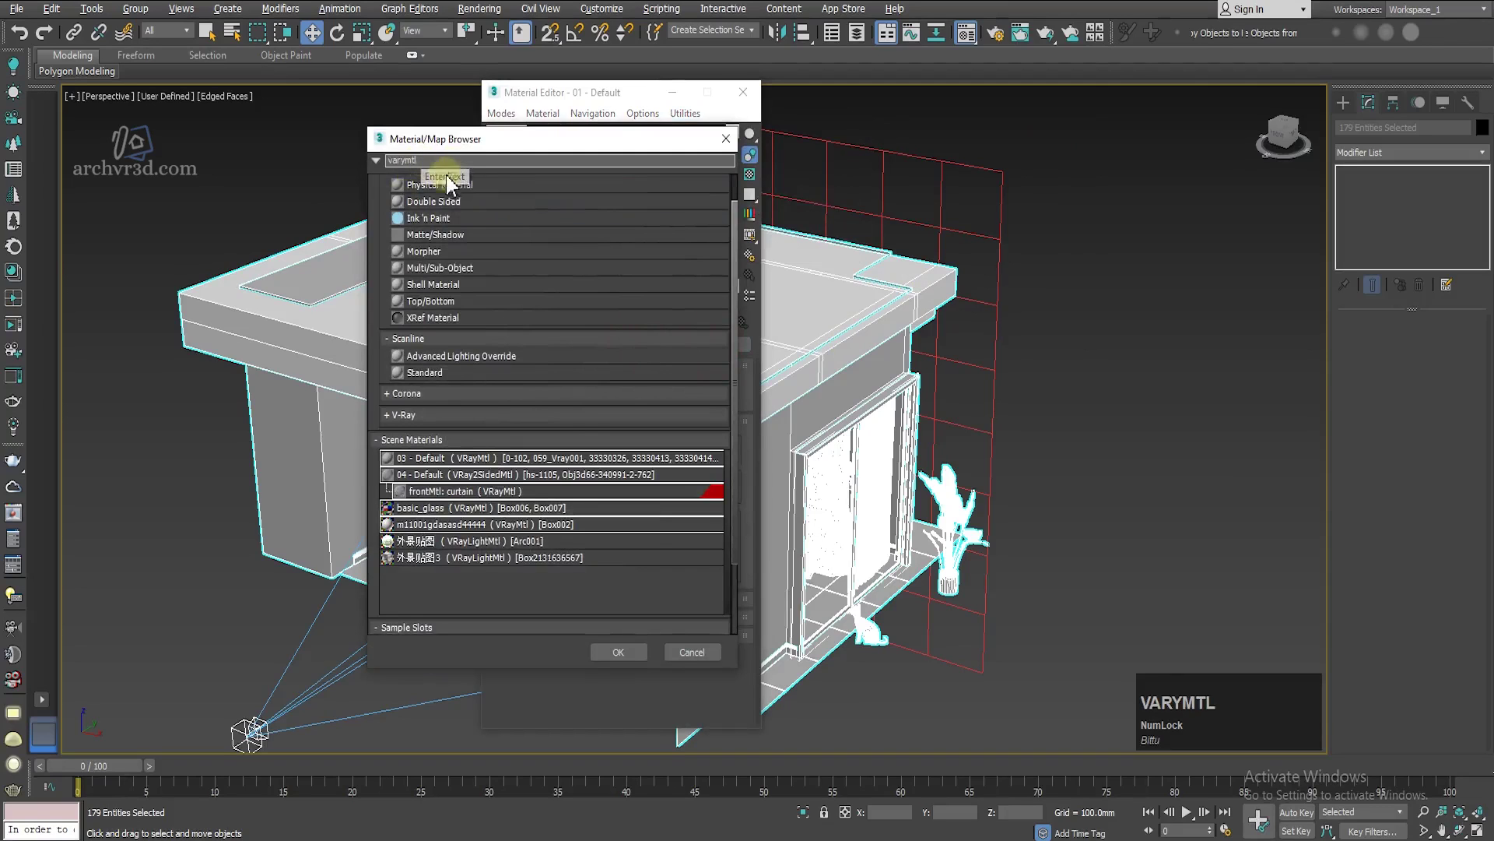
pyautogui.write('tl')
pyautogui.click(423, 416)
pyautogui.scroll(-3)
pyautogui.click(442, 595)
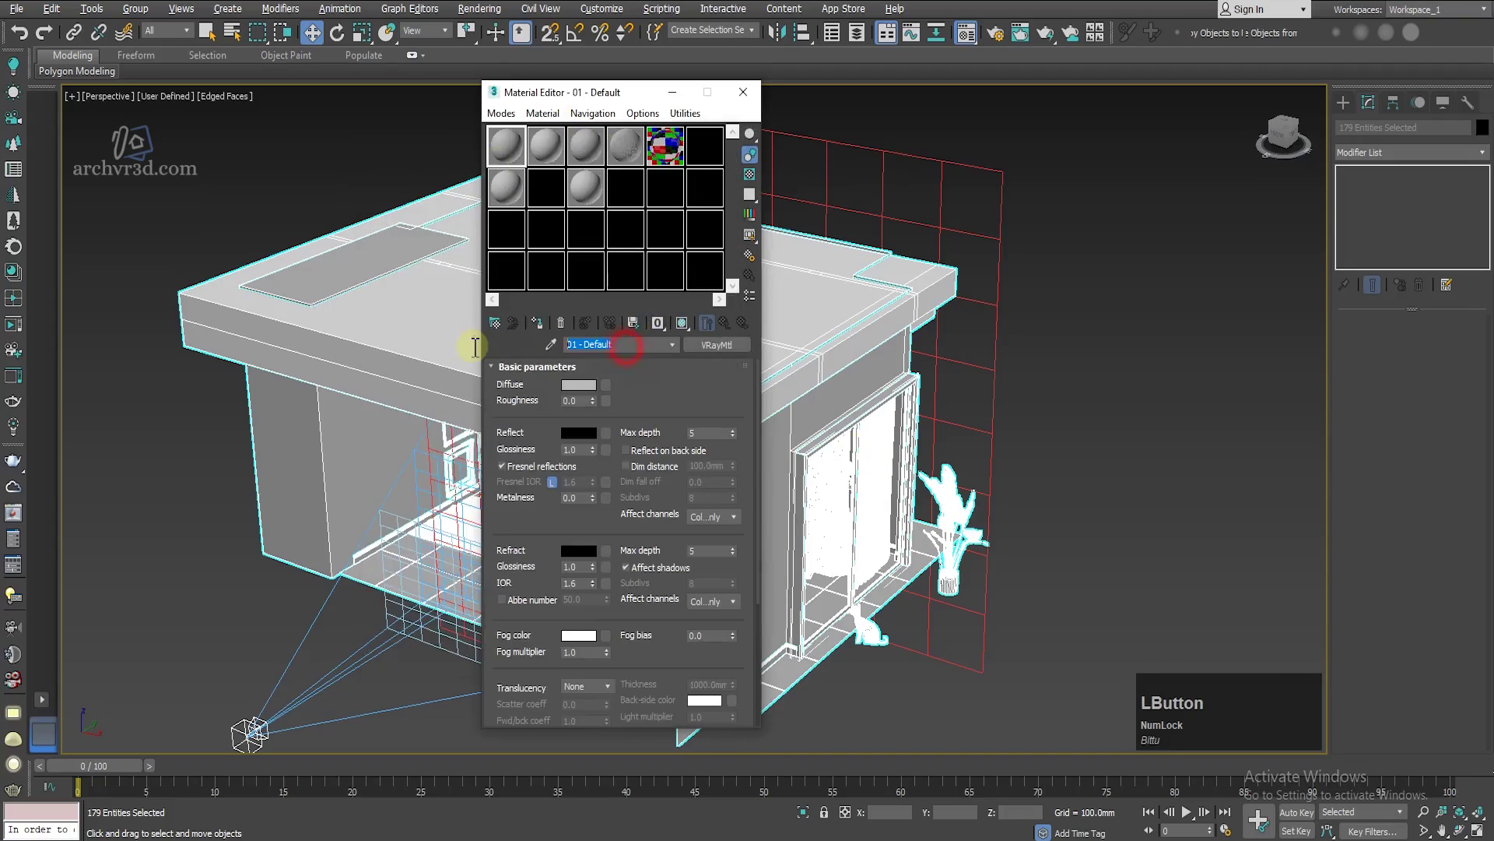
# Step: Rename the material to 'base' and bring up its diffuse colour picker for a mid-grey 128
pyautogui.write('base')
pyautogui.press('Return')
pyautogui.click(545, 336)
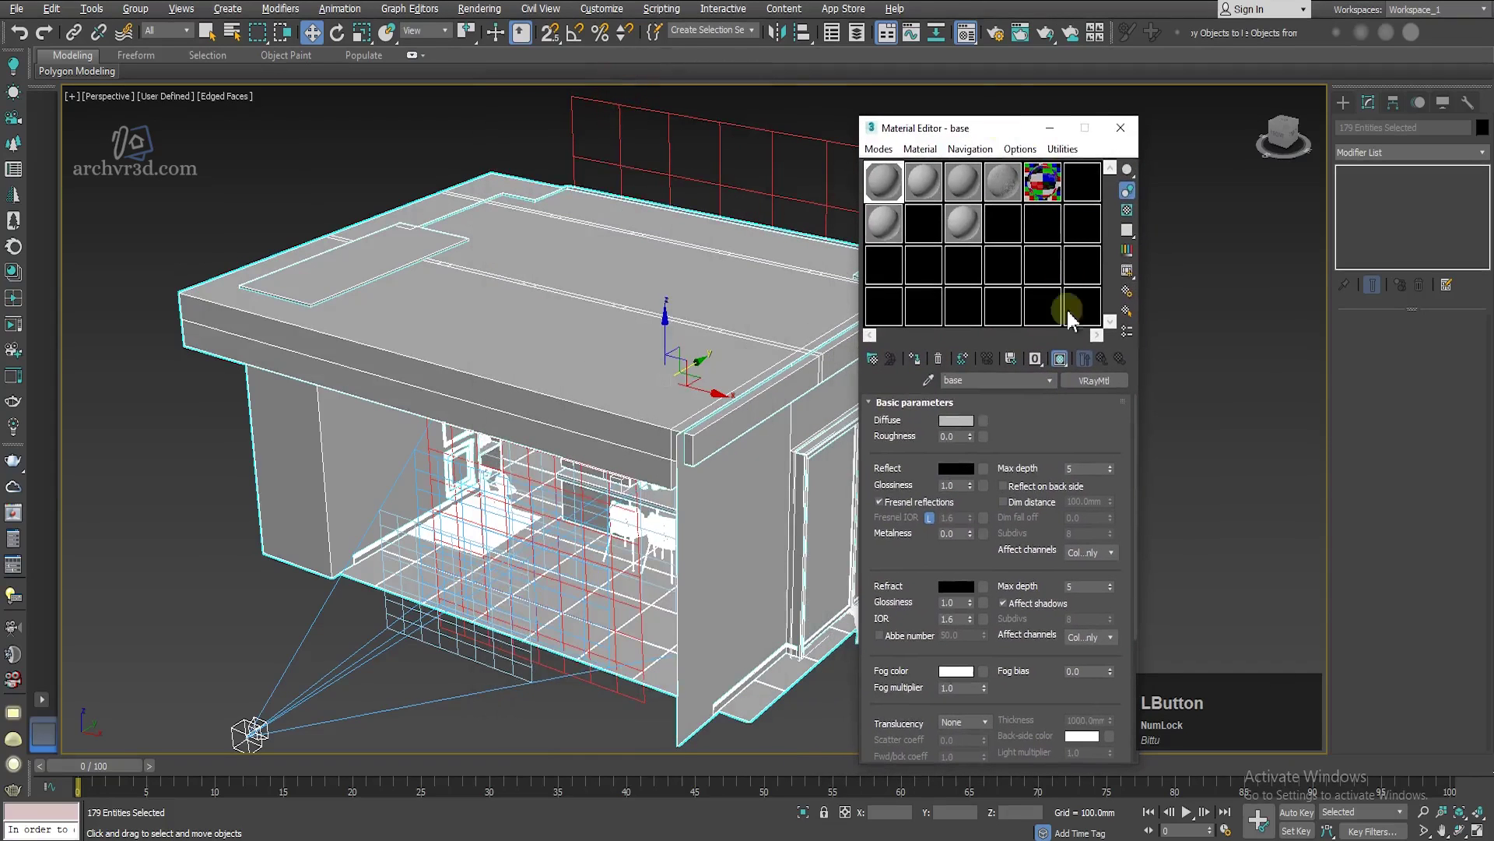
pyautogui.middleClick(692, 389)
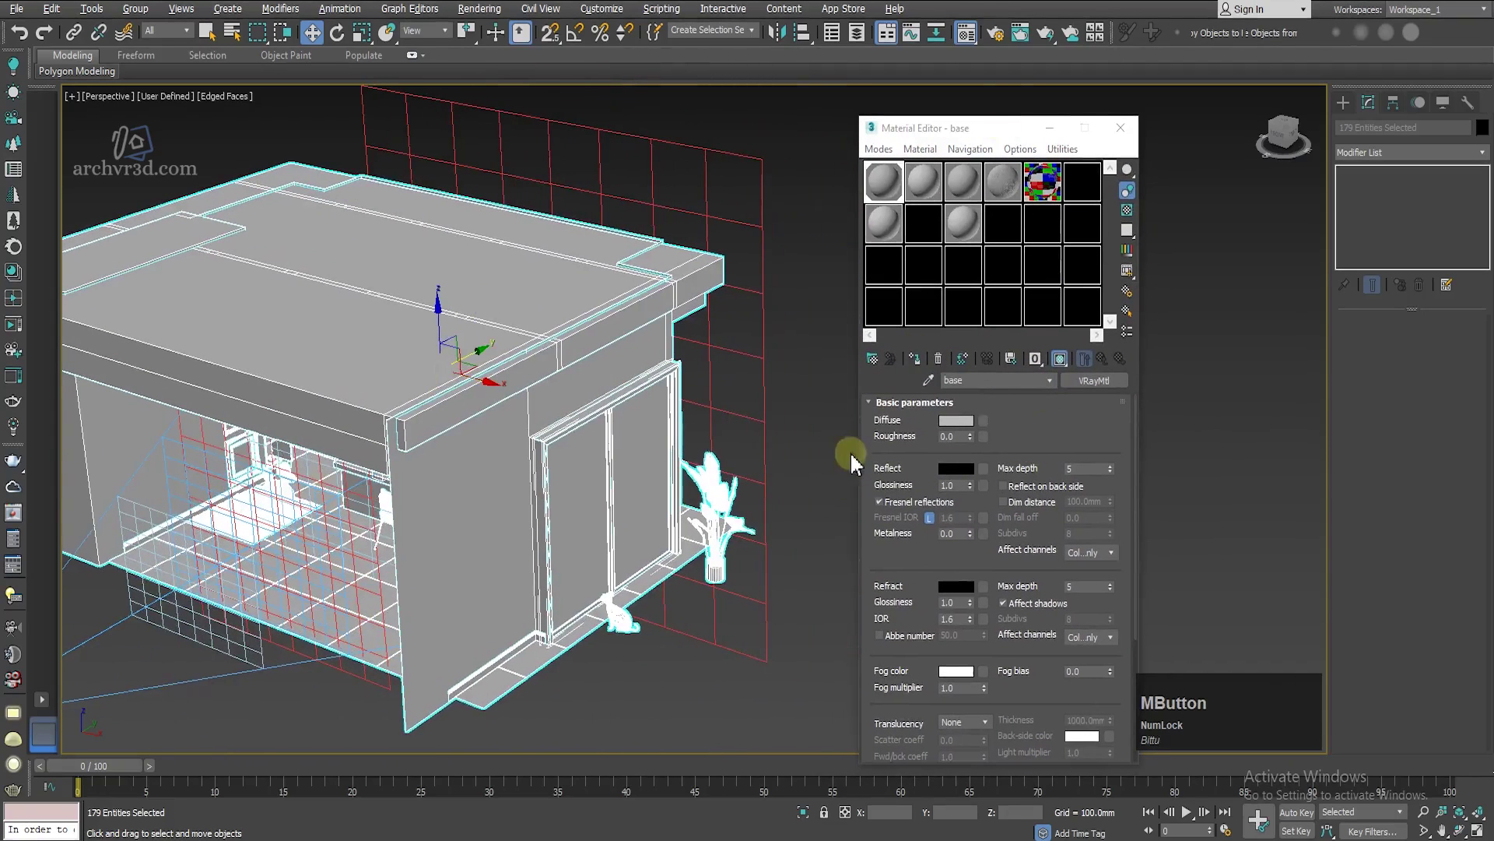
pyautogui.click(814, 395)
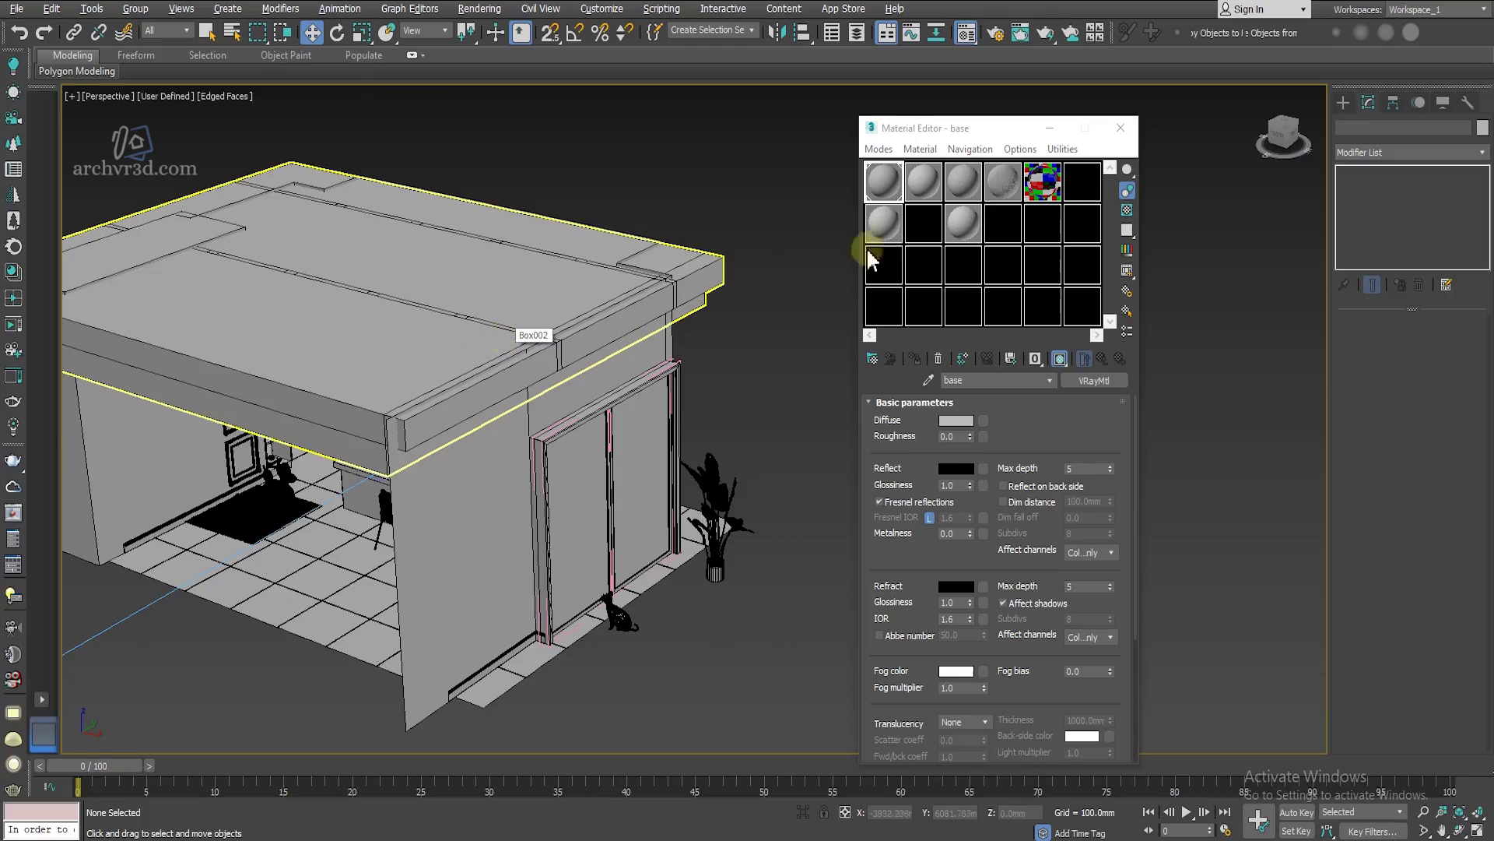
pyautogui.click(954, 429)
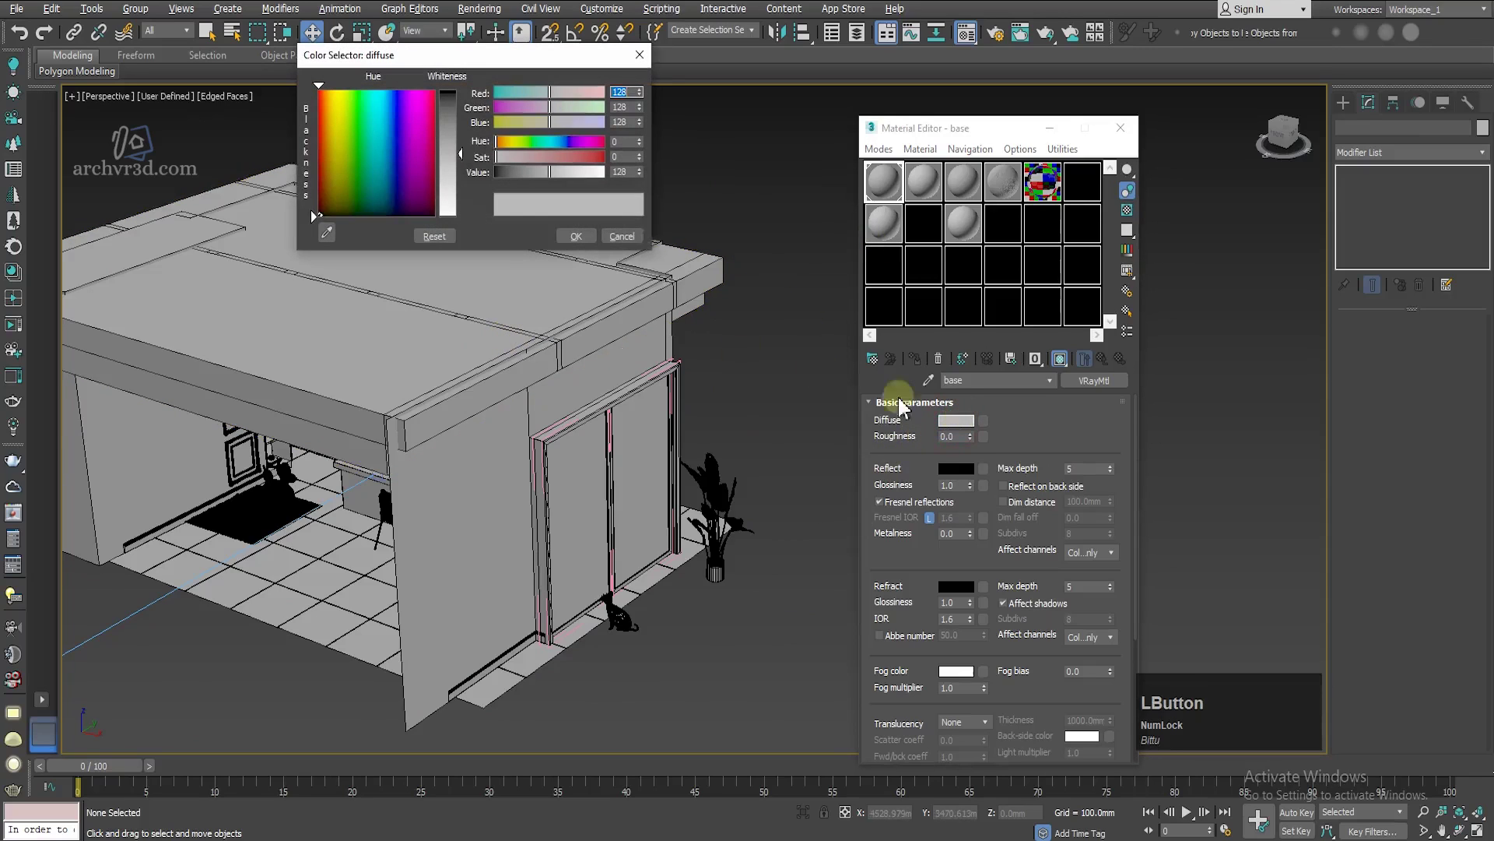
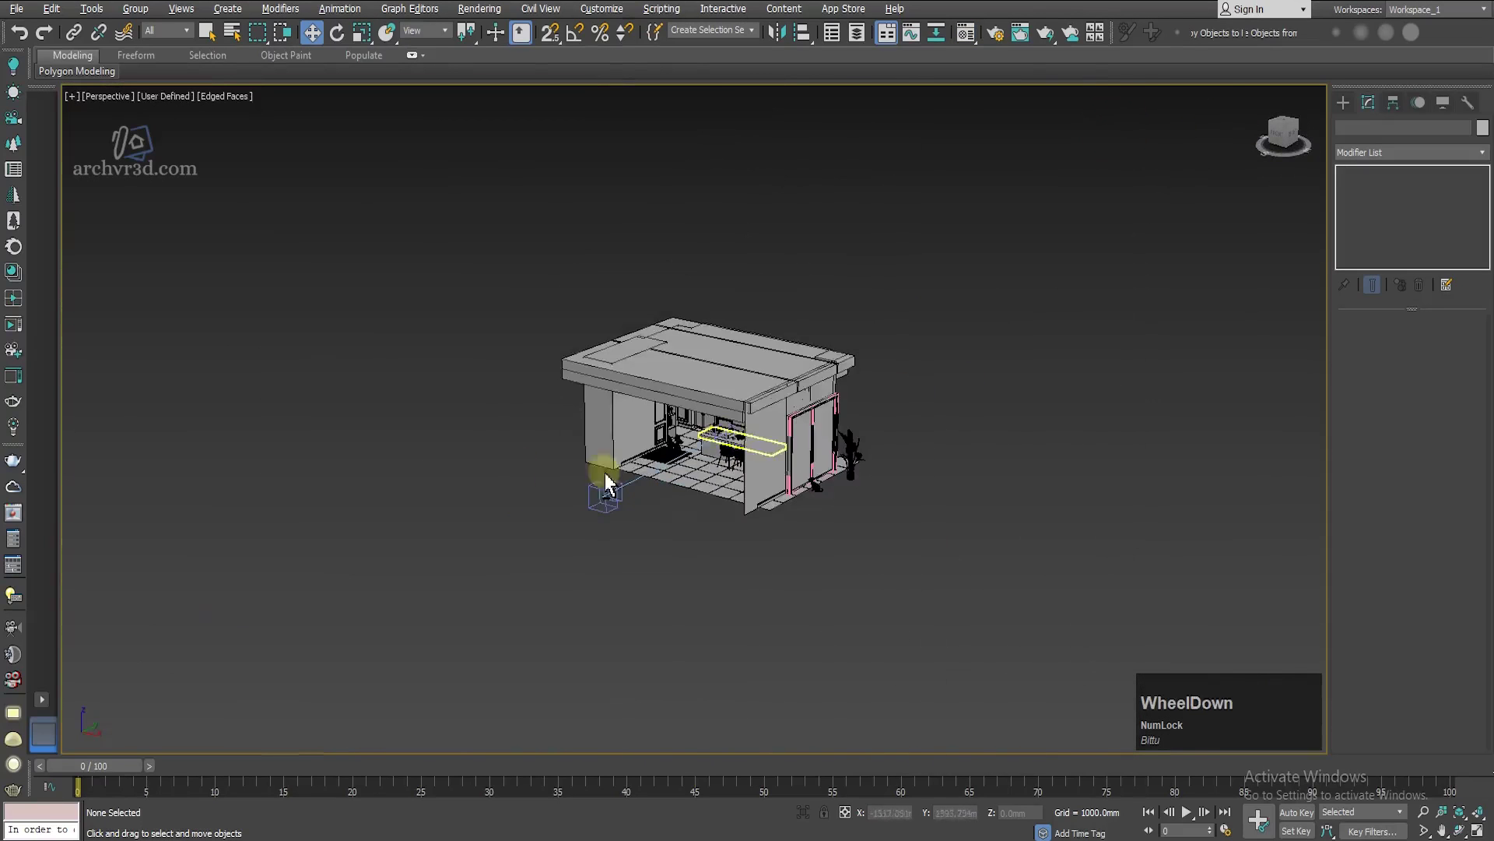
# Step: In Top view place a VRaySun001 right of the plan aimed at the kitchen, adding the VRaySky environment
pyautogui.press('alt+w')
pyautogui.press('w')
pyautogui.scroll(-3)
pyautogui.click(819, 361)
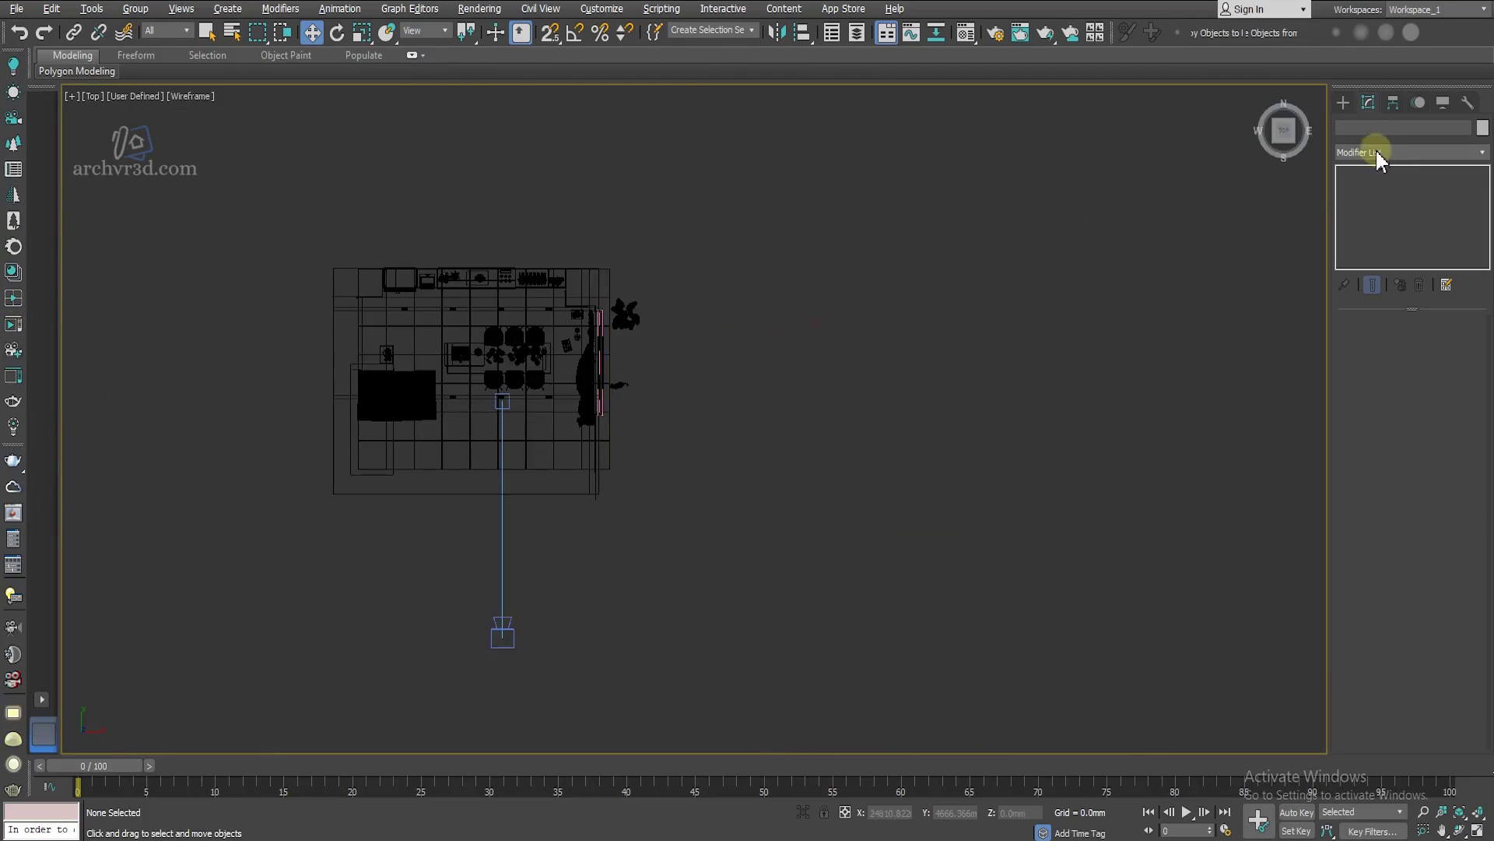
pyautogui.click(1347, 109)
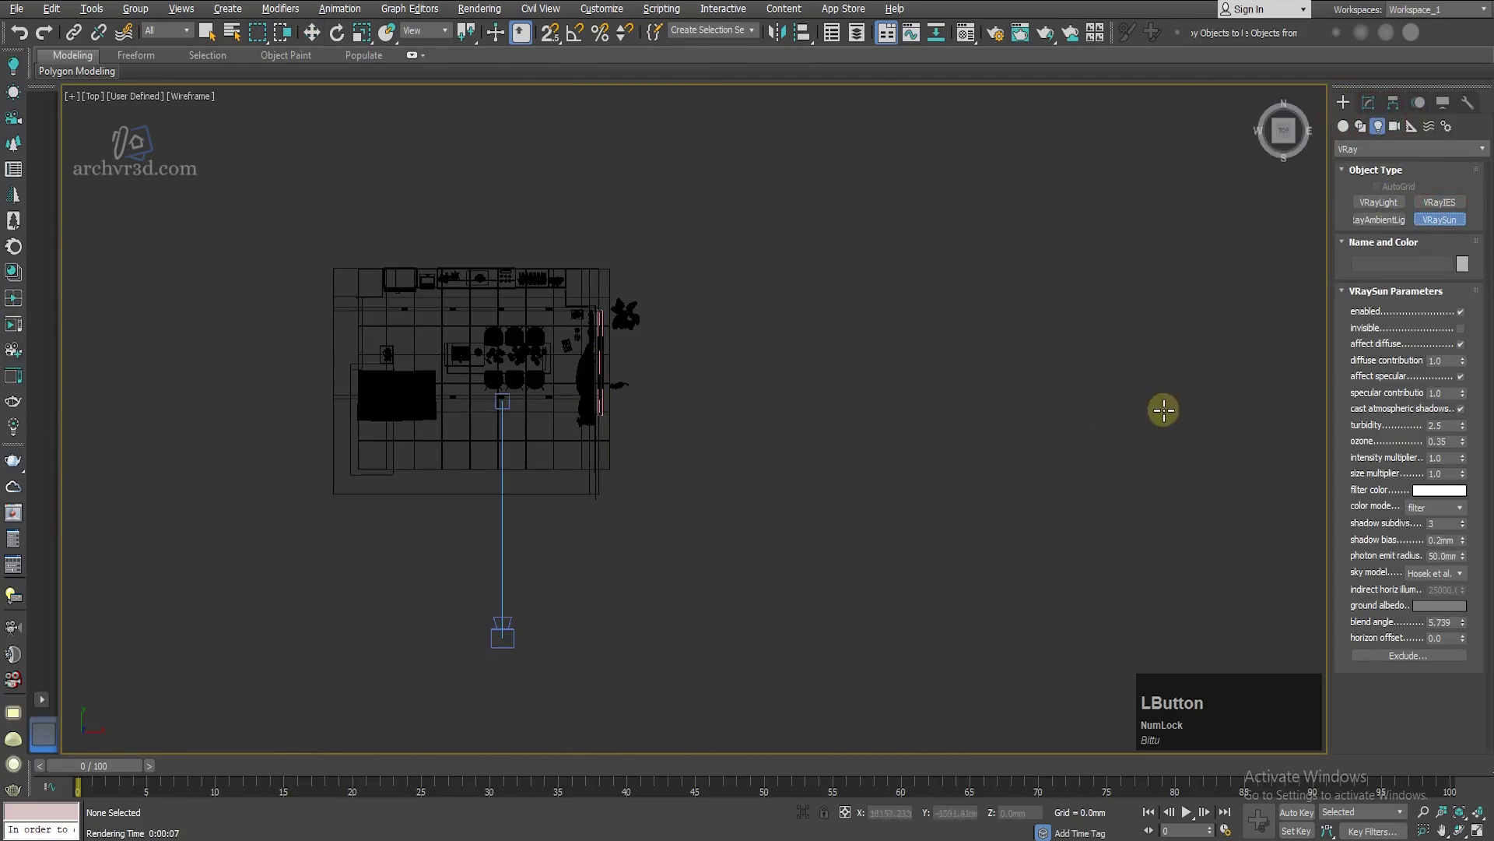
pyautogui.click(1131, 461)
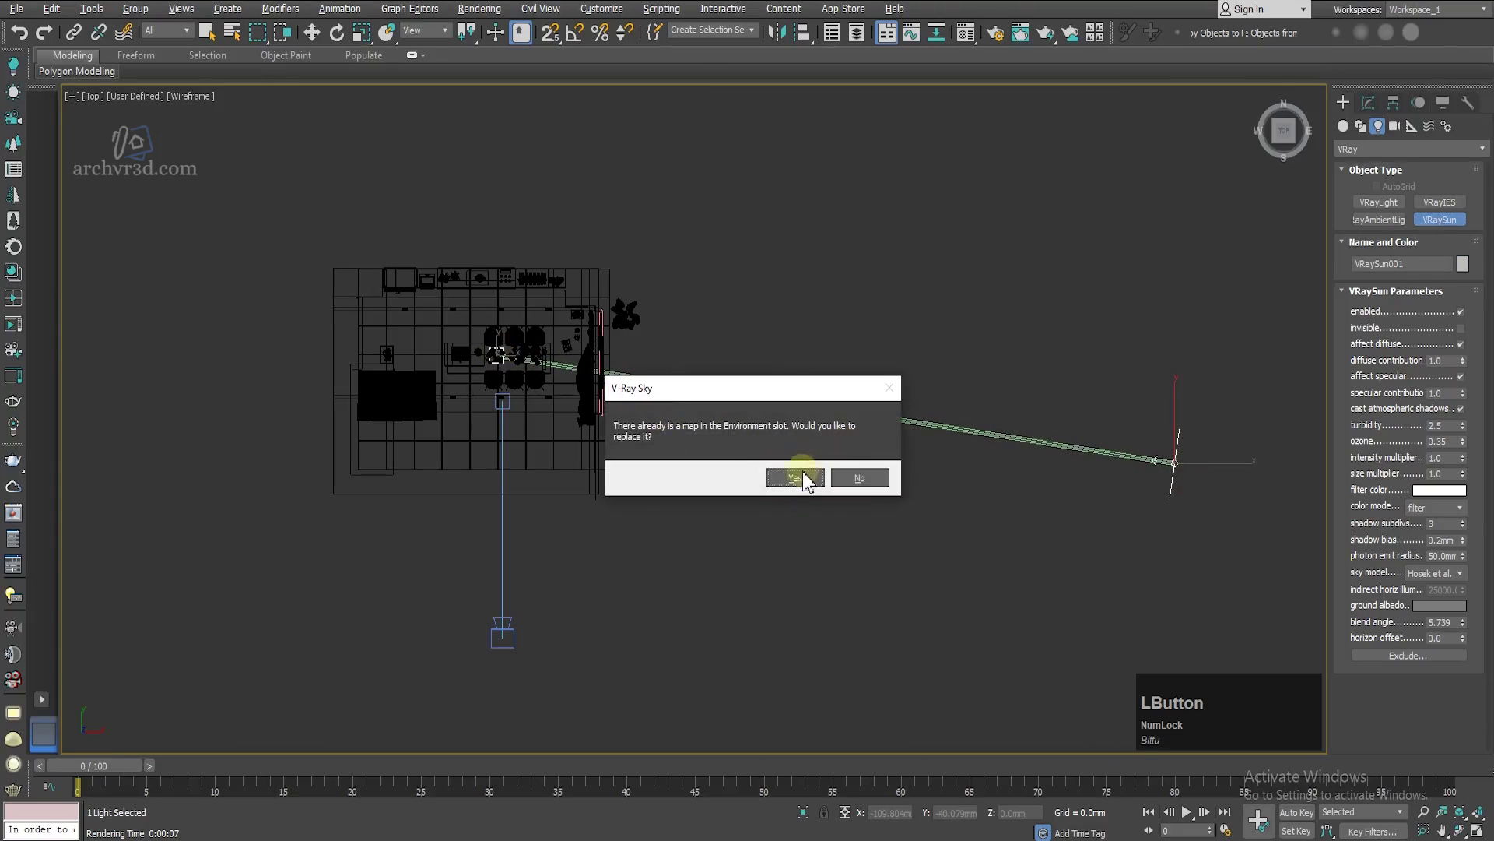
pyautogui.rightClick(913, 296)
# Step: Switch to the Front view ready to raise the sun above the ground
pyautogui.press('w')
pyautogui.press('w')
pyautogui.scroll(-3)
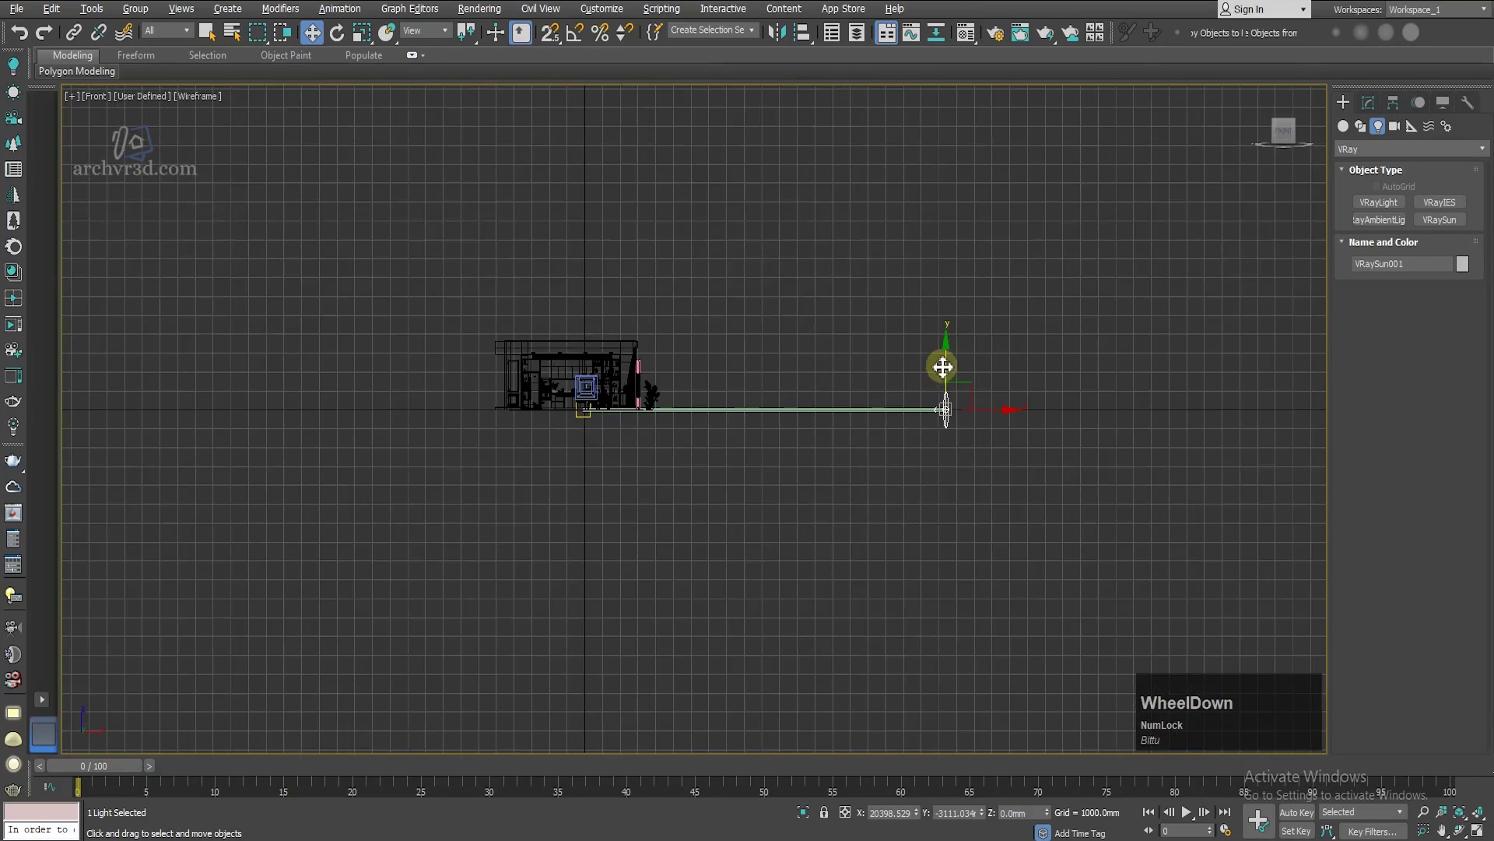
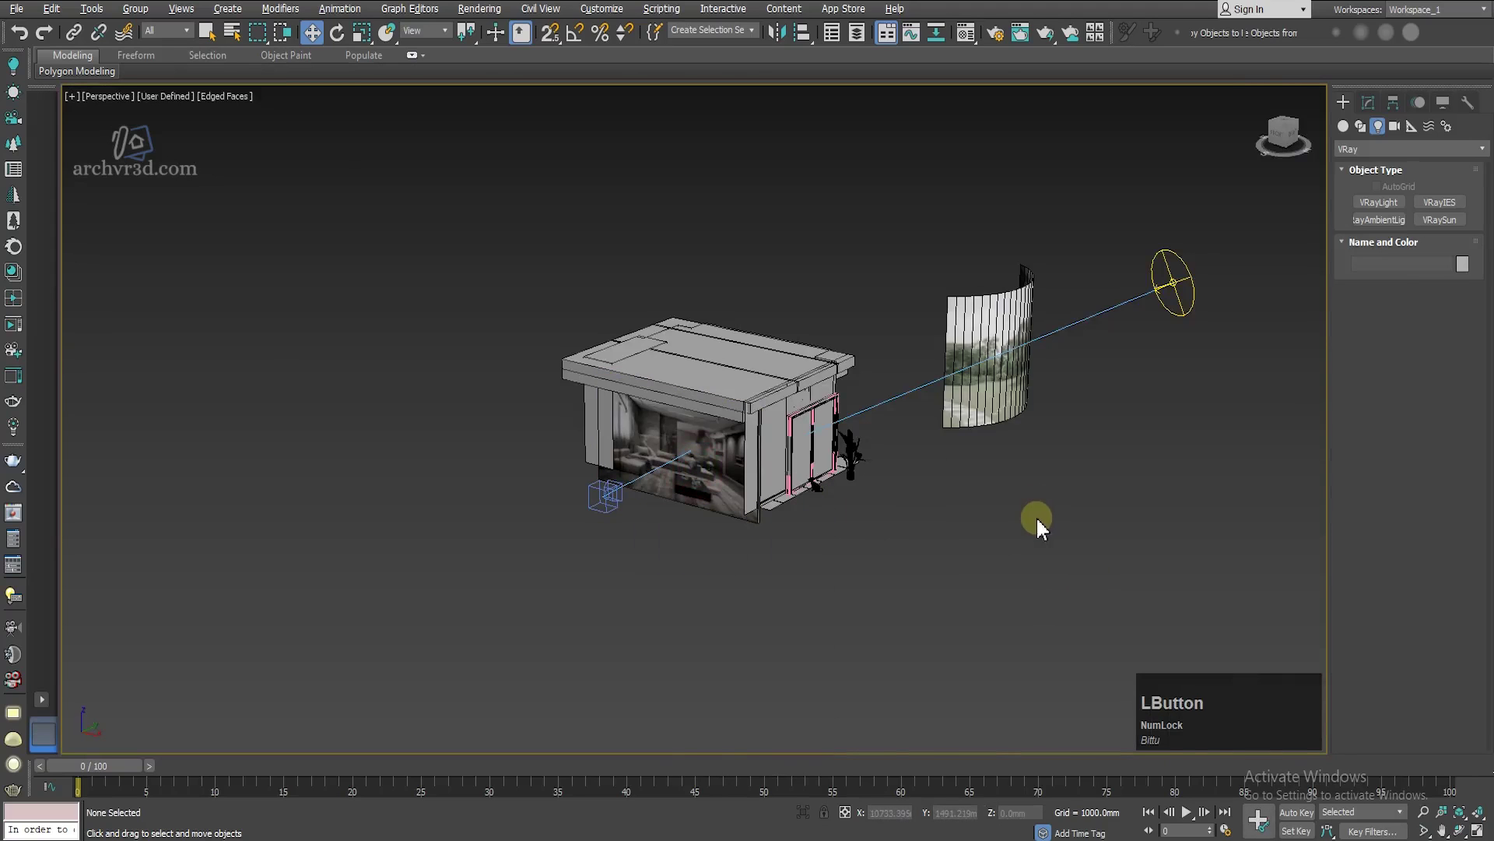
pyautogui.press('c')
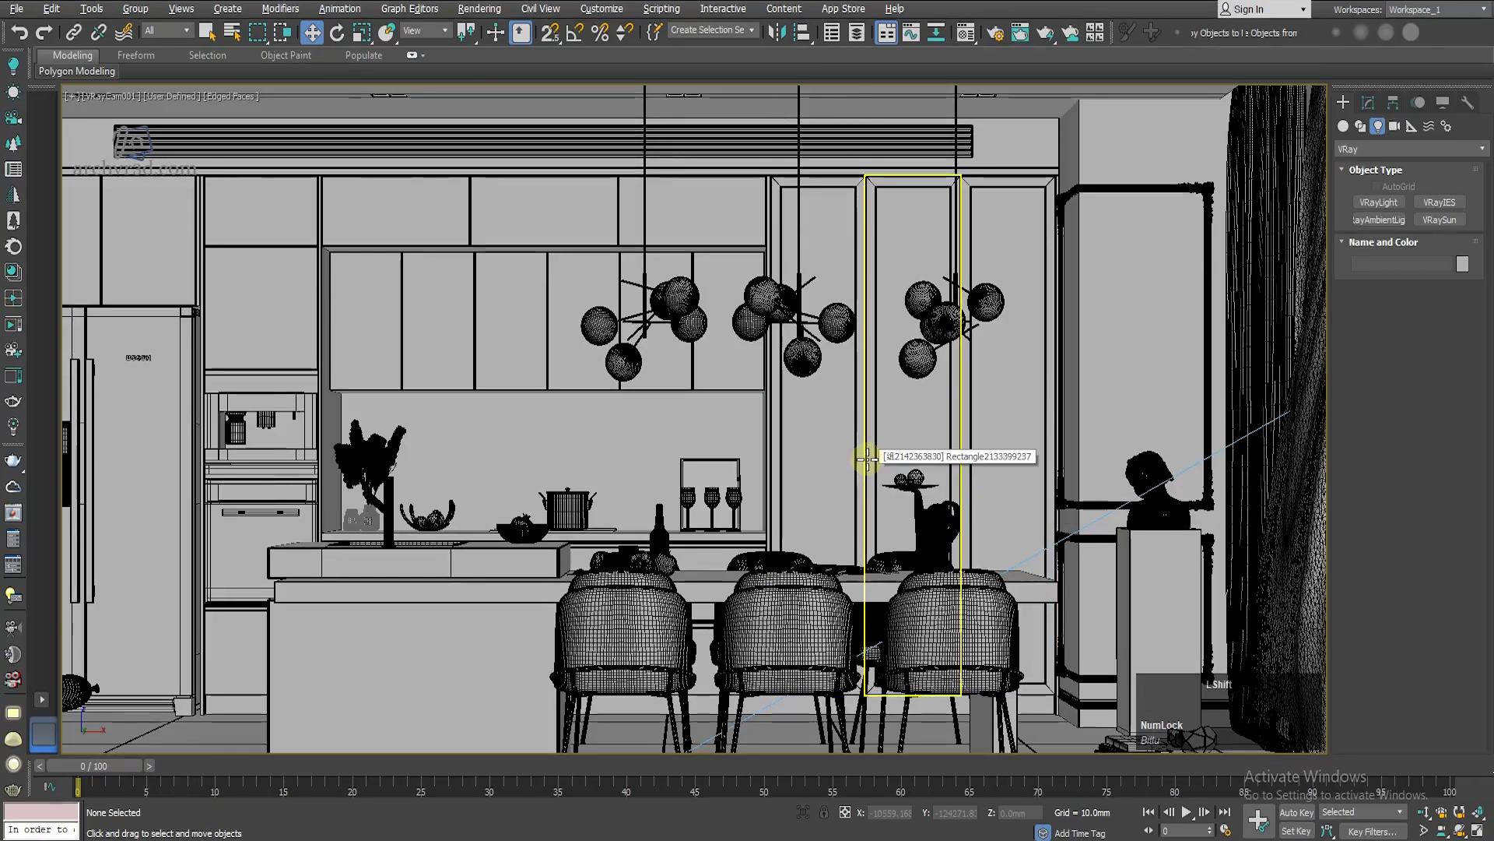
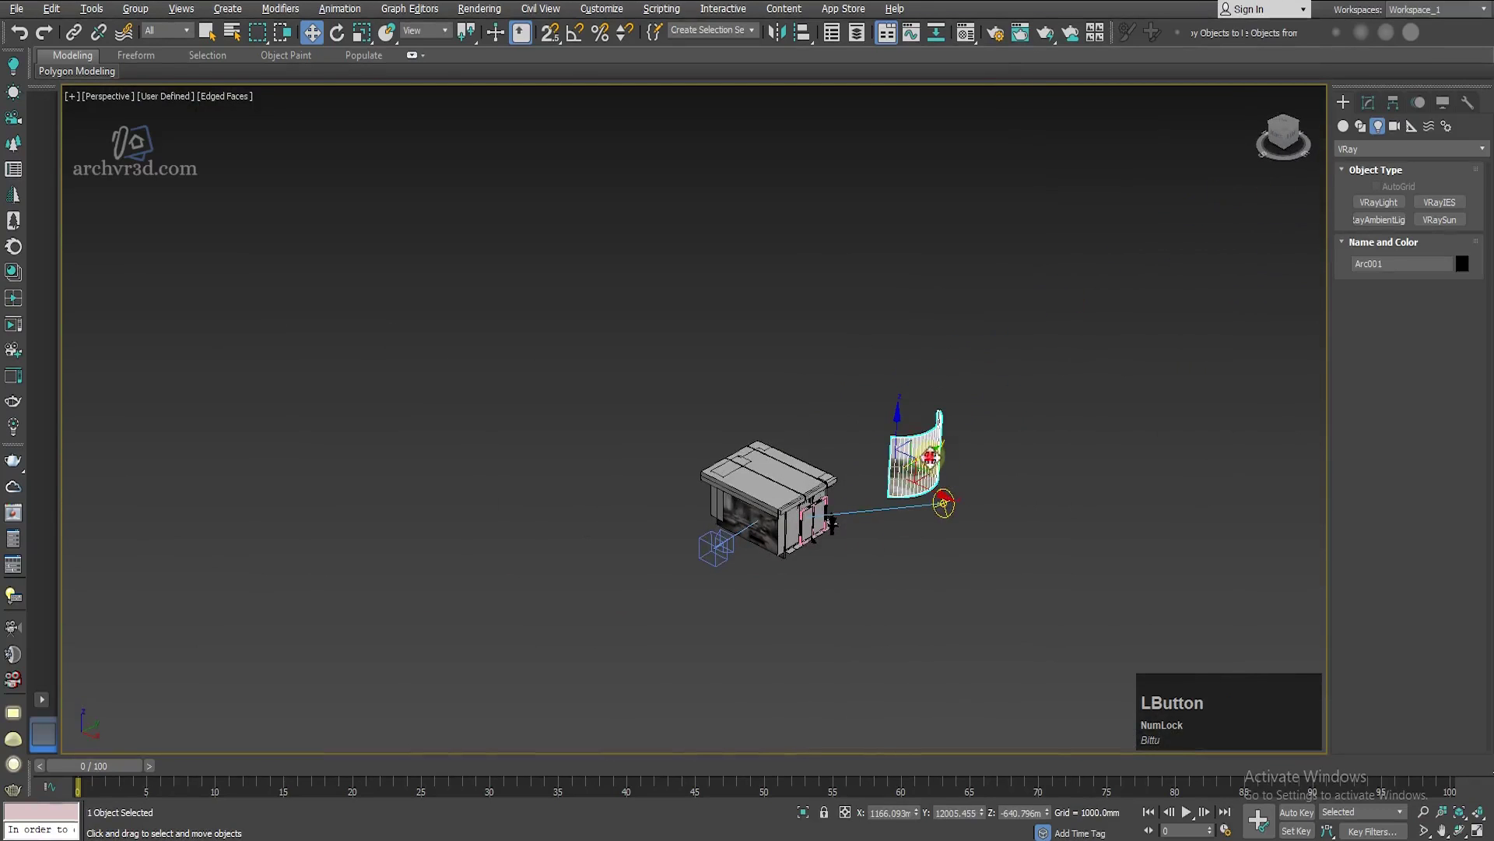
pyautogui.press('c')
pyautogui.press('f')
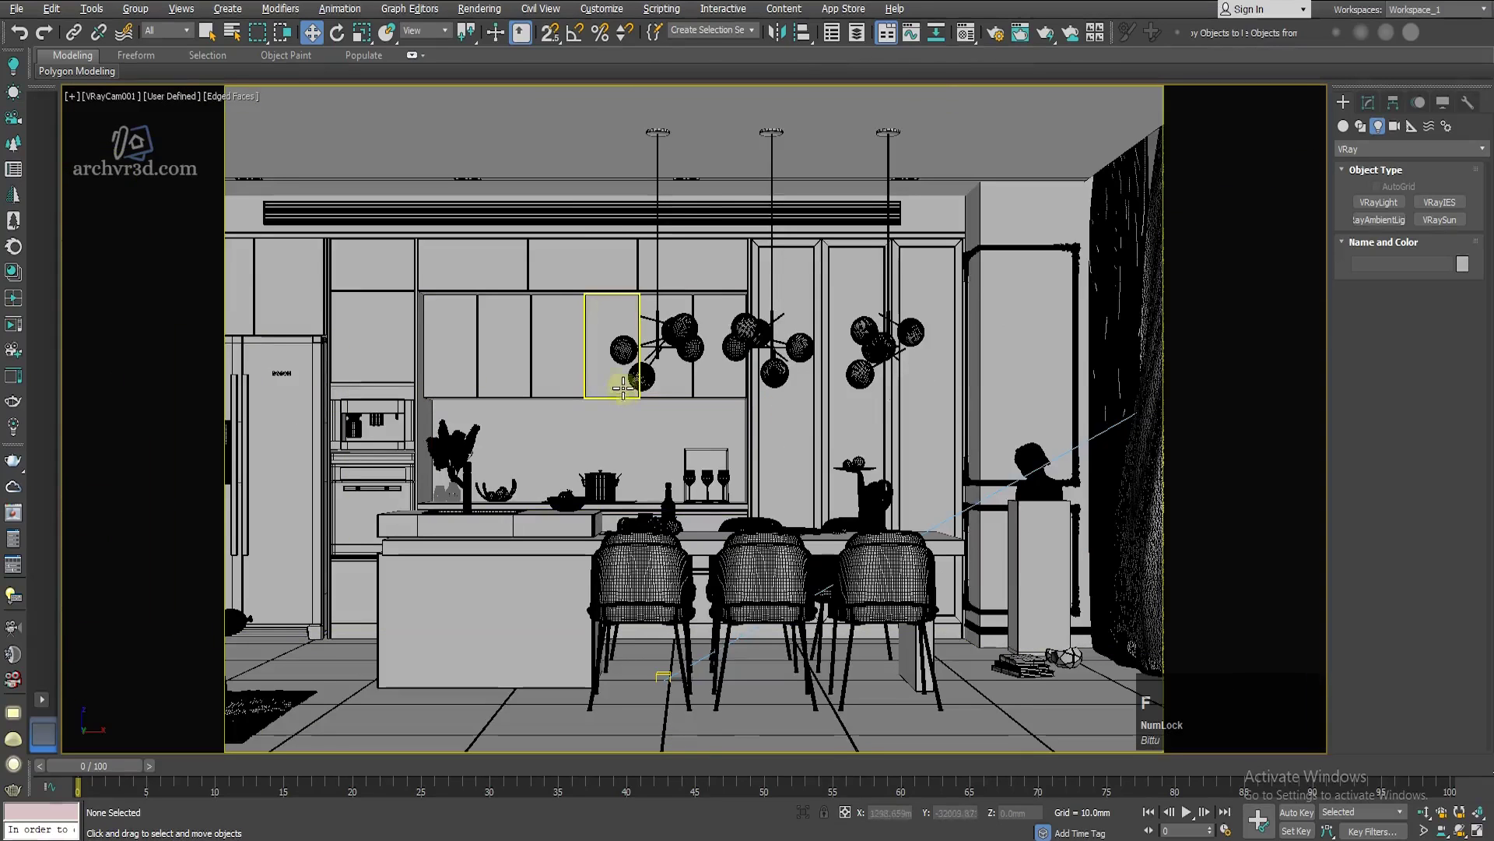
# Step: Render the kitchen camera view with Render Production and inspect it at 100% in the V-Ray frame buffer
pyautogui.click(20, 467)
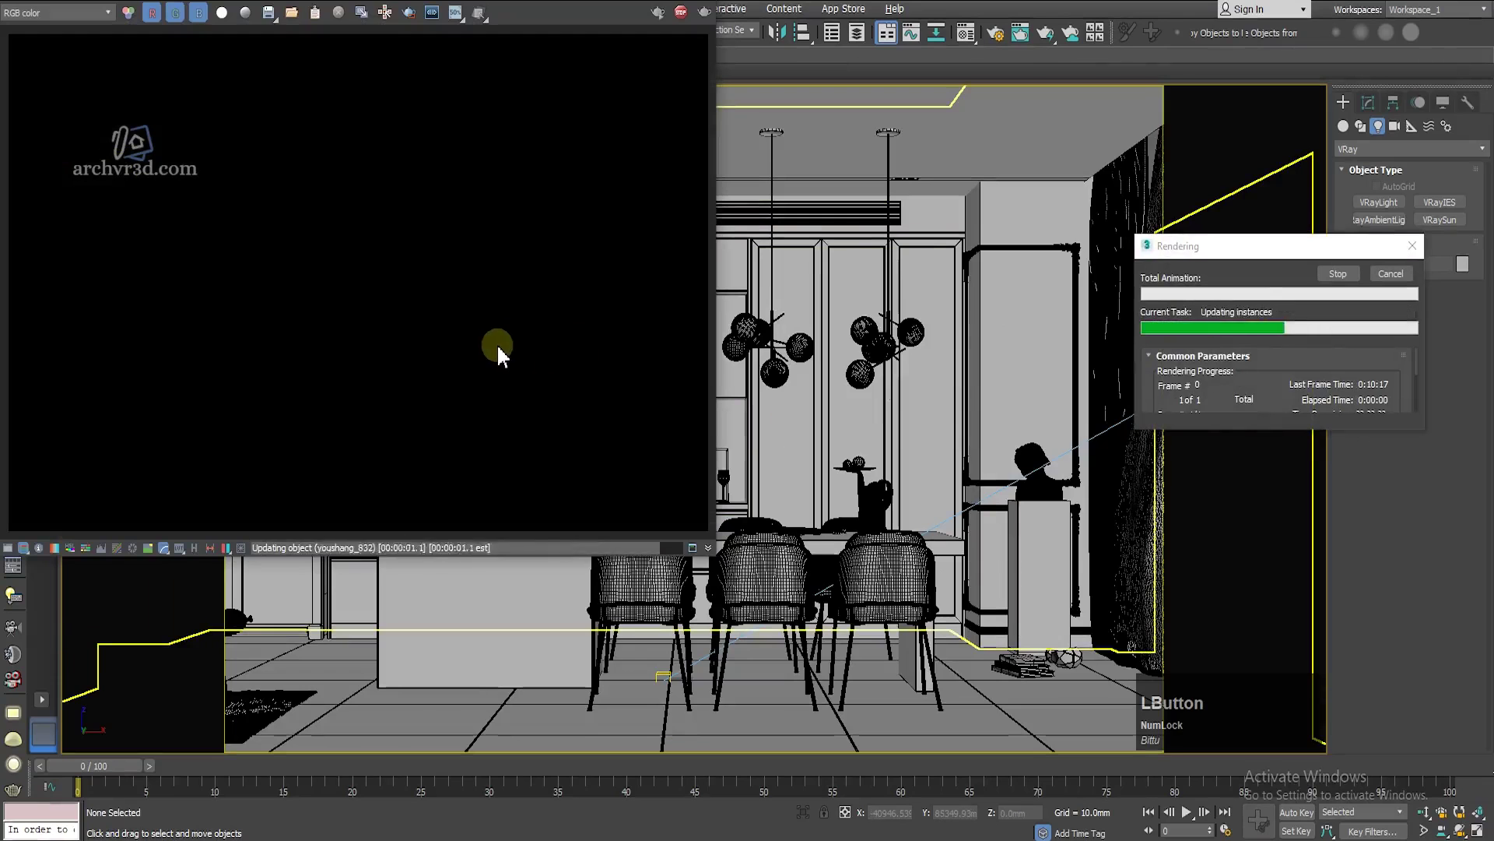
pyautogui.click(391, 44)
pyautogui.scroll(-3)
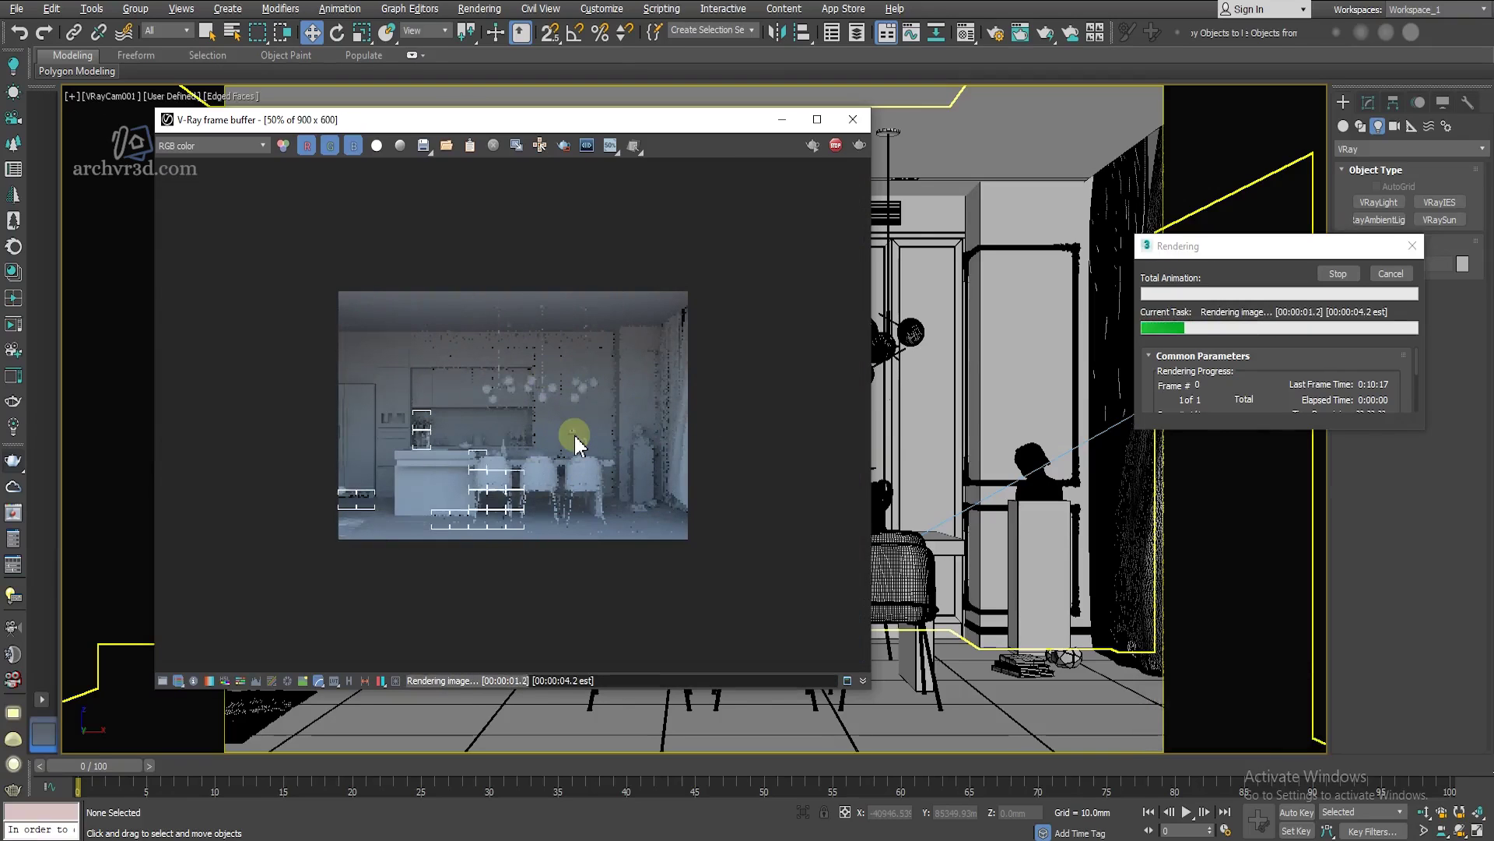
pyautogui.scroll(3)
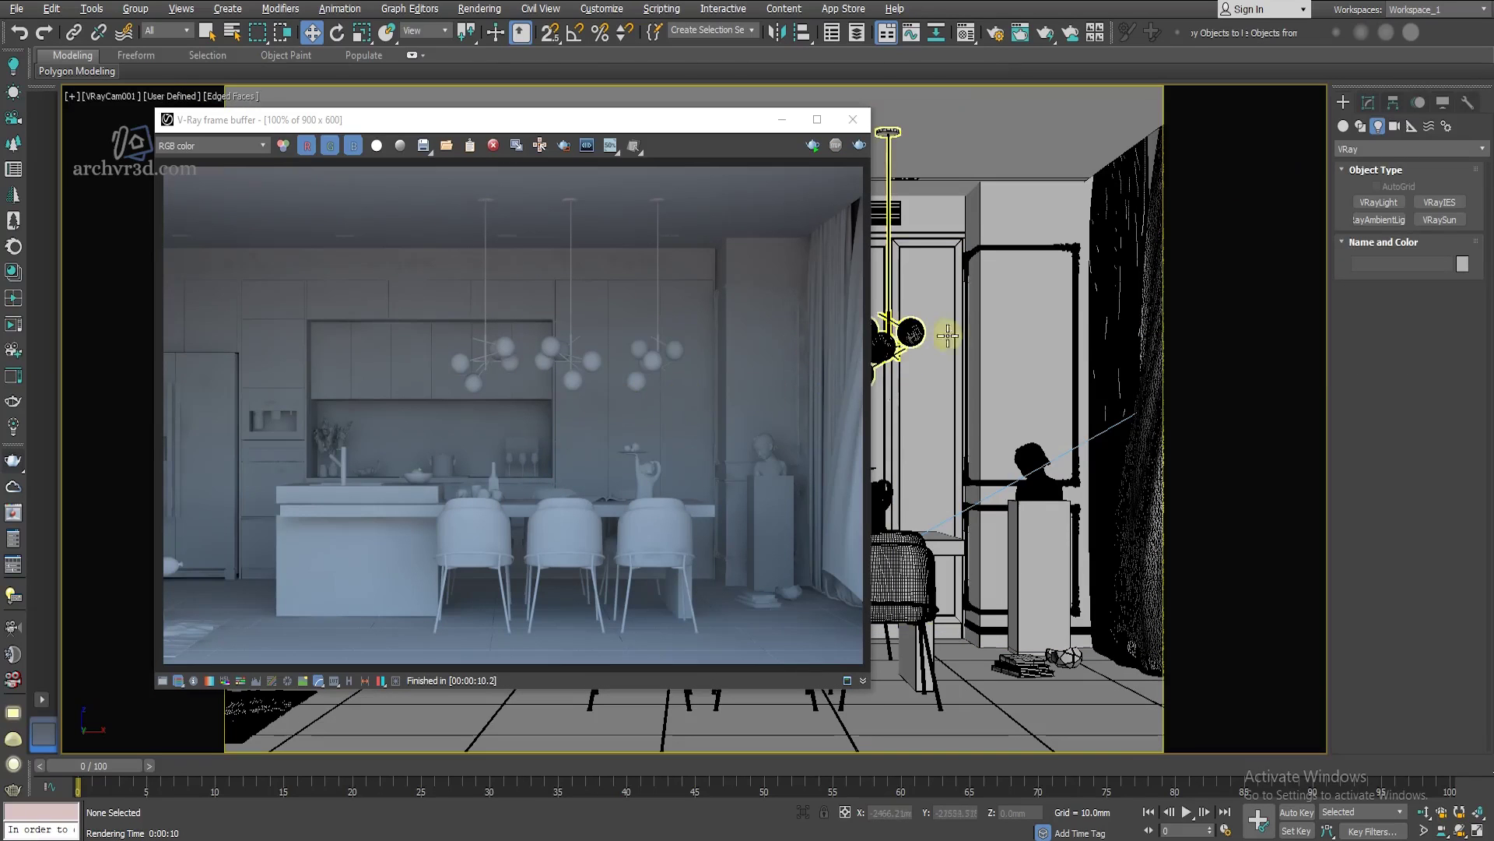
# Step: Bring up Environment and Effects, then re-render the camera view and inspect the very dark result
pyautogui.press('8')
pyautogui.click(557, 201)
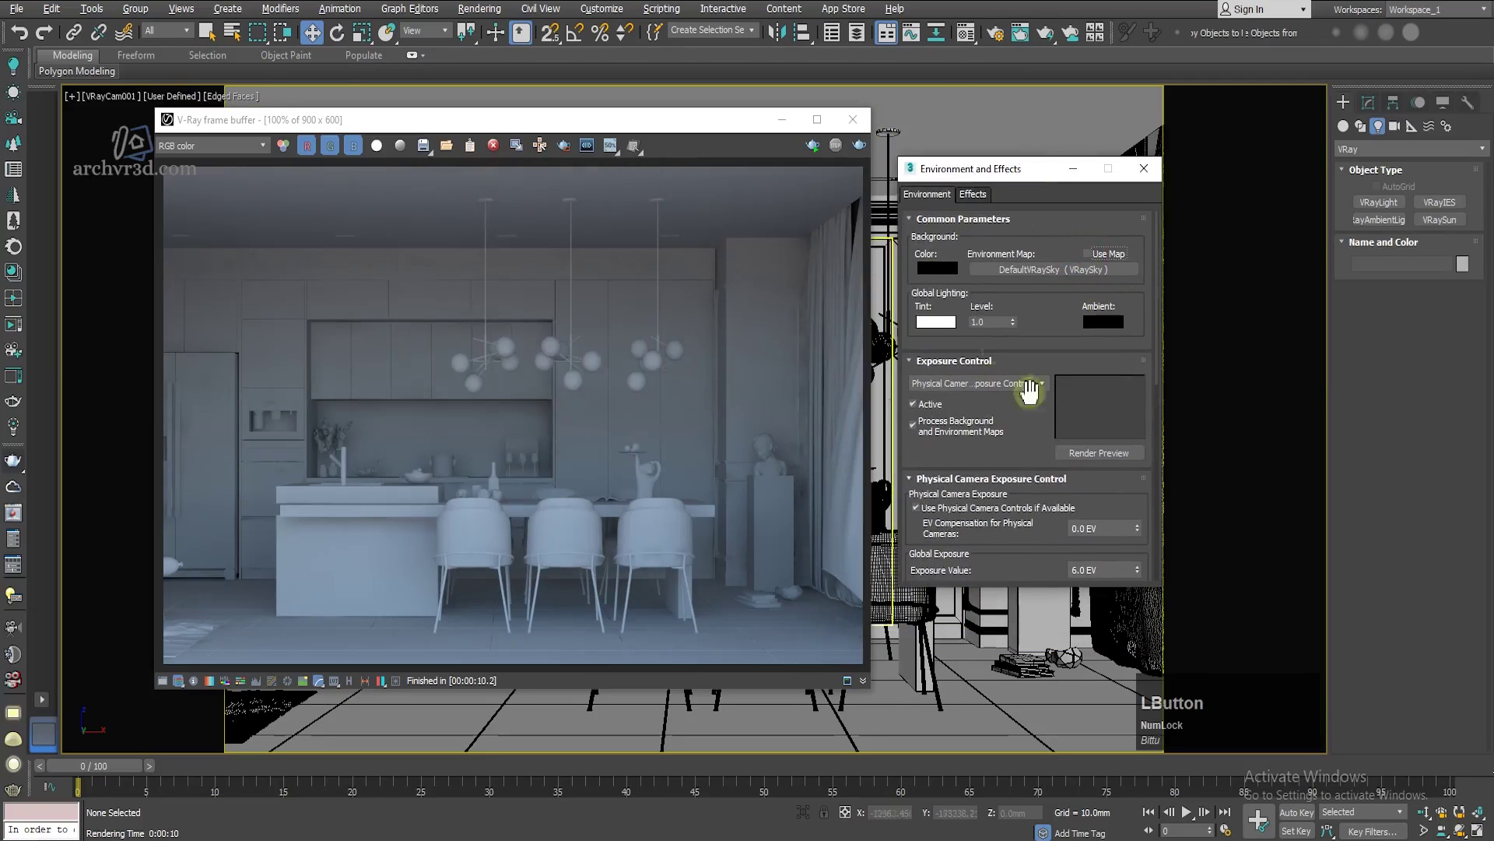
pyautogui.click(1154, 179)
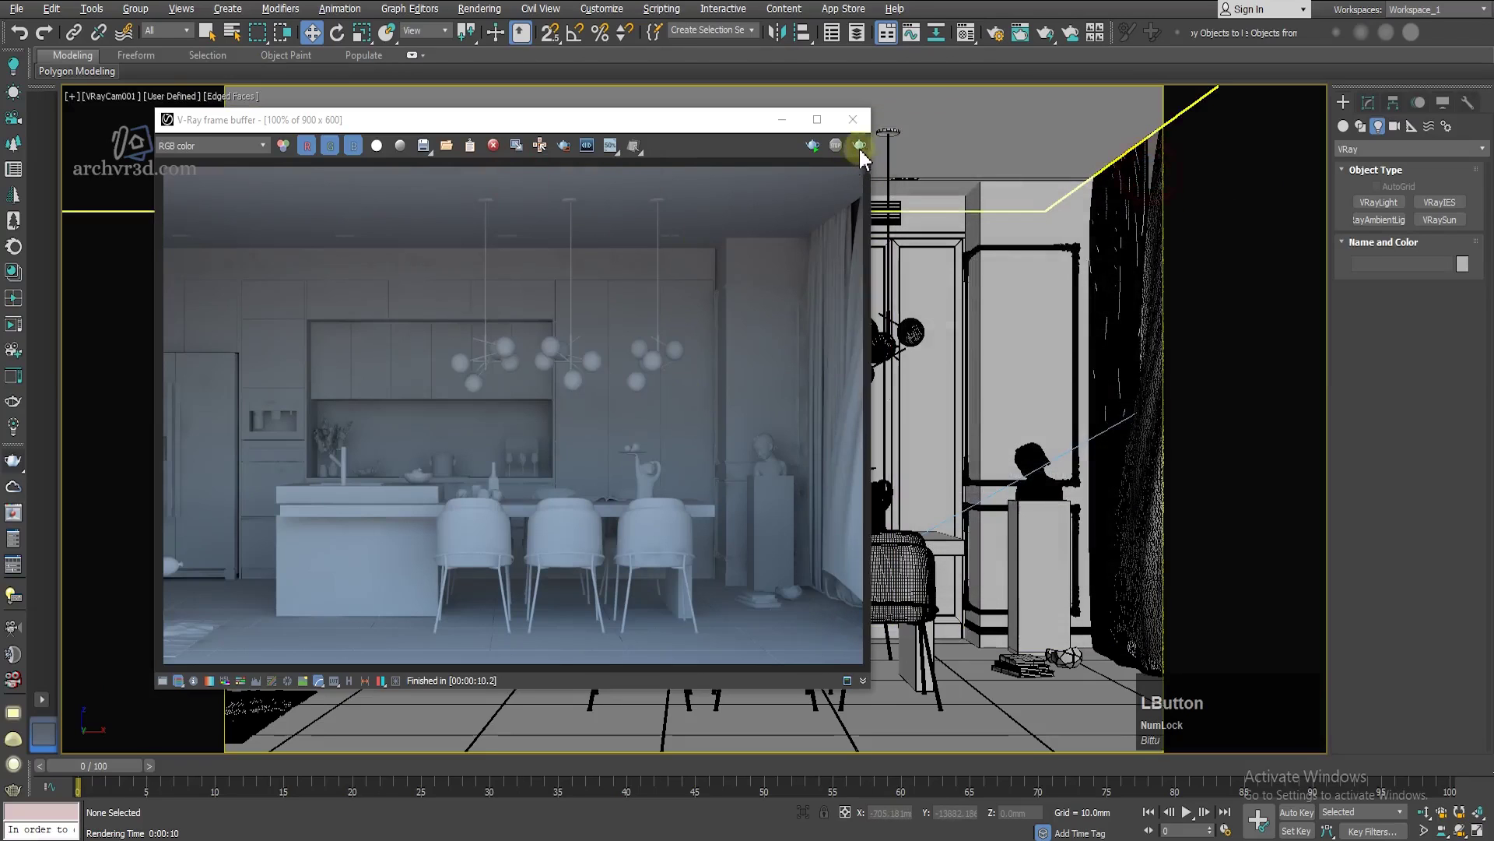
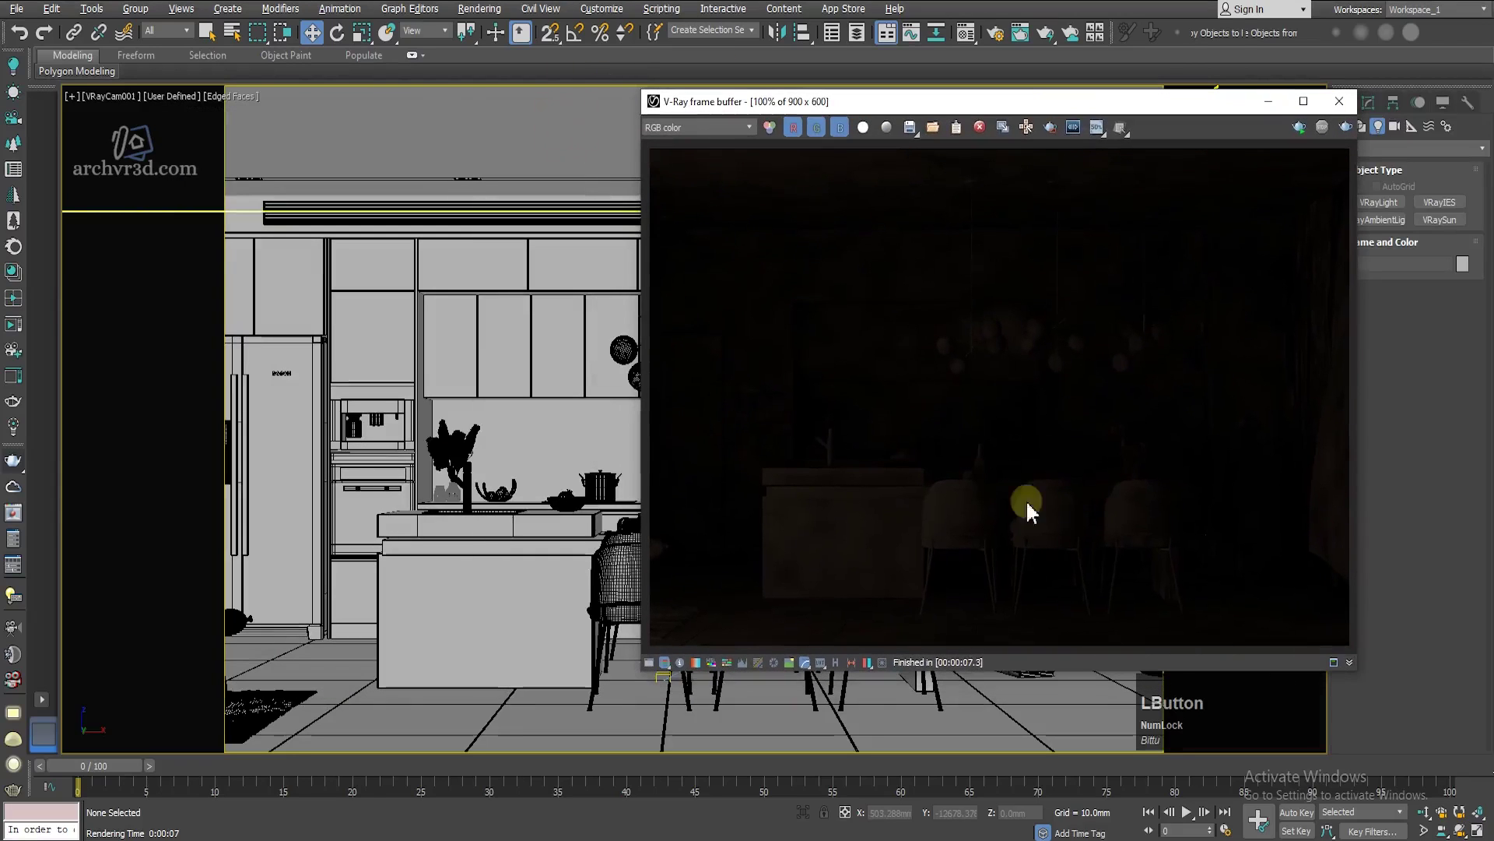
pyautogui.scroll(3)
pyautogui.scroll(-3)
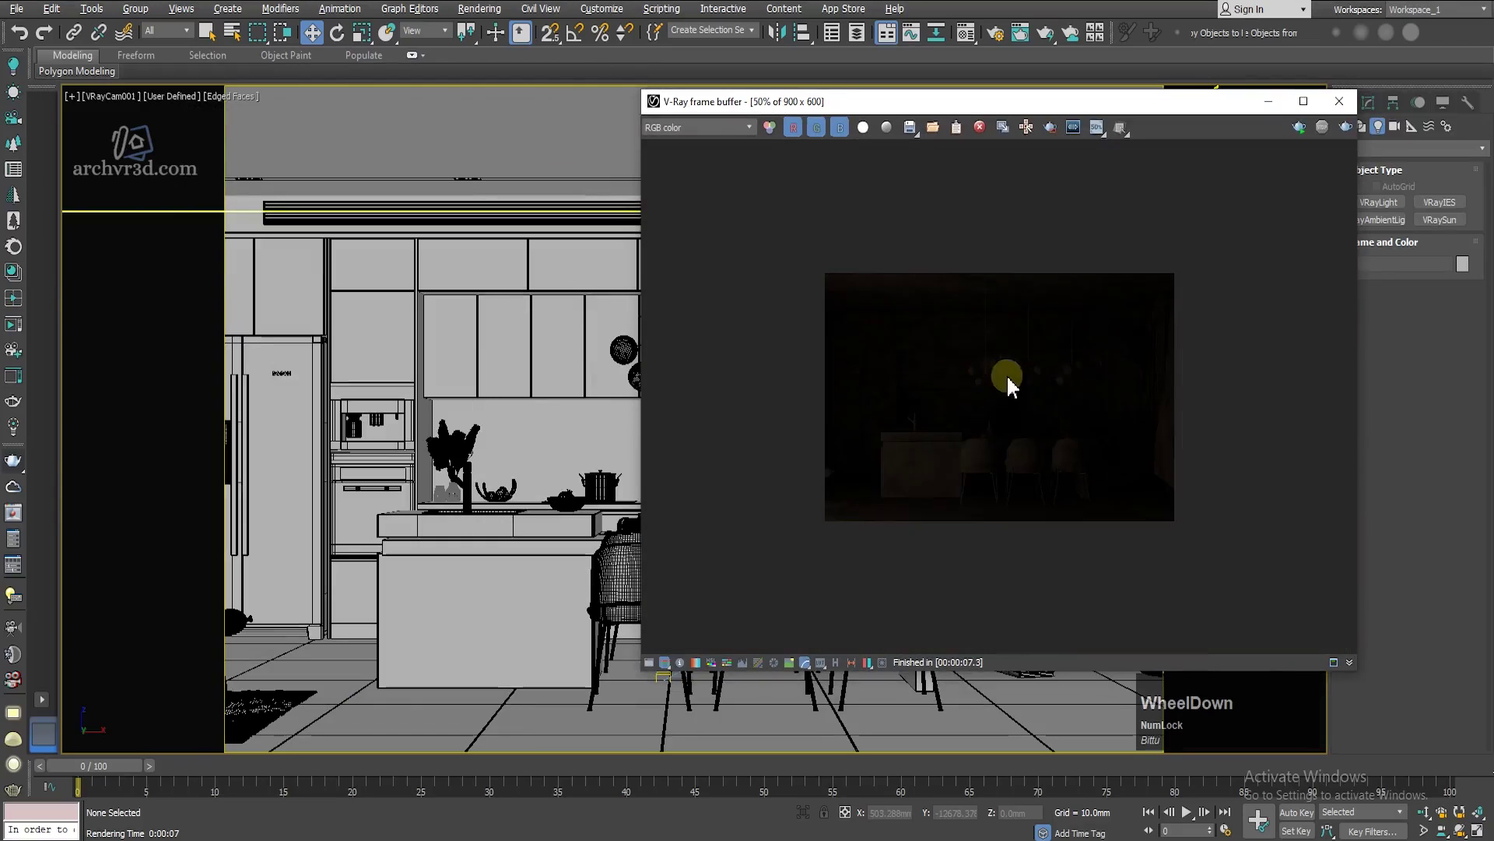
# Step: Close the dark frame buffer and the Environment and Effects dialog
pyautogui.click(1338, 104)
pyautogui.press('alt+w')
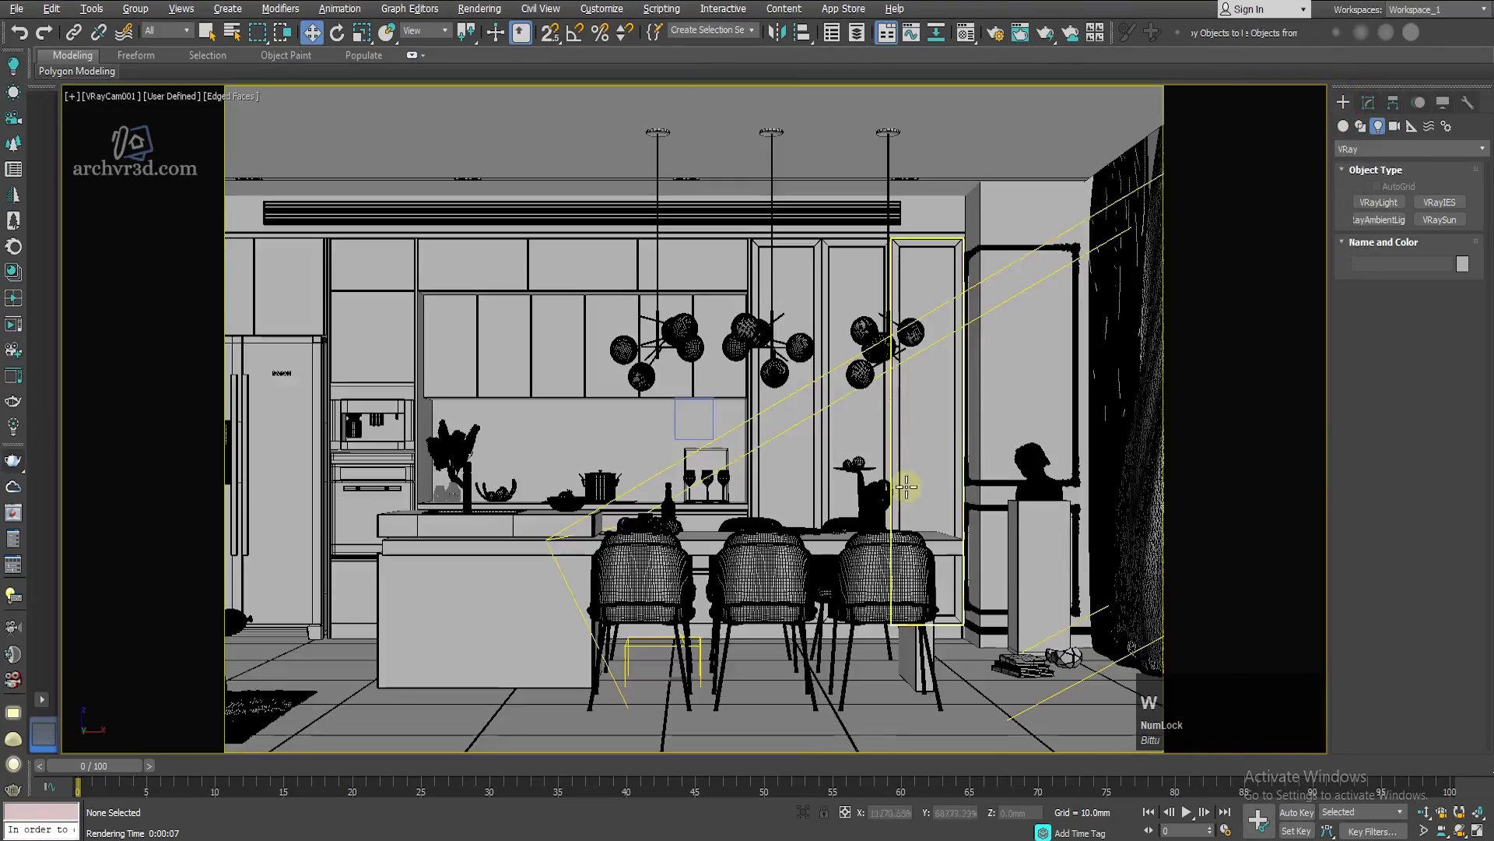
# Step: Show all four viewports to check VRaySun001's parameters, then restore the full-screen camera view
pyautogui.press('f')
pyautogui.press('w')
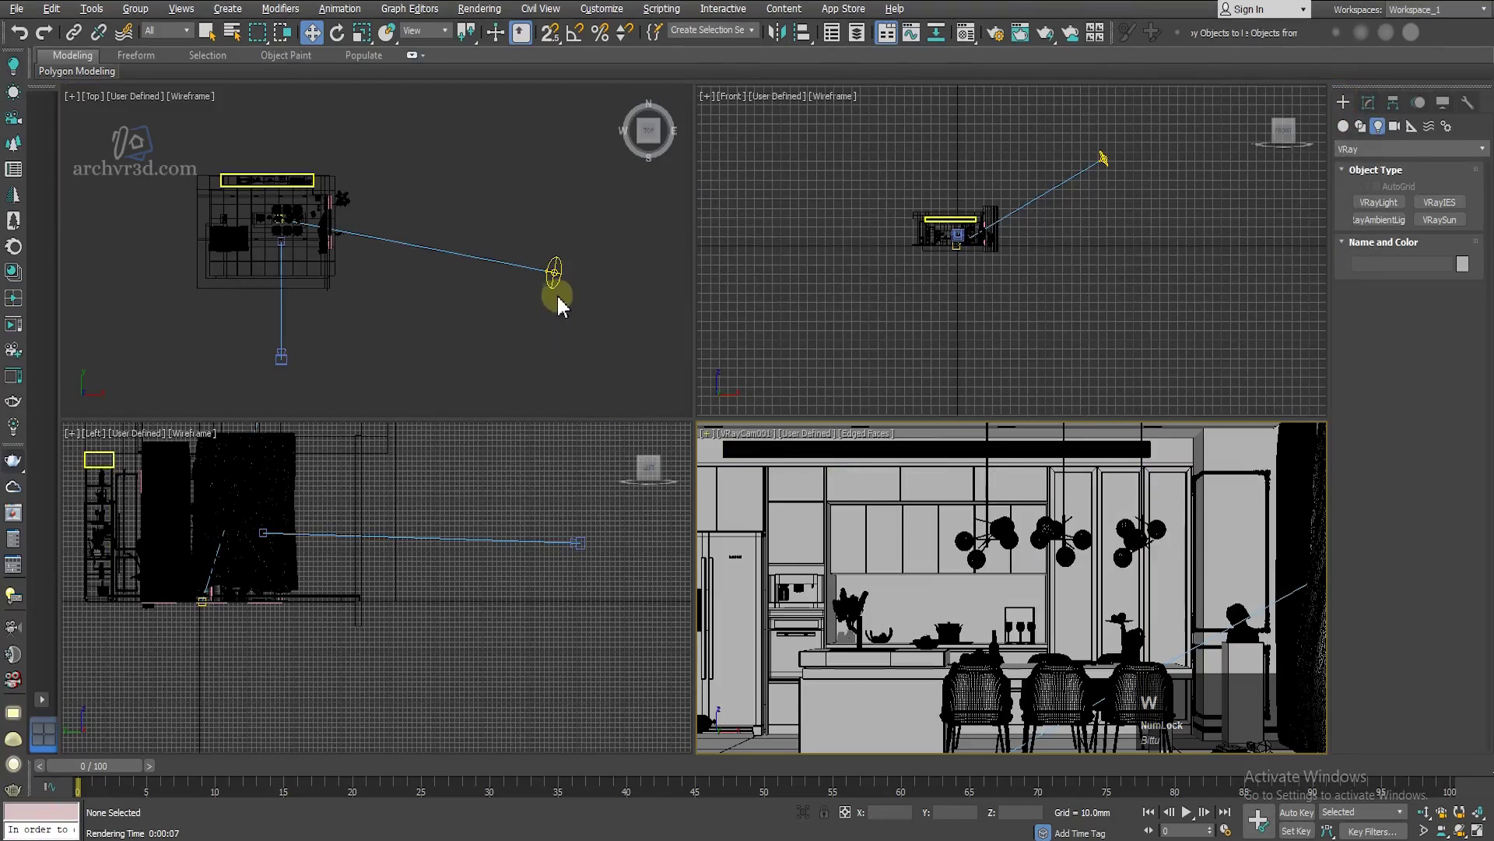
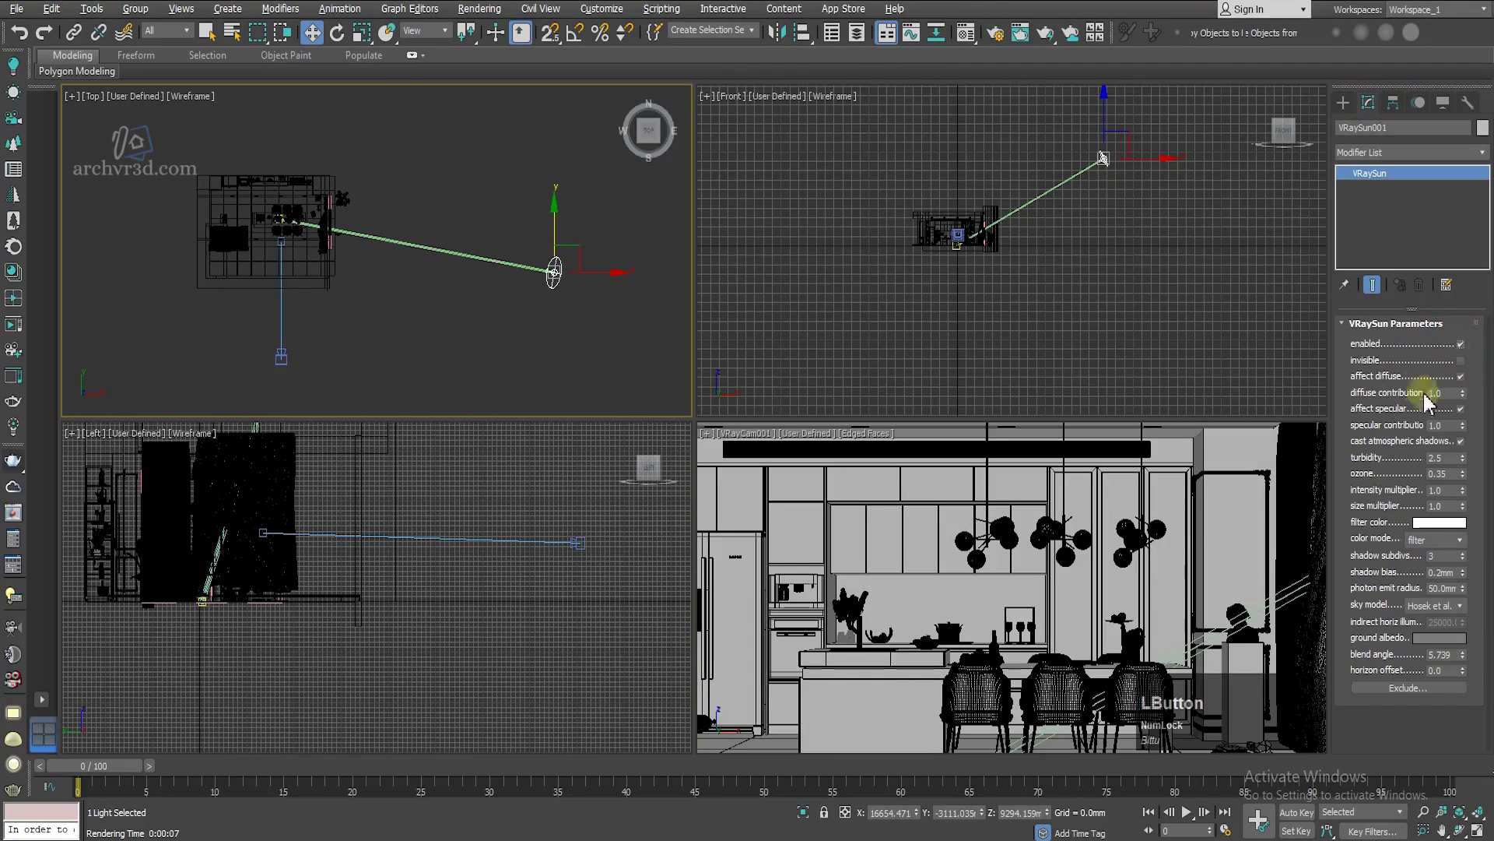
pyautogui.press('w')
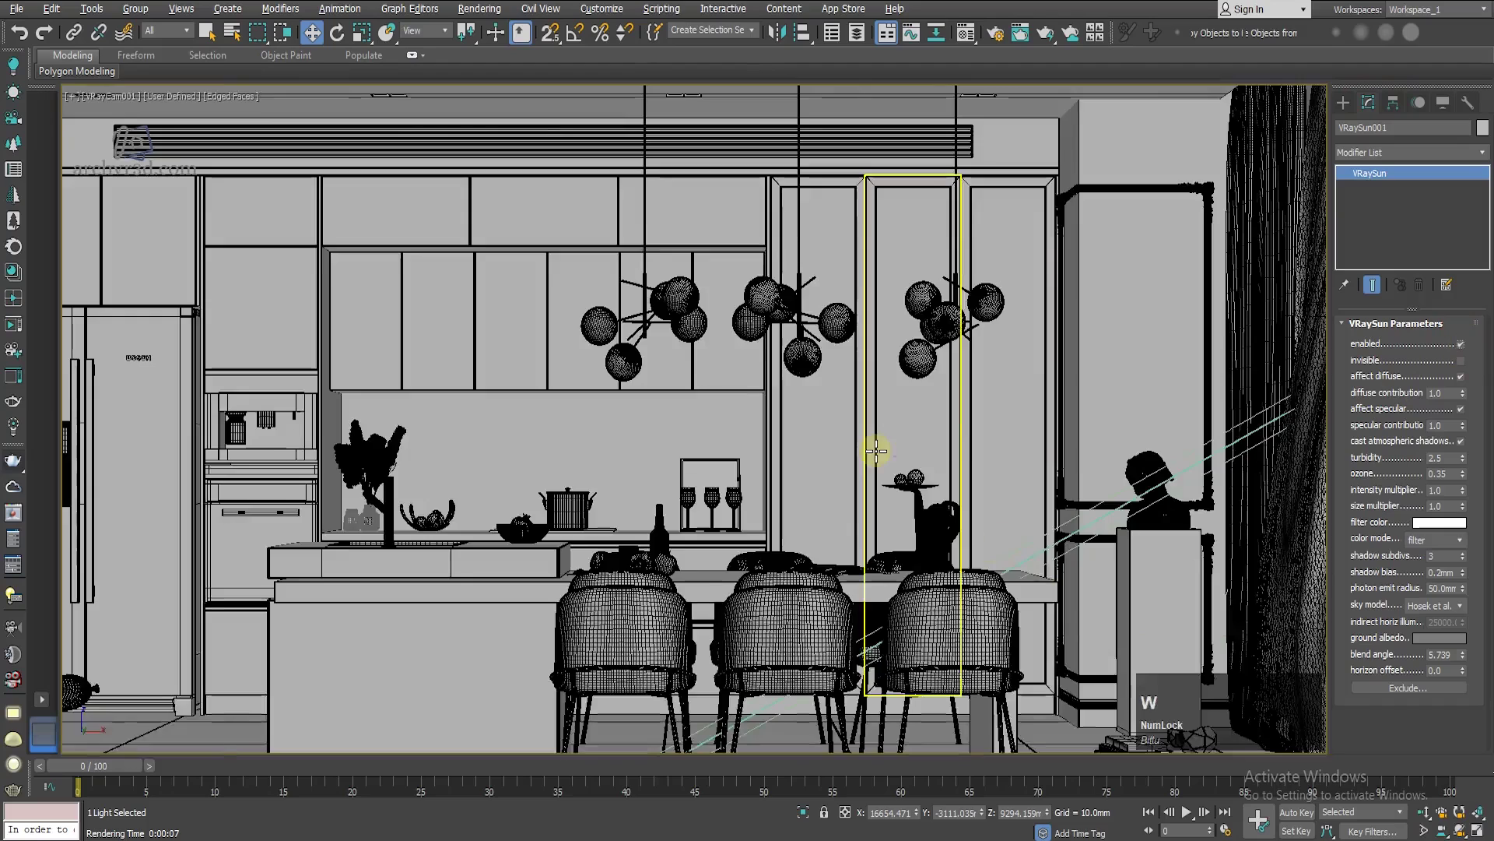
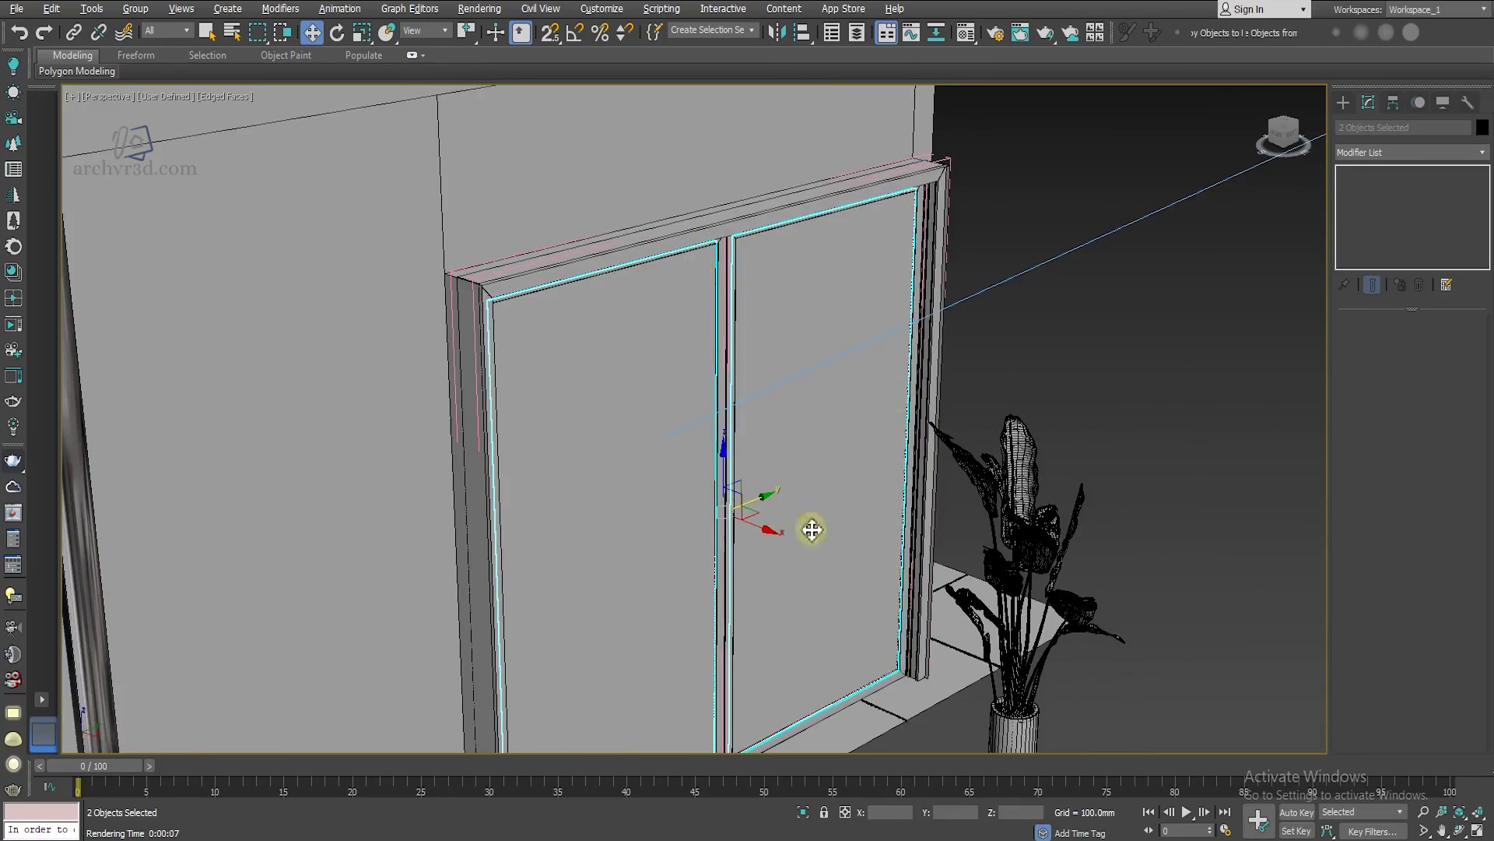
# Step: In the Material Editor, rename a sample slot to 'glass'
pyautogui.press('m')
pyautogui.click(986, 141)
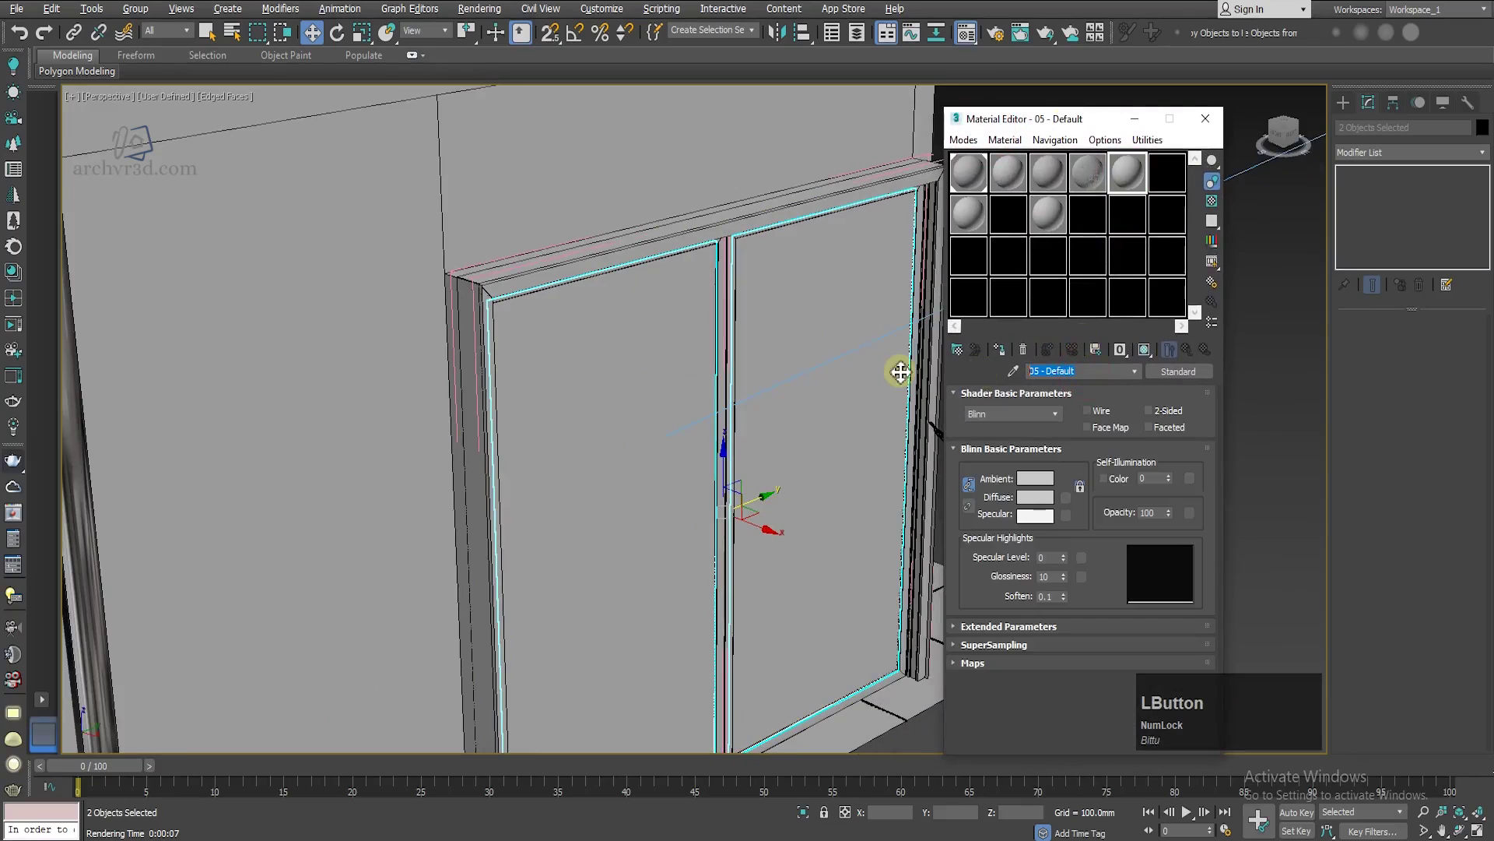
pyautogui.write('glass')
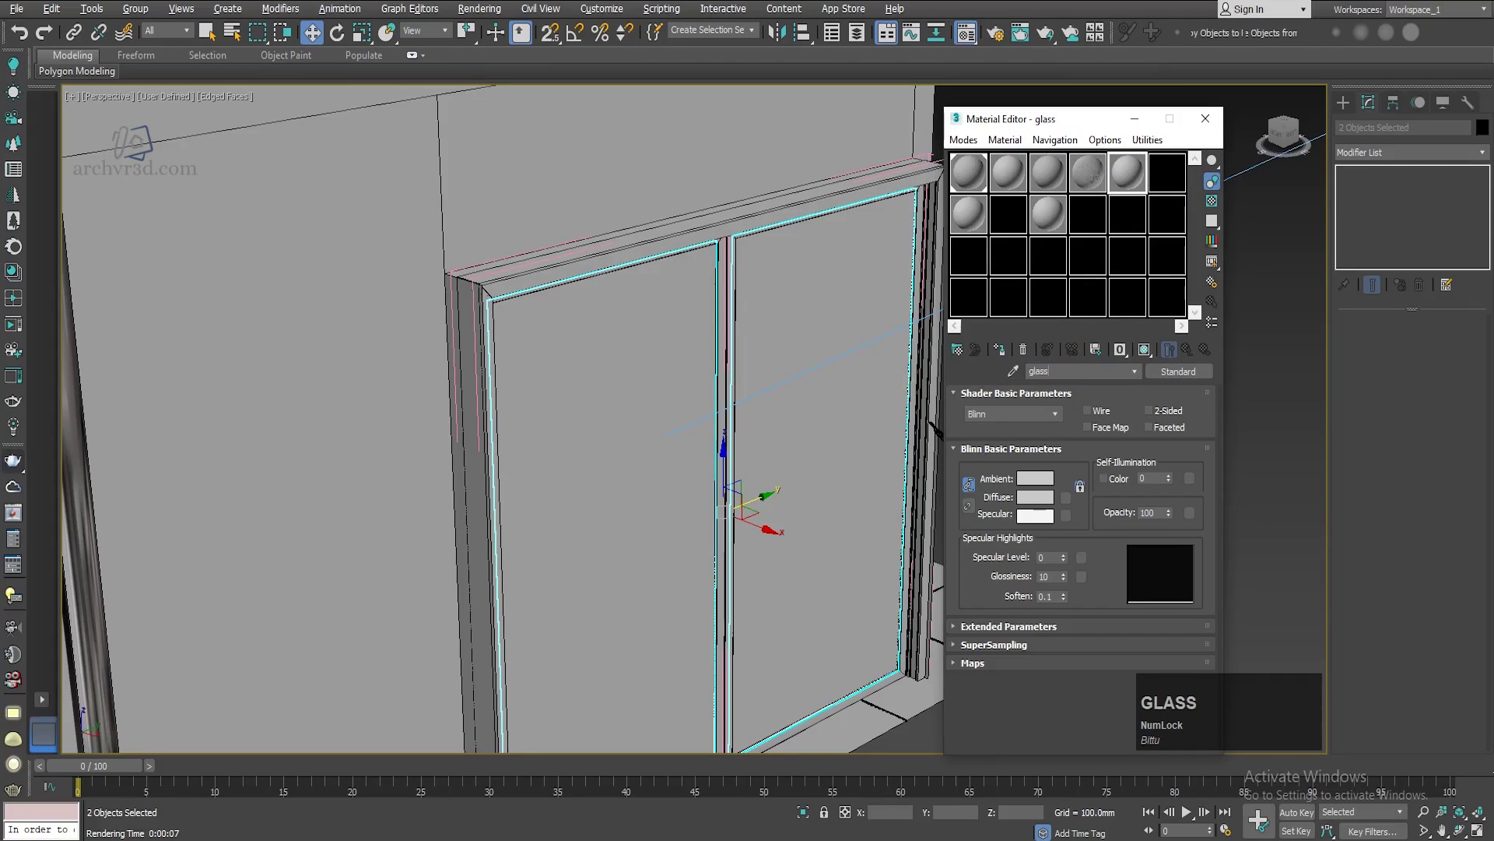
pyautogui.press('Return')
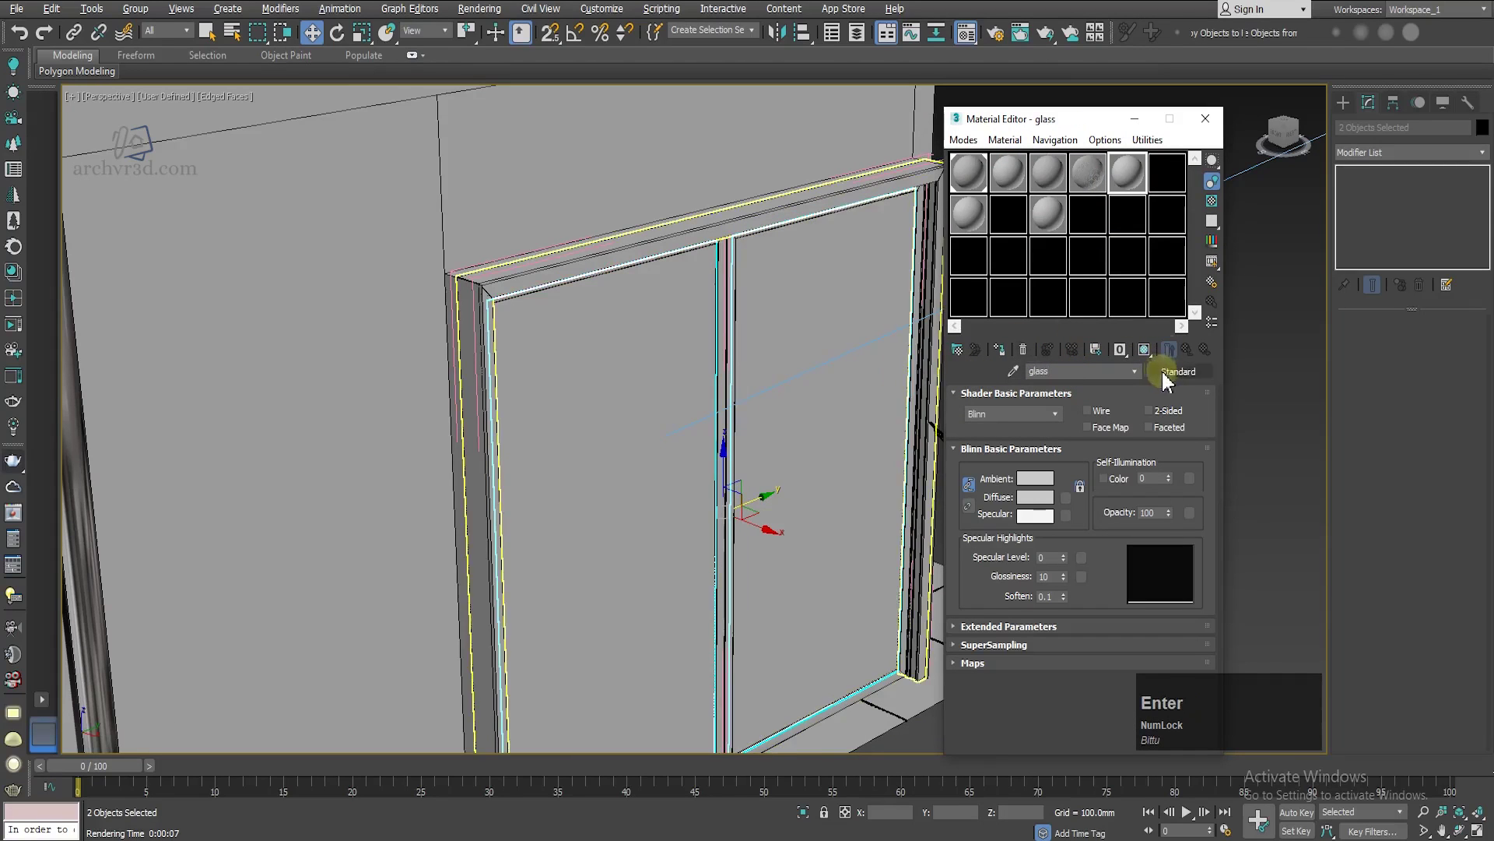
# Step: Make glass a VRayMtl with white reflect and refract colours and assign it to the door panels
pyautogui.click(1174, 380)
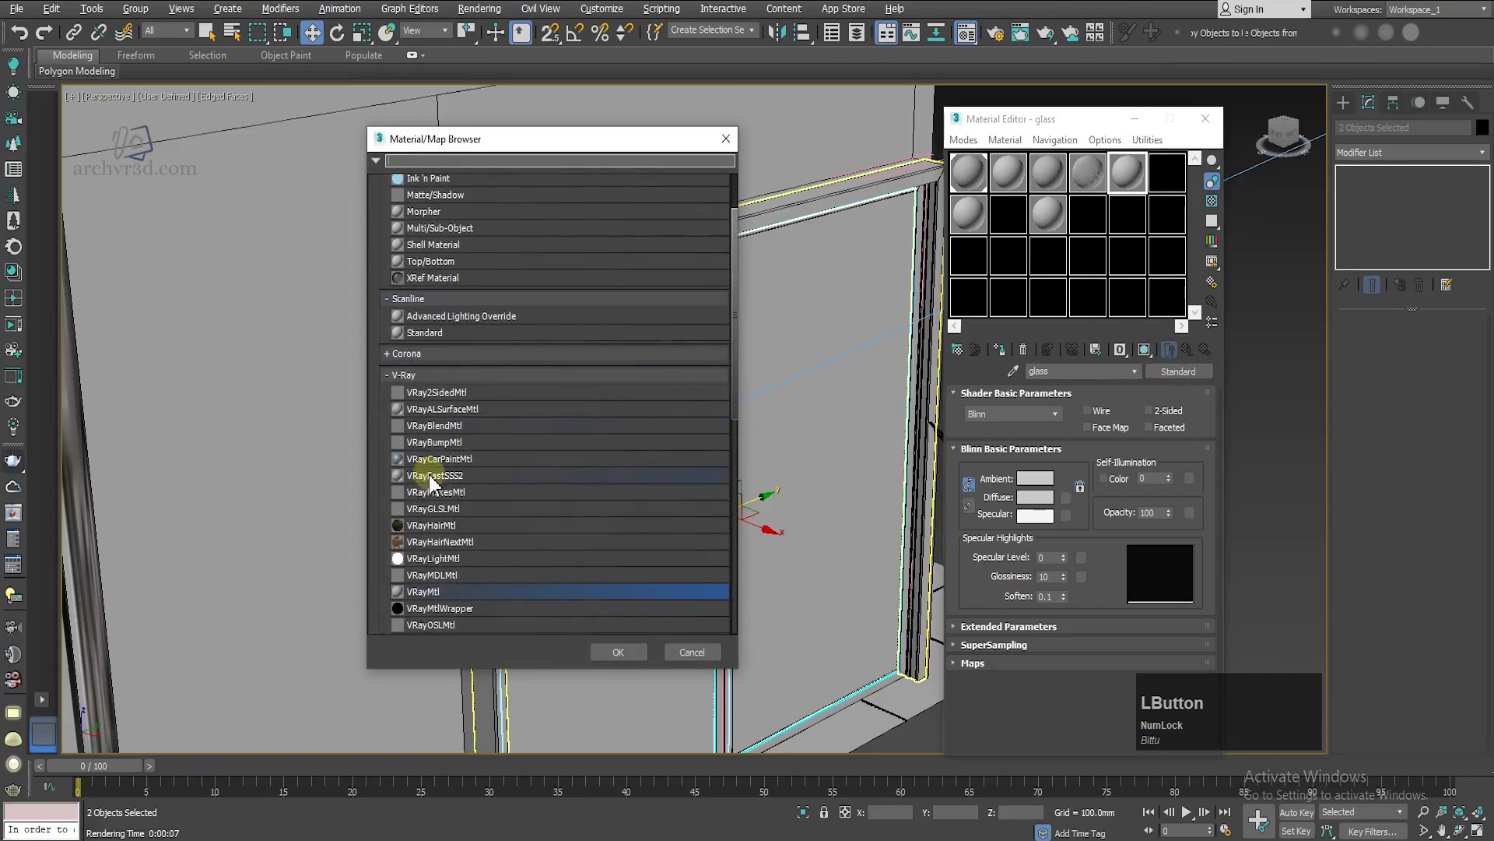
pyautogui.click(443, 593)
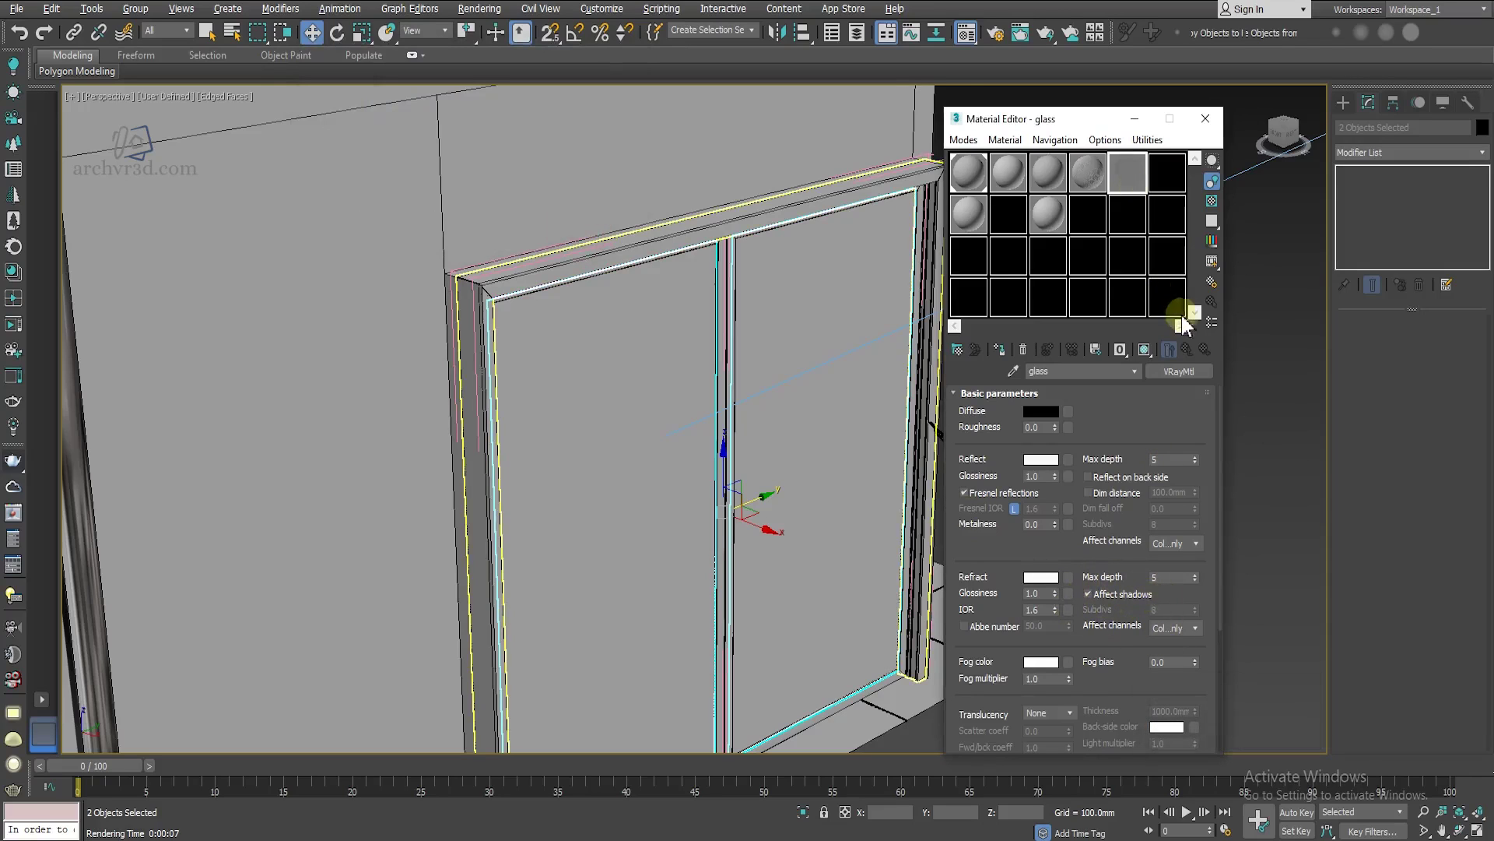
pyautogui.click(1219, 214)
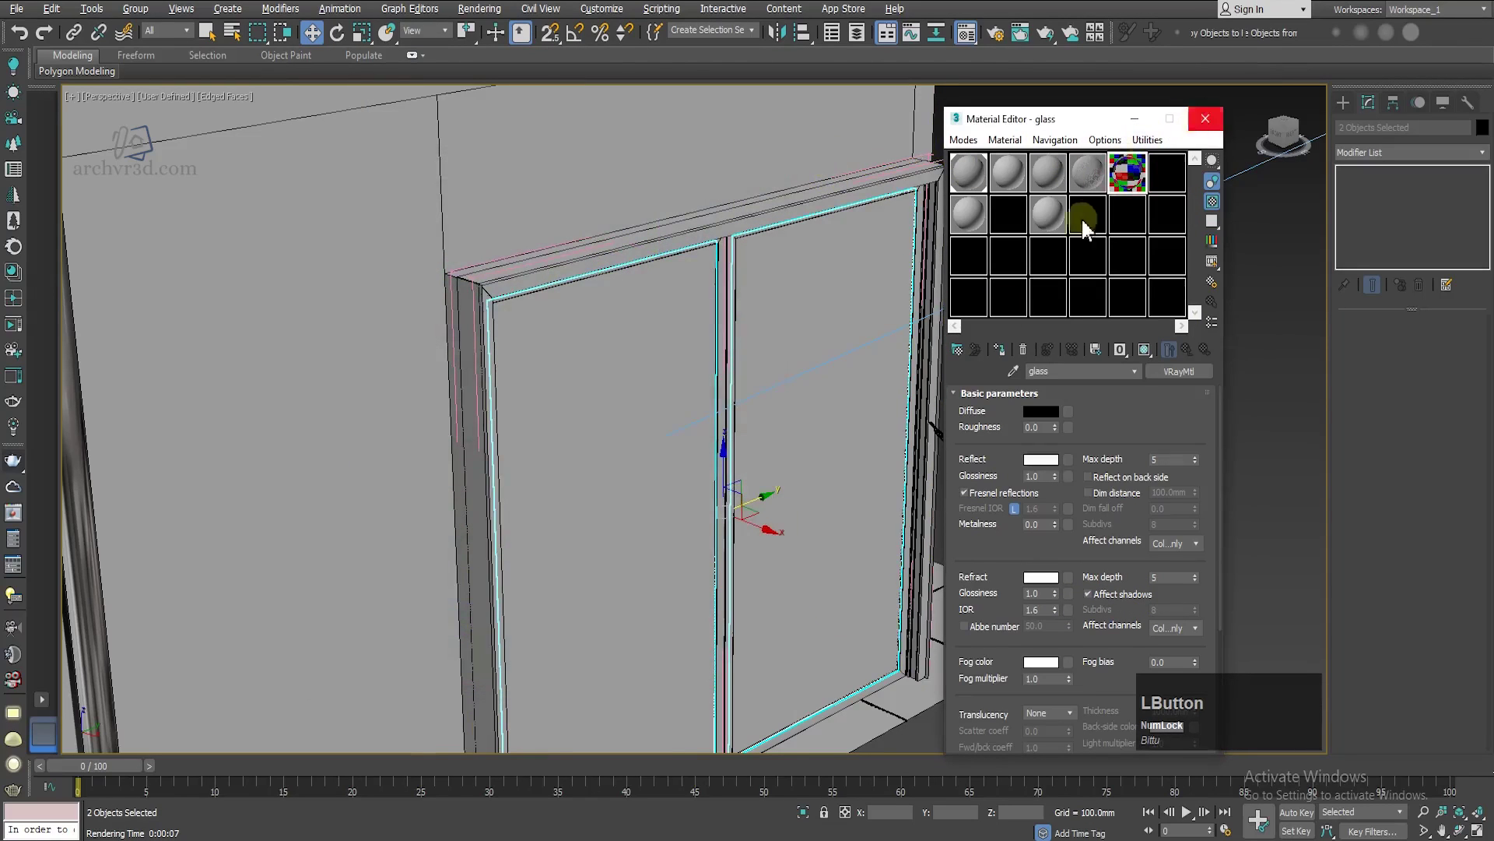
pyautogui.click(1008, 363)
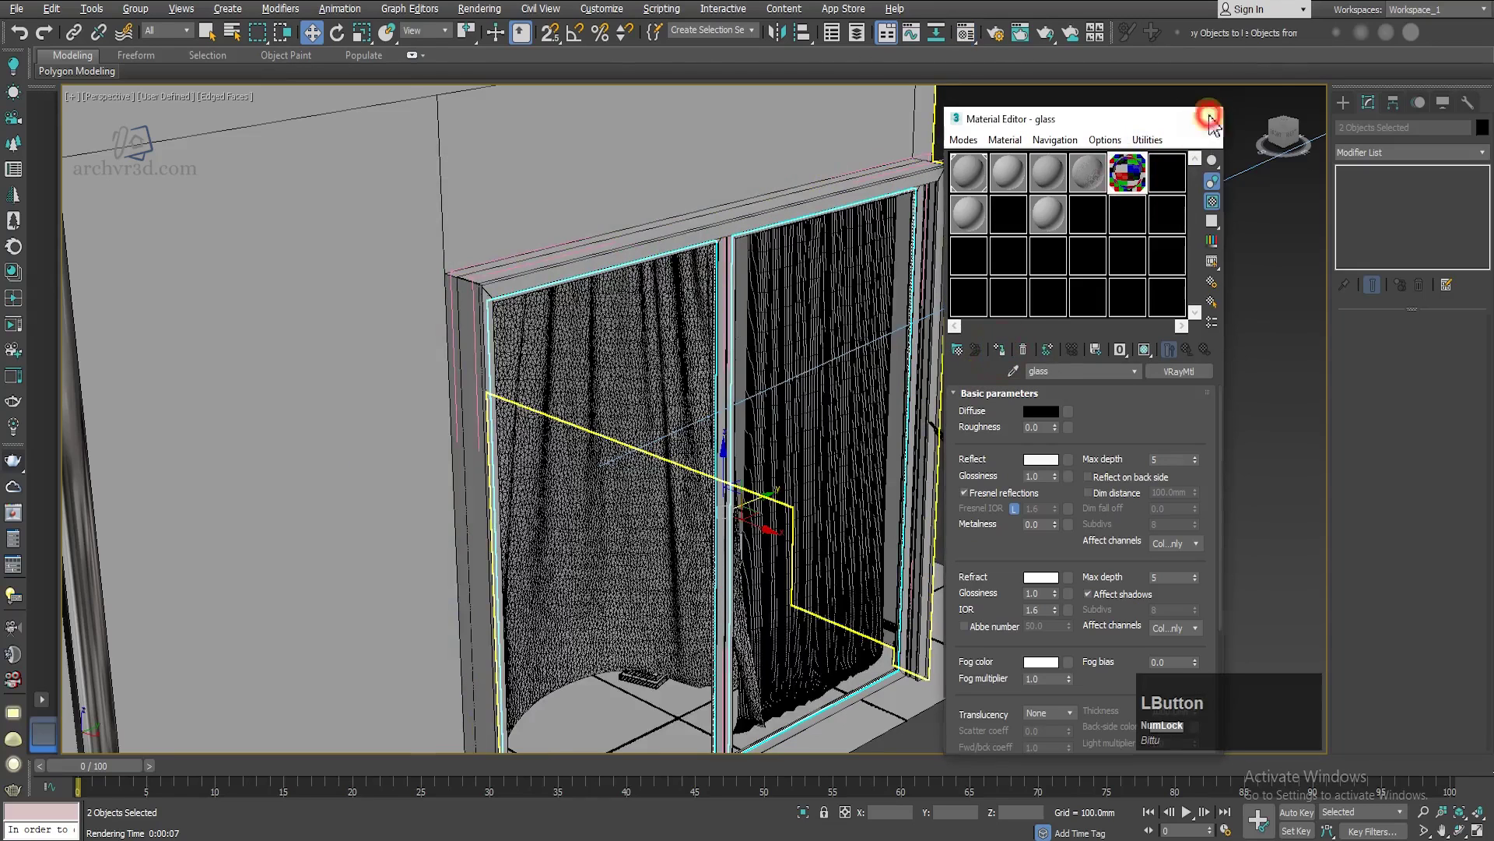
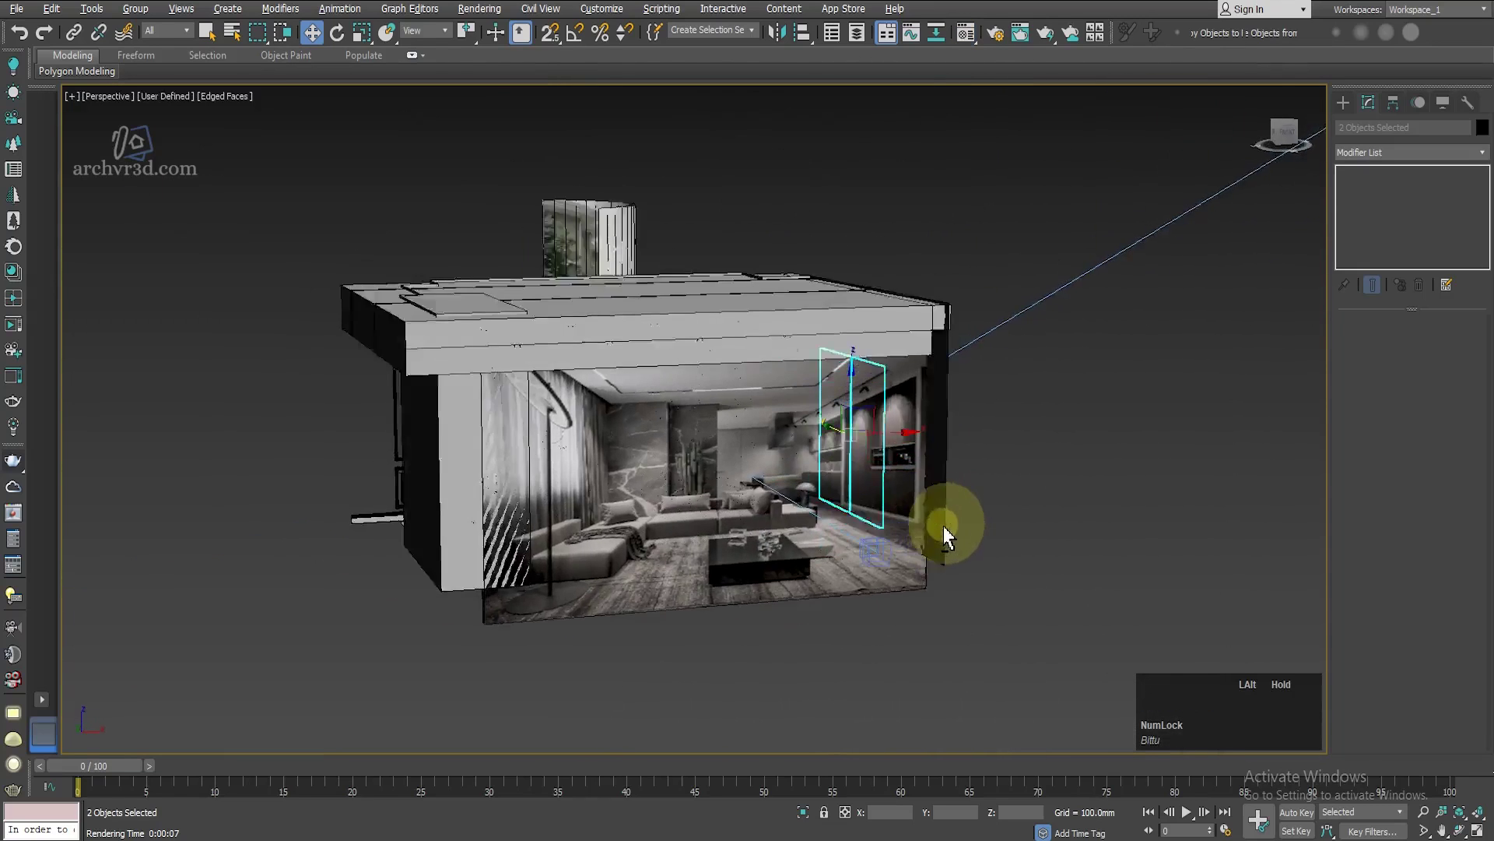
# Step: Deselect the door panels, return to the VRayCam001 view and start a new render
pyautogui.click(1089, 474)
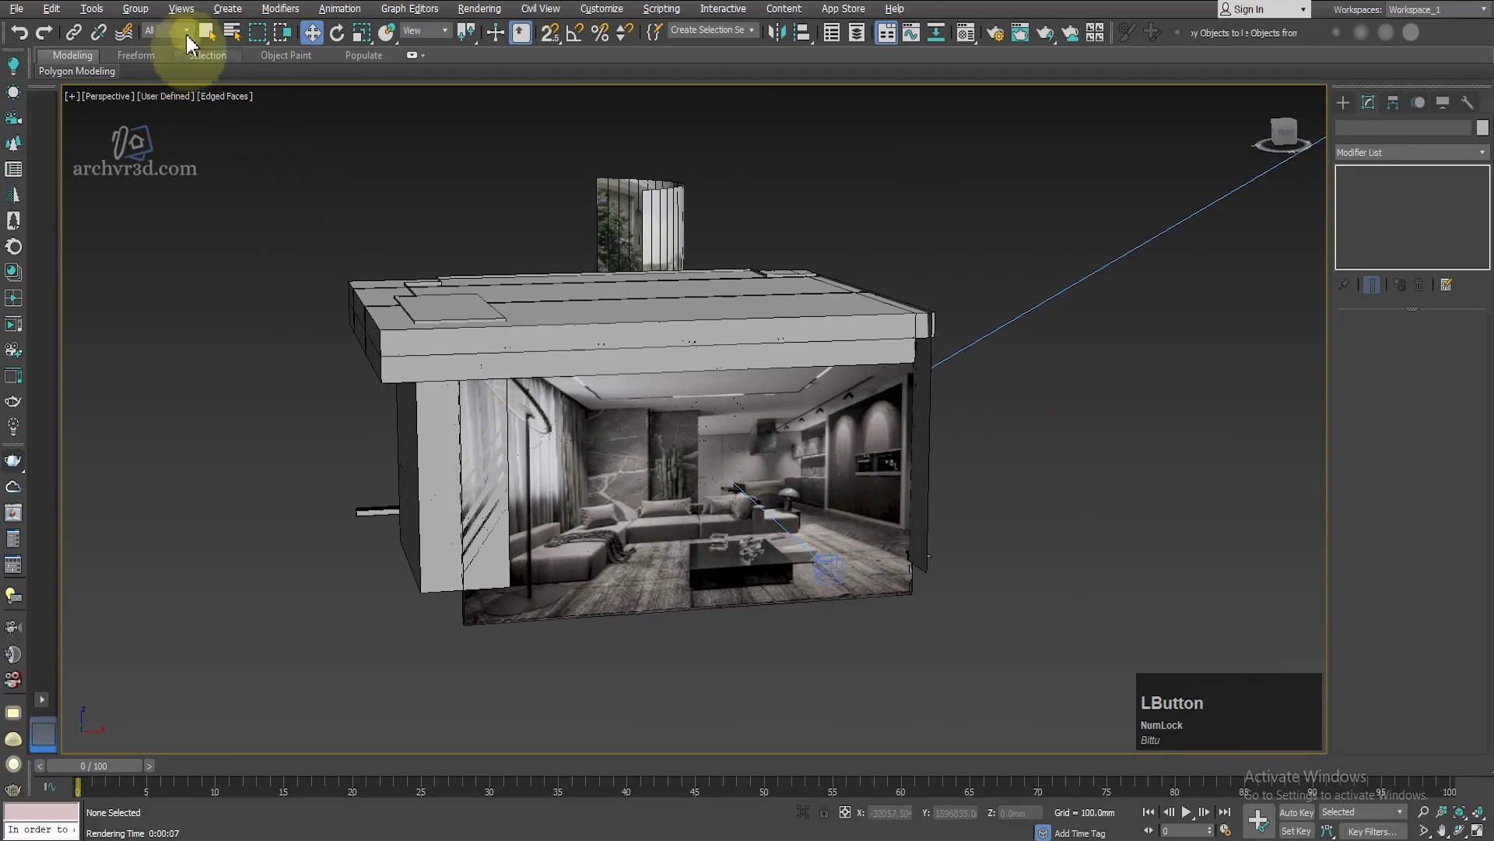
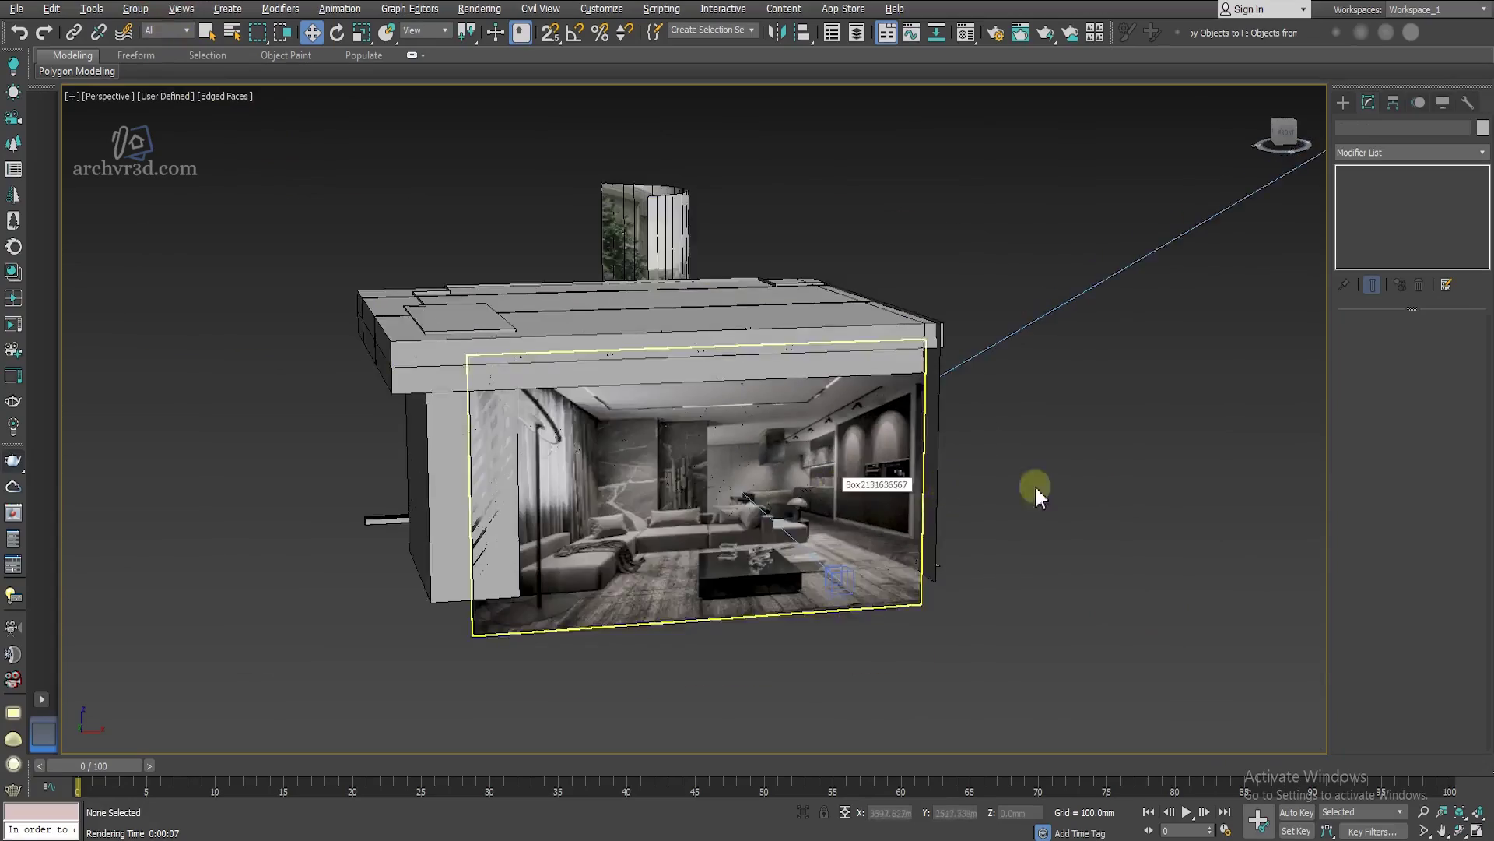
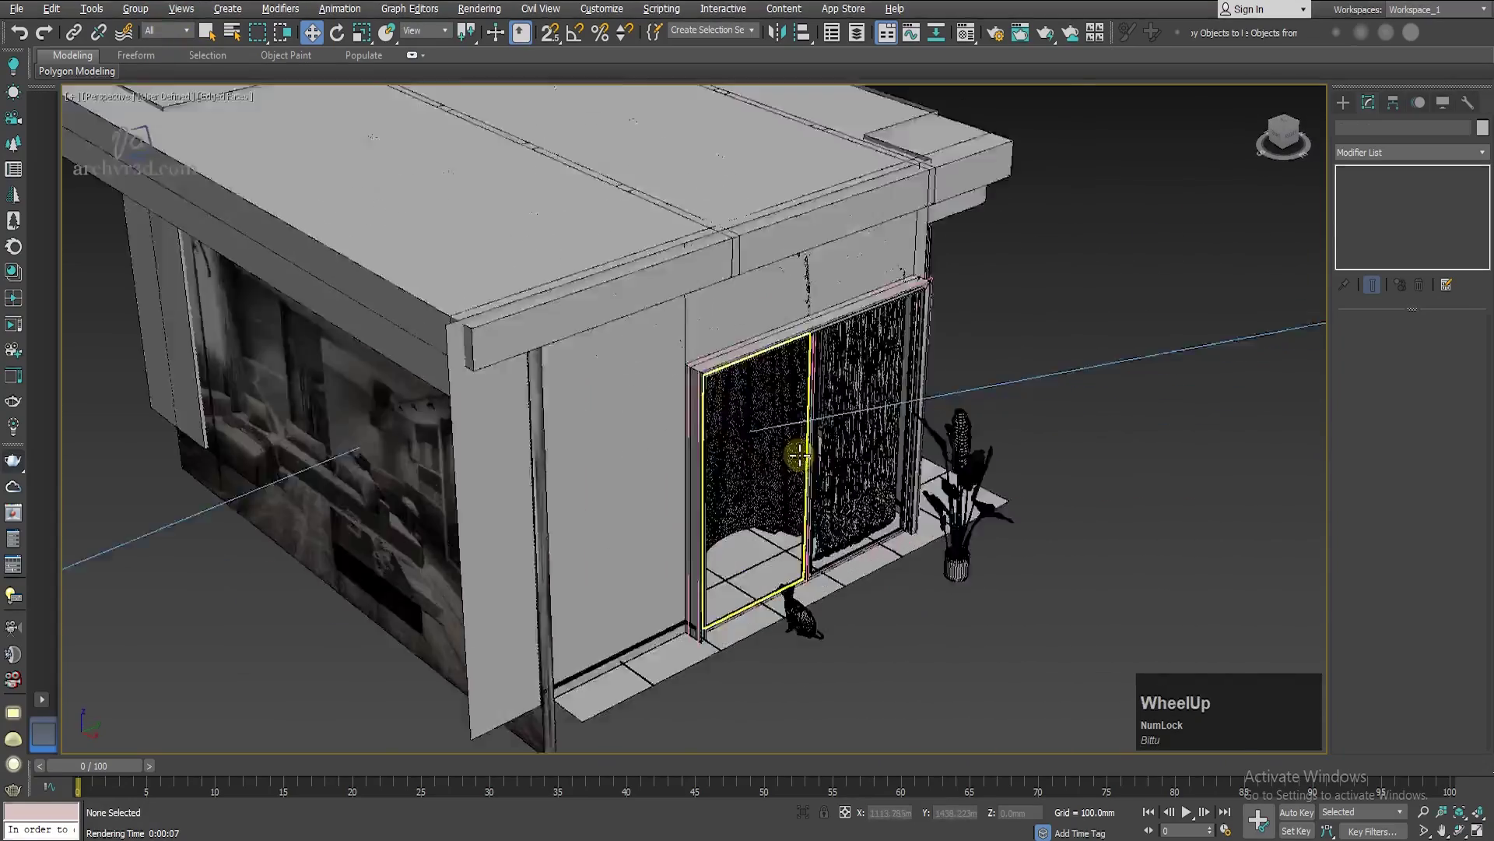
pyautogui.scroll(-3)
# Step: Re-render the kitchen camera view and inspect the dark image with its bright sunlit patch
pyautogui.press('c')
pyautogui.press('f')
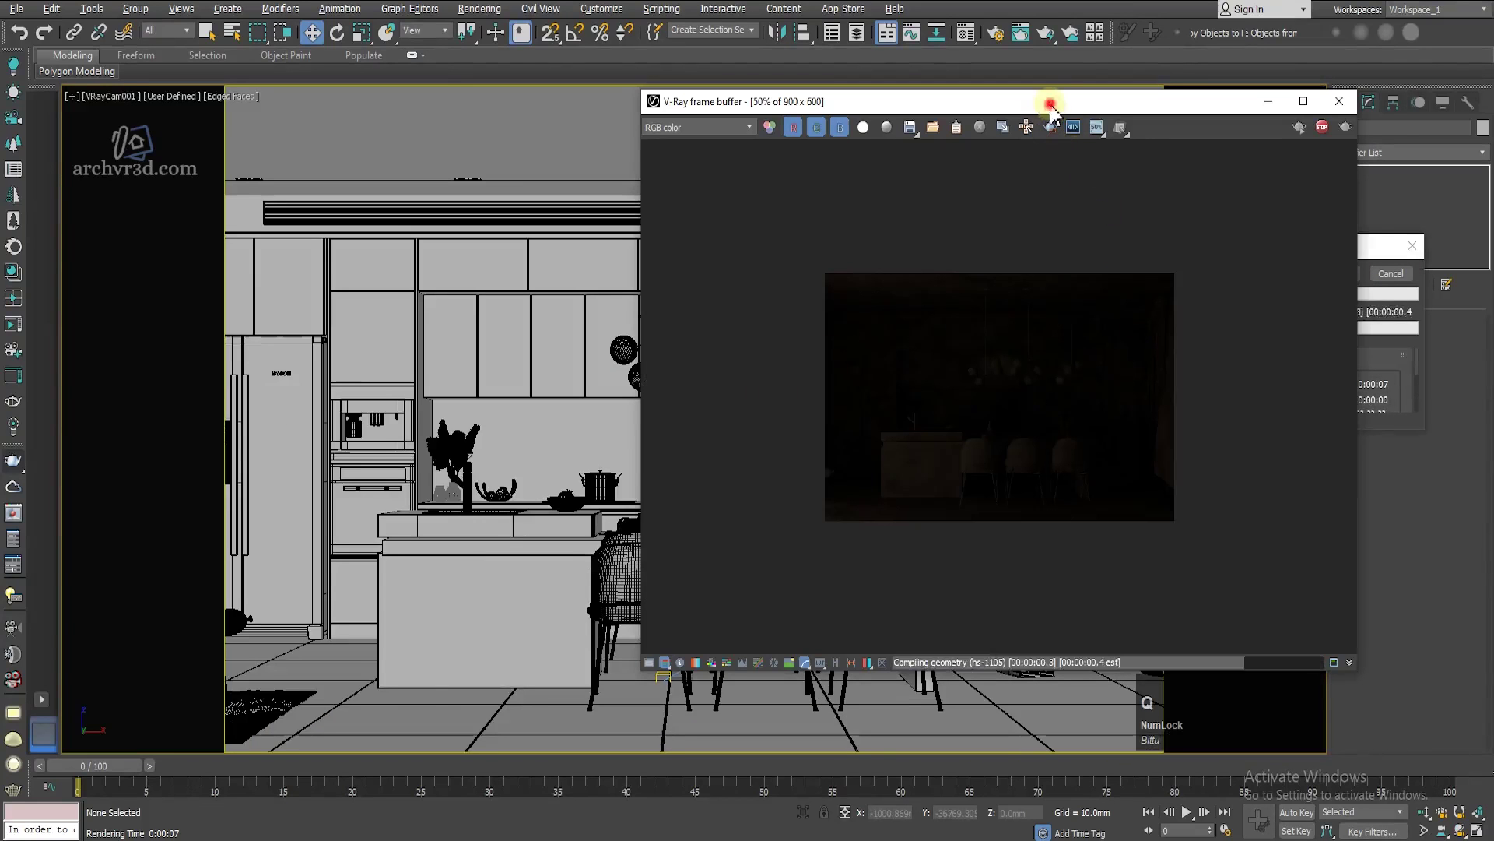
pyautogui.scroll(3)
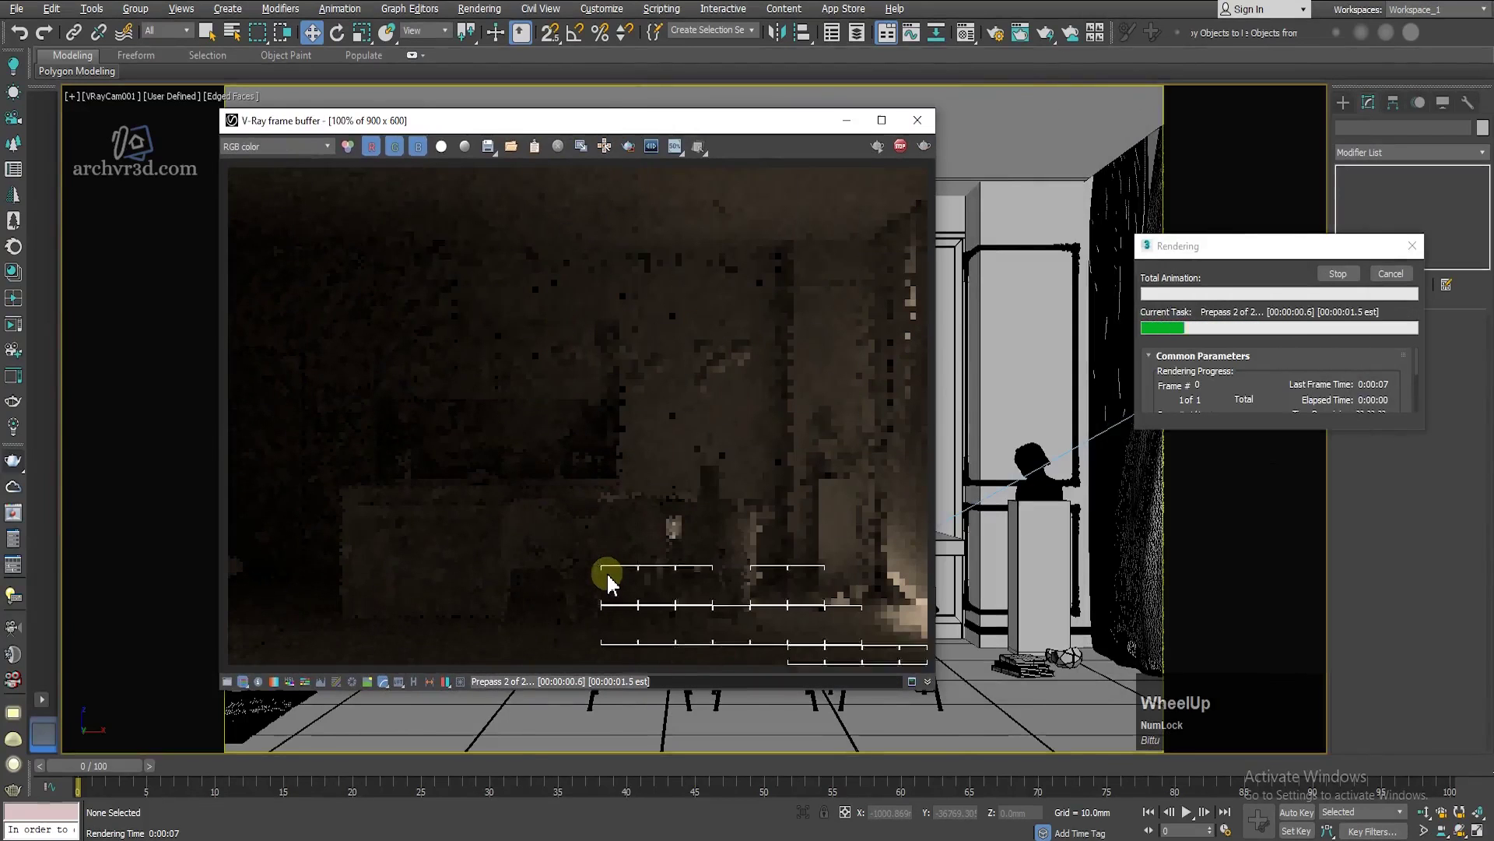
pyautogui.scroll(-3)
pyautogui.scroll(3)
pyautogui.scroll(-3)
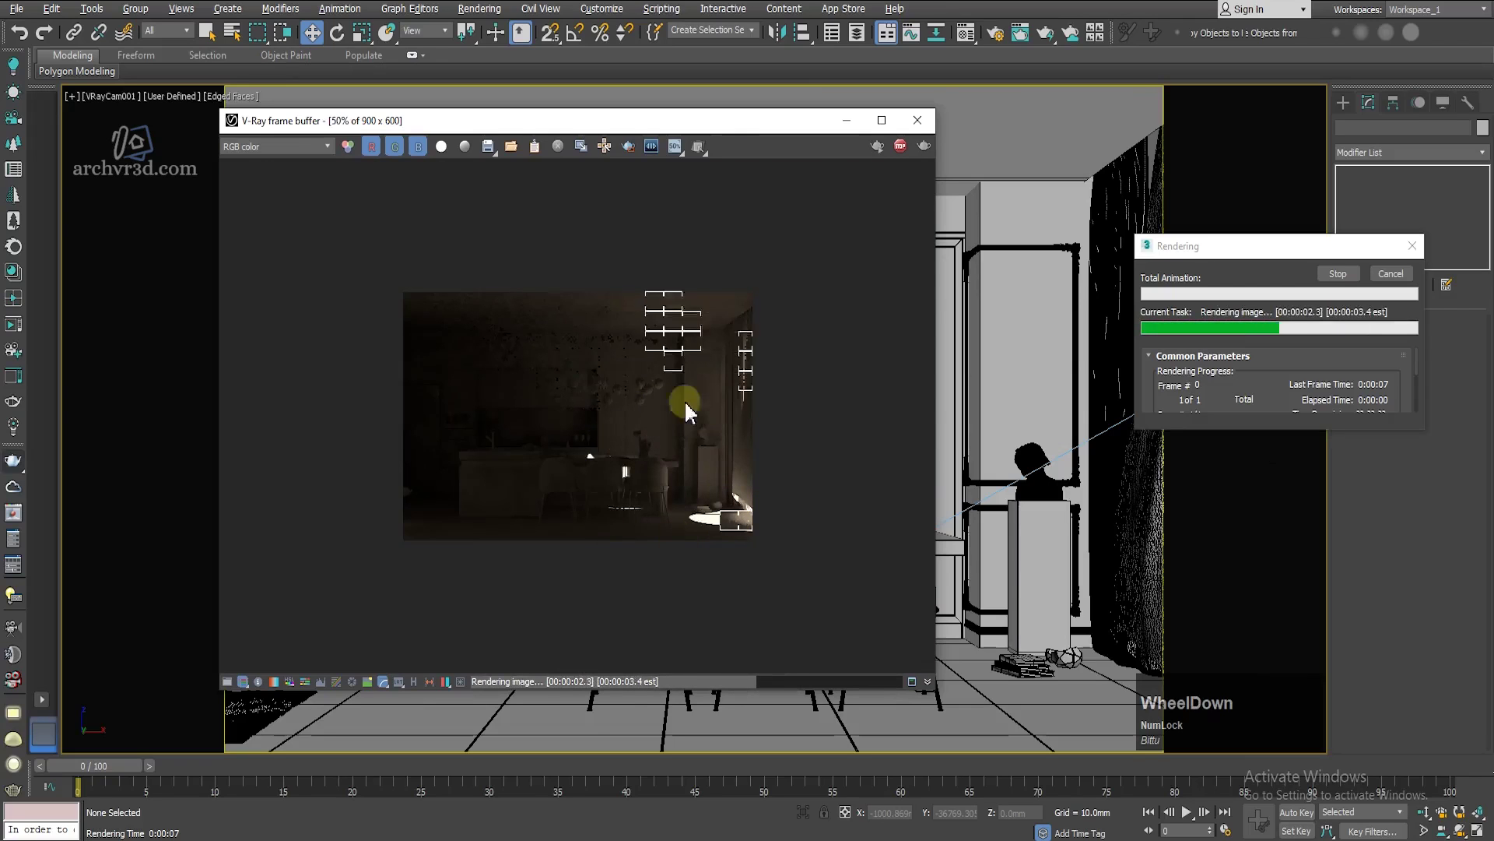
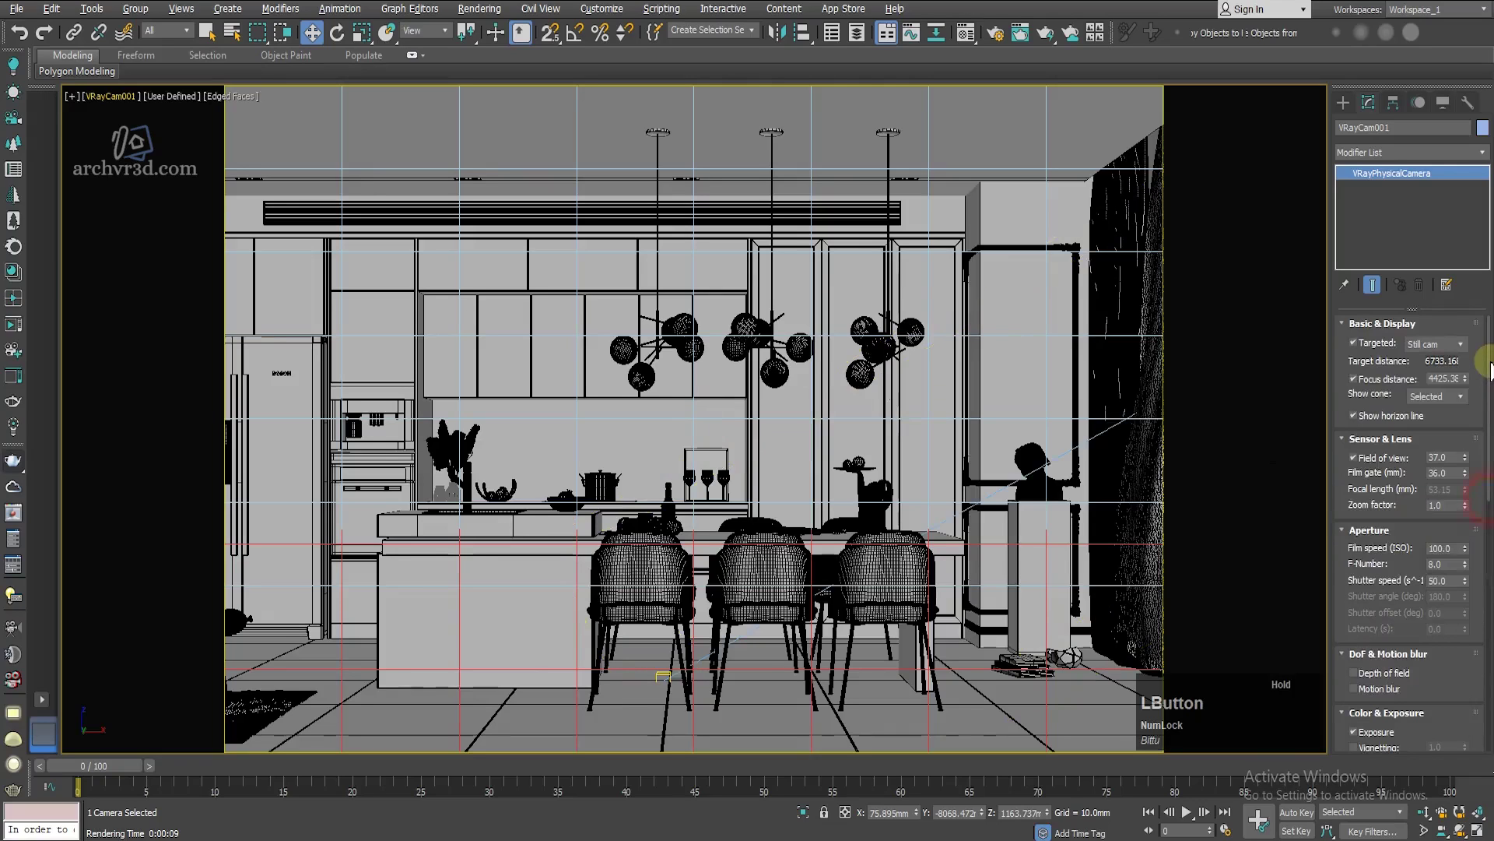
pyautogui.press('KP_5')
pyautogui.press('KP_Enter')
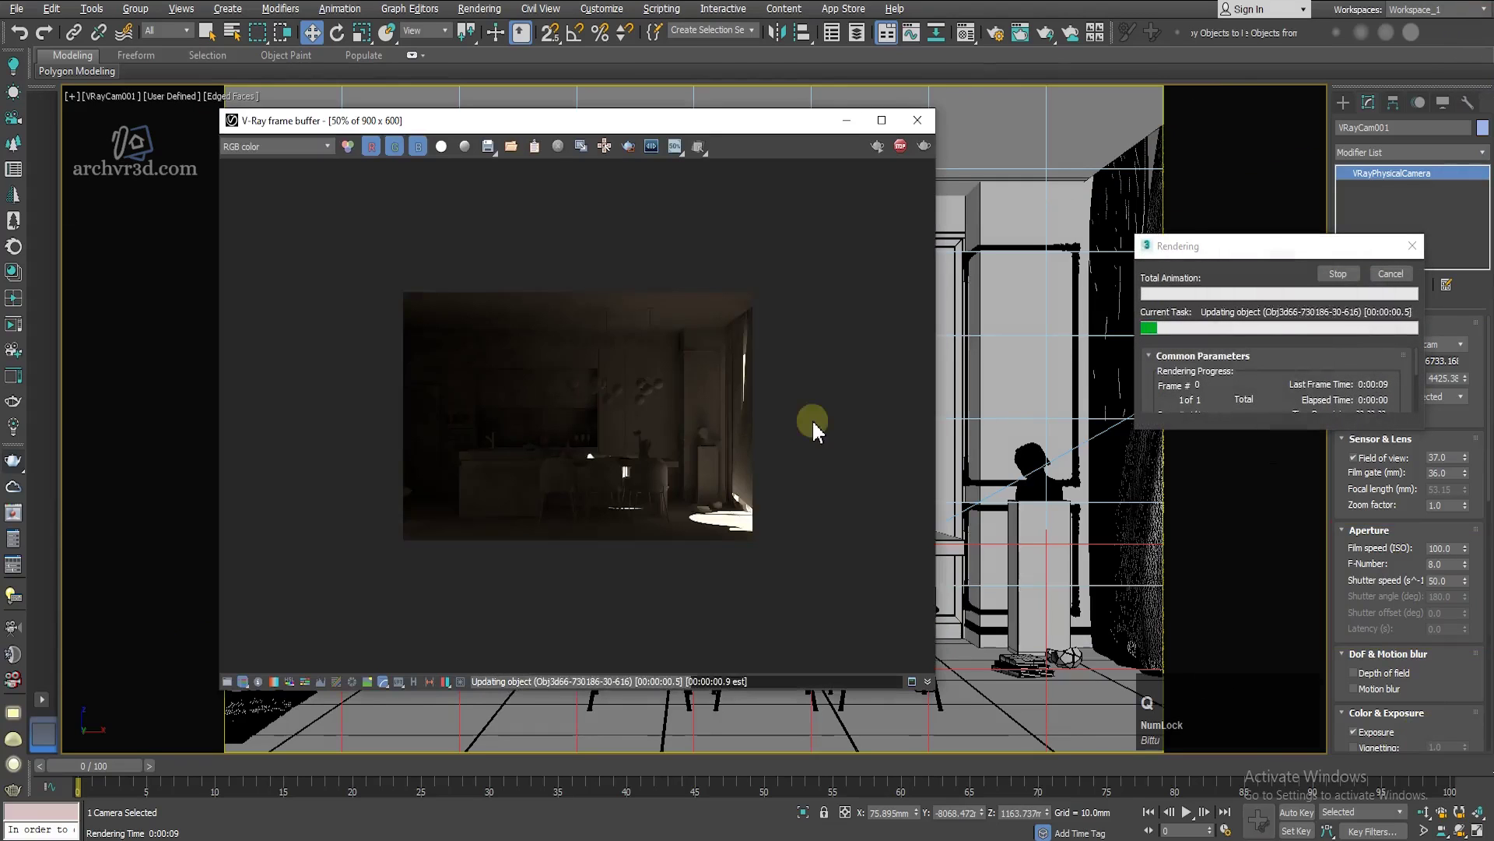
# Step: Inspect the dim shutter-speed-50 render, then close the V-Ray frame buffer
pyautogui.scroll(3)
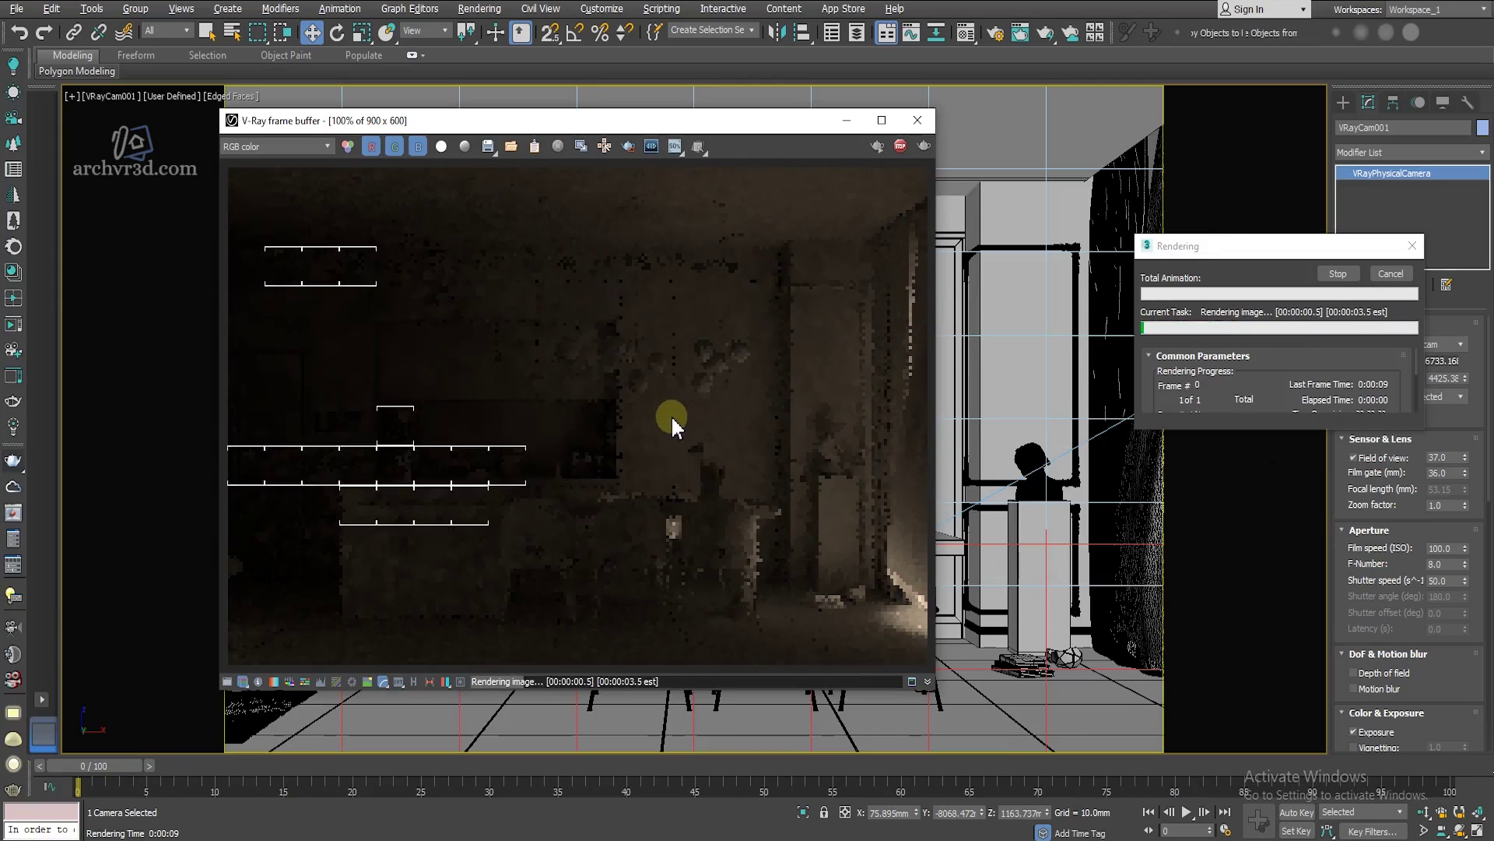
pyautogui.scroll(-3)
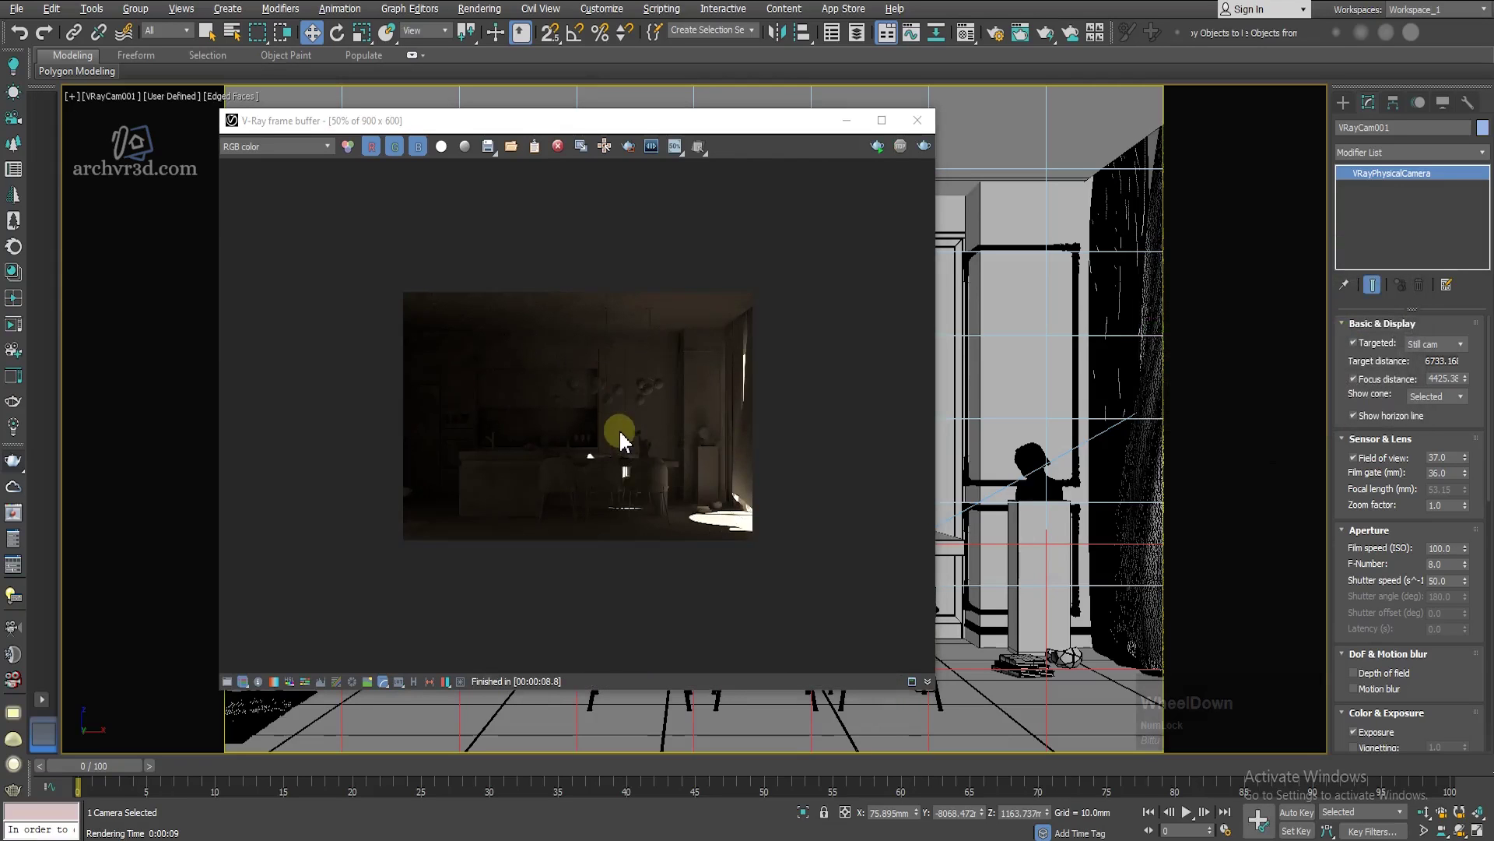
pyautogui.scroll(3)
pyautogui.click(922, 130)
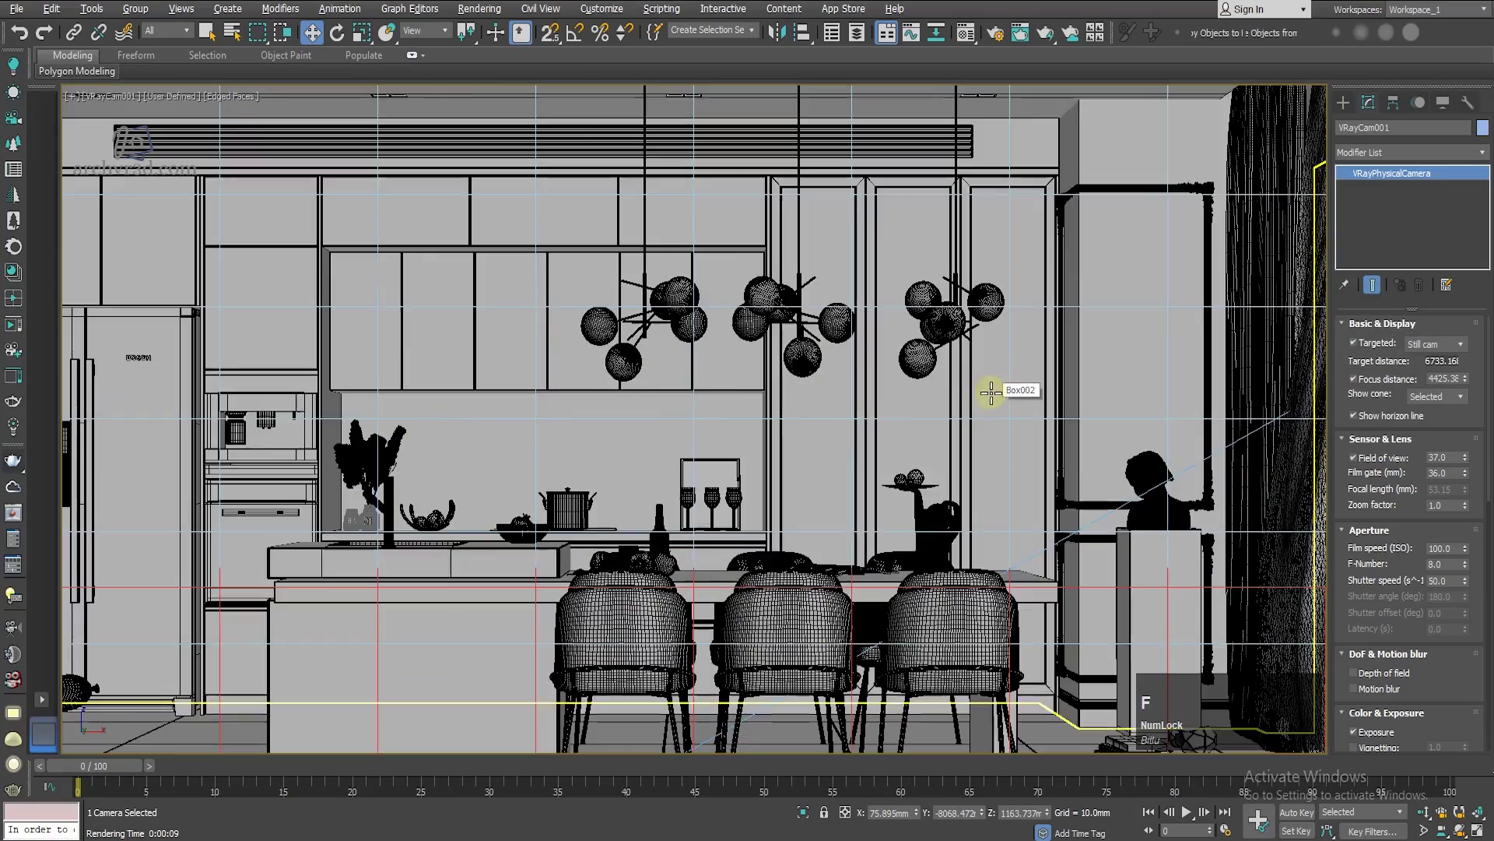
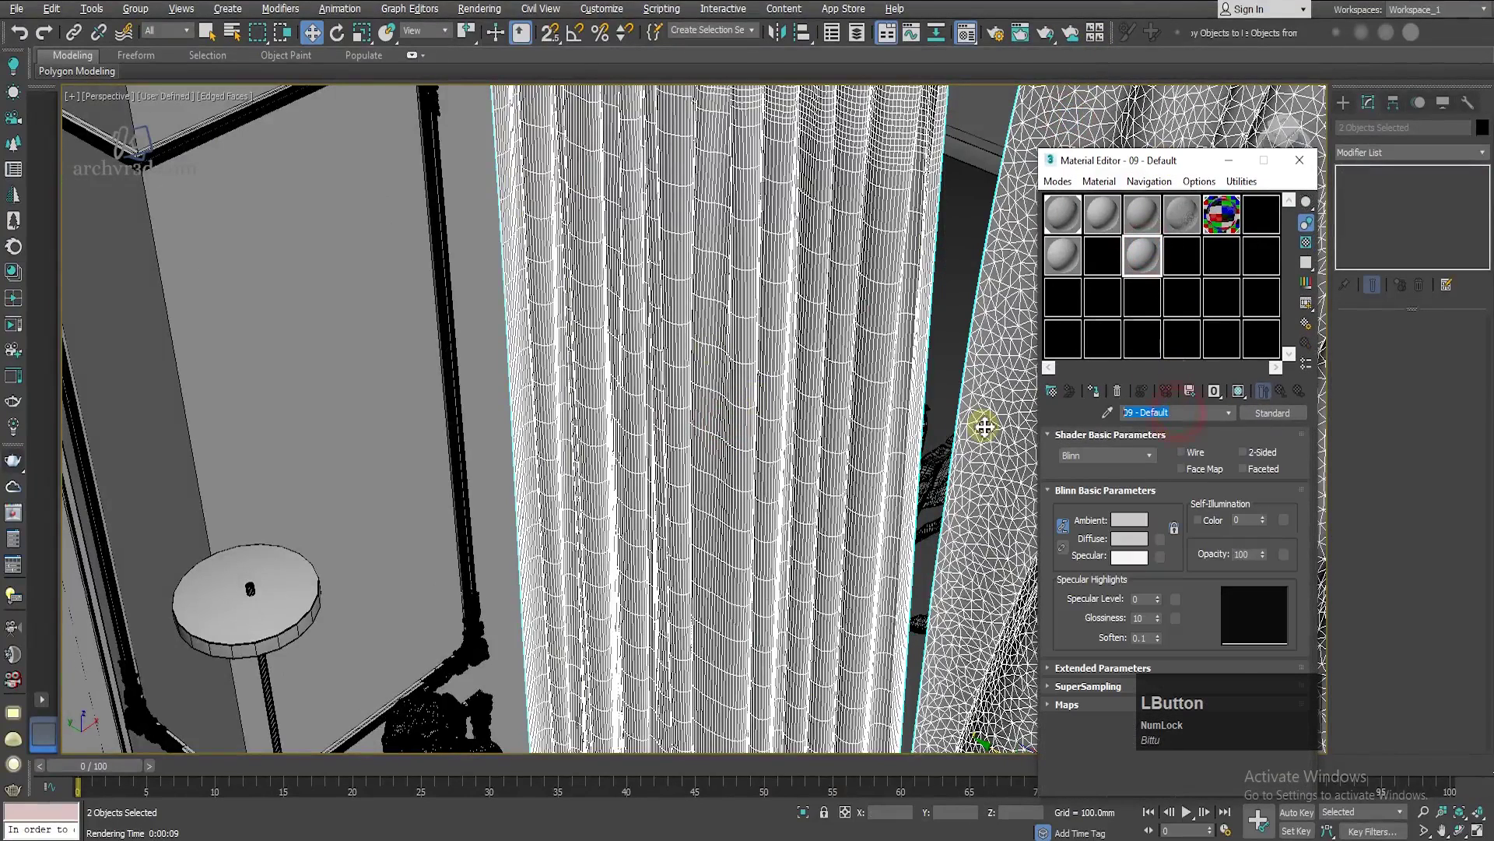
# Step: Name the empty slot 'curtain_mat' and change its type to VRay2SidedMtl with a VRayMtl front material
pyautogui.write('curtain')
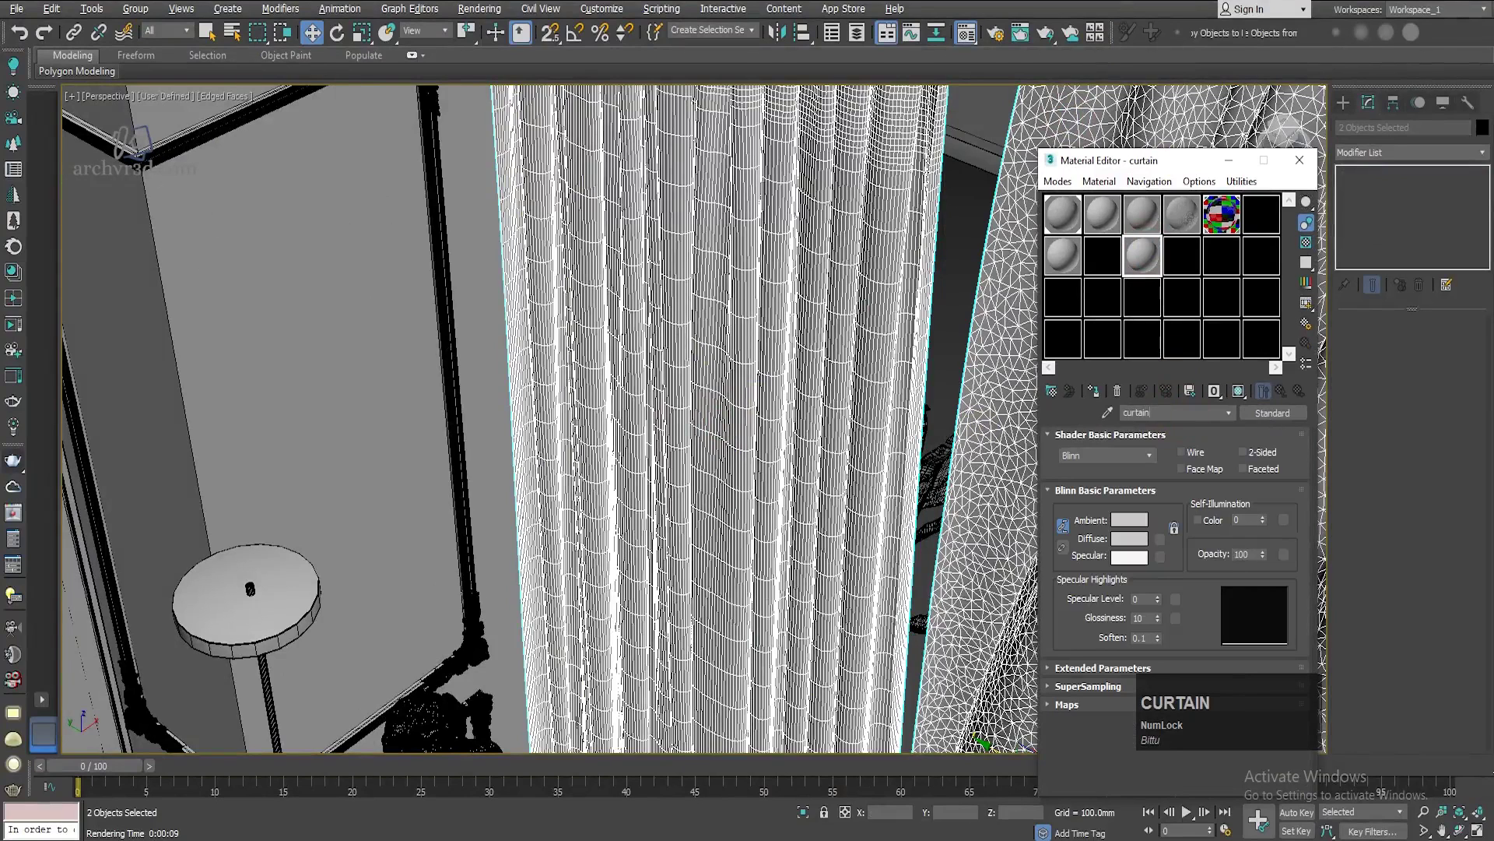
pyautogui.write('_ma')
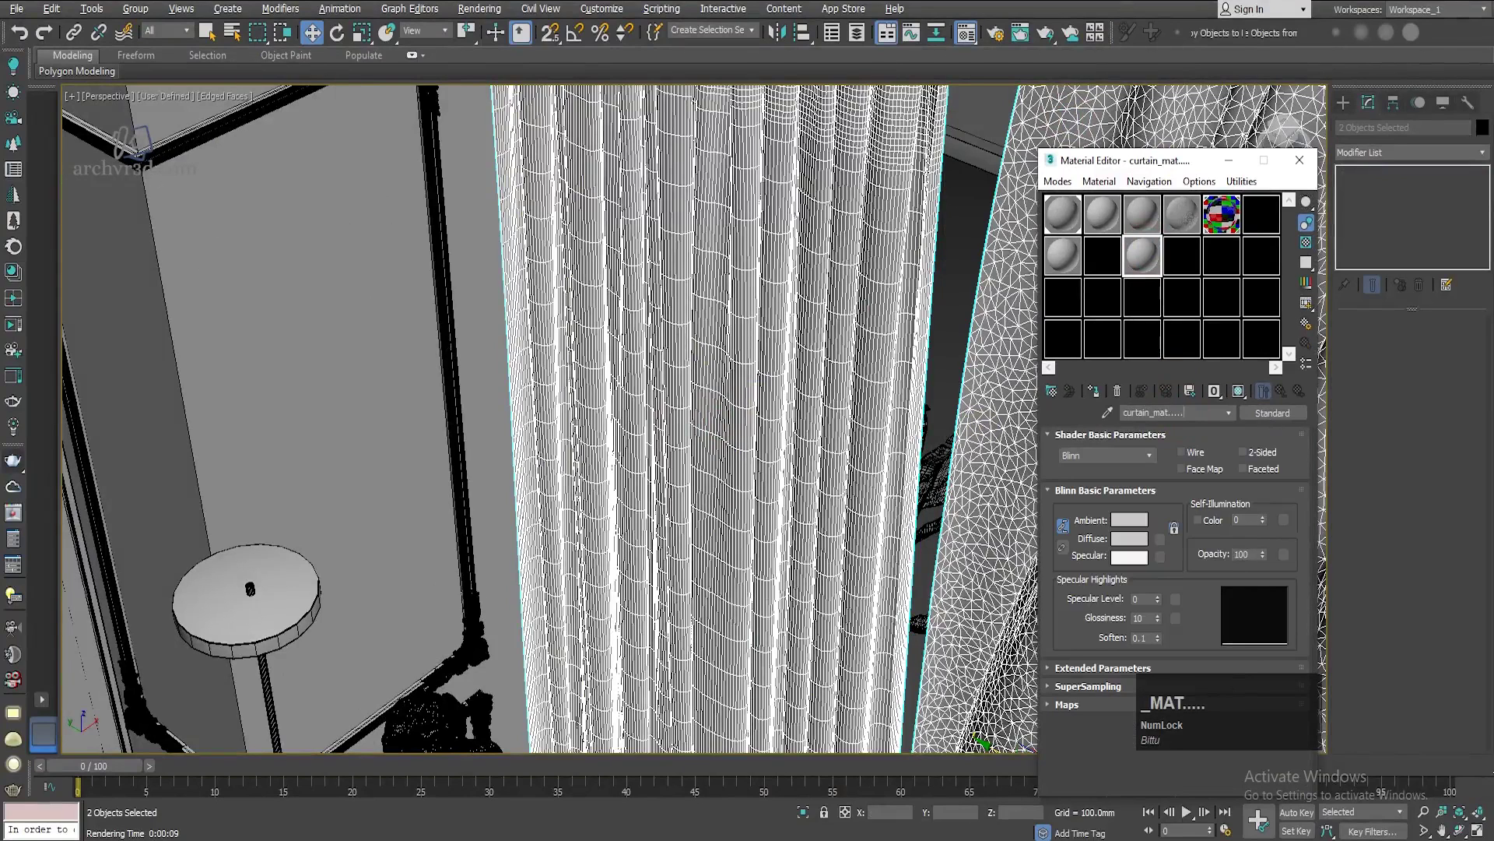
pyautogui.click(1278, 413)
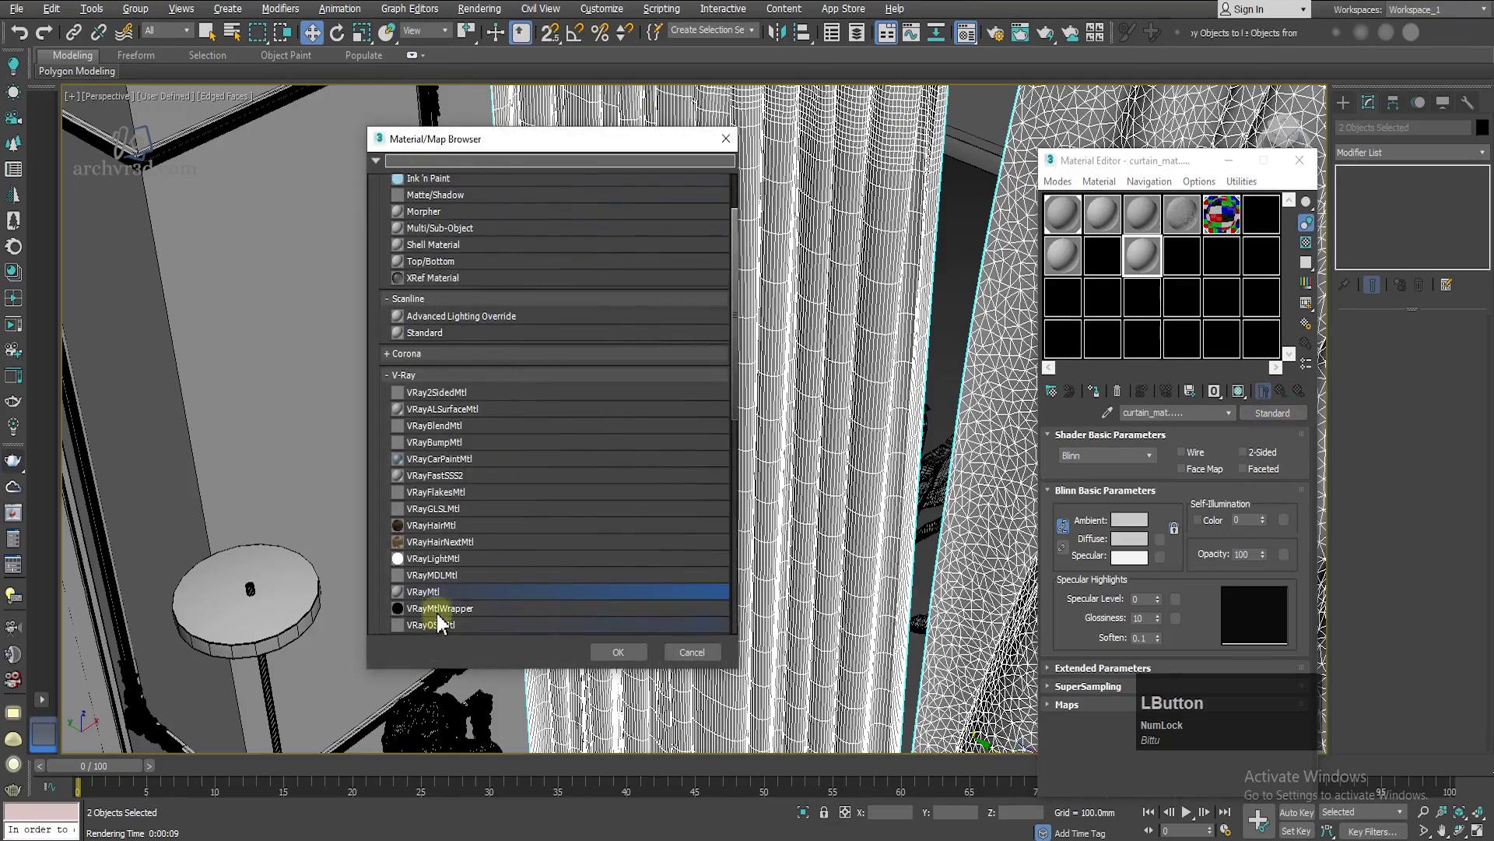
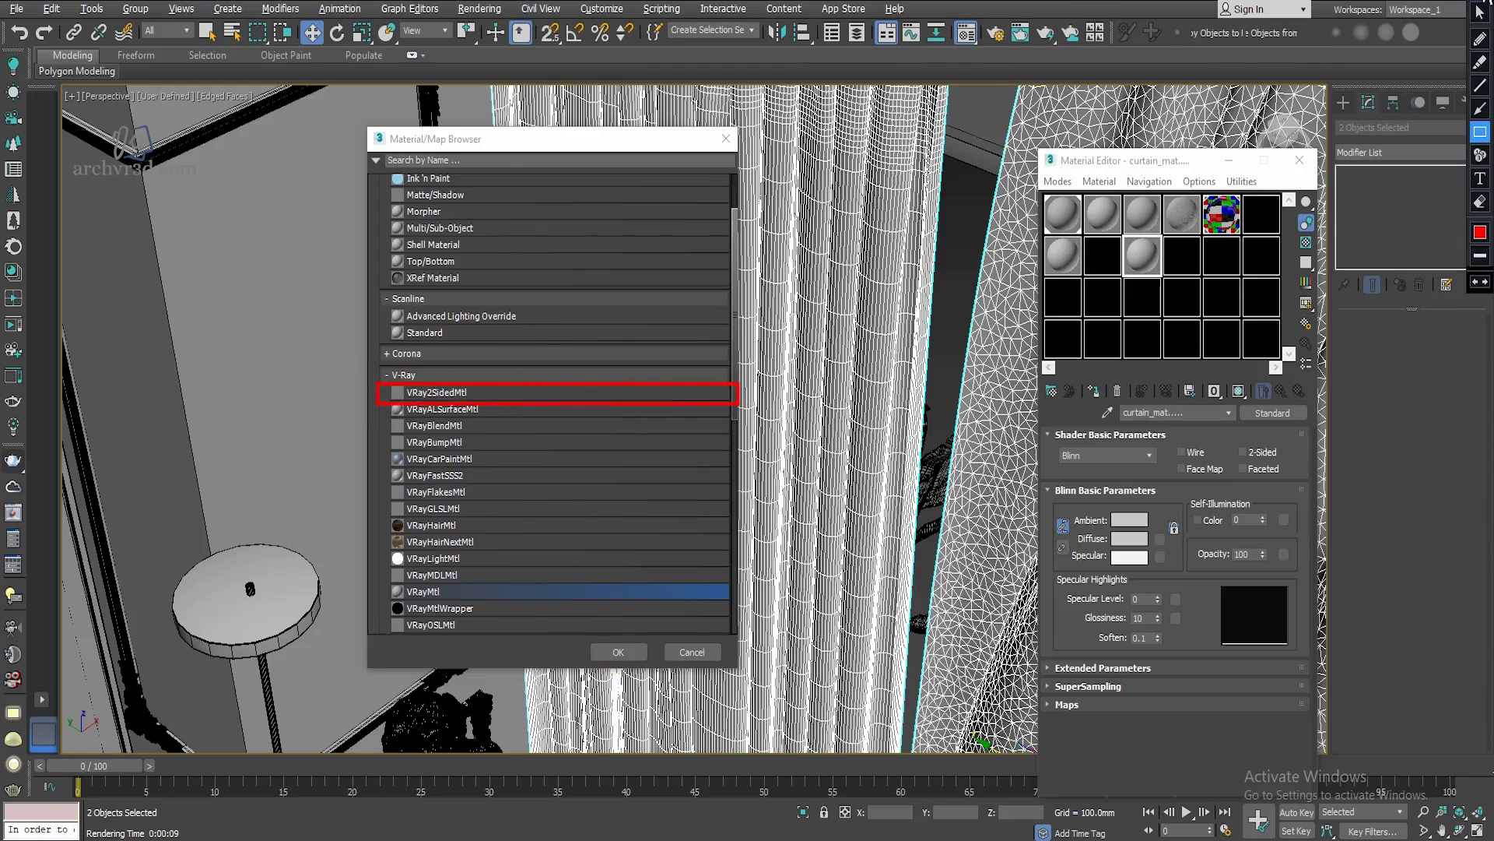
pyautogui.click(441, 396)
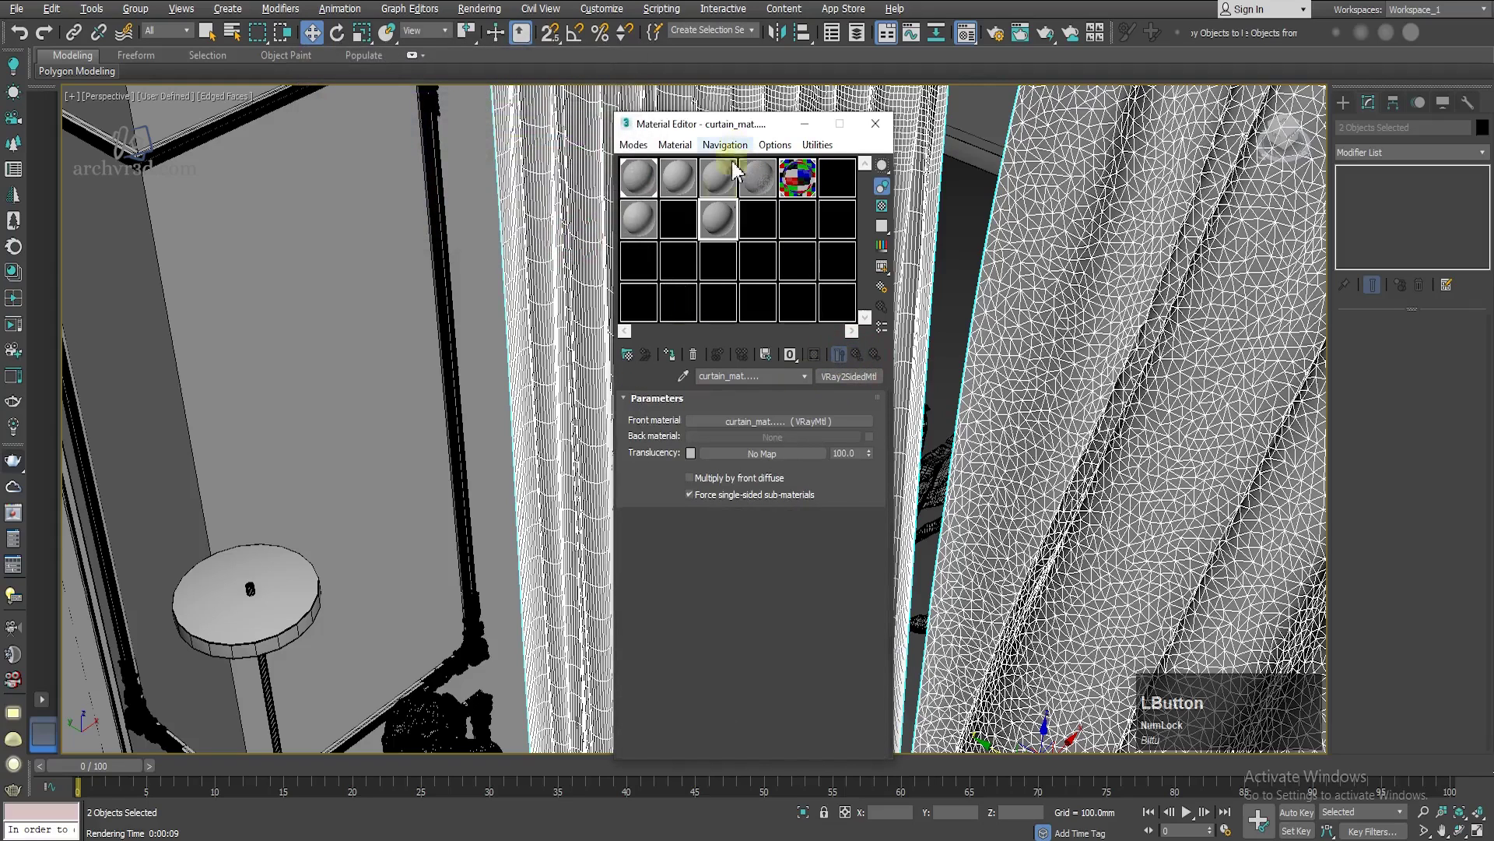
# Step: Assign the two-sided curtain material to the selected curtains
pyautogui.click(718, 132)
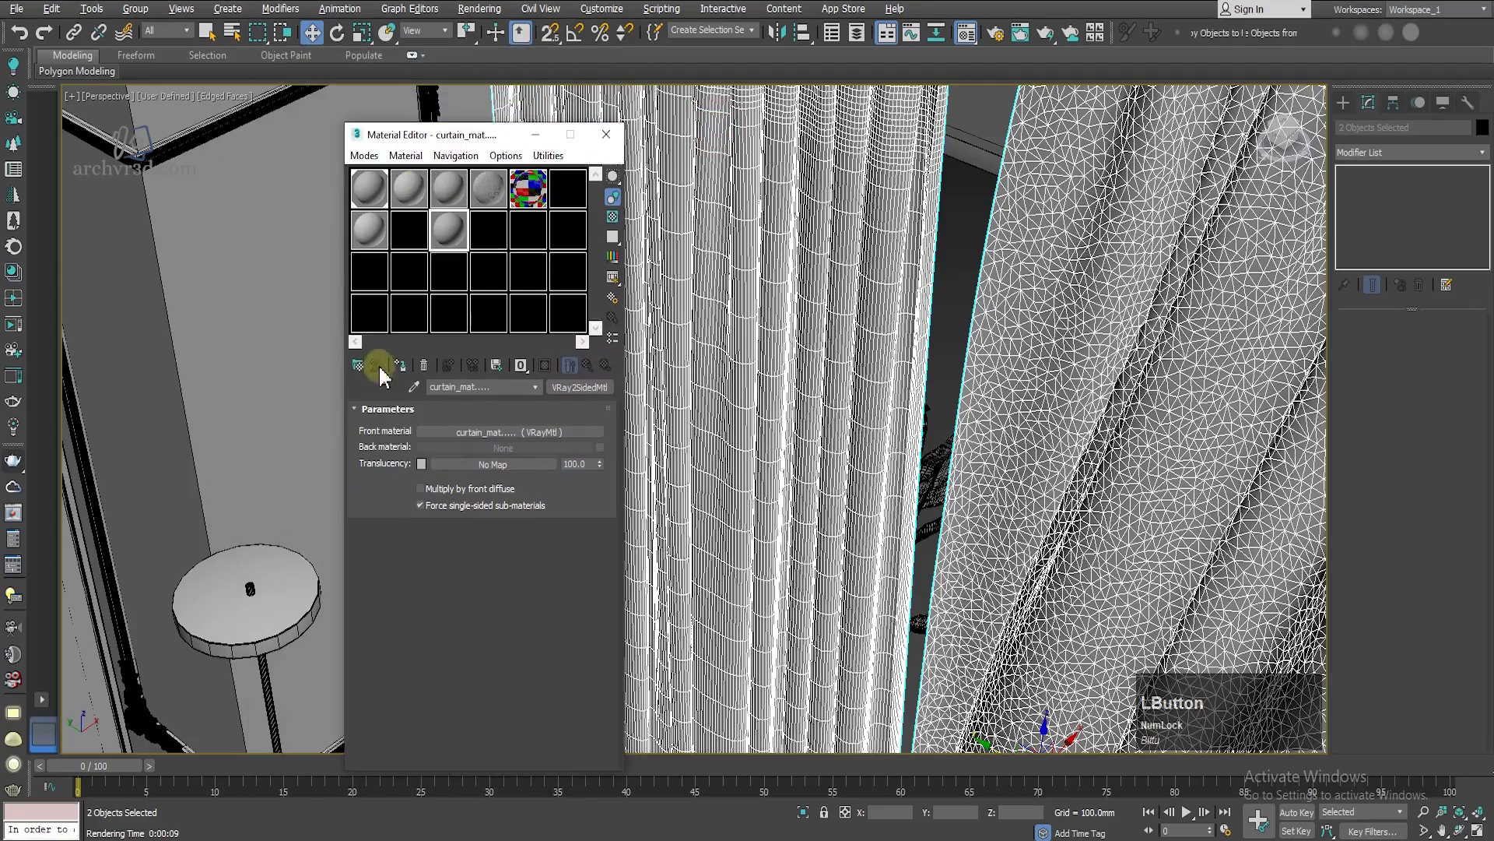
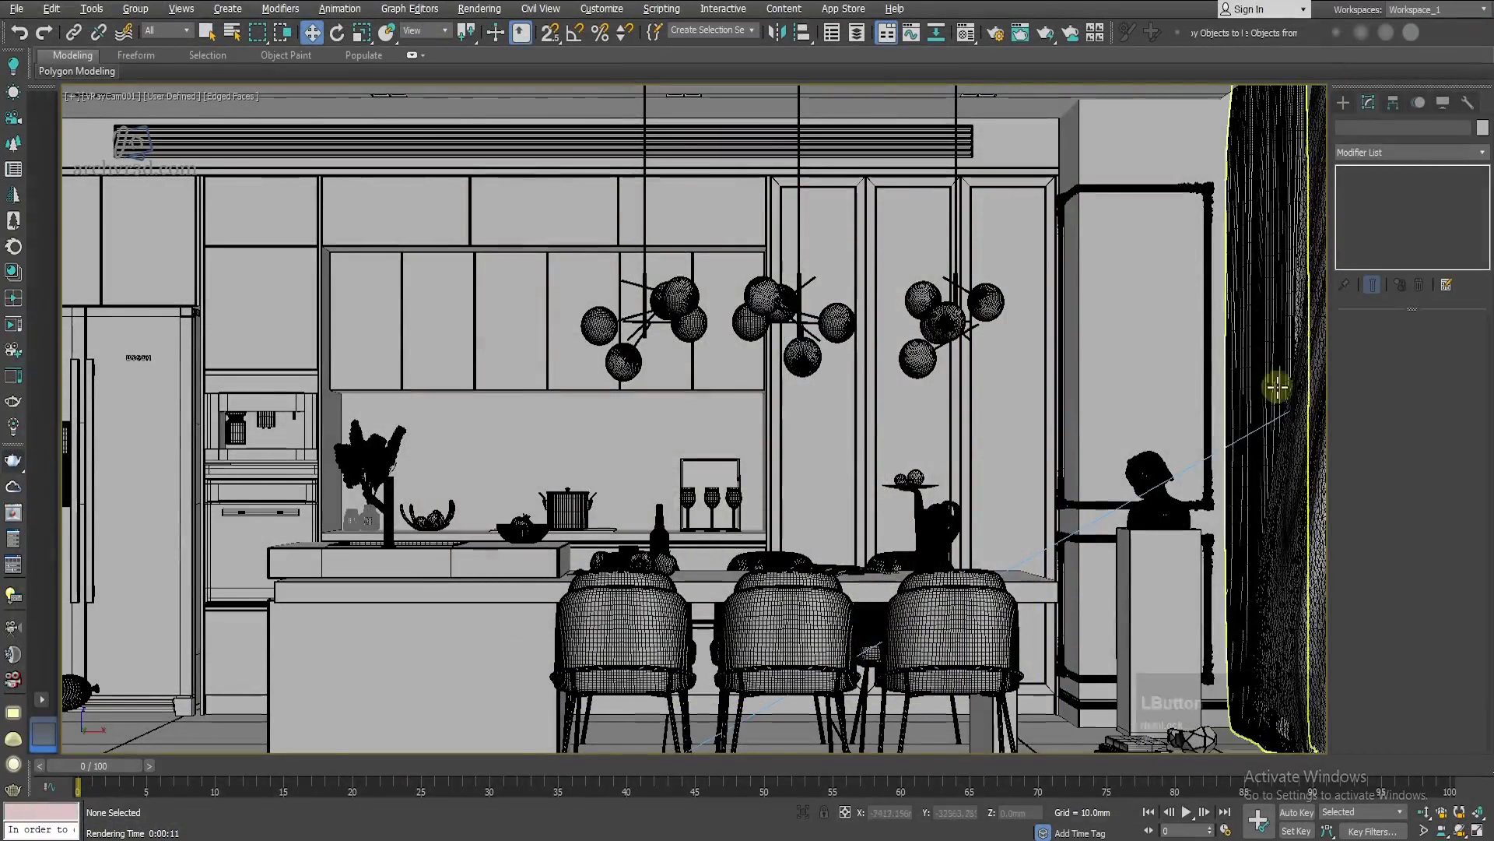
# Step: Select both curtains, isolate them in a shaded perspective view and pick the front curtain
pyautogui.click(1304, 369)
pyautogui.click(1270, 333)
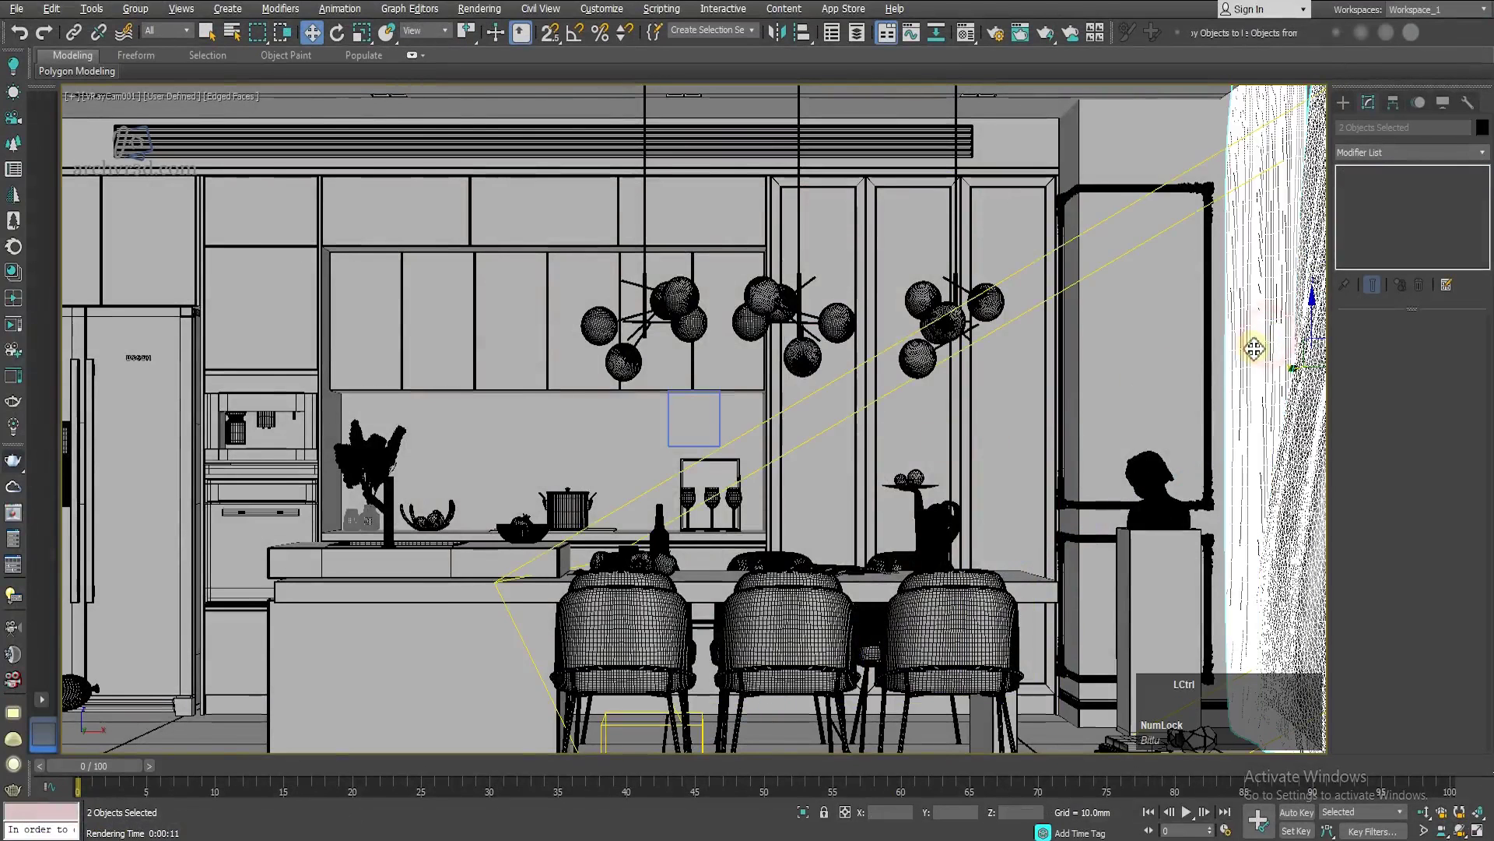
pyautogui.press('f')
pyautogui.press('q')
pyautogui.press('shift+f')
pyautogui.scroll(-3)
pyautogui.click(987, 512)
pyautogui.scroll(3)
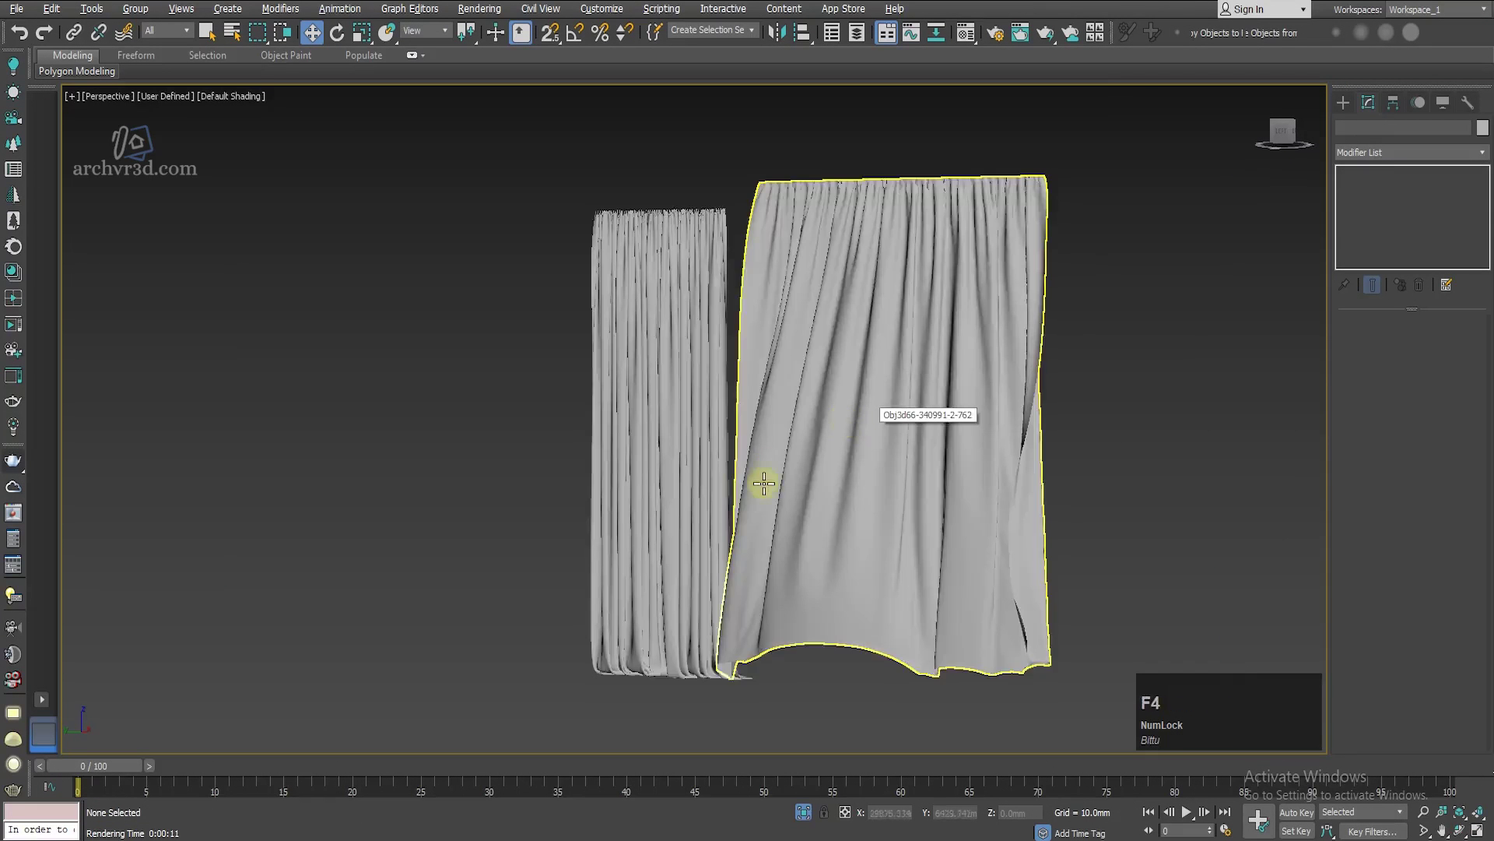
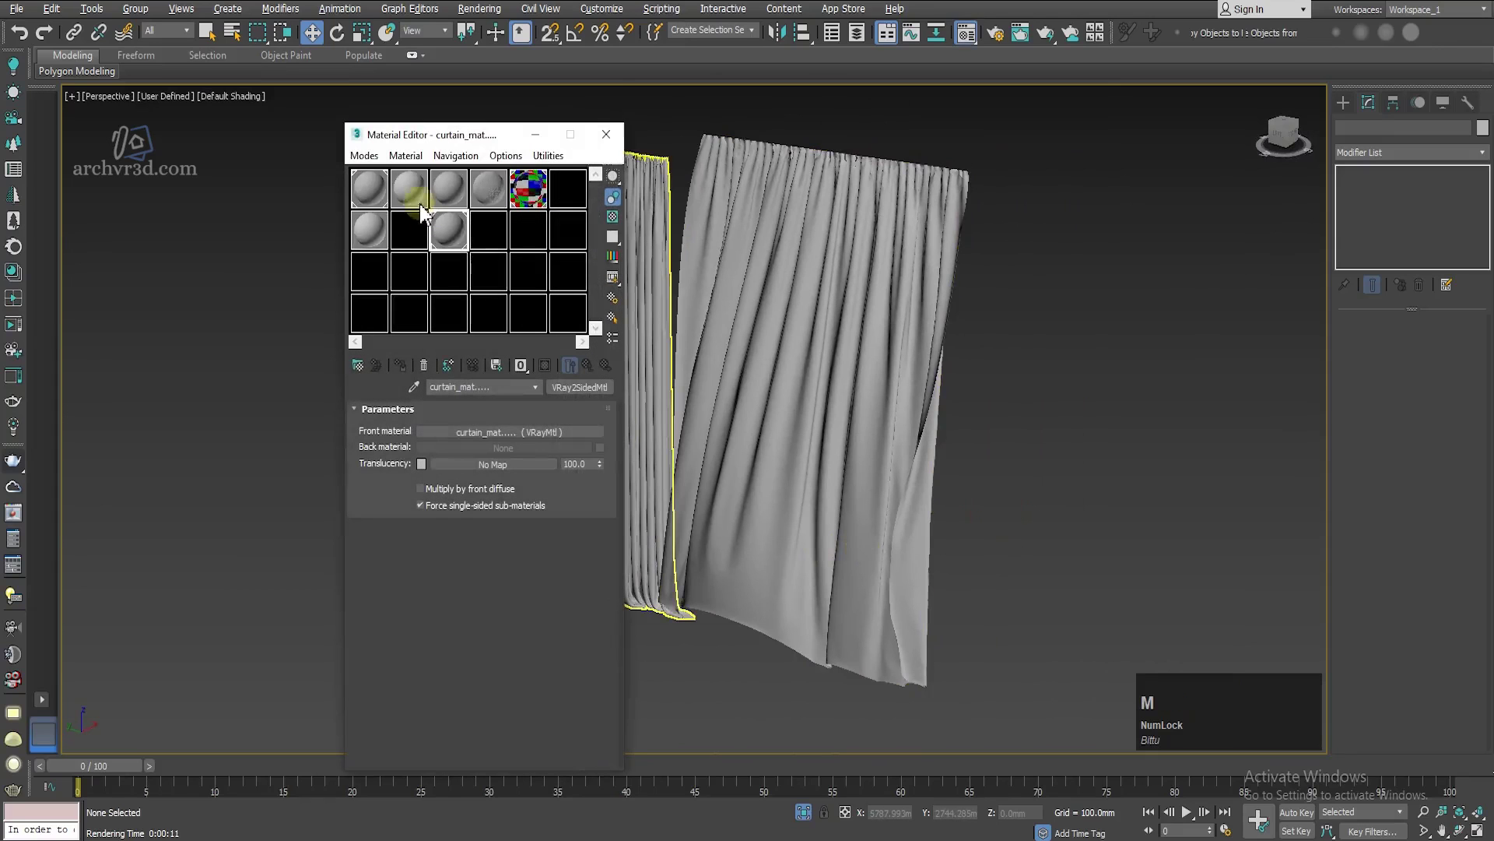
# Step: Add a map found by searching 'fak' to a slot of the curtain's front V-Ray material
pyautogui.click(460, 240)
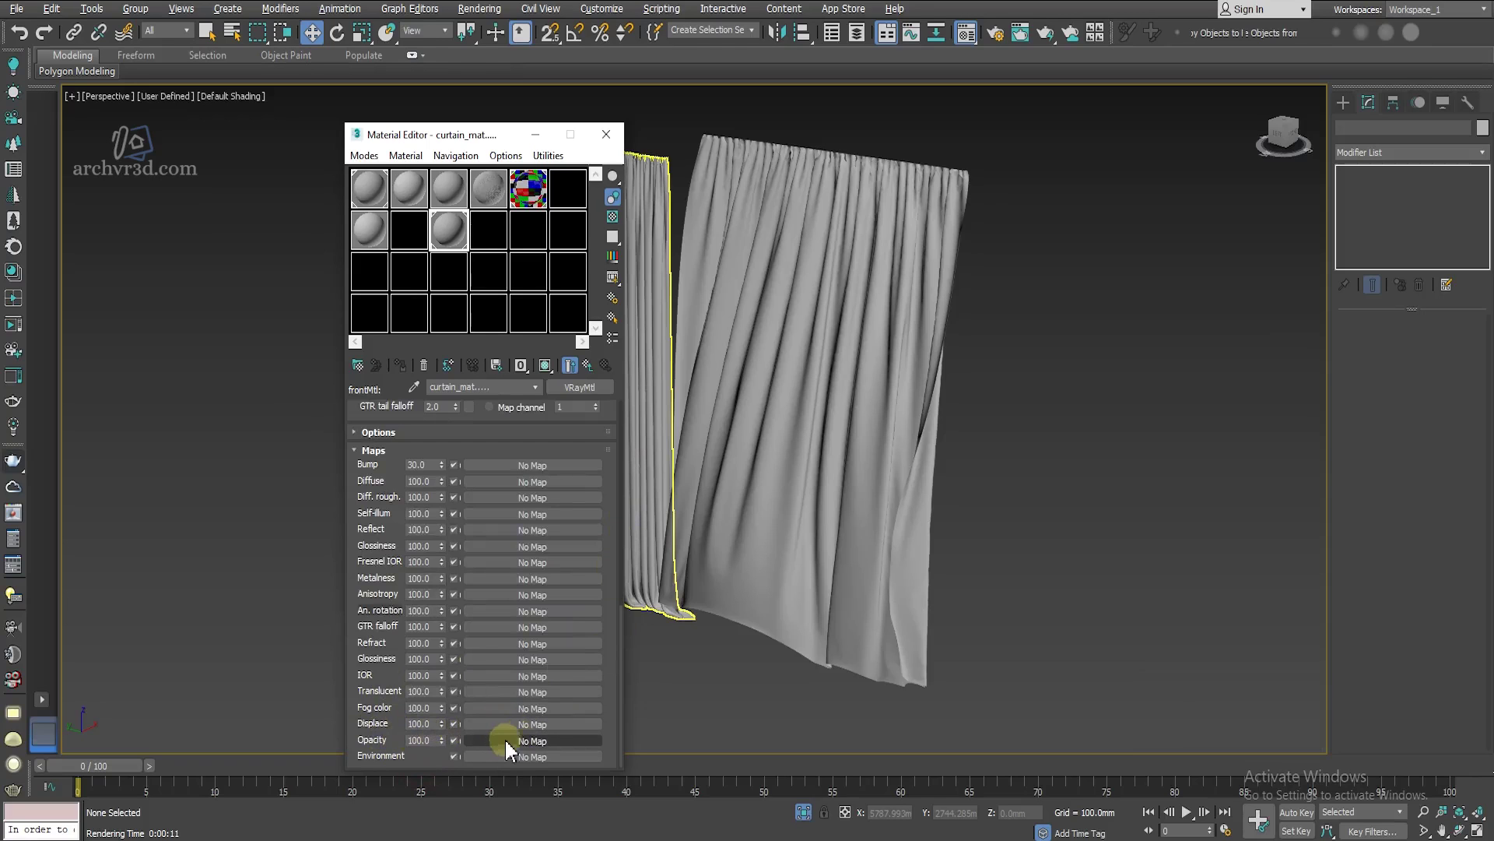
pyautogui.click(495, 745)
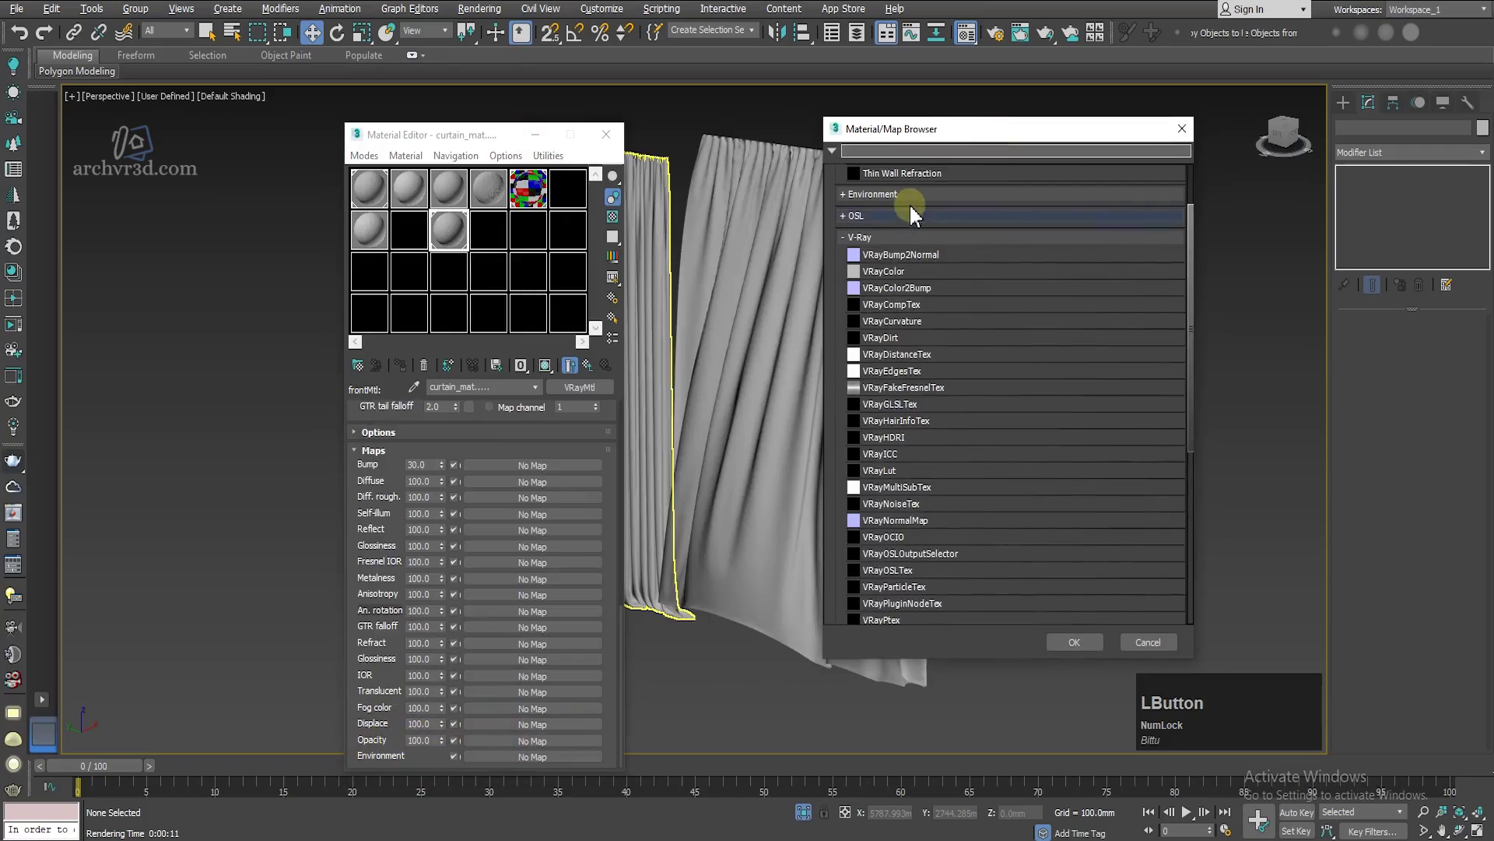
pyautogui.write('fak')
pyautogui.press('BackSpace')
pyautogui.click(867, 177)
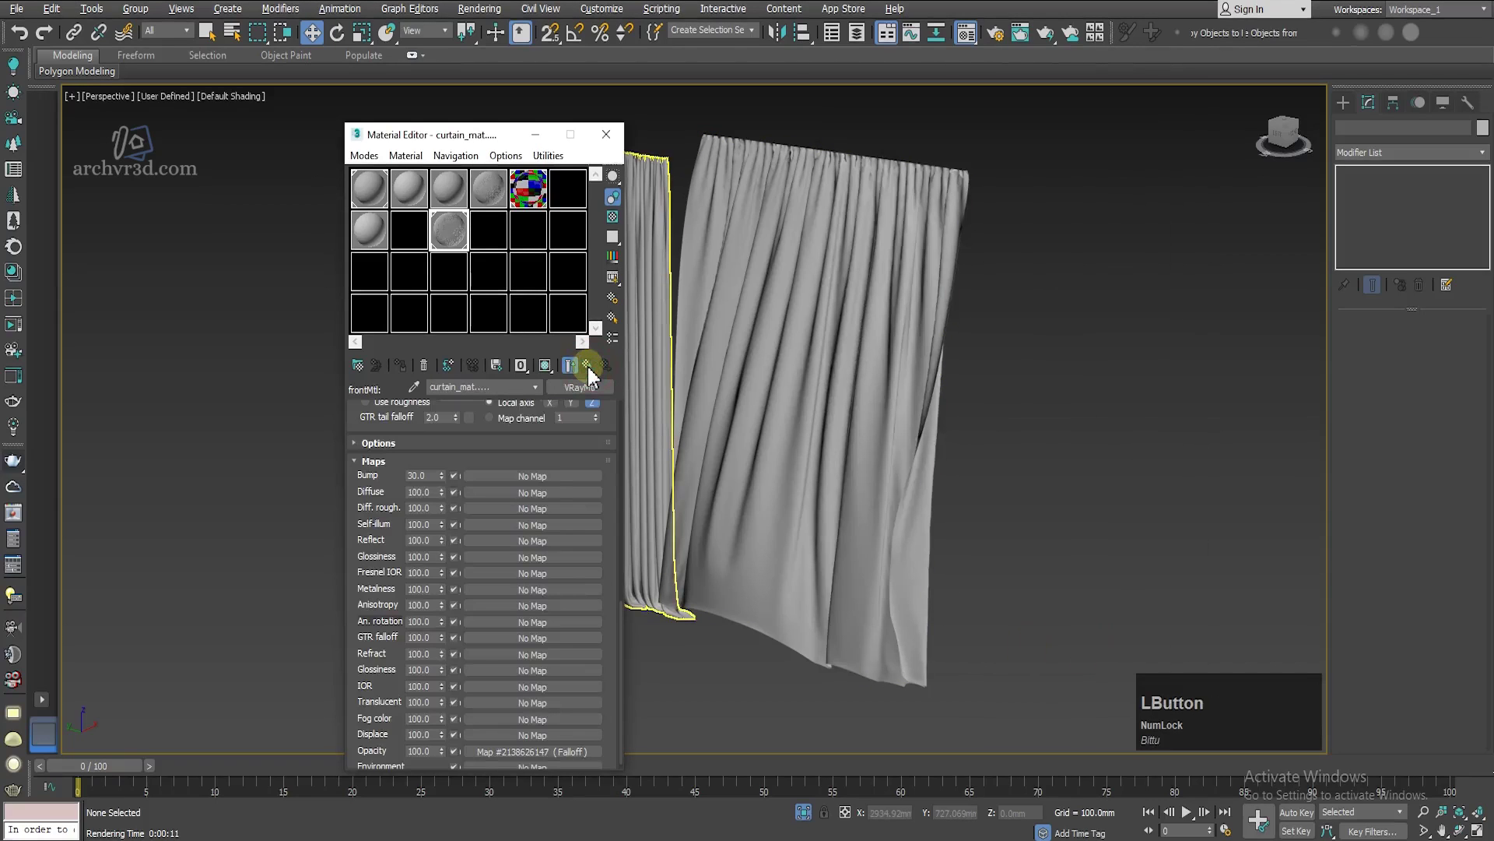
# Step: Magnify the curtain_mat sample sphere preview to inspect the new map
pyautogui.click(624, 653)
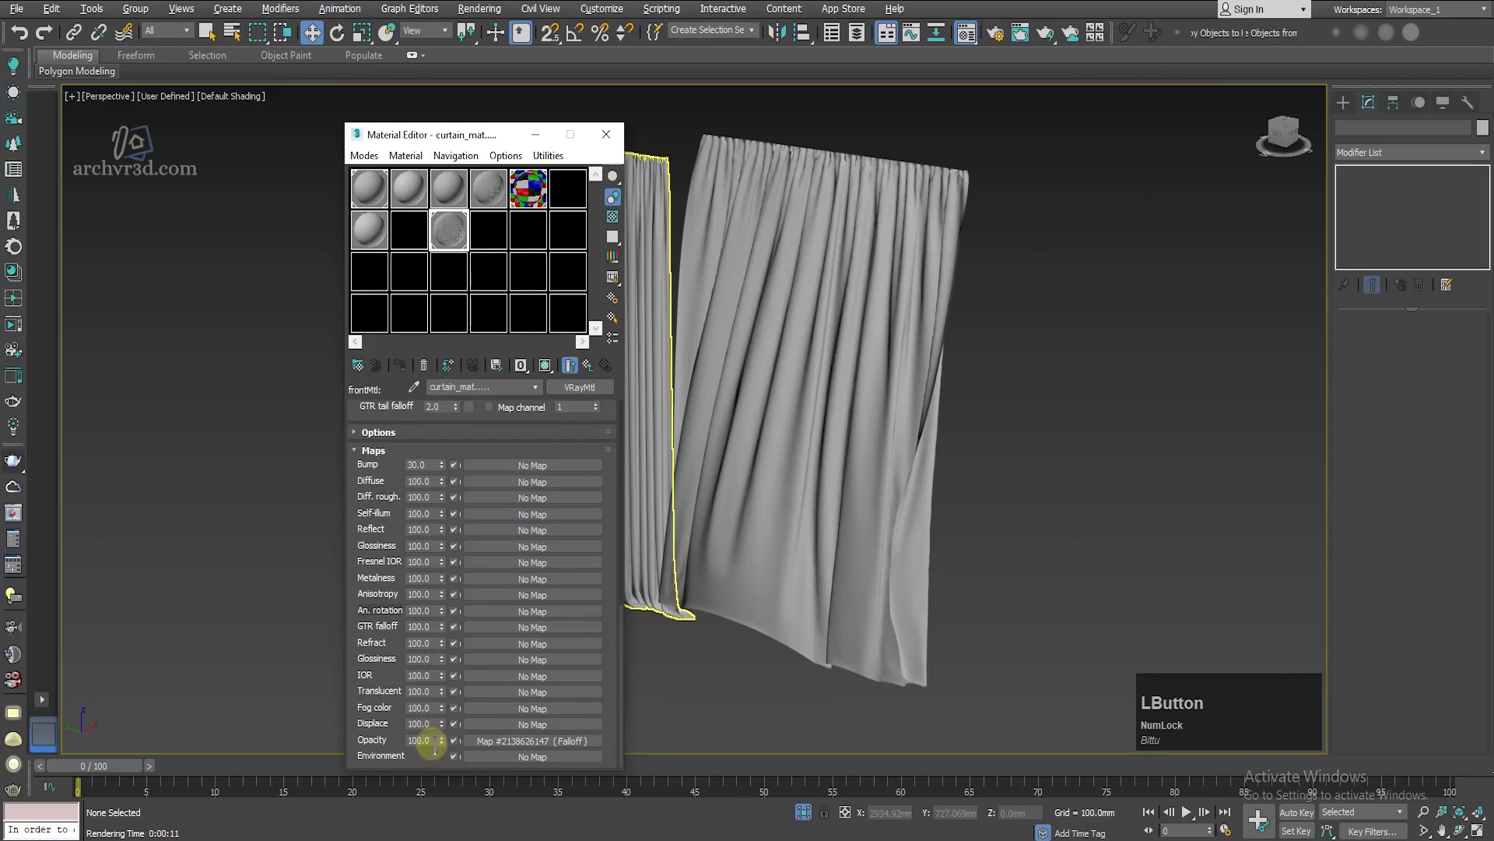
pyautogui.press('KP_5')
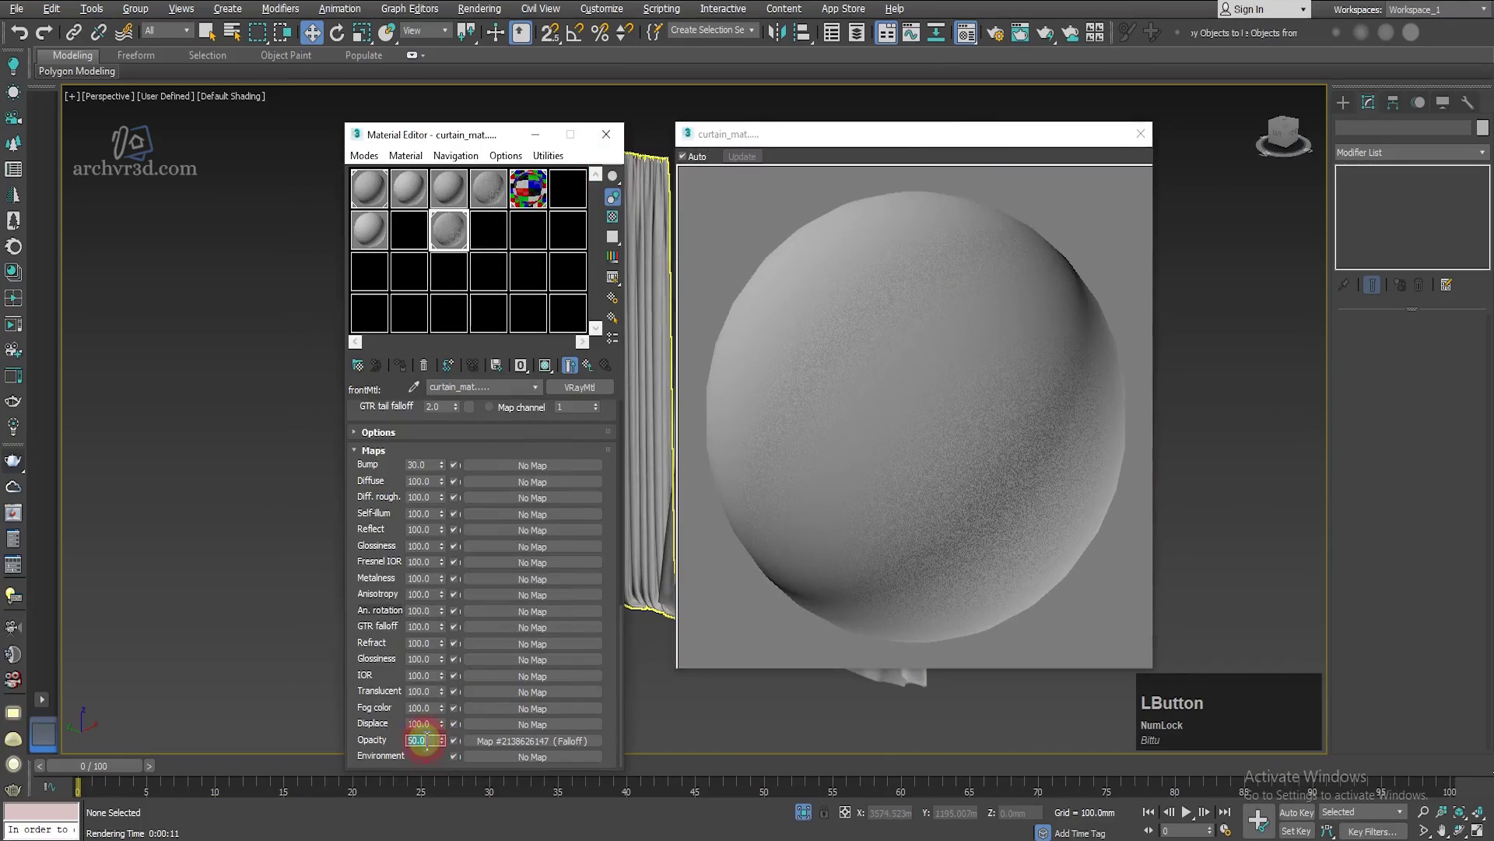
# Step: Show curtain_mat's sample over a checkered background, then close the magnified preview window
pyautogui.press('KP_1')
pyautogui.press('KP_Enter')
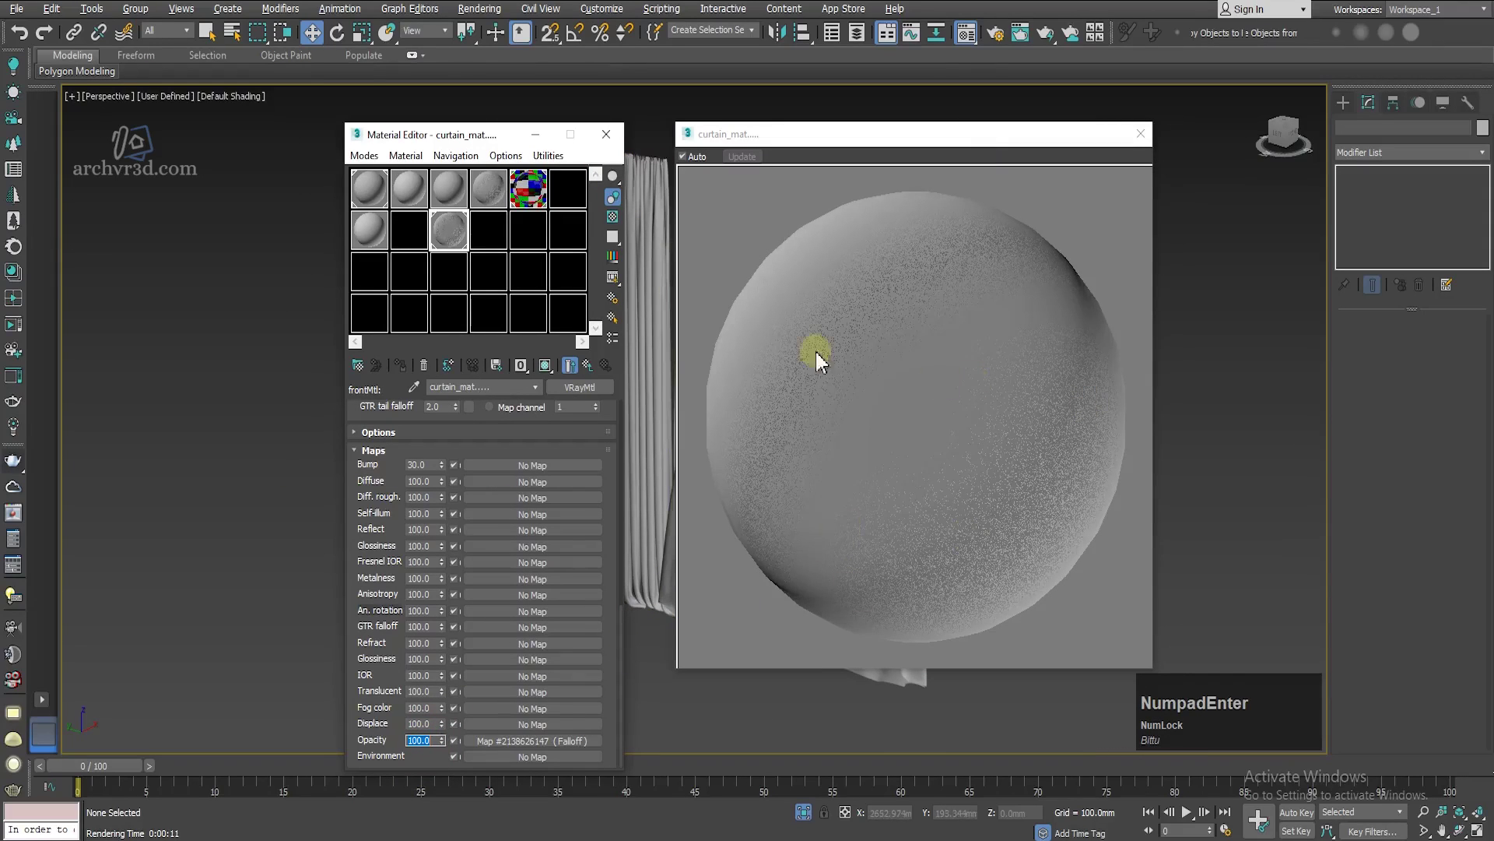
pyautogui.click(615, 229)
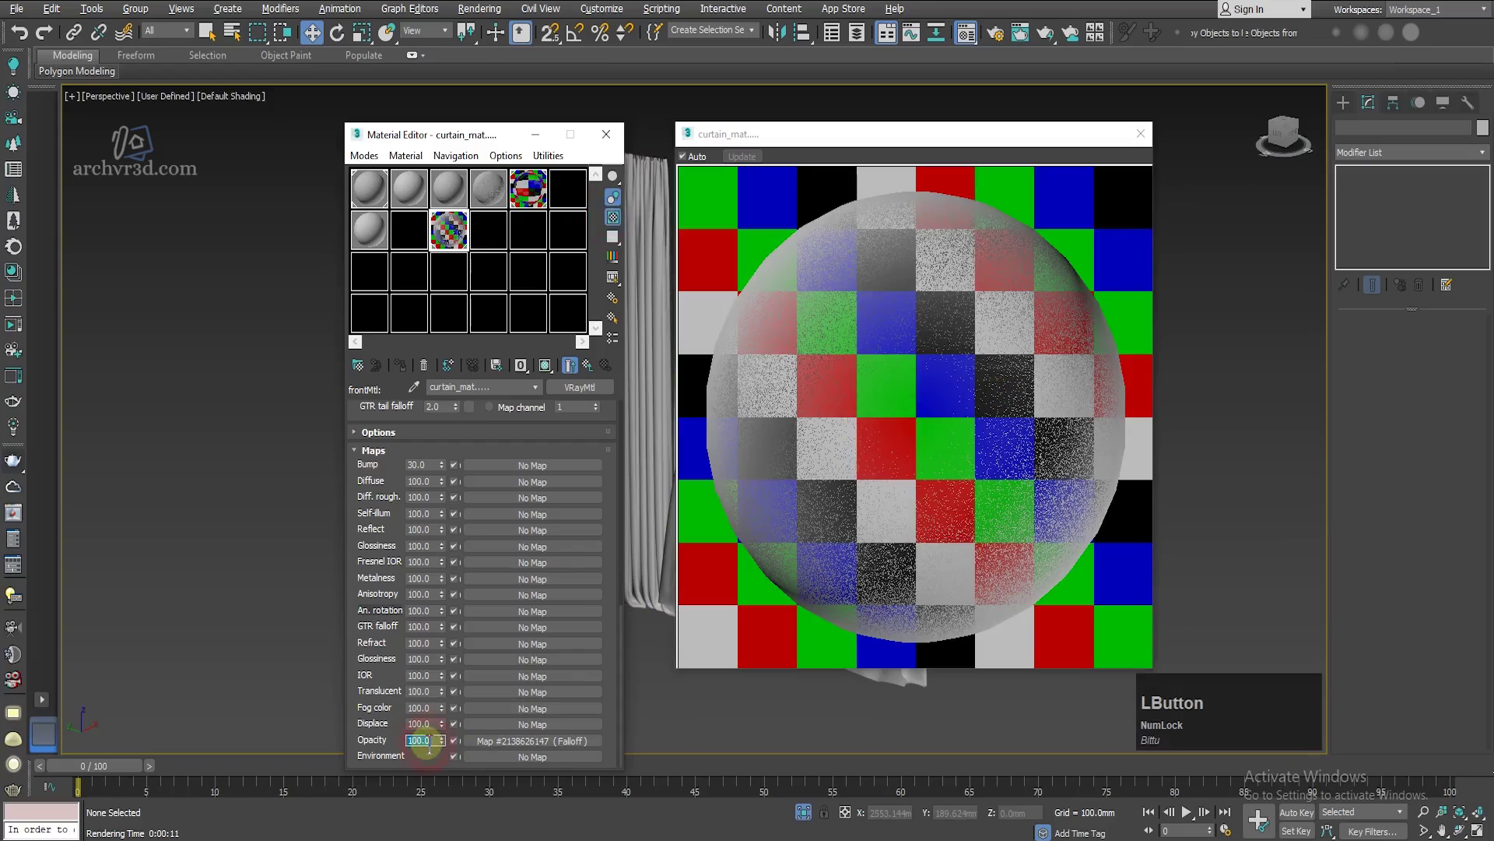
pyautogui.press('KP_5')
pyautogui.press('KP_Enter')
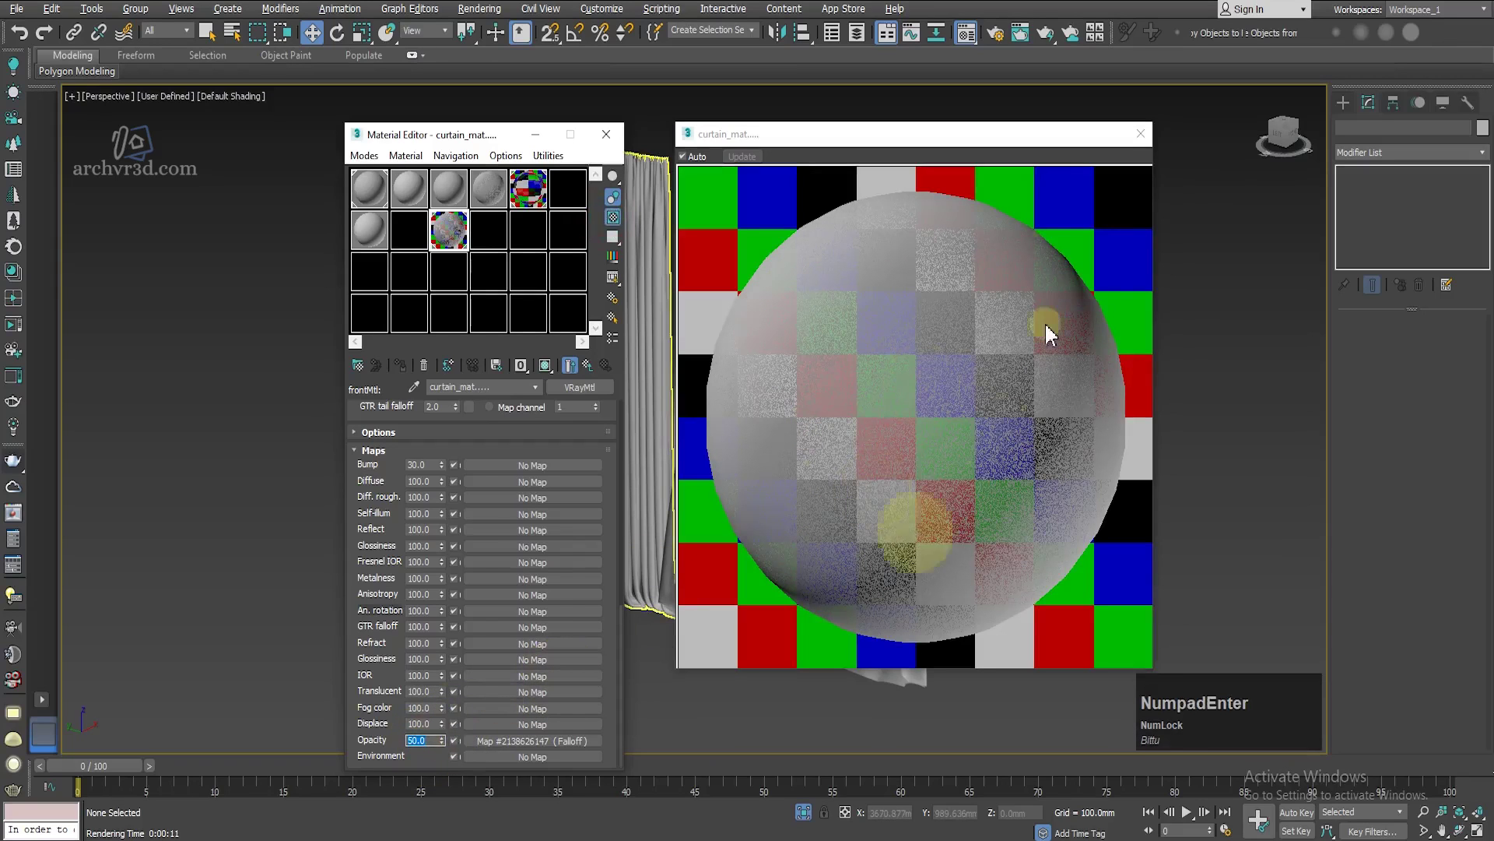
pyautogui.click(1142, 140)
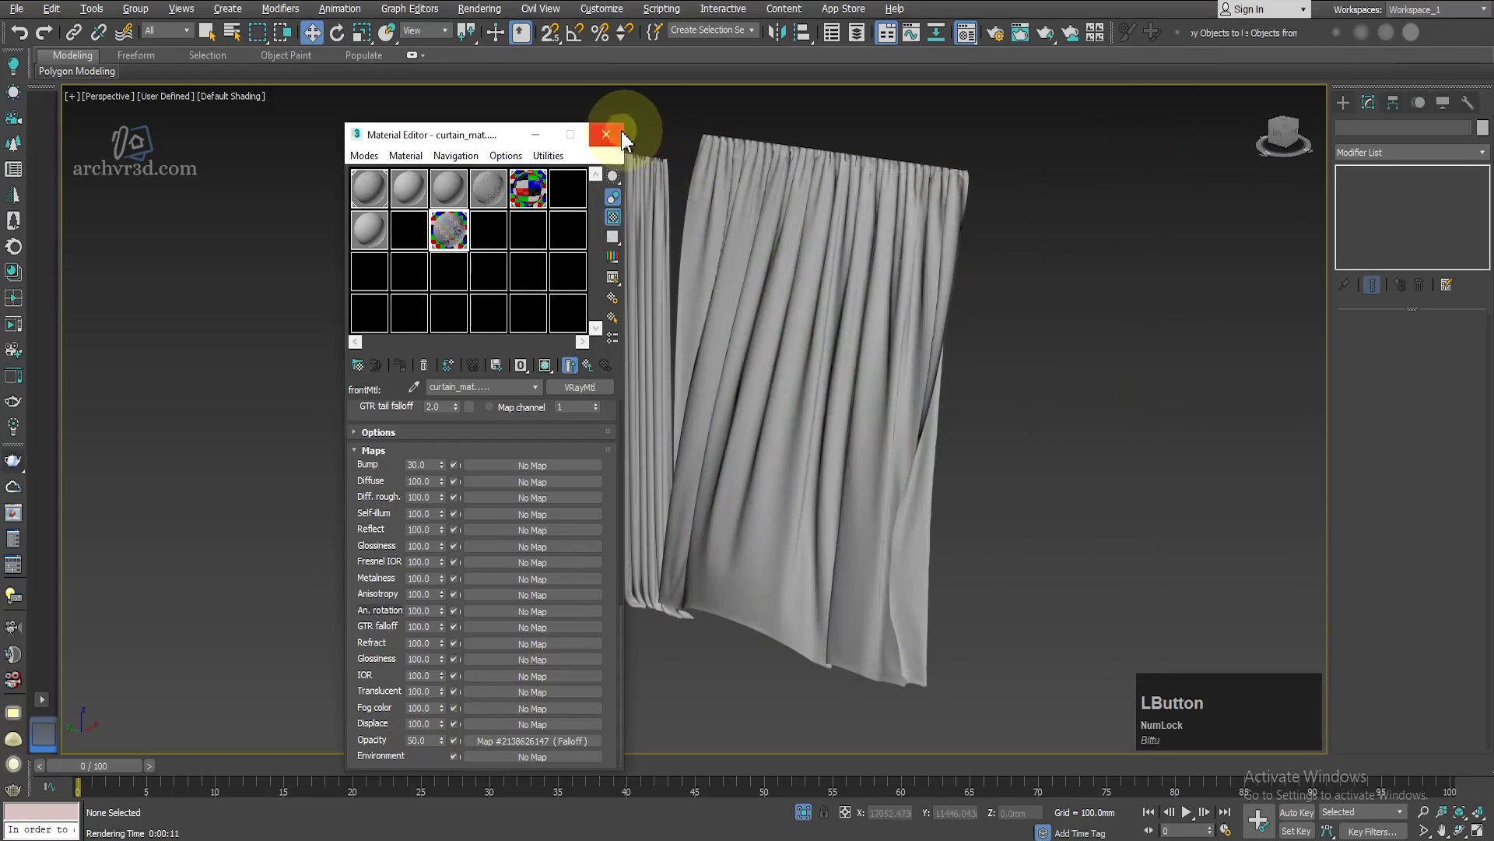
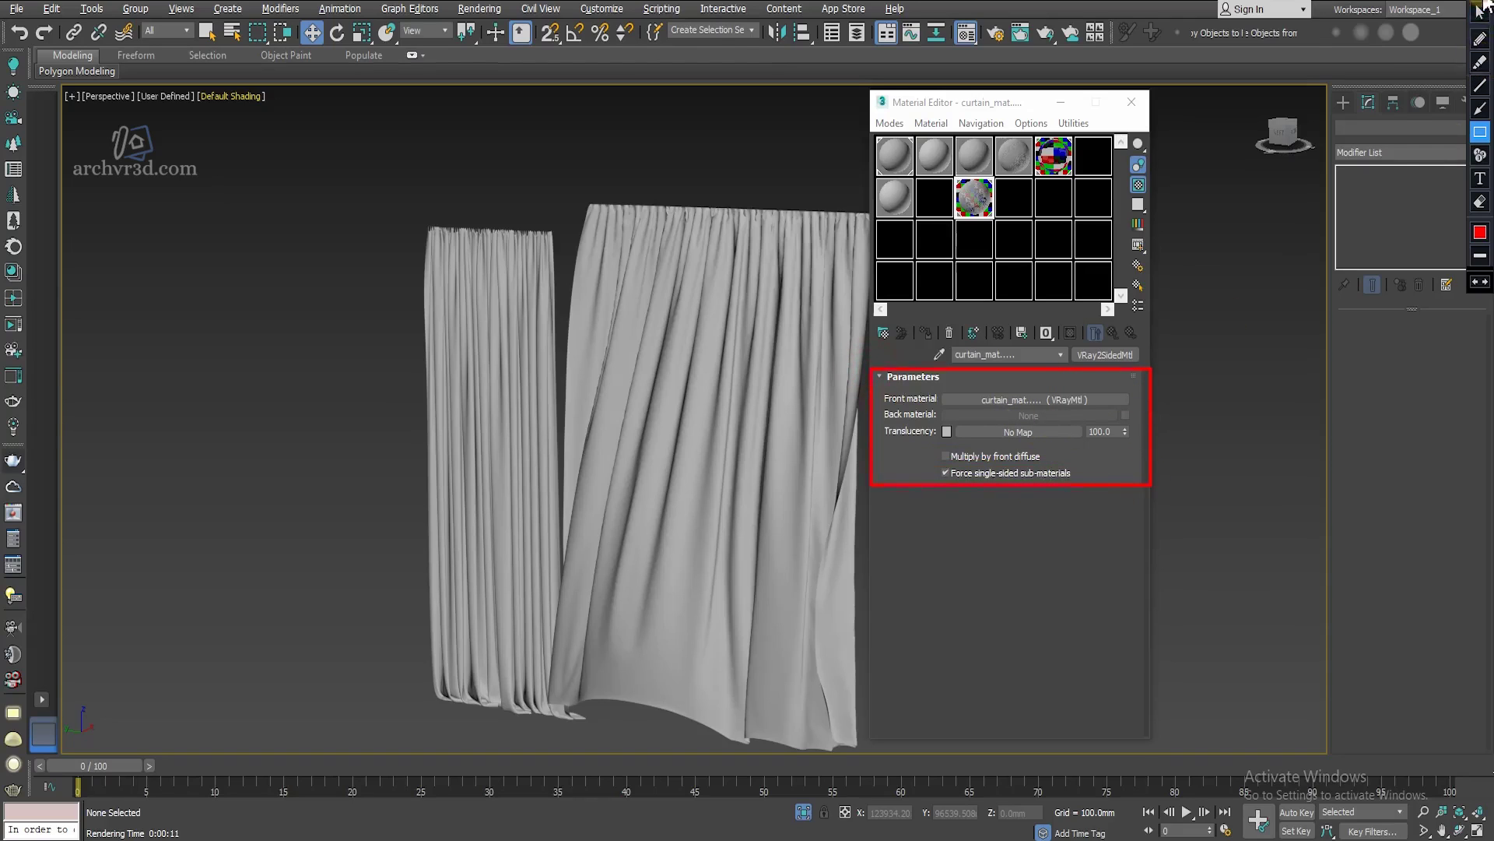
# Step: Close the Material Editor, end isolation and return the viewport to the VRayCam001 kitchen view
pyautogui.click(1140, 105)
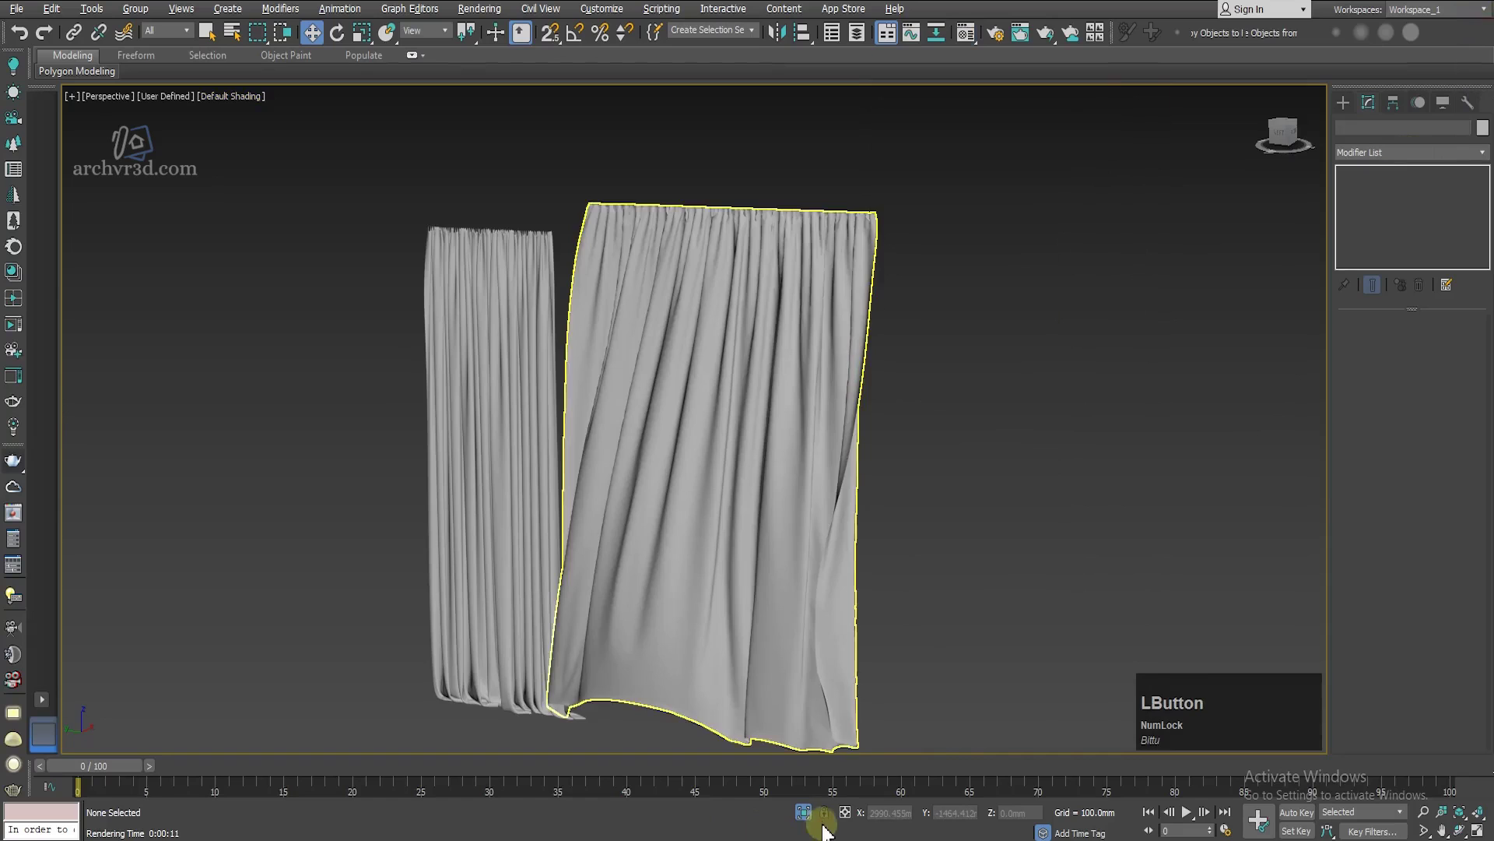
pyautogui.scroll(-3)
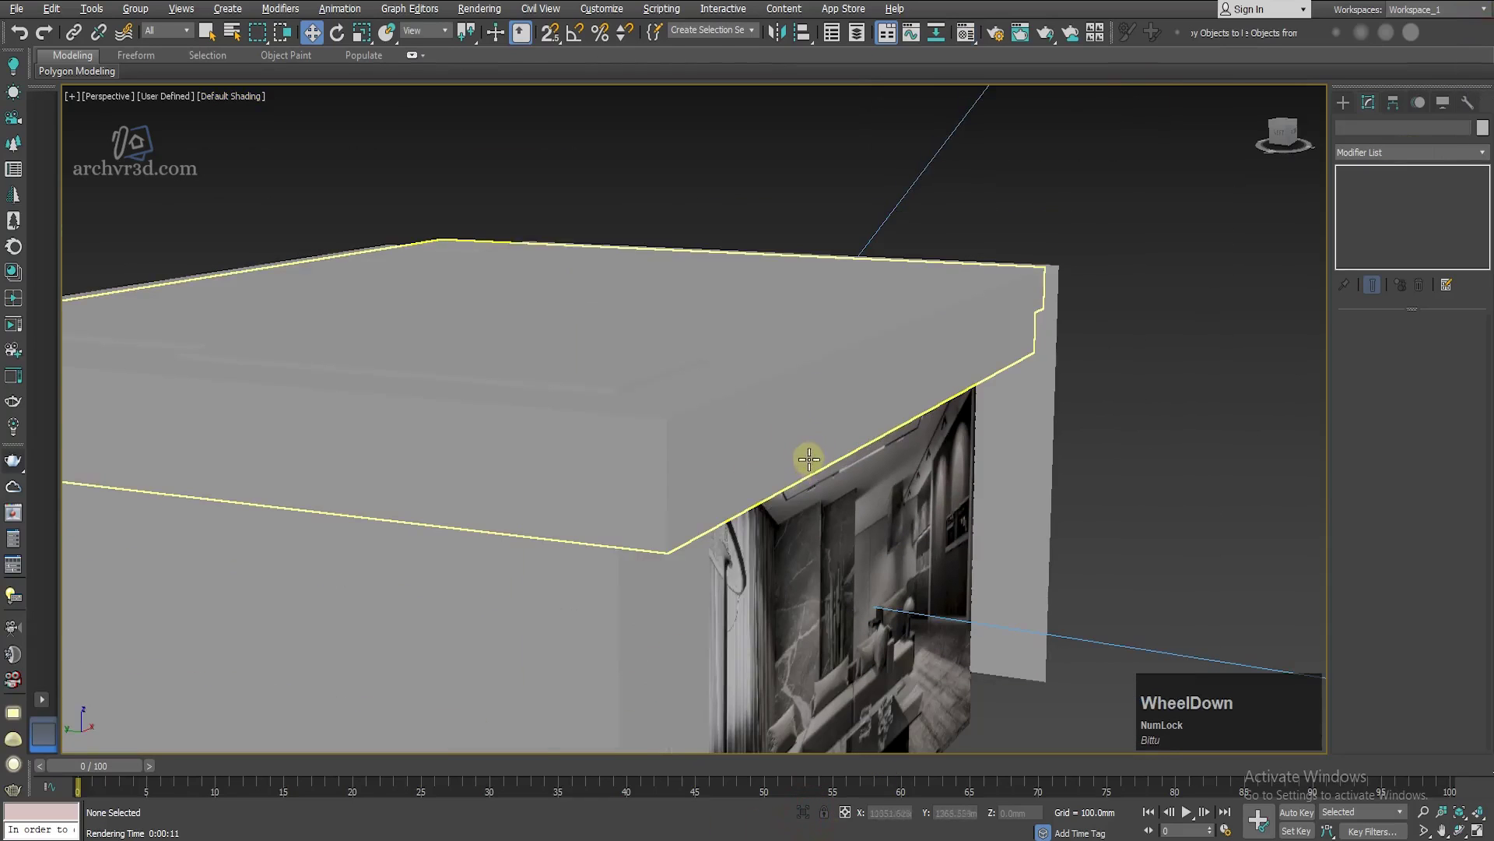
pyautogui.press('c')
pyautogui.press('shift+f')
pyautogui.click(19, 603)
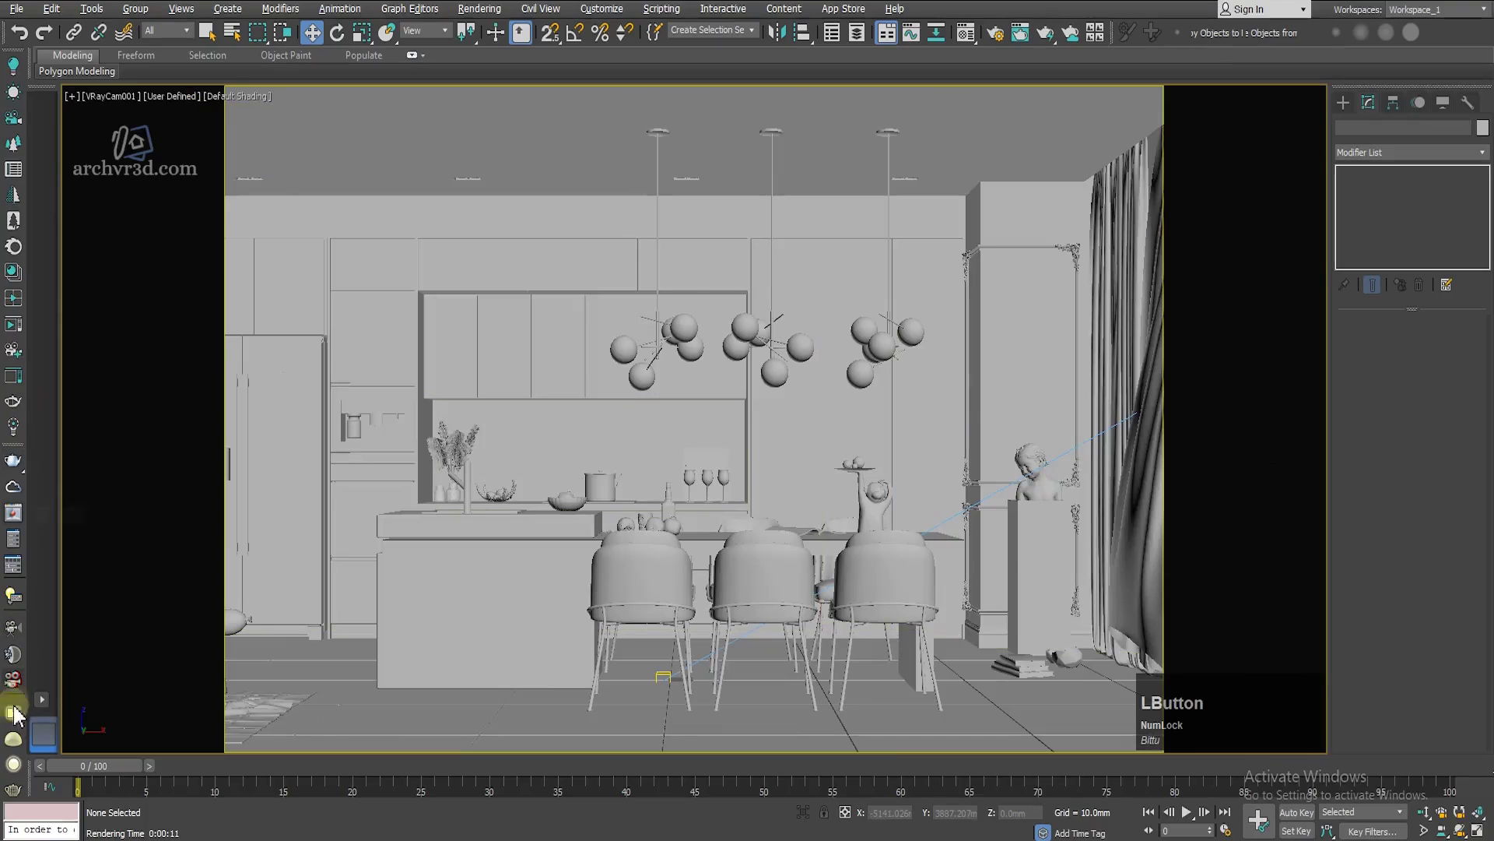
# Step: Close the V-Ray Frame Buffer to return to the scene viewport
pyautogui.click(18, 516)
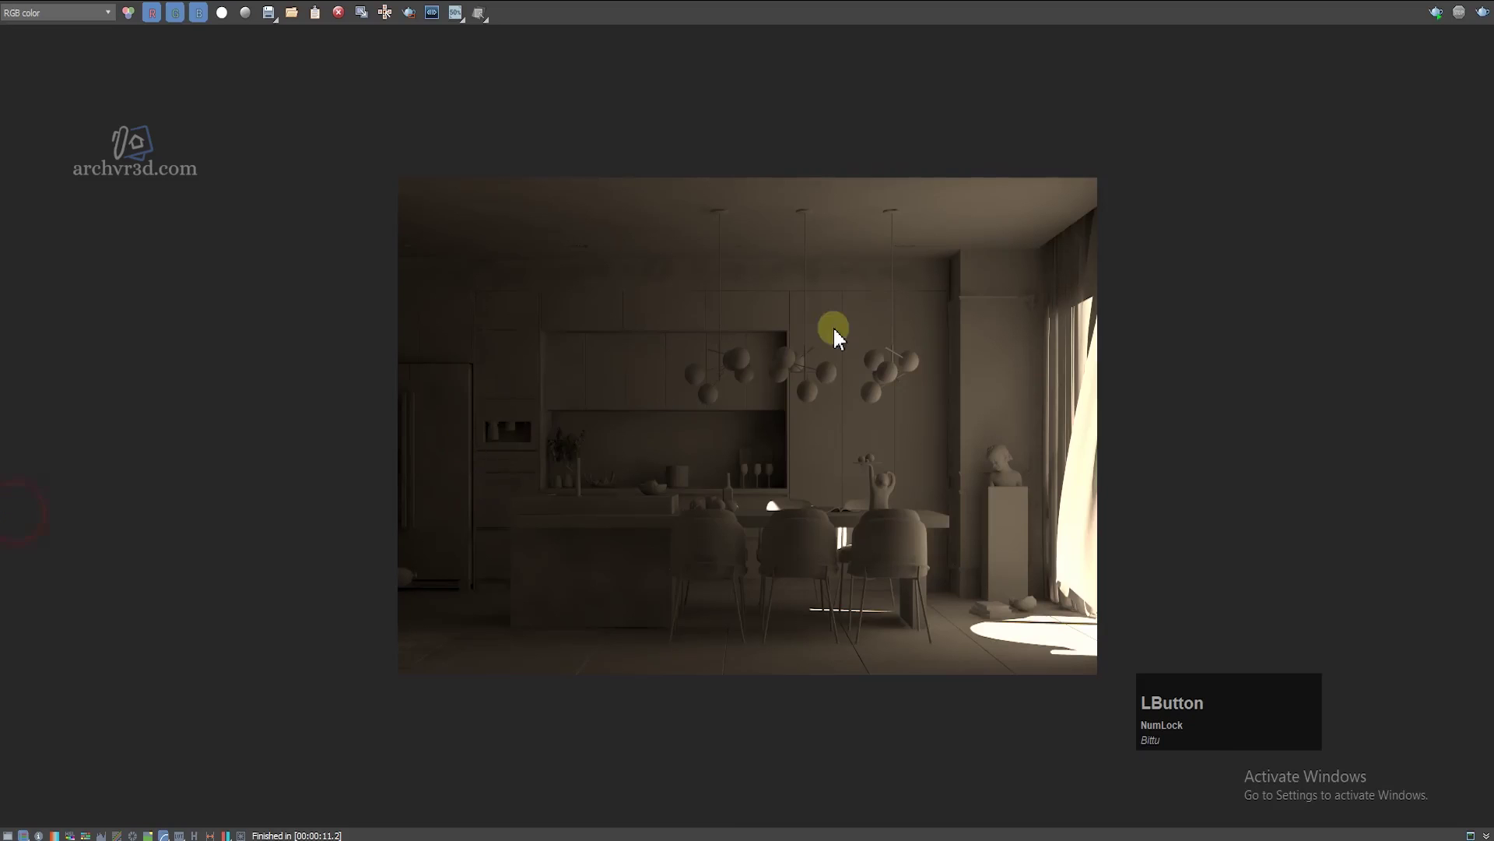
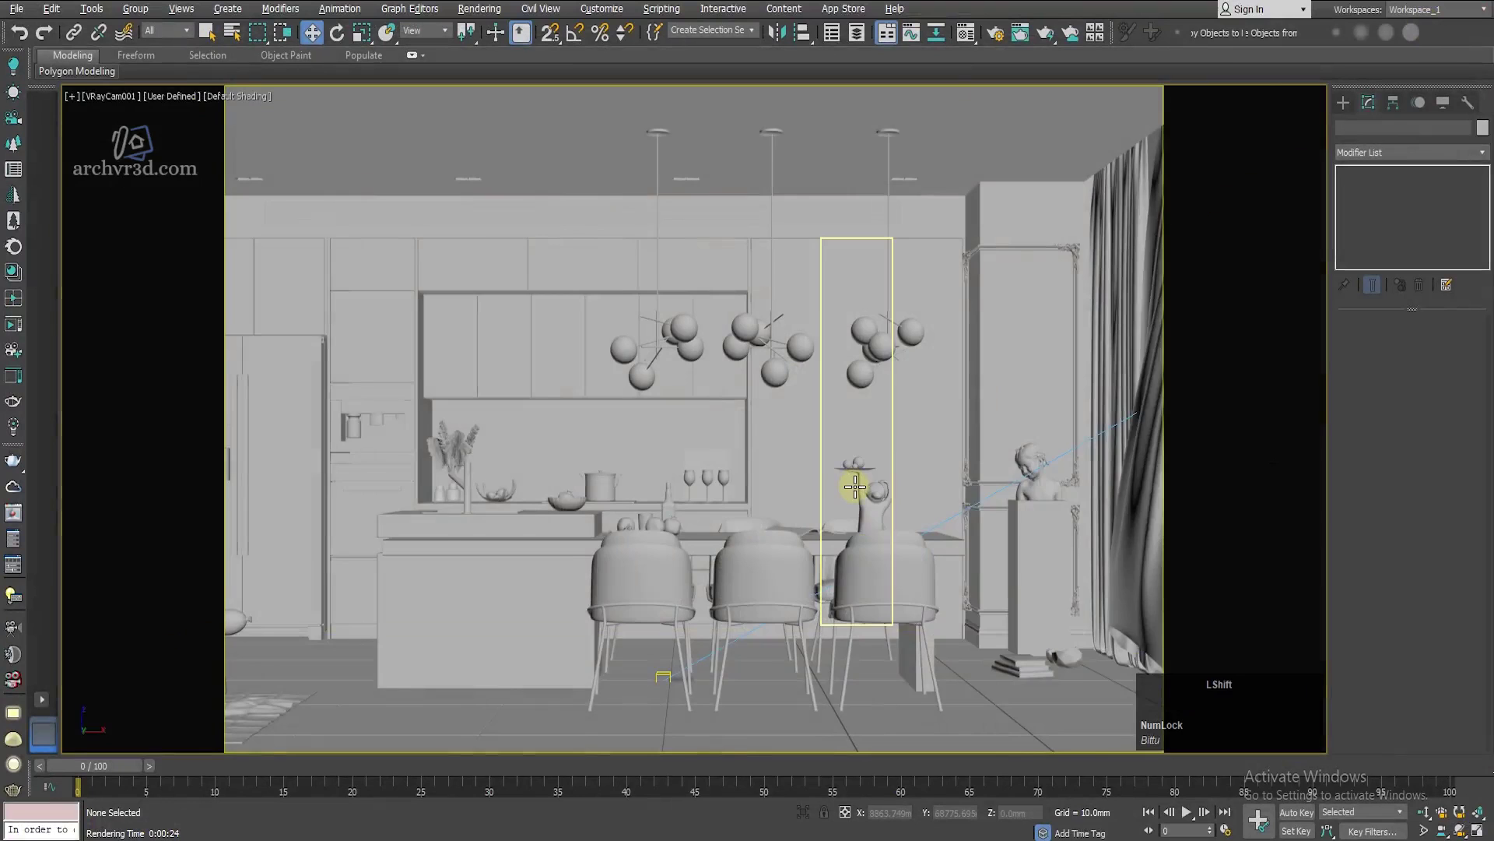
# Step: Select VRaySun001 and raise its size multiplier to 5.0 for softer shadows
pyautogui.scroll(-3)
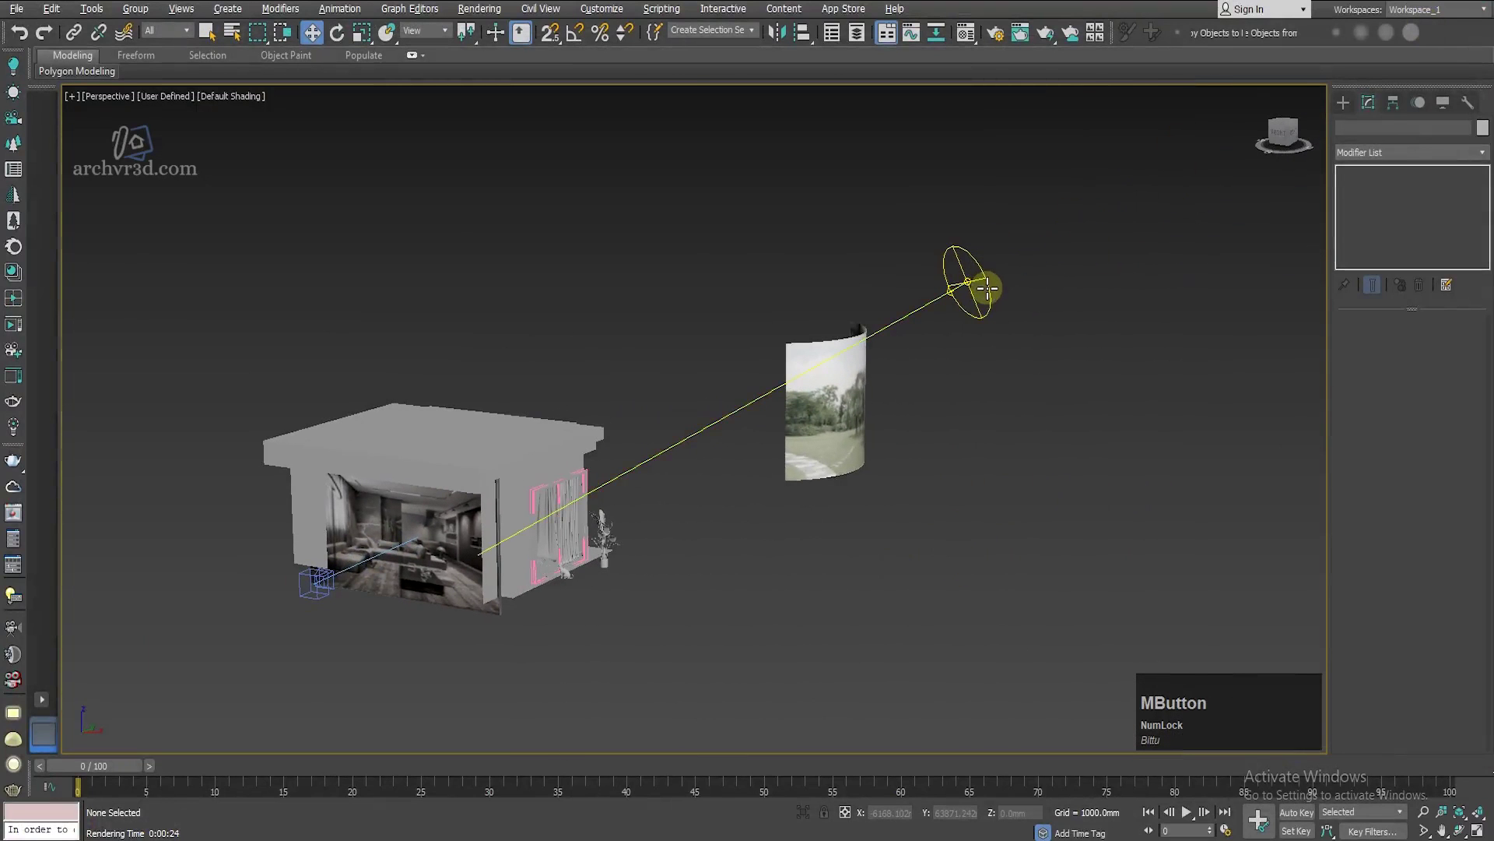
pyautogui.click(987, 285)
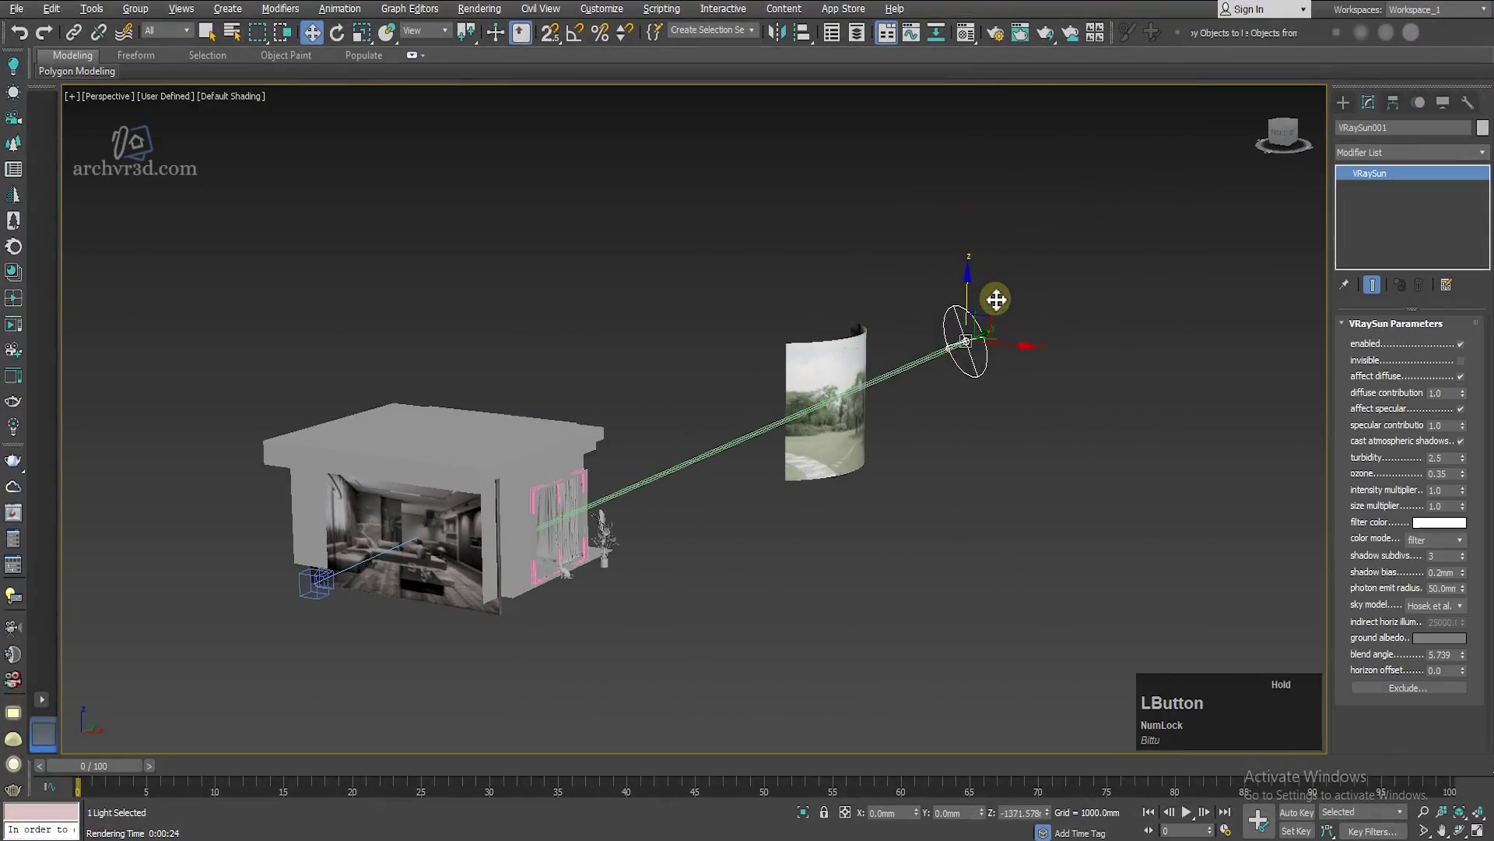
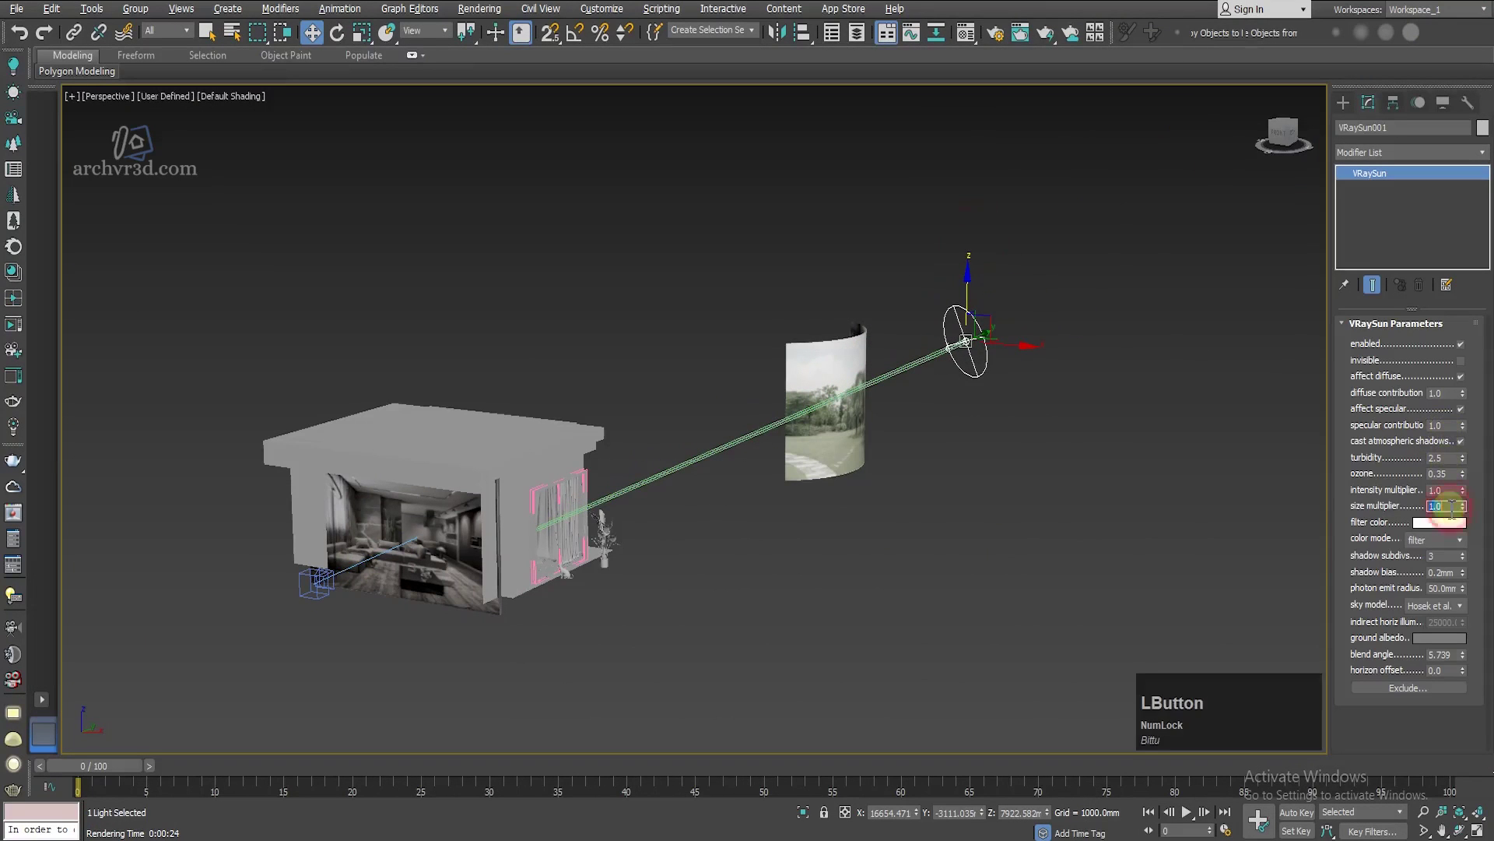
pyautogui.press('KP_5')
pyautogui.press('KP_Enter')
pyautogui.click(1018, 674)
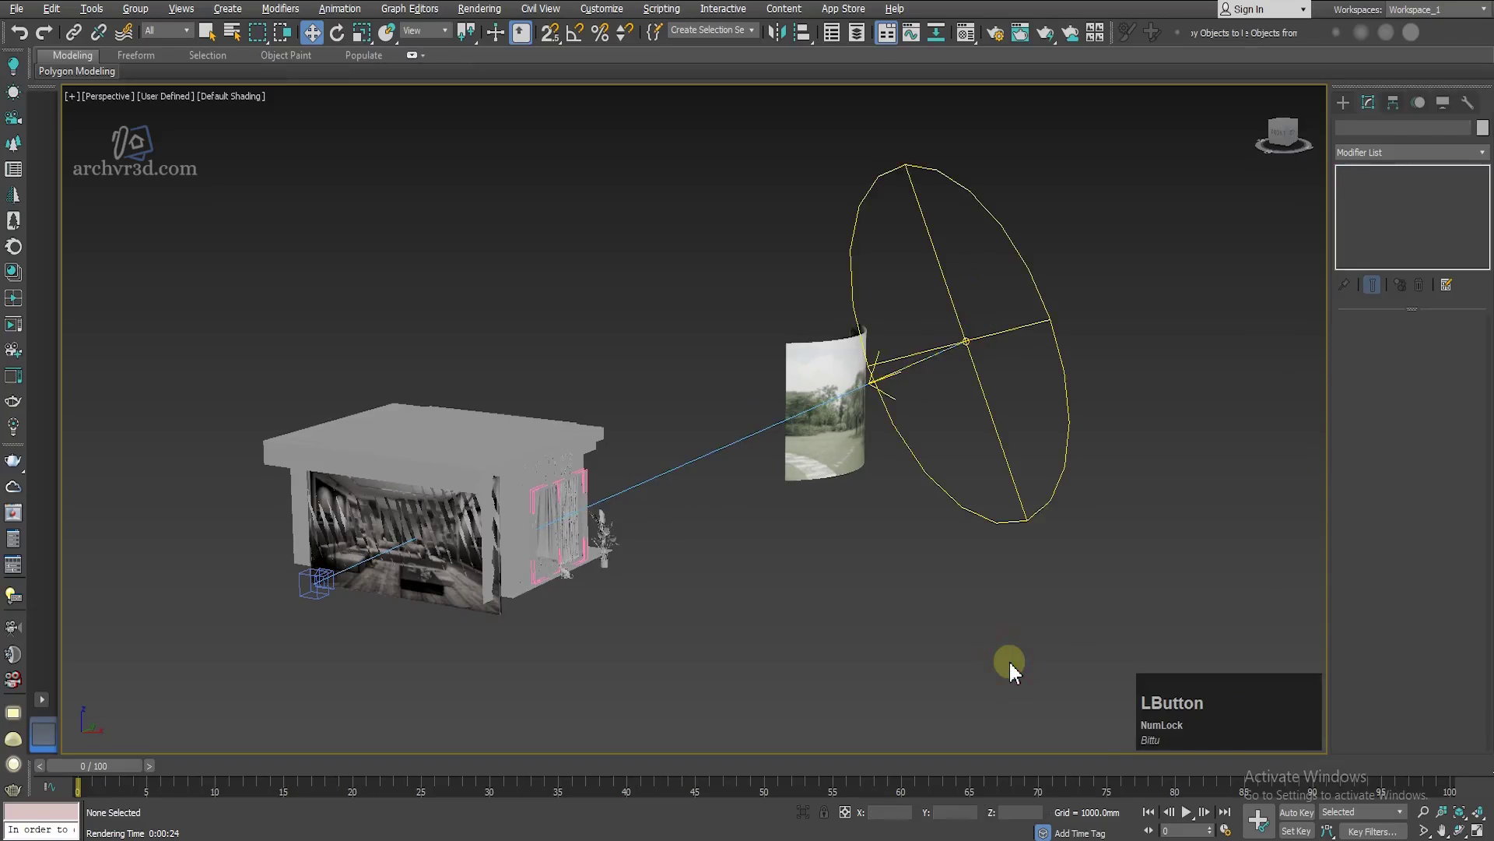
pyautogui.press('c')
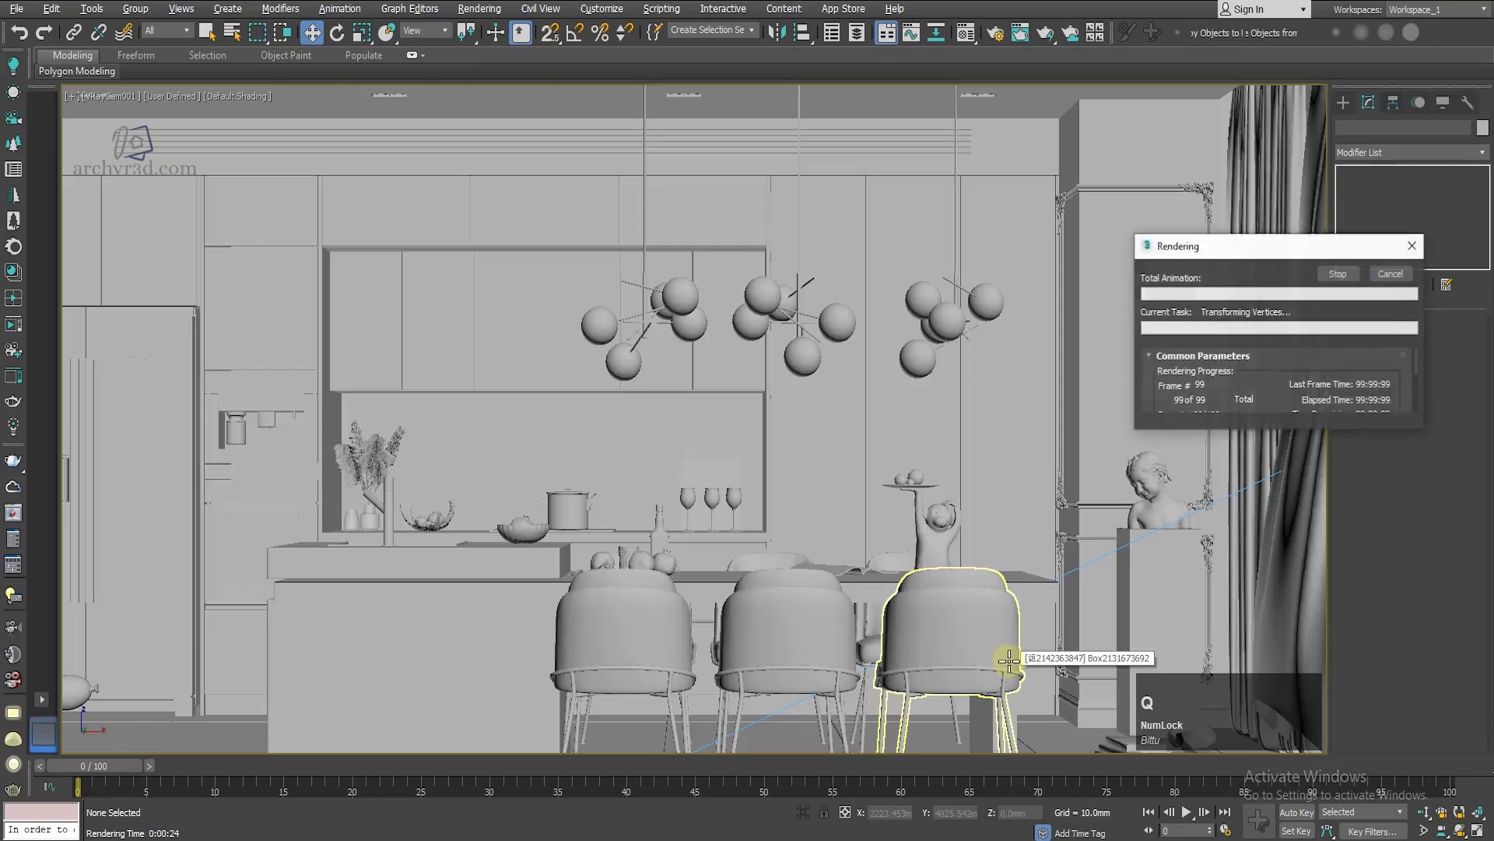
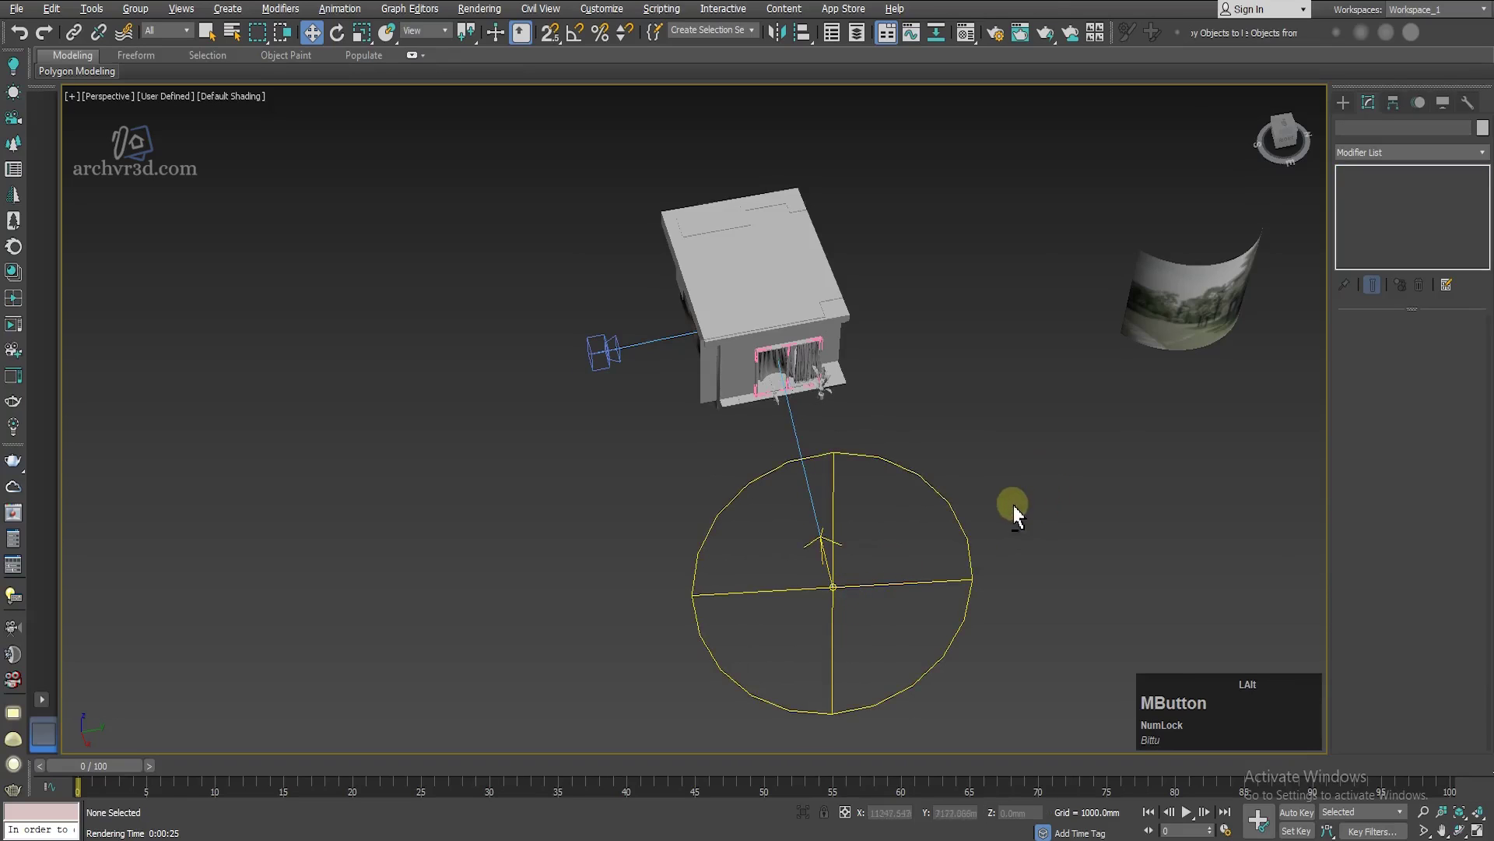
# Step: In Environment and Effects, enable Use Map so DefaultVRaySky becomes the background
pyautogui.press('8')
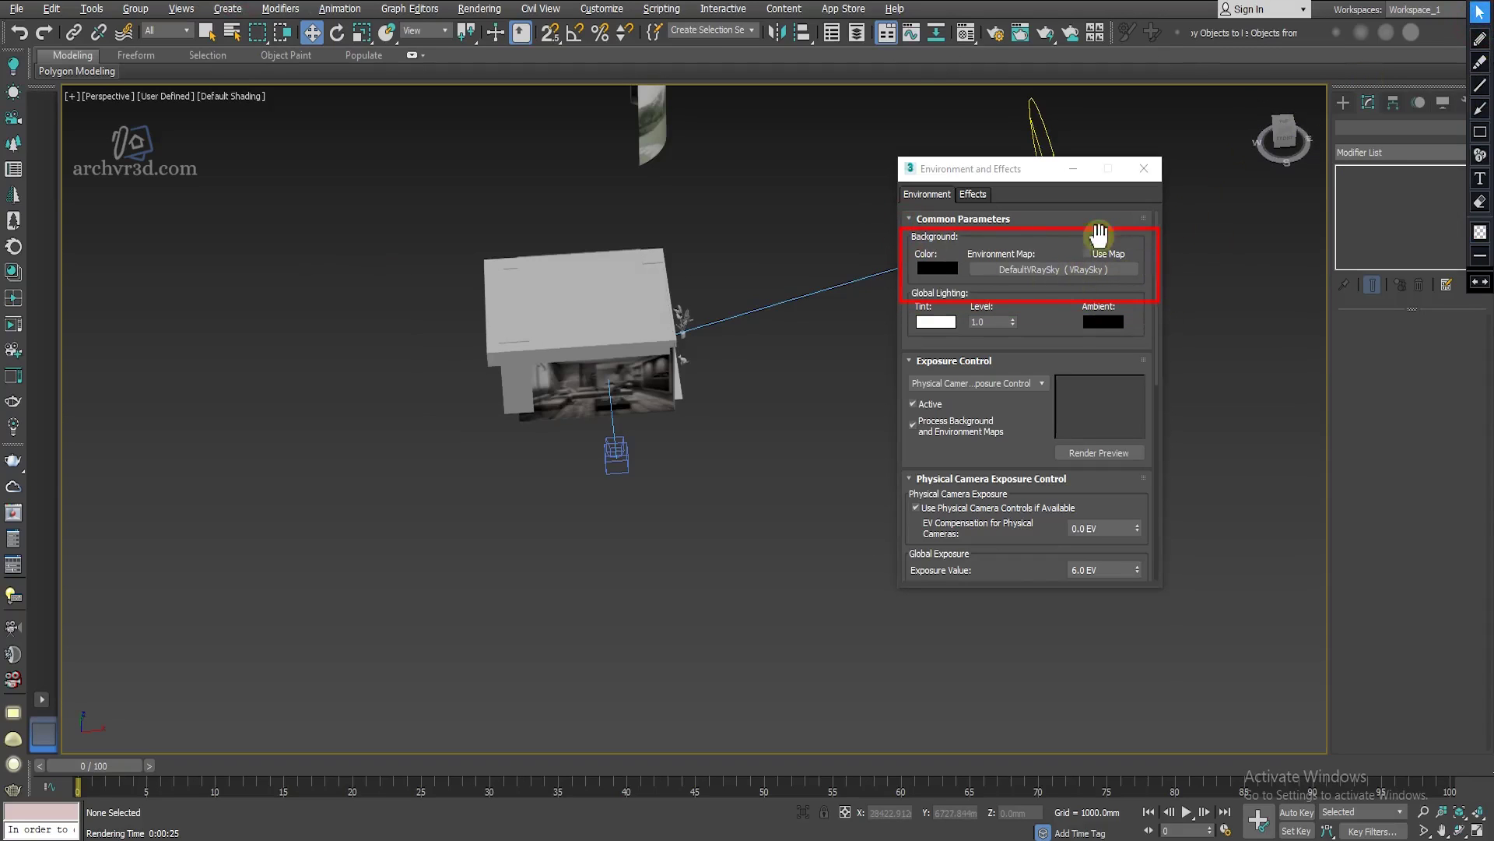
pyautogui.click(1094, 264)
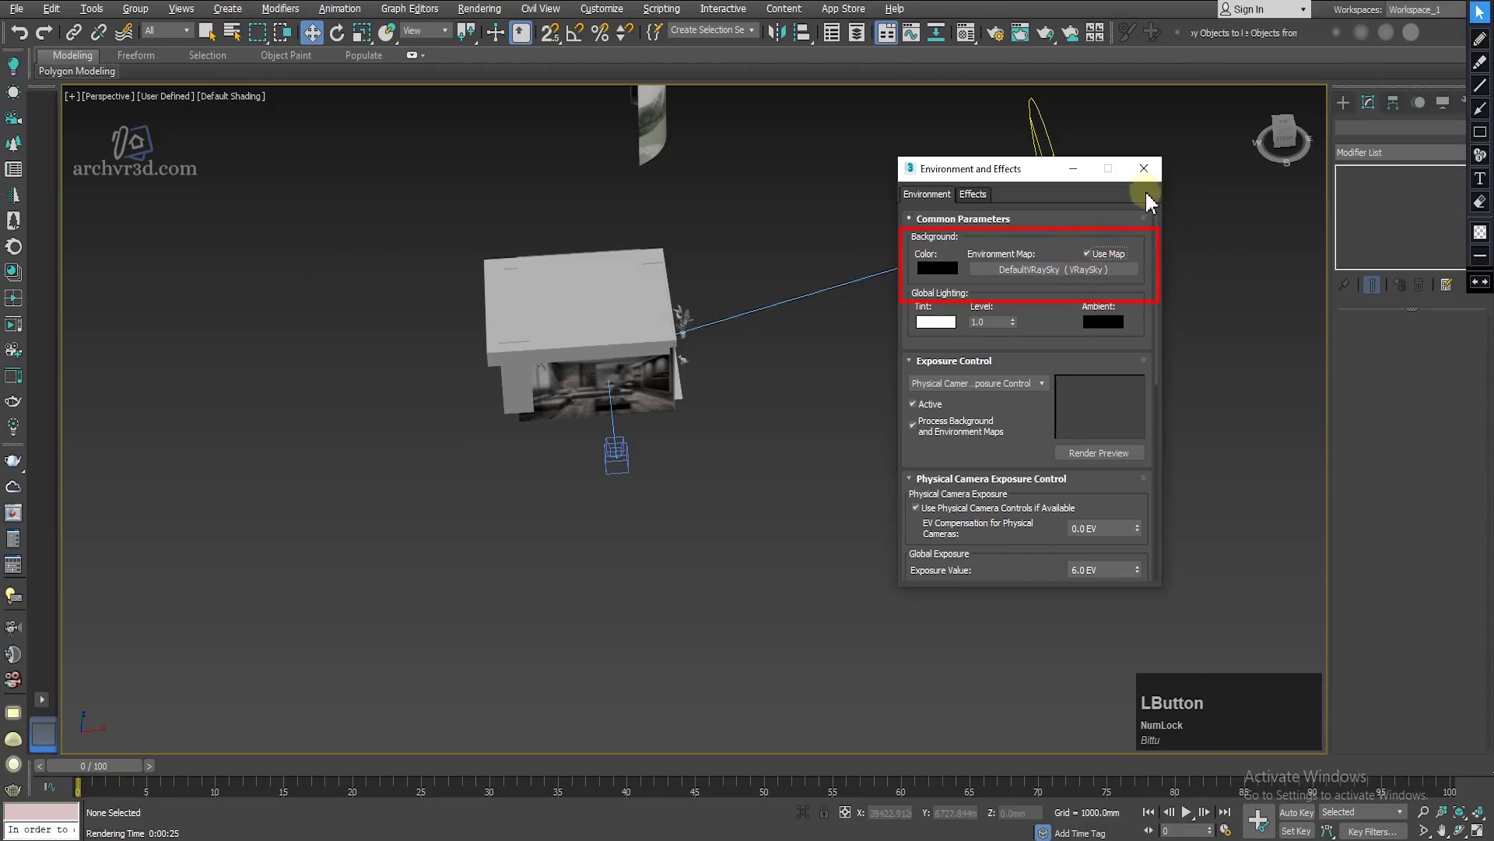
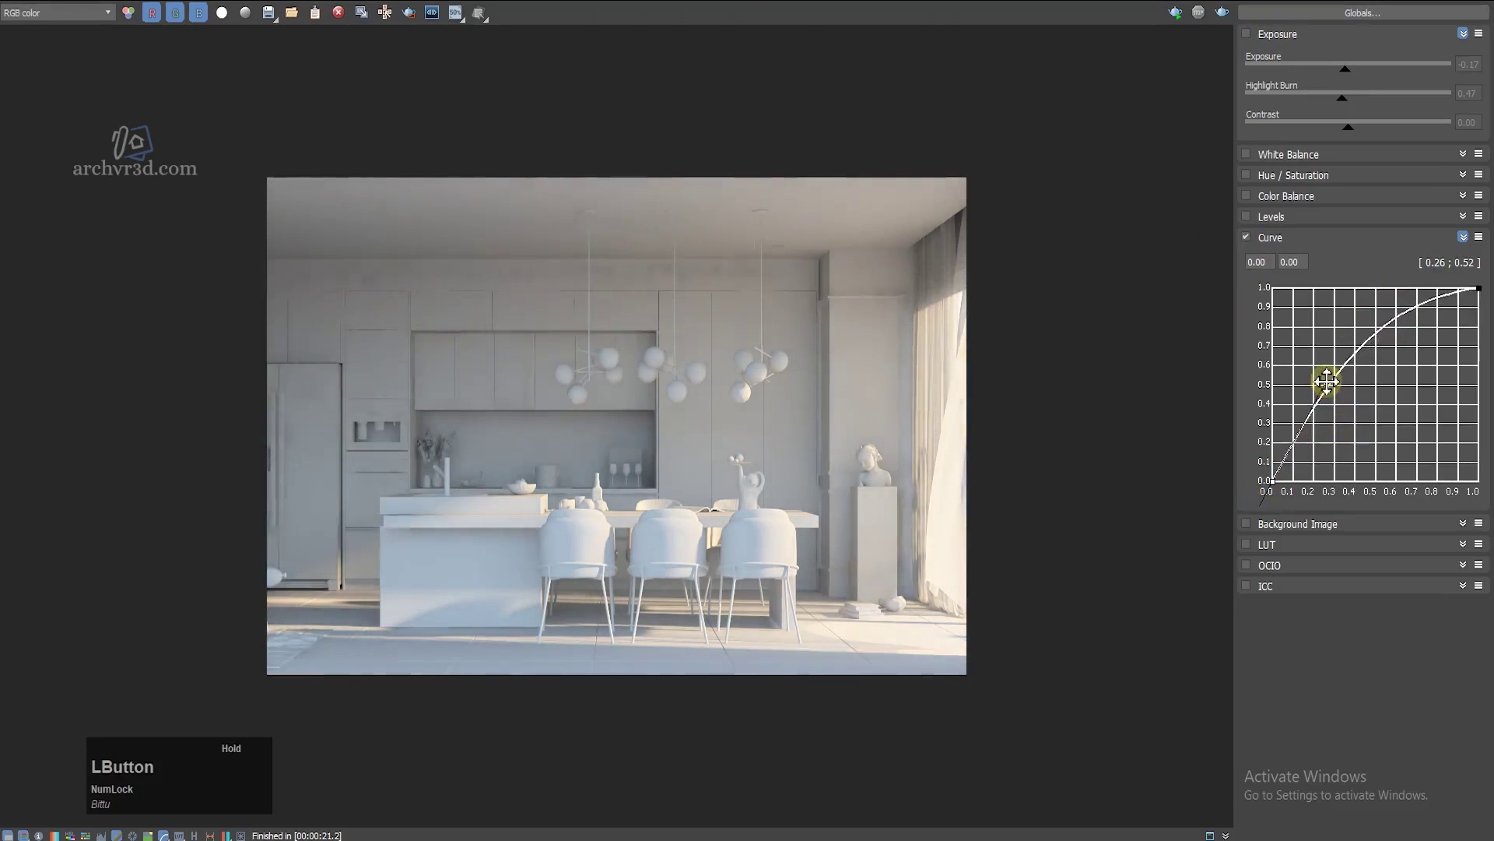
# Step: Zoom the kitchen render in the V-Ray frame buffer while adjusting its tone curve
pyautogui.scroll(3)
pyautogui.scroll(-3)
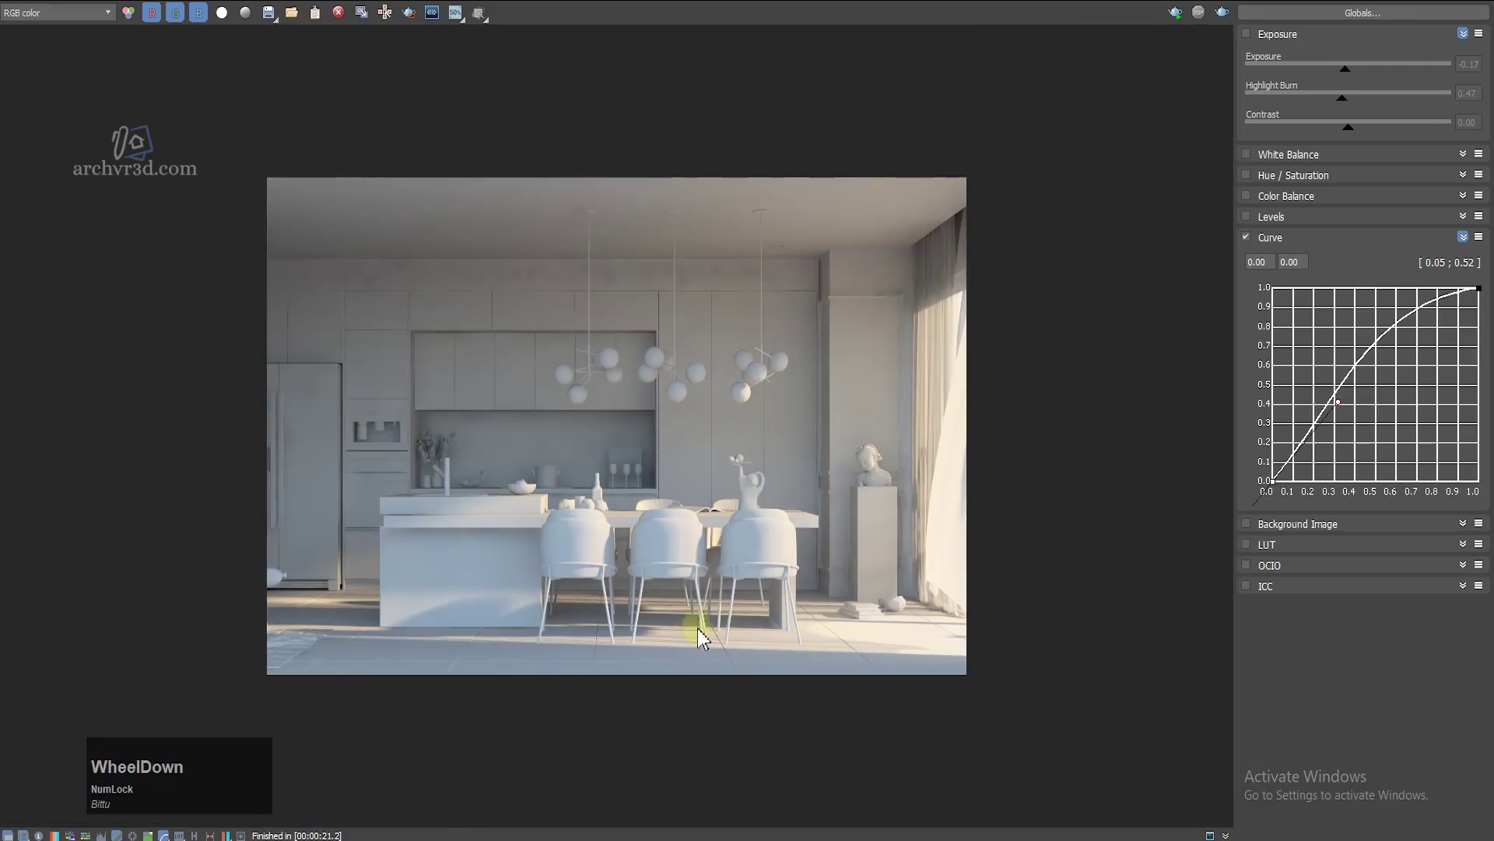
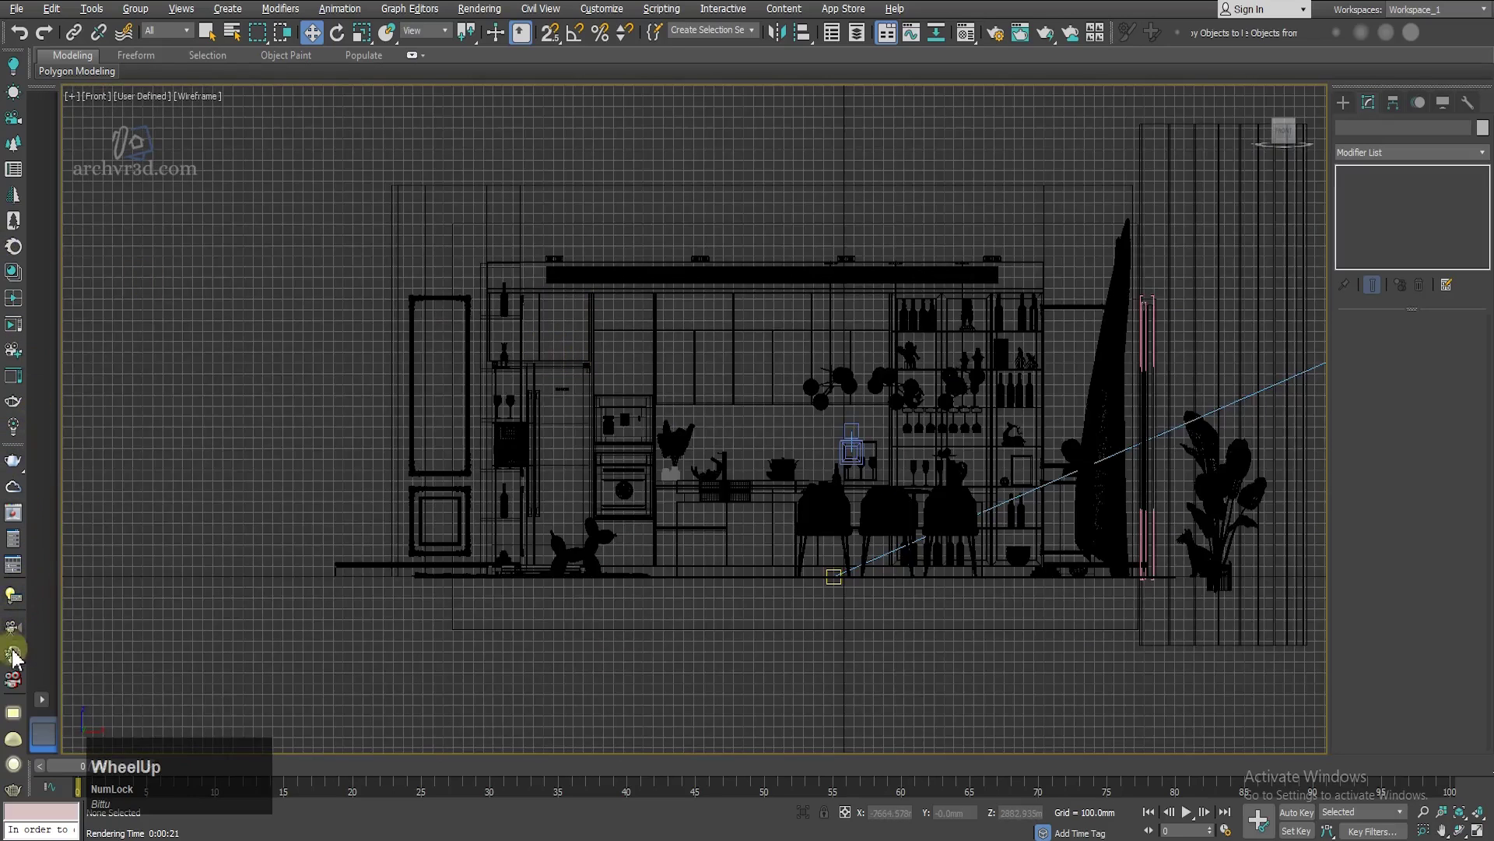
# Step: Draw a new VRayLight plane in the Front view beside the tall cabinet
pyautogui.click(18, 715)
pyautogui.scroll(3)
pyautogui.click(545, 337)
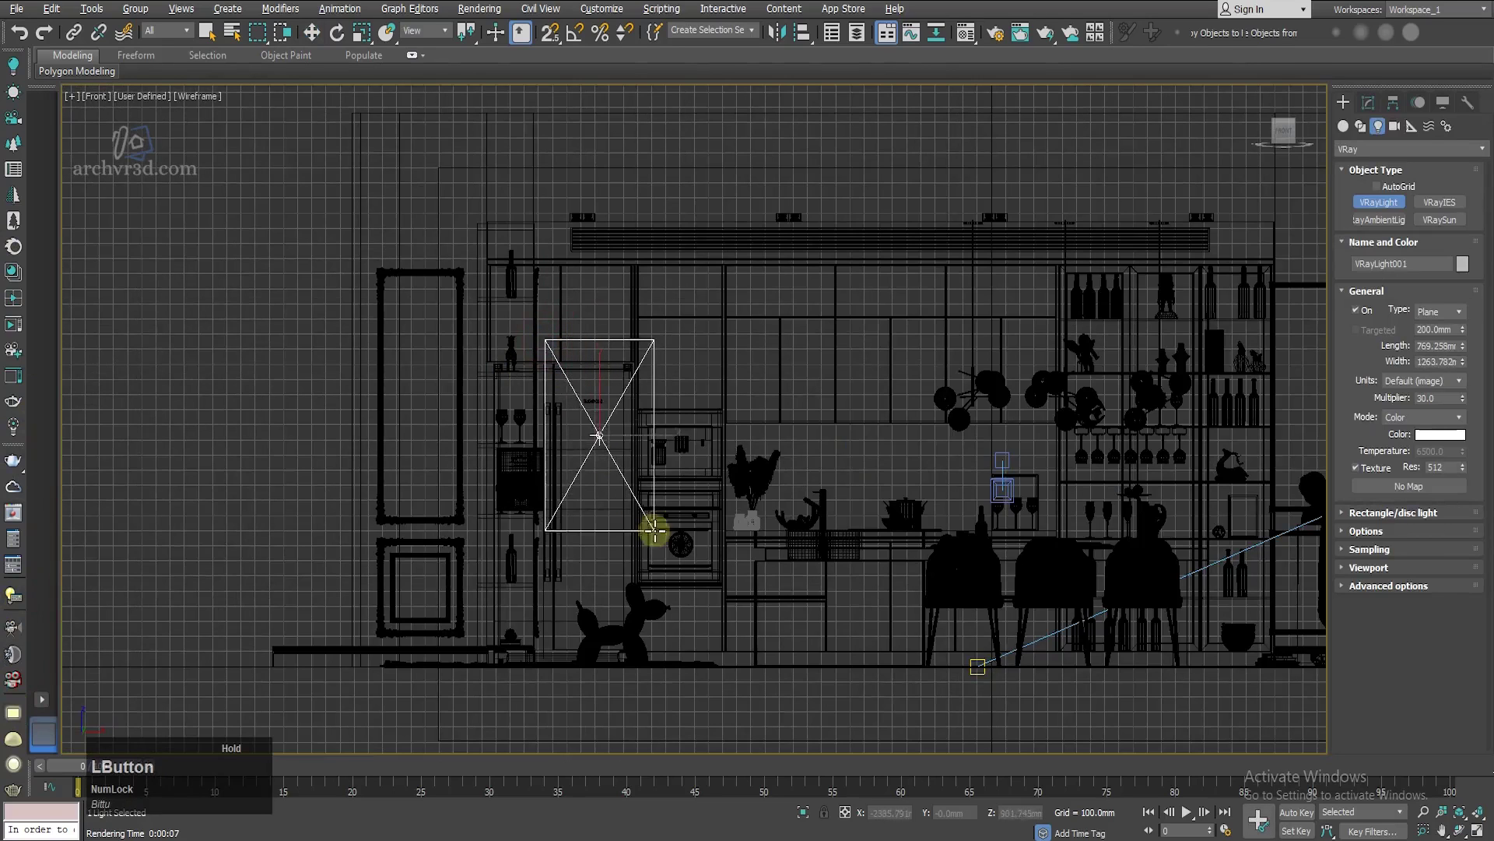
pyautogui.press('w')
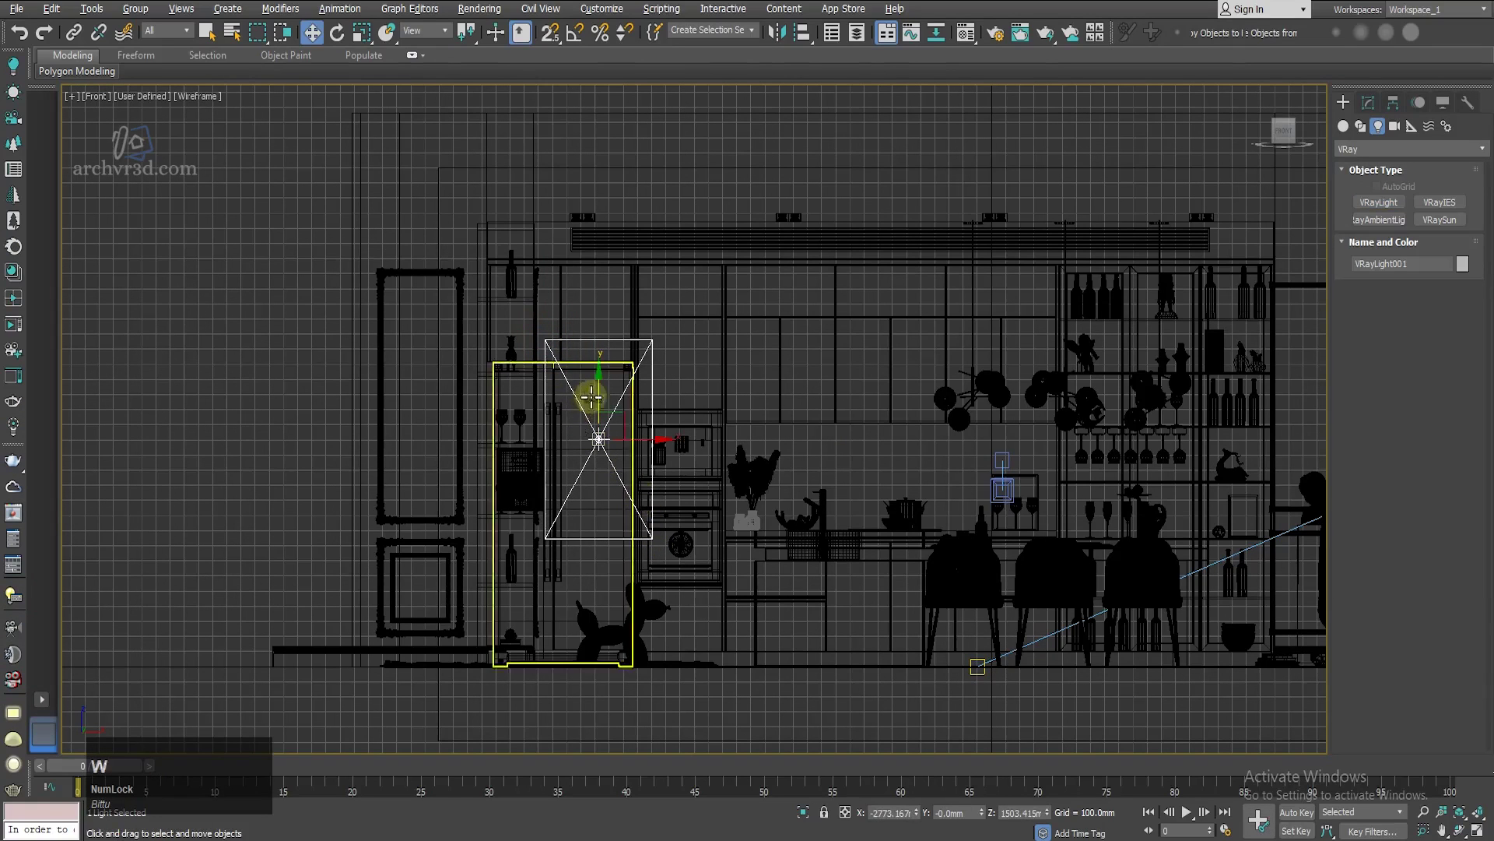
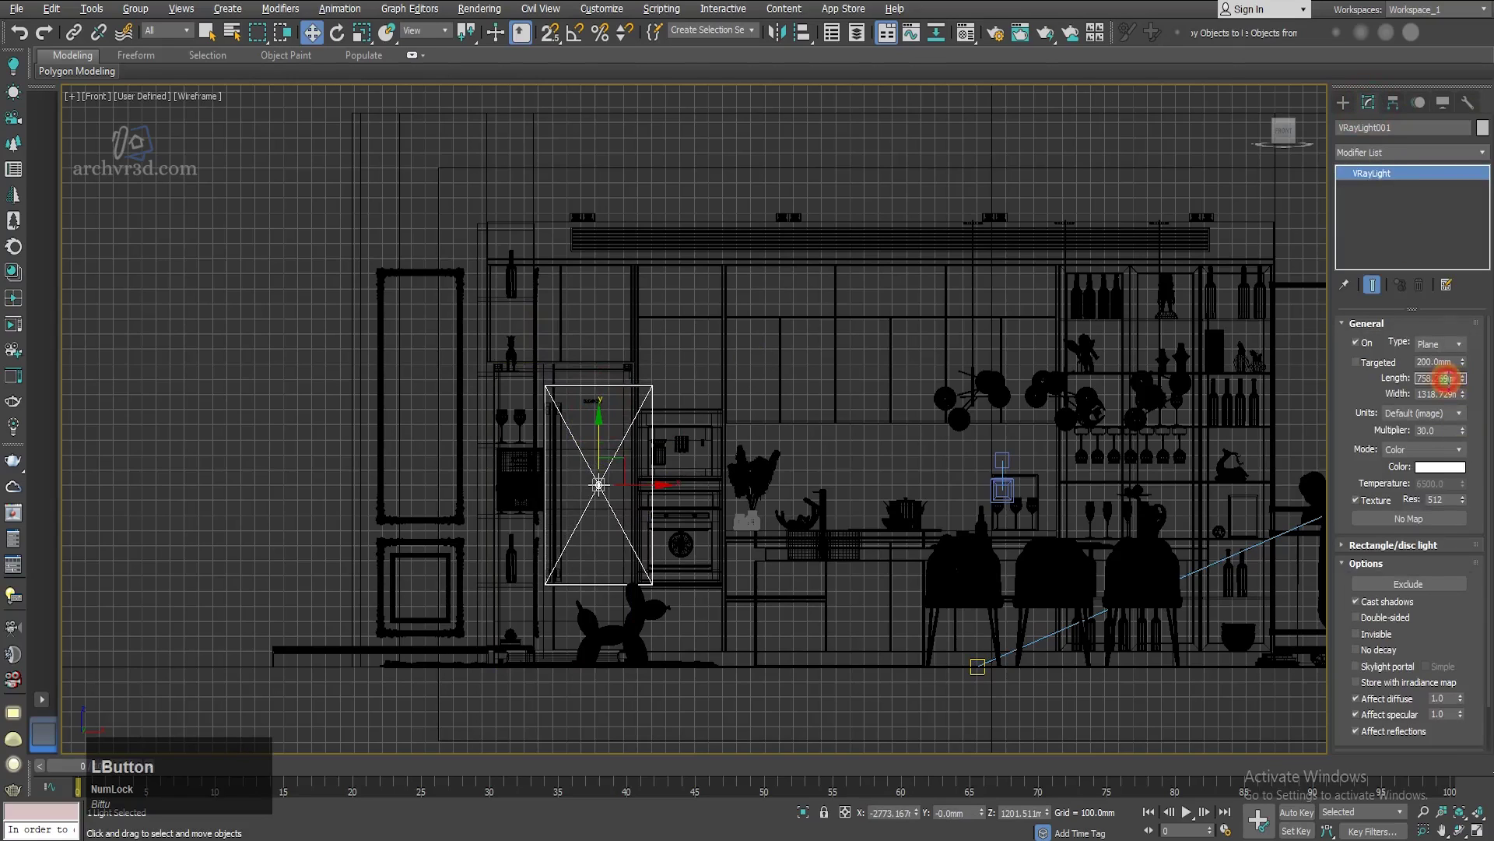
# Step: Set VRayLight001's length to 650 mm and width to 1000 mm, returning to perspective
pyautogui.press('KP_1')
pyautogui.press('KP_0')
pyautogui.press('BackSpace')
pyautogui.press('KP_6')
pyautogui.press('Down')
pyautogui.press('KP_8')
pyautogui.press('KP_Enter')
pyautogui.press('KP_1')
pyautogui.press('KP_0')
pyautogui.press('KP_Enter')
pyautogui.scroll(3)
pyautogui.press('w')
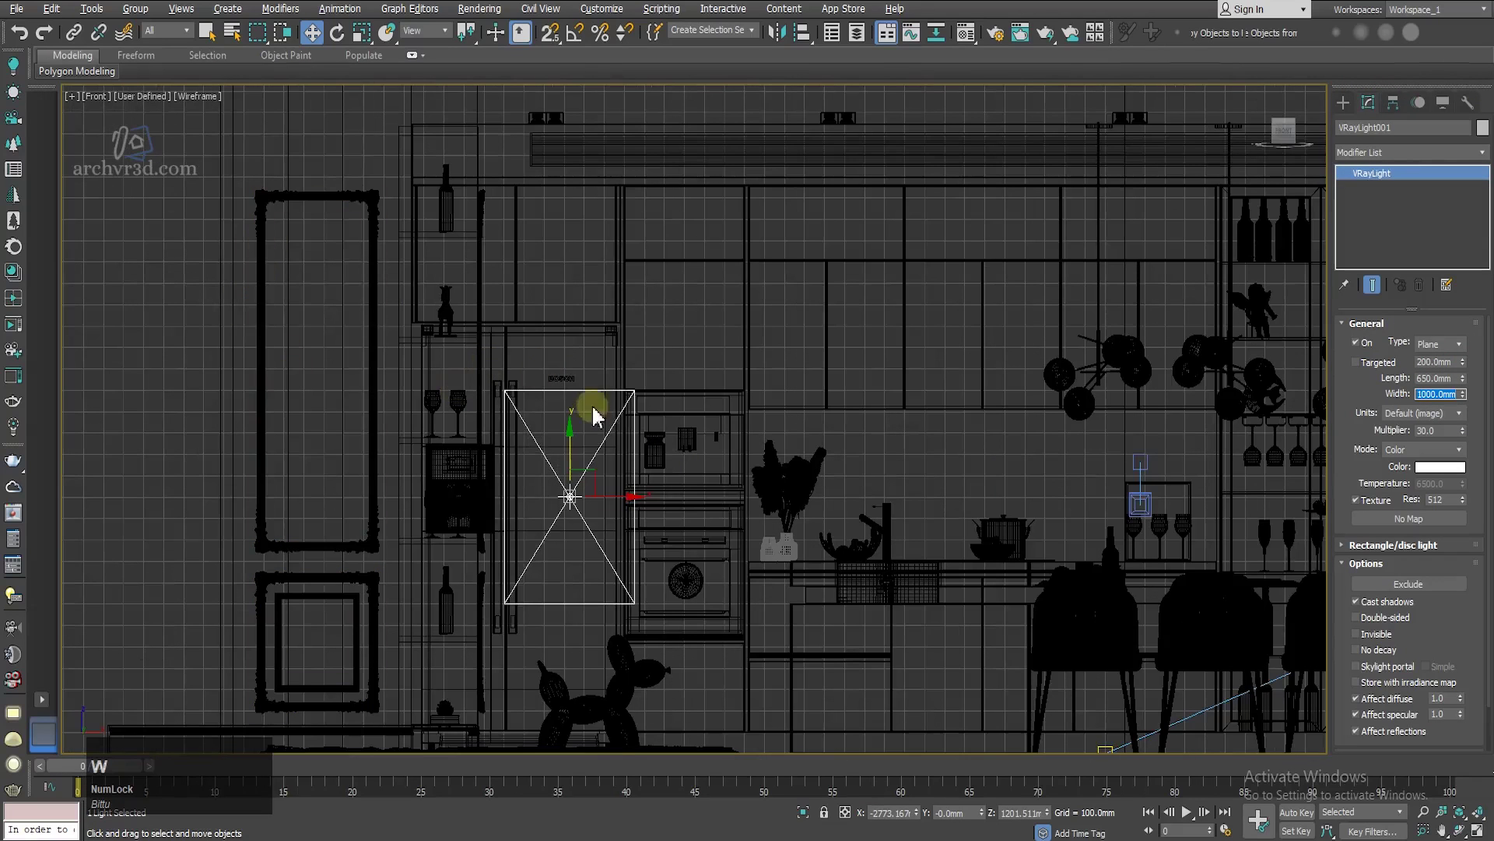
pyautogui.press('w')
pyautogui.click(941, 461)
pyautogui.press('w')
pyautogui.press('w')
pyautogui.scroll(3)
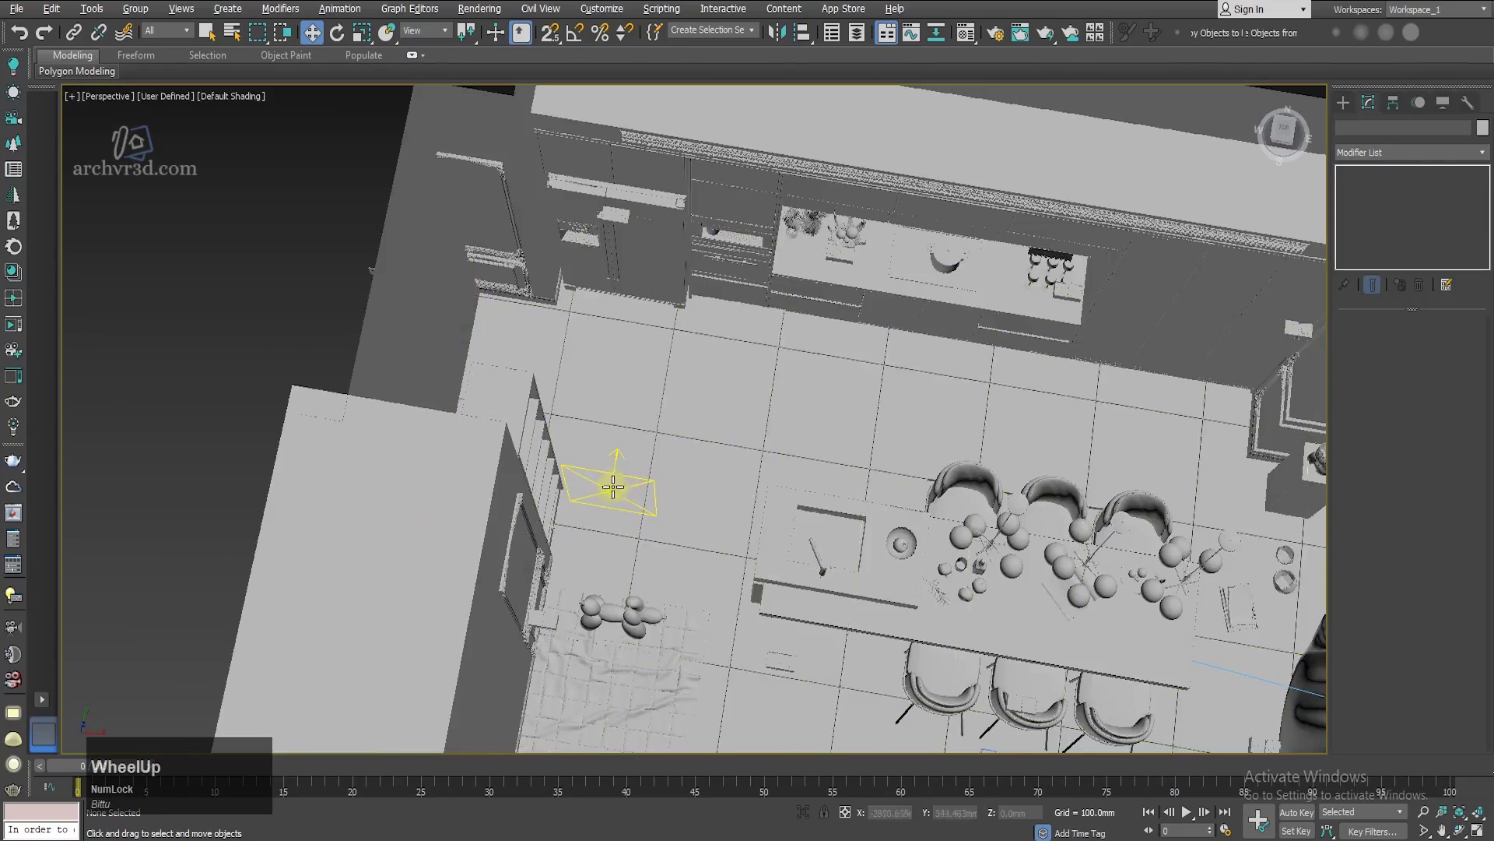
# Step: Select VRayLight001 and adjust the perspective view to position it inside the kitchen
pyautogui.click(648, 488)
pyautogui.scroll(-3)
pyautogui.middleClick(841, 541)
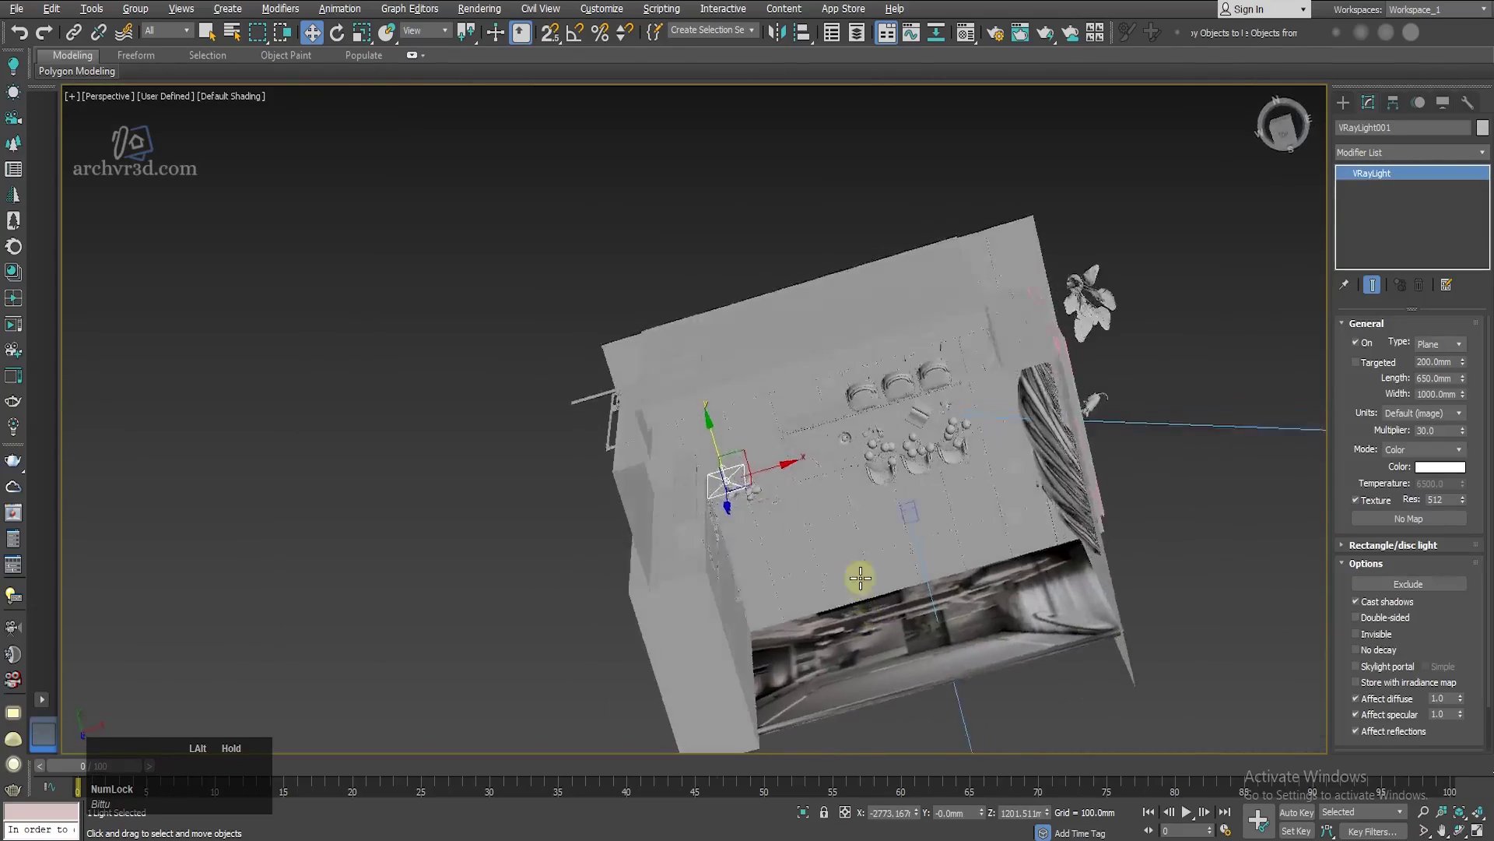
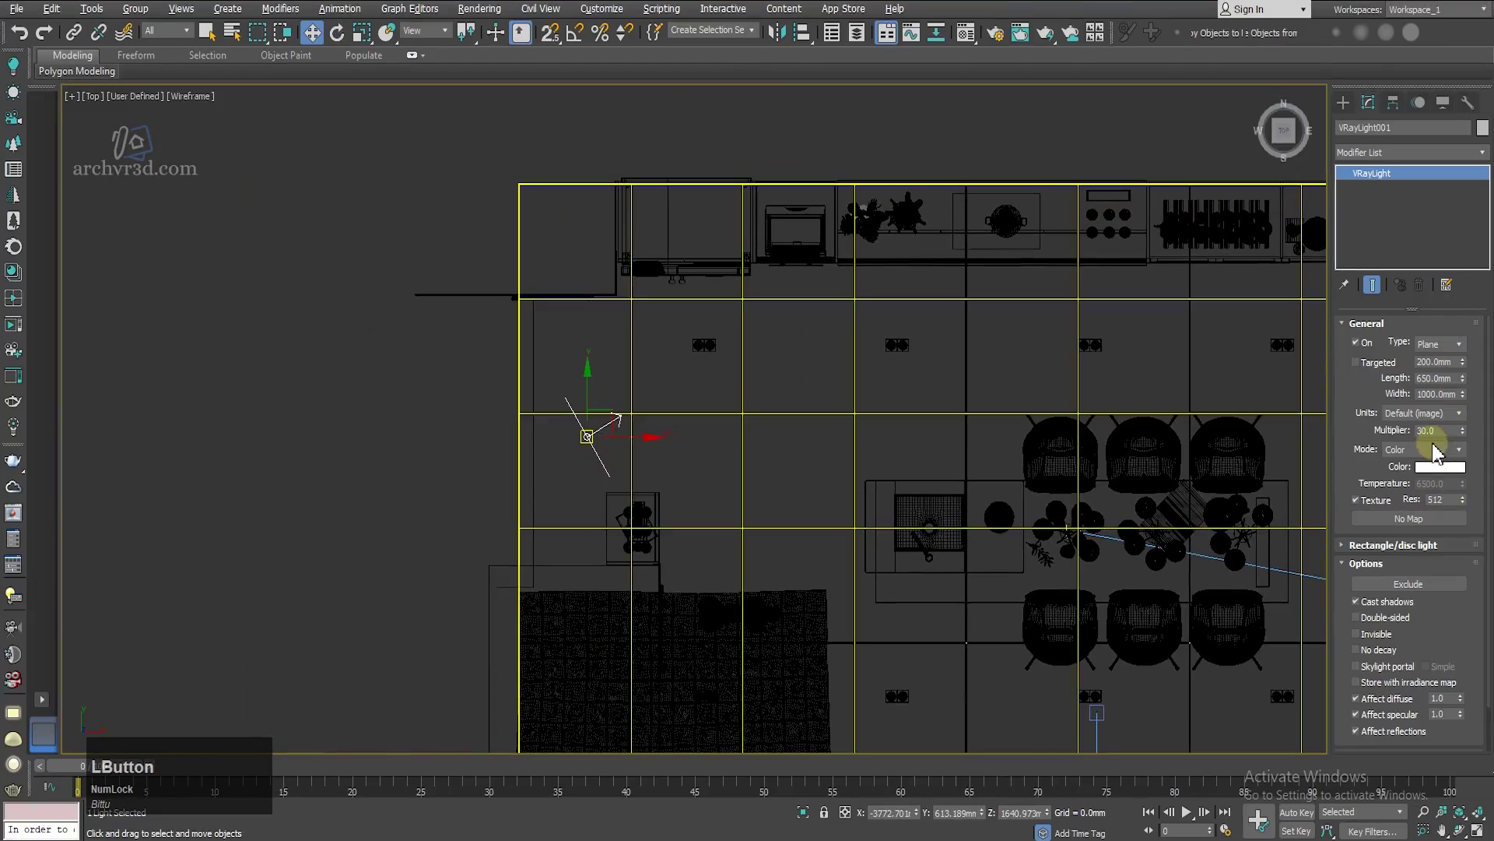
# Step: Set VRayLight001 to Radiance (W) units with a multiplier of 100
pyautogui.click(1439, 417)
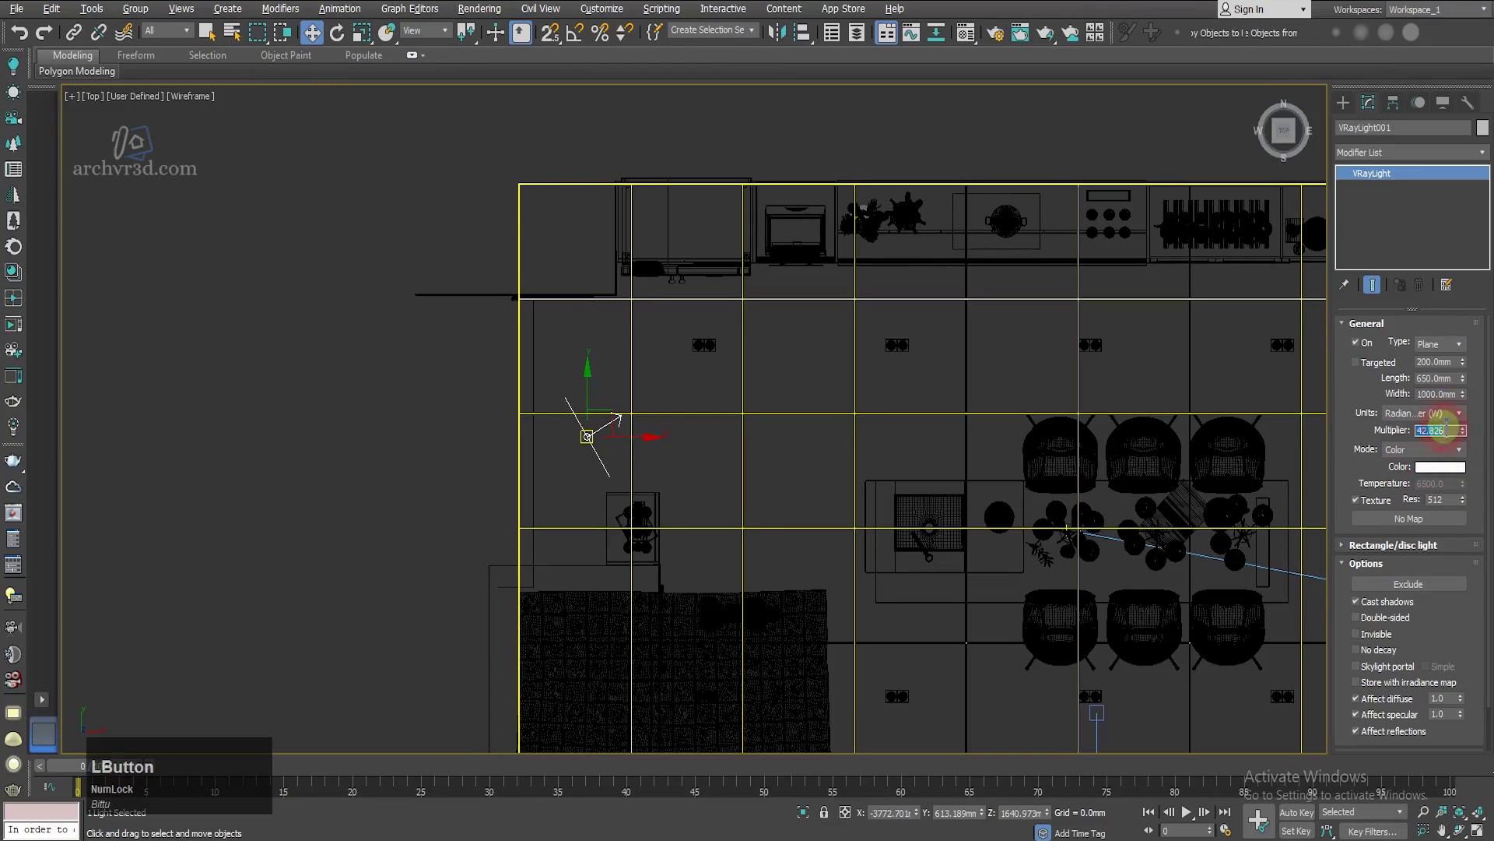
pyautogui.press('KP_1')
pyautogui.press('KP_0')
pyautogui.press('KP_Enter')
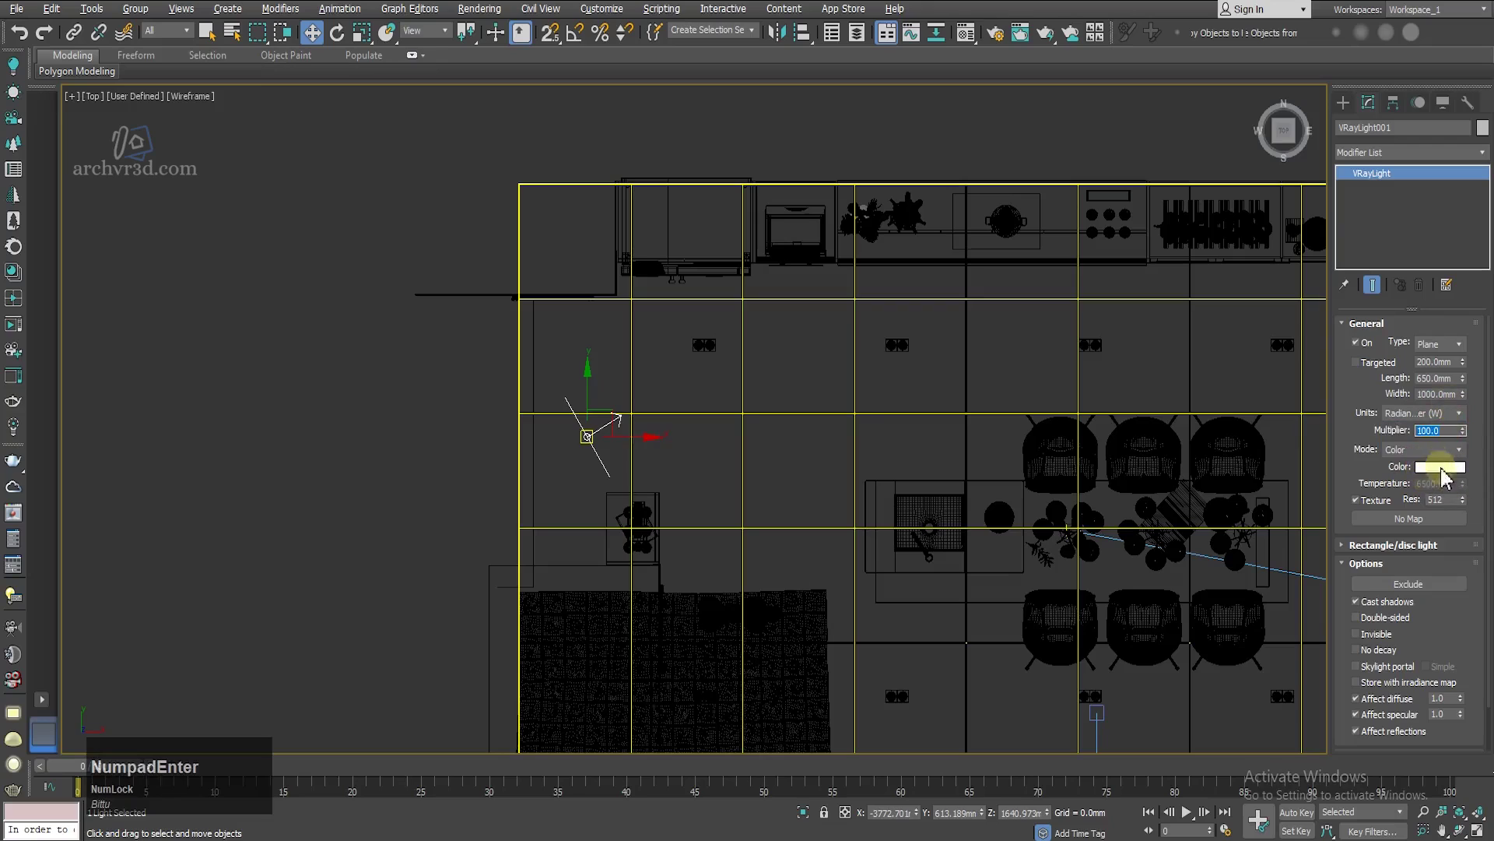
# Step: Switch the light's colour mode to Temperature at 6500
pyautogui.click(1445, 450)
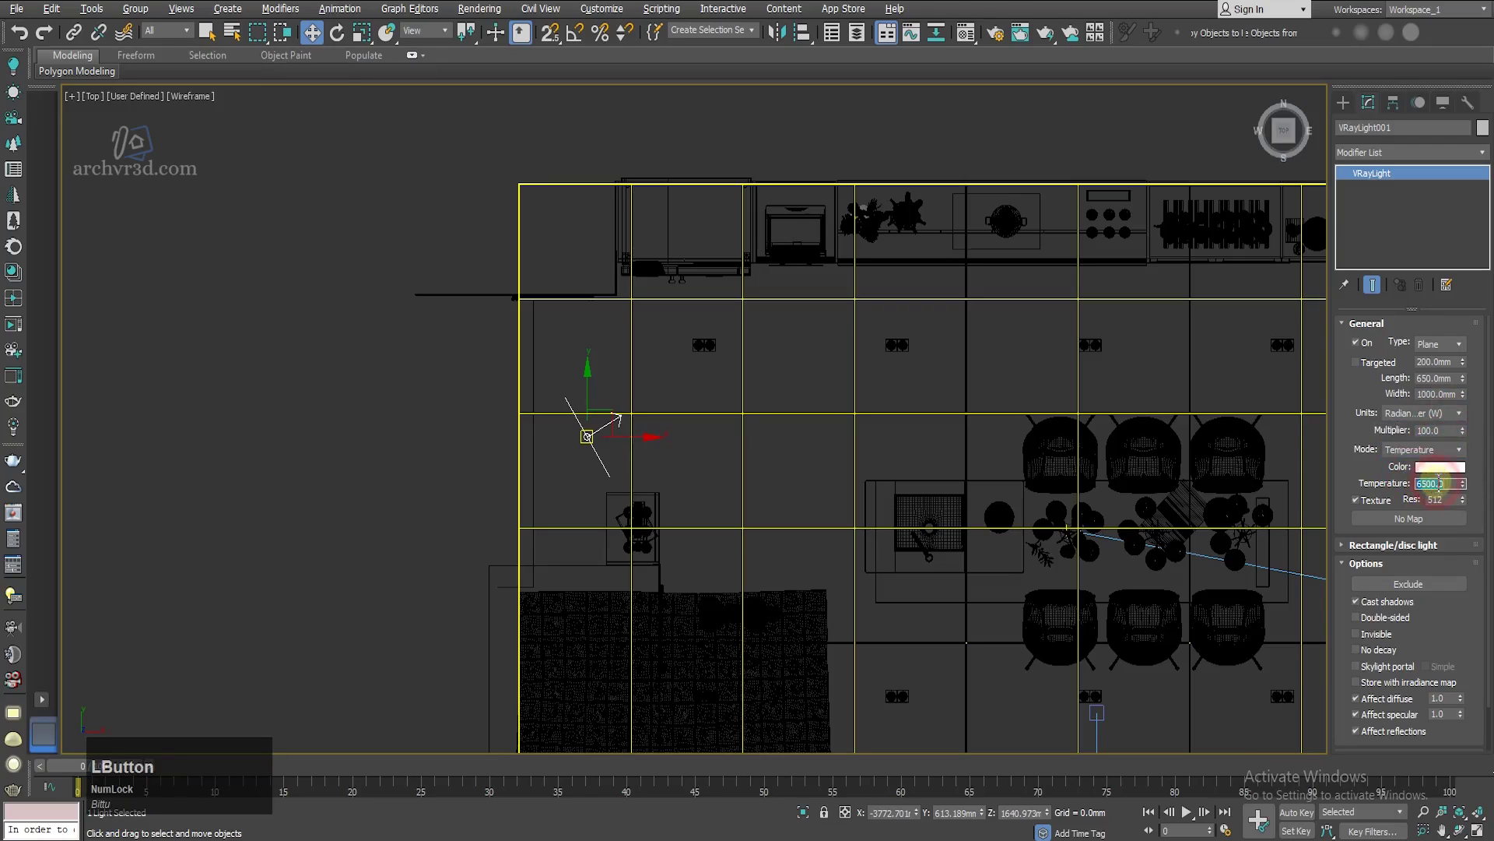
pyautogui.press('KP_6')
pyautogui.press('KP_Enter')
pyautogui.click(788, 387)
pyautogui.press('w')
pyautogui.press('w')
pyautogui.scroll(-3)
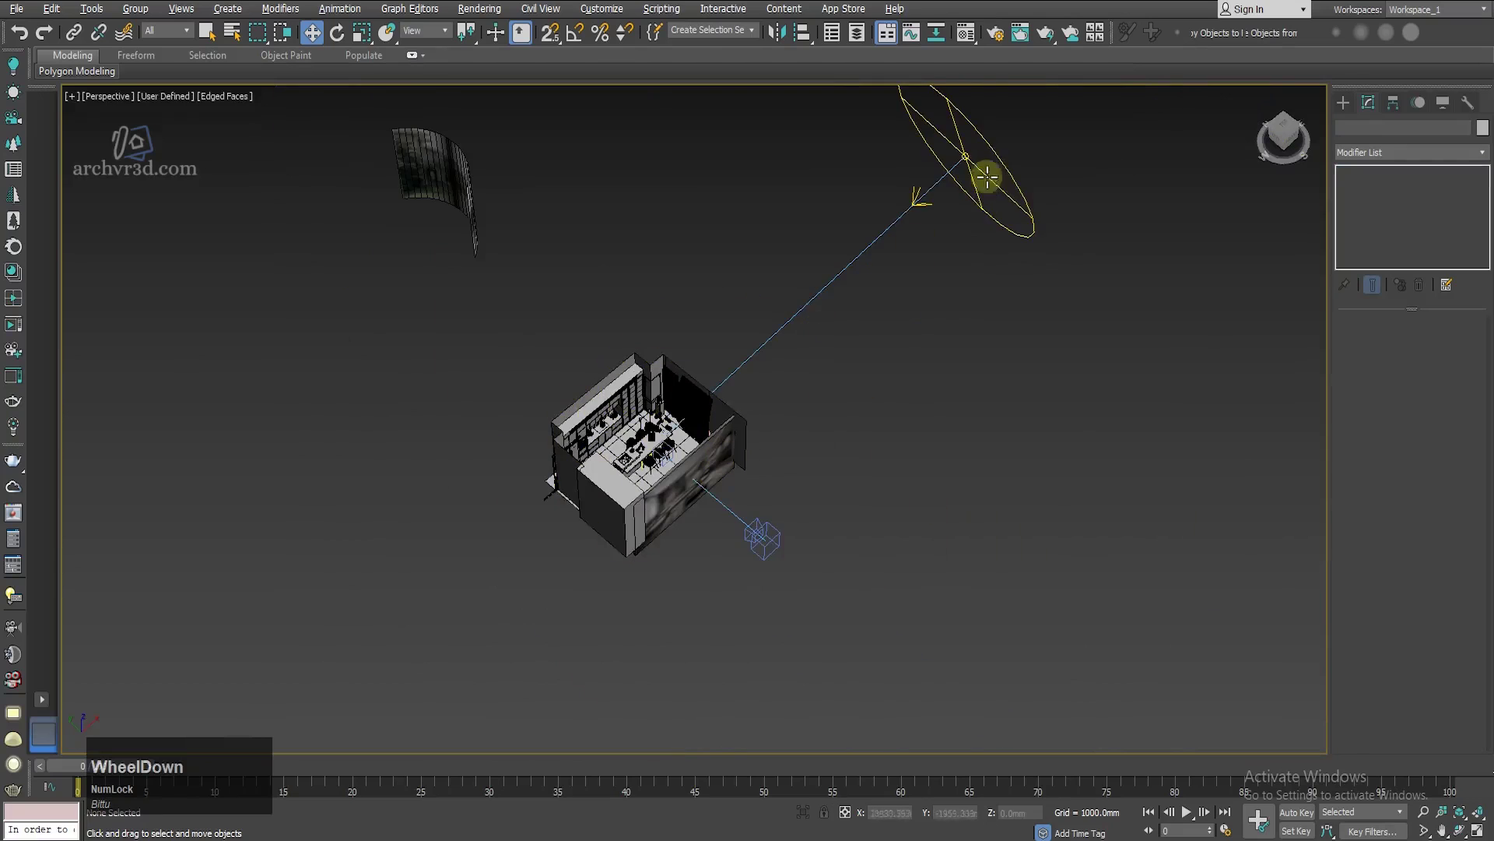
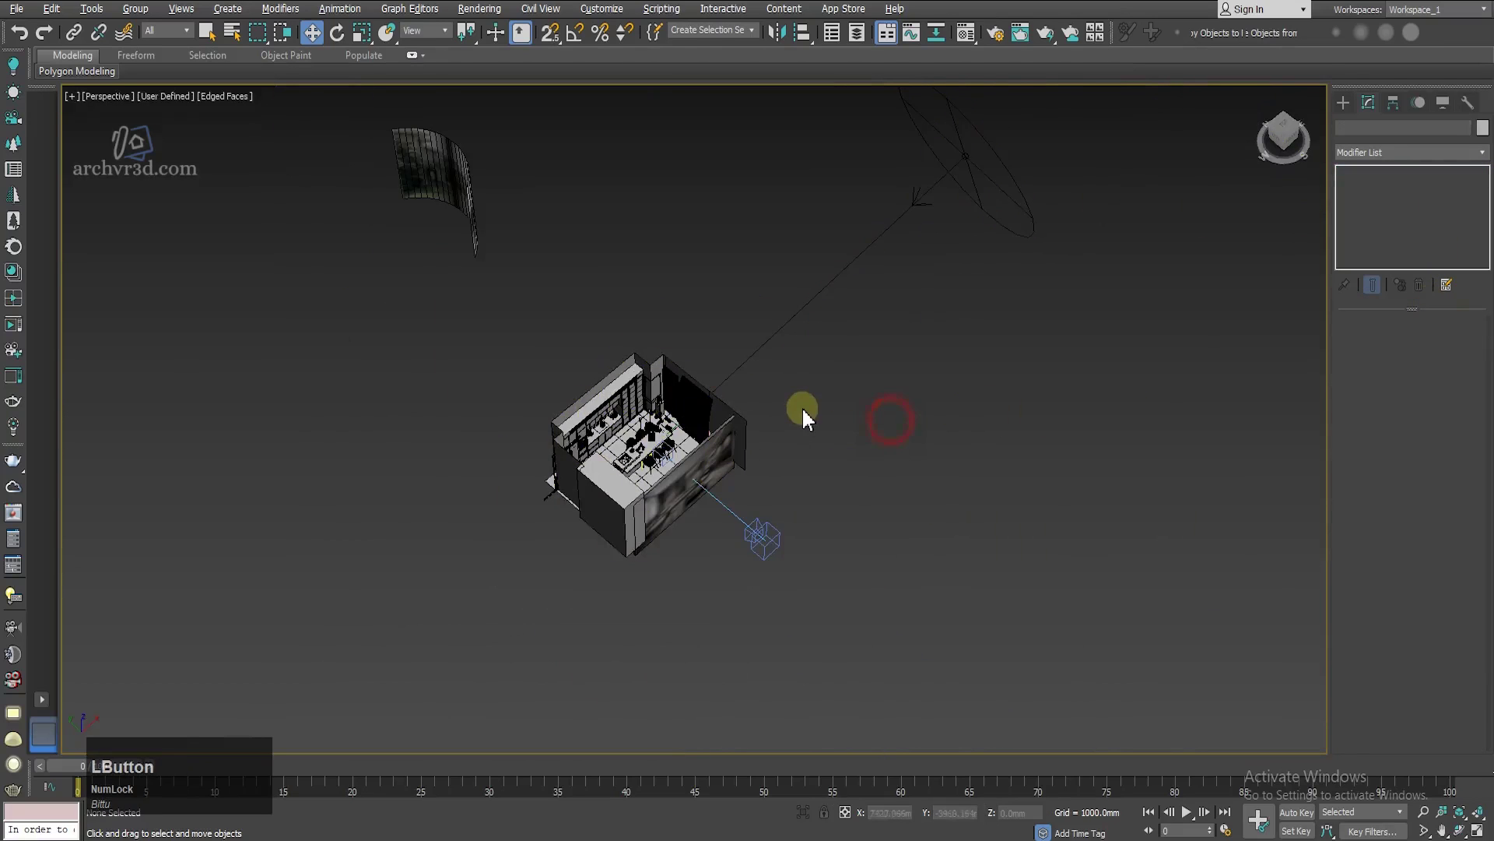
# Step: Check Environment and Effects, then Unhide All so the kitchen ceiling caps the building again
pyautogui.press('8')
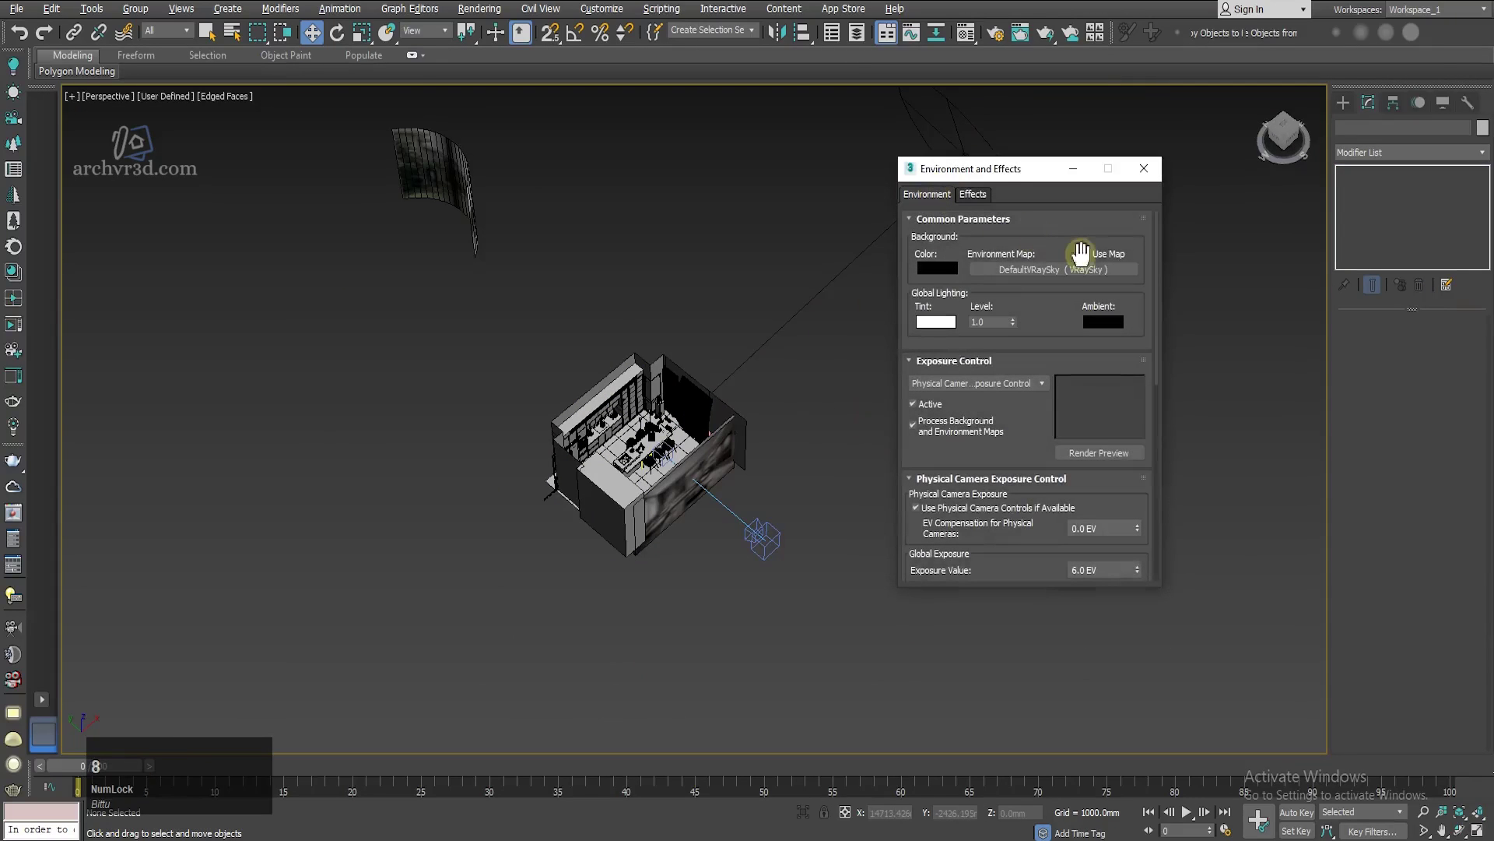
pyautogui.click(1088, 257)
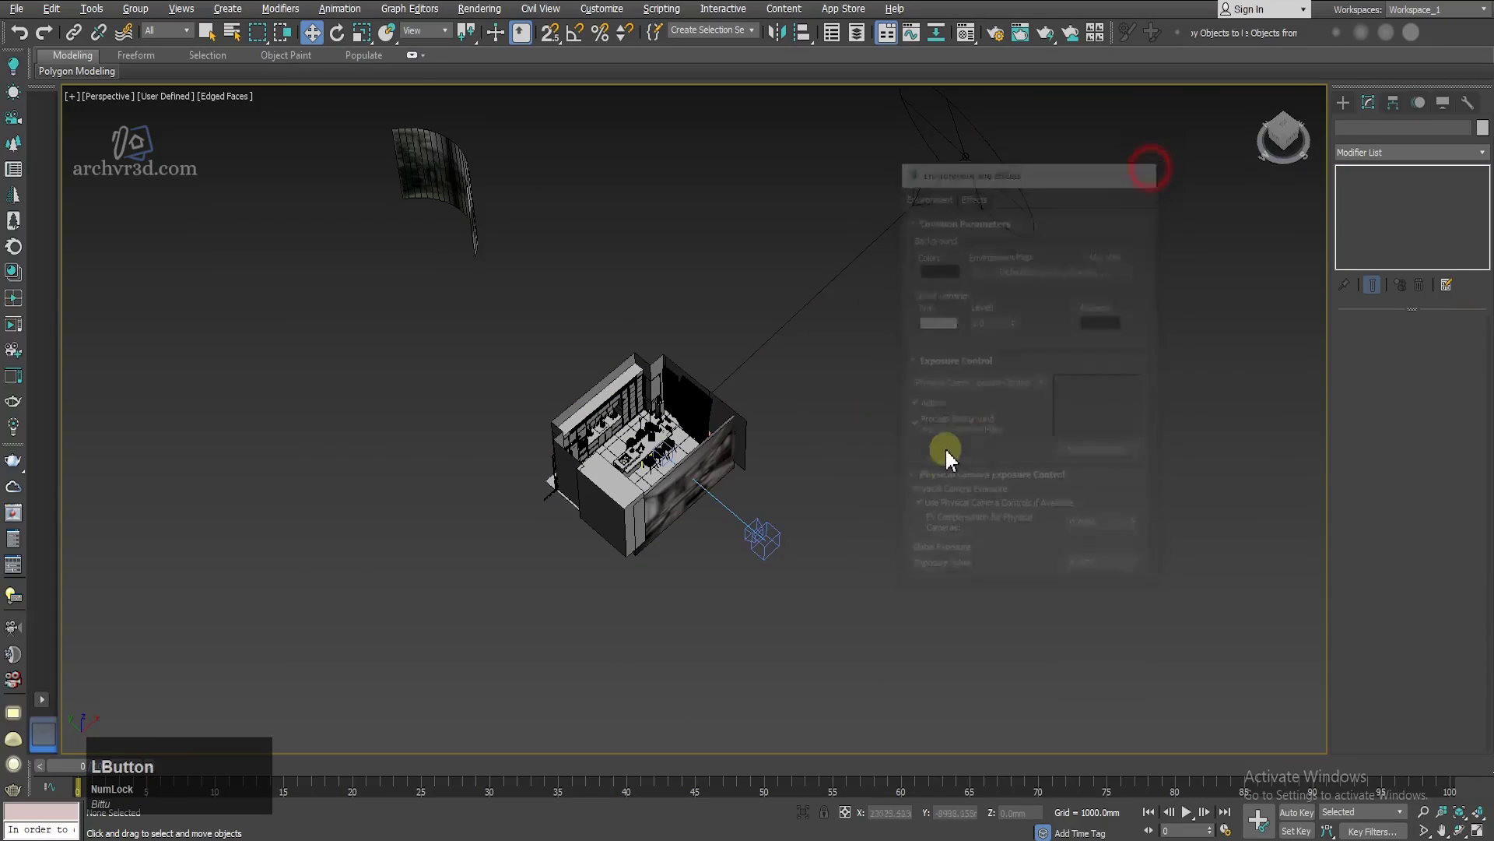
pyautogui.rightClick(936, 467)
pyautogui.click(970, 389)
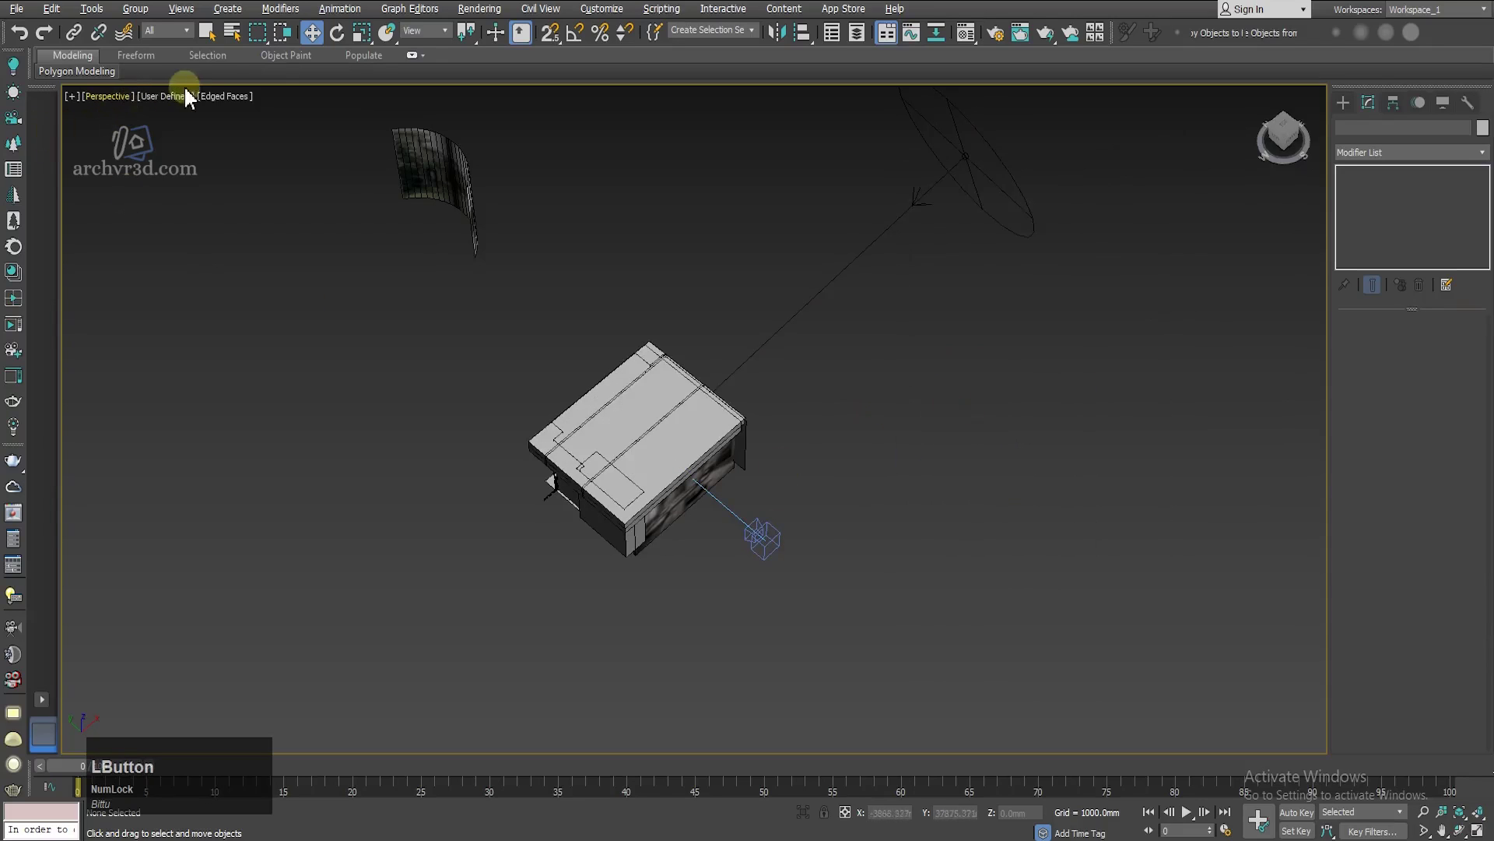
# Step: Review the dim lighting pass of the last kitchen render in the V-Ray Frame Buffer
pyautogui.click(117, 103)
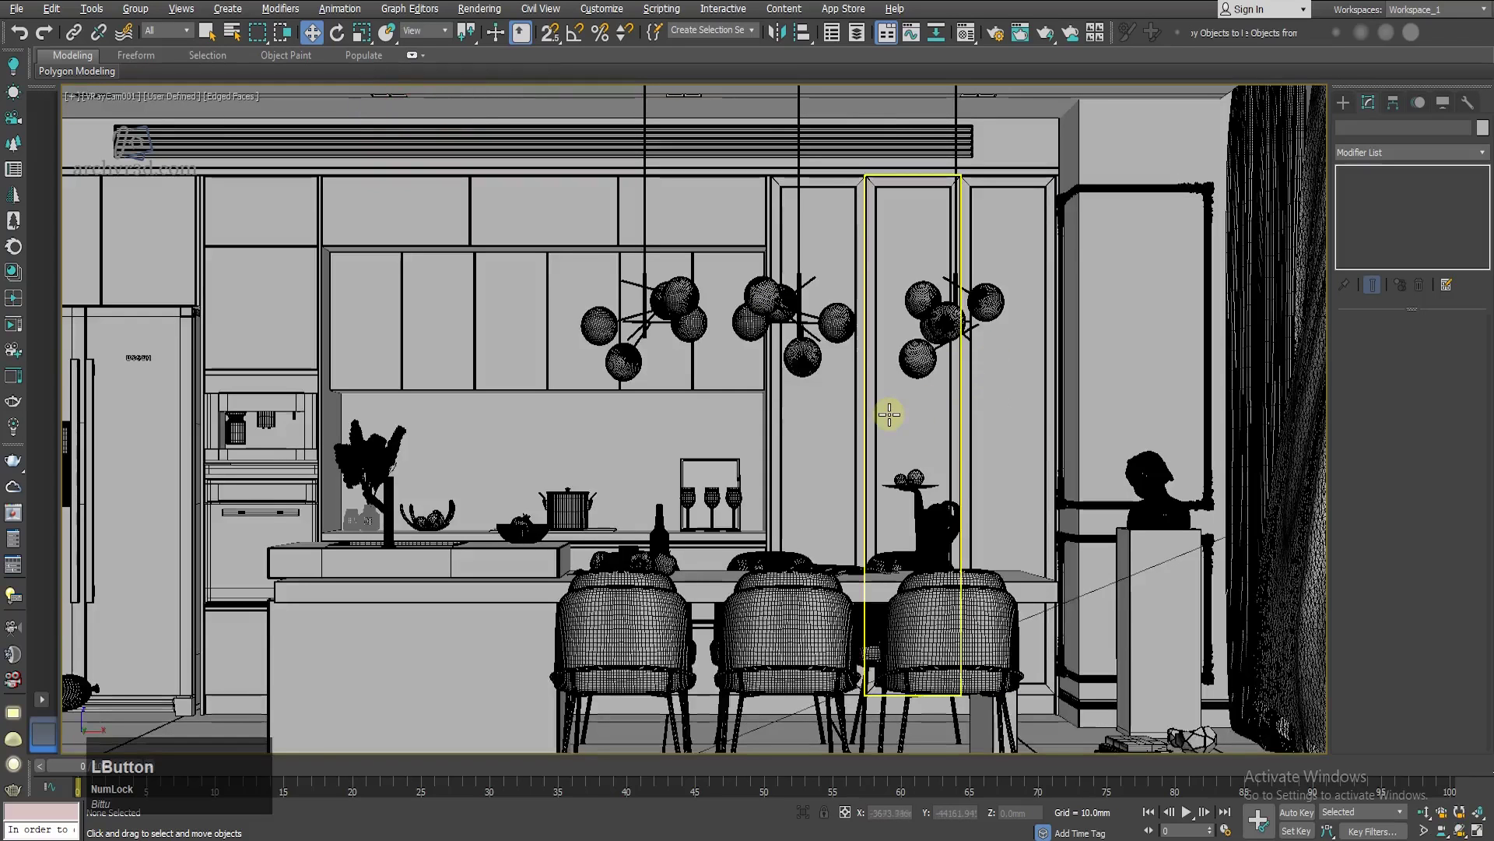
pyautogui.press('shift+q')
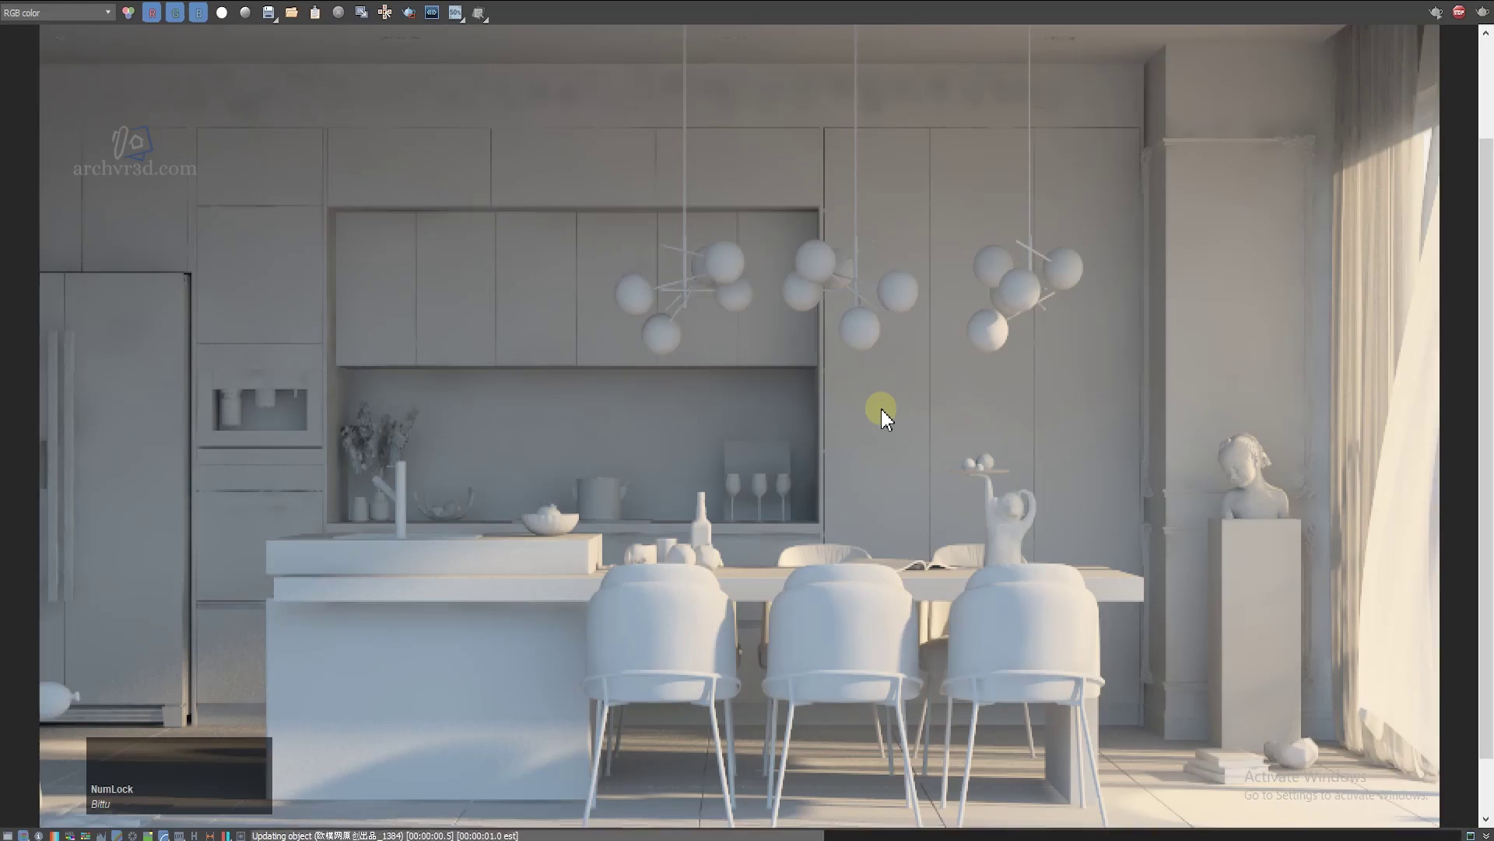
pyautogui.scroll(-3)
pyautogui.scroll(3)
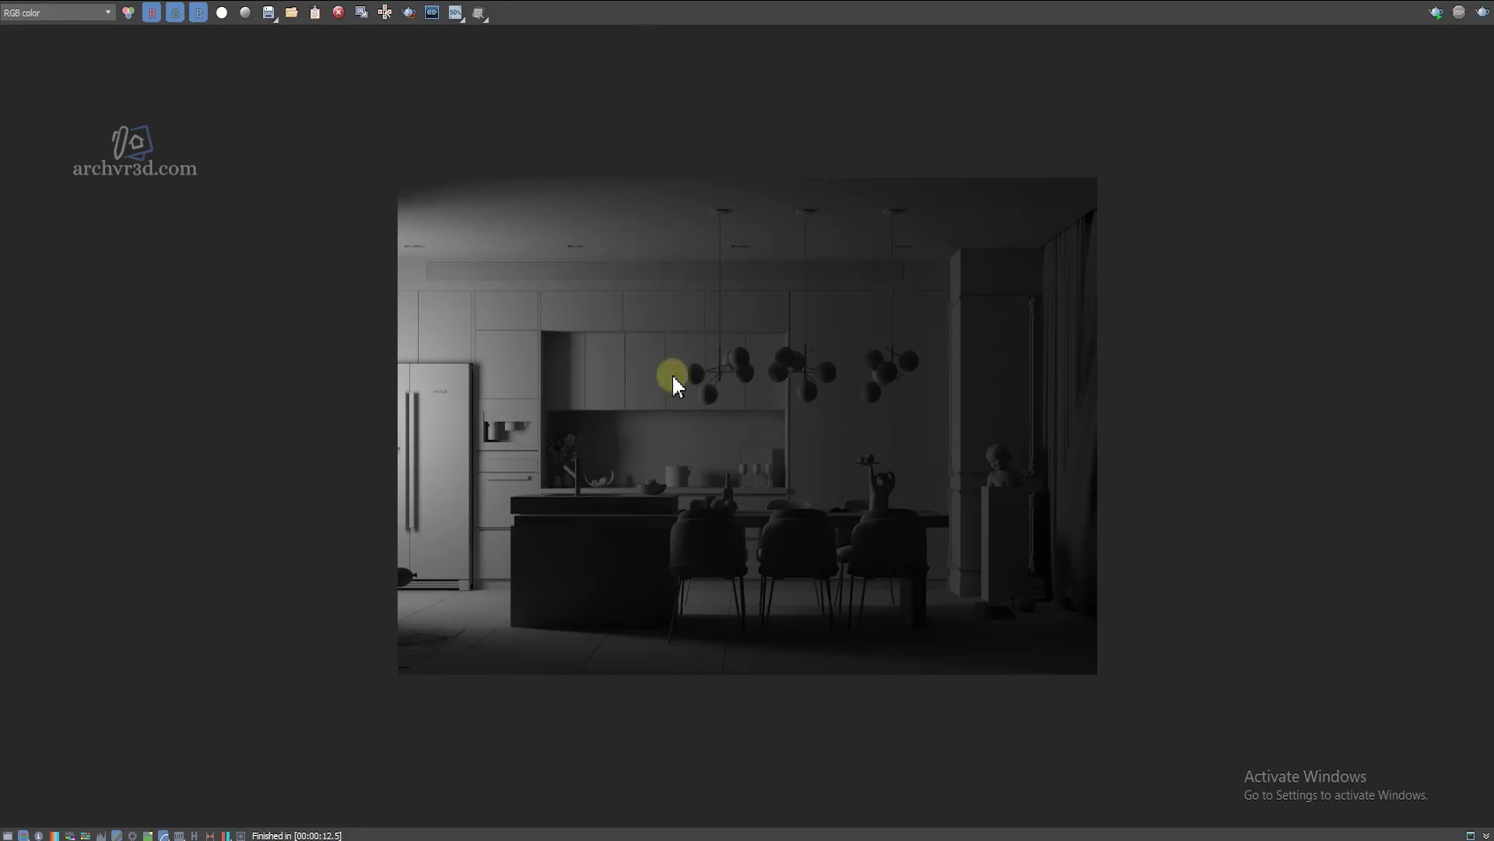
pyautogui.scroll(3)
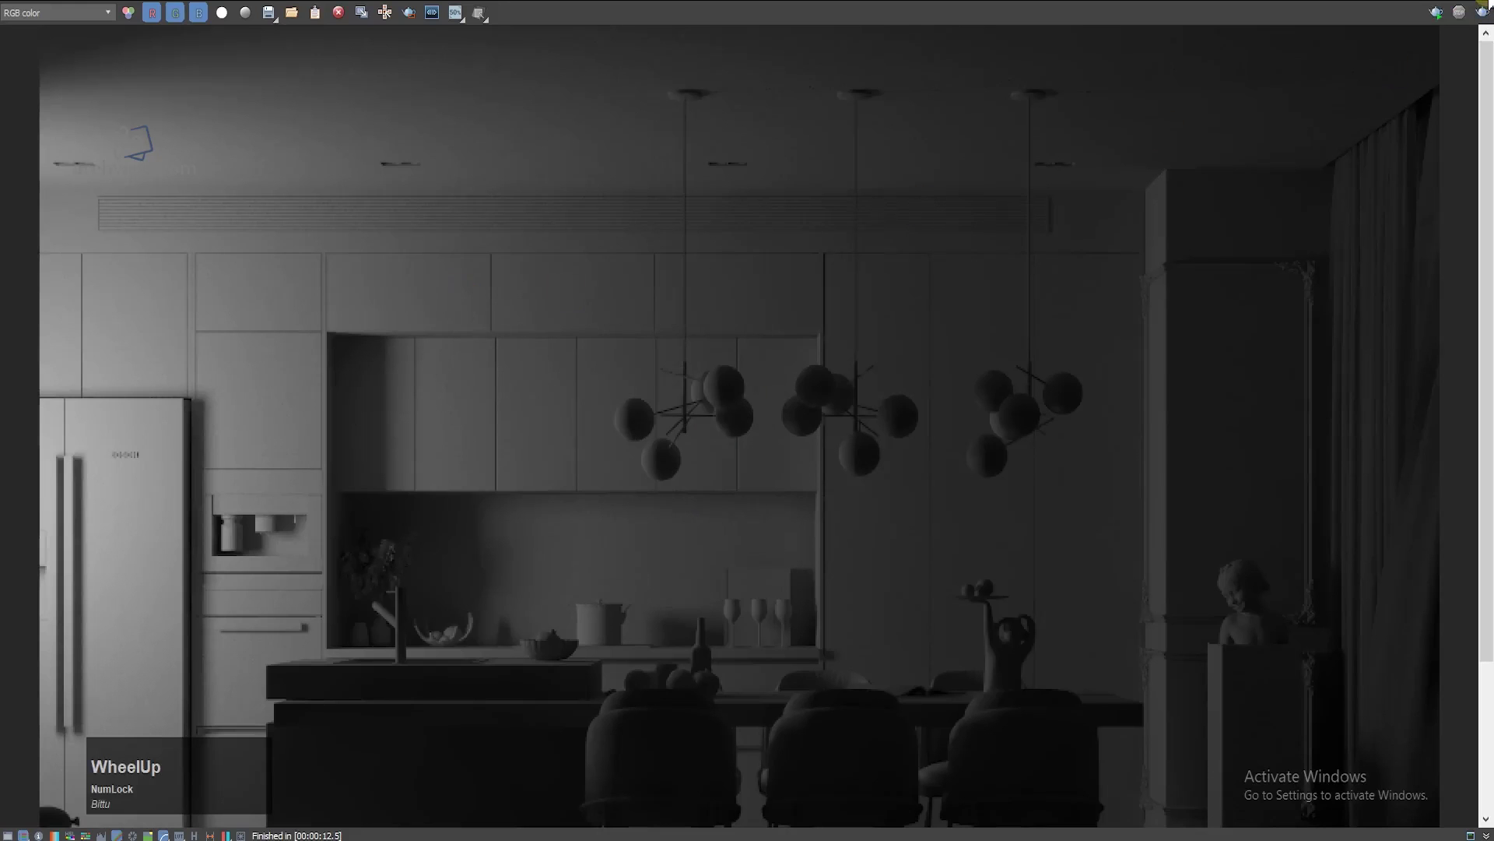
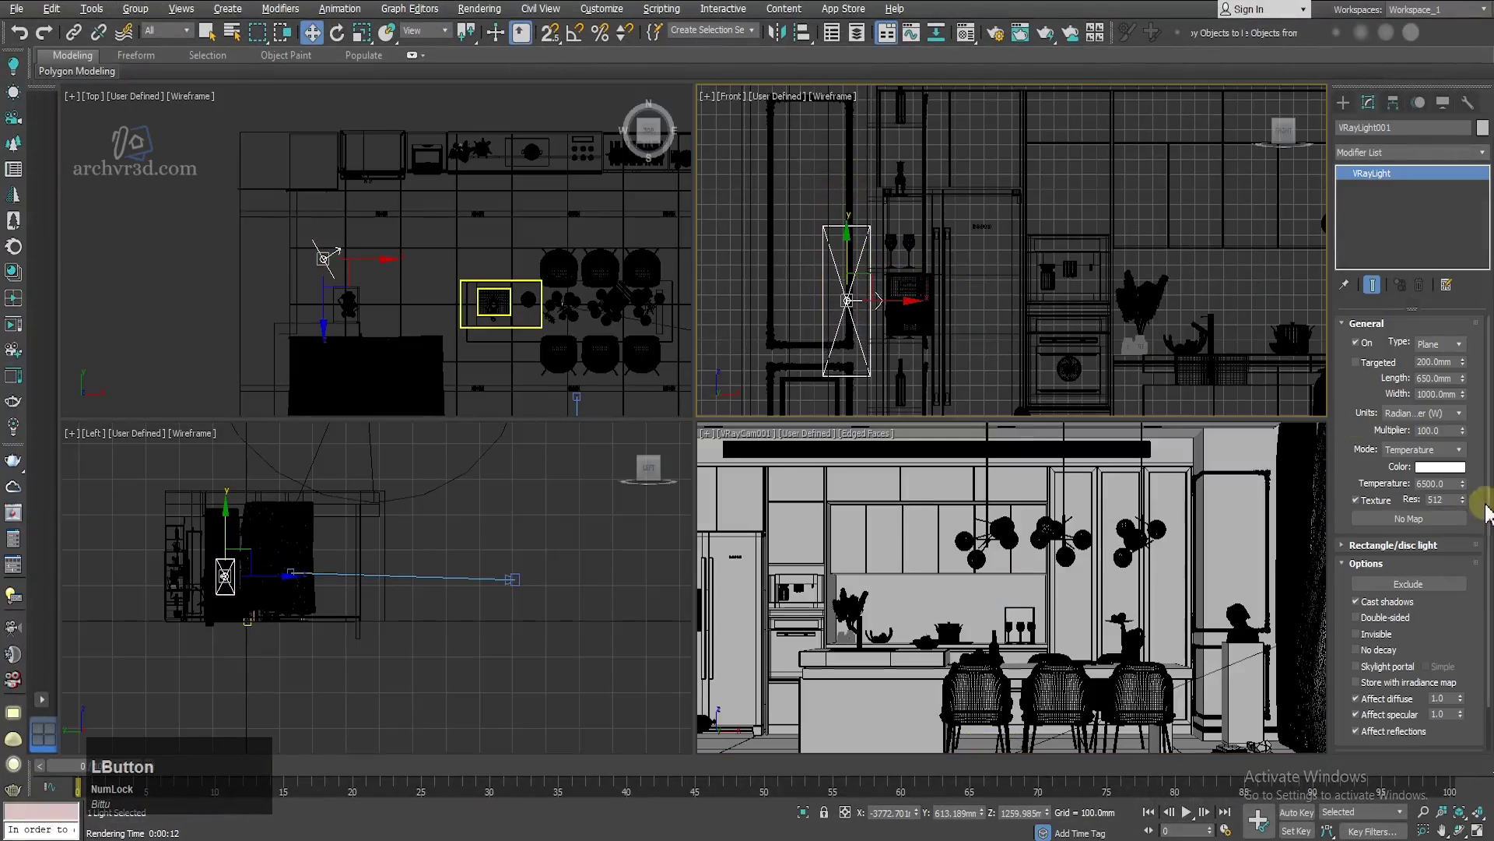
# Step: Maximize the VRayCam001 viewport and show its Safe Frames render boundary
pyautogui.click(1377, 734)
pyautogui.press('w')
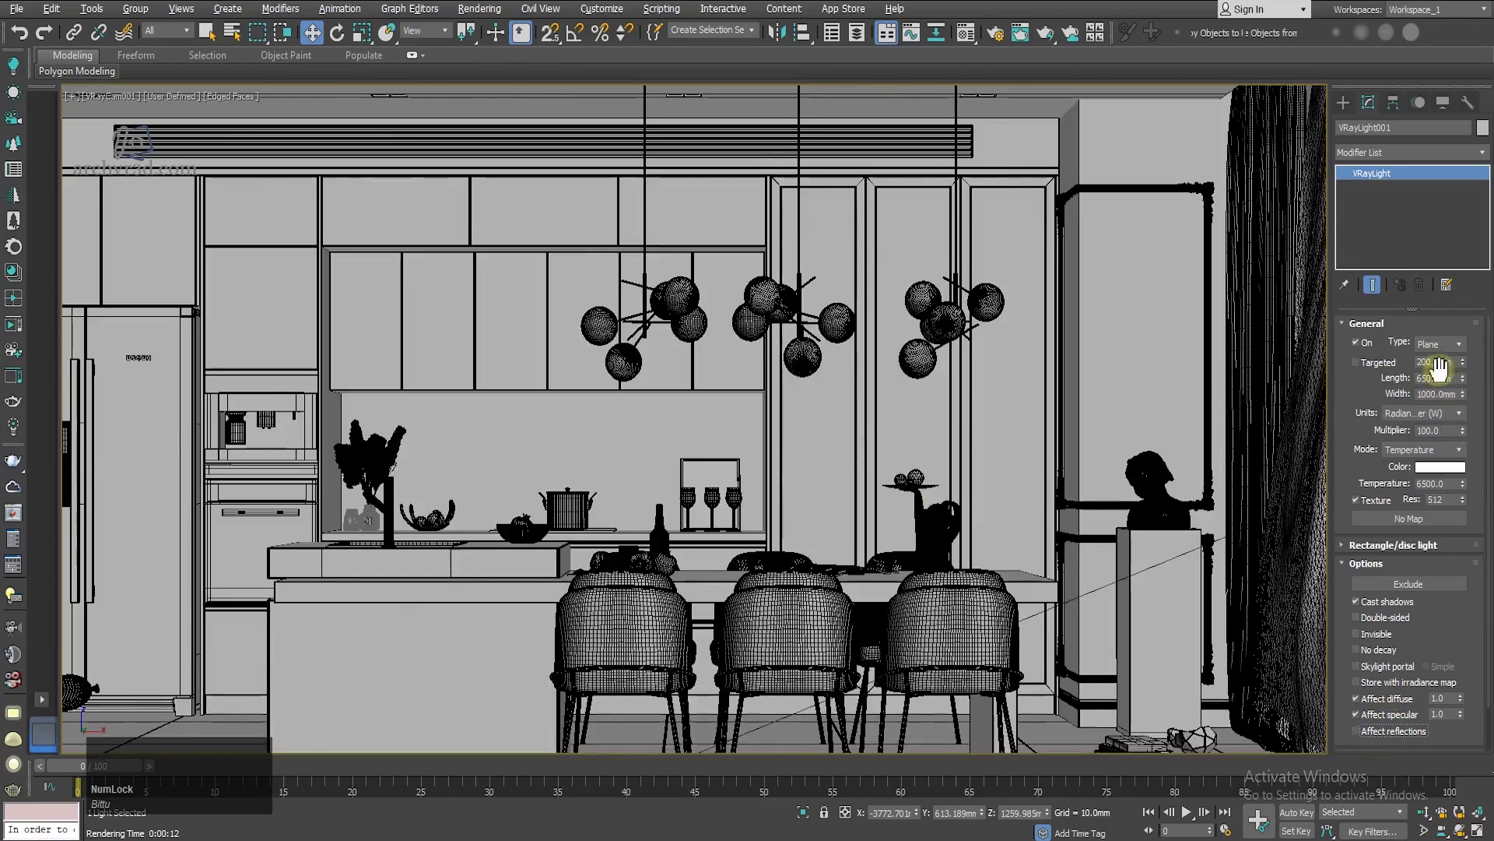
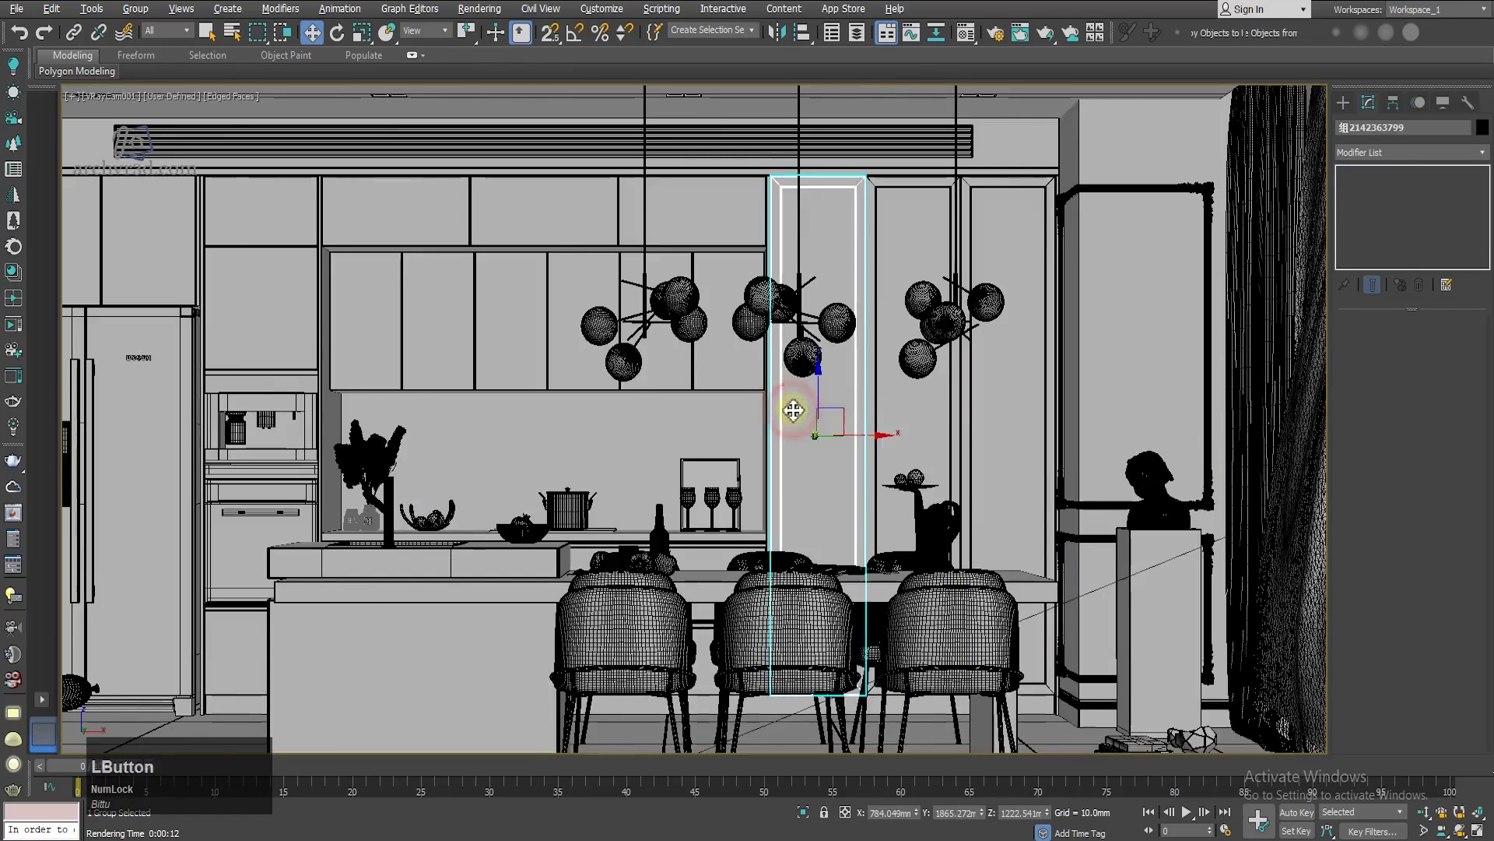
pyautogui.press('shift+f')
# Step: Render the camera view again with VRayLight001's multiplier lowered to 80
pyautogui.press('q')
pyautogui.scroll(-3)
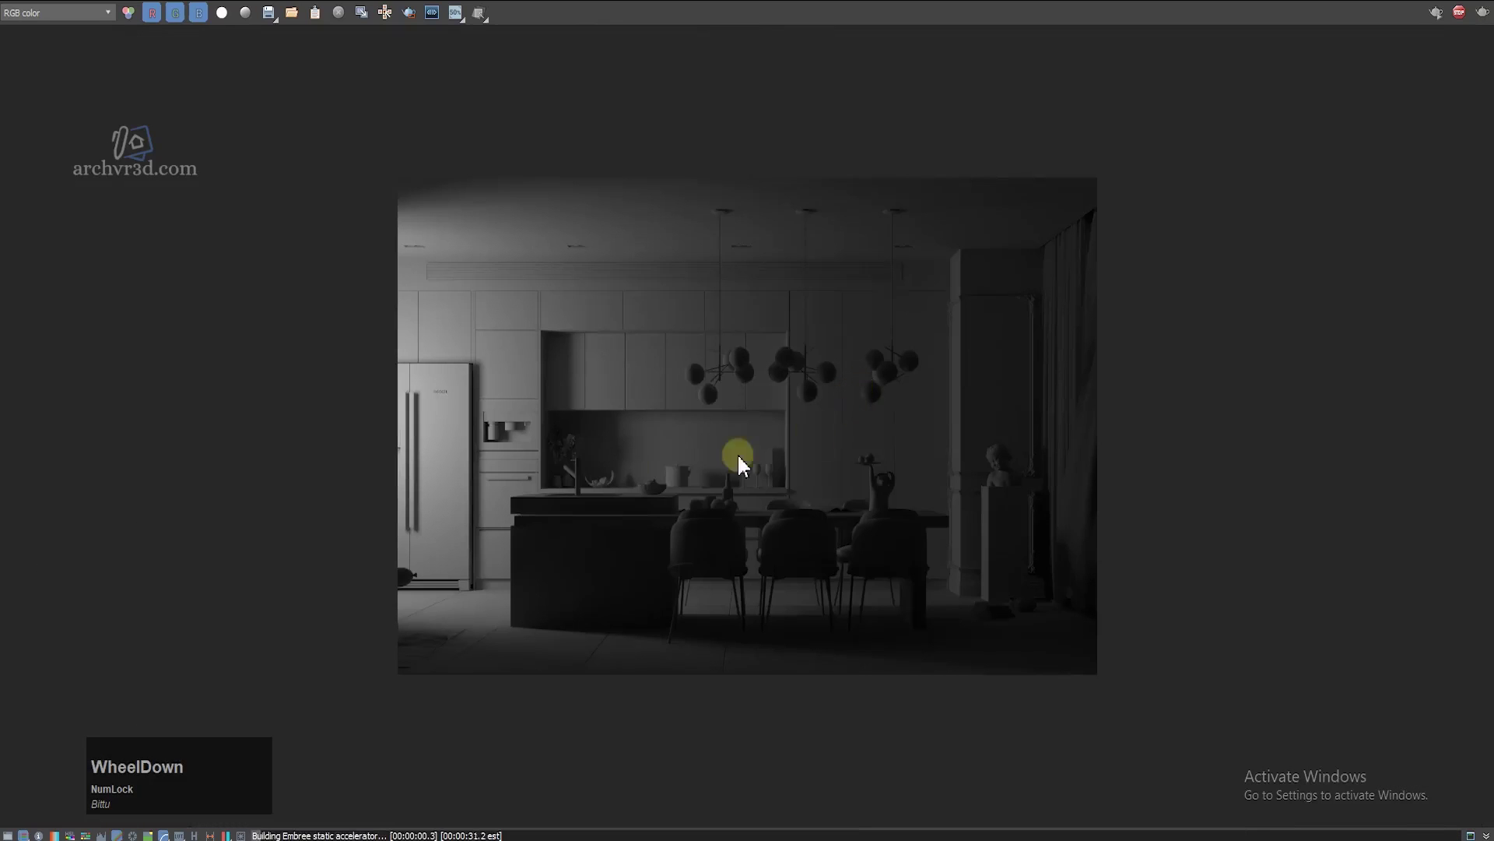
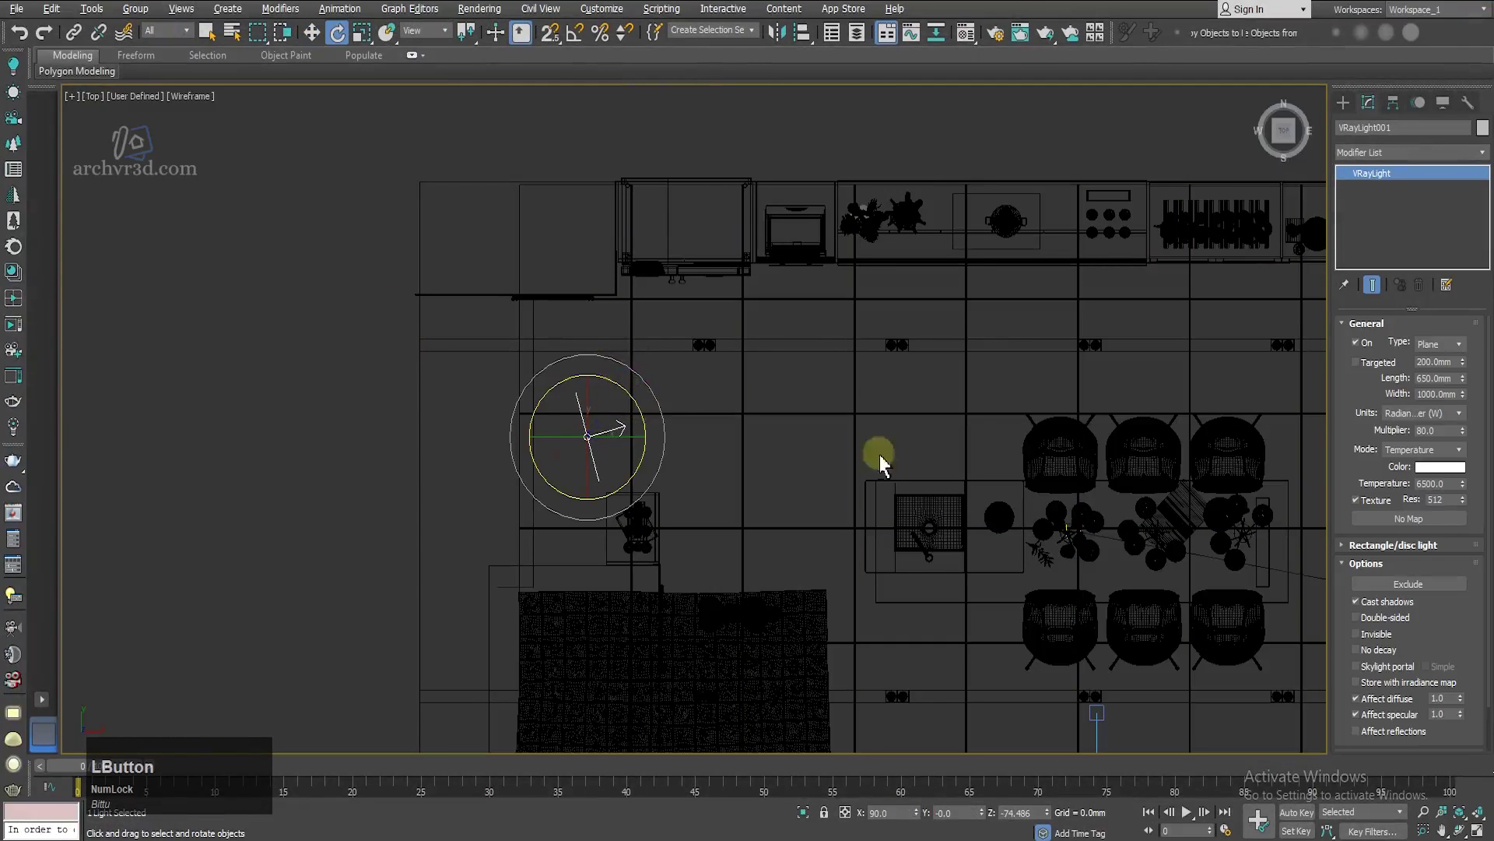
# Step: Re-render the camera view and watch the dimmer kitchen image resolve in the frame buffer
pyautogui.press('w')
pyautogui.press('w')
pyautogui.press('q')
pyautogui.scroll(3)
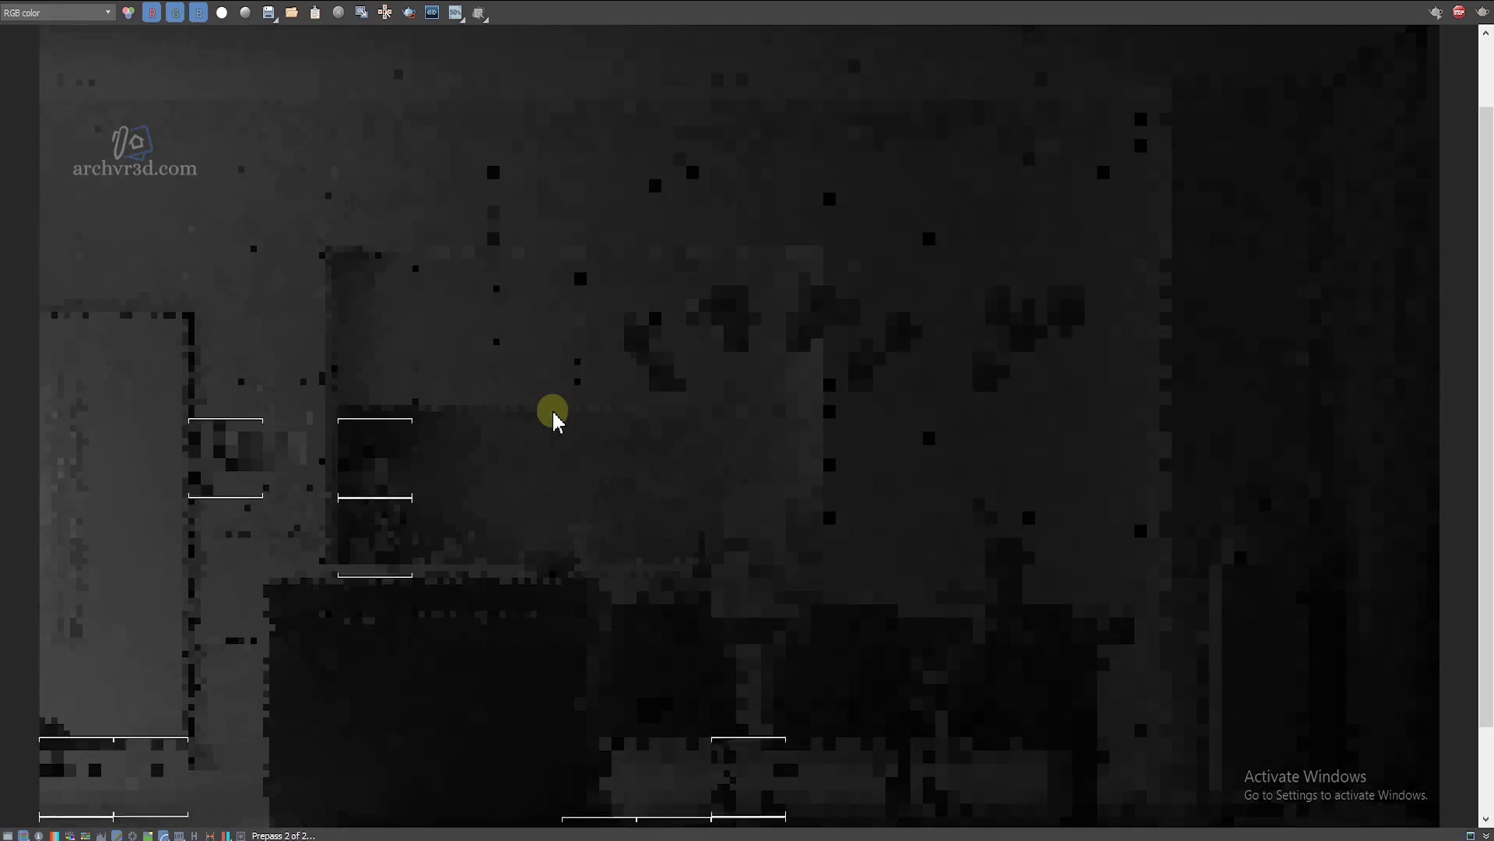
pyautogui.scroll(-3)
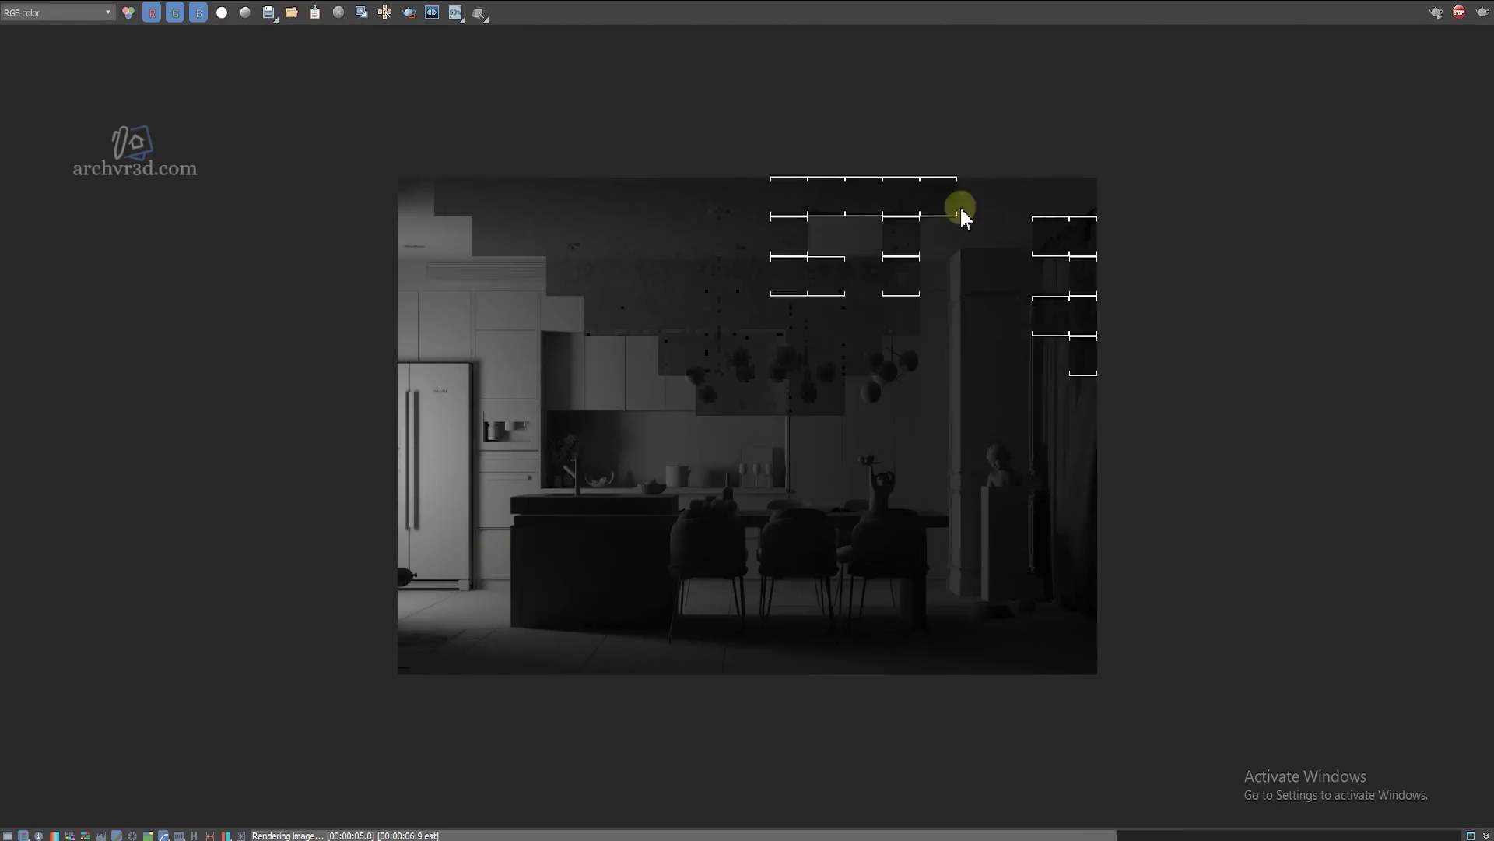
pyautogui.scroll(3)
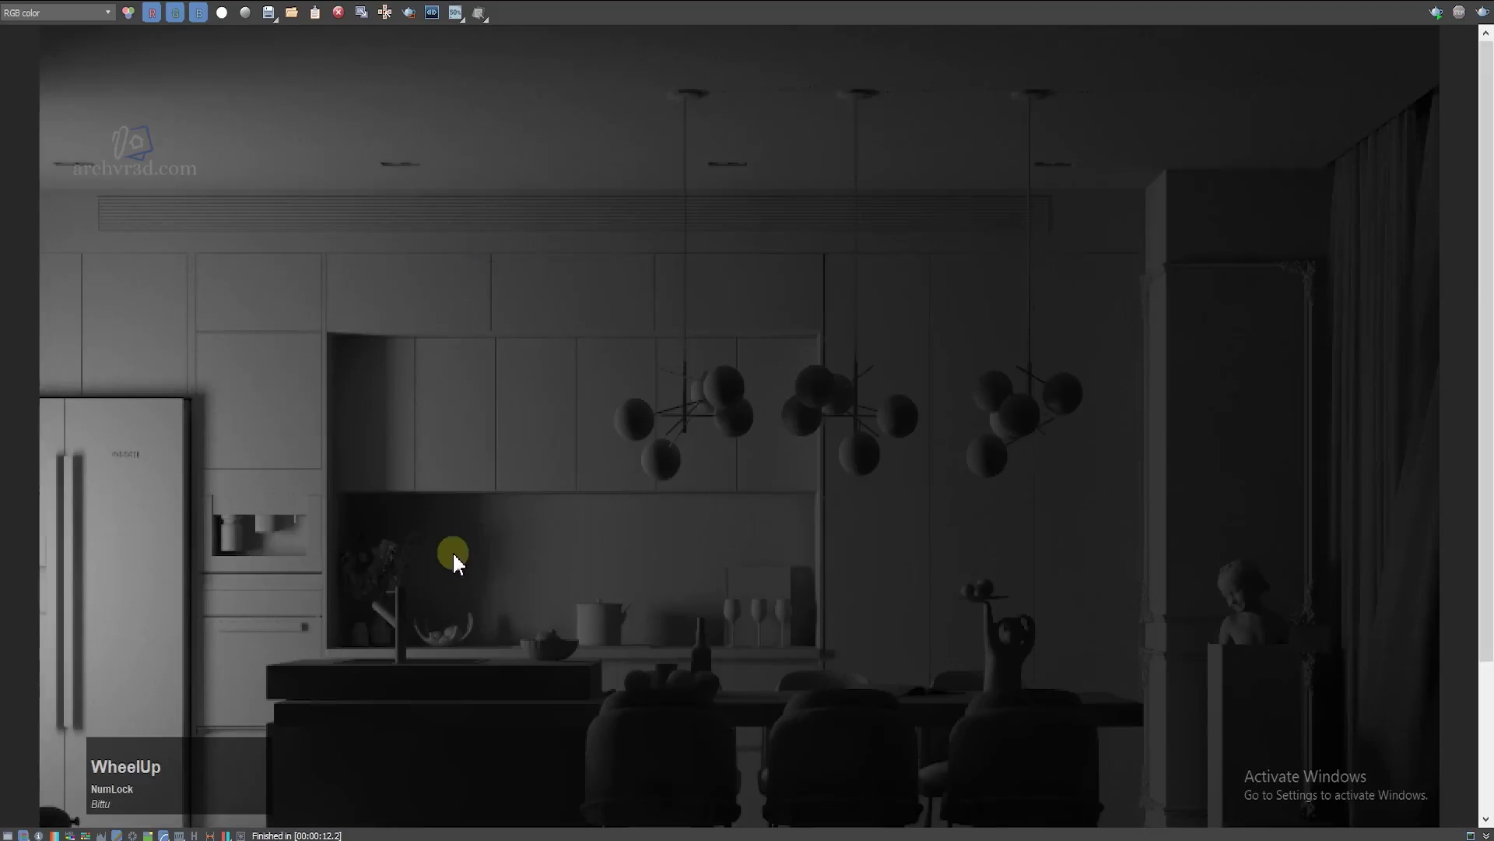
# Step: Pan the finished render between the table and upper kitchen to check cabinets and pendants
pyautogui.middleClick(614, 393)
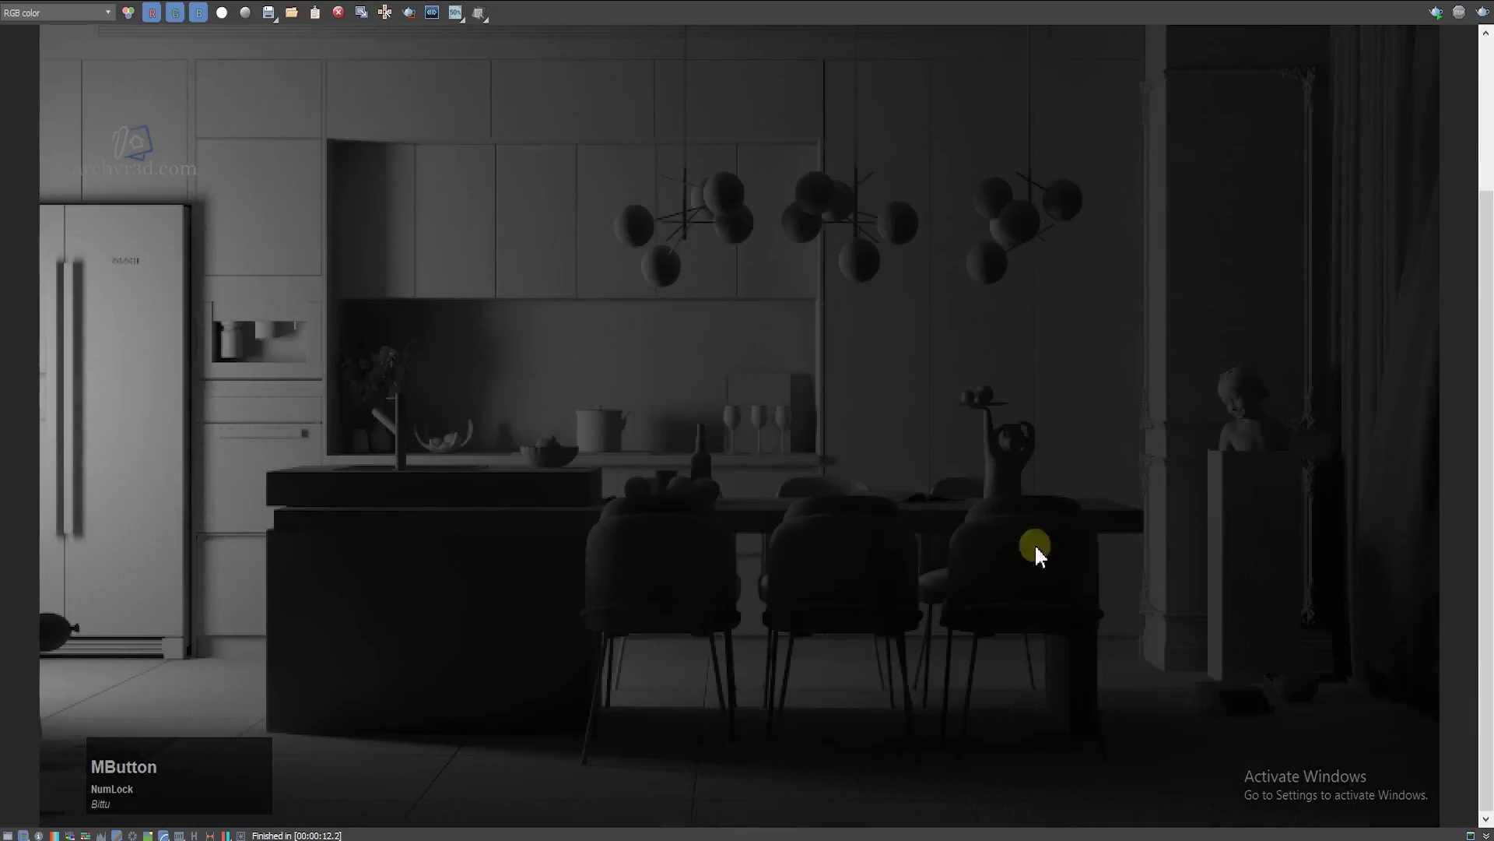
pyautogui.middleClick(897, 322)
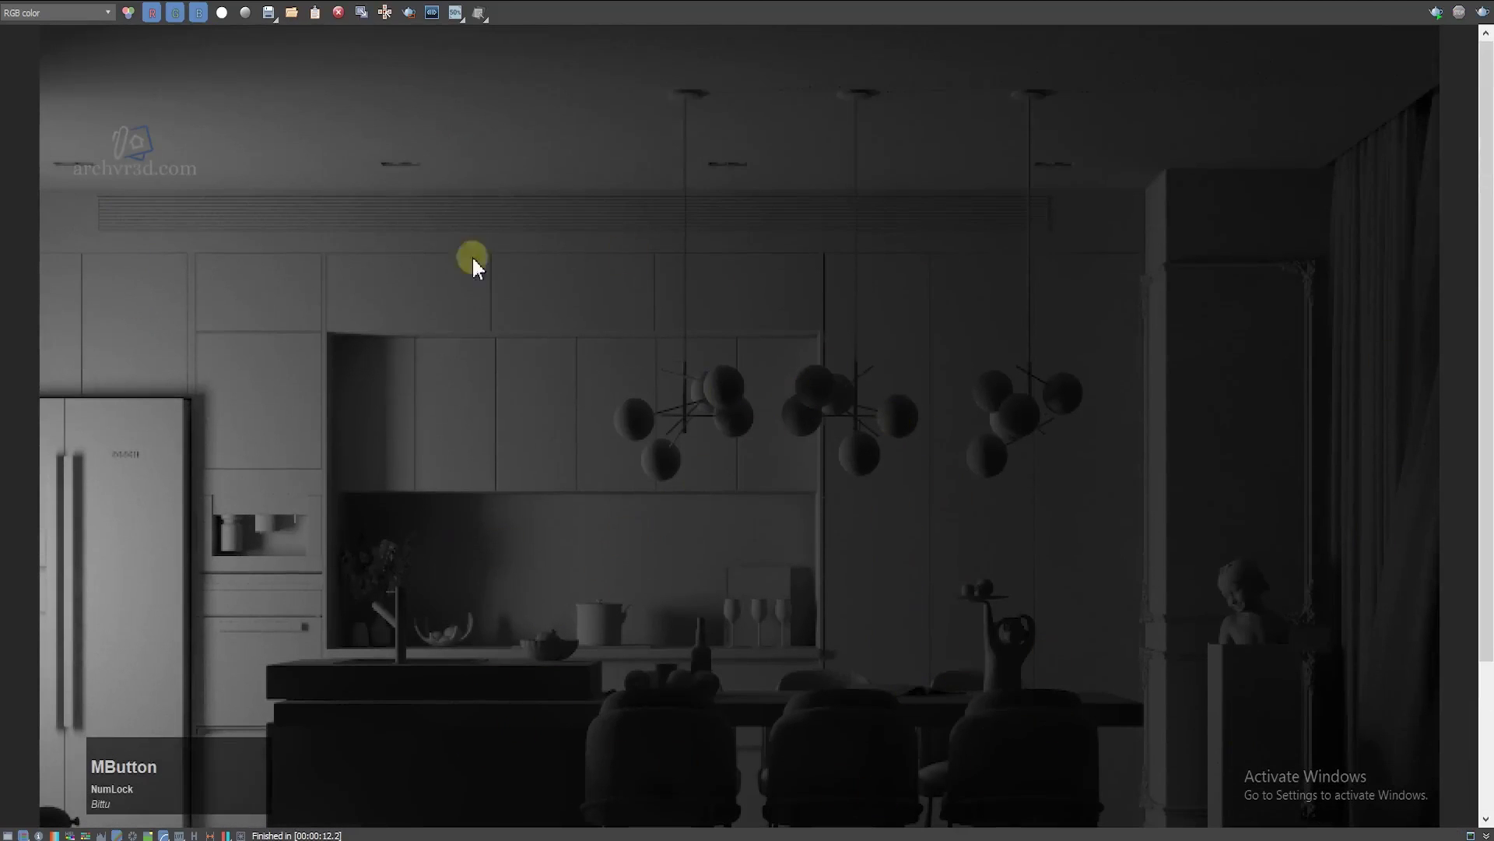
pyautogui.scroll(-3)
pyautogui.scroll(3)
pyautogui.middleClick(549, 576)
pyautogui.scroll(-3)
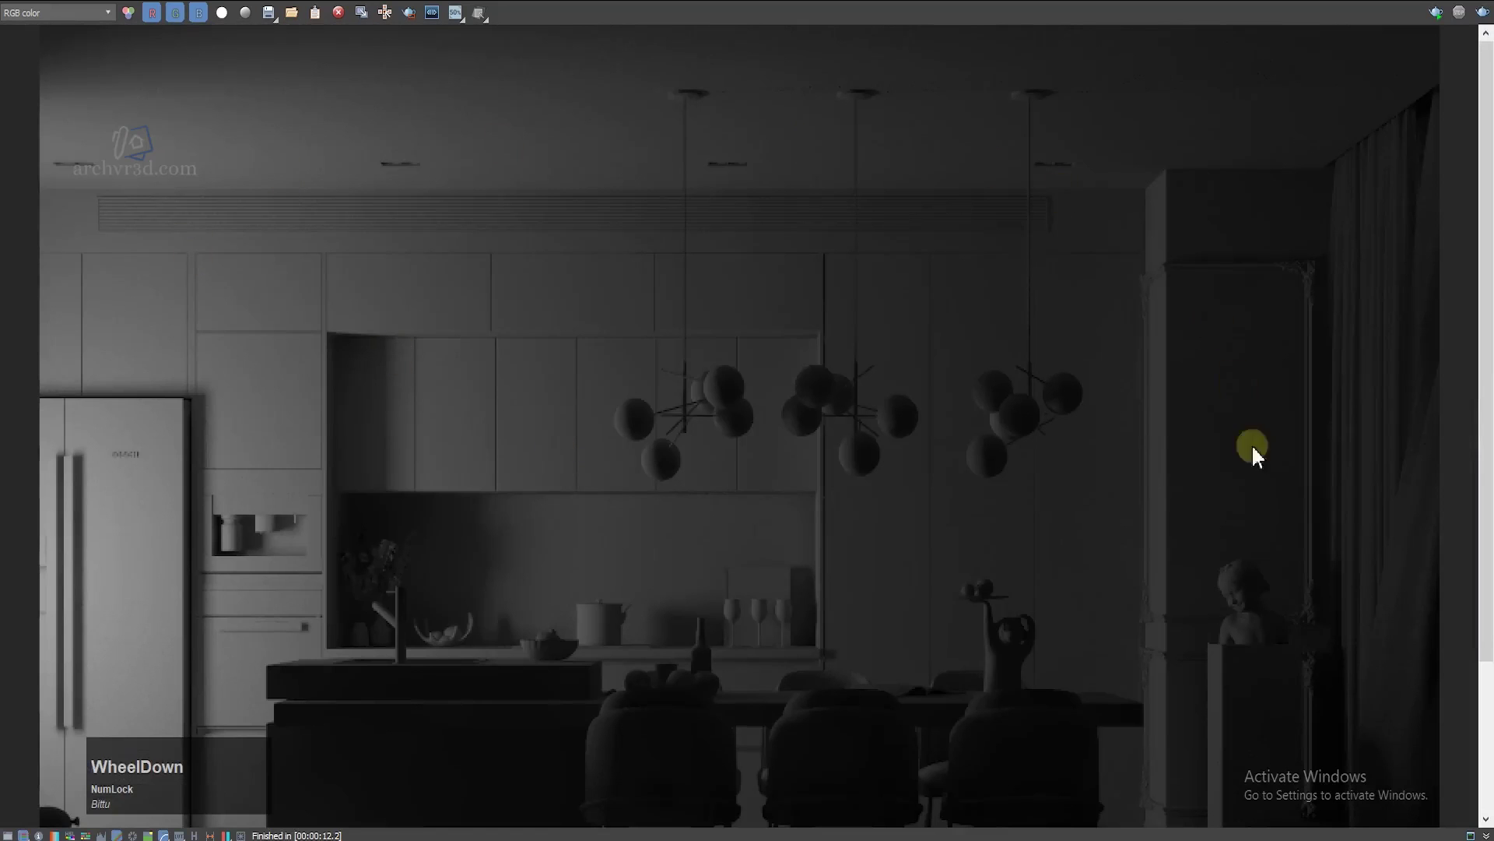
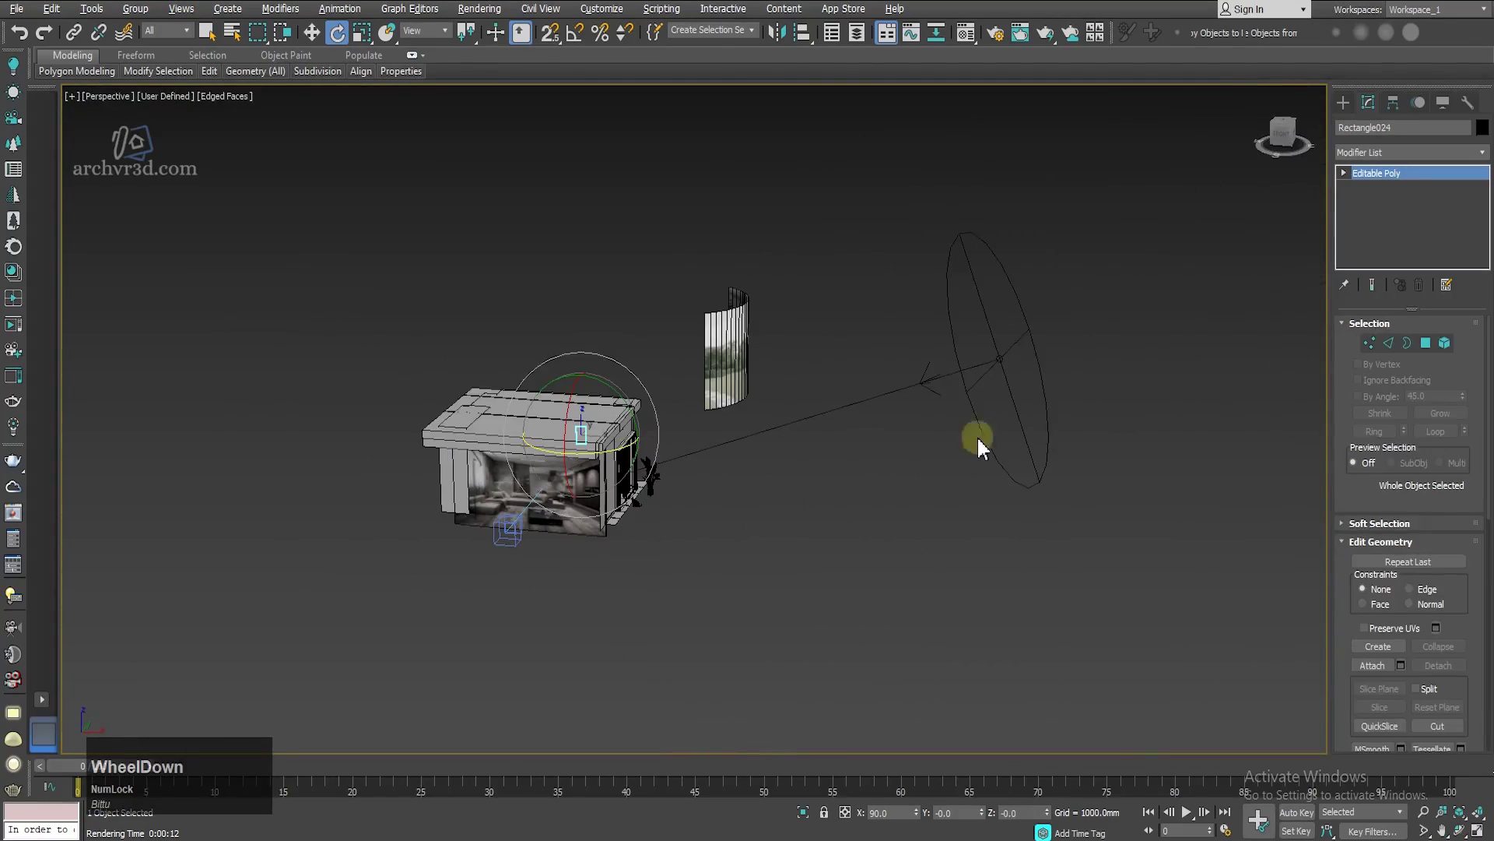
# Step: Select the VRaySun and render the camera view so the kitchen is sunlit
pyautogui.click(1004, 369)
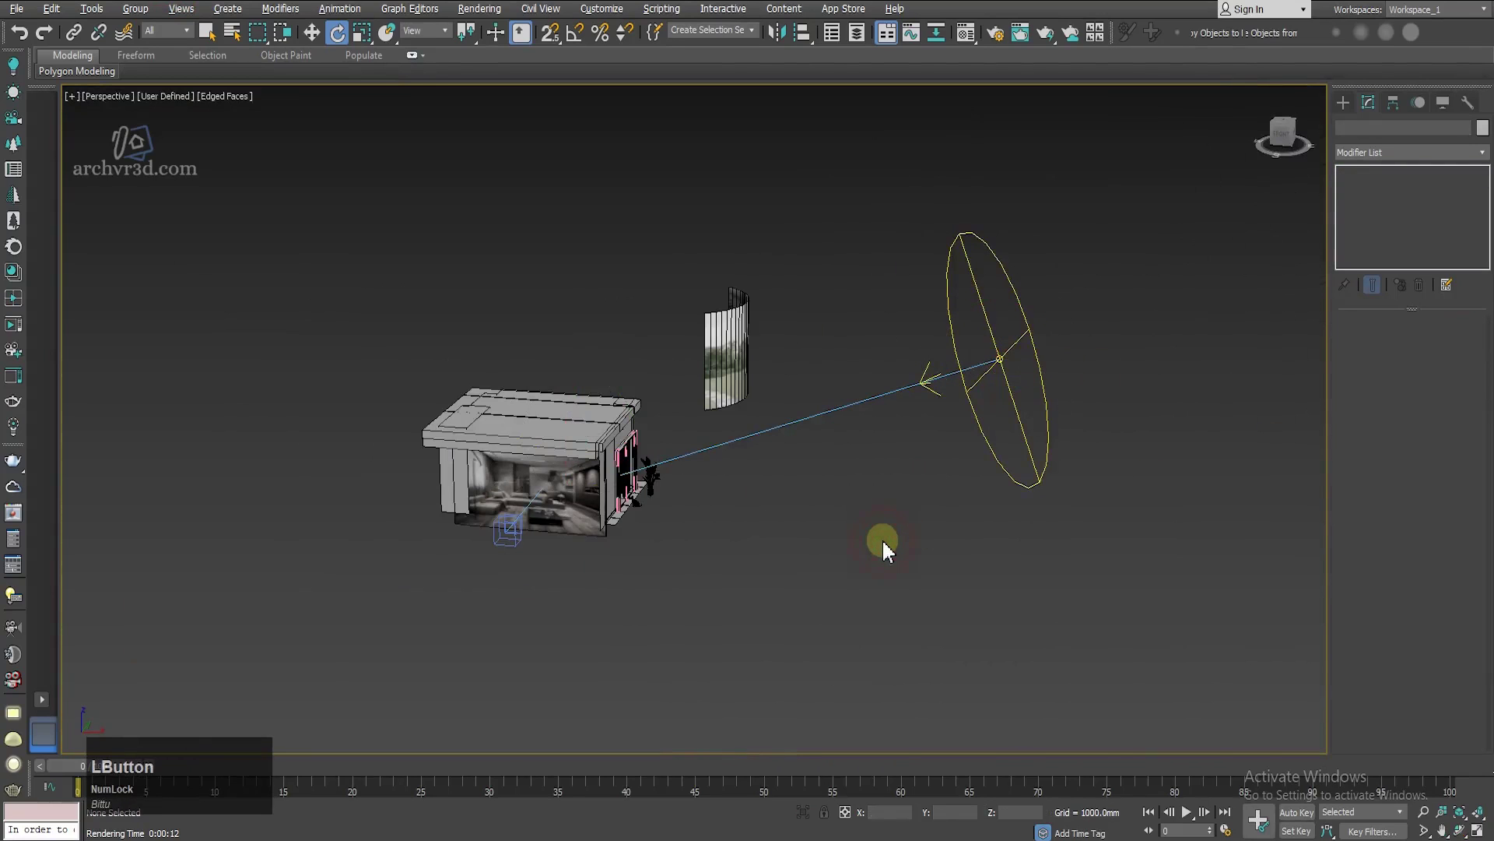
pyautogui.press('c')
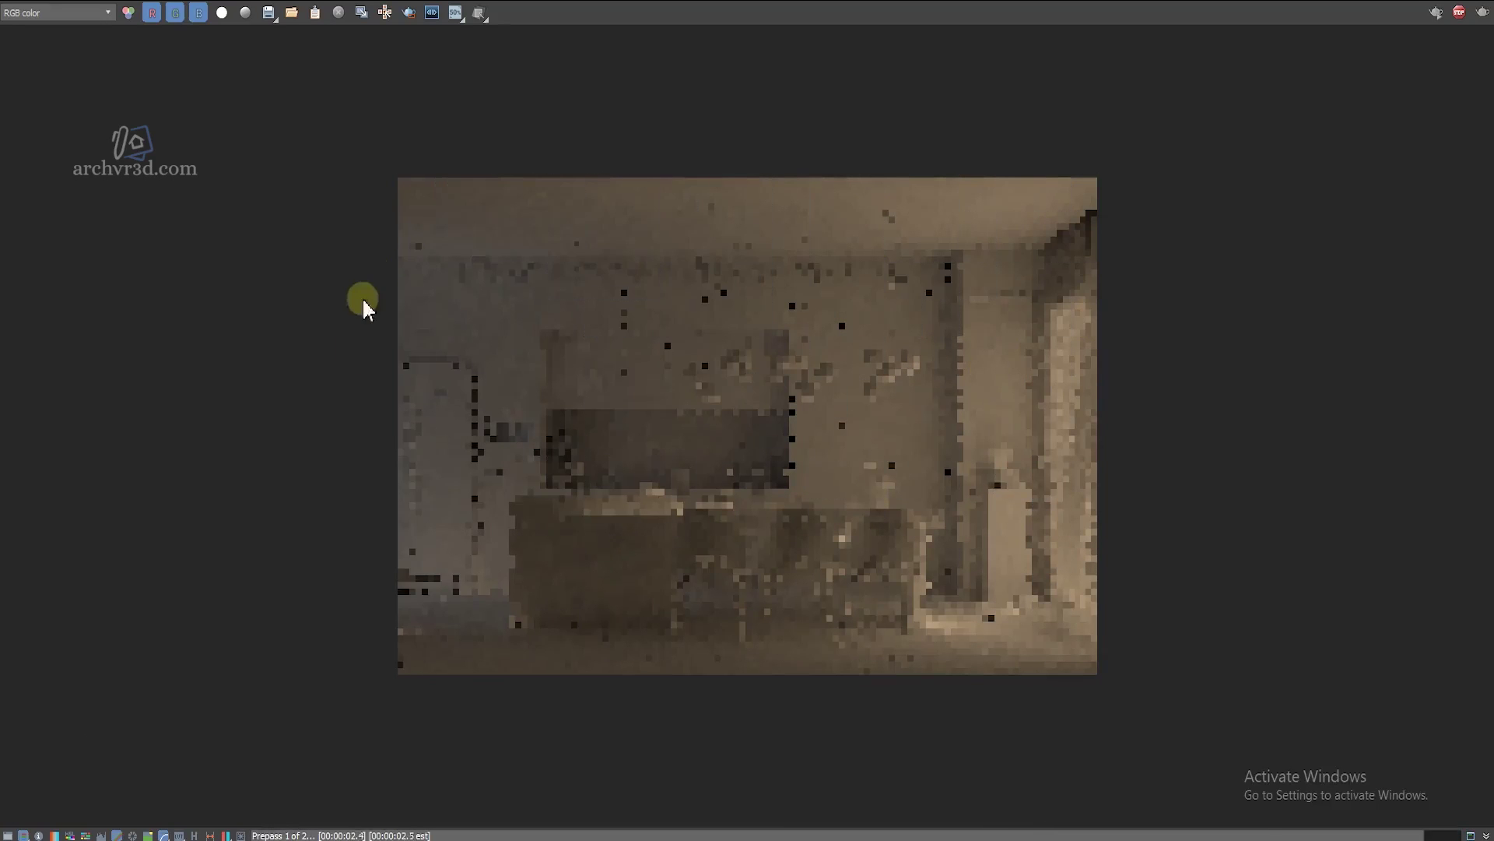
# Step: Look over the warm sunlit kitchen render in the V-Ray Frame Buffer
pyautogui.scroll(-3)
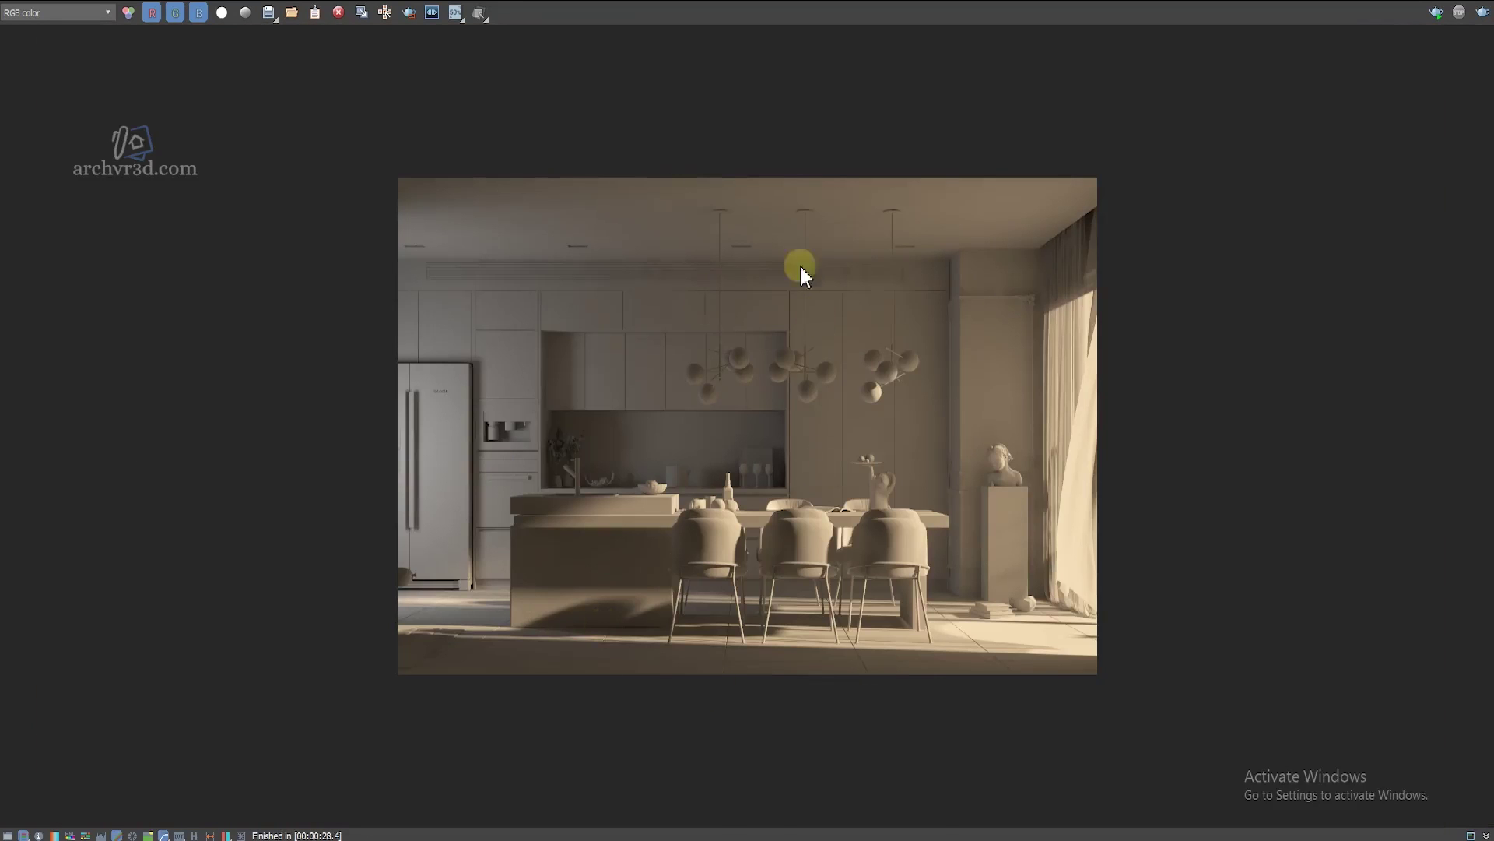
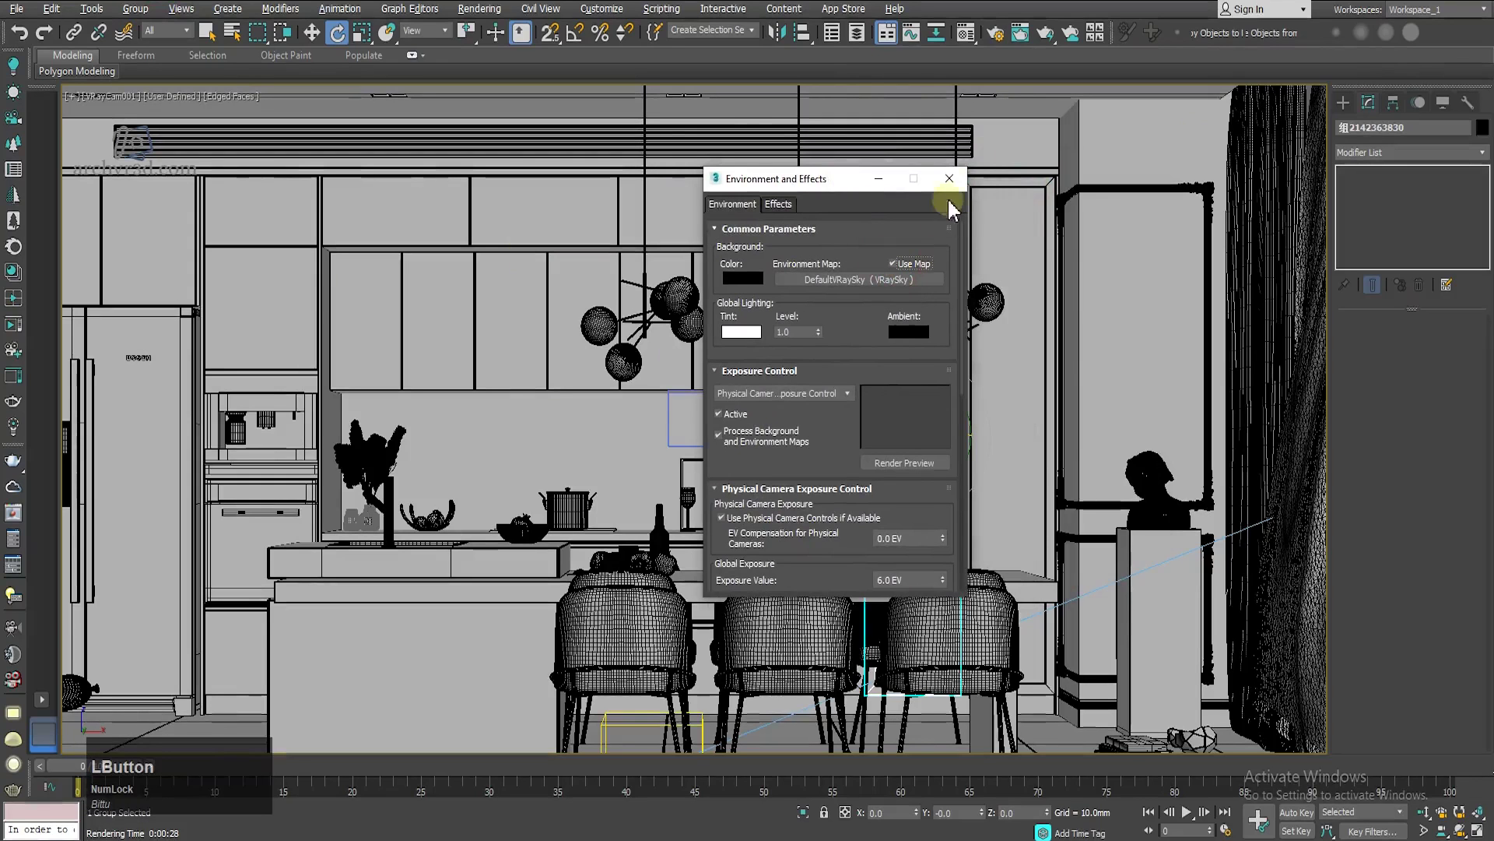
# Step: Render the VRayCam001 view again with the sky map background for whiter daylight
pyautogui.press('f')
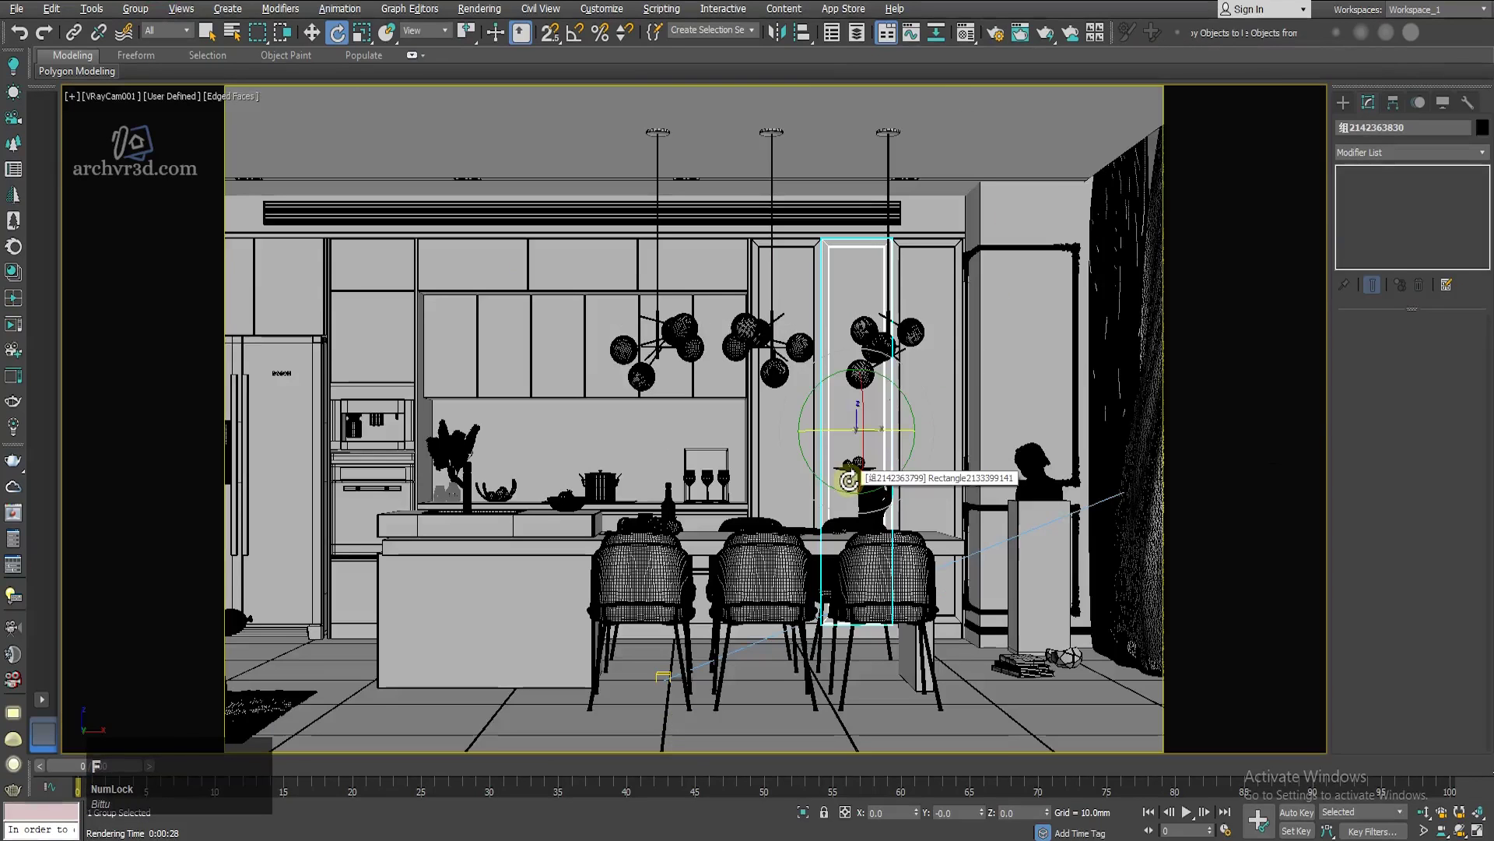
pyautogui.scroll(-3)
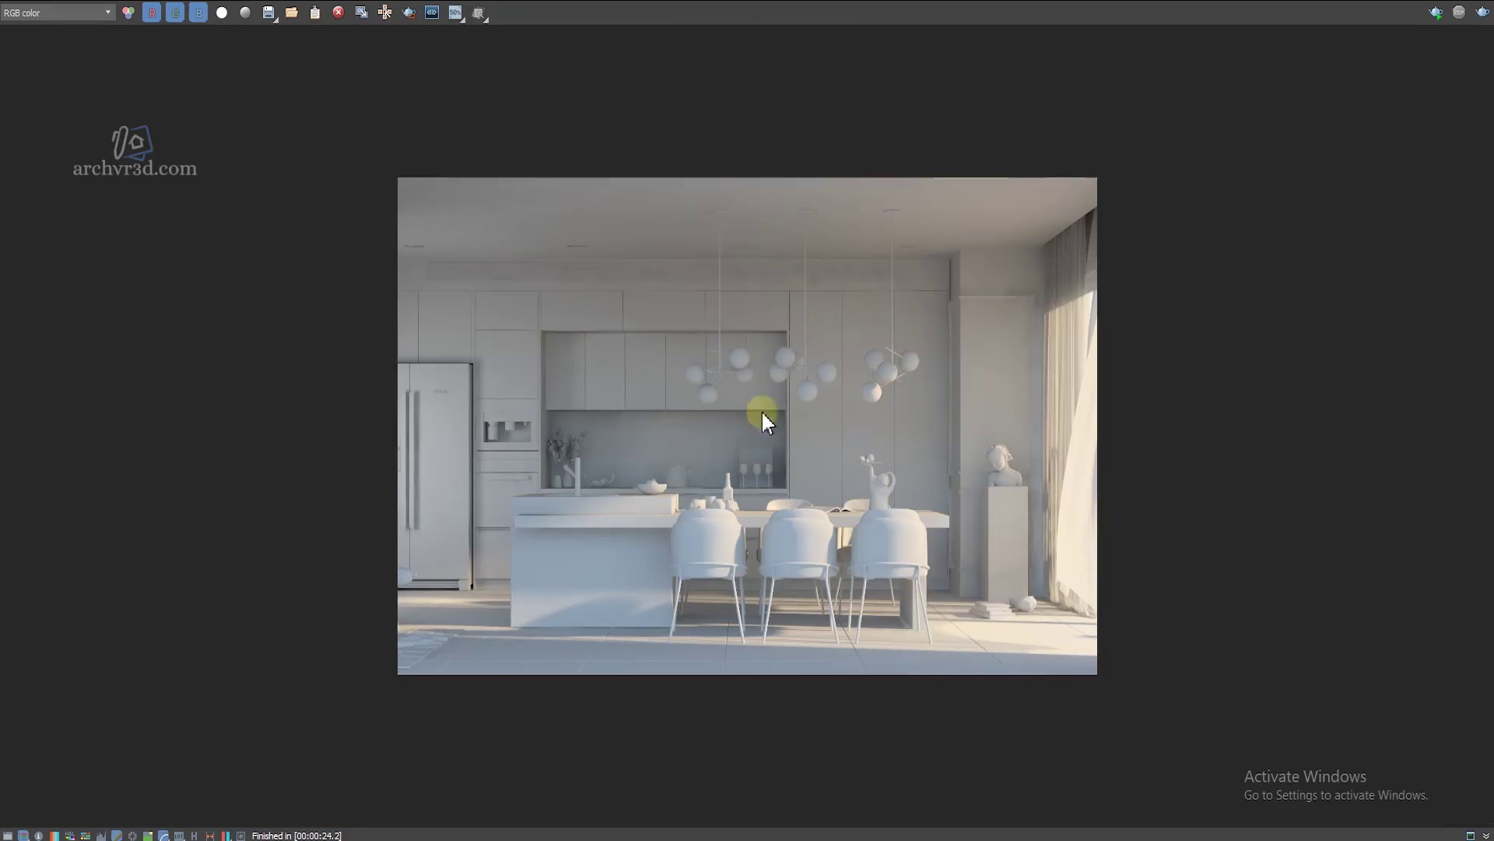
# Step: Zoom and pan across the bright render to inspect cabinets, pendant lights and curtains
pyautogui.middleClick(743, 683)
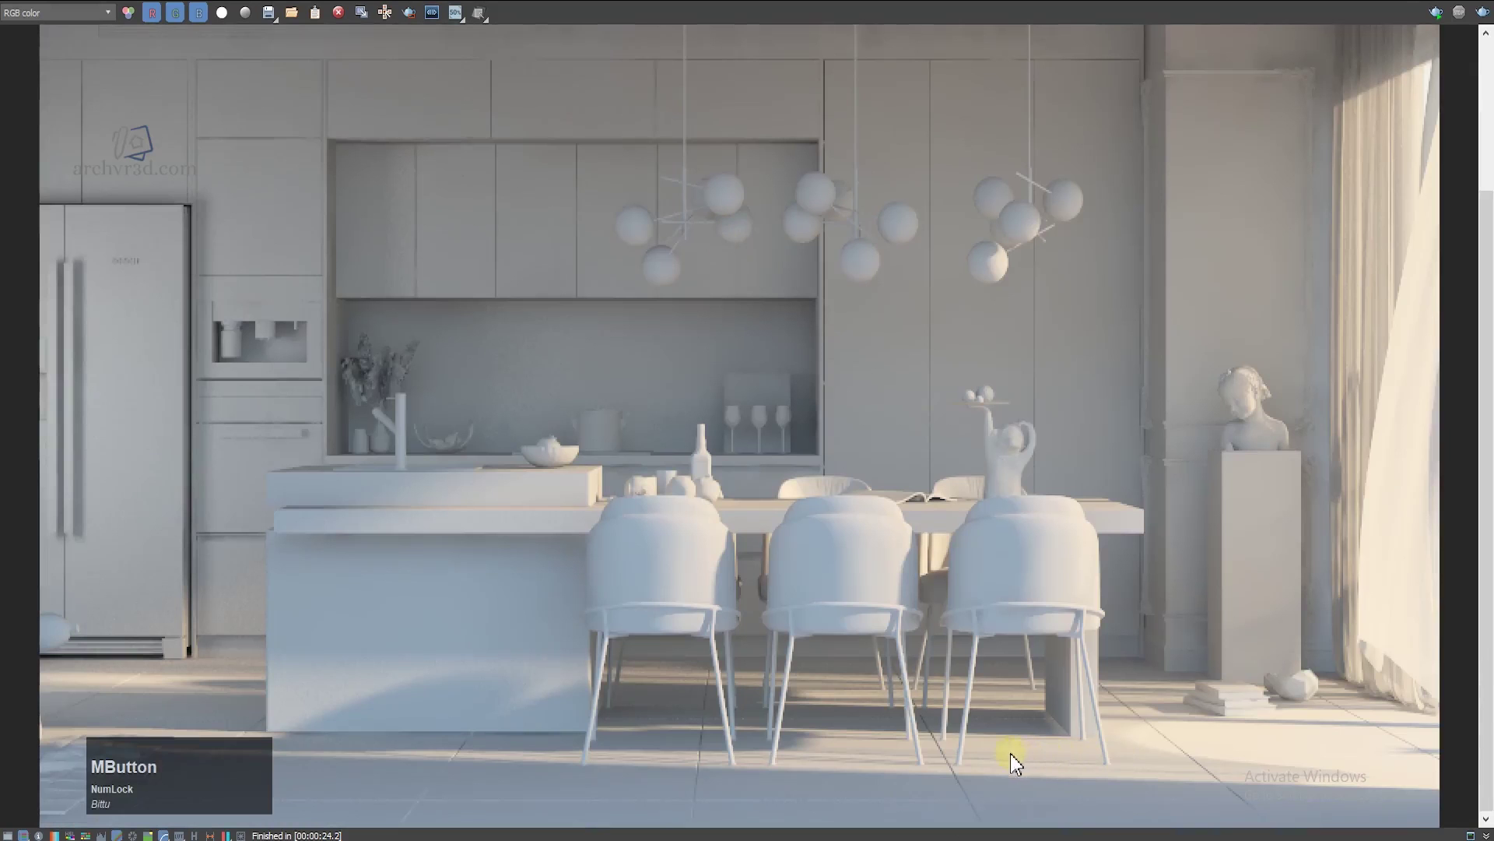
pyautogui.scroll(-3)
pyautogui.scroll(3)
pyautogui.middleClick(572, 612)
pyautogui.scroll(3)
pyautogui.middleClick(556, 586)
pyautogui.scroll(-3)
pyautogui.middleClick(1199, 443)
pyautogui.scroll(3)
pyautogui.middleClick(1352, 328)
pyautogui.scroll(-3)
pyautogui.scroll(3)
pyautogui.scroll(3)
# Step: Inspect the chairs and floor up close, then recenter the render on the kitchen
pyautogui.middleClick(1317, 617)
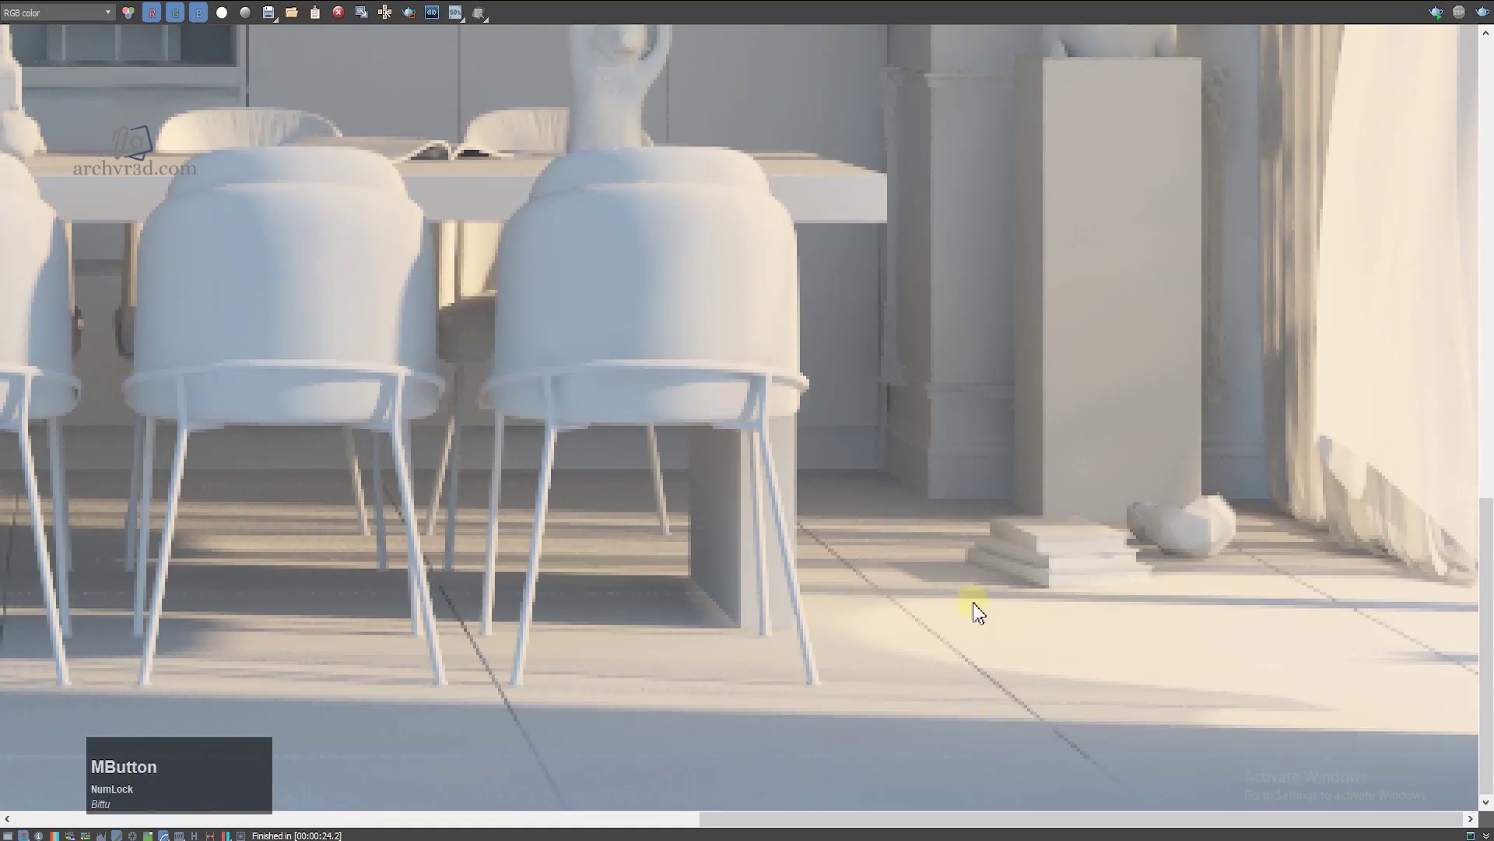
pyautogui.scroll(-3)
pyautogui.scroll(3)
pyautogui.scroll(3)
pyautogui.scroll(-3)
pyautogui.scroll(3)
pyautogui.scroll(3)
pyautogui.scroll(3)
pyautogui.middleClick(754, 555)
pyautogui.scroll(-3)
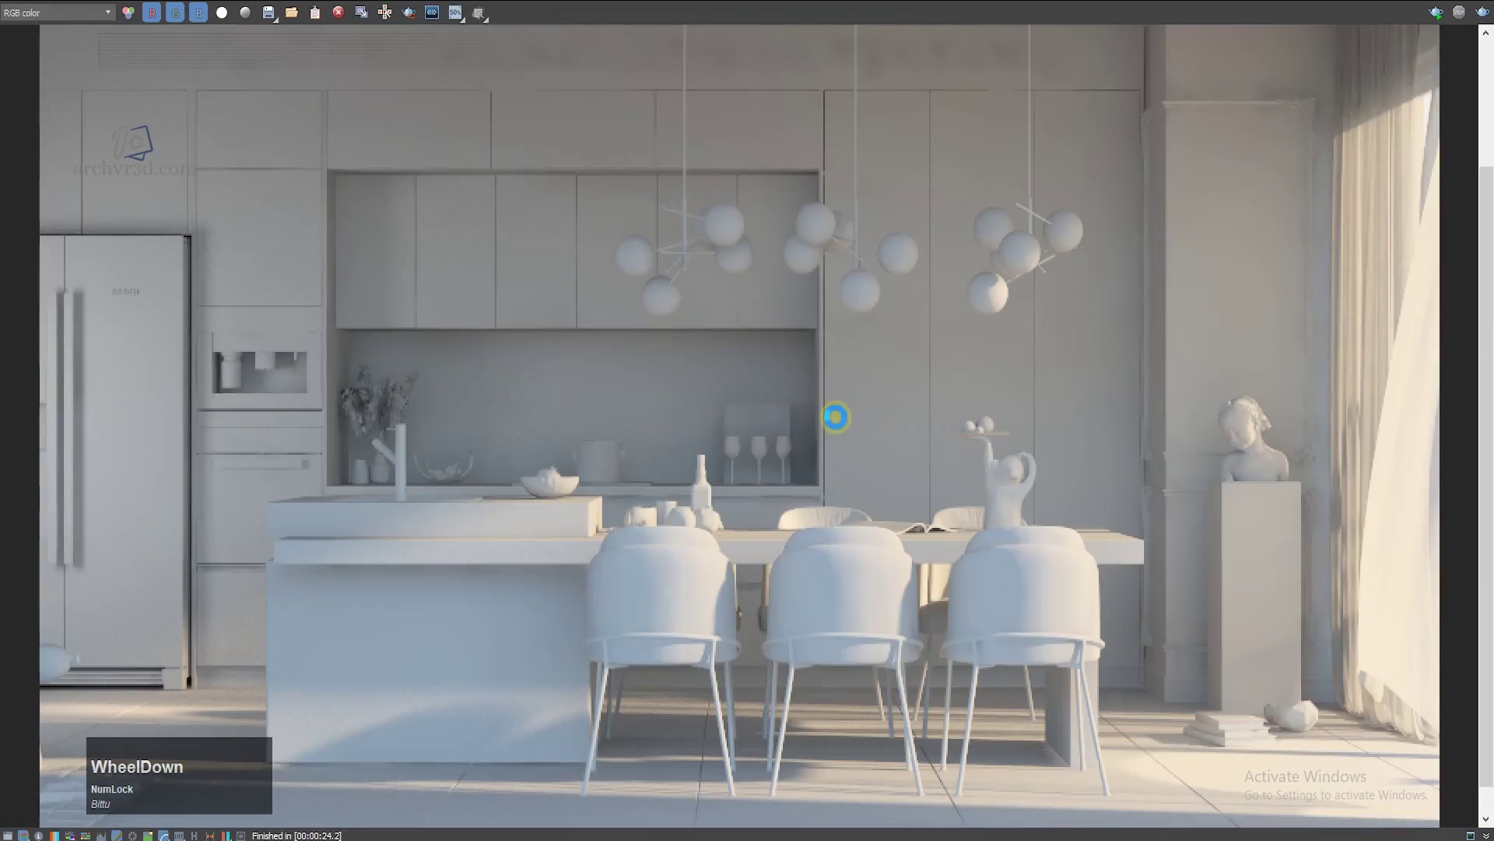
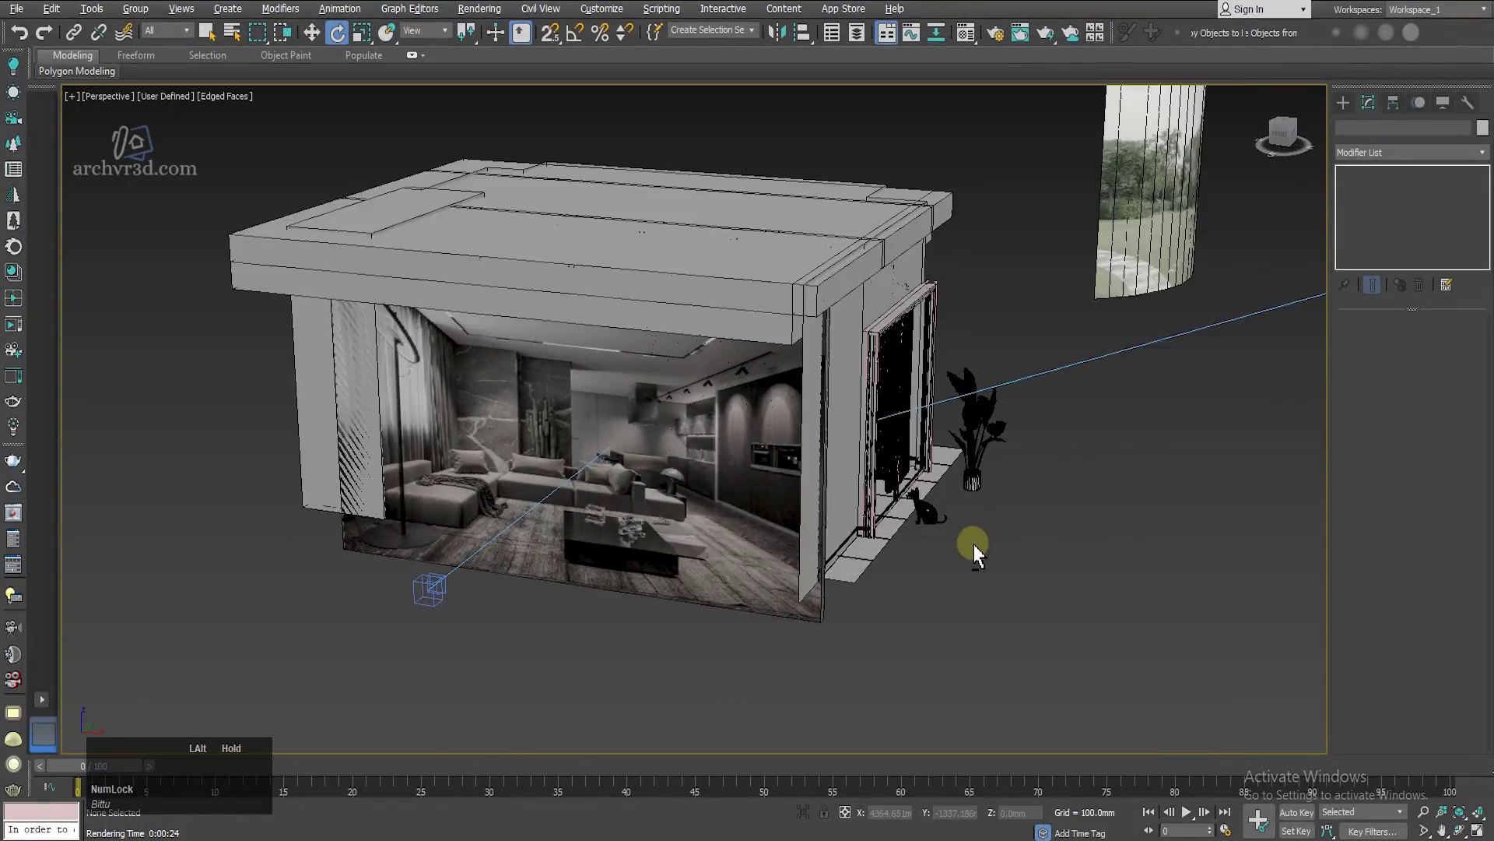
pyautogui.scroll(3)
pyautogui.middleClick(1004, 542)
pyautogui.scroll(-3)
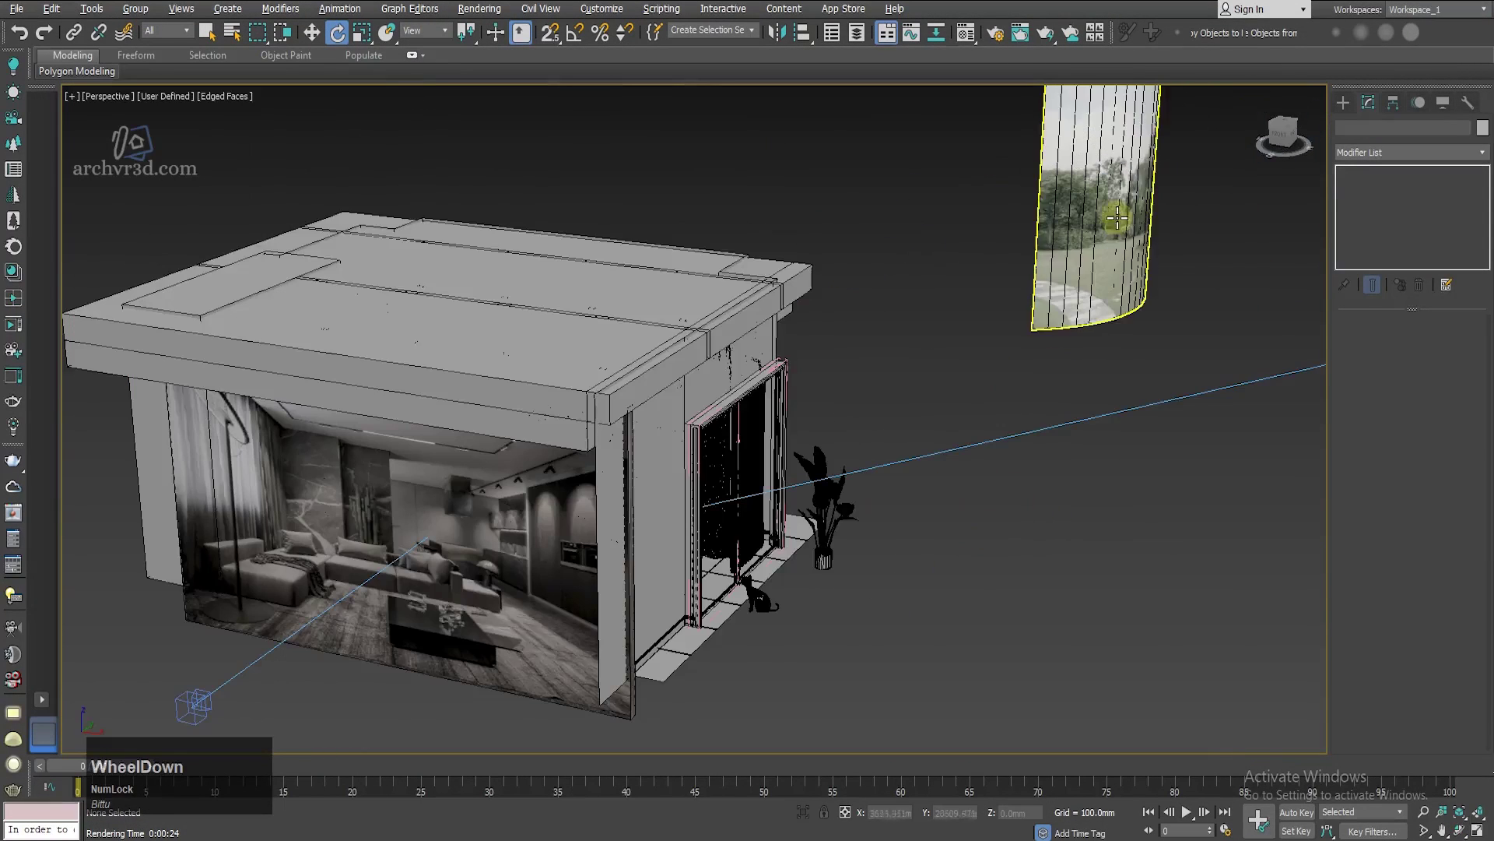
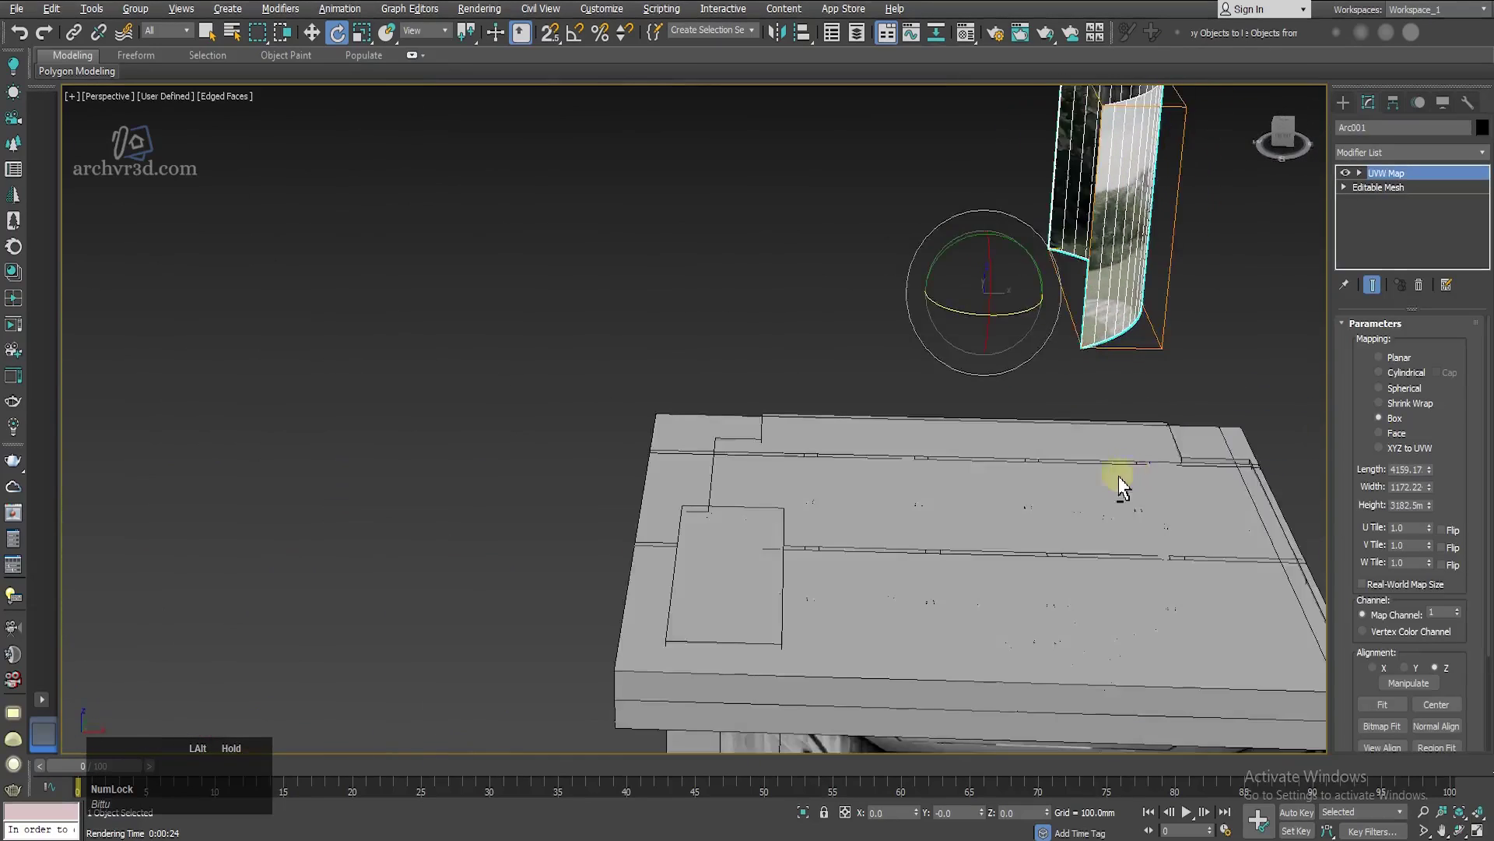
pyautogui.click(932, 484)
pyautogui.scroll(-3)
pyautogui.click(1040, 471)
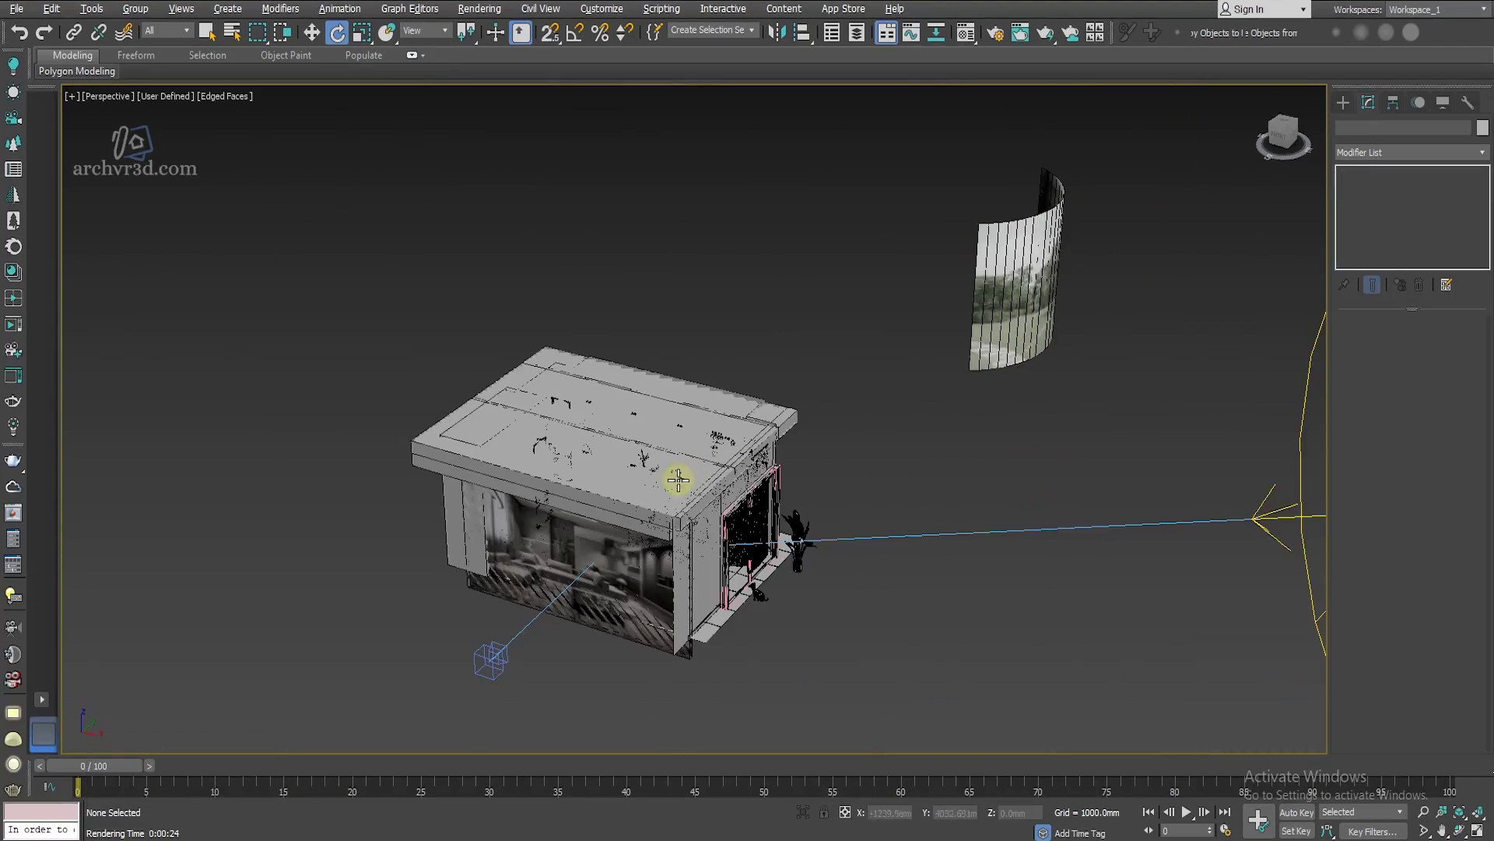
pyautogui.press('m')
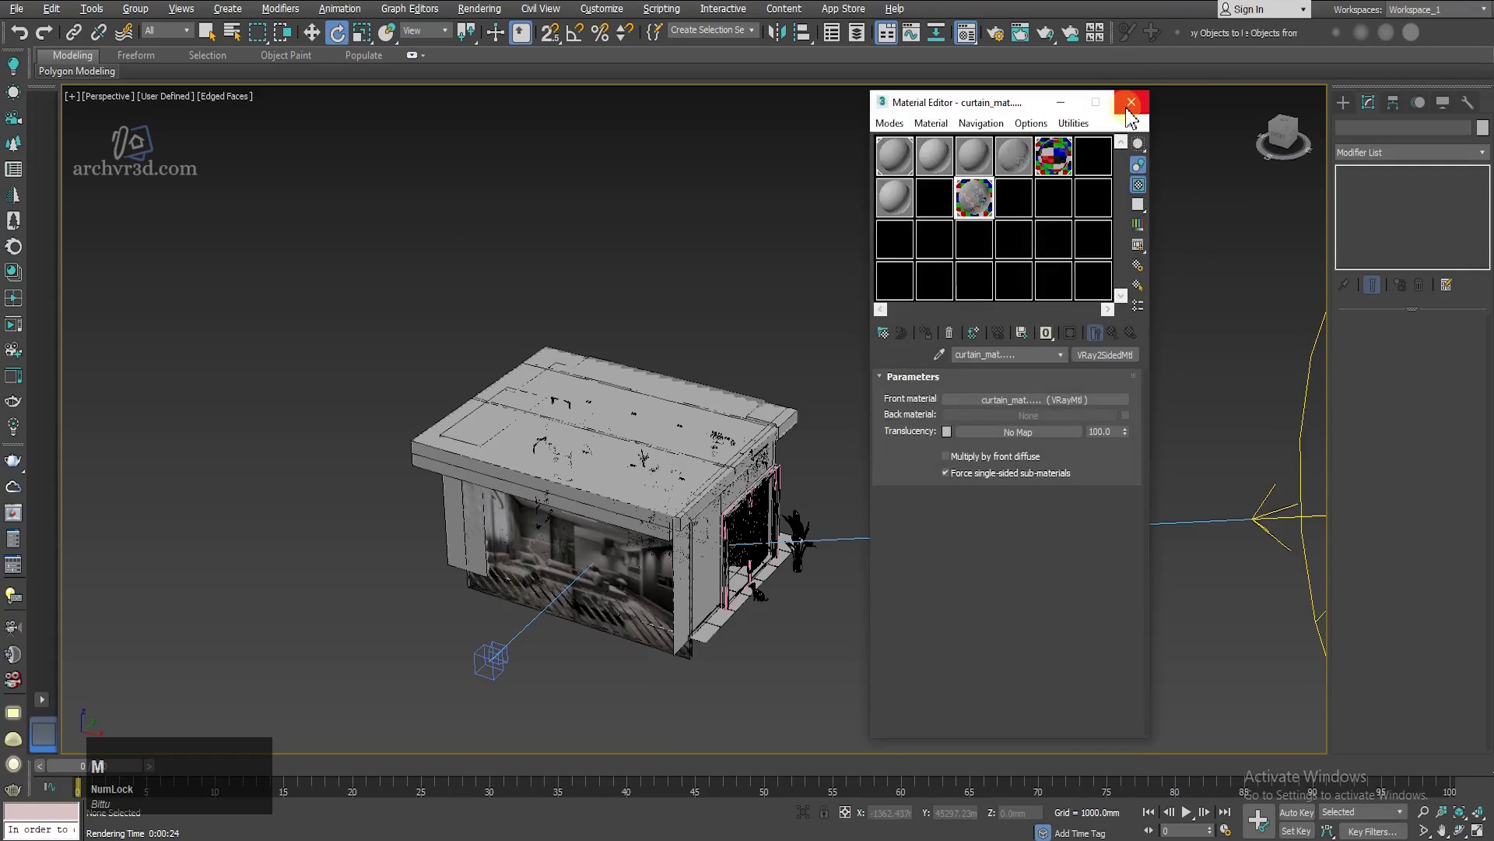
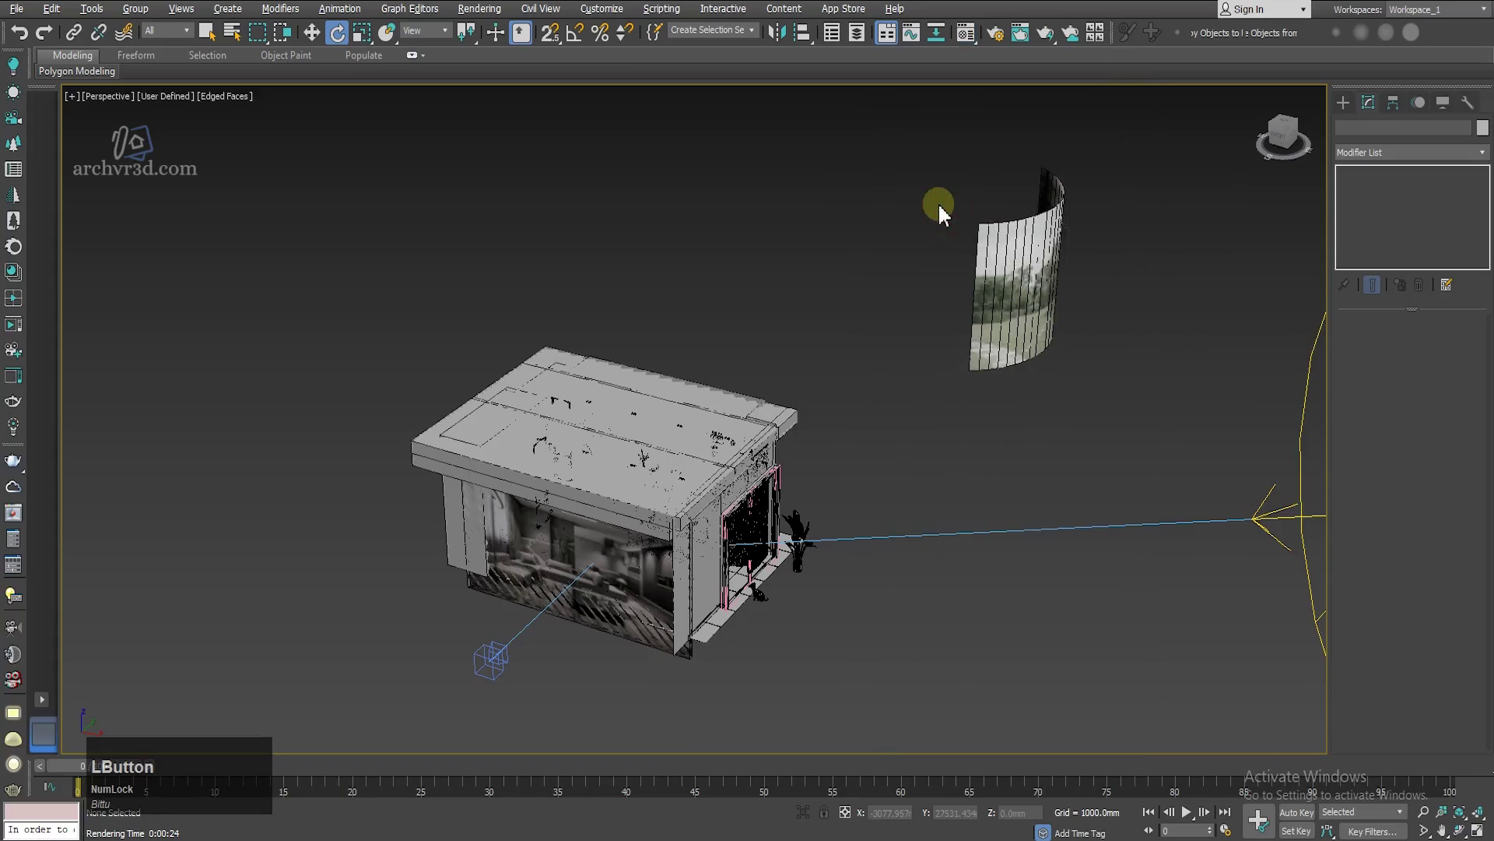
# Step: Set the render output width to 2500 (2500×1667) in Render Setup's Common settings
pyautogui.press('F10')
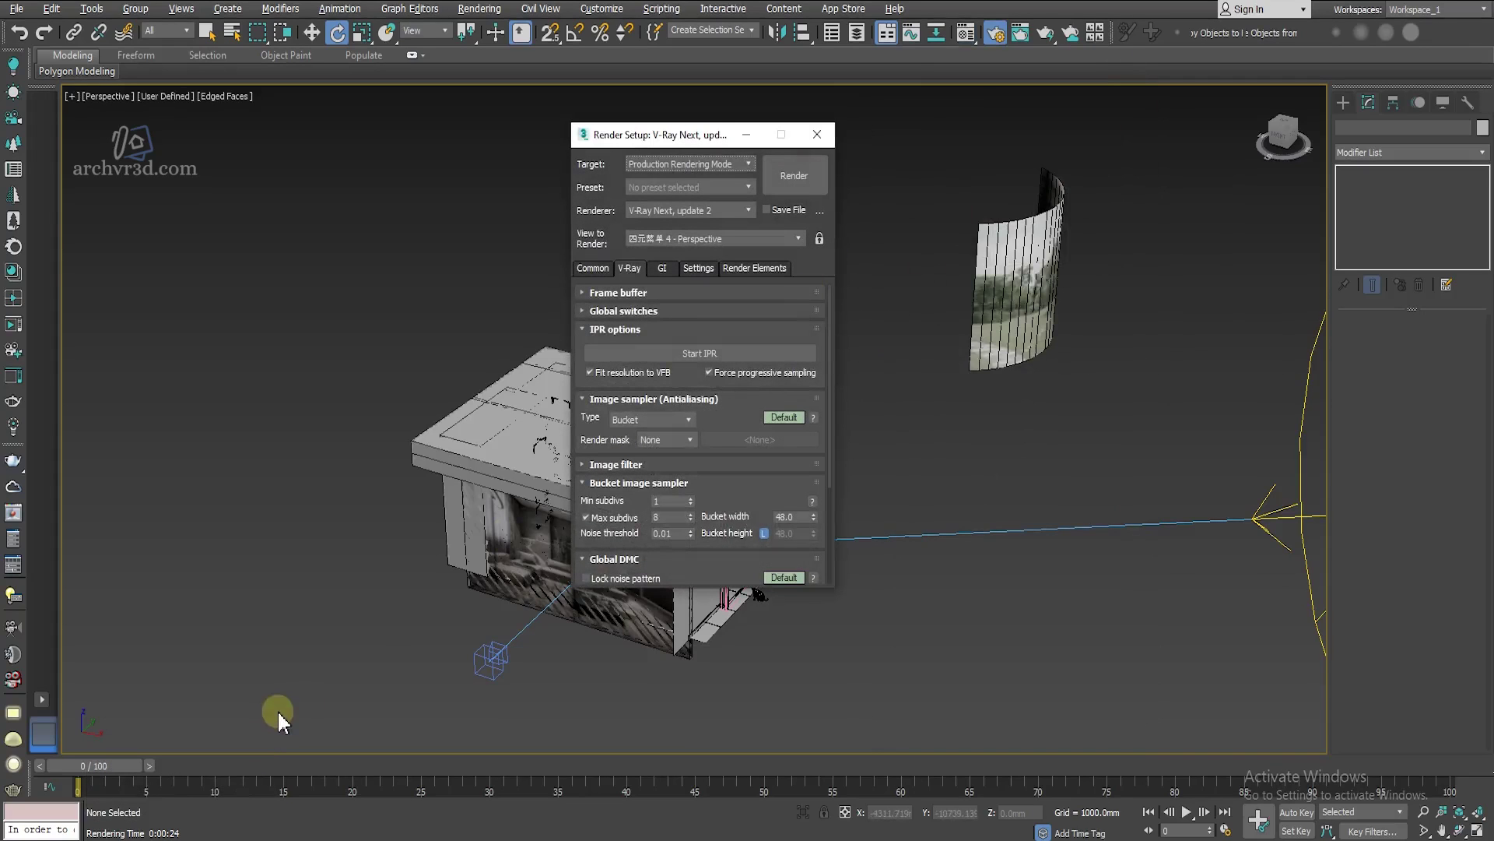
pyautogui.click(707, 143)
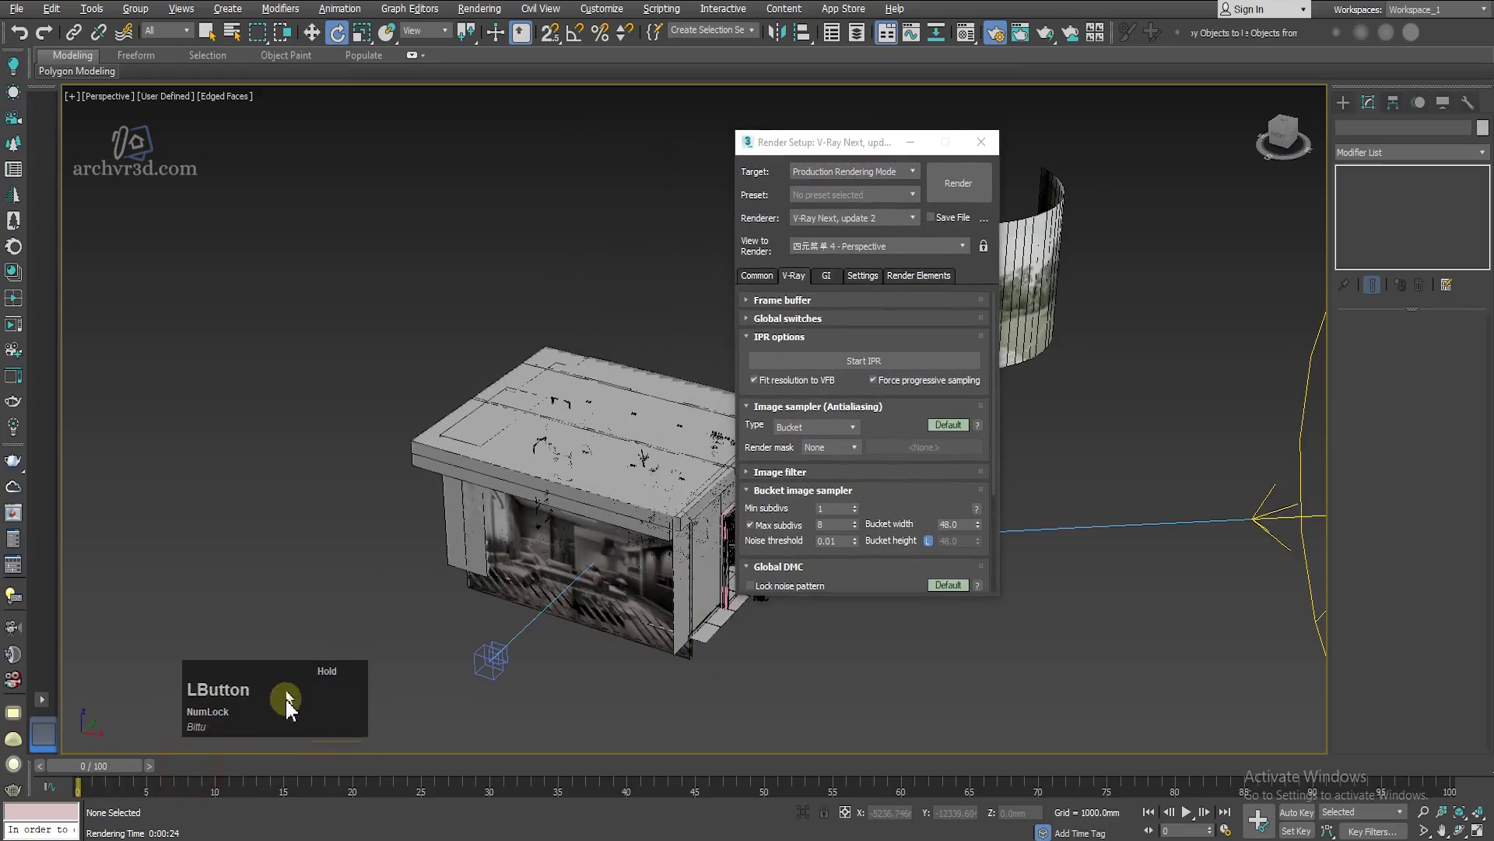
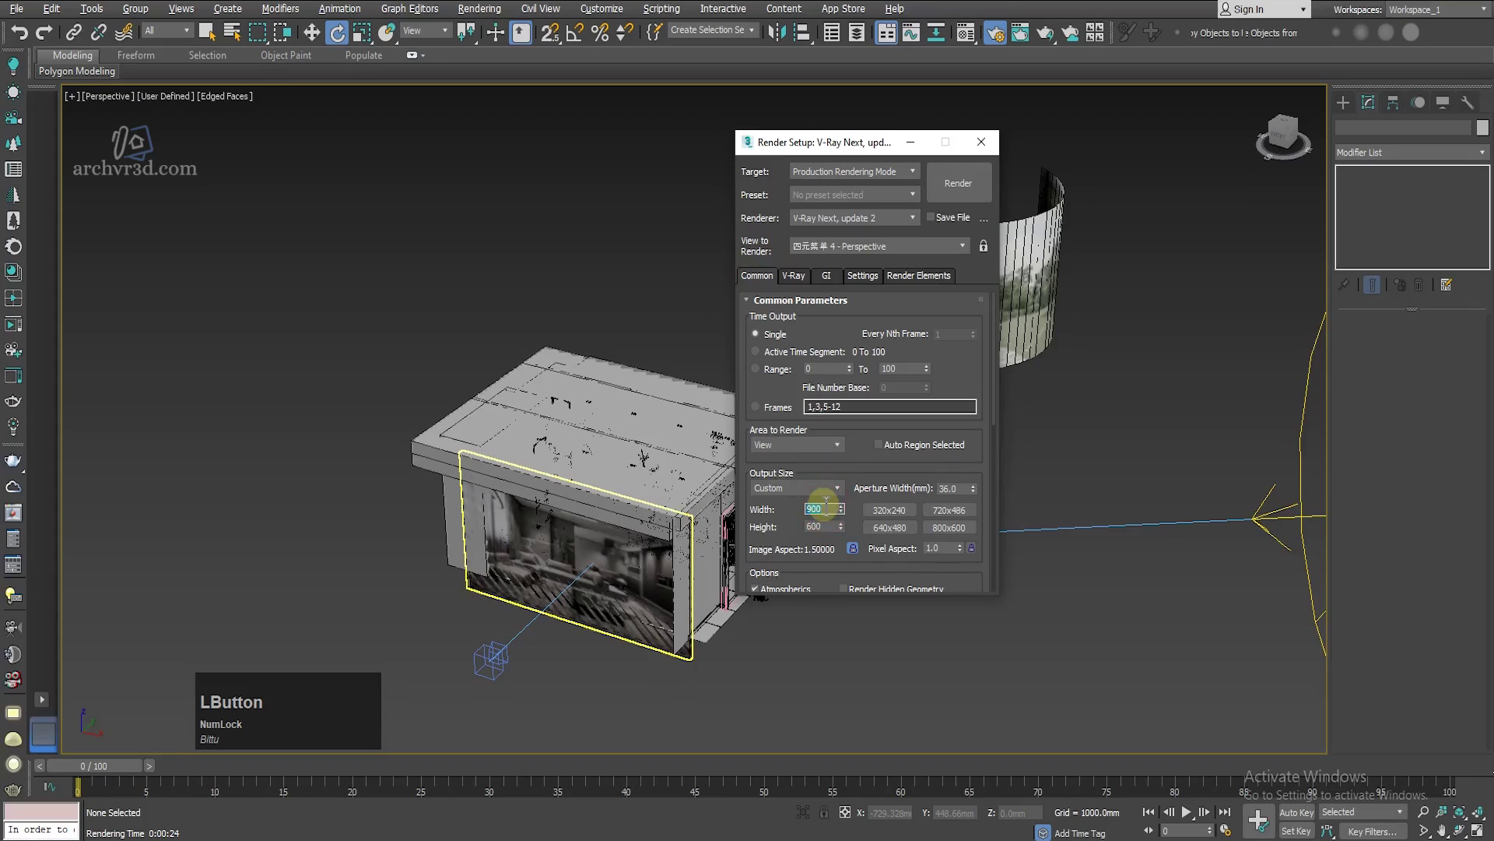
pyautogui.press('KP_2')
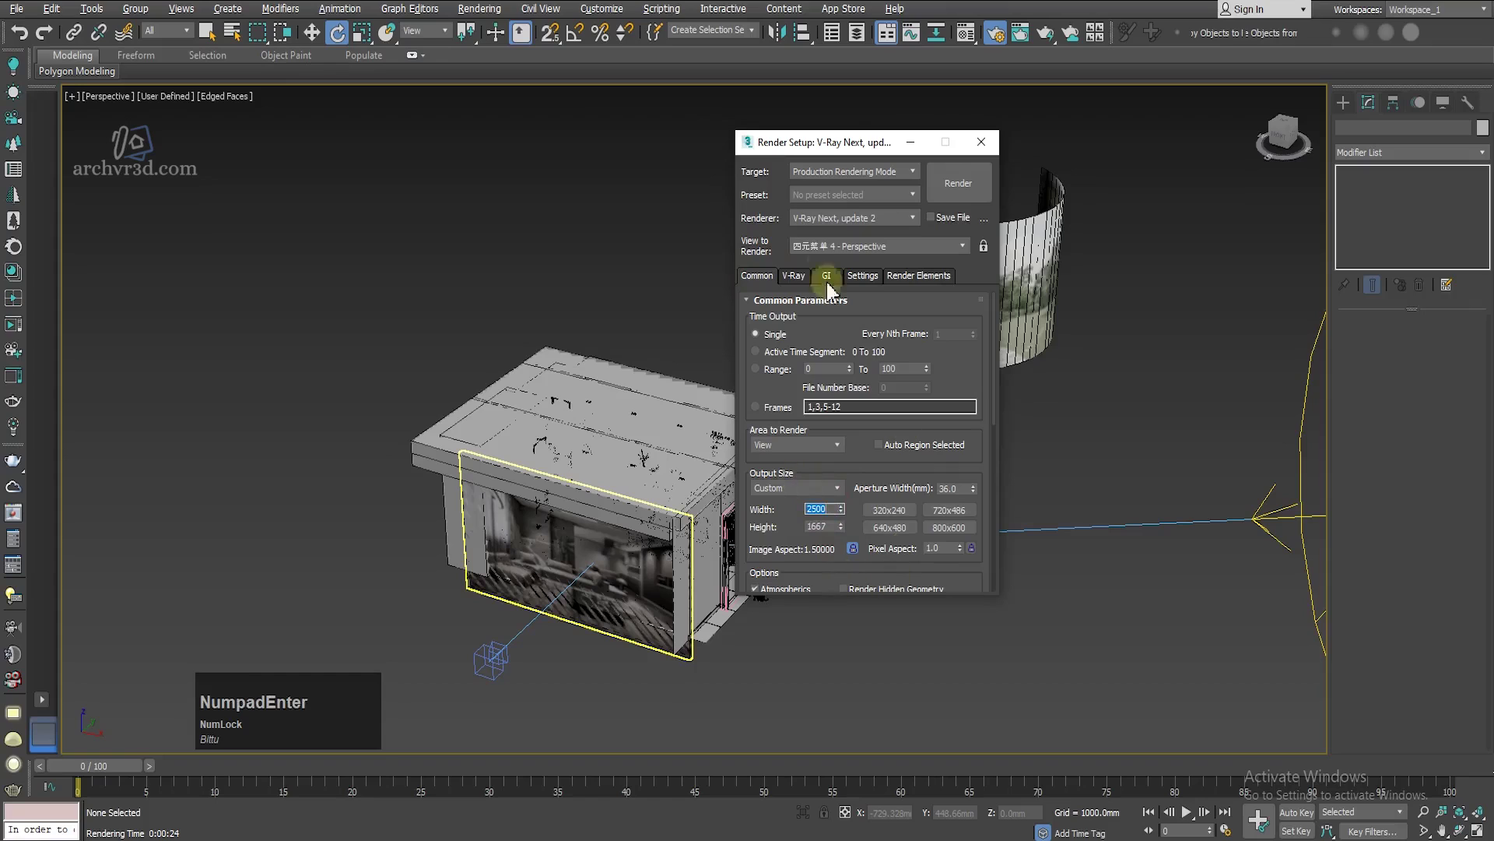
# Step: In V-Ray Expert sampling set min shading rate 80, max subdivs 40, noise threshold 0.005, bucket 32
pyautogui.click(800, 275)
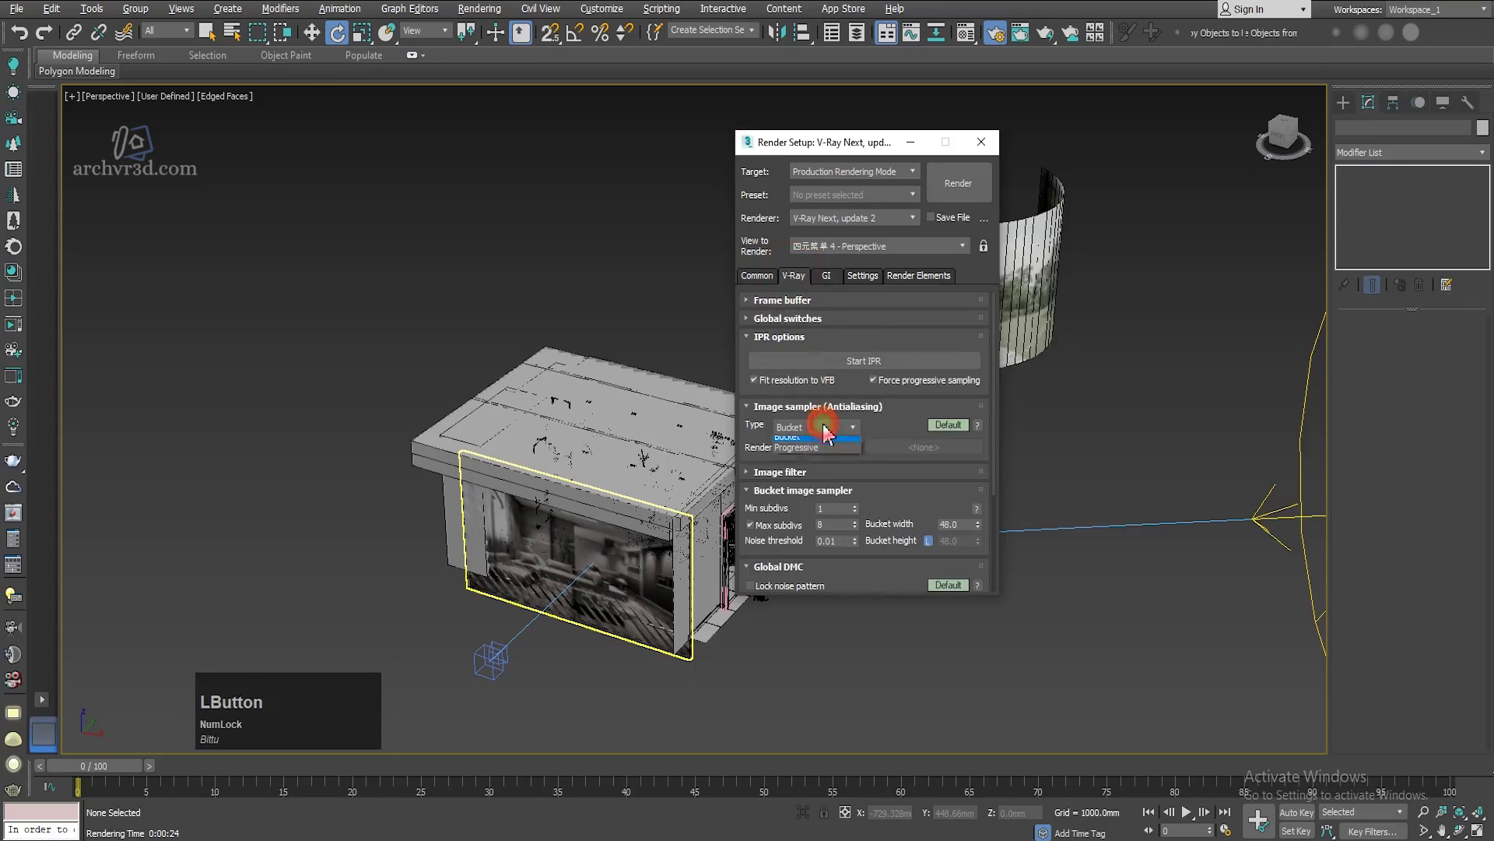
pyautogui.rightClick(941, 420)
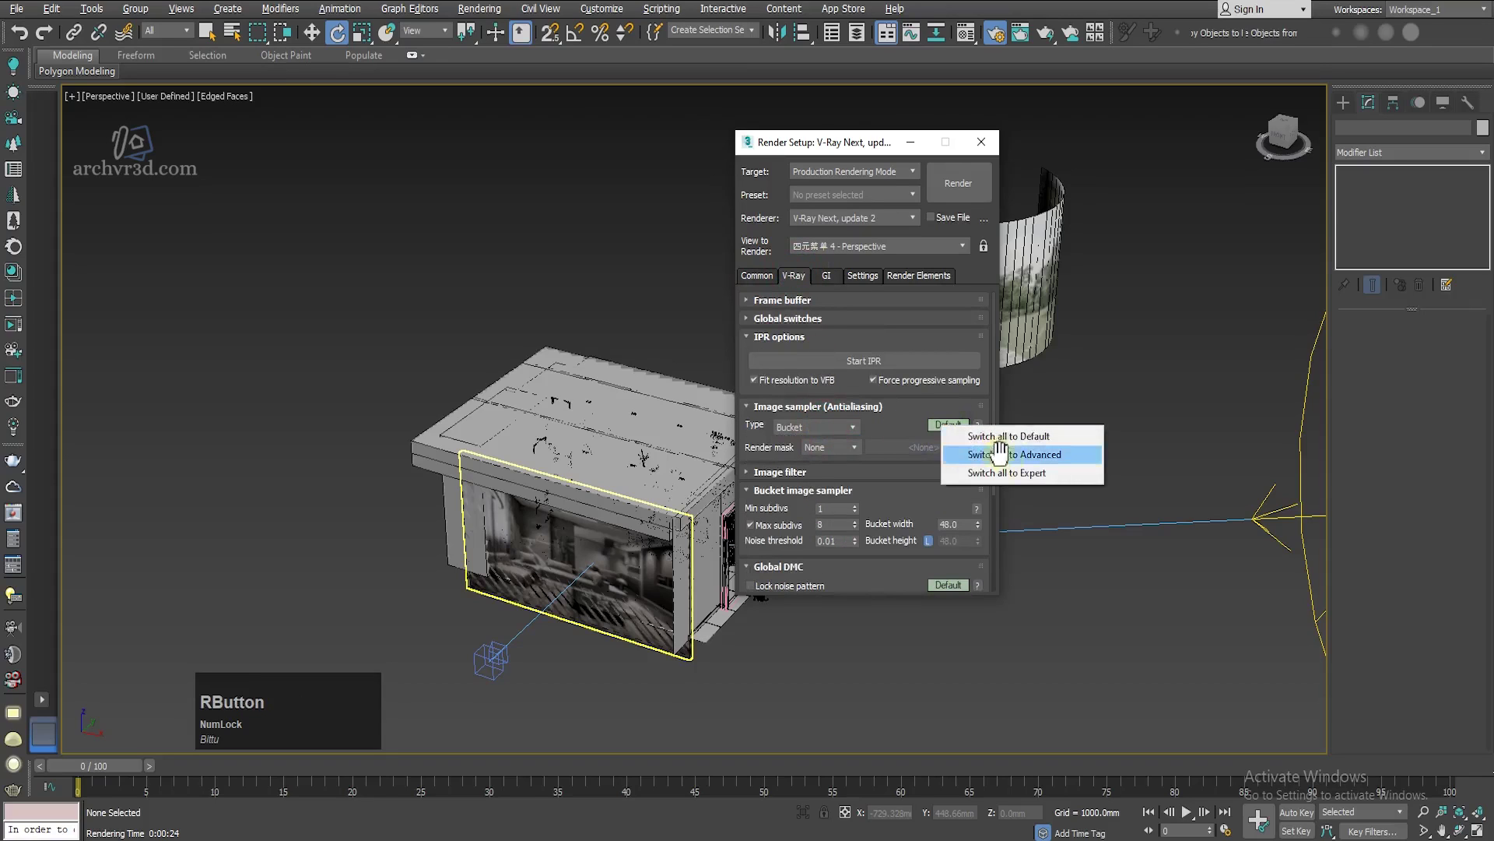
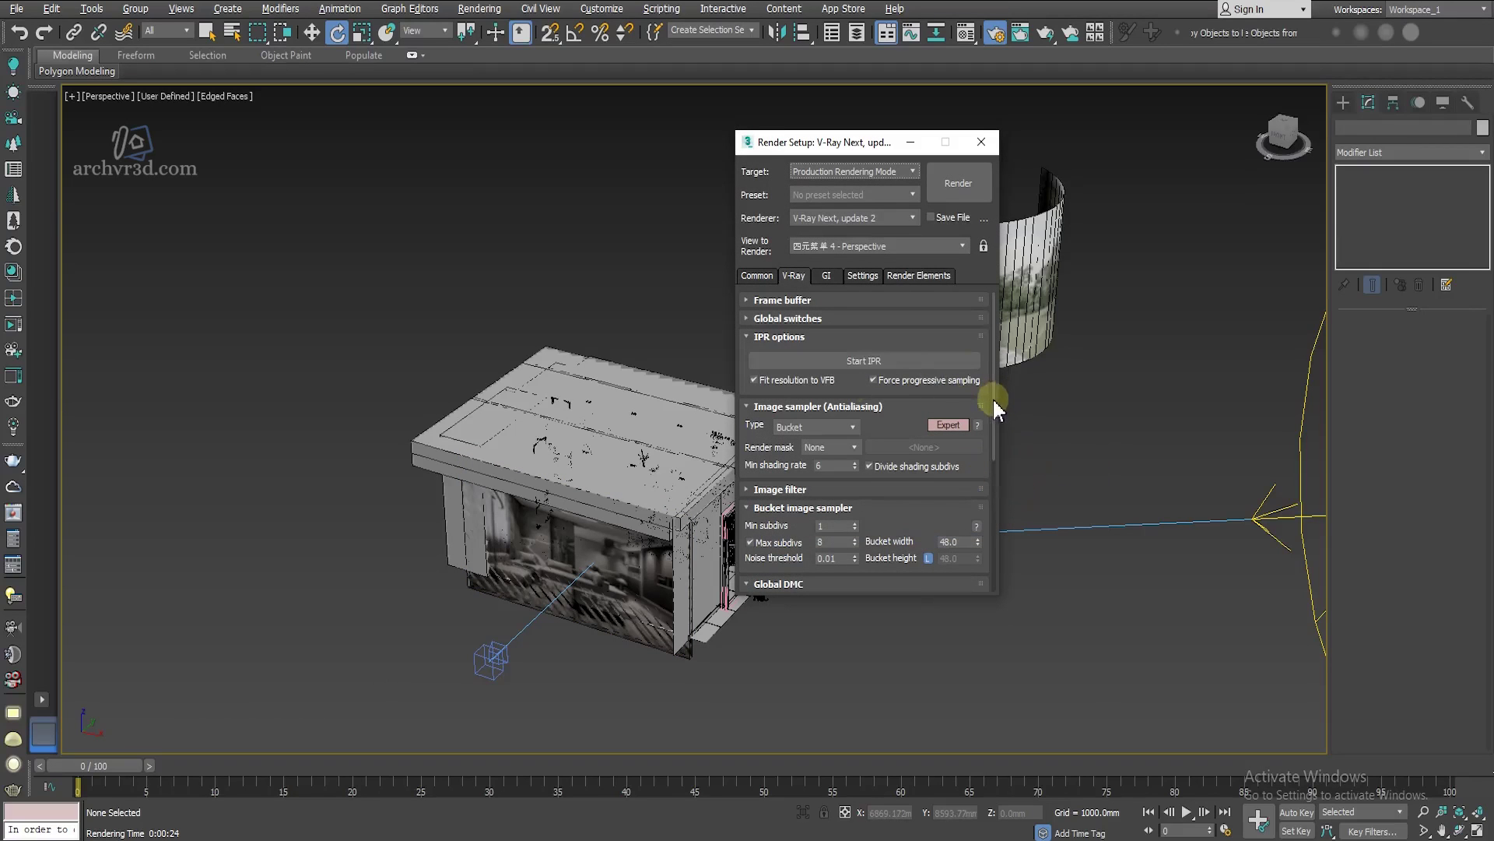
pyautogui.click(1001, 413)
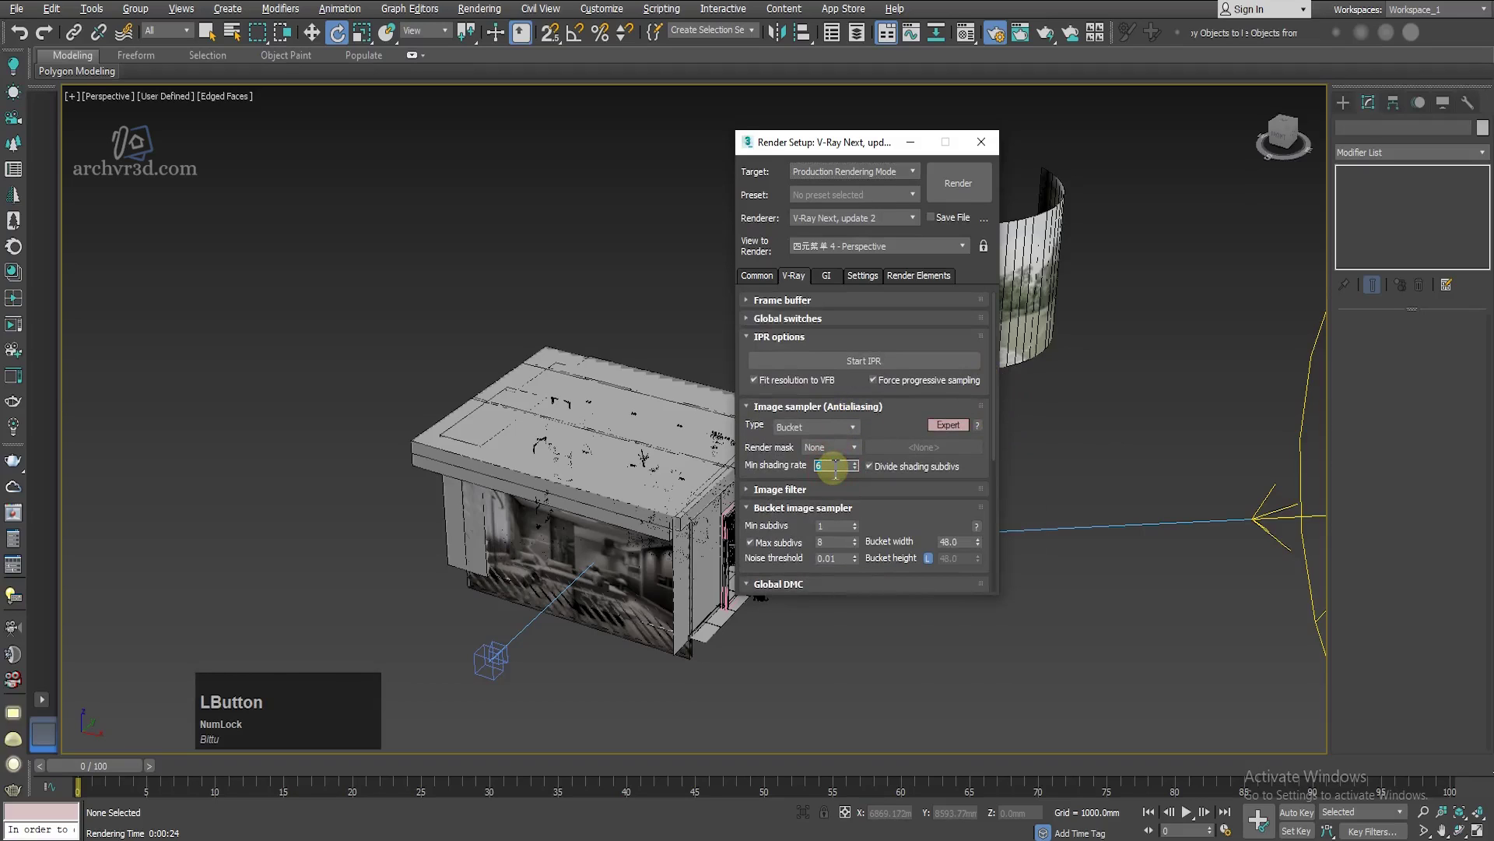
pyautogui.press('KP_8')
pyautogui.click(1000, 425)
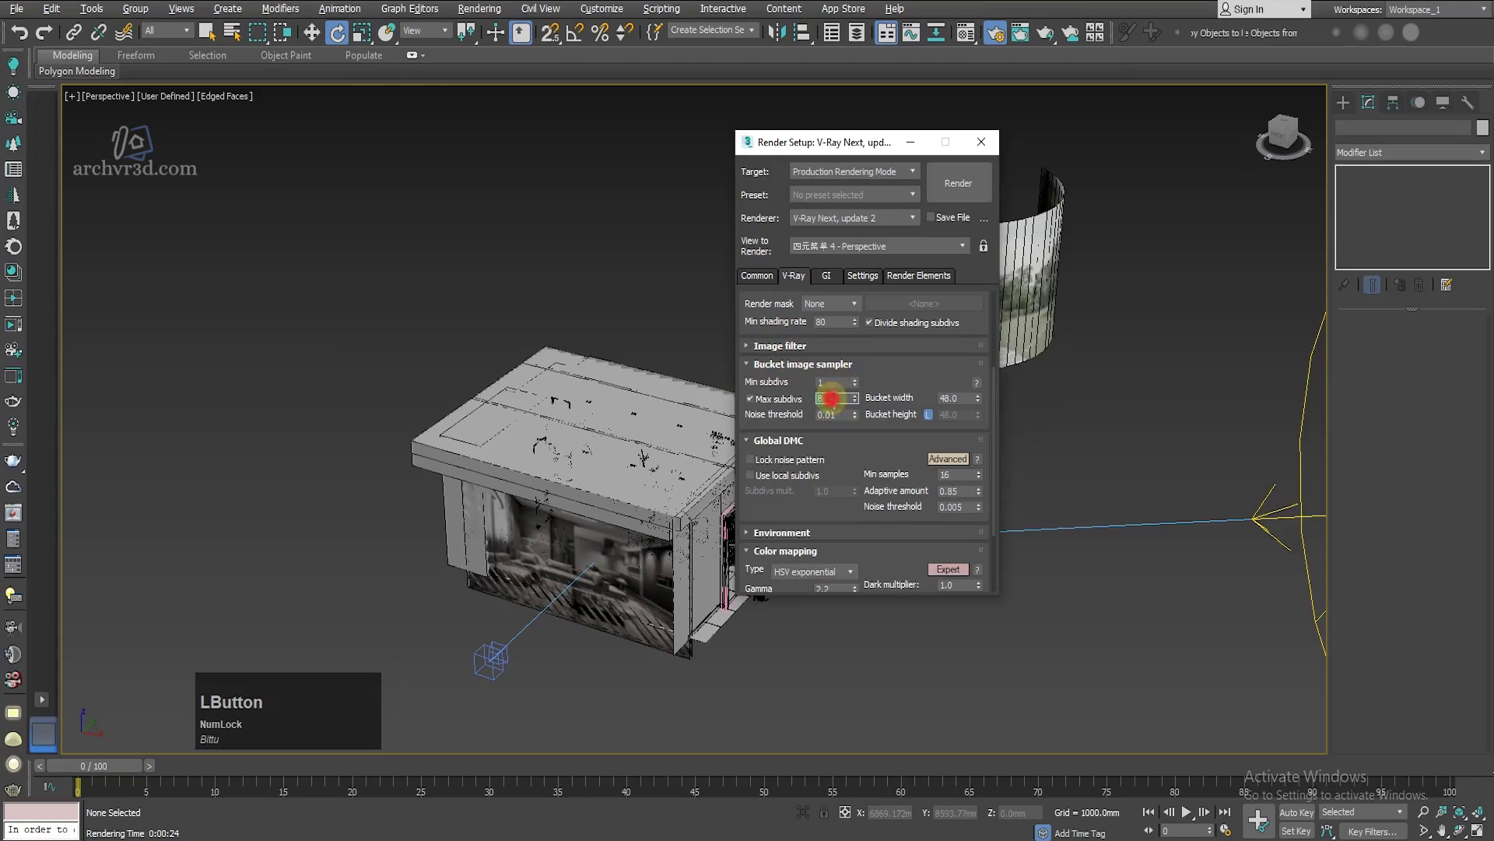
pyautogui.press('KP_4')
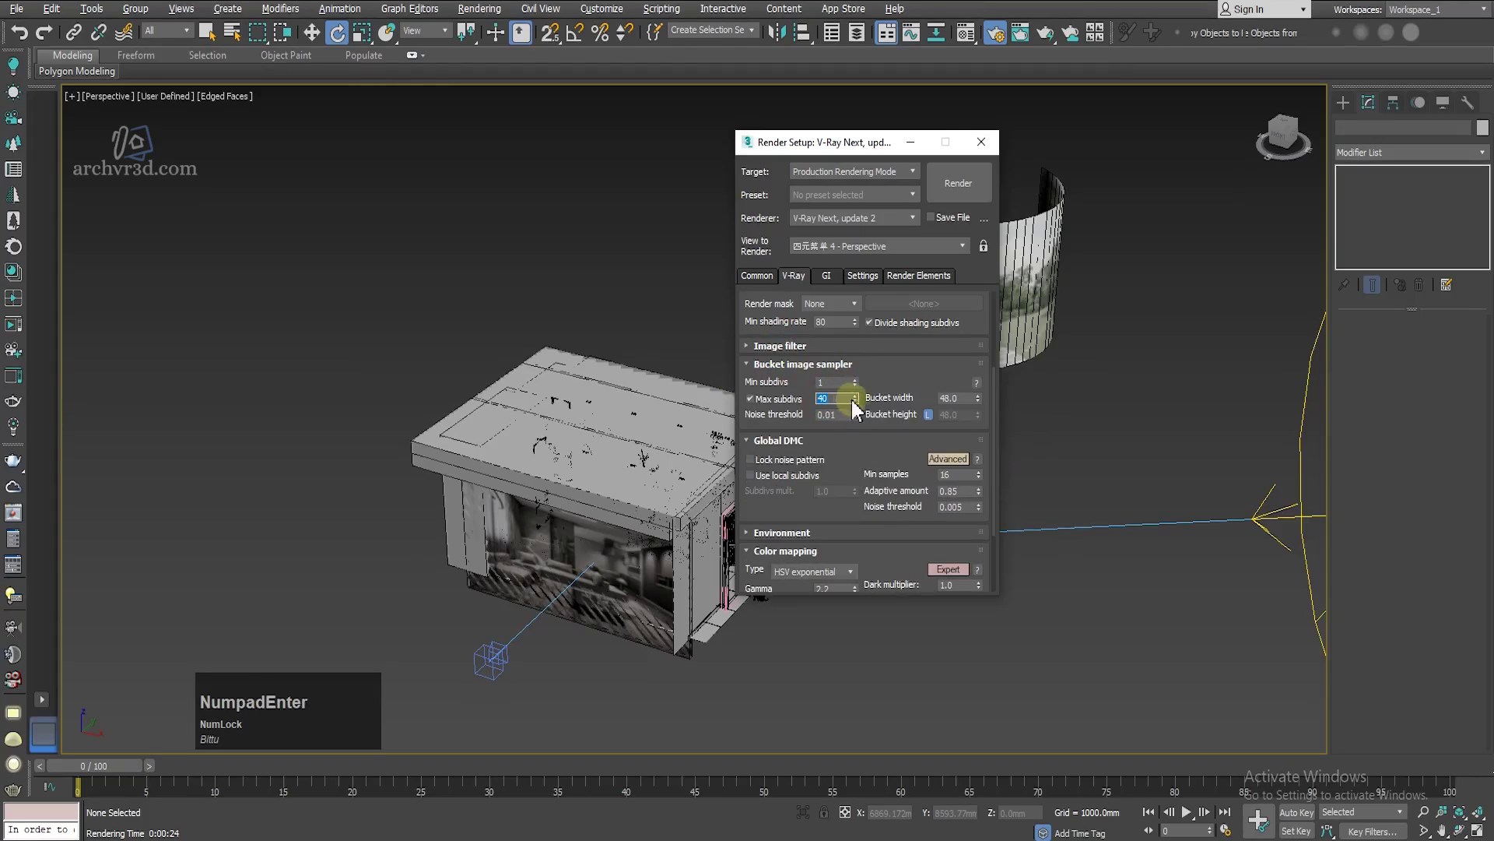
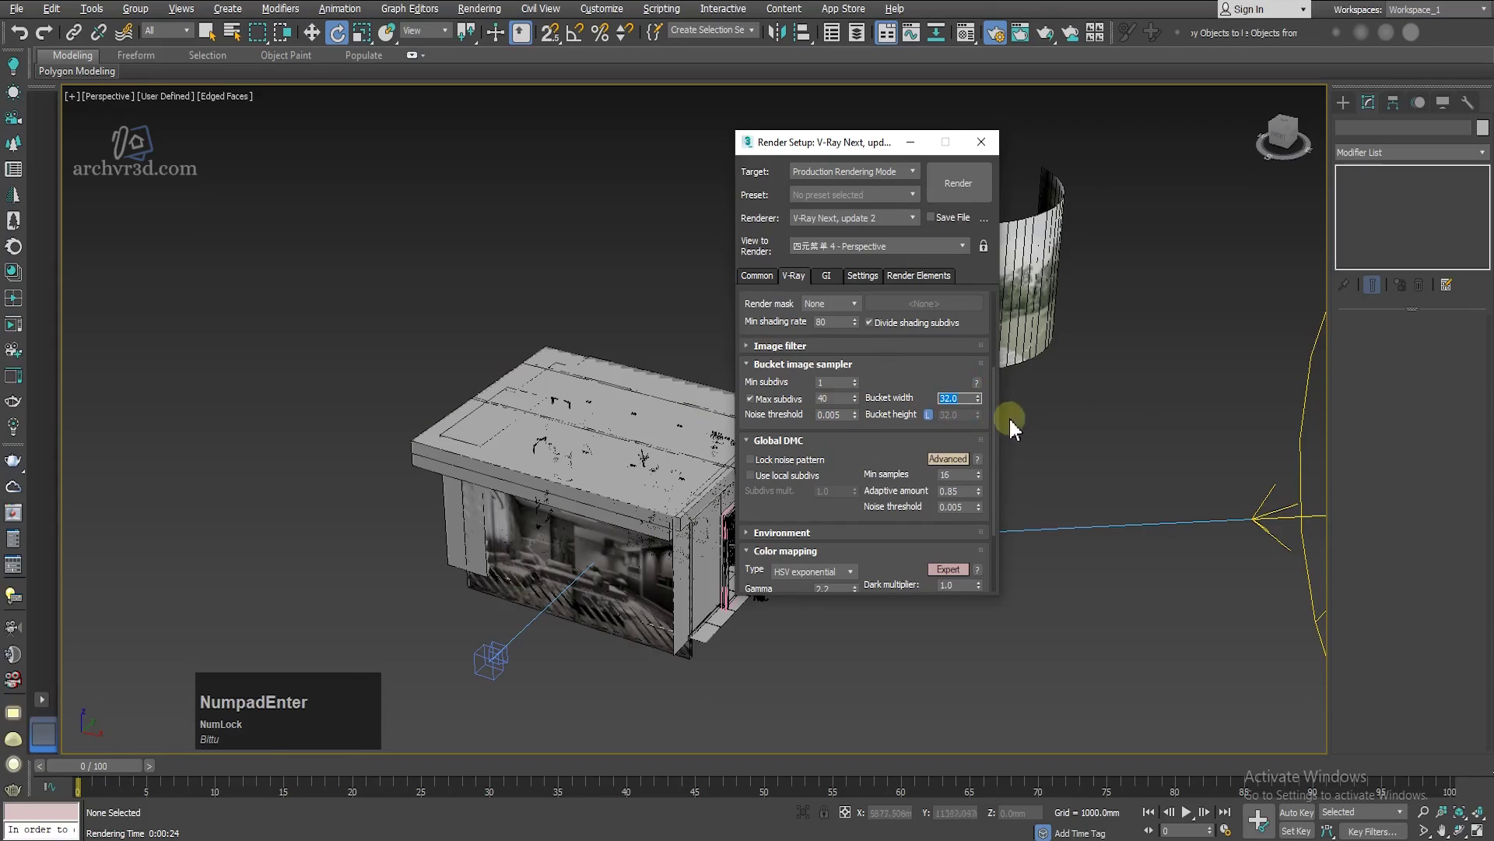
pyautogui.click(1003, 449)
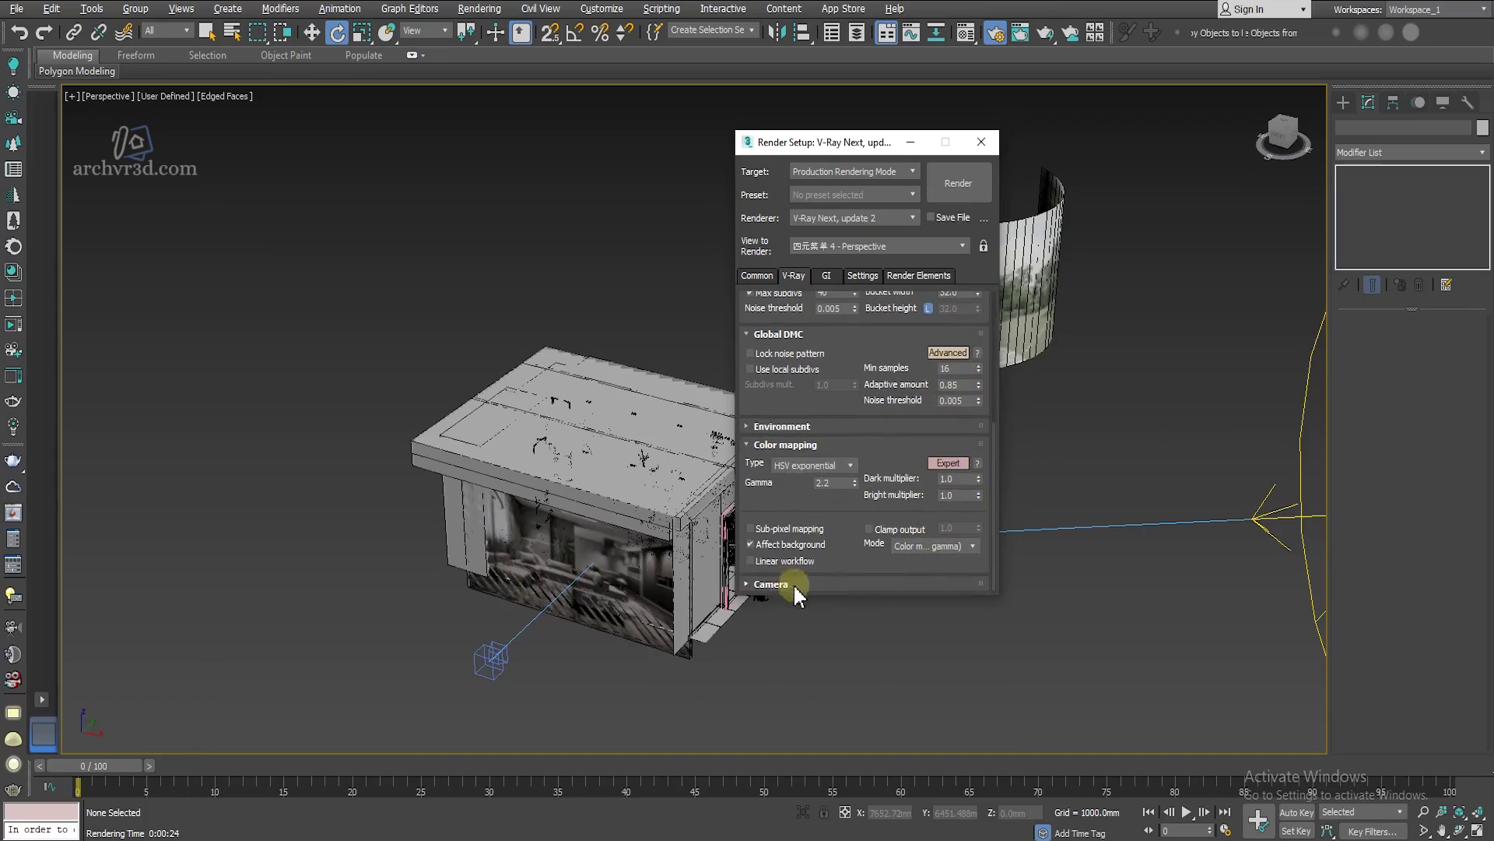
# Step: In GI settings keep AO subdivs 16 and set irradiance map subdivs 90, interpolation samples 30
pyautogui.click(829, 282)
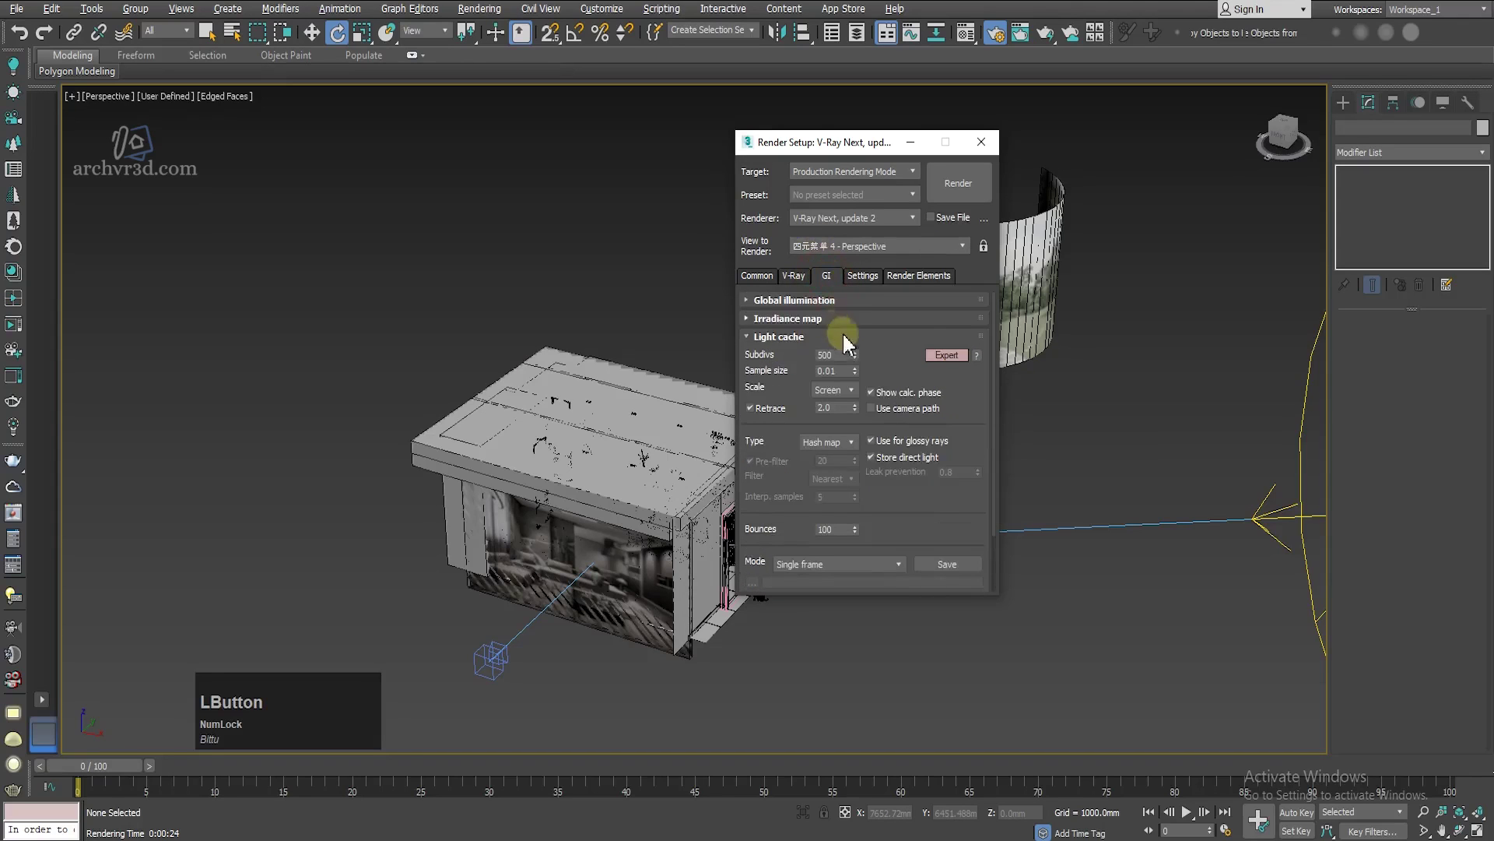
pyautogui.scroll(3)
pyautogui.click(870, 346)
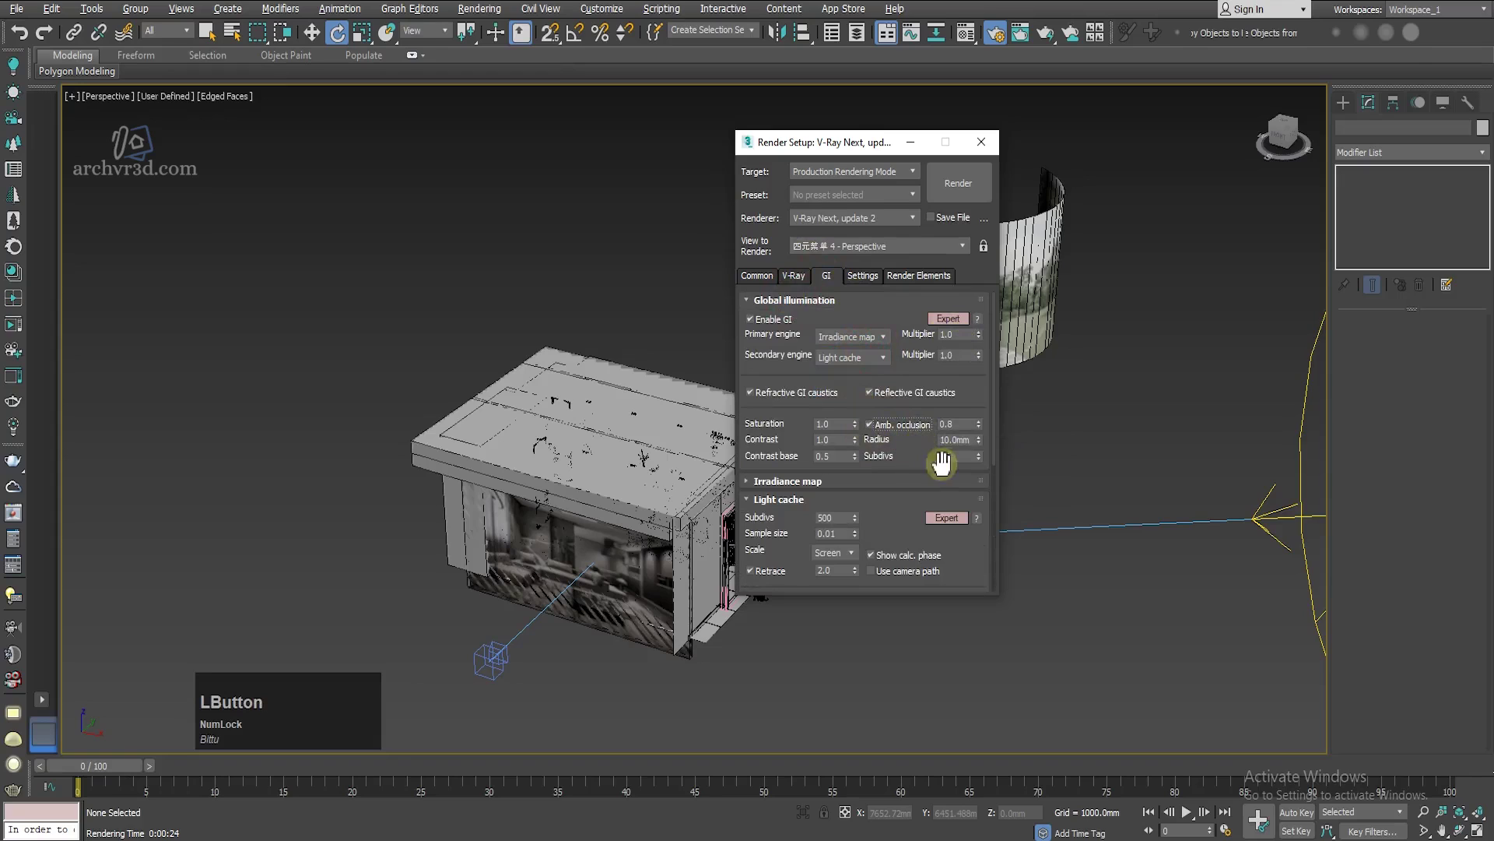
pyautogui.press('KP_1')
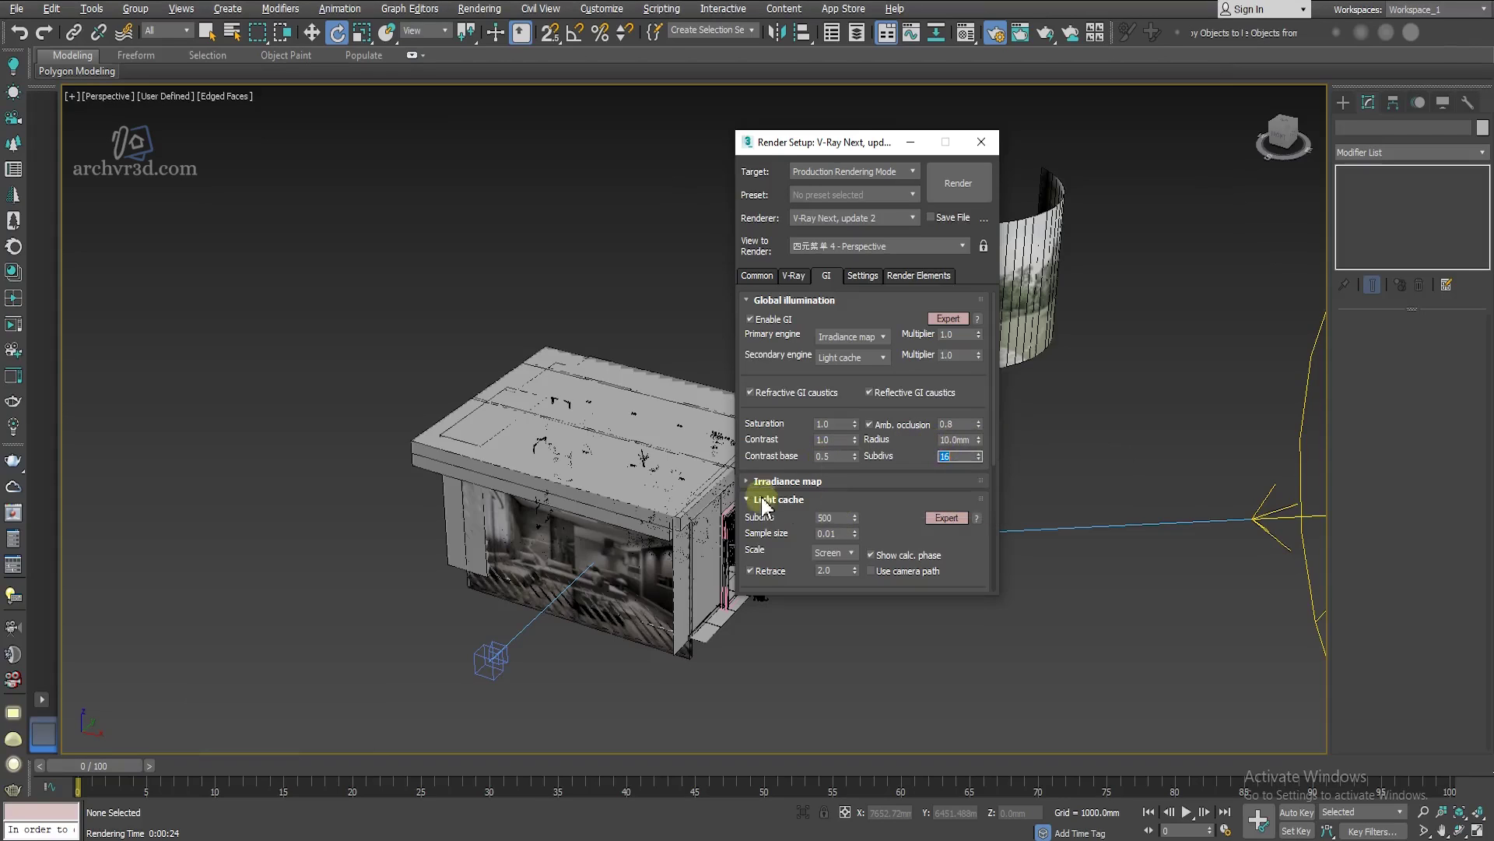
pyautogui.click(792, 481)
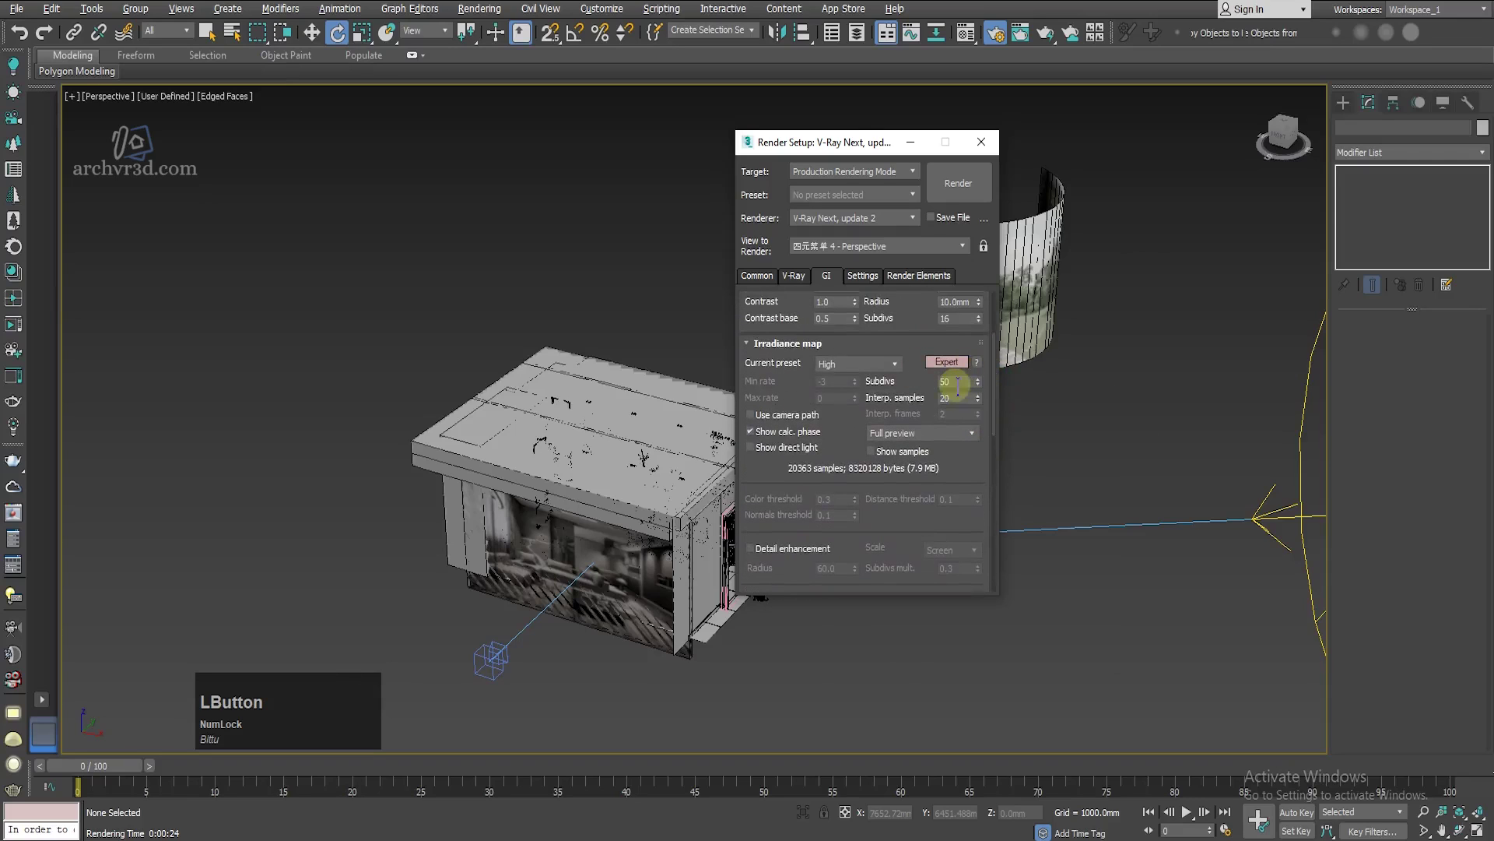
pyautogui.press('KP_7')
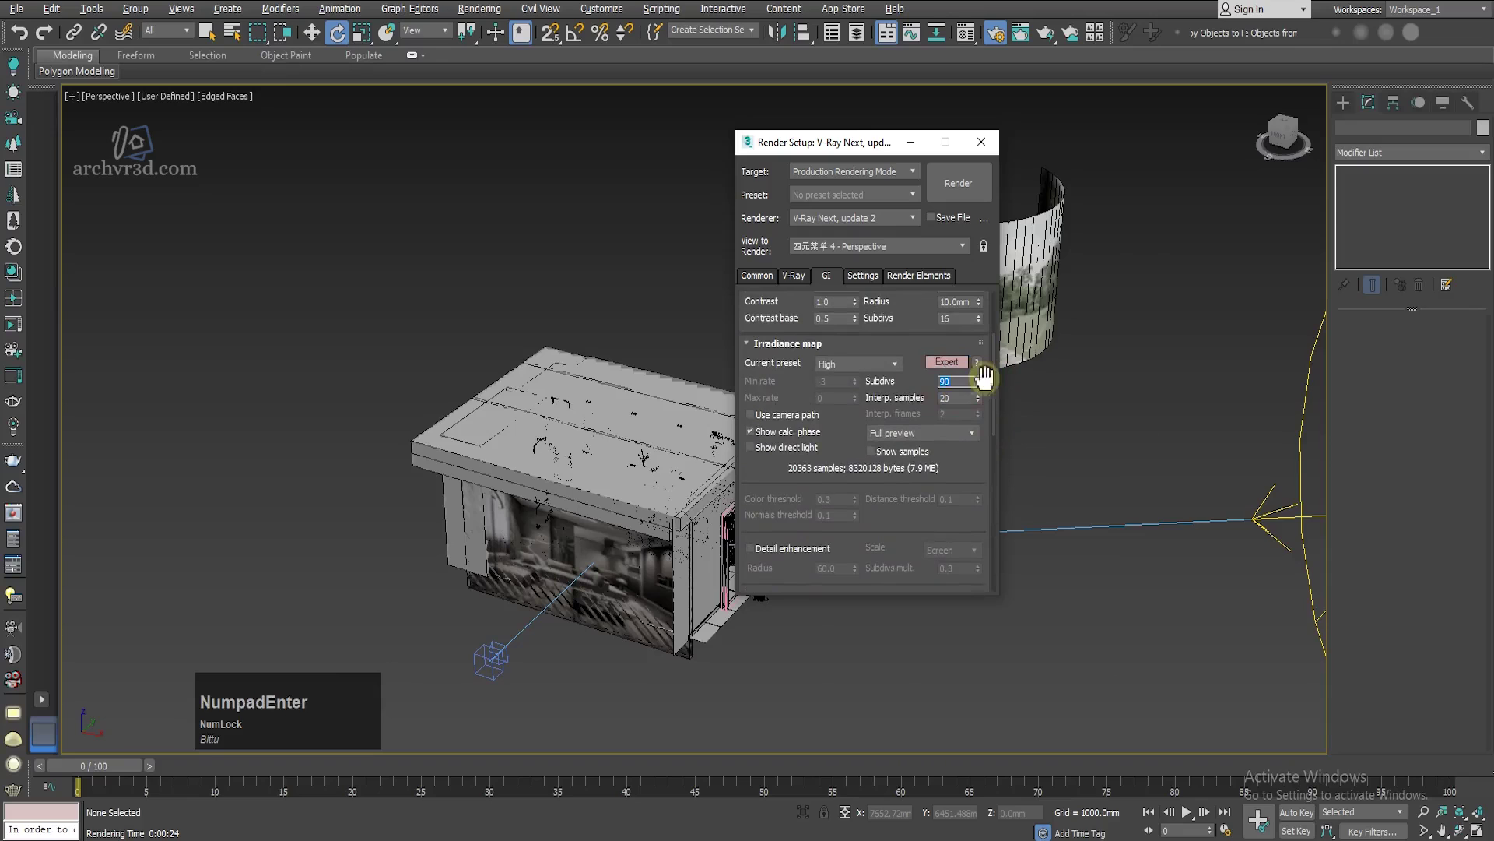
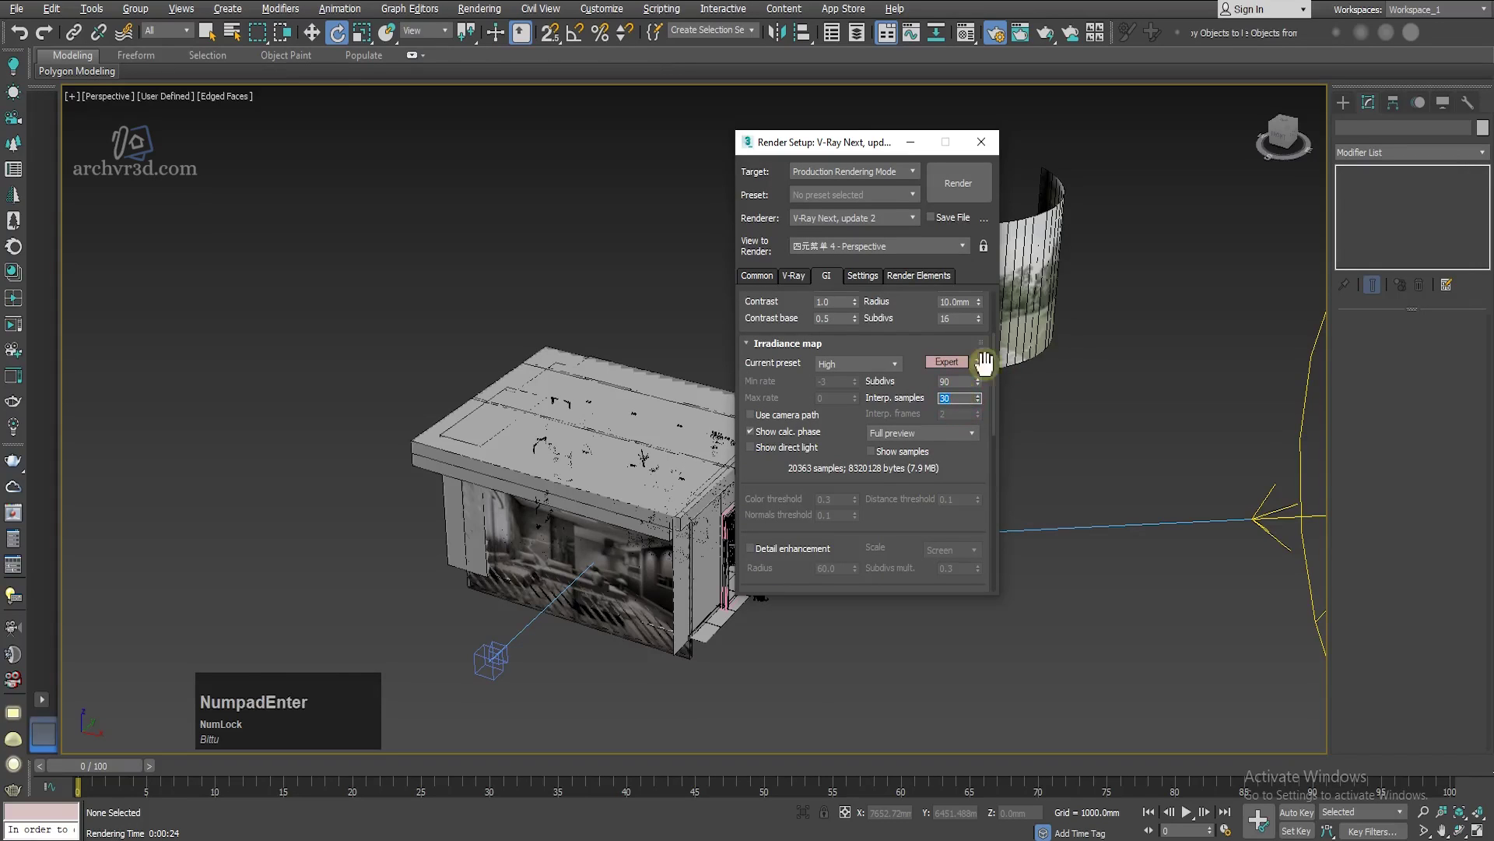
pyautogui.click(1000, 402)
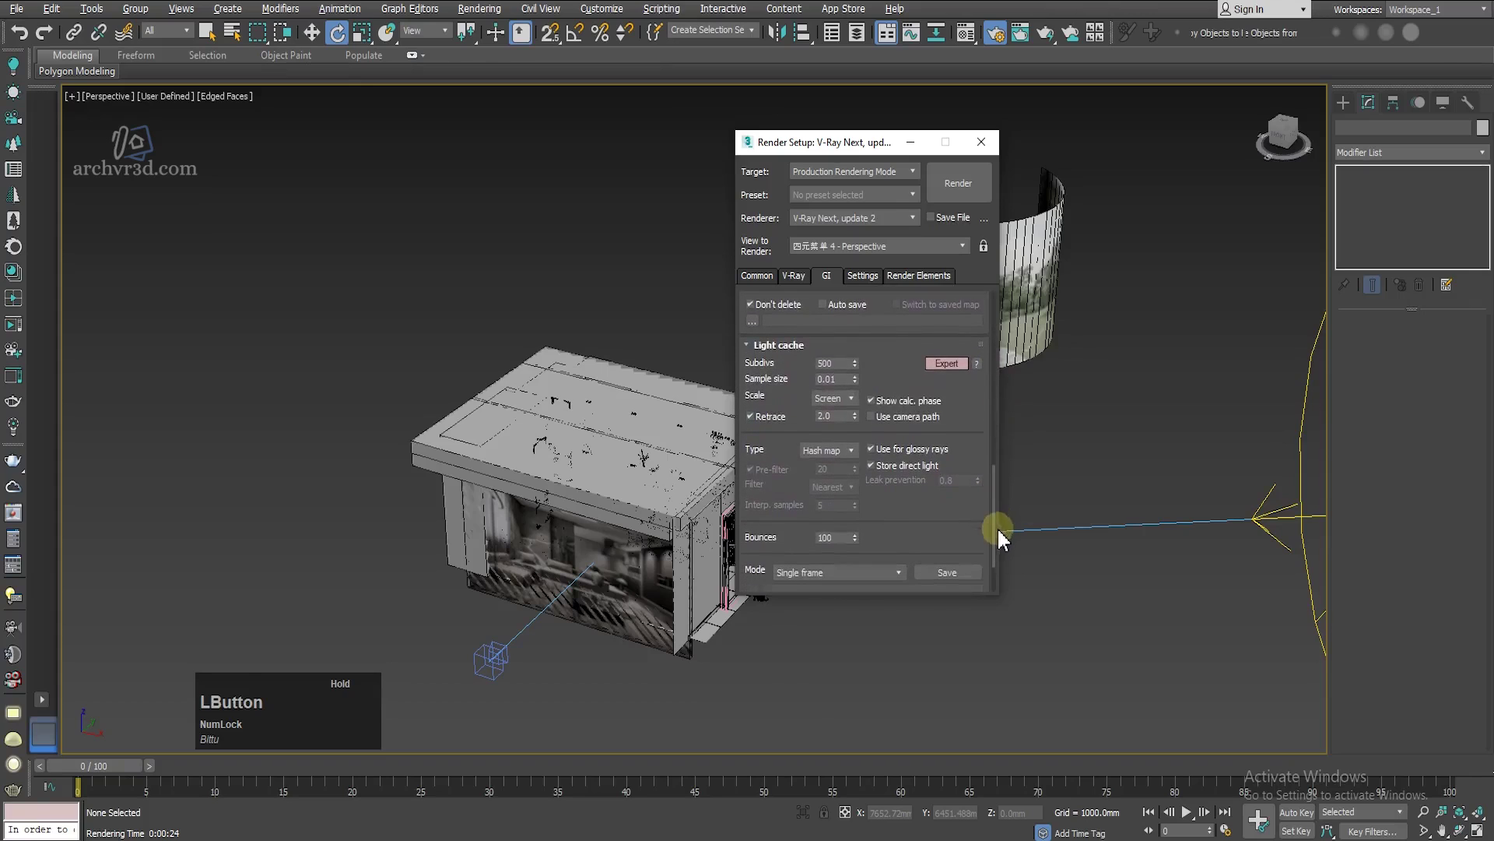
# Step: Set light cache subdivs to 2000, keeping sample size 0.008
pyautogui.press('KP_2')
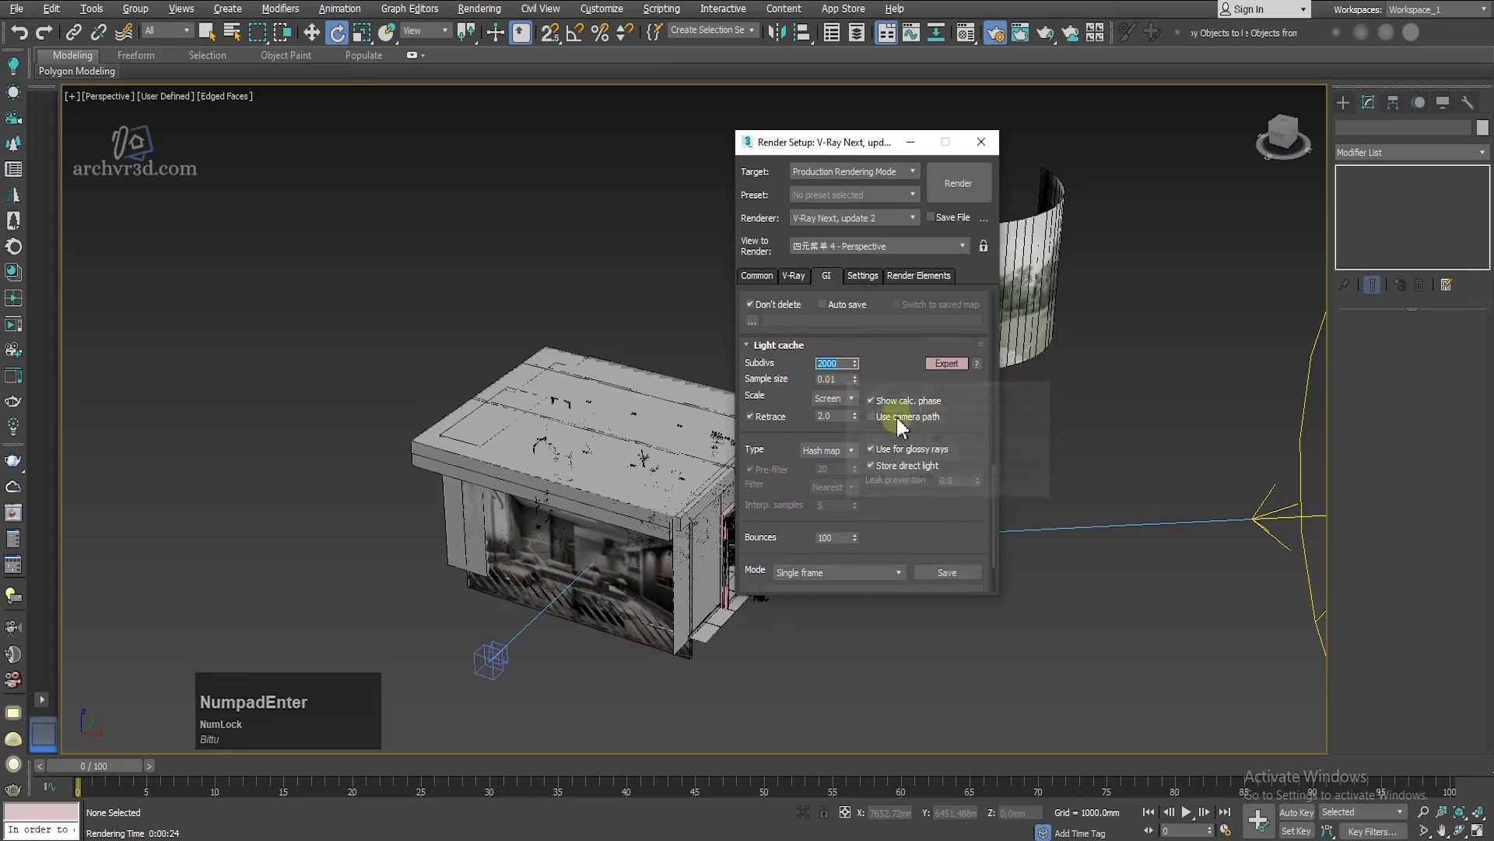
pyautogui.click(999, 480)
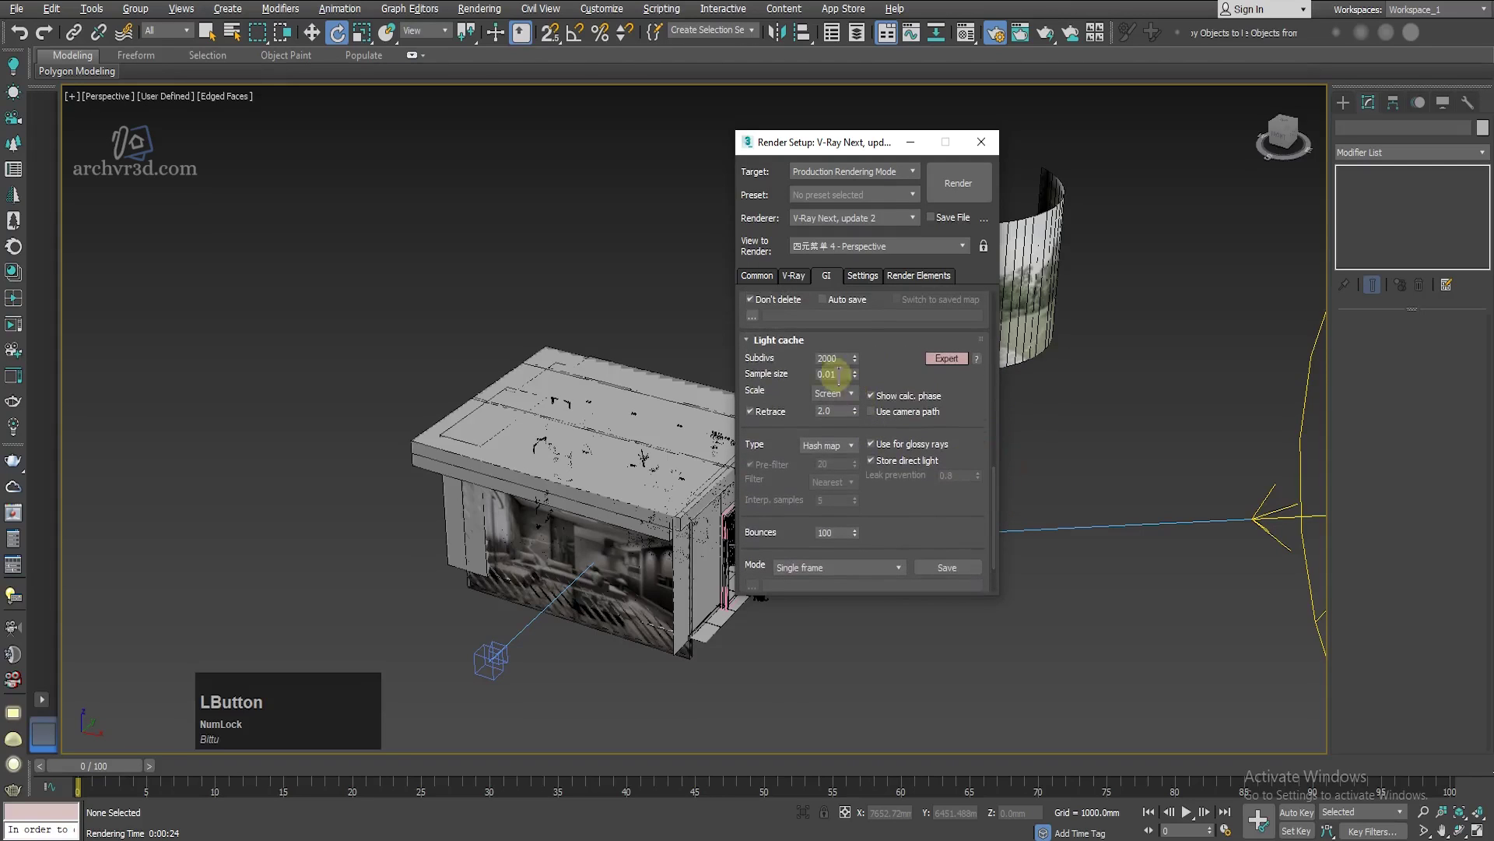
pyautogui.press('BackSpace')
pyautogui.press('KP_0')
pyautogui.click(1001, 505)
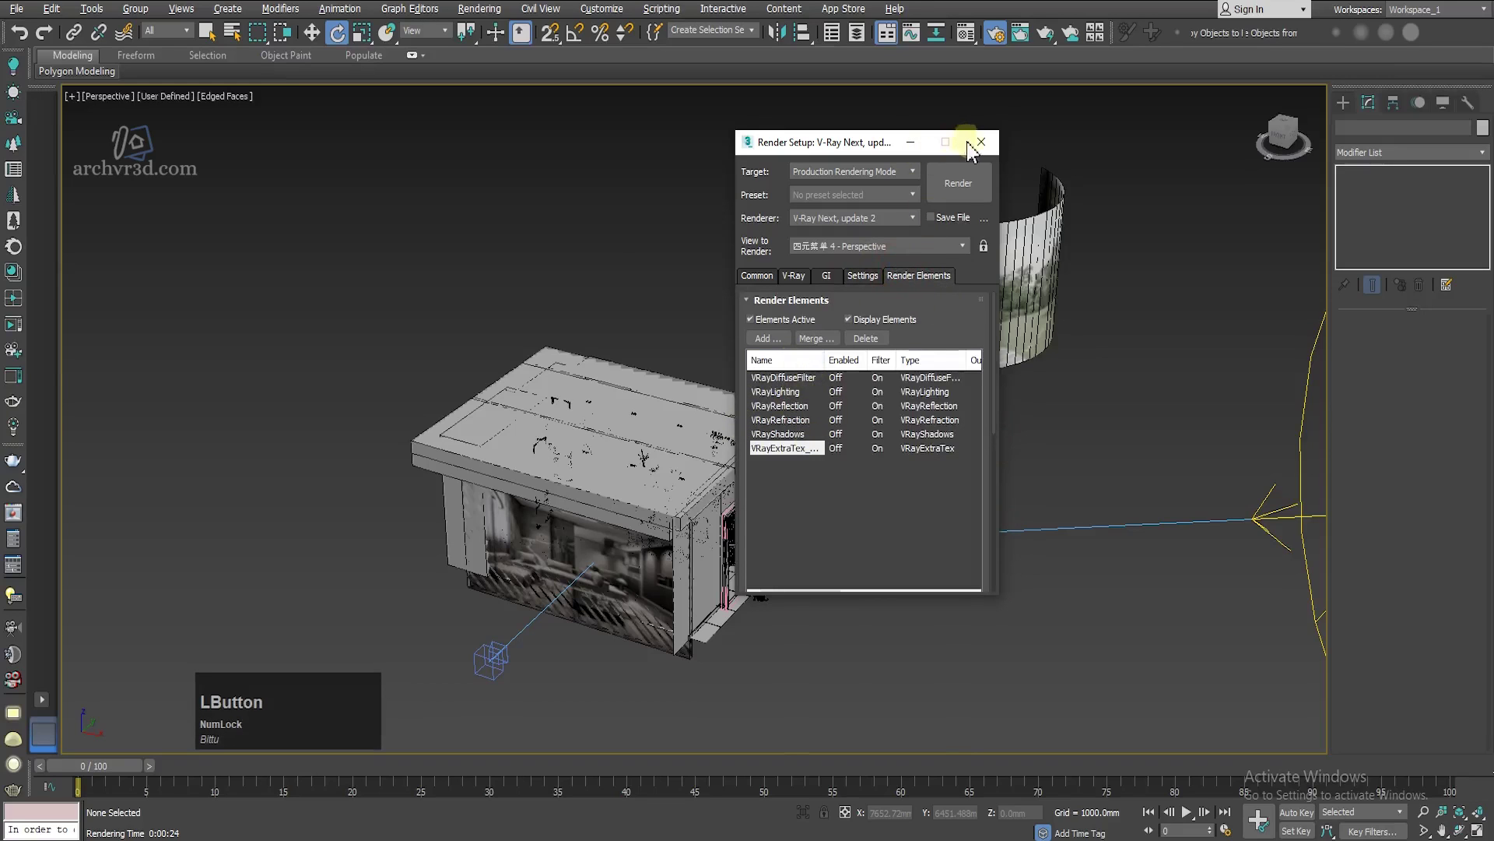
# Step: Leave Render Setup and look through VRayCam001 at the kitchen in the viewport
pyautogui.scroll(3)
pyautogui.press('c')
pyautogui.press('f')
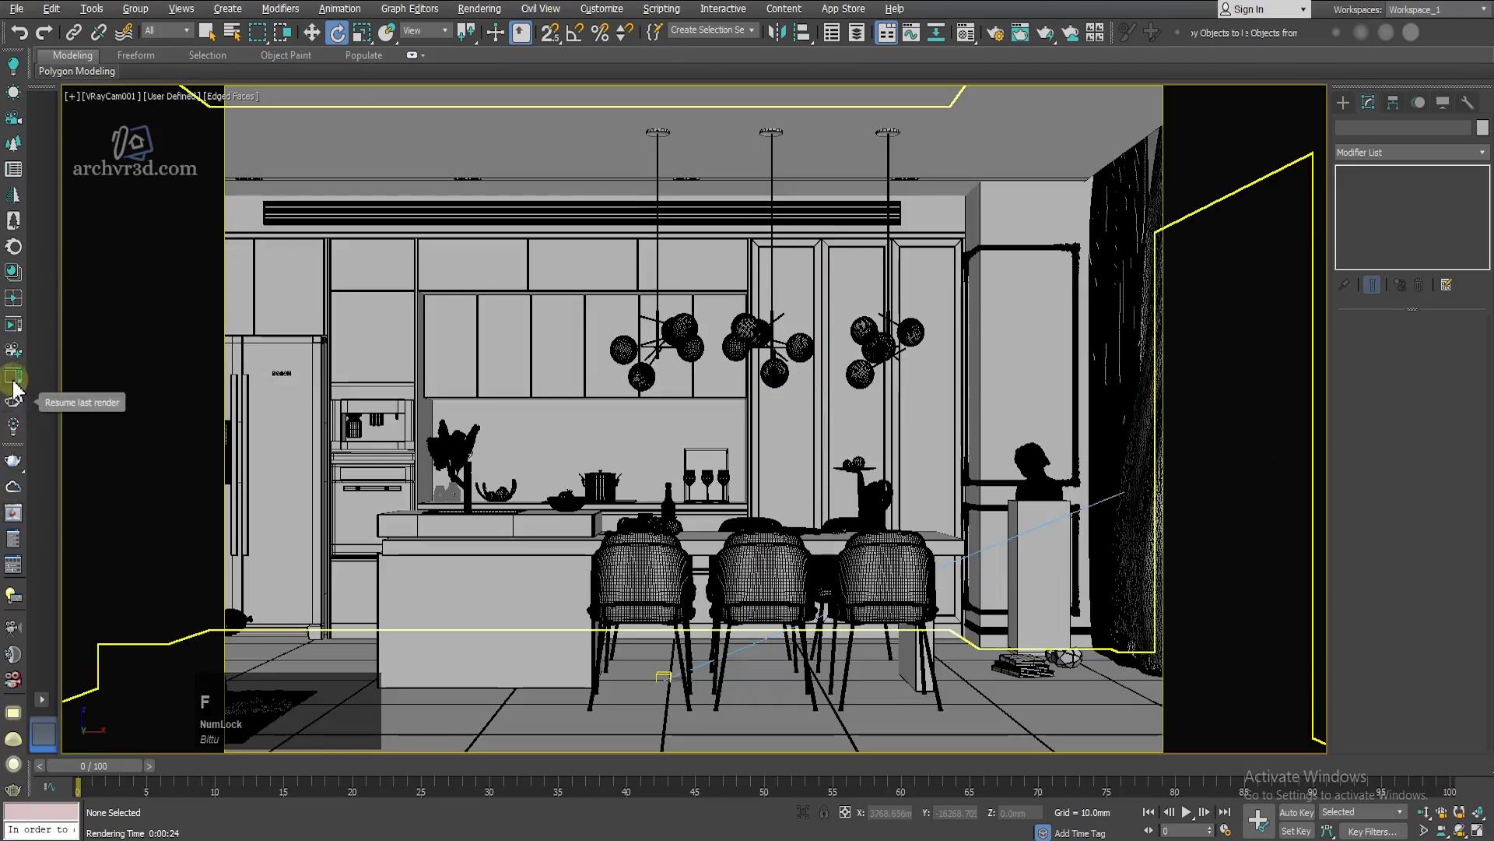
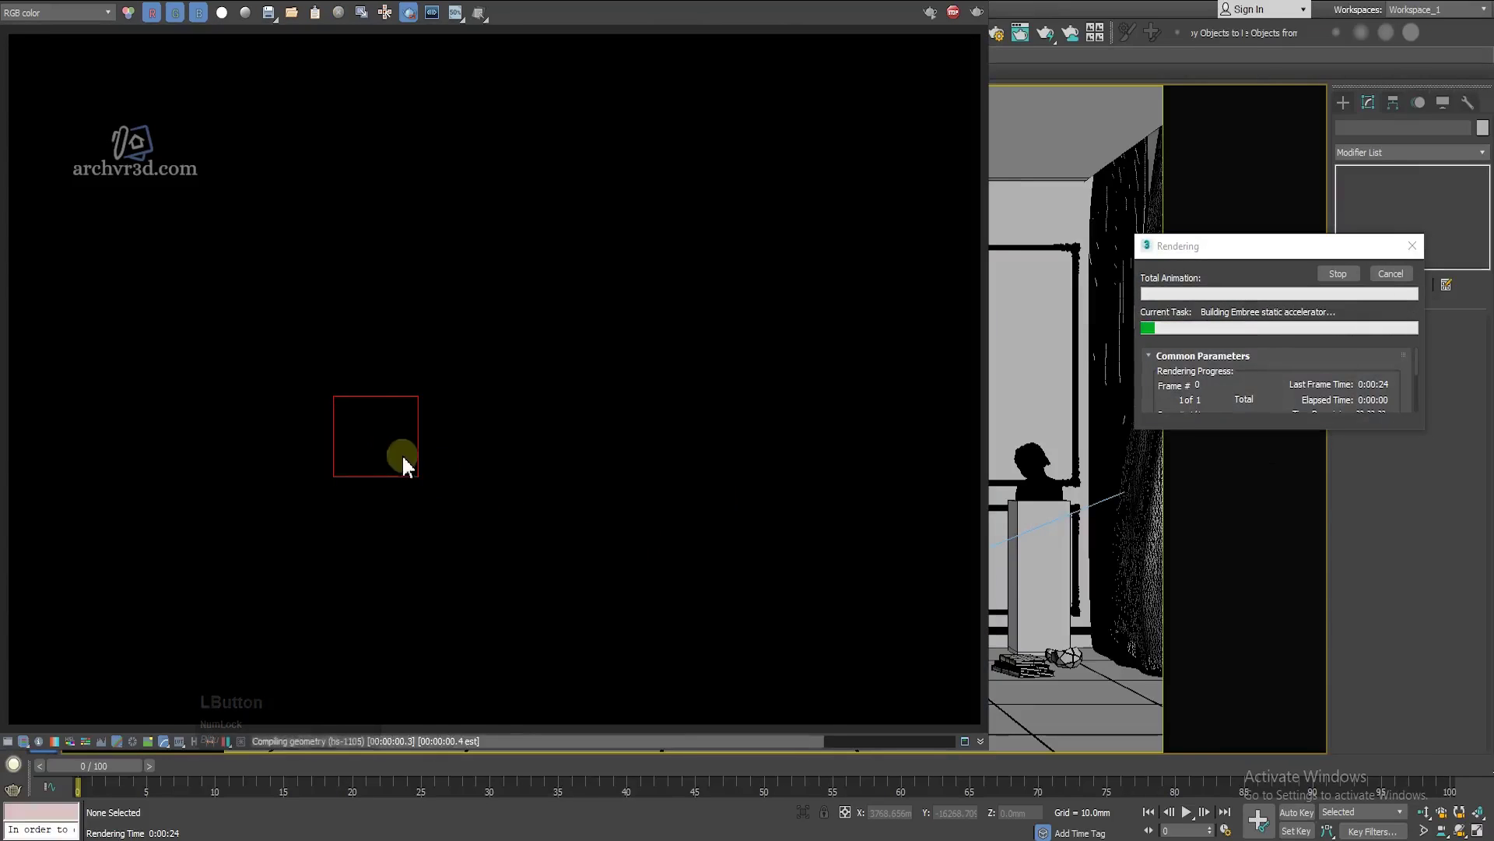
# Step: Zoom out in the V-Ray frame buffer and launch a new render of the camera view
pyautogui.scroll(3)
pyautogui.scroll(-3)
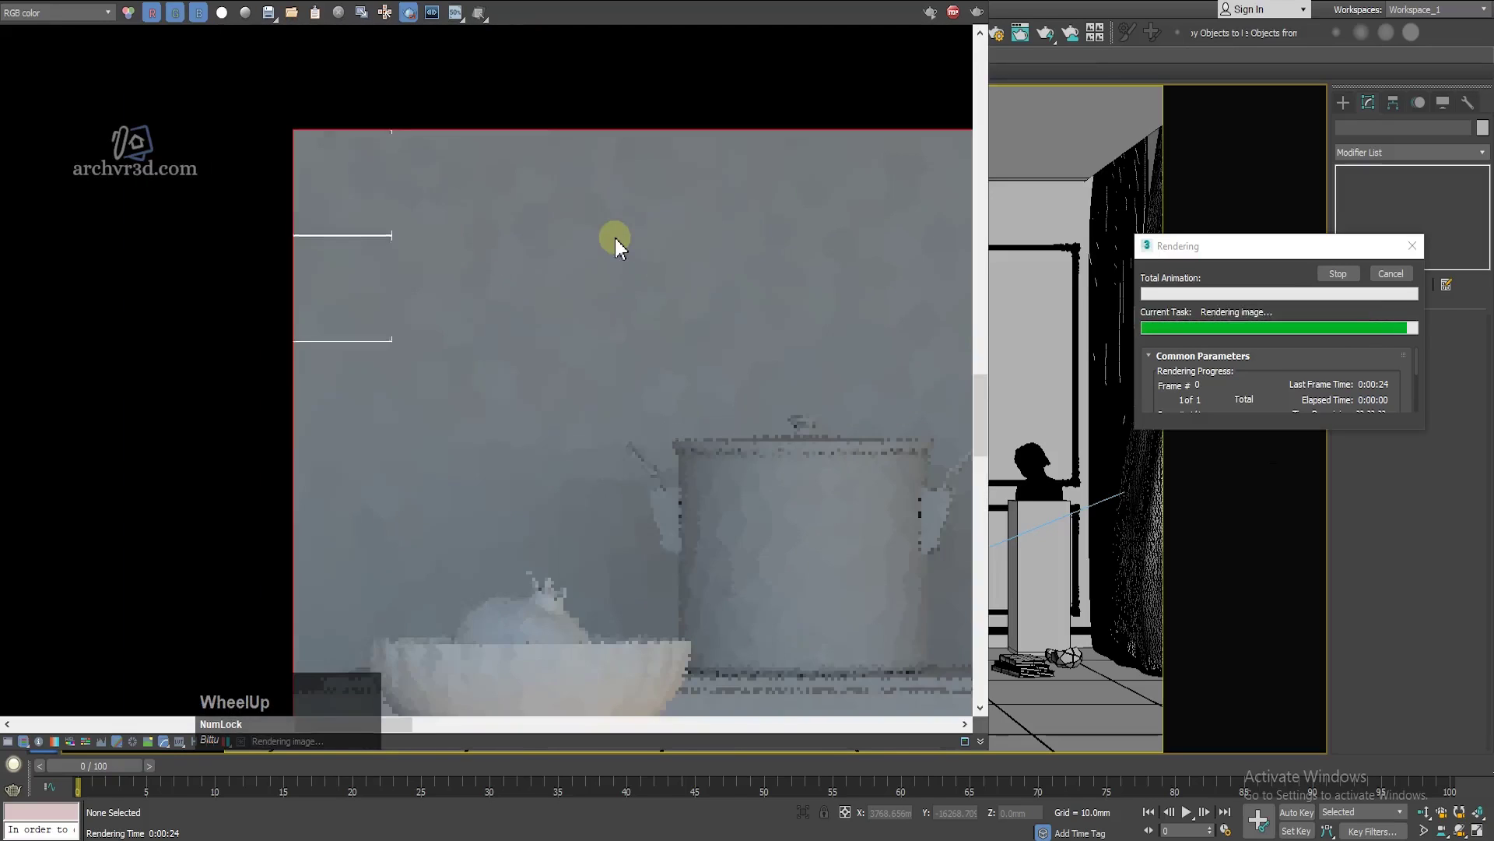
pyautogui.middleClick(768, 534)
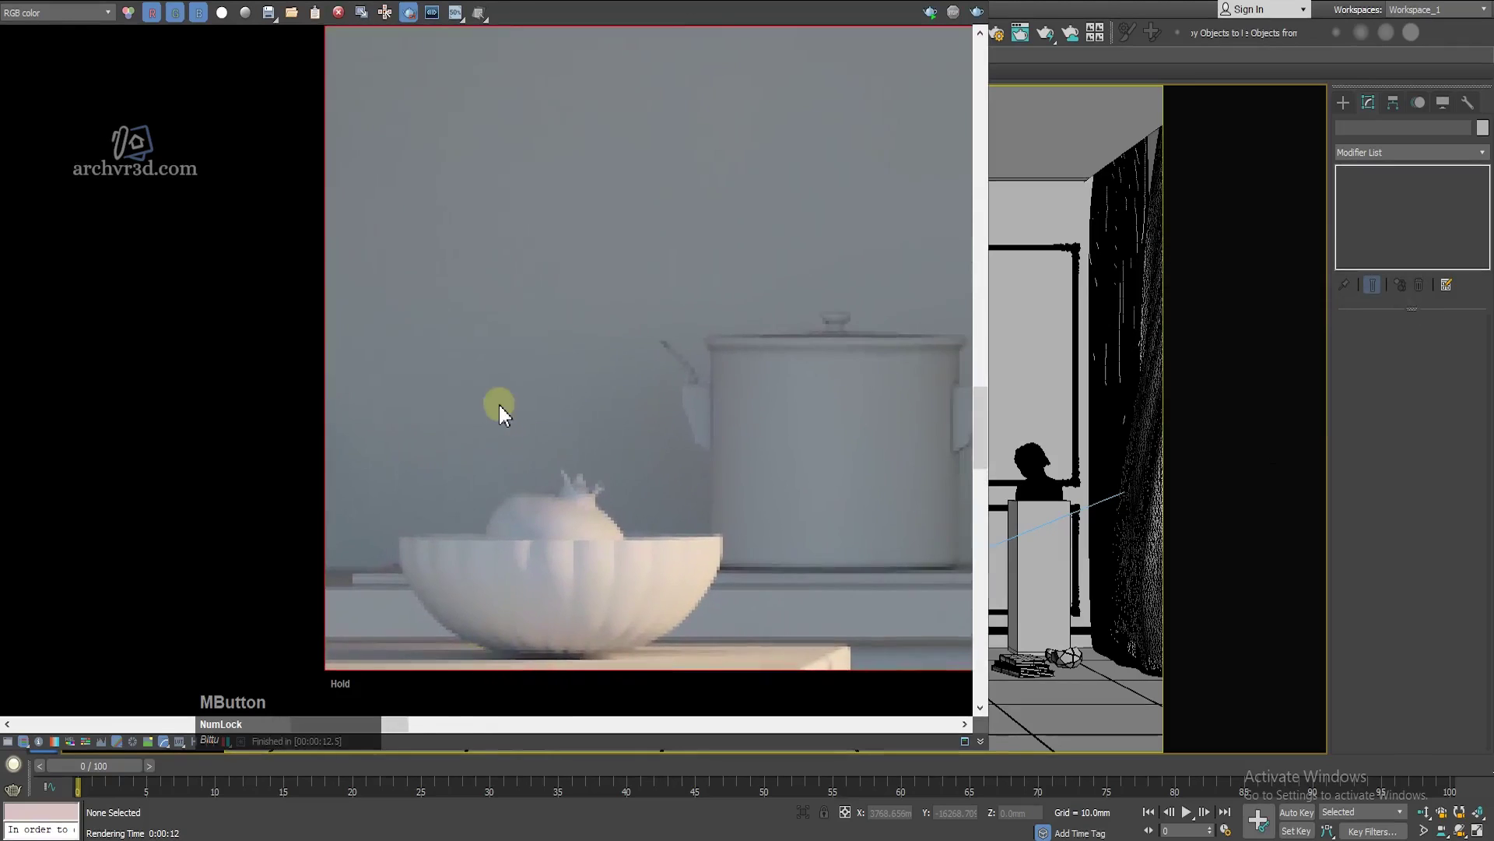
pyautogui.scroll(-3)
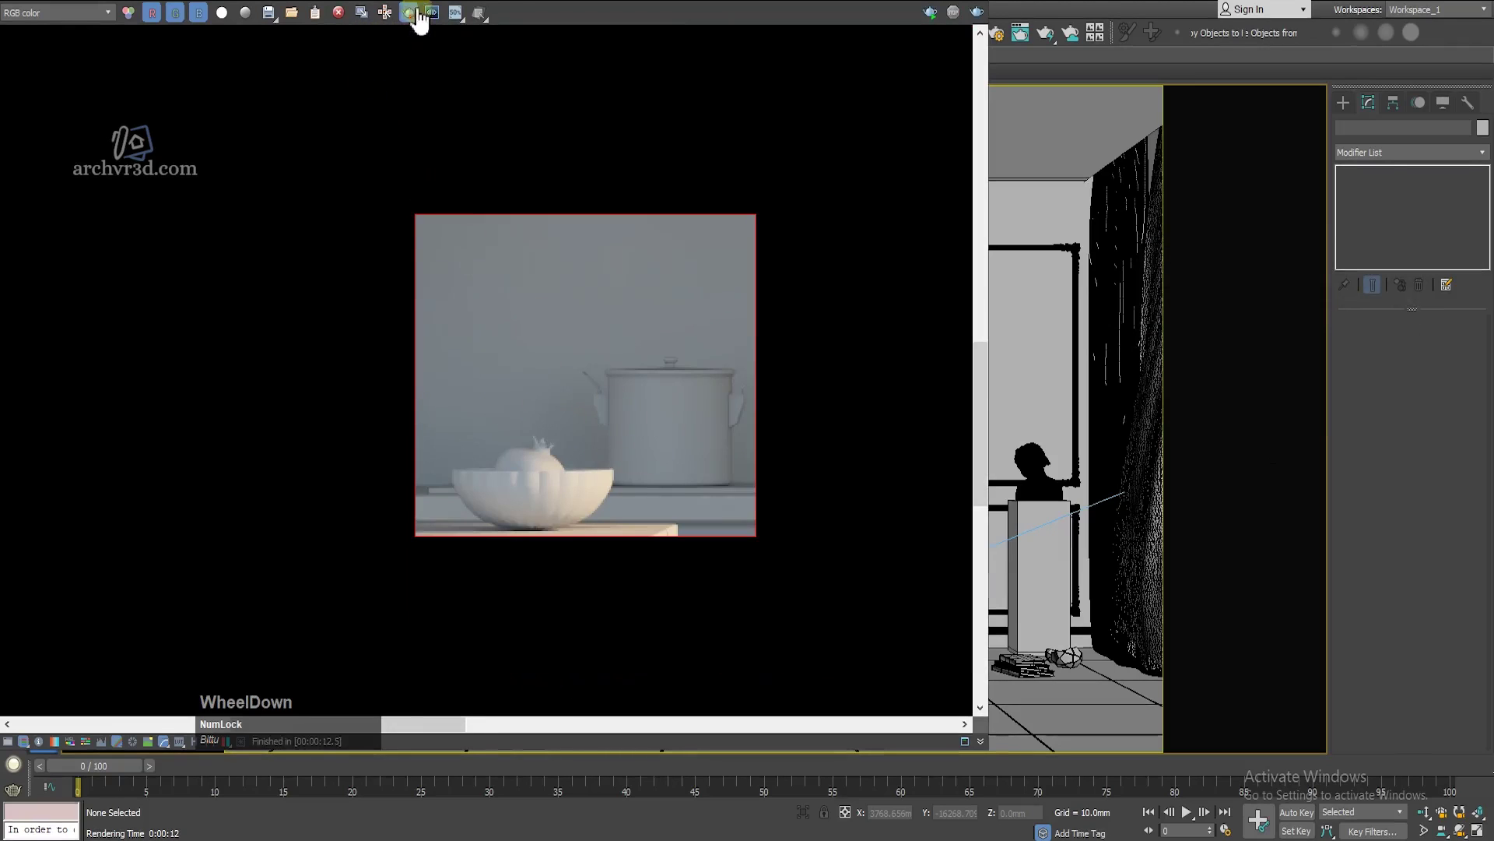
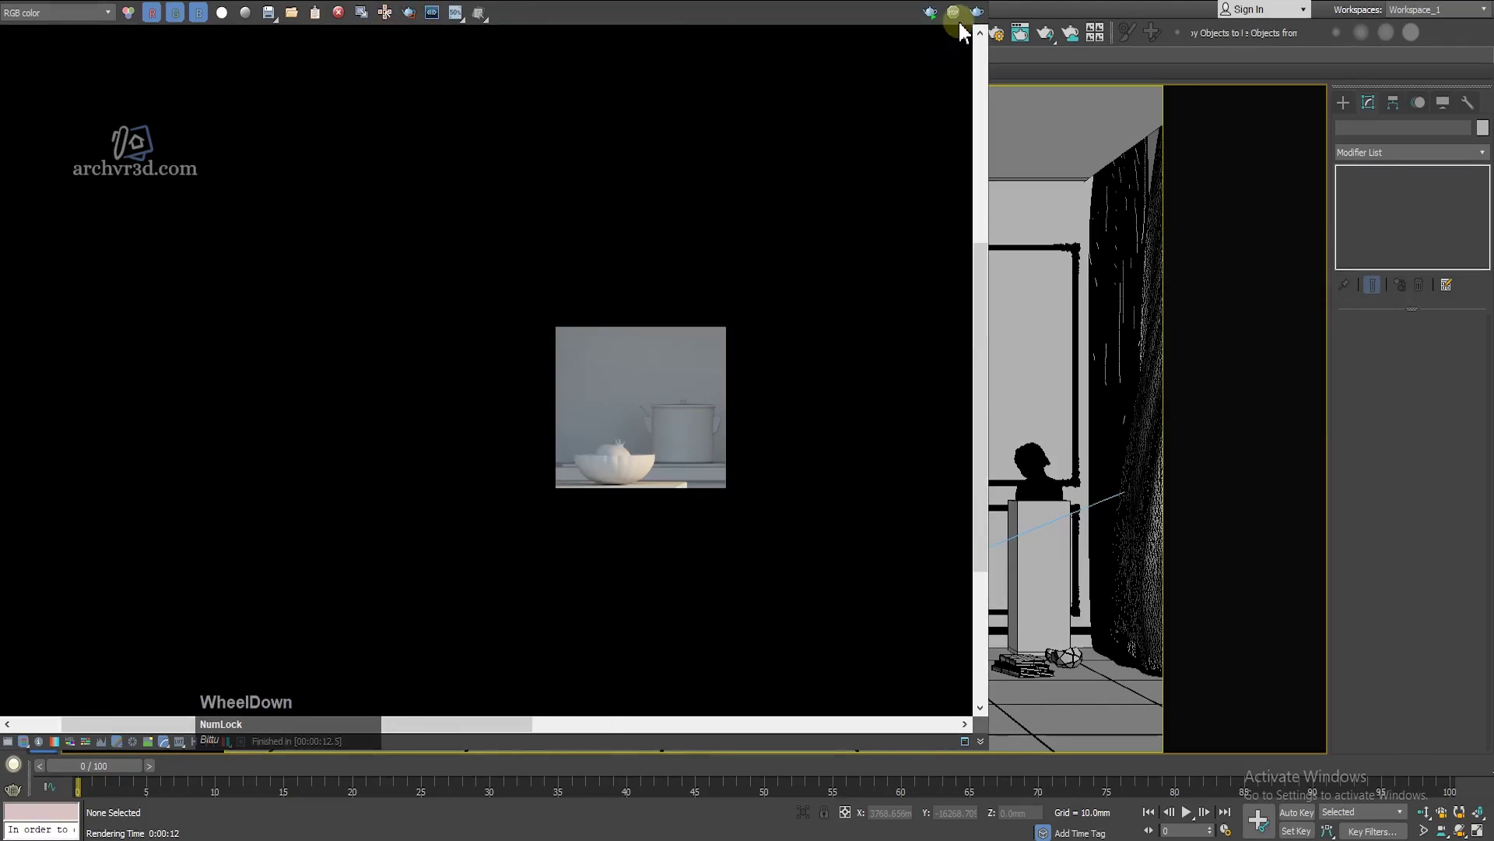
pyautogui.click(985, 15)
# Step: Zoom and pan the progressive 2500×1667 render toward the dining chairs as the noisy pass builds
pyautogui.scroll(-3)
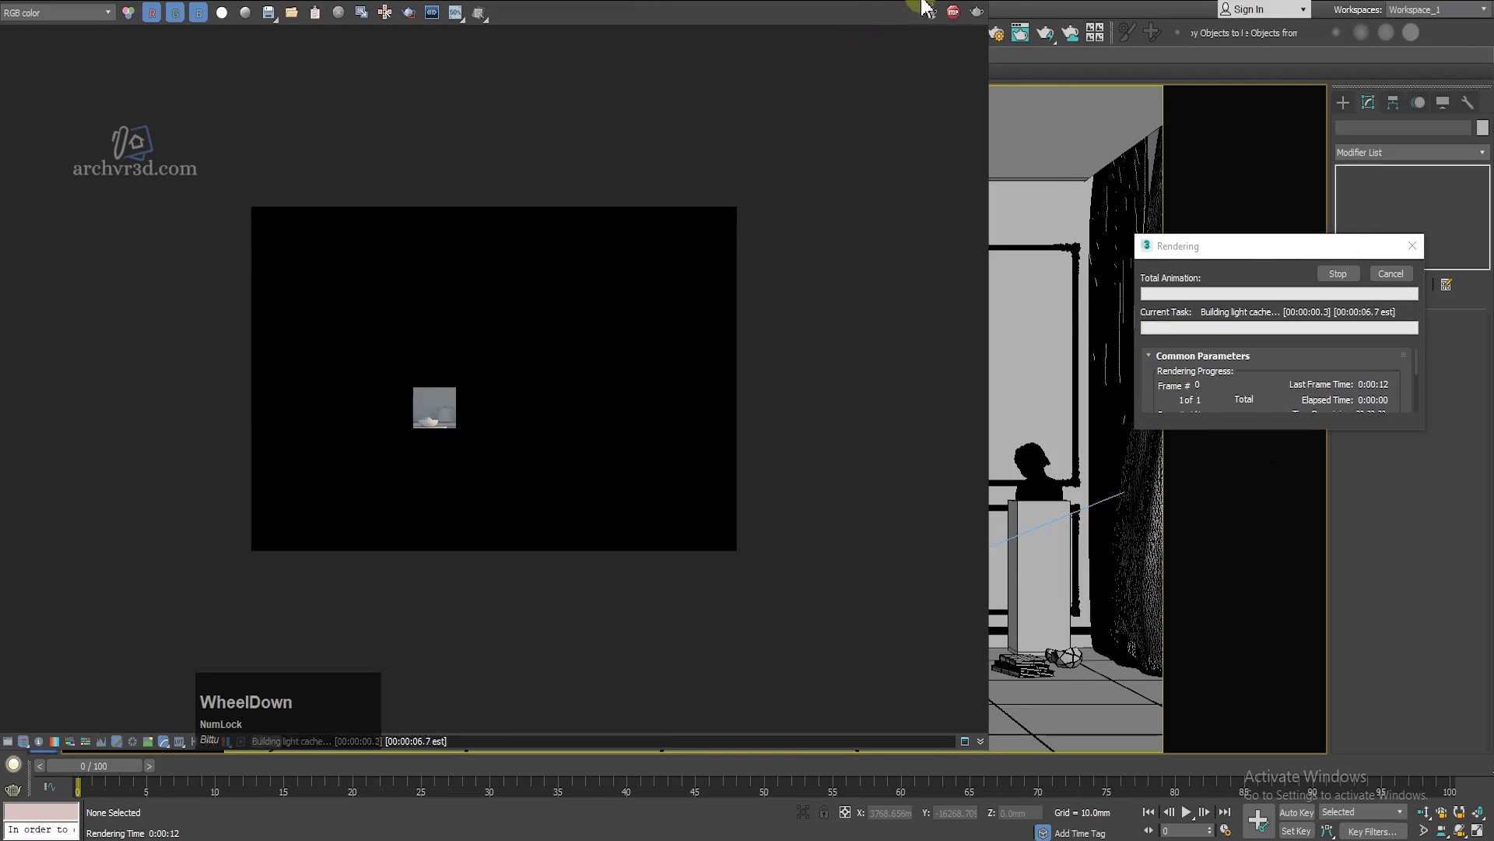
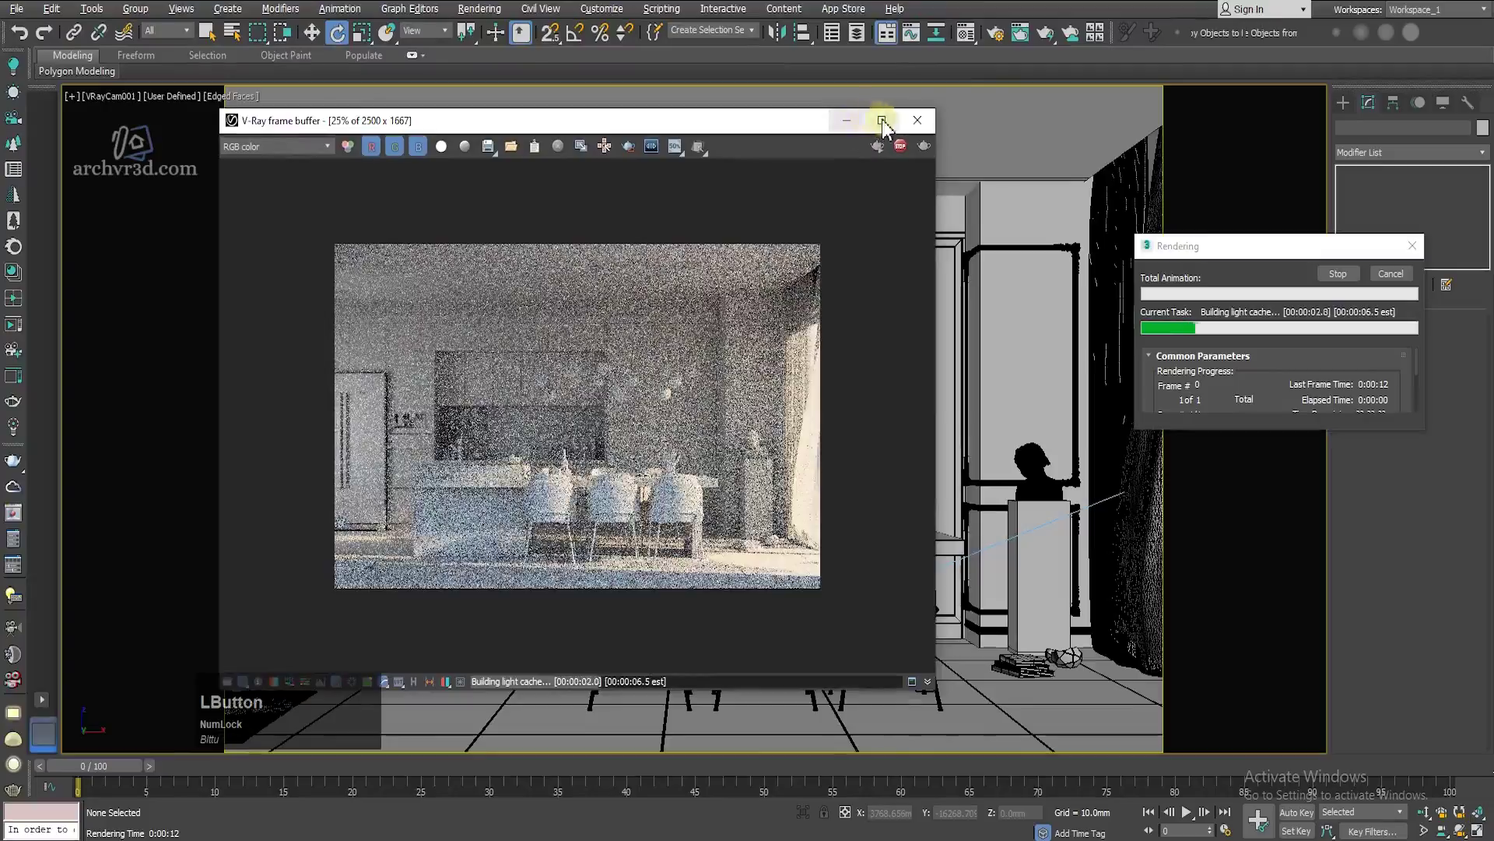
pyautogui.scroll(3)
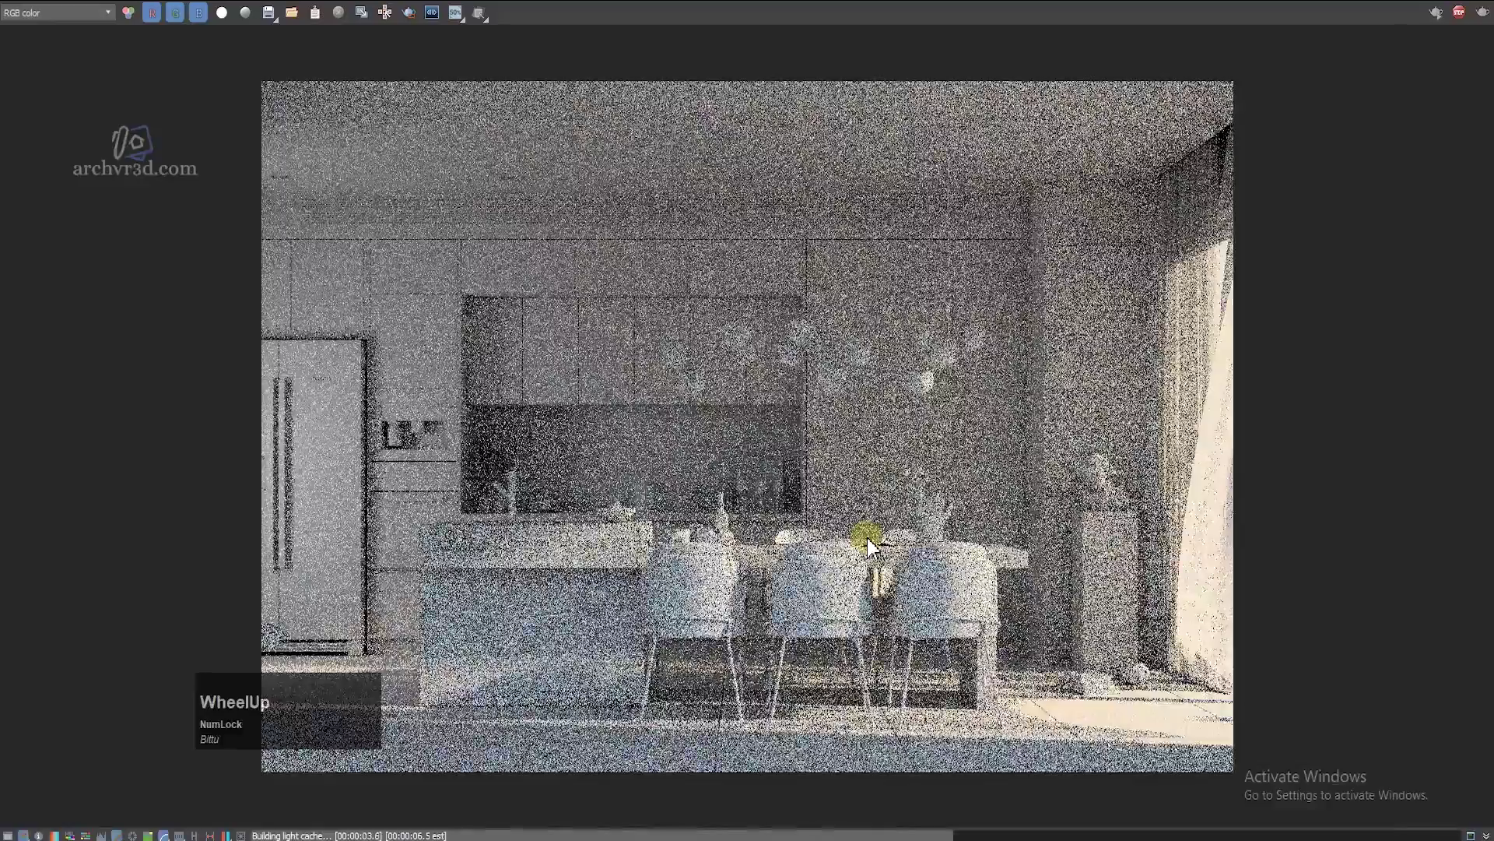
pyautogui.scroll(-3)
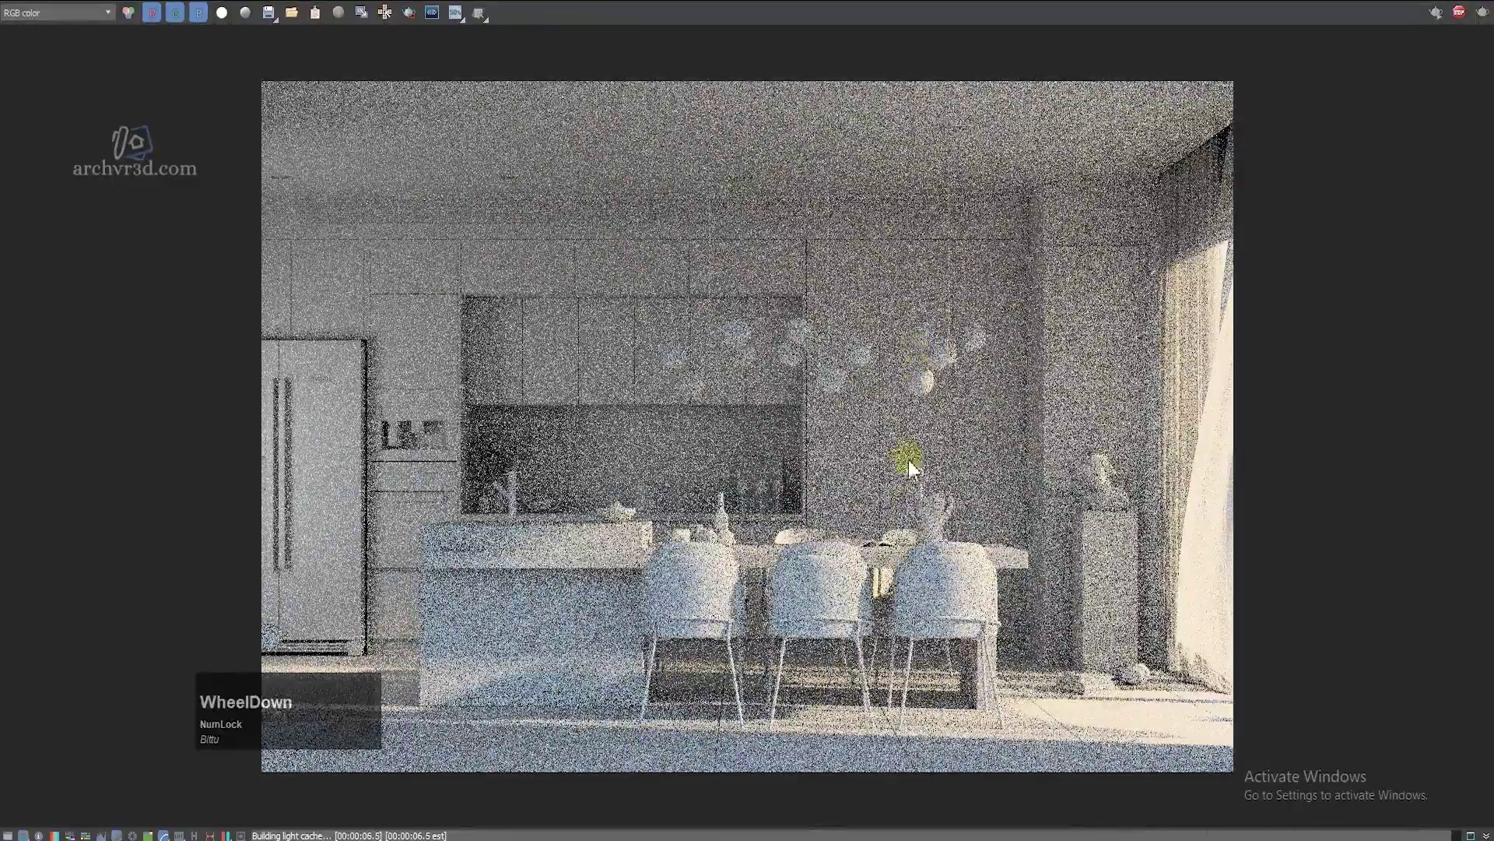
pyautogui.scroll(3)
pyautogui.middleClick(794, 504)
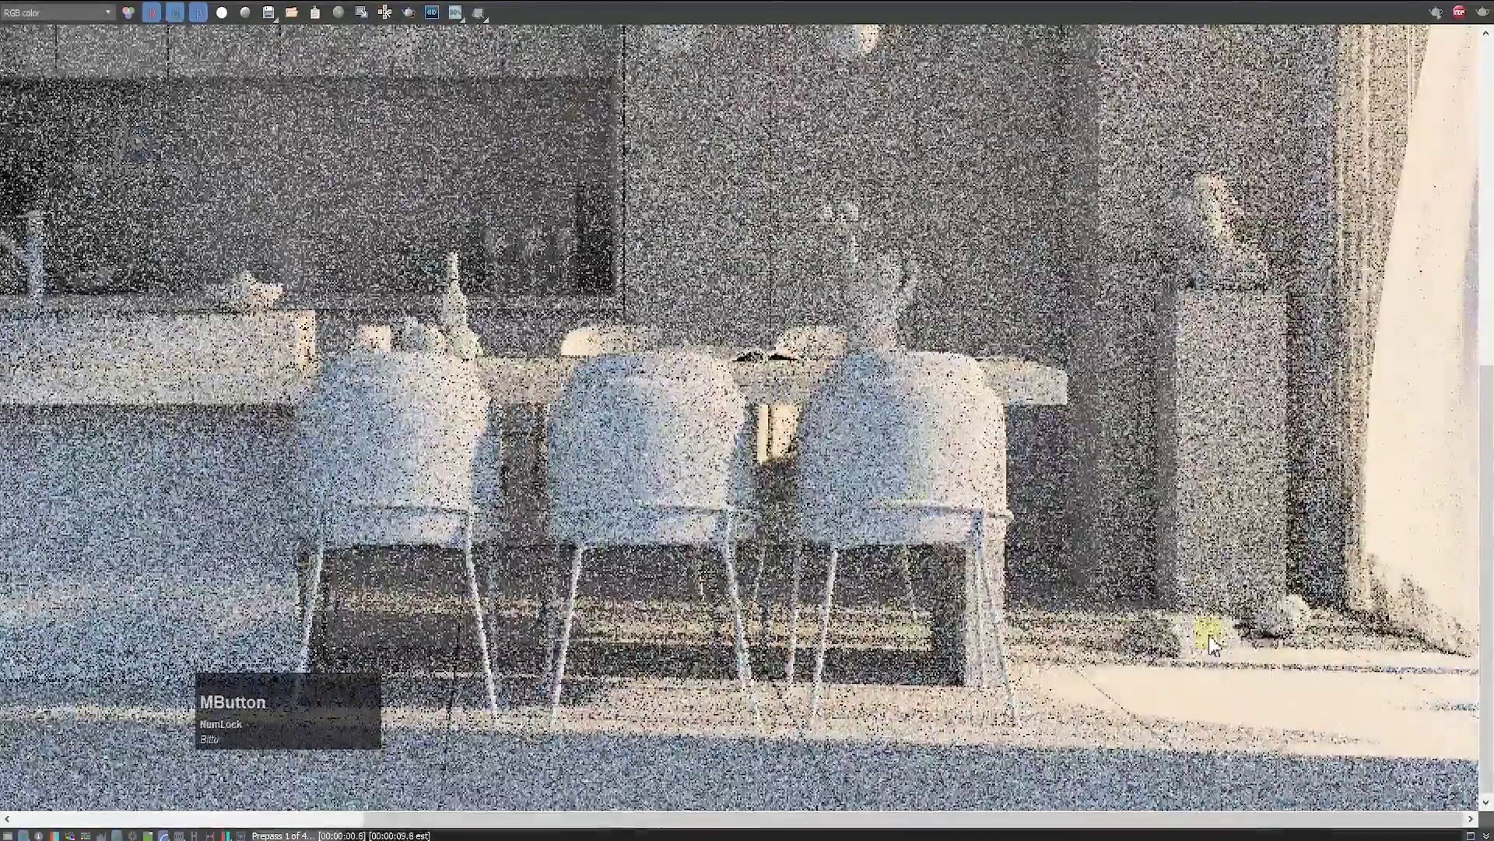
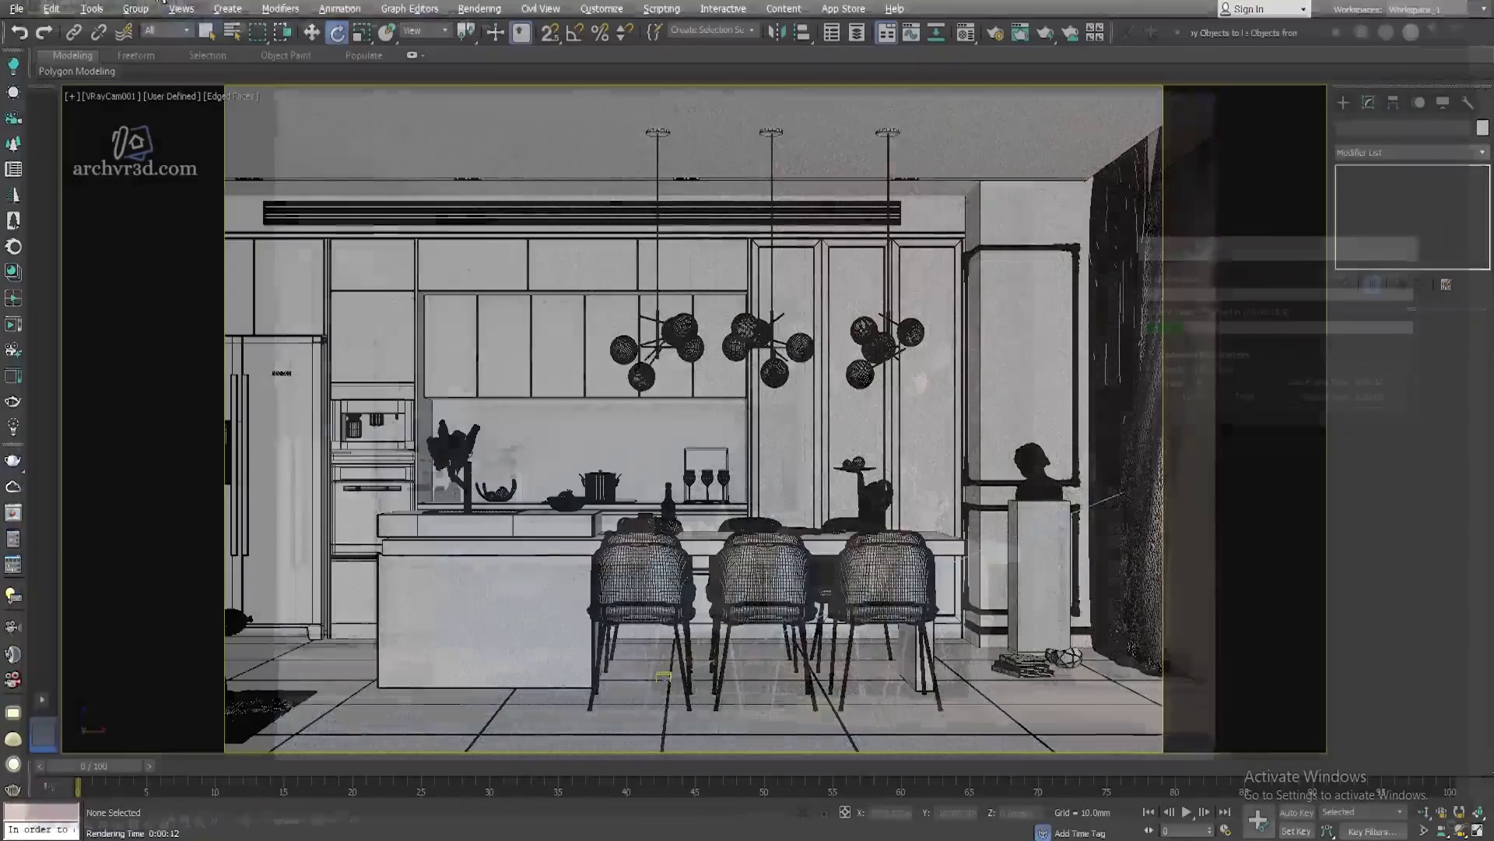
# Step: In the front view select VRaySun001 and raise its size multiplier to 8
pyautogui.press('w')
pyautogui.press('w')
pyautogui.scroll(-3)
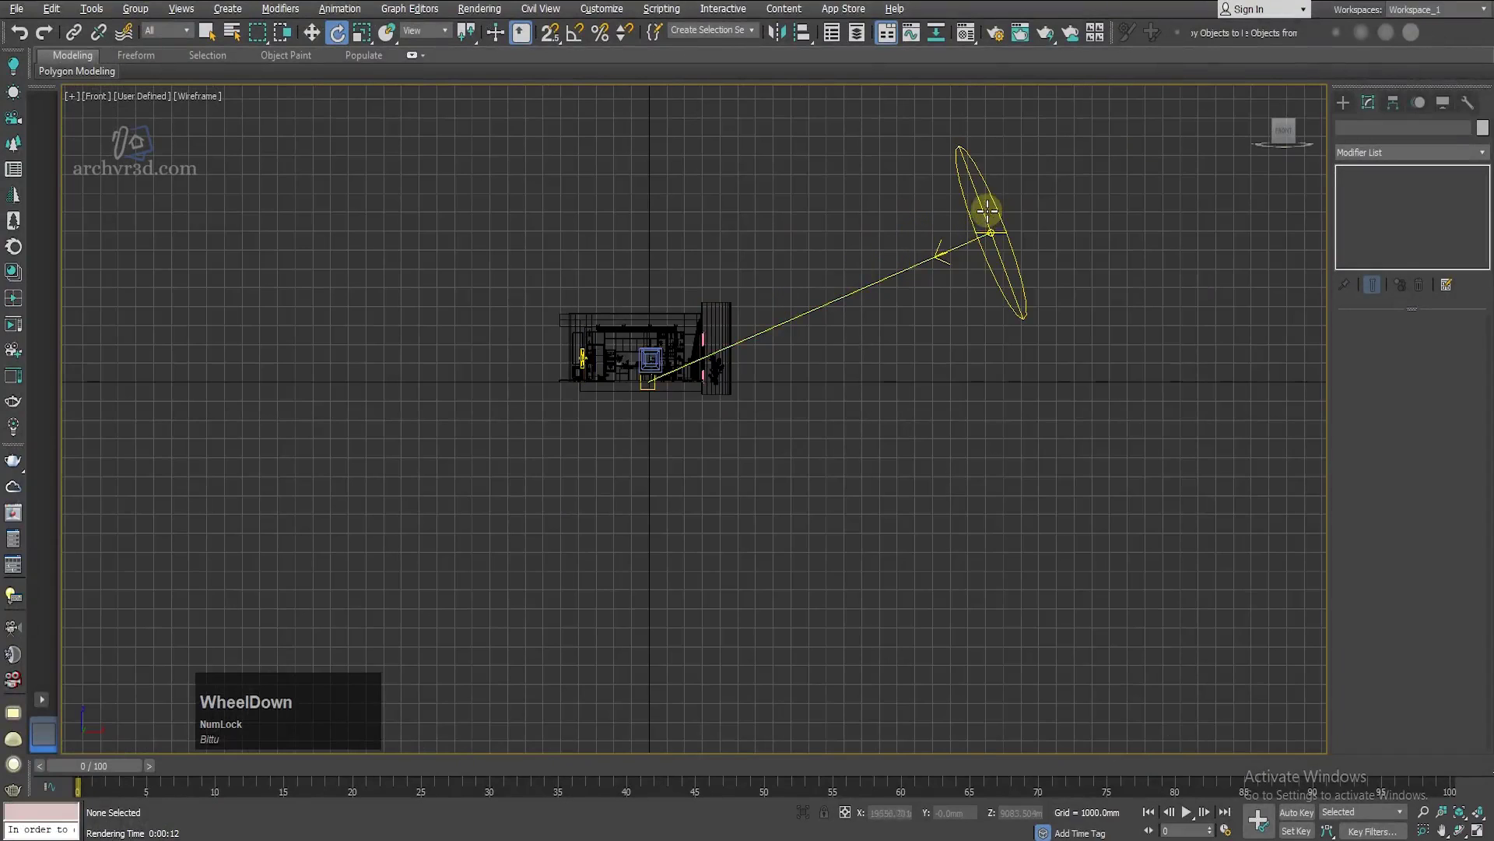
pyautogui.click(985, 209)
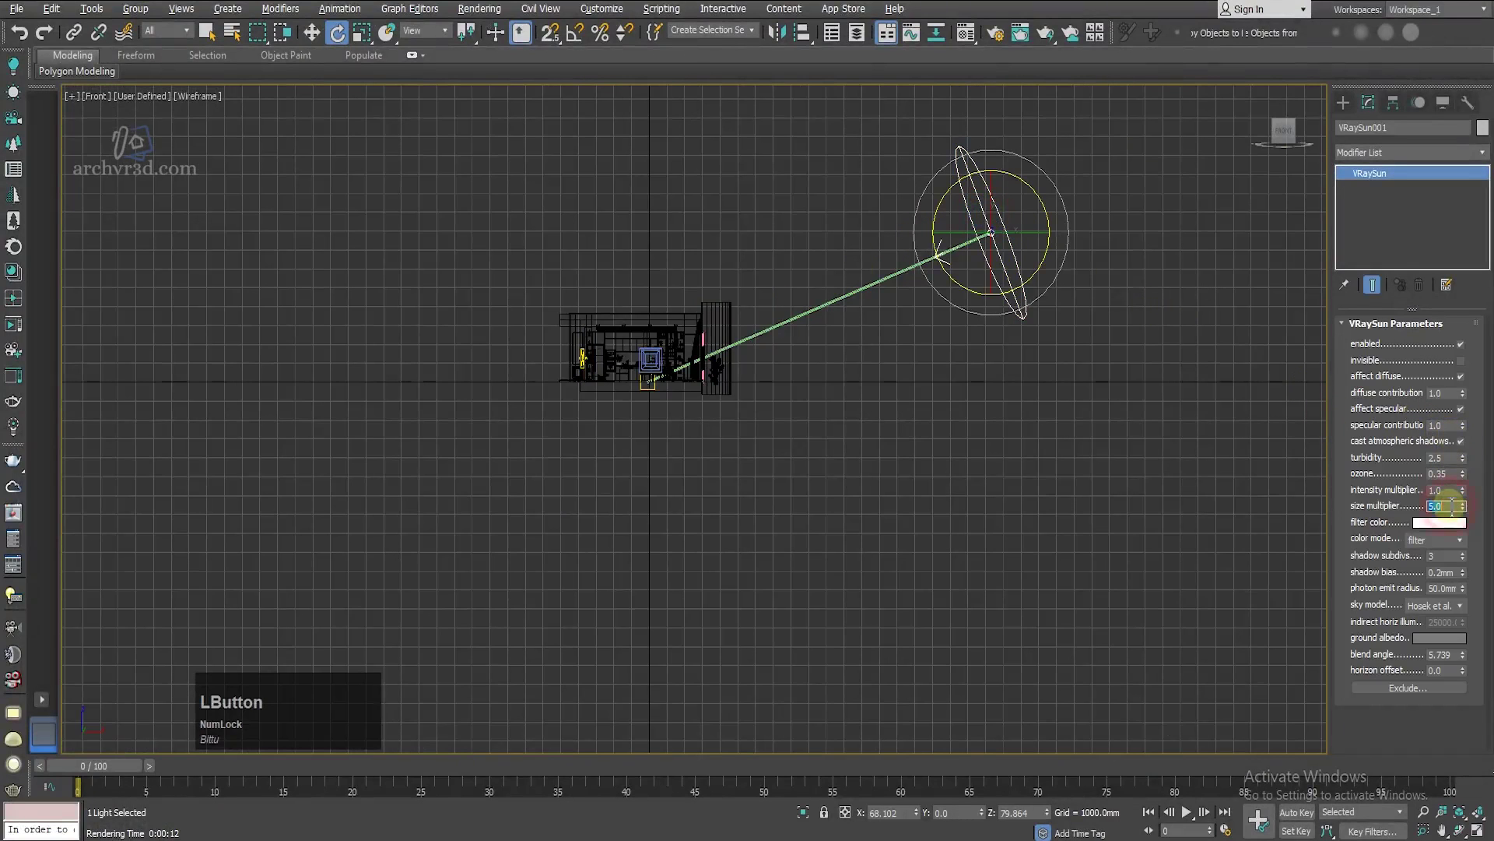
pyautogui.press('KP_8')
pyautogui.press('KP_8')
pyautogui.click(986, 569)
# Step: Return to the camera view and render the kitchen again
pyautogui.press('alt+w')
pyautogui.press('q')
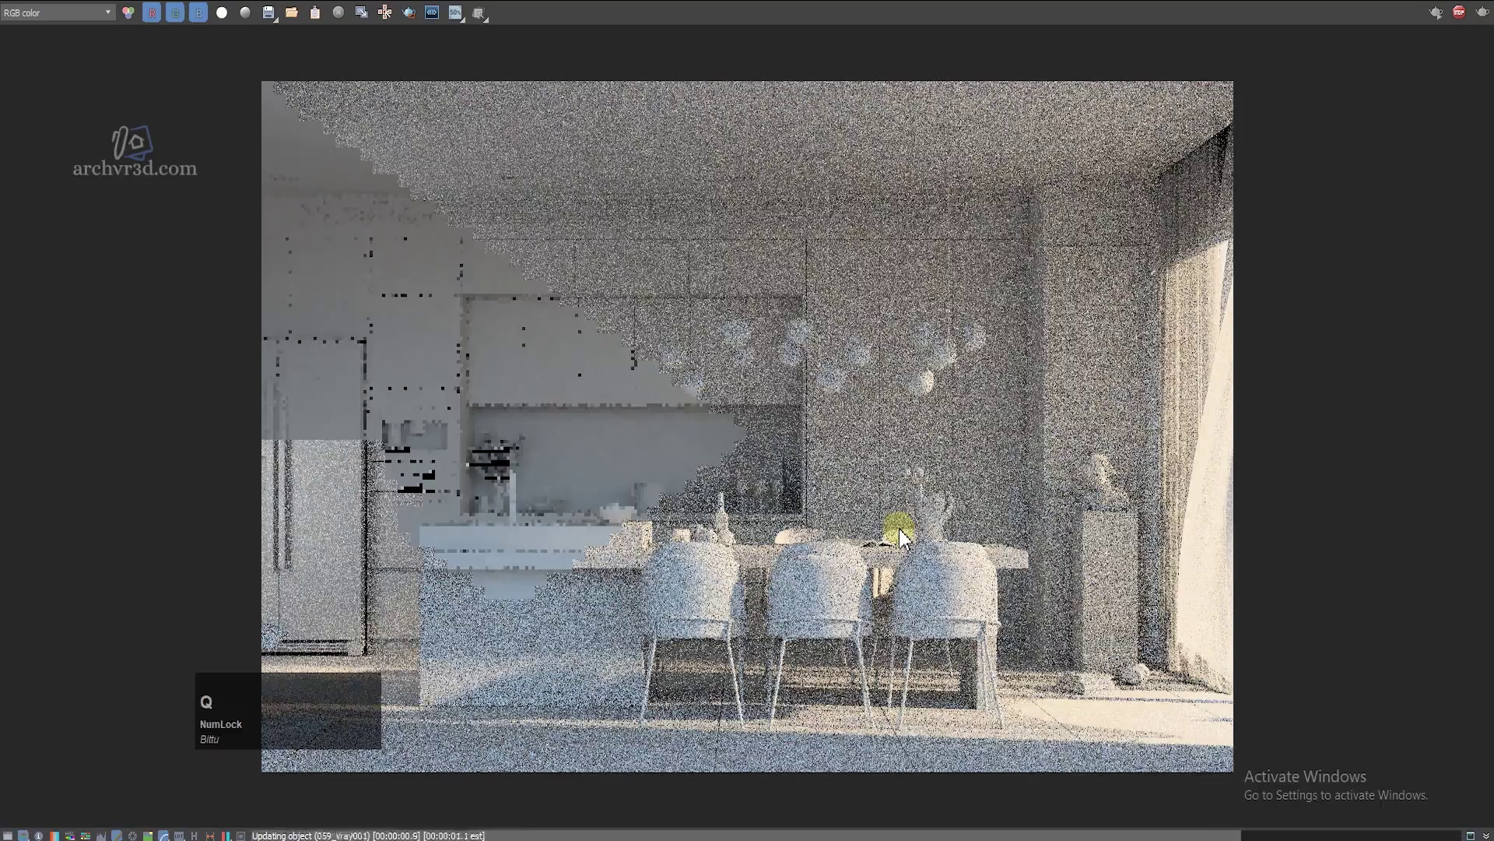
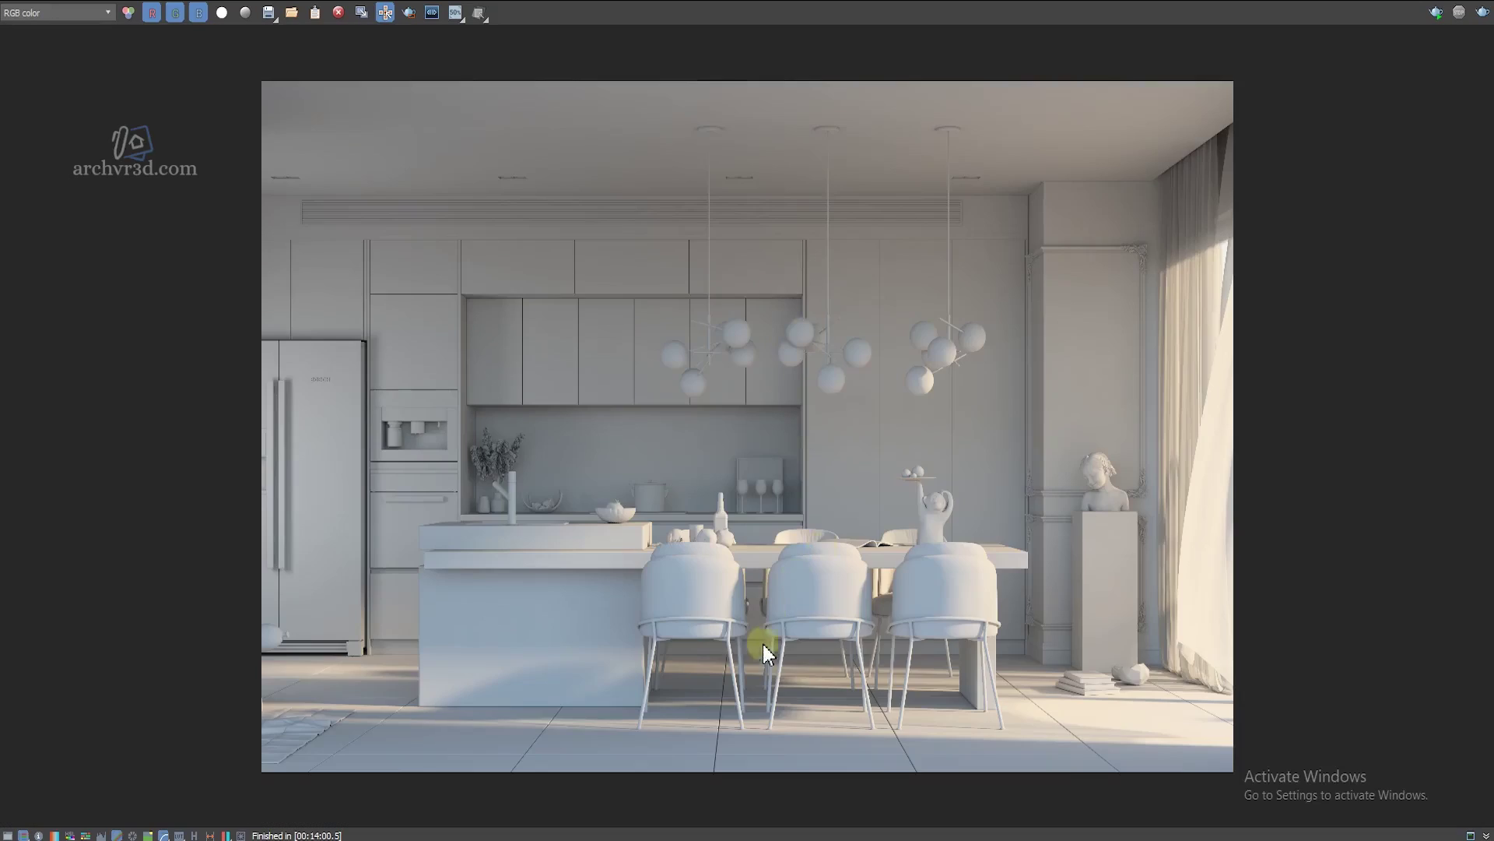
# Step: Inspect the finished render's dining chairs, chair legs and sunlit floor shadows up close
pyautogui.middleClick(970, 517)
pyautogui.scroll(-3)
pyautogui.middleClick(968, 393)
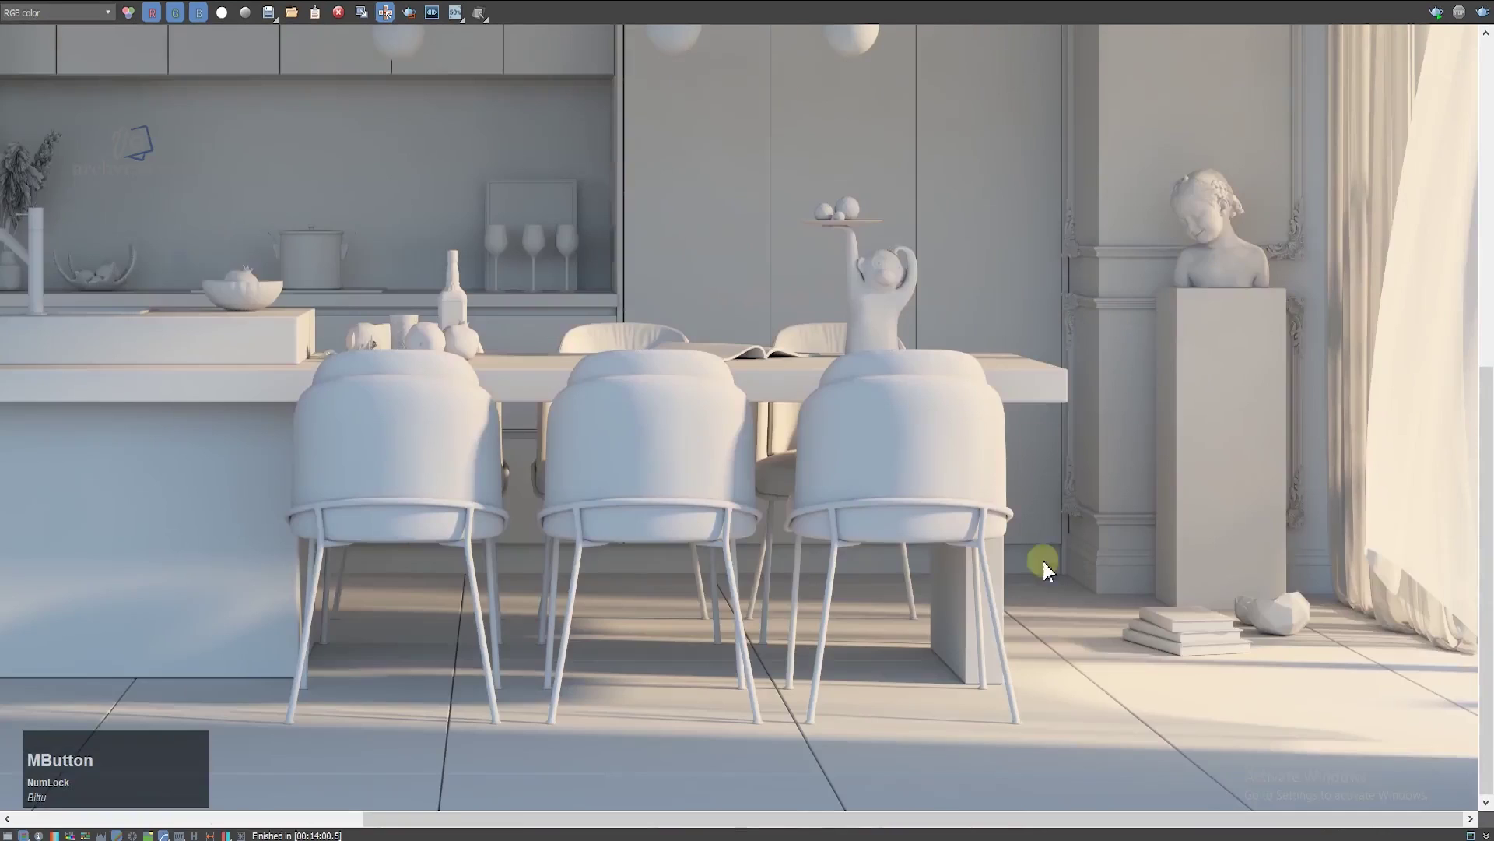
pyautogui.scroll(3)
pyautogui.middleClick(569, 392)
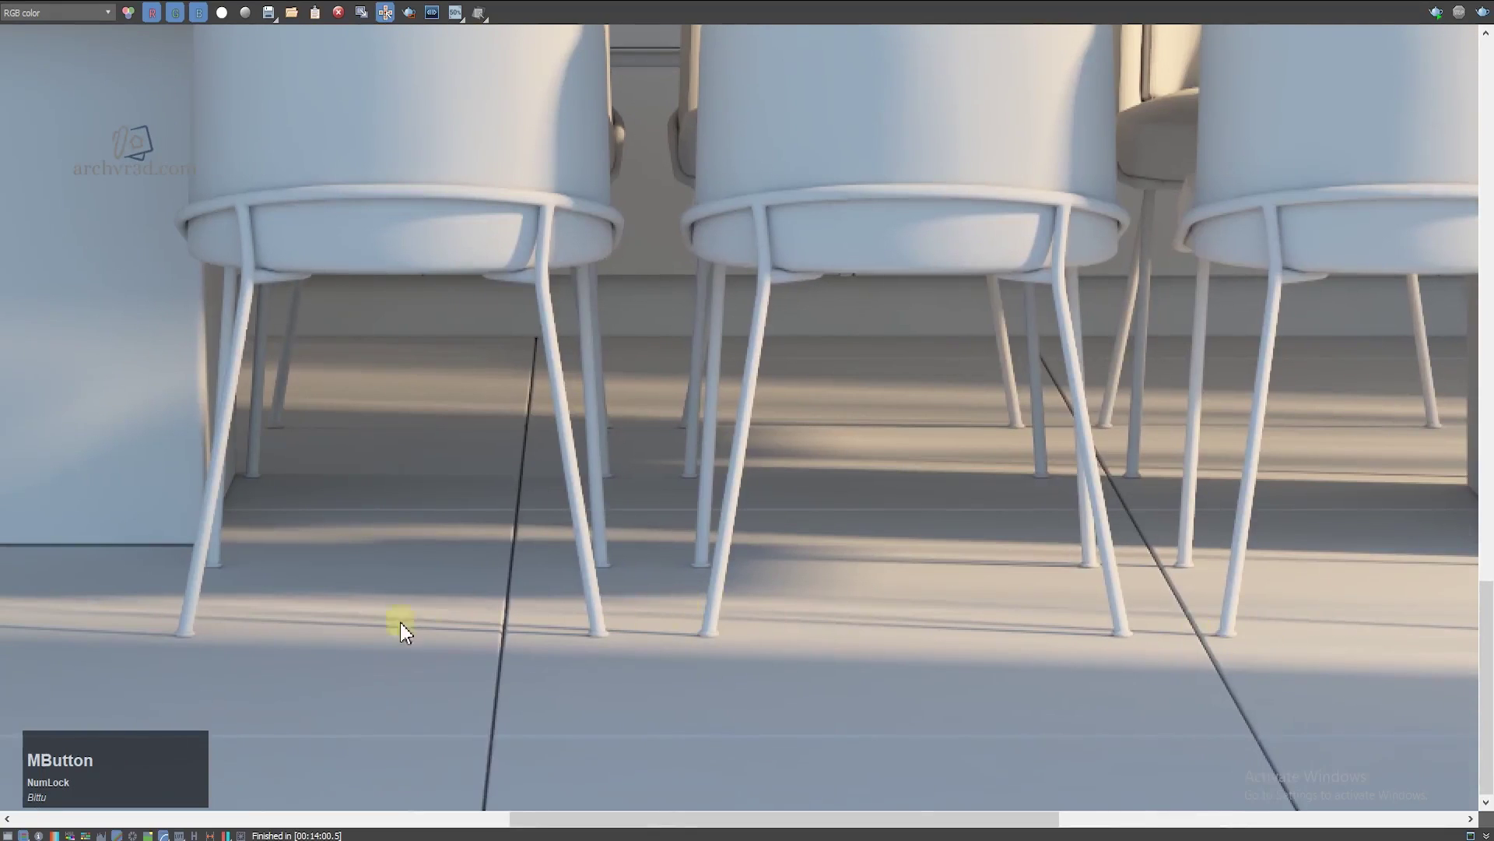
pyautogui.scroll(-3)
pyautogui.scroll(3)
pyautogui.scroll(-3)
pyautogui.scroll(3)
pyautogui.scroll(-3)
# Step: Pan over to check the fridge, cabinet doors and the floor beside the fridge
pyautogui.middleClick(879, 492)
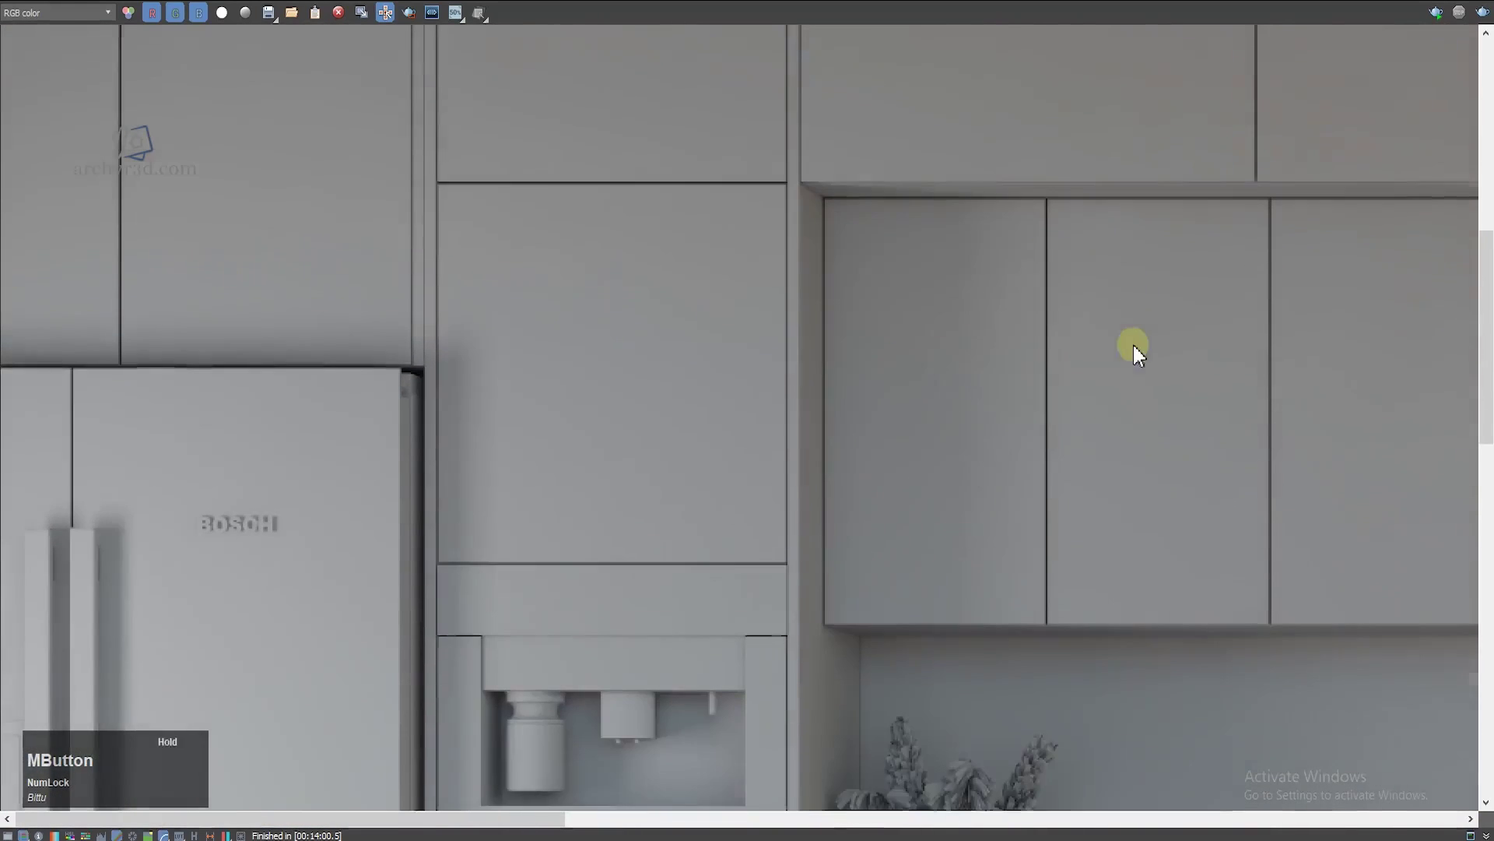
pyautogui.scroll(-3)
pyautogui.scroll(3)
pyautogui.middleClick(647, 421)
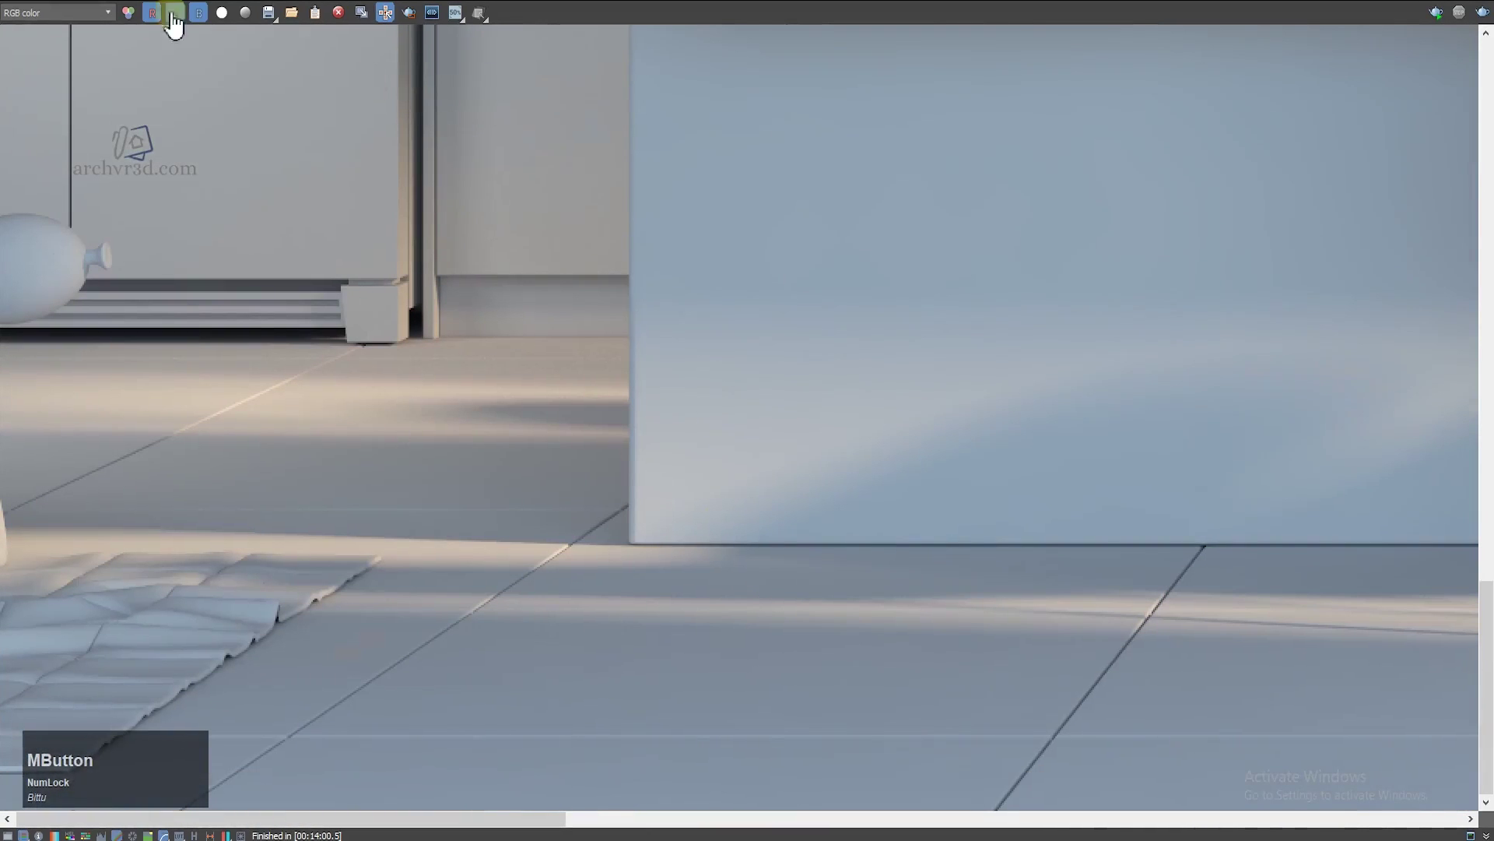
pyautogui.scroll(3)
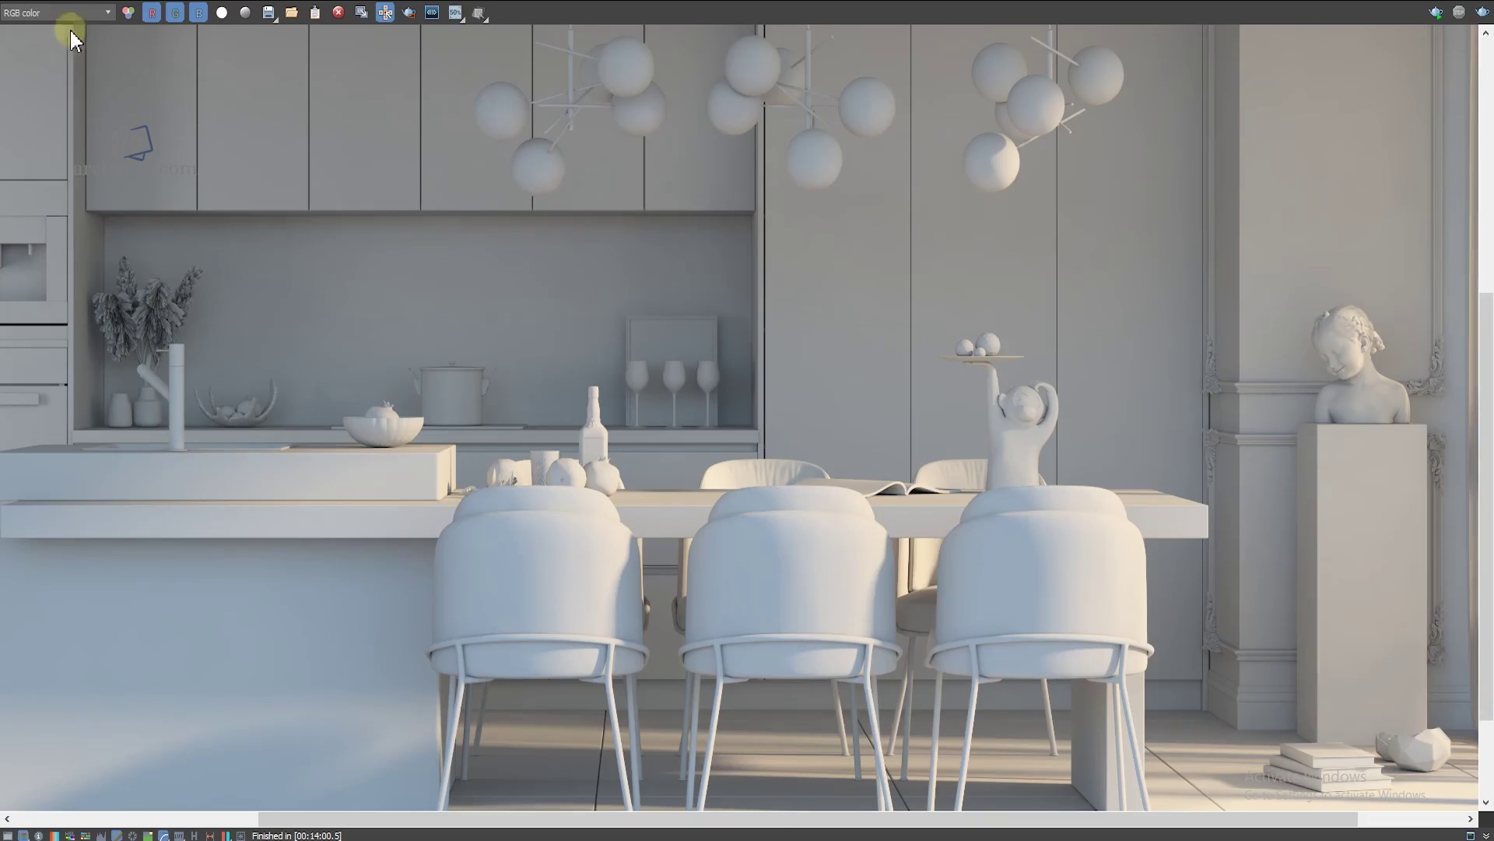
# Step: Switch the frame buffer to the VRayLighting element and pan across the lighting pass
pyautogui.click(76, 15)
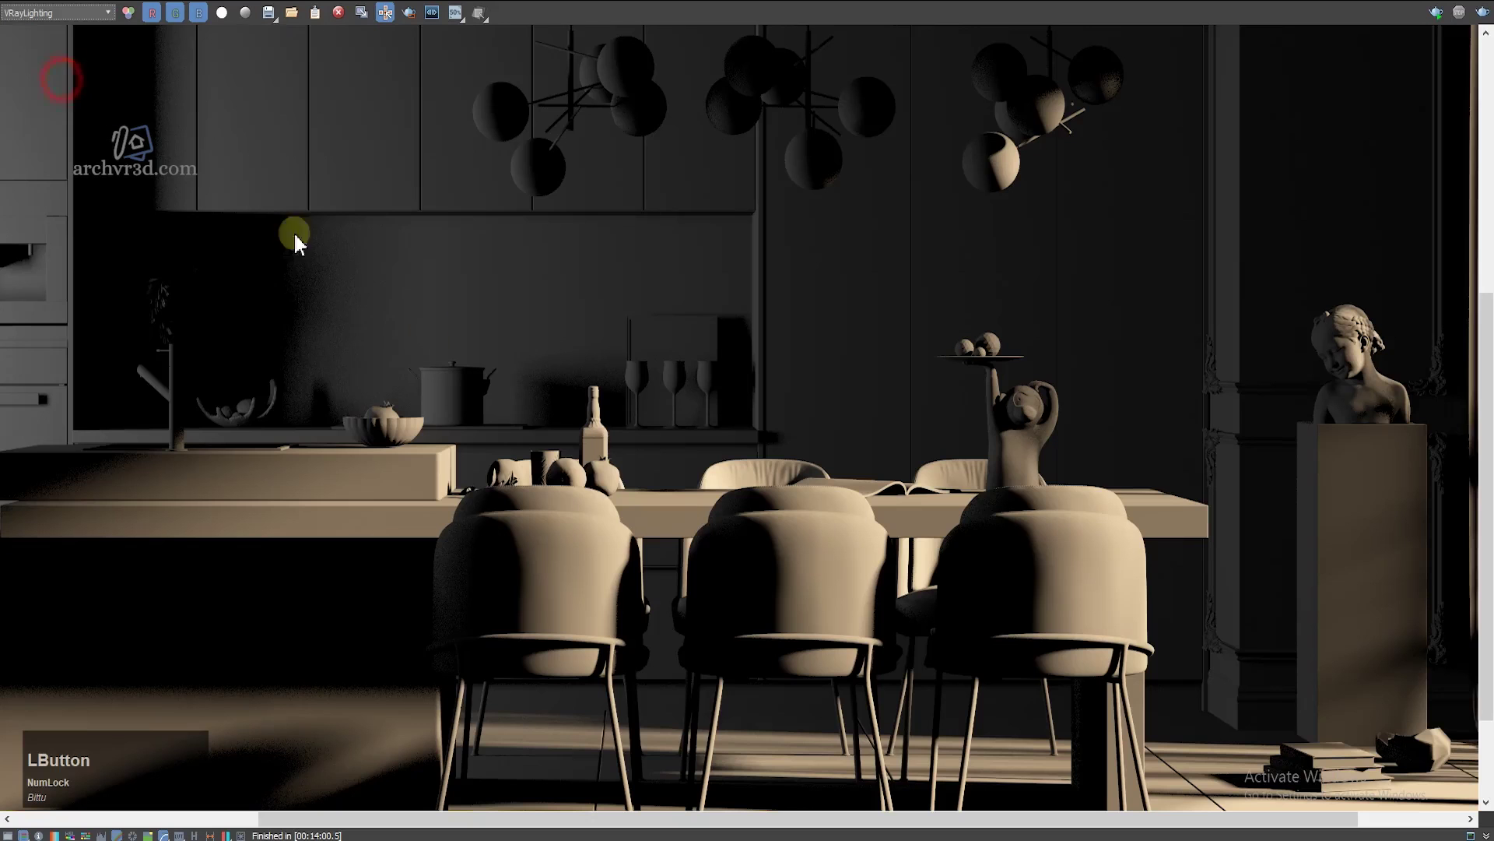
pyautogui.scroll(-3)
pyautogui.scroll(3)
pyautogui.middleClick(549, 445)
pyautogui.scroll(-3)
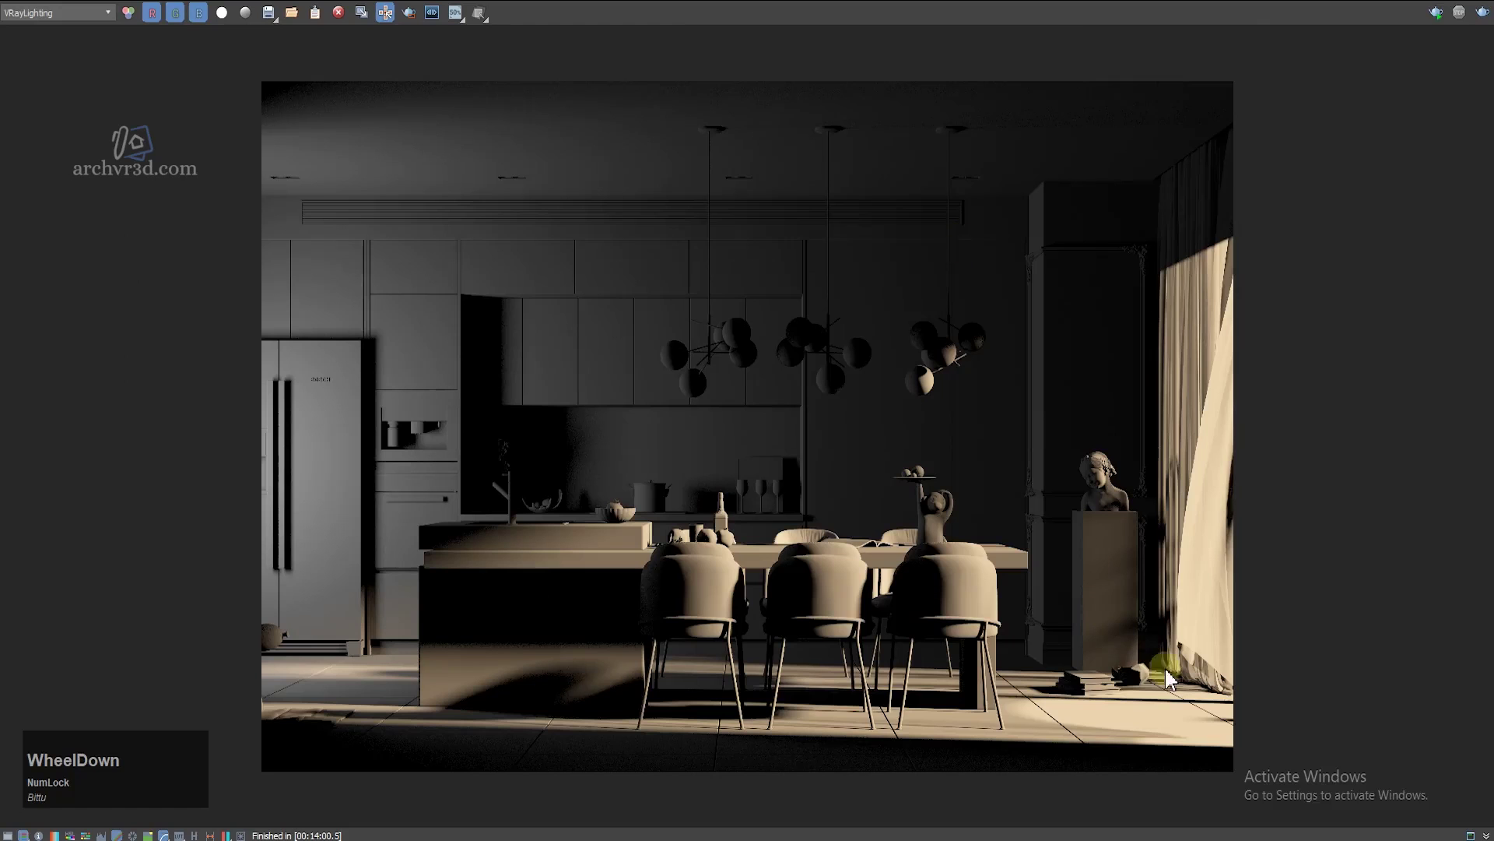
pyautogui.scroll(3)
pyautogui.middleClick(1035, 485)
pyautogui.scroll(-3)
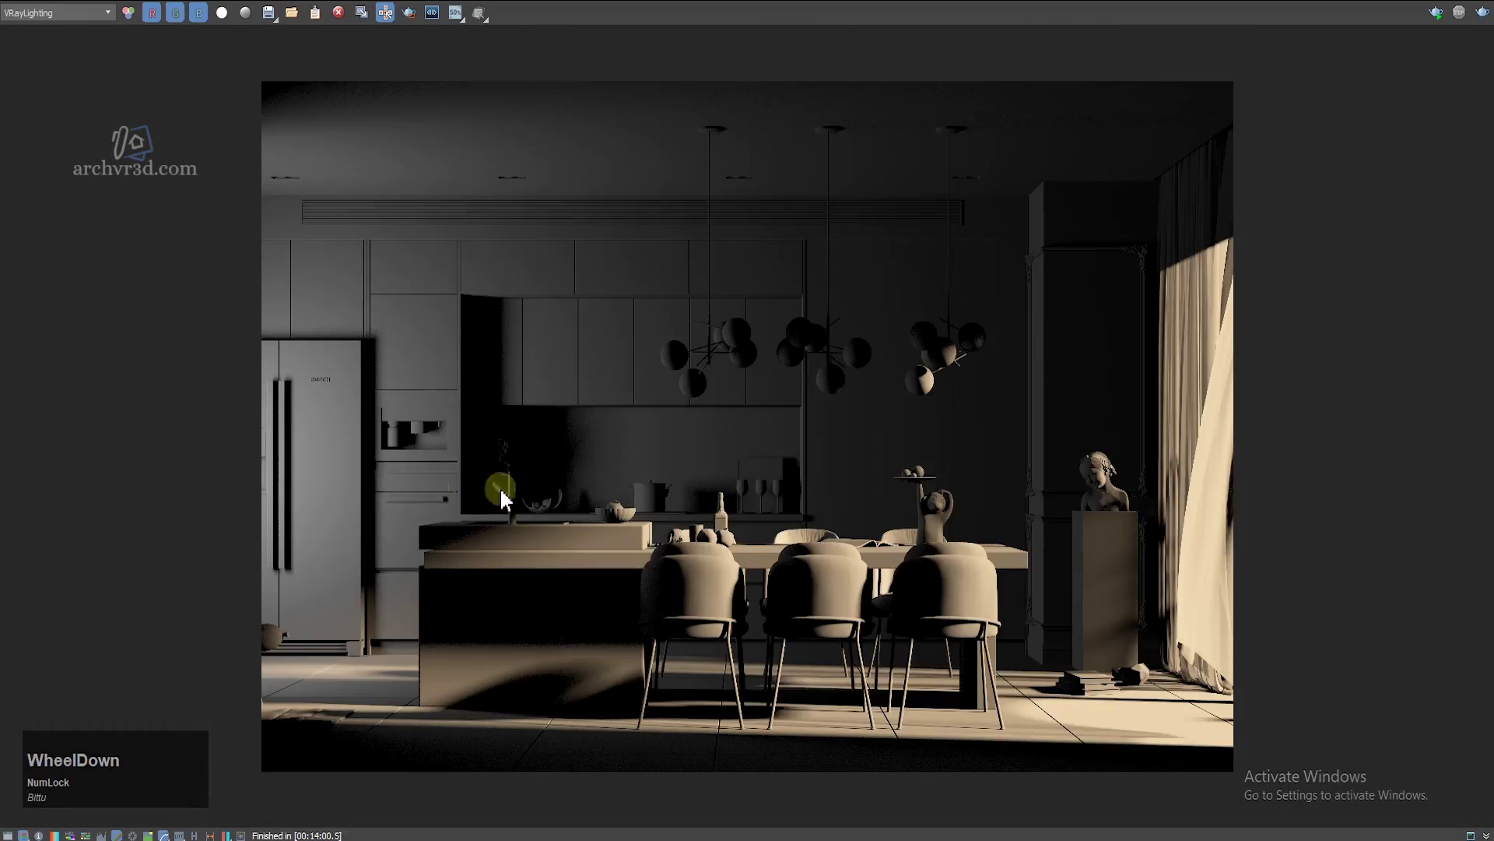
pyautogui.scroll(3)
pyautogui.middleClick(504, 603)
pyautogui.scroll(-3)
pyautogui.scroll(3)
pyautogui.middleClick(543, 633)
pyautogui.scroll(-3)
pyautogui.scroll(3)
pyautogui.scroll(-3)
# Step: View the VRayShadows element around the chairs, then return to the lighting element
pyautogui.click(102, 30)
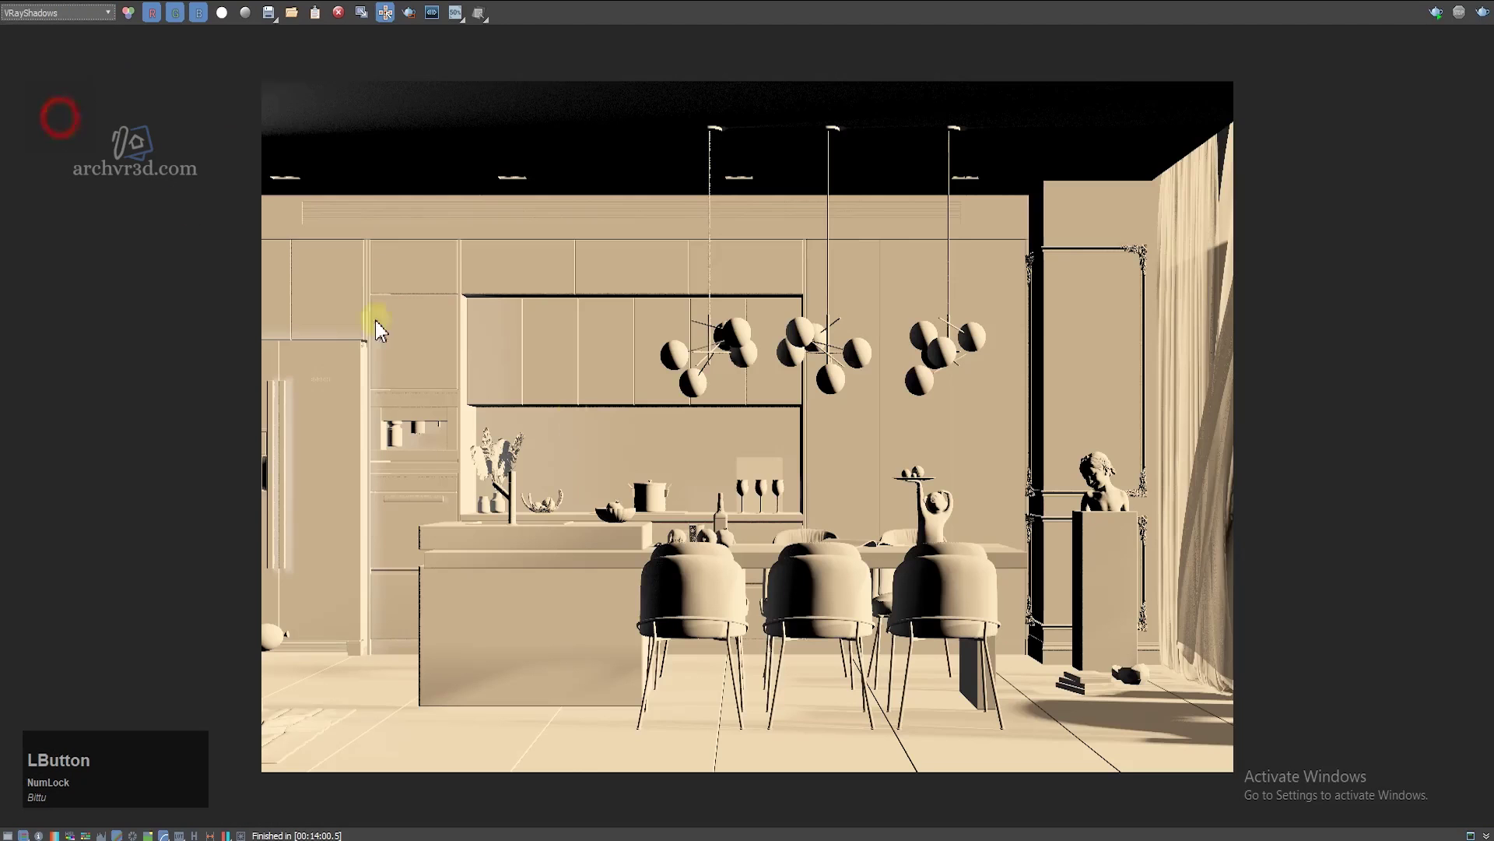
pyautogui.scroll(3)
pyautogui.middleClick(1112, 719)
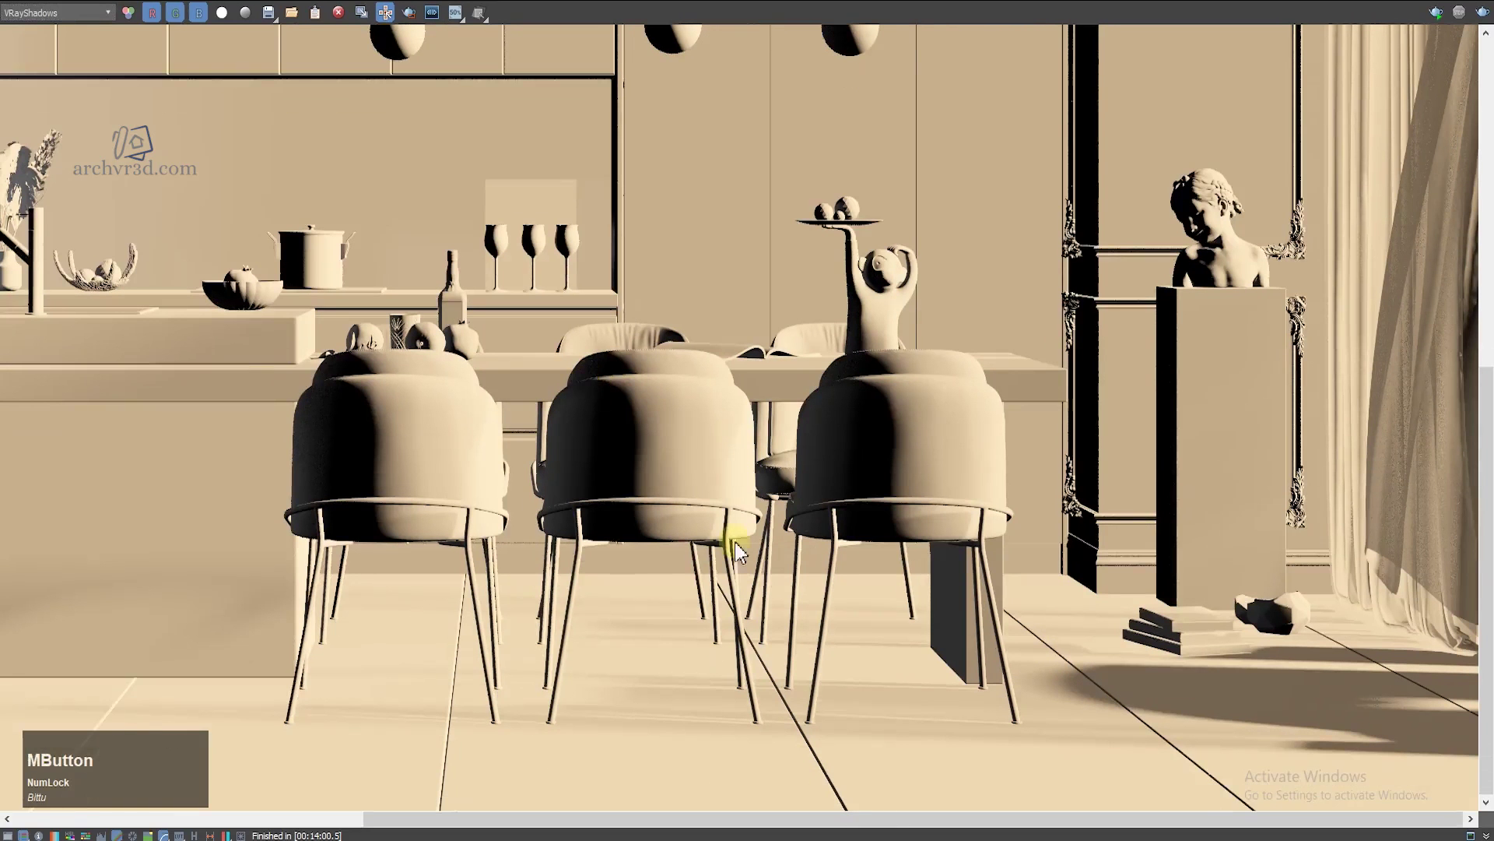
pyautogui.scroll(-3)
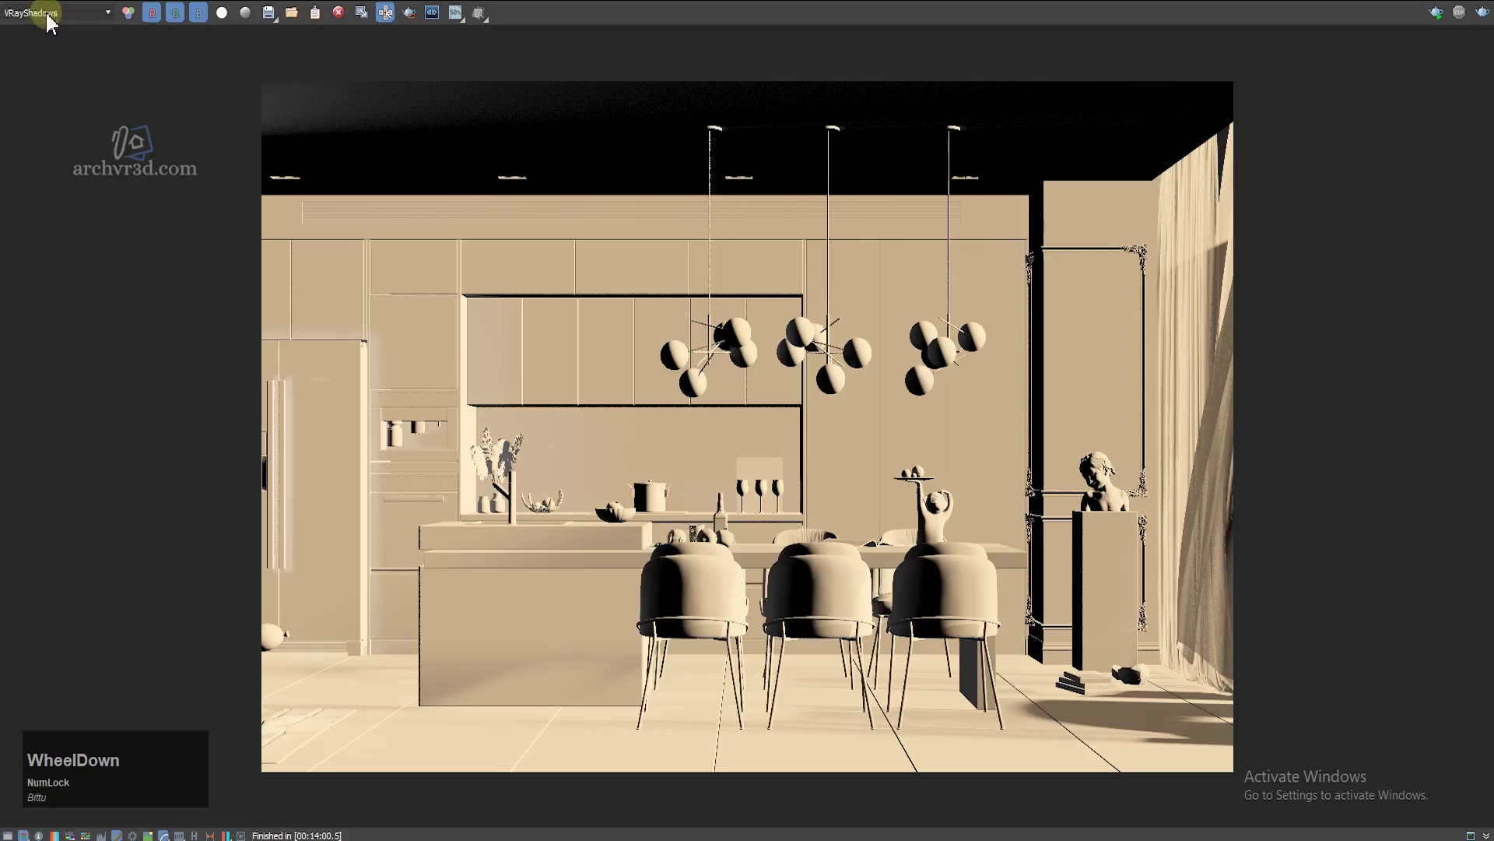
pyautogui.click(53, 21)
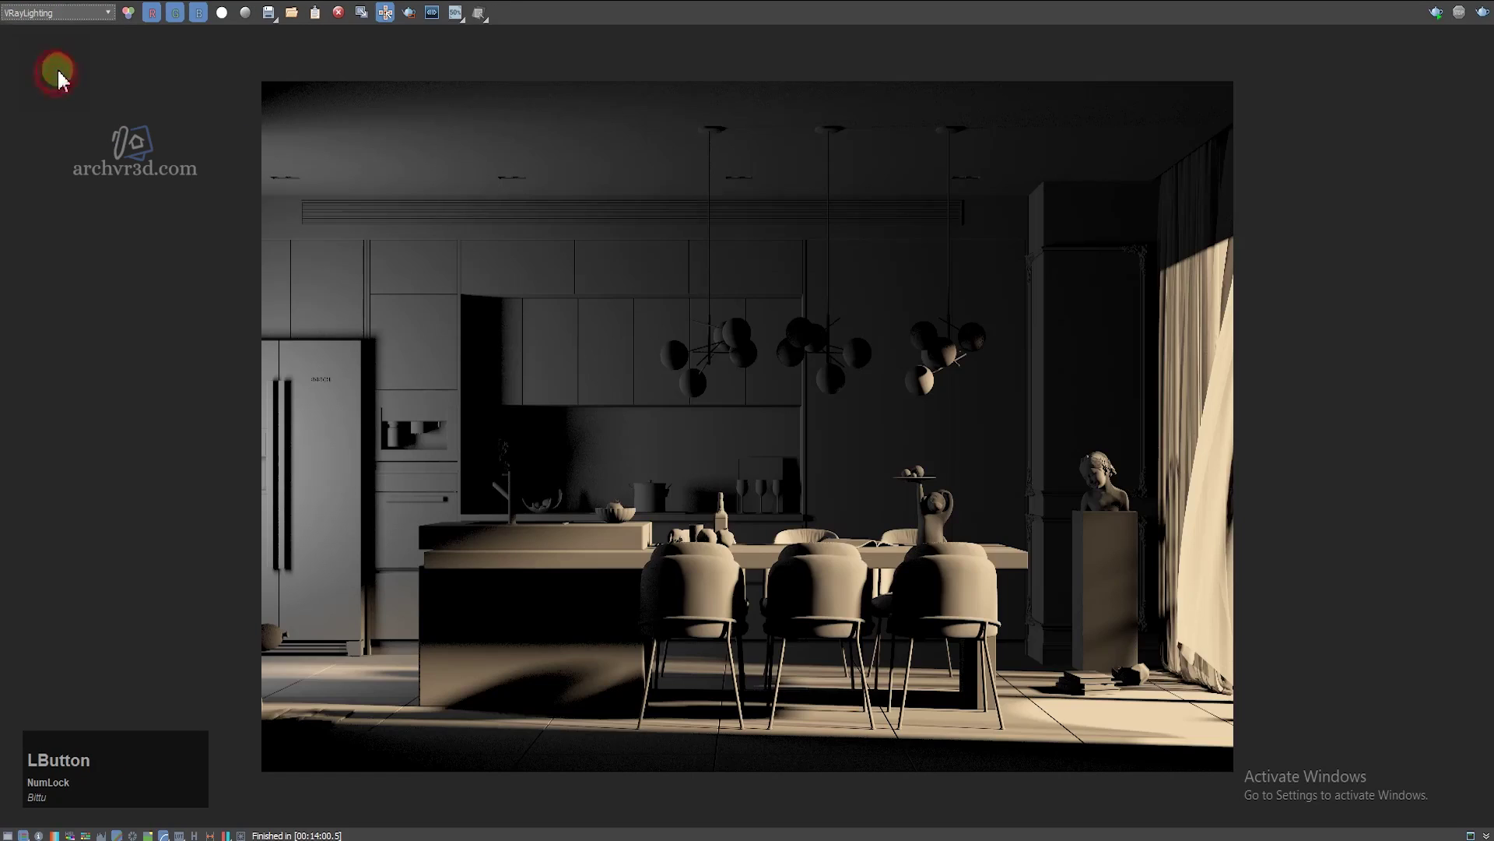
# Step: Back on the RGB colour image, zoom to the bowl and pot on the counter
pyautogui.scroll(3)
pyautogui.scroll(-3)
pyautogui.middleClick(526, 497)
pyautogui.scroll(3)
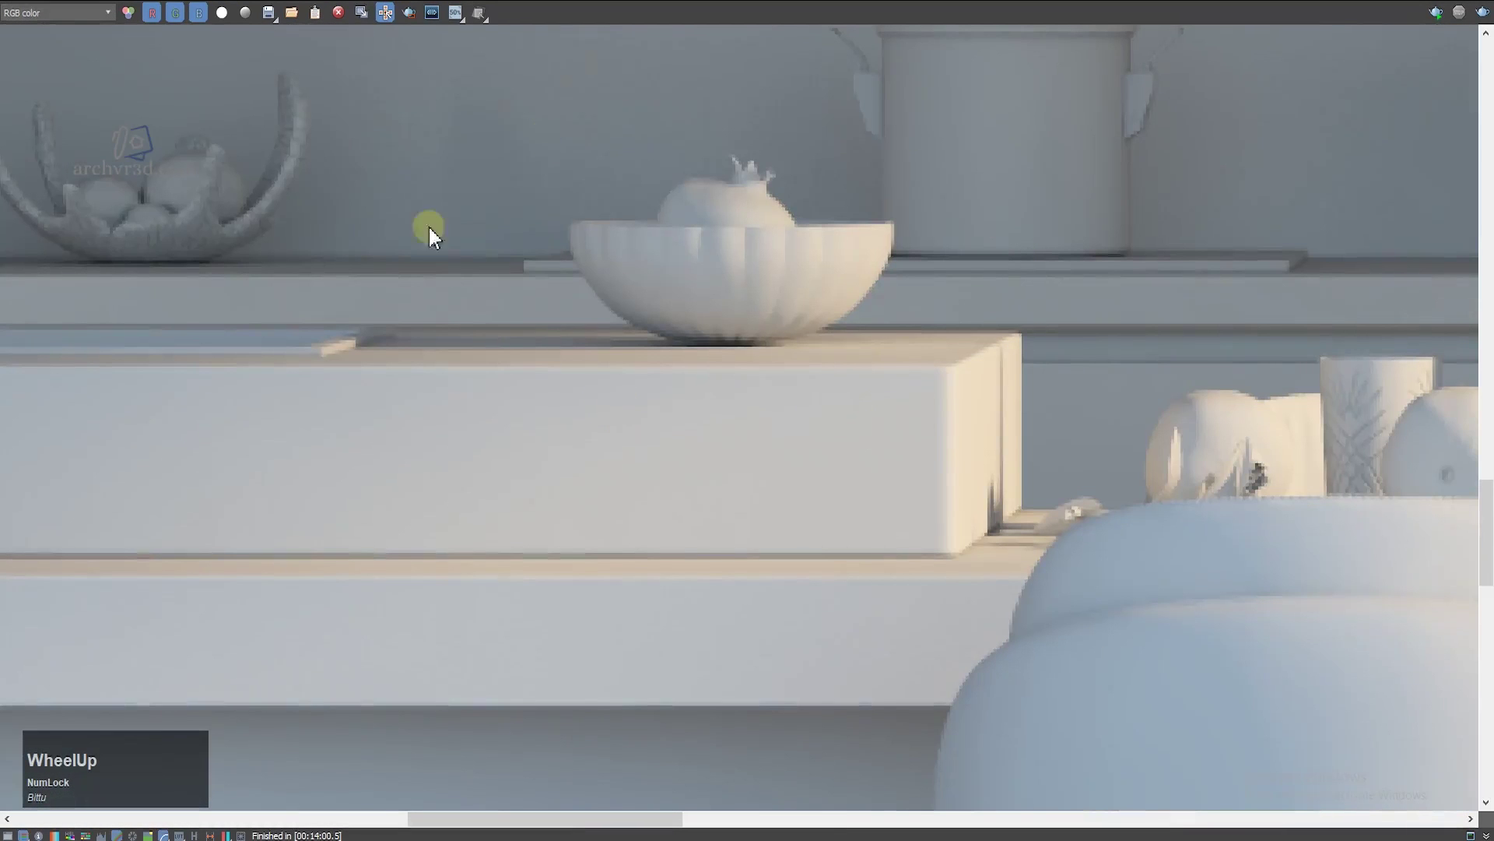
pyautogui.scroll(-3)
# Step: Pan the full-colour render toward the dining table and bust
pyautogui.middleClick(917, 695)
pyautogui.scroll(-3)
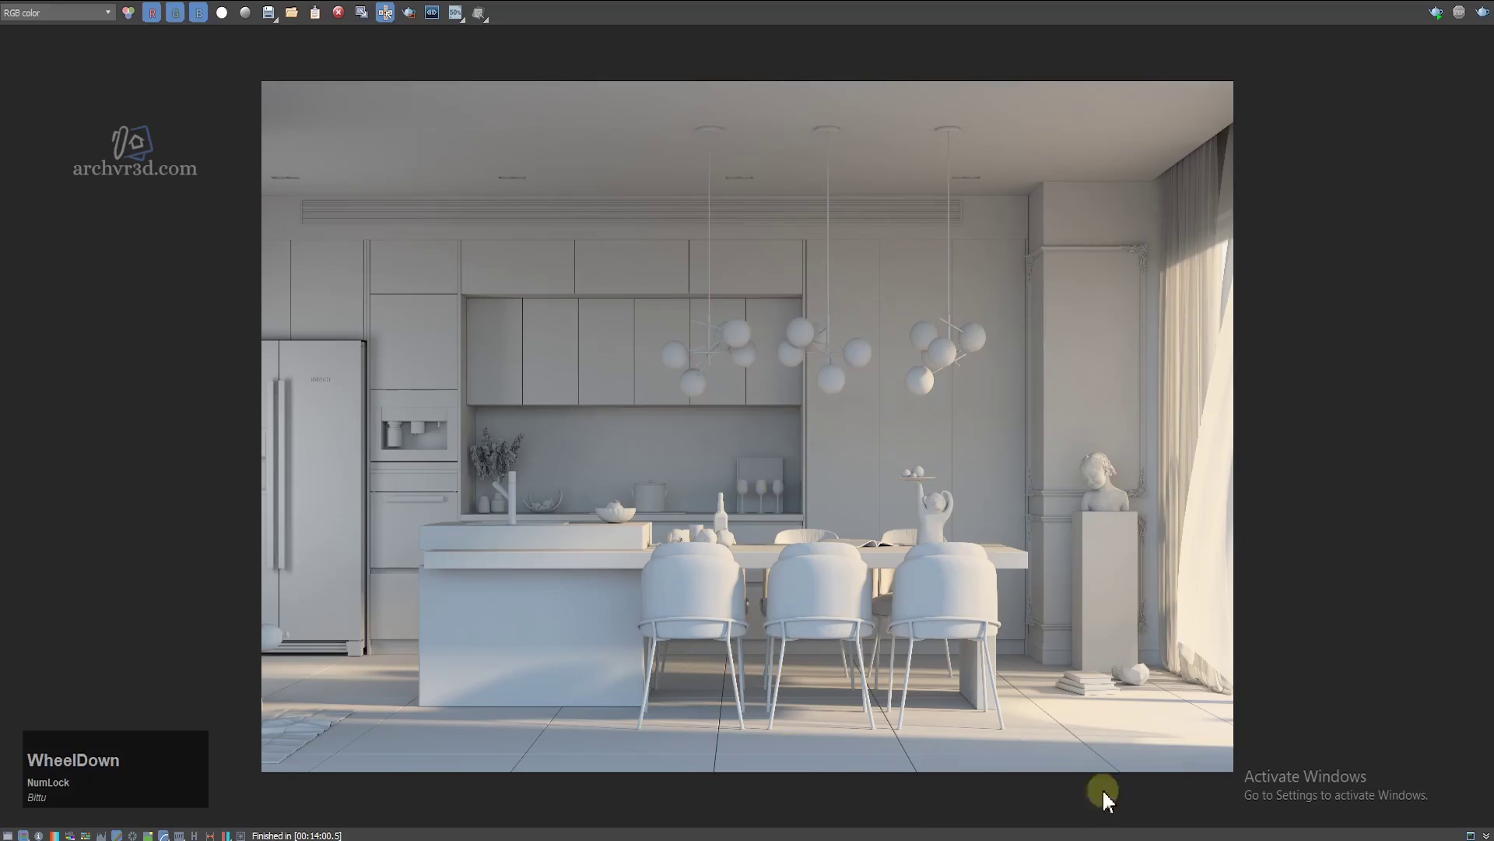
pyautogui.scroll(3)
pyautogui.middleClick(918, 450)
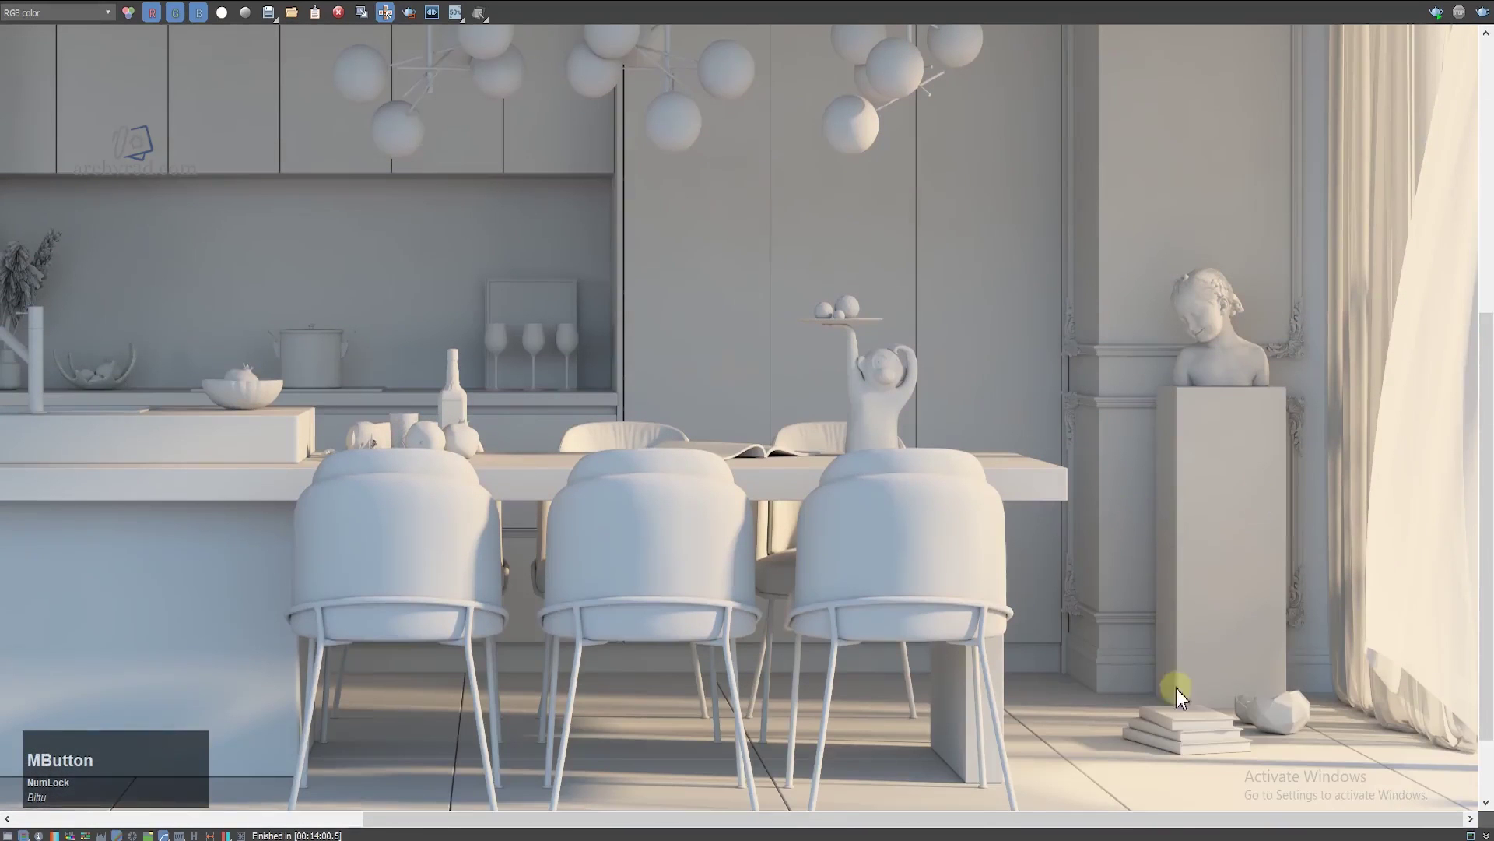